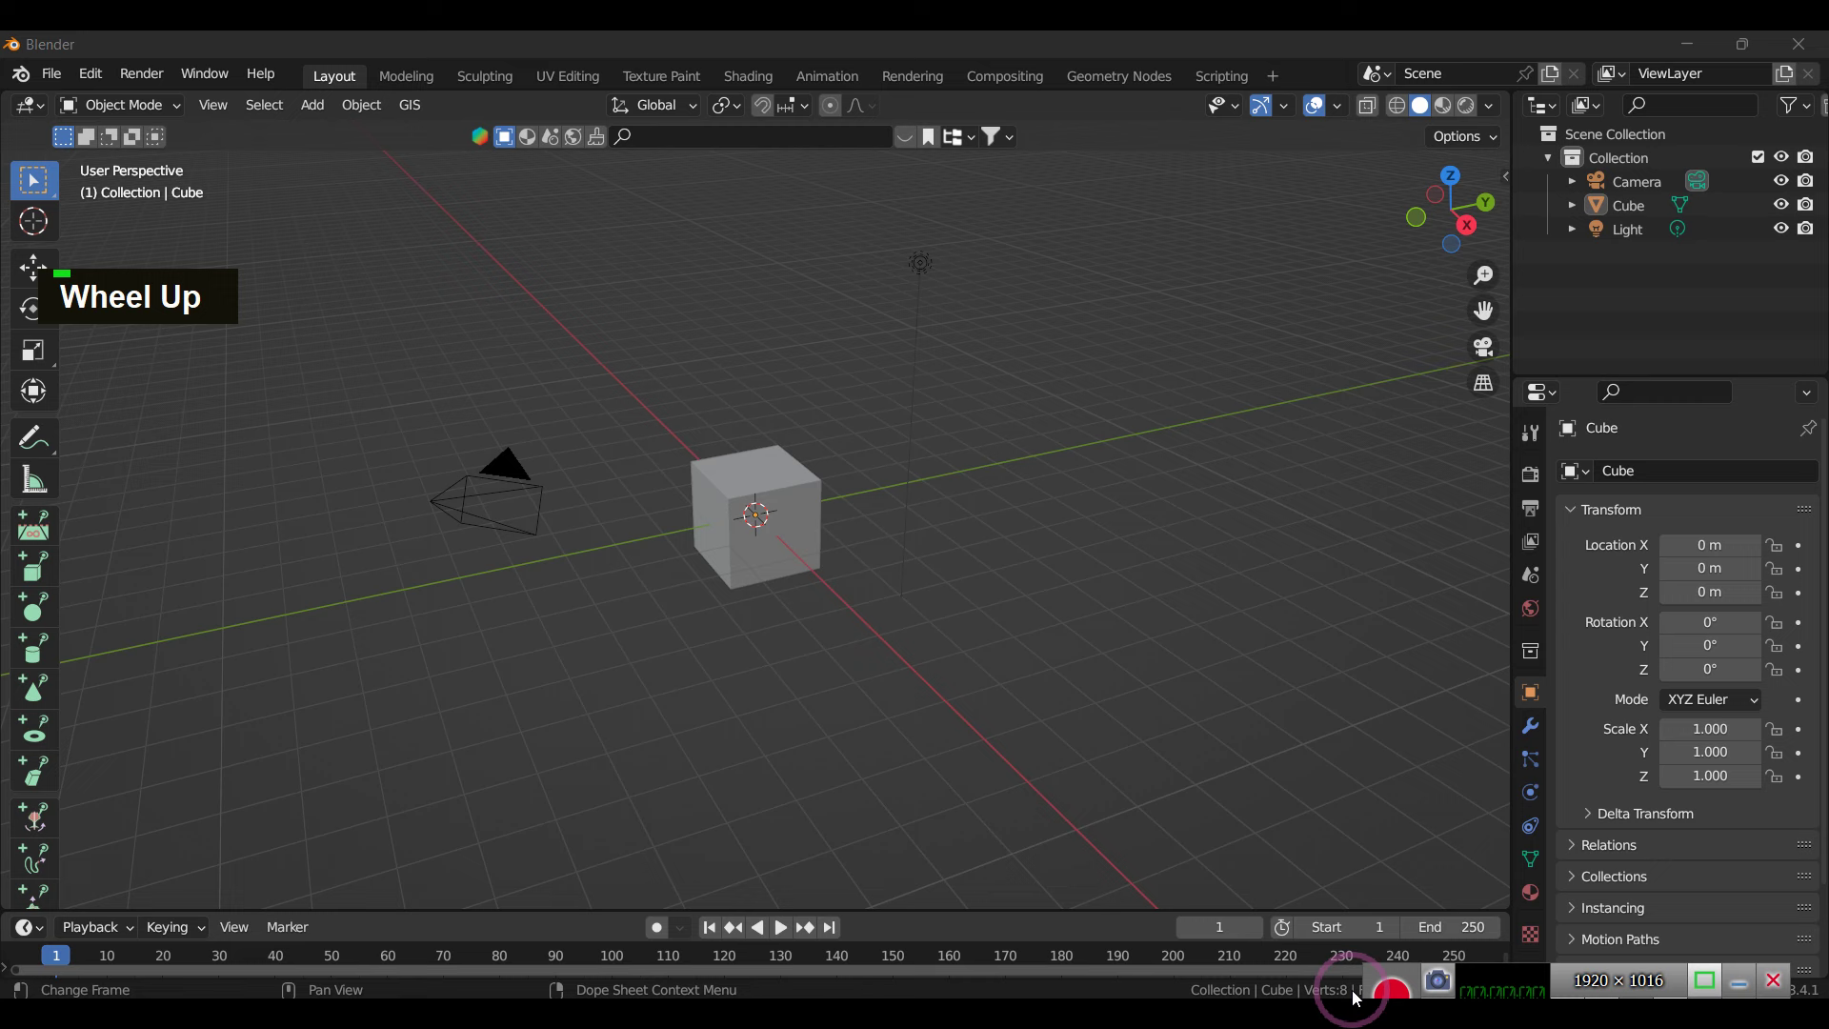
# Step: Delete the camera and light, then scale the cube along Z and X into a wide thin slab
pyautogui.write('x')
pyautogui.write('x')
pyautogui.doubleClick(752, 453)
pyautogui.write('sz')
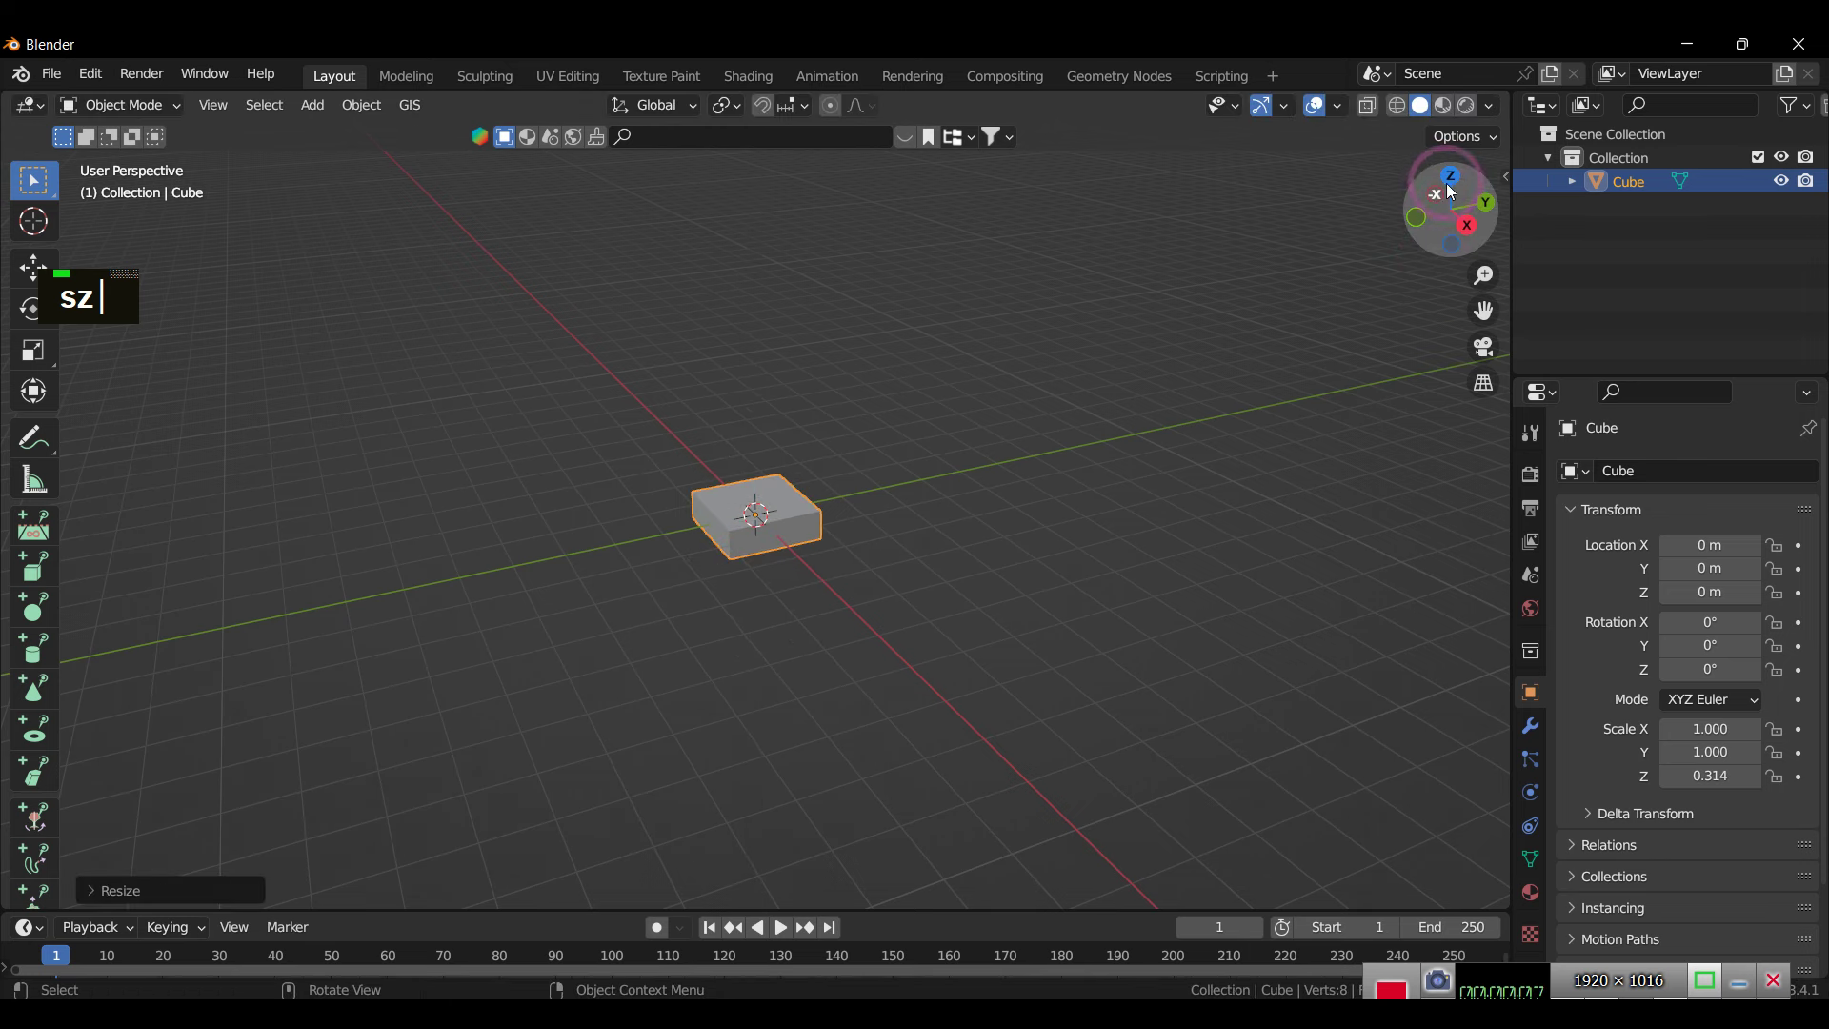
pyautogui.scroll(3)
pyautogui.write('szsx')
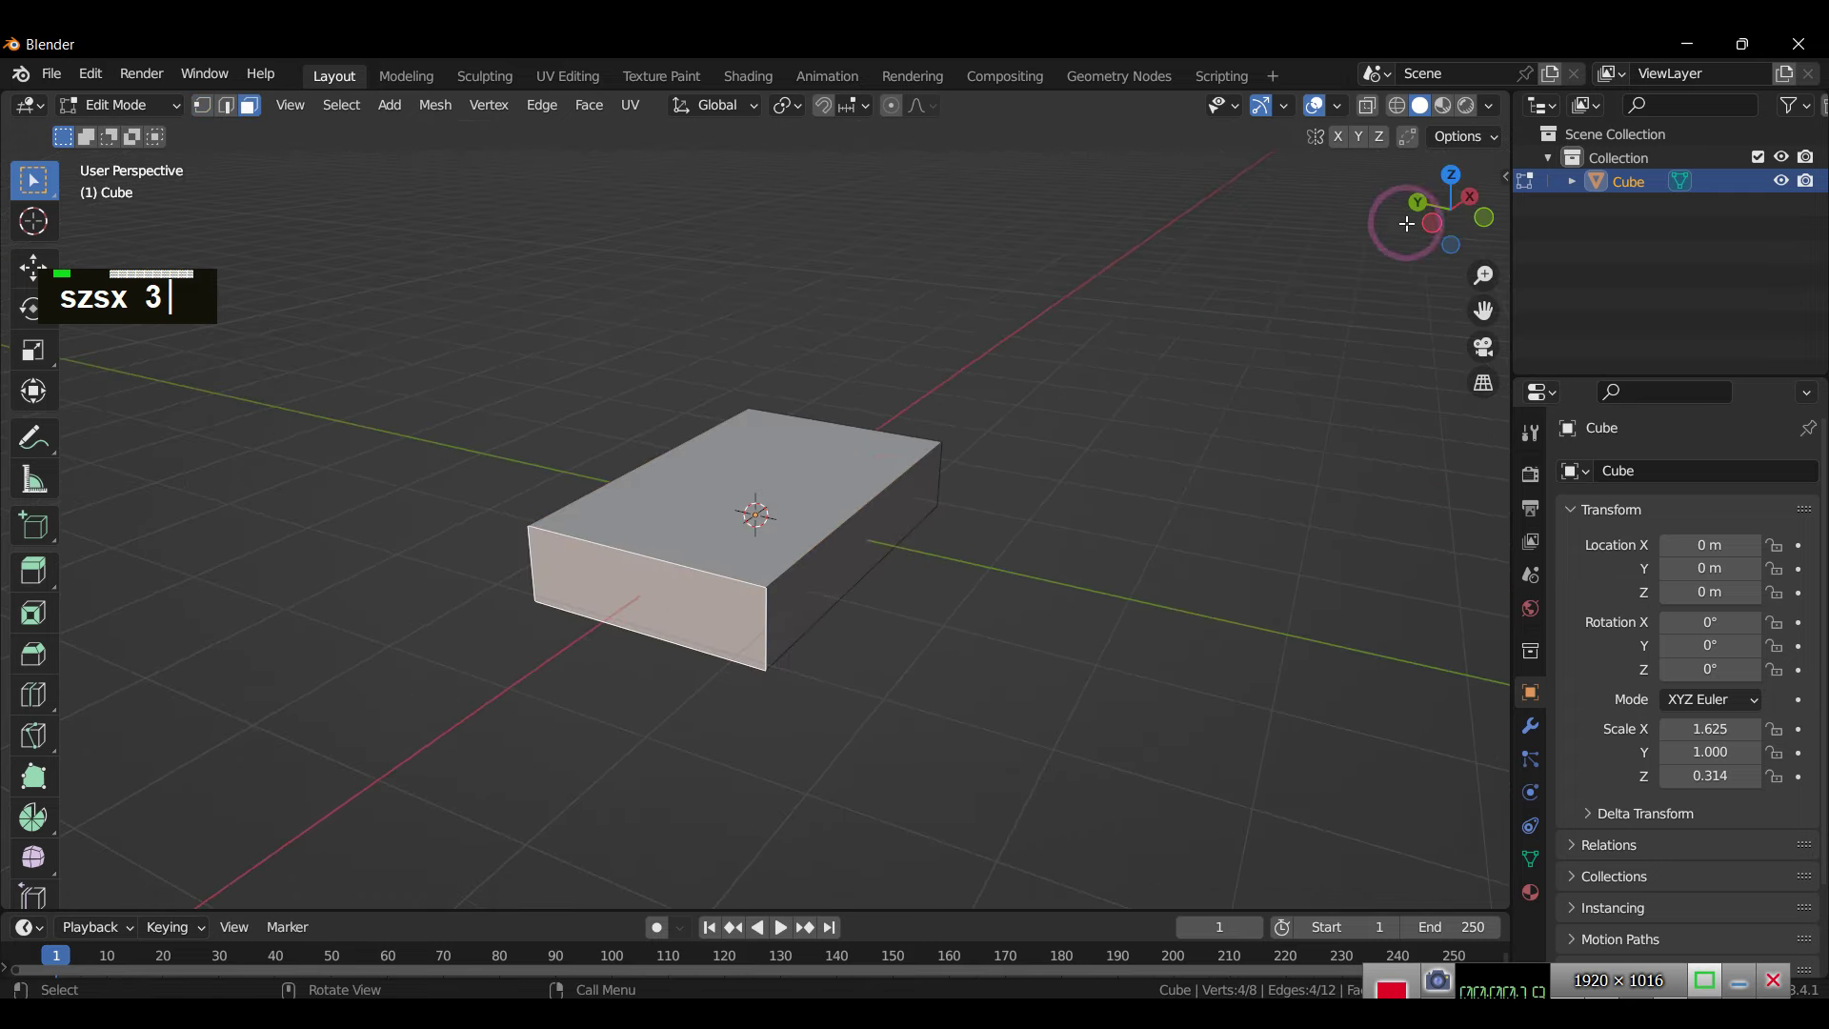
# Step: Extrude and scale the slab's end face into a short raised lip, then return to Object Mode
pyautogui.write('e')
pyautogui.write('s')
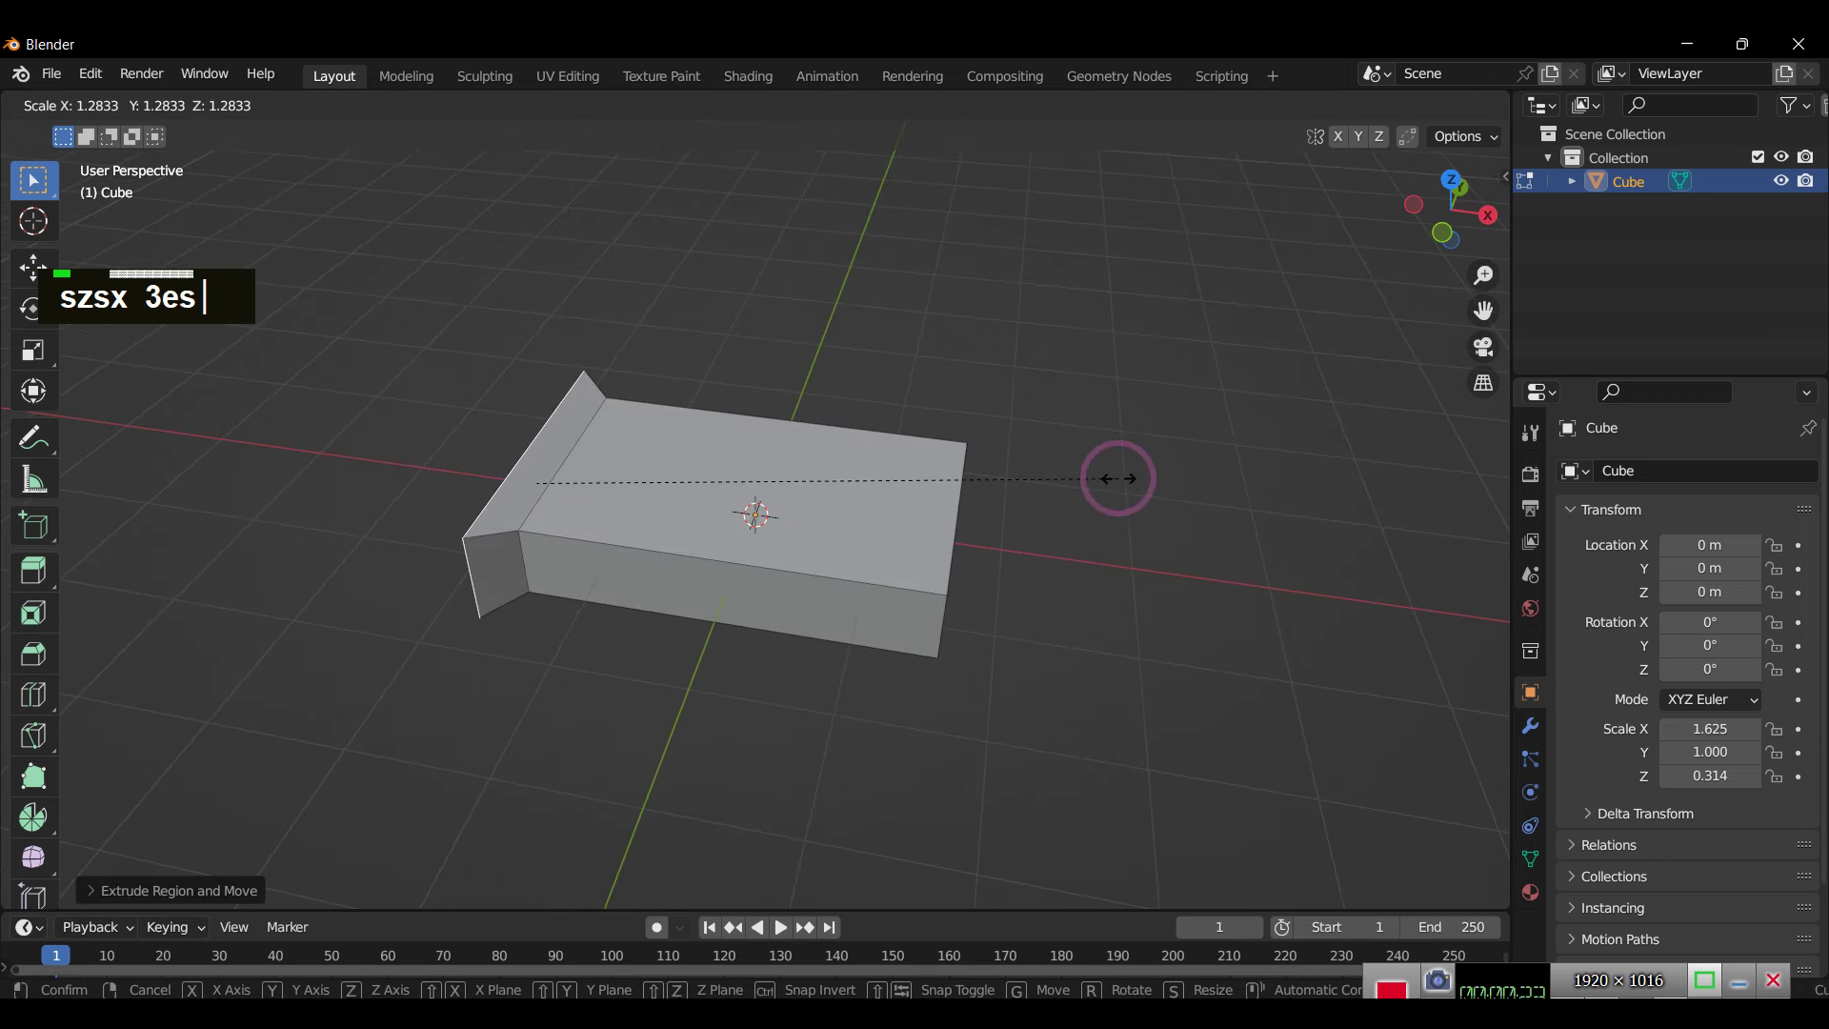
pyautogui.write('sz')
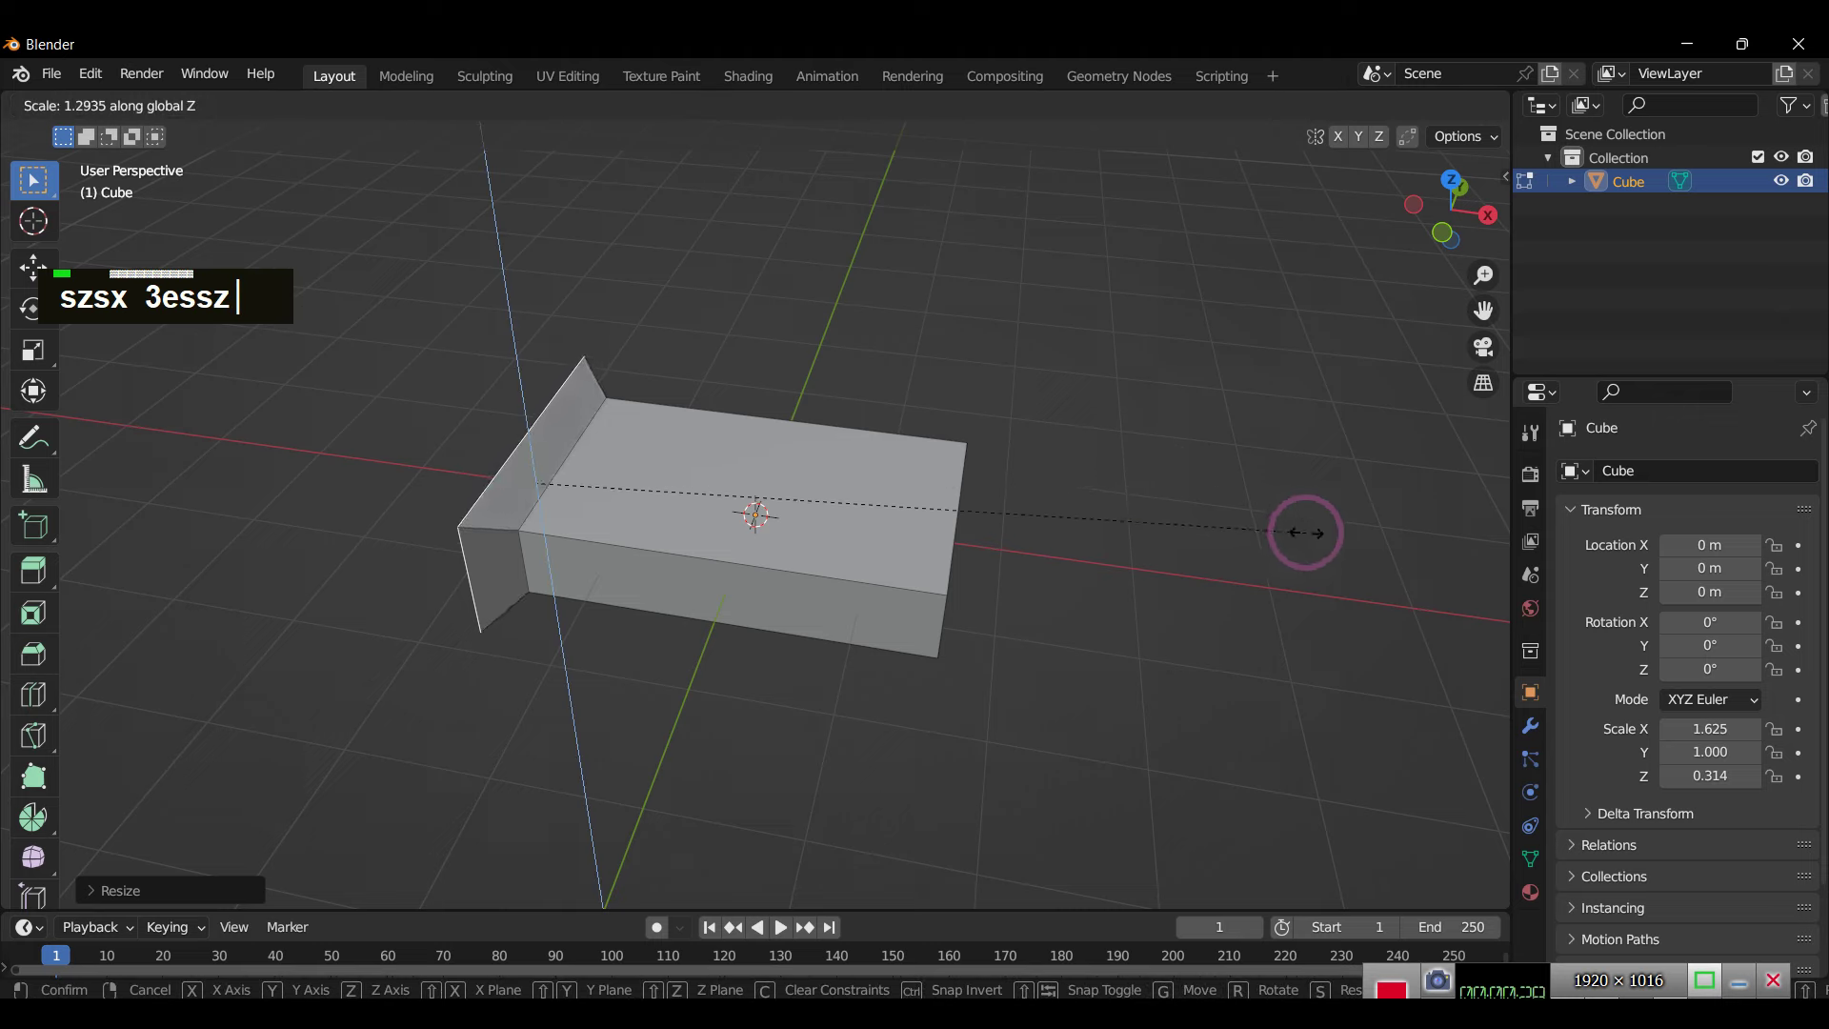
pyautogui.write('e')
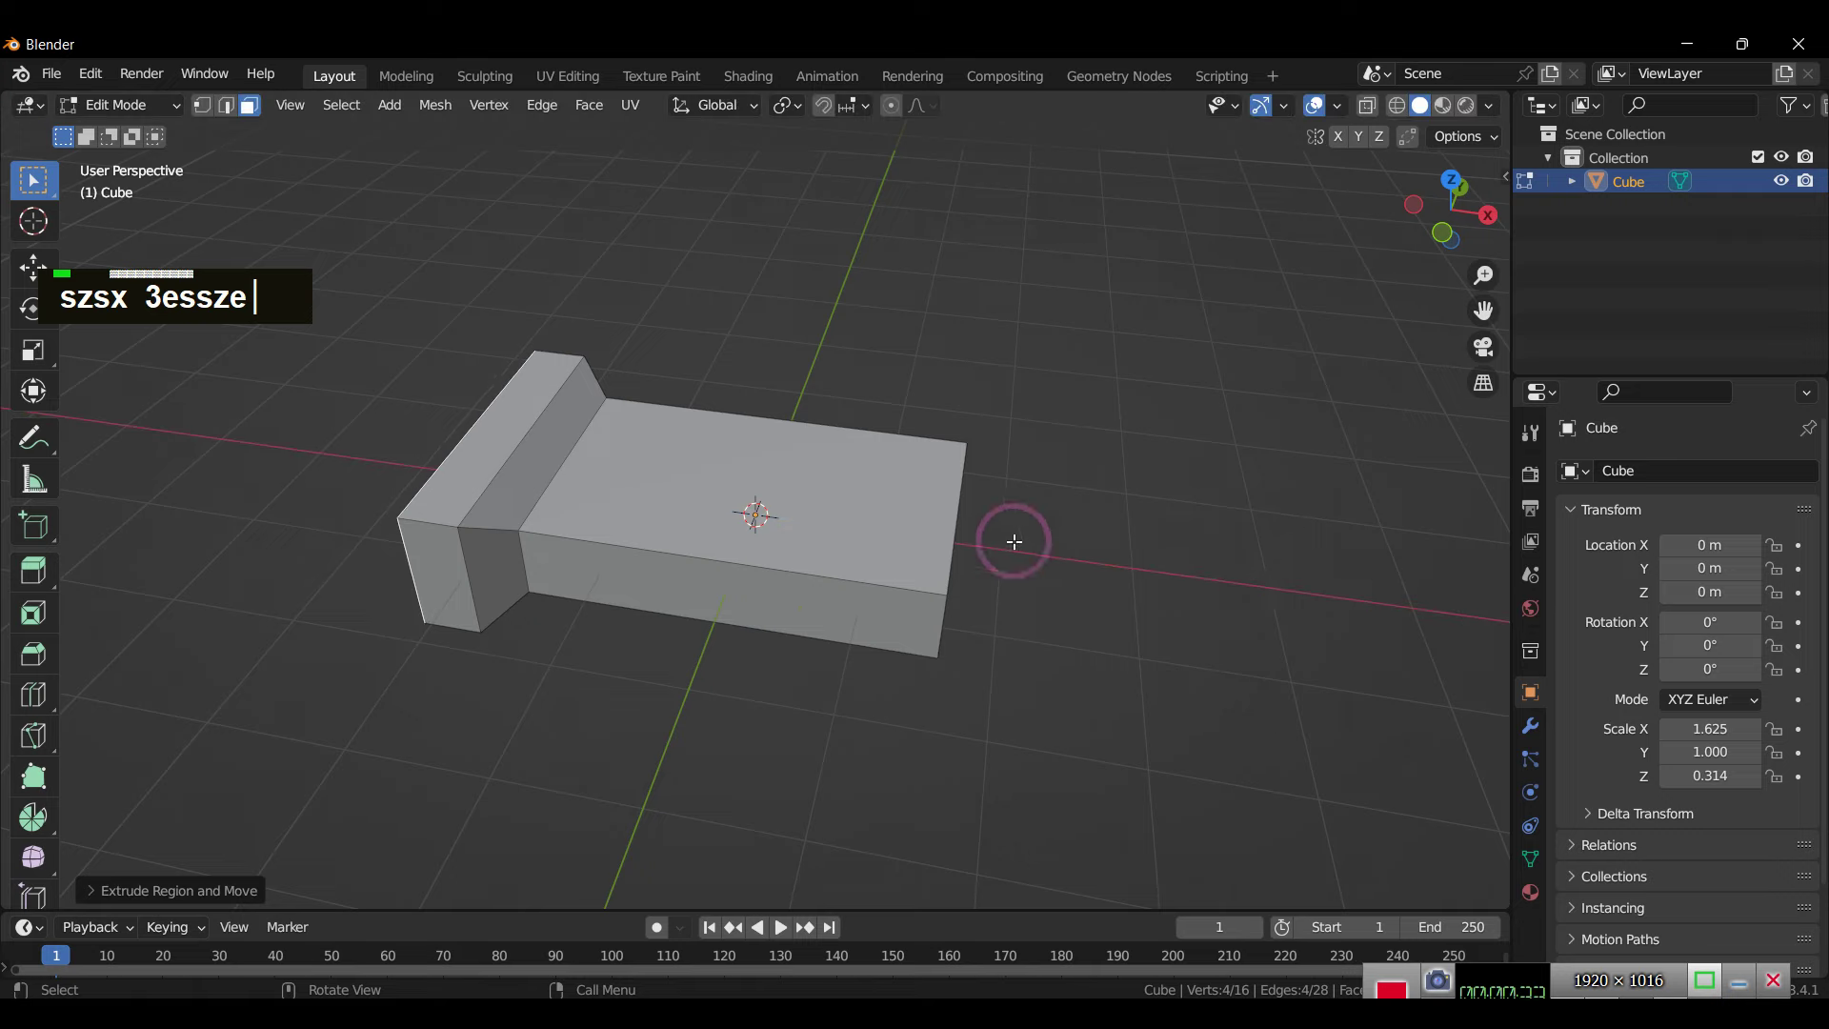
pyautogui.press('Tab')
# Step: Add a new Plane mesh to the scene next to the slab
pyautogui.write('szsx 3essze')
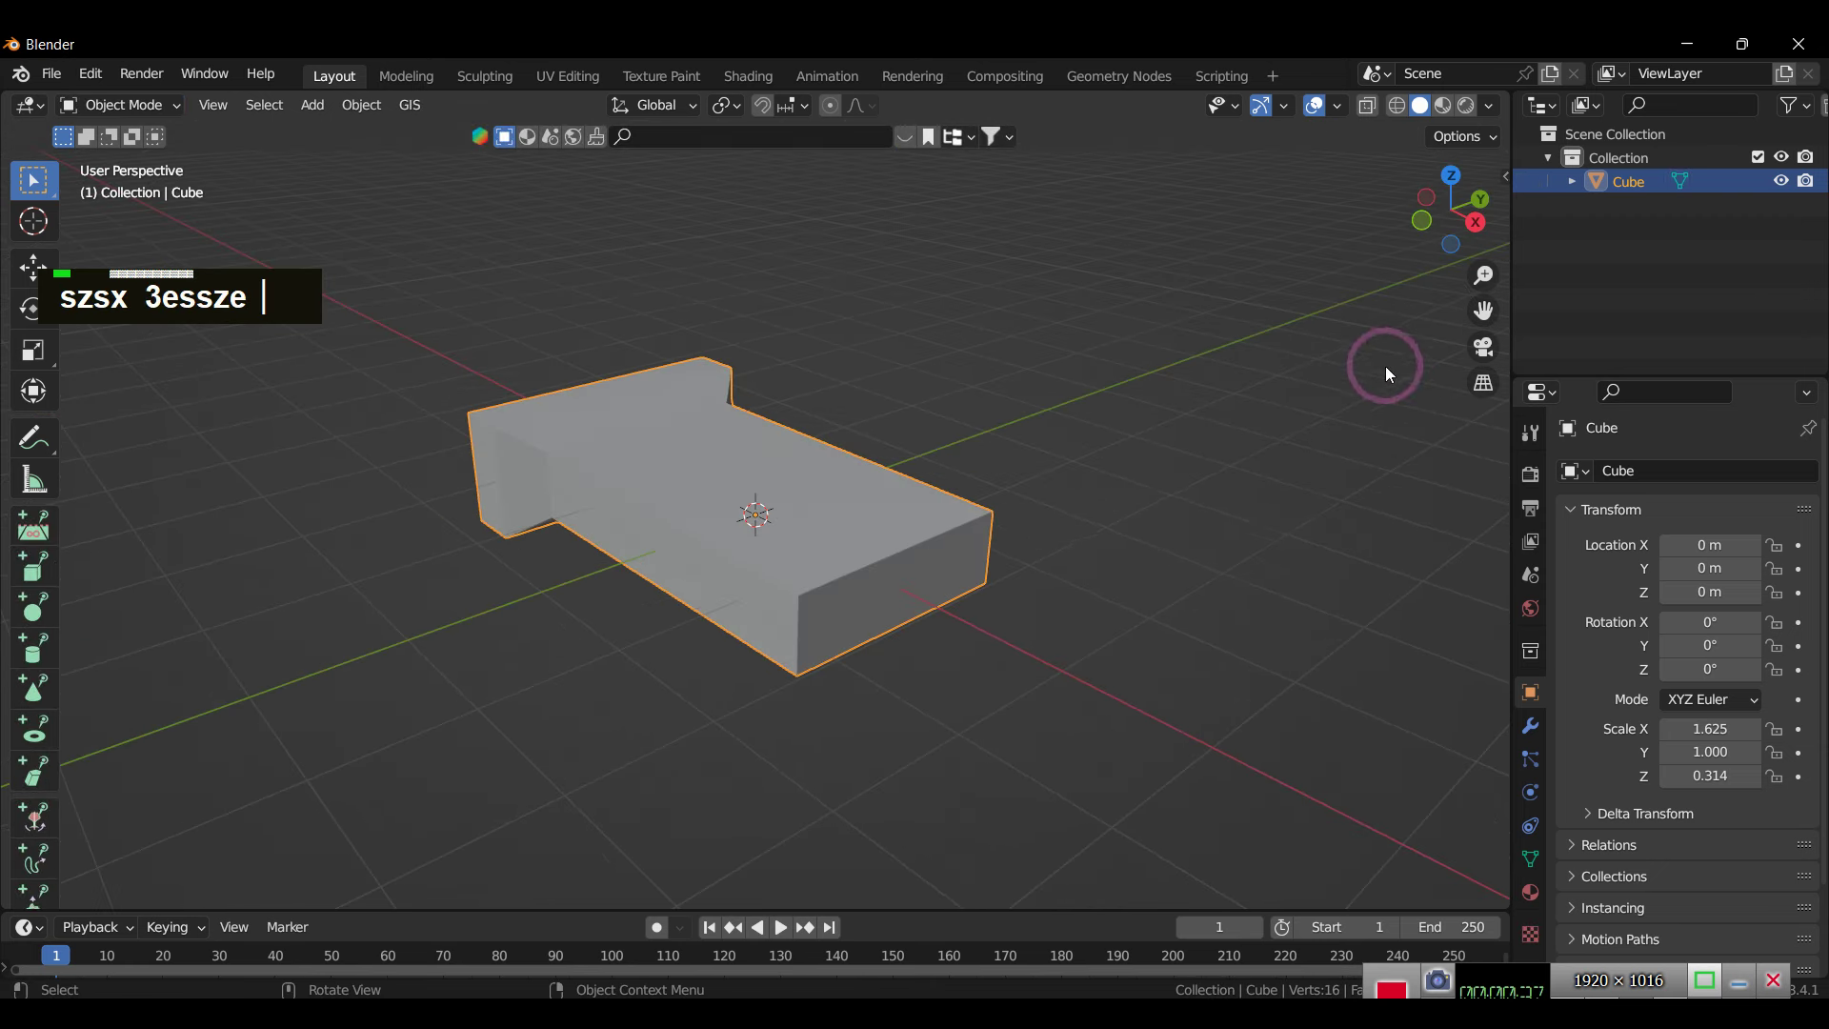
pyautogui.scroll(-3)
pyautogui.scroll(3)
pyautogui.write('szsx 3essze')
pyautogui.scroll(-3)
pyautogui.scroll(3)
pyautogui.write('szsx 3essze')
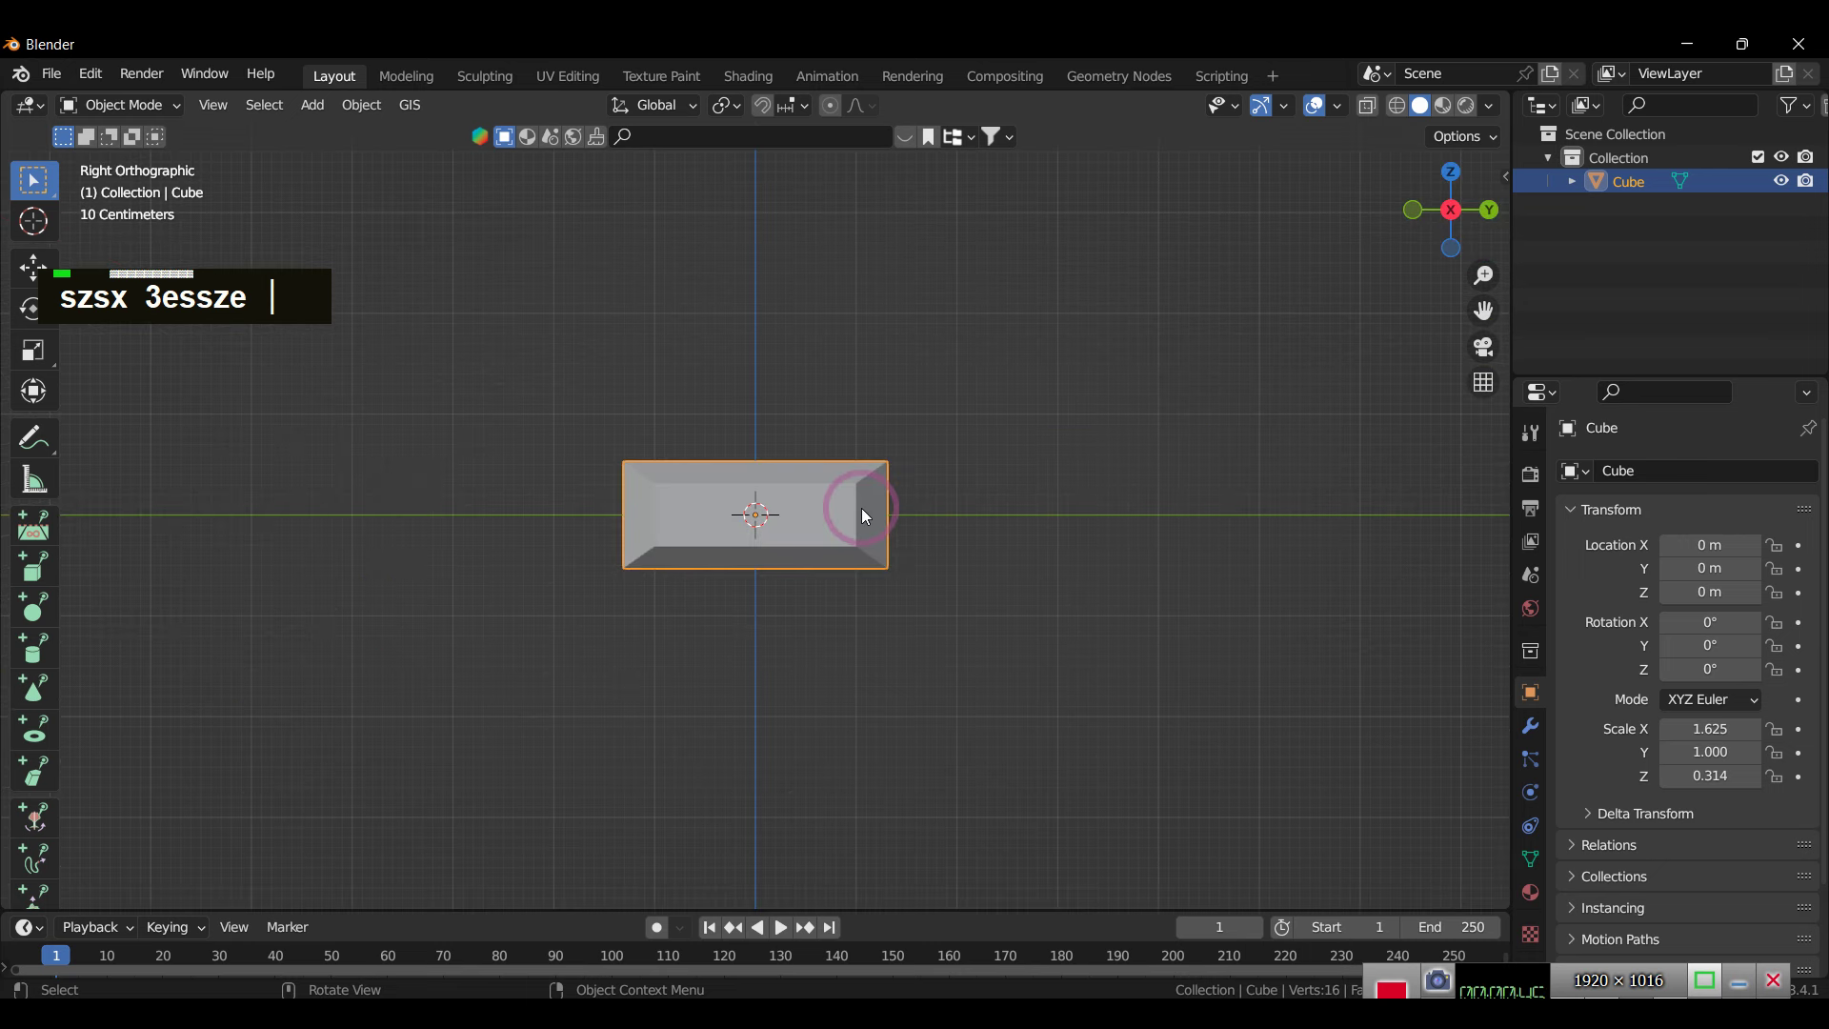
# Step: Scale the plane up large and set its Rotation Y to 90° so it stands upright as a wall
pyautogui.write('a')
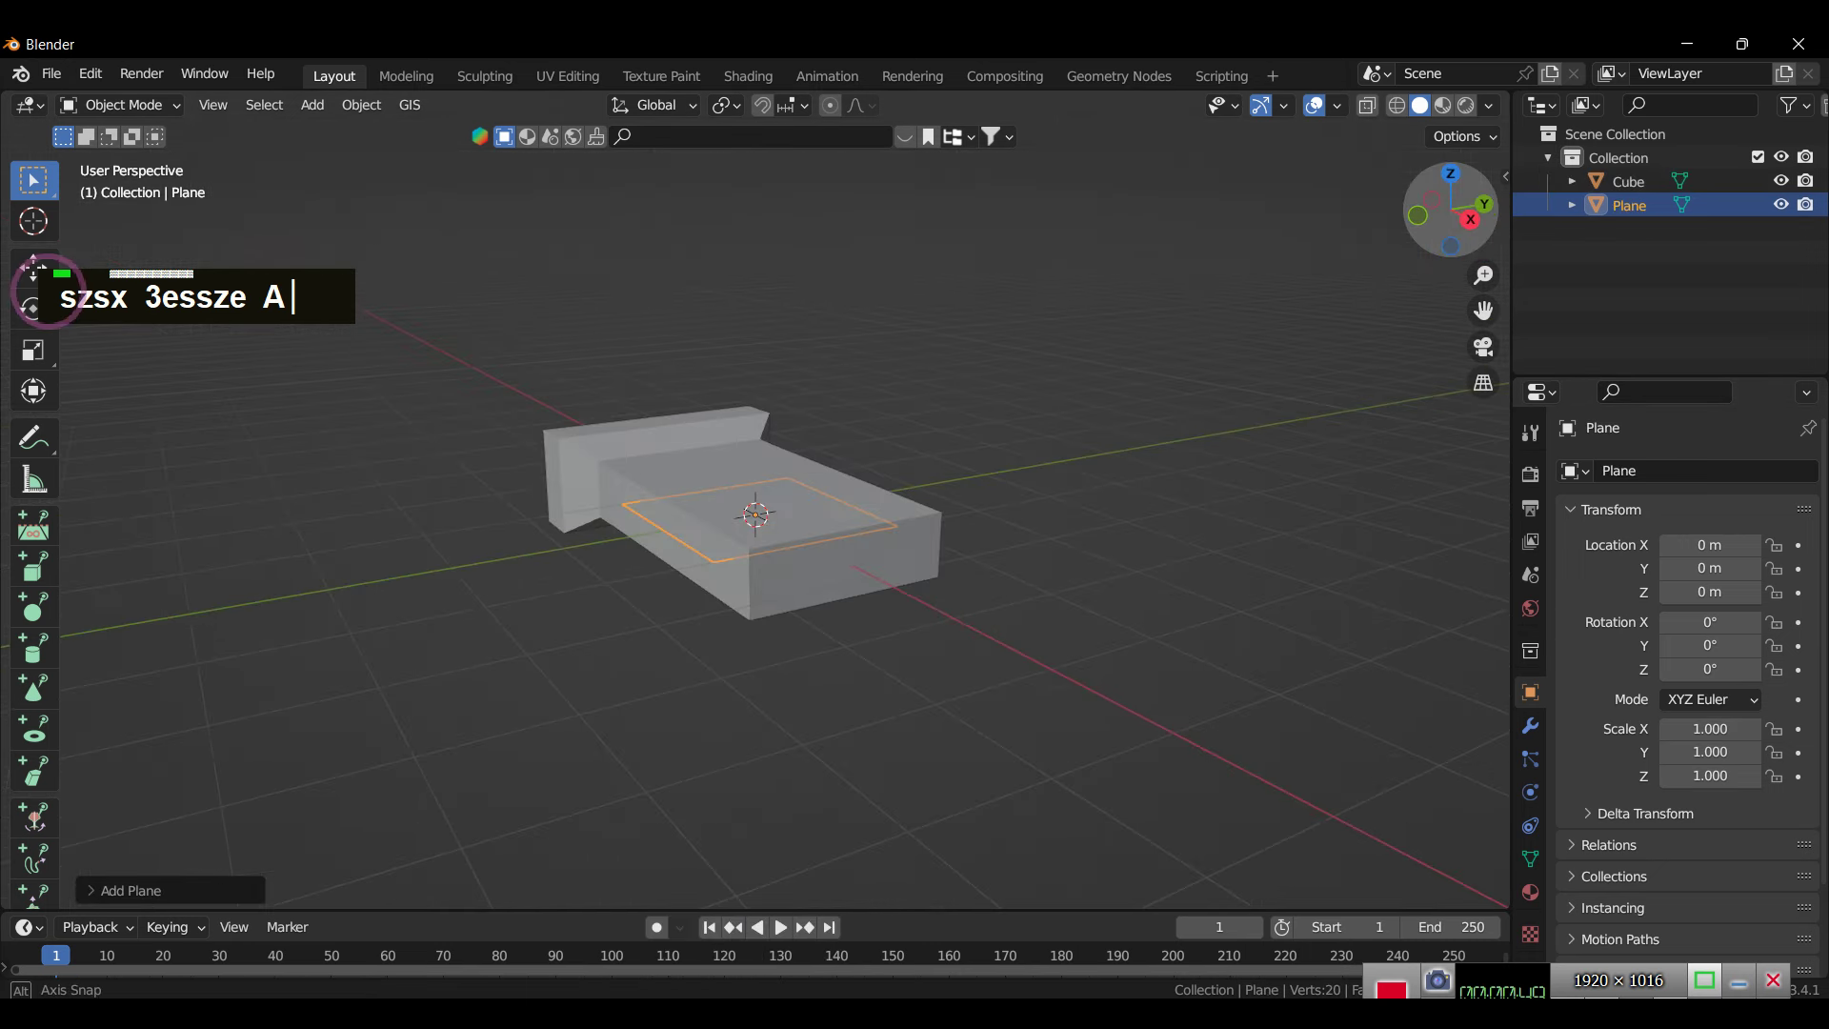
pyautogui.write('s')
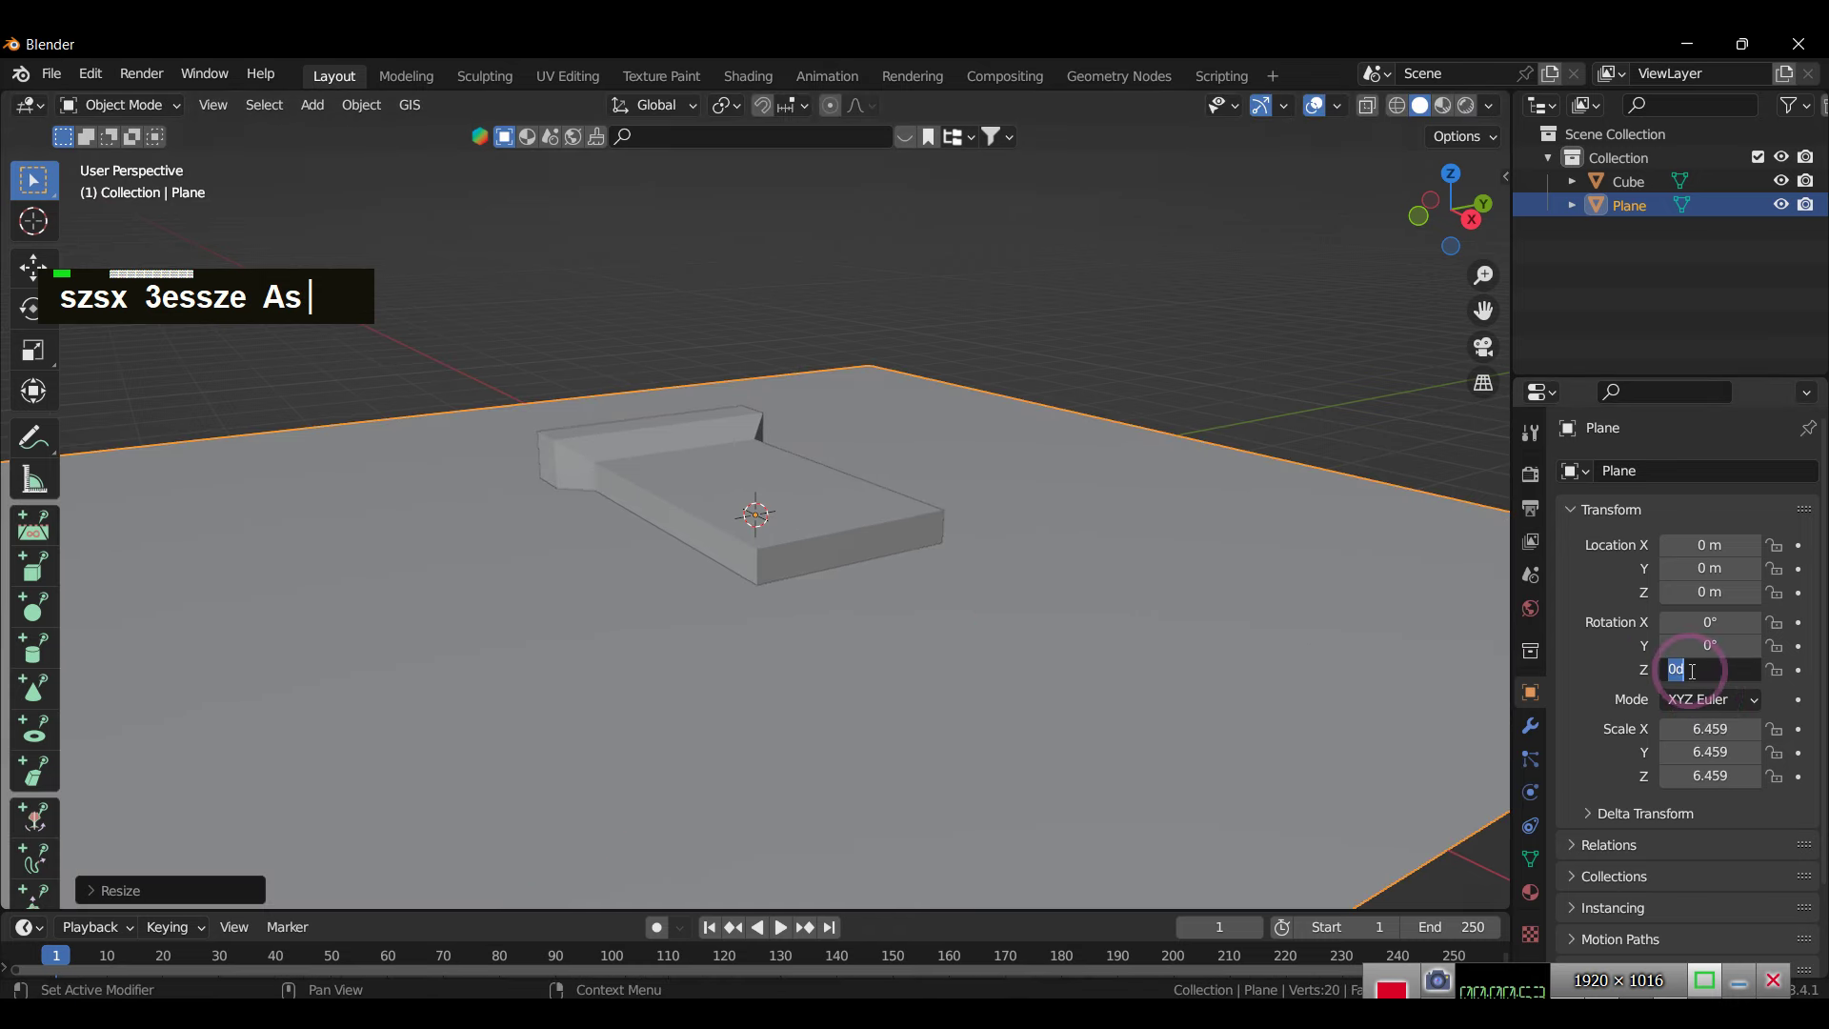
pyautogui.write('90')
pyautogui.press('Return')
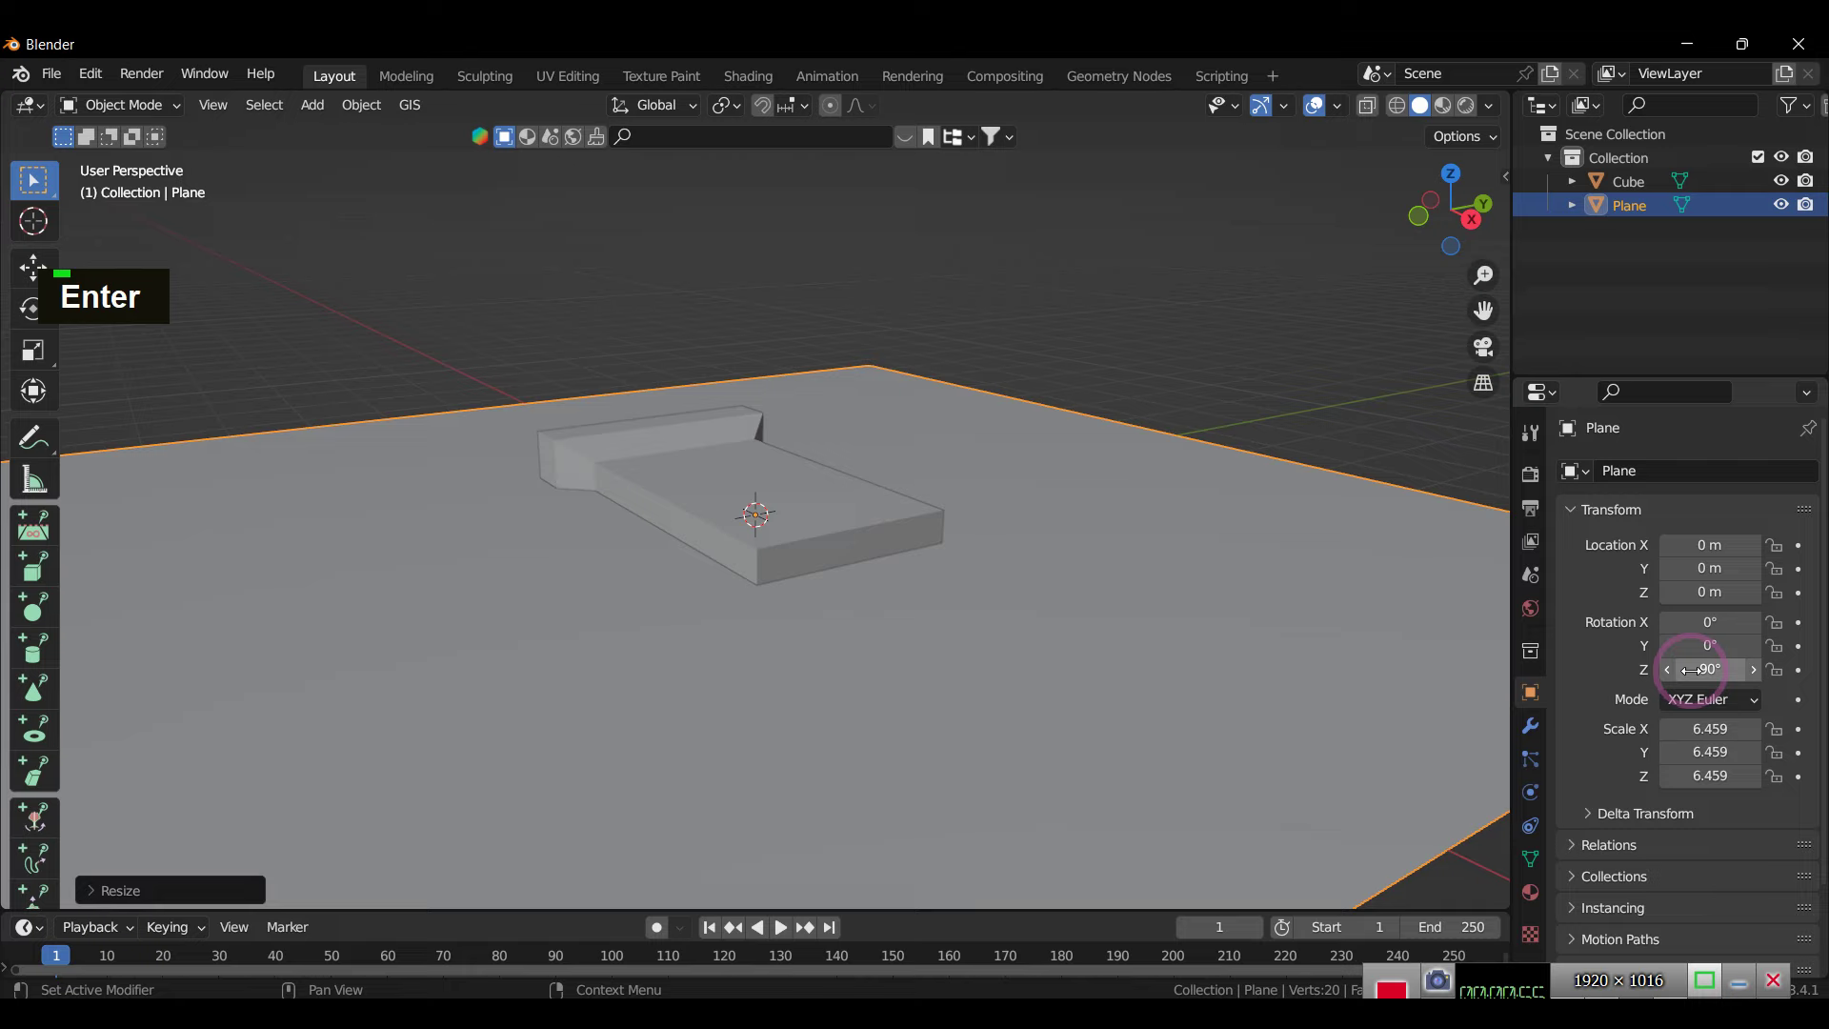
pyautogui.write('0')
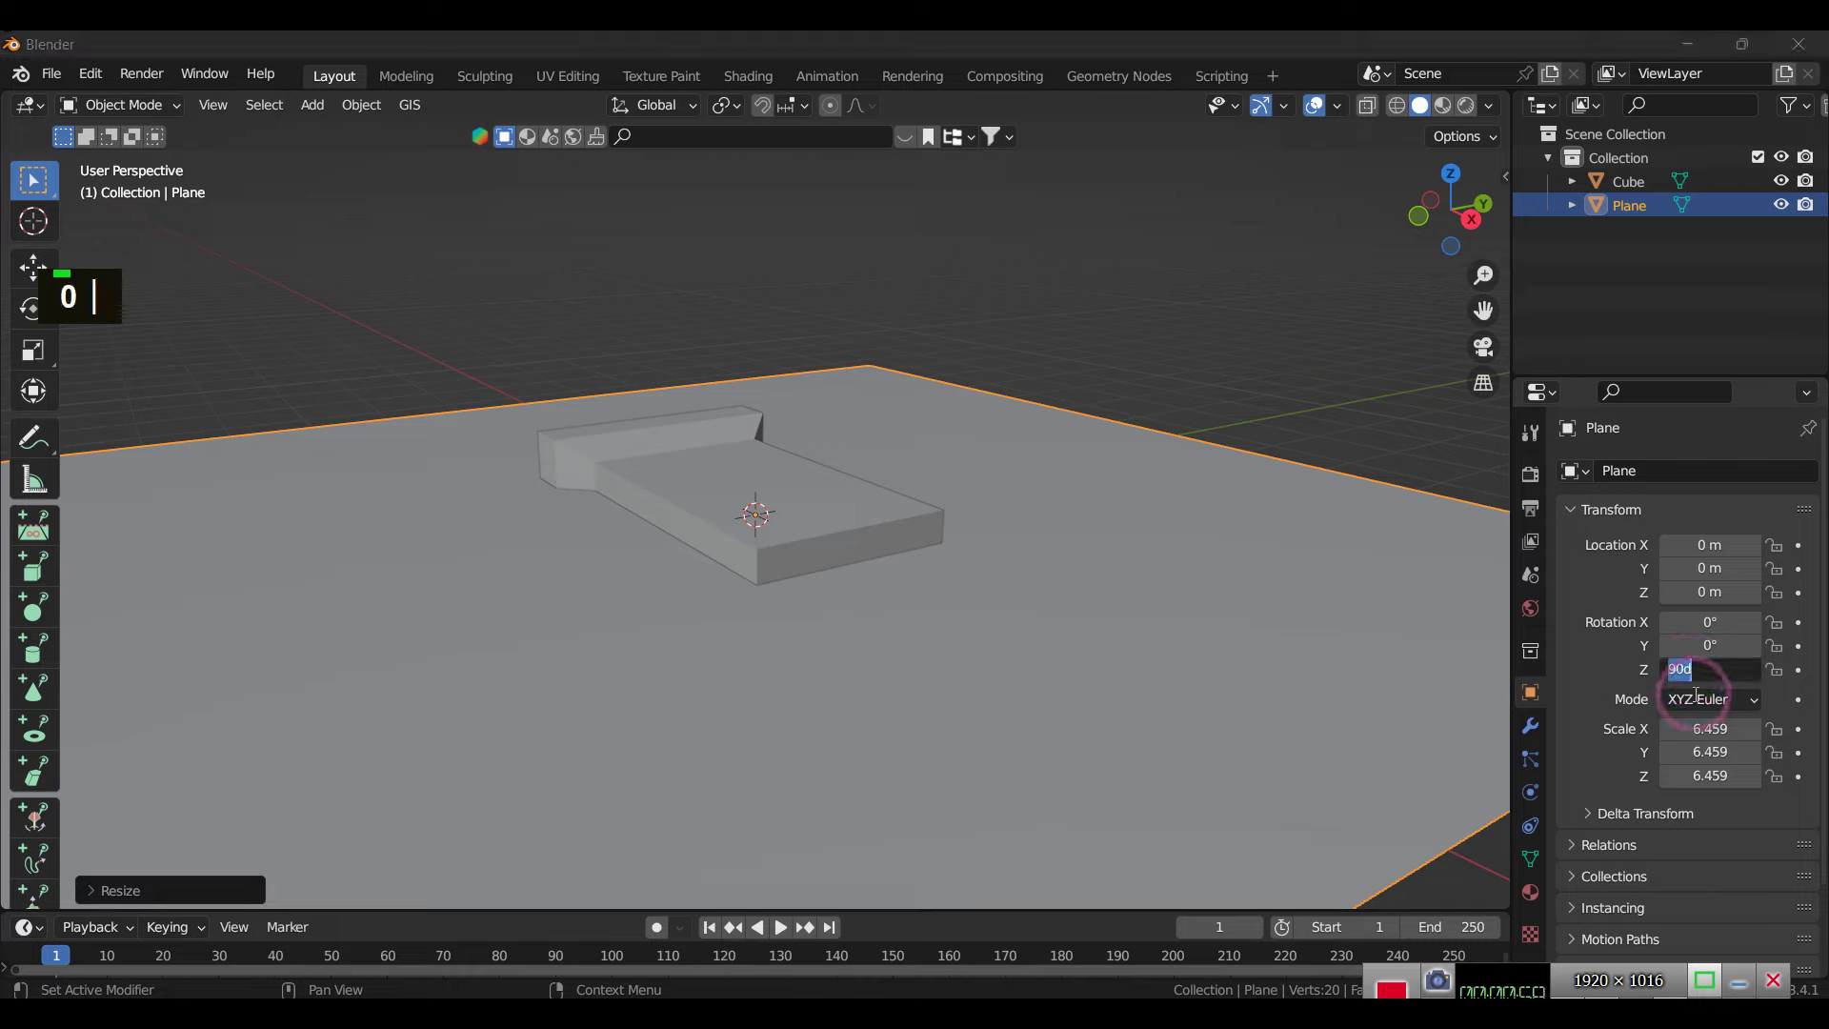
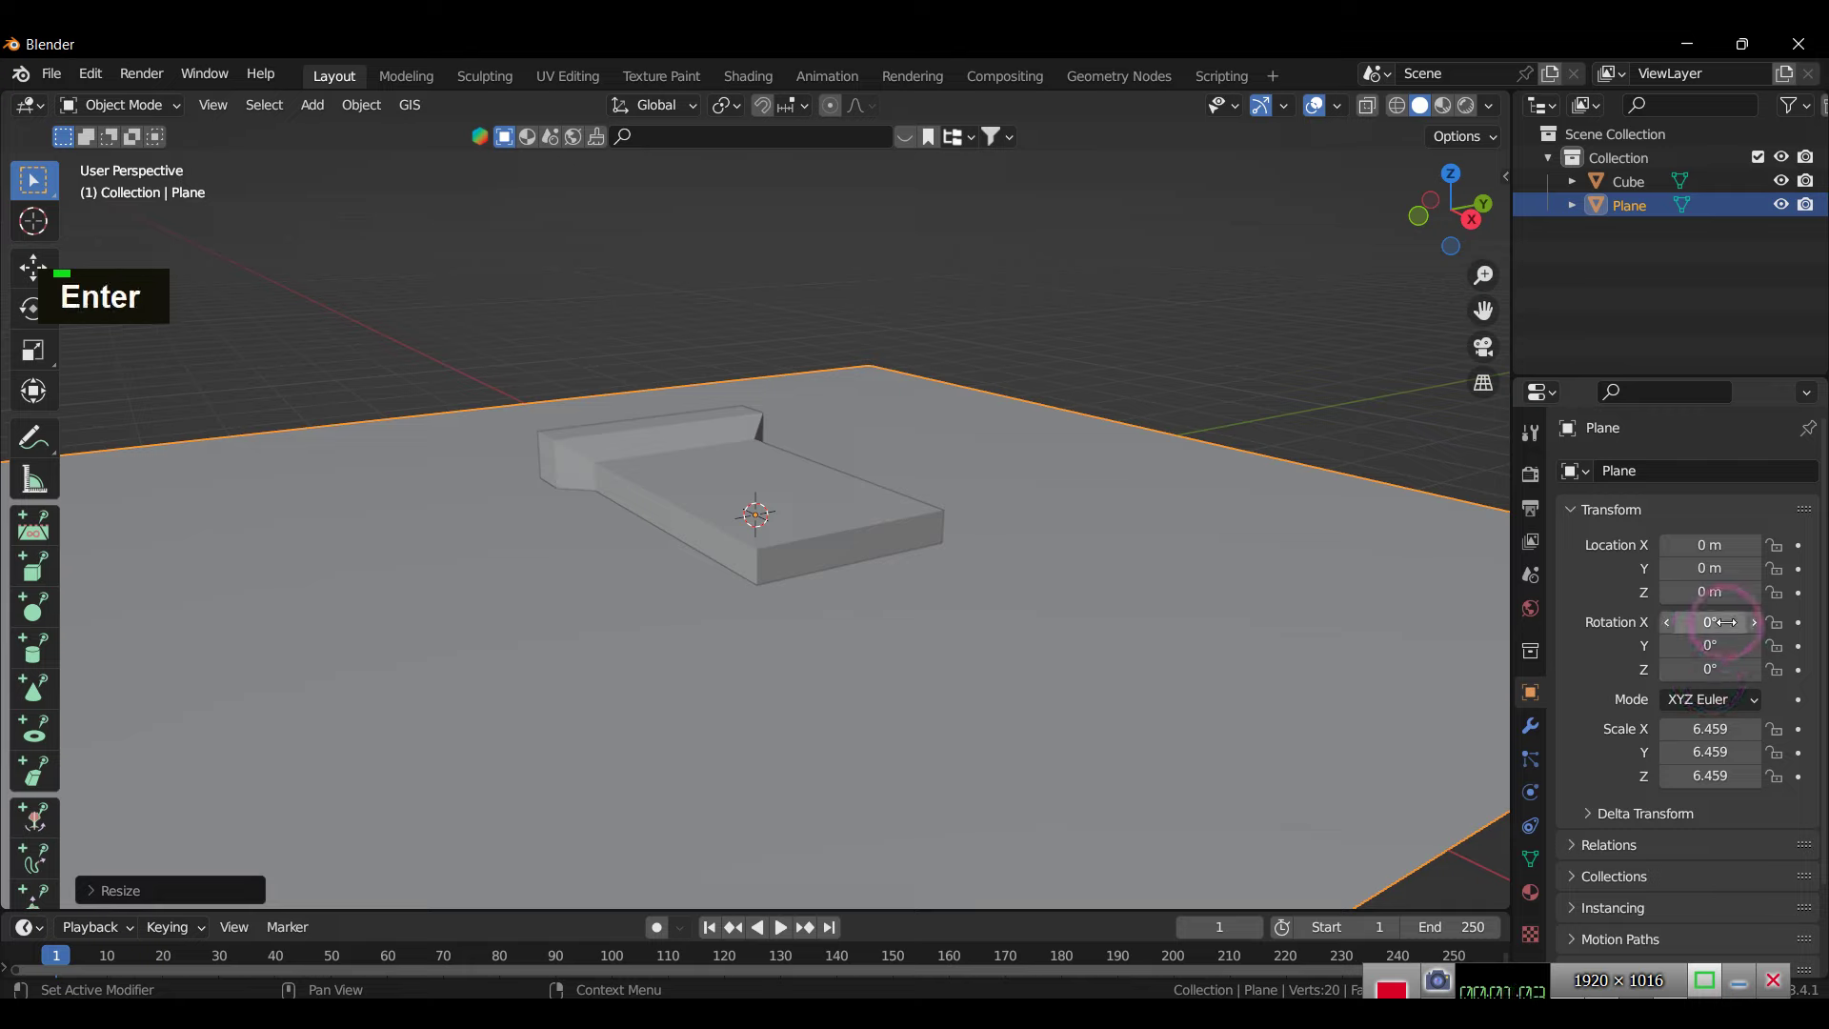
pyautogui.write('90')
pyautogui.press('Return')
pyautogui.write('90')
pyautogui.press('Return')
pyautogui.write('0')
pyautogui.press('Return')
# Step: Move the wall along X beside the block, then scale the block down
pyautogui.write('gzx')
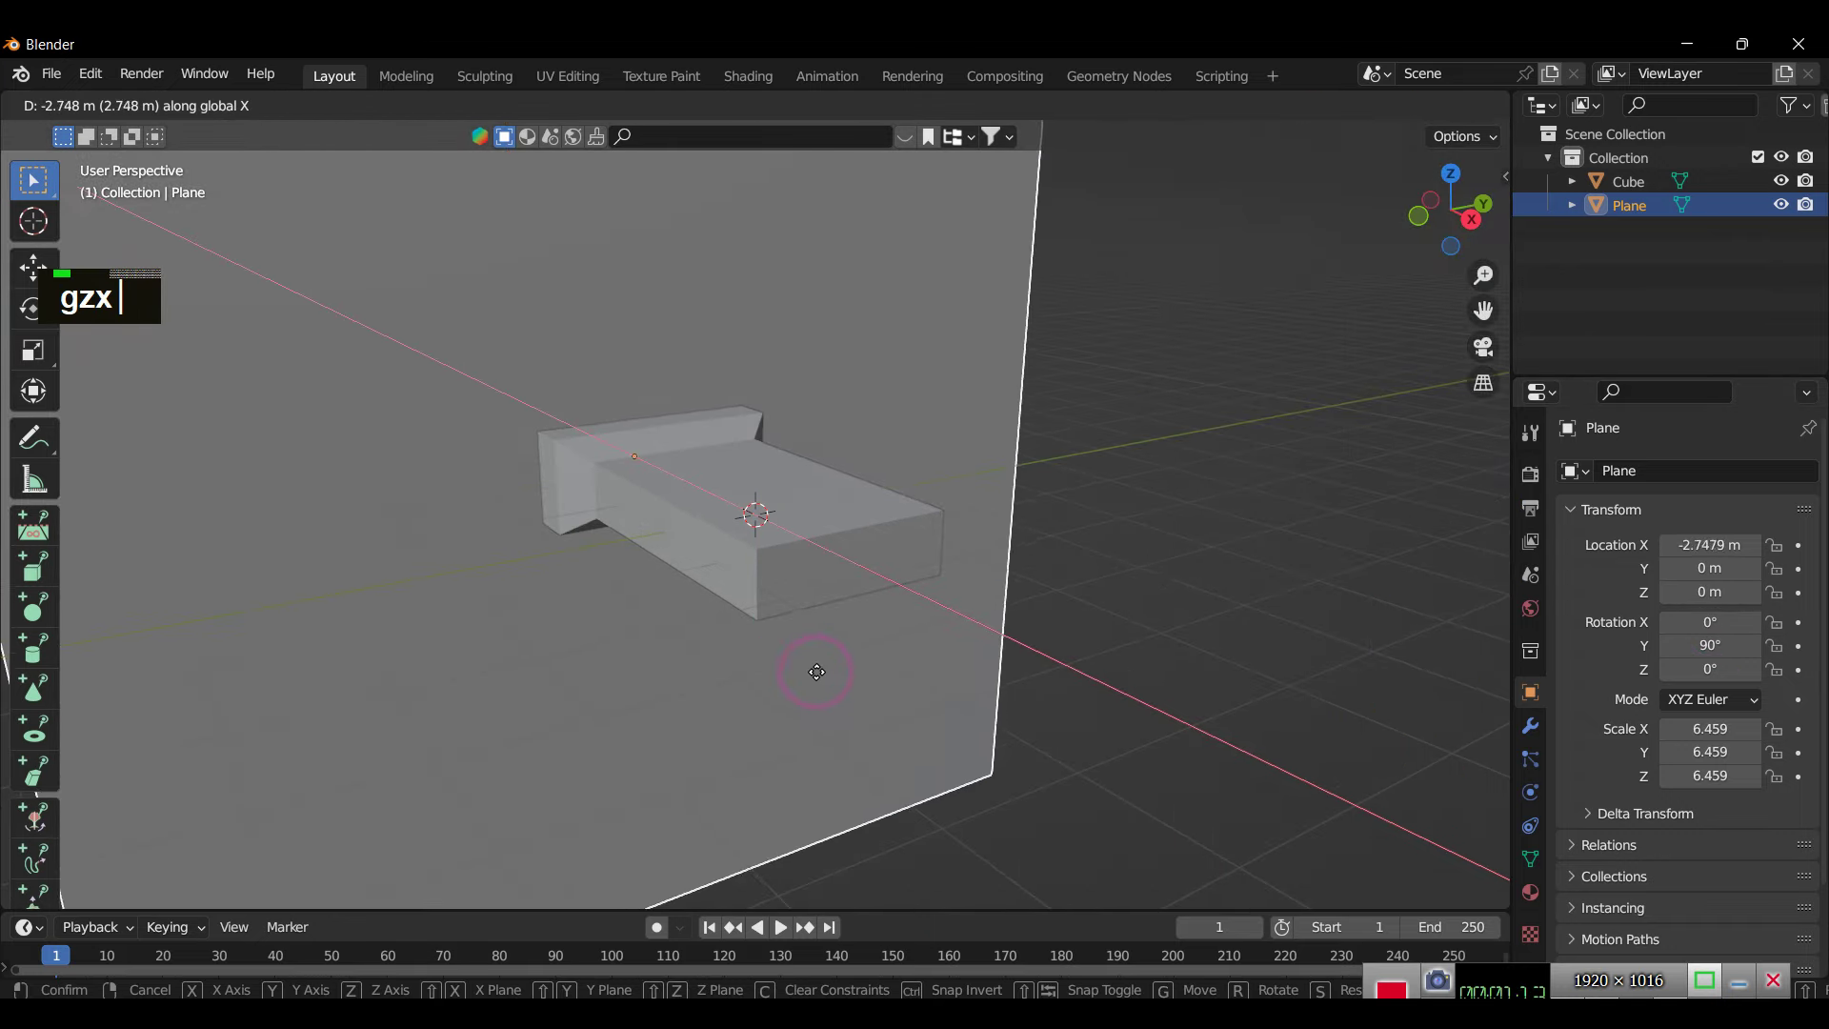
pyautogui.doubleClick(816, 569)
pyautogui.write('s')
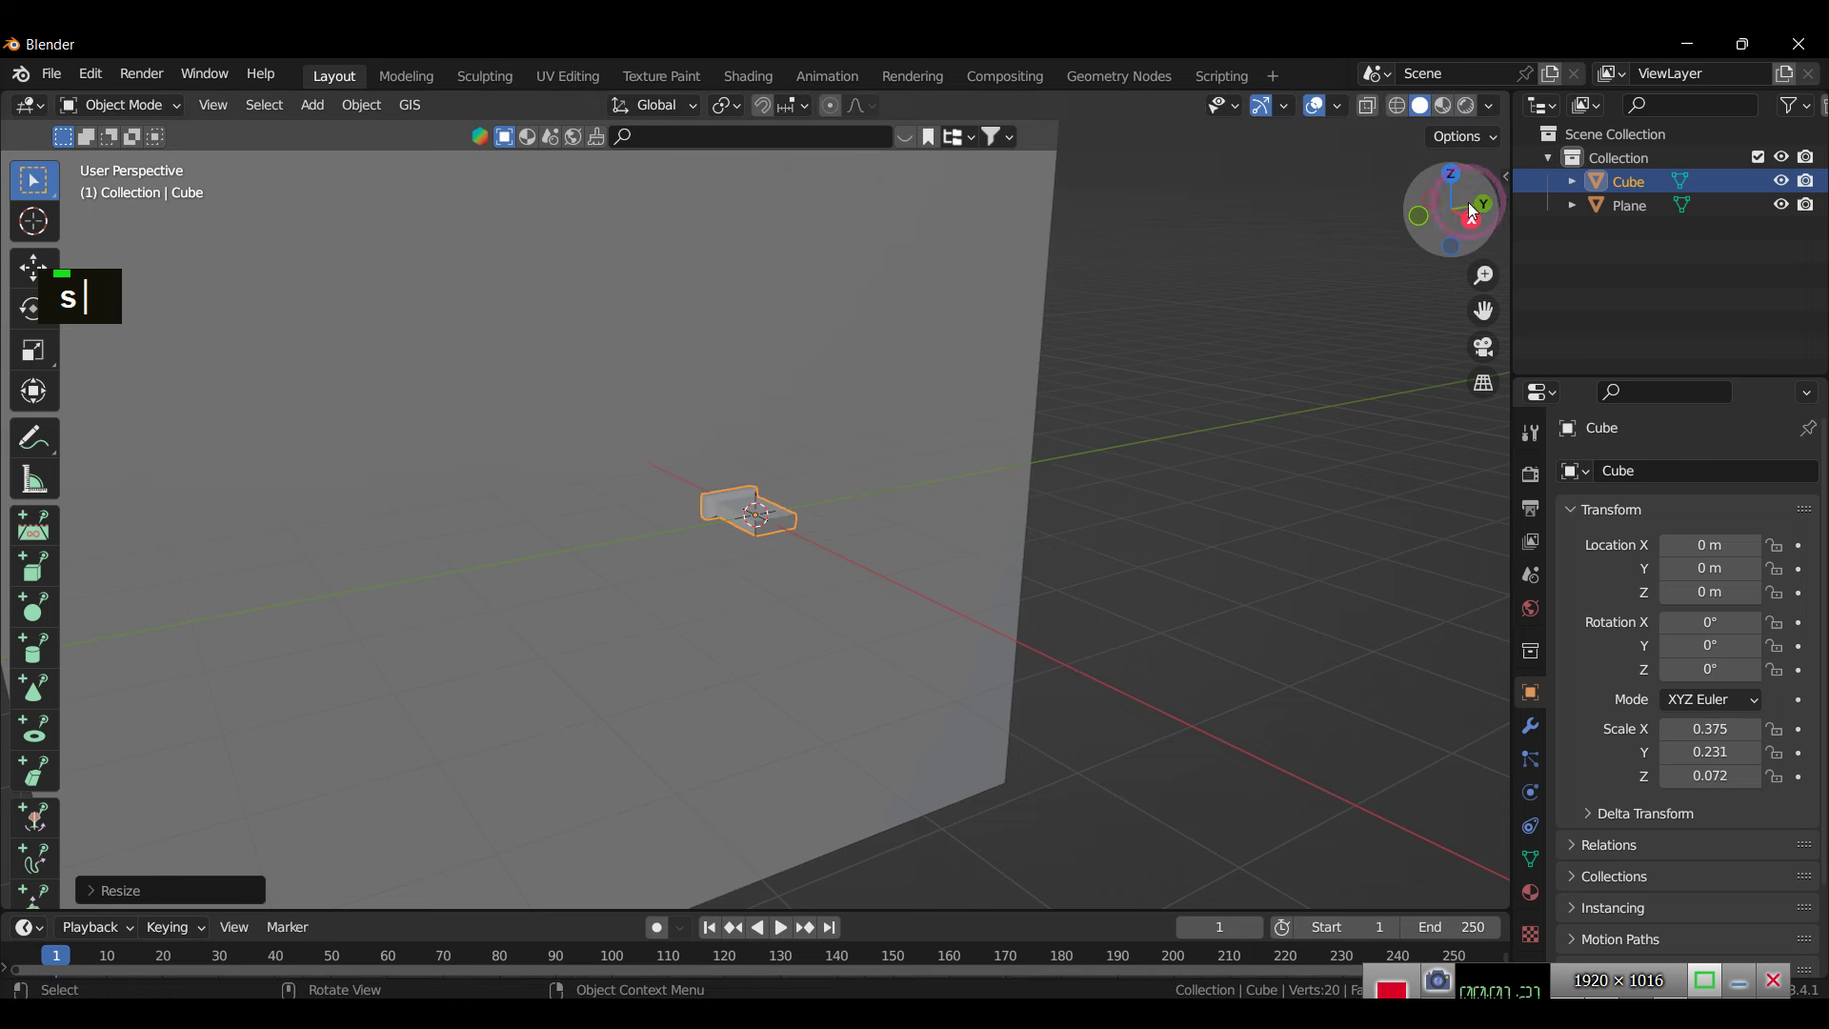
# Step: Shrink the block further and move it along X, Y and Z to sit high against the wall at about -1.92 m
pyautogui.write('gx')
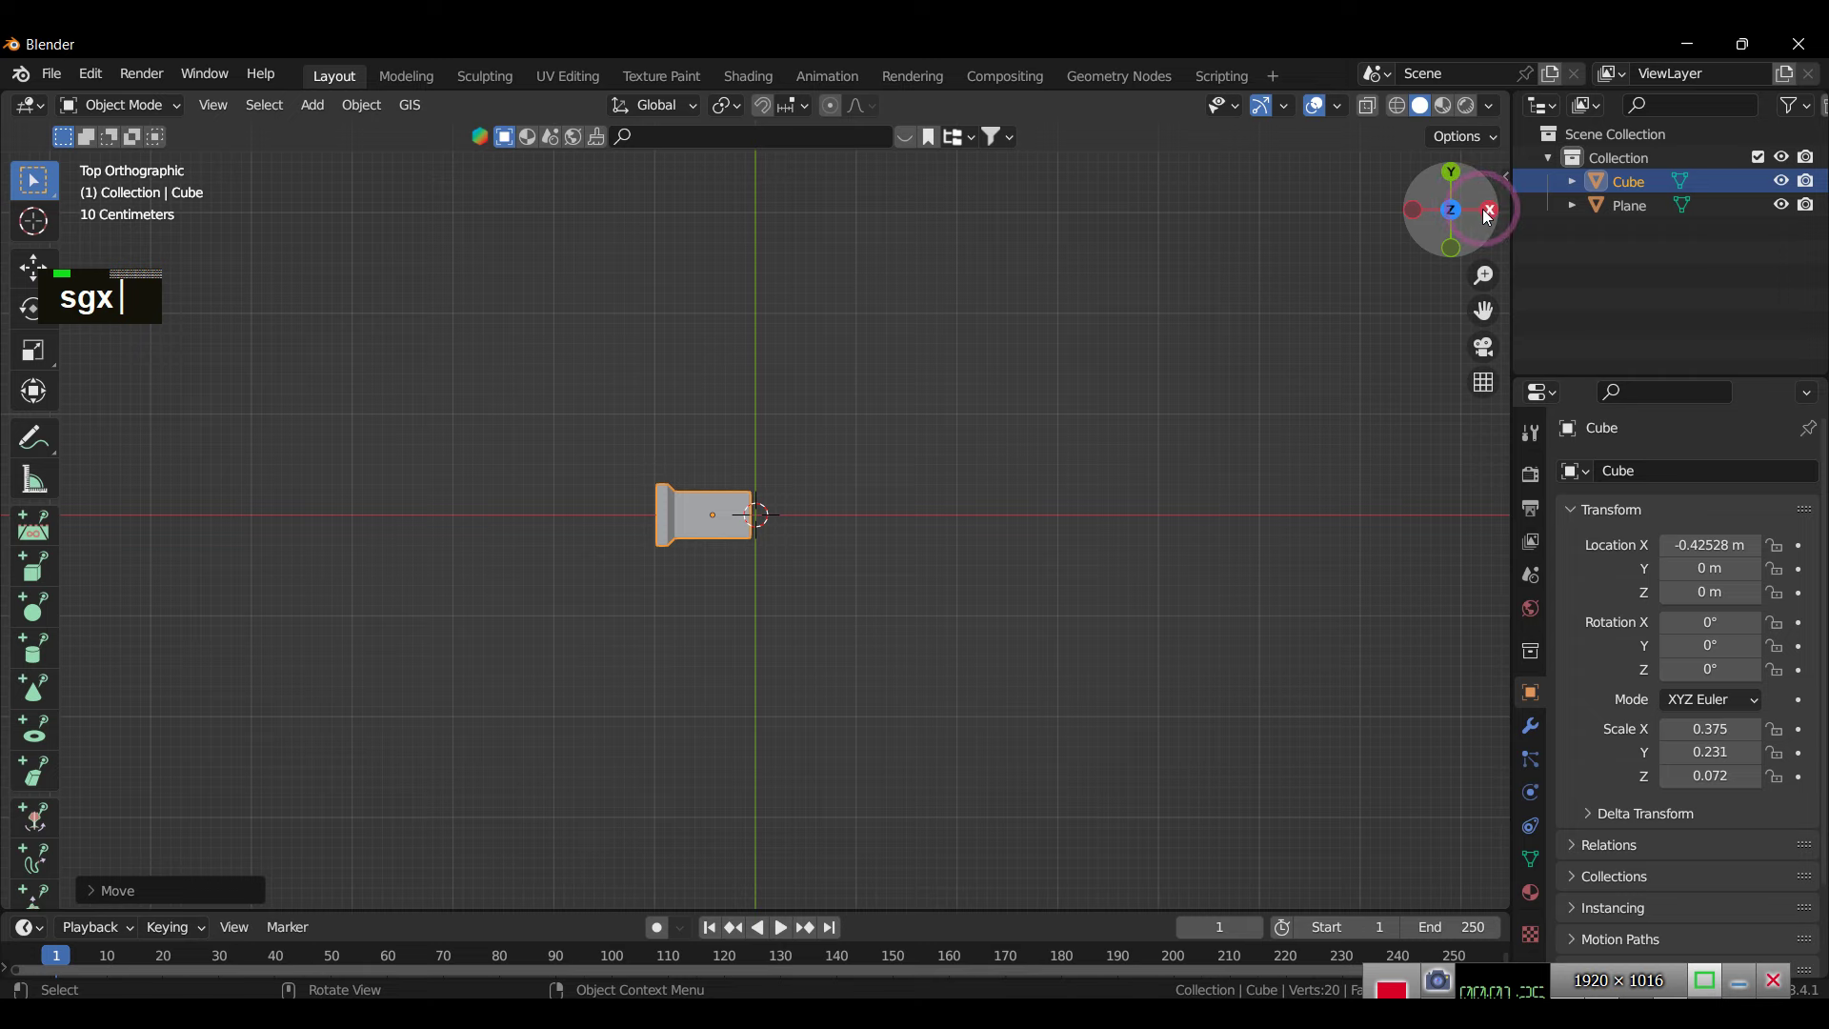
pyautogui.scroll(-3)
pyautogui.scroll(3)
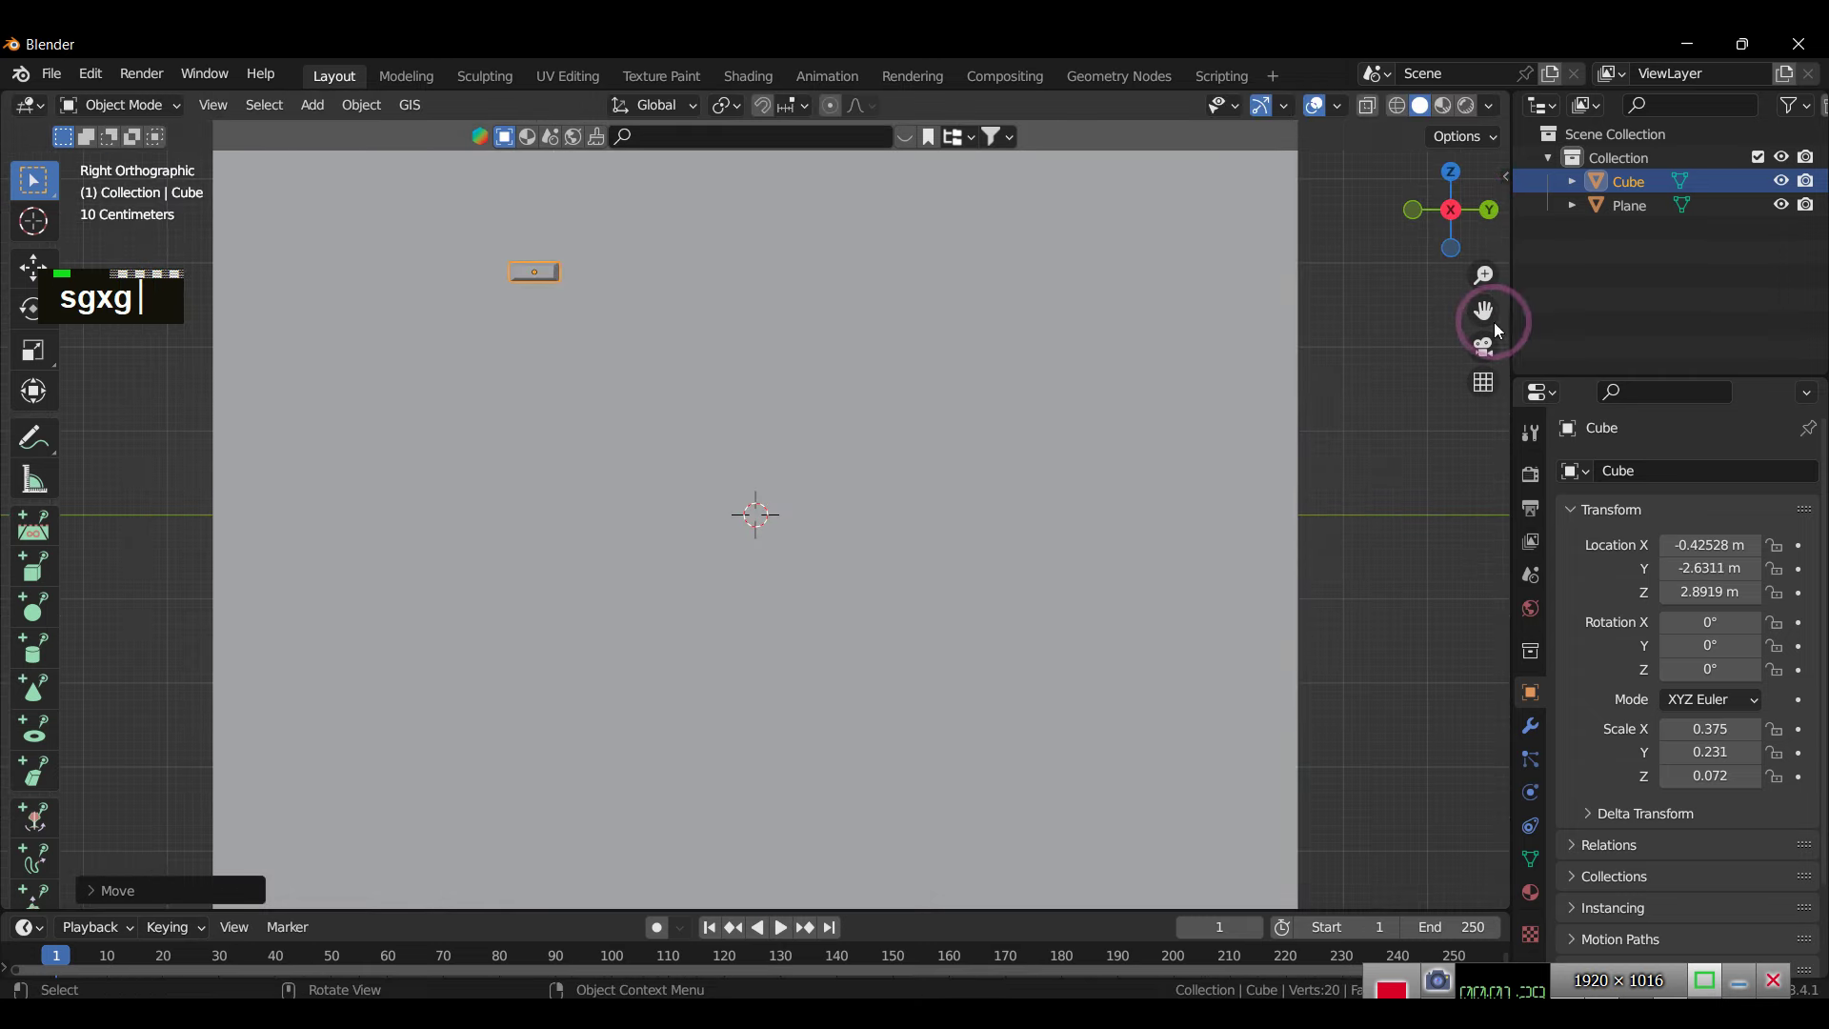
pyautogui.write('sgxg')
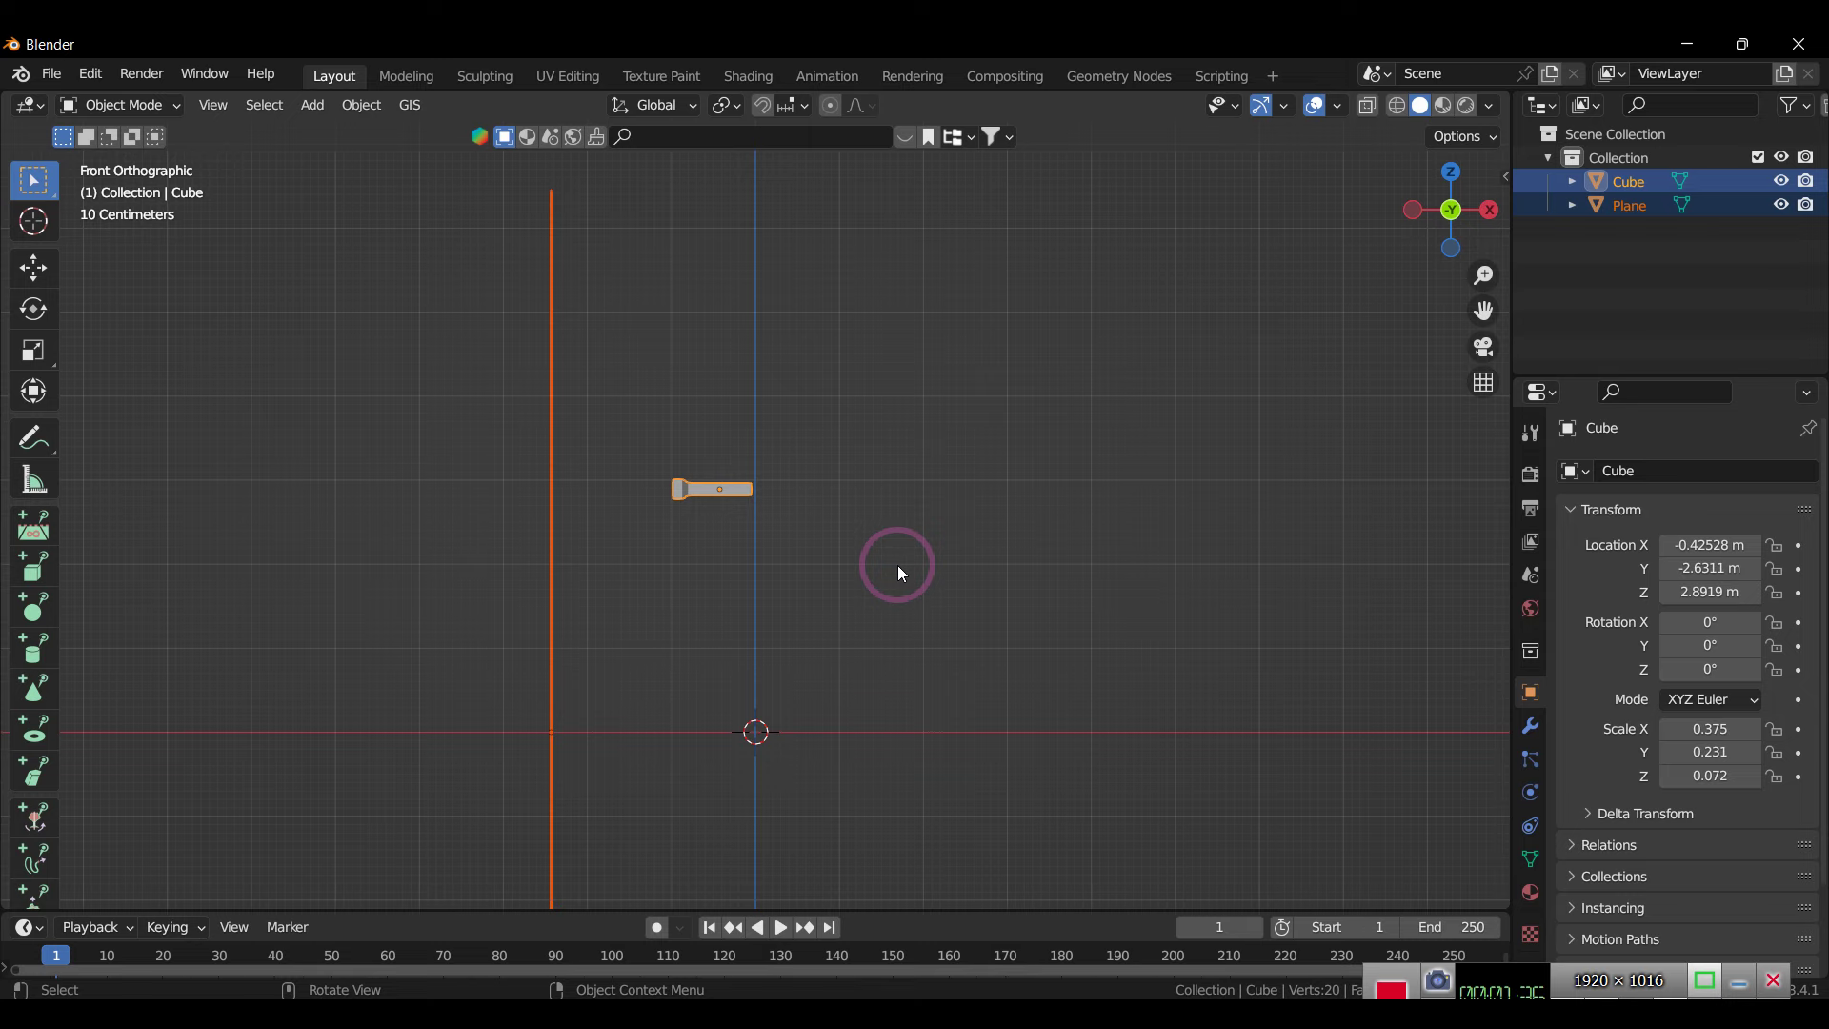
pyautogui.write('sgxg gx')
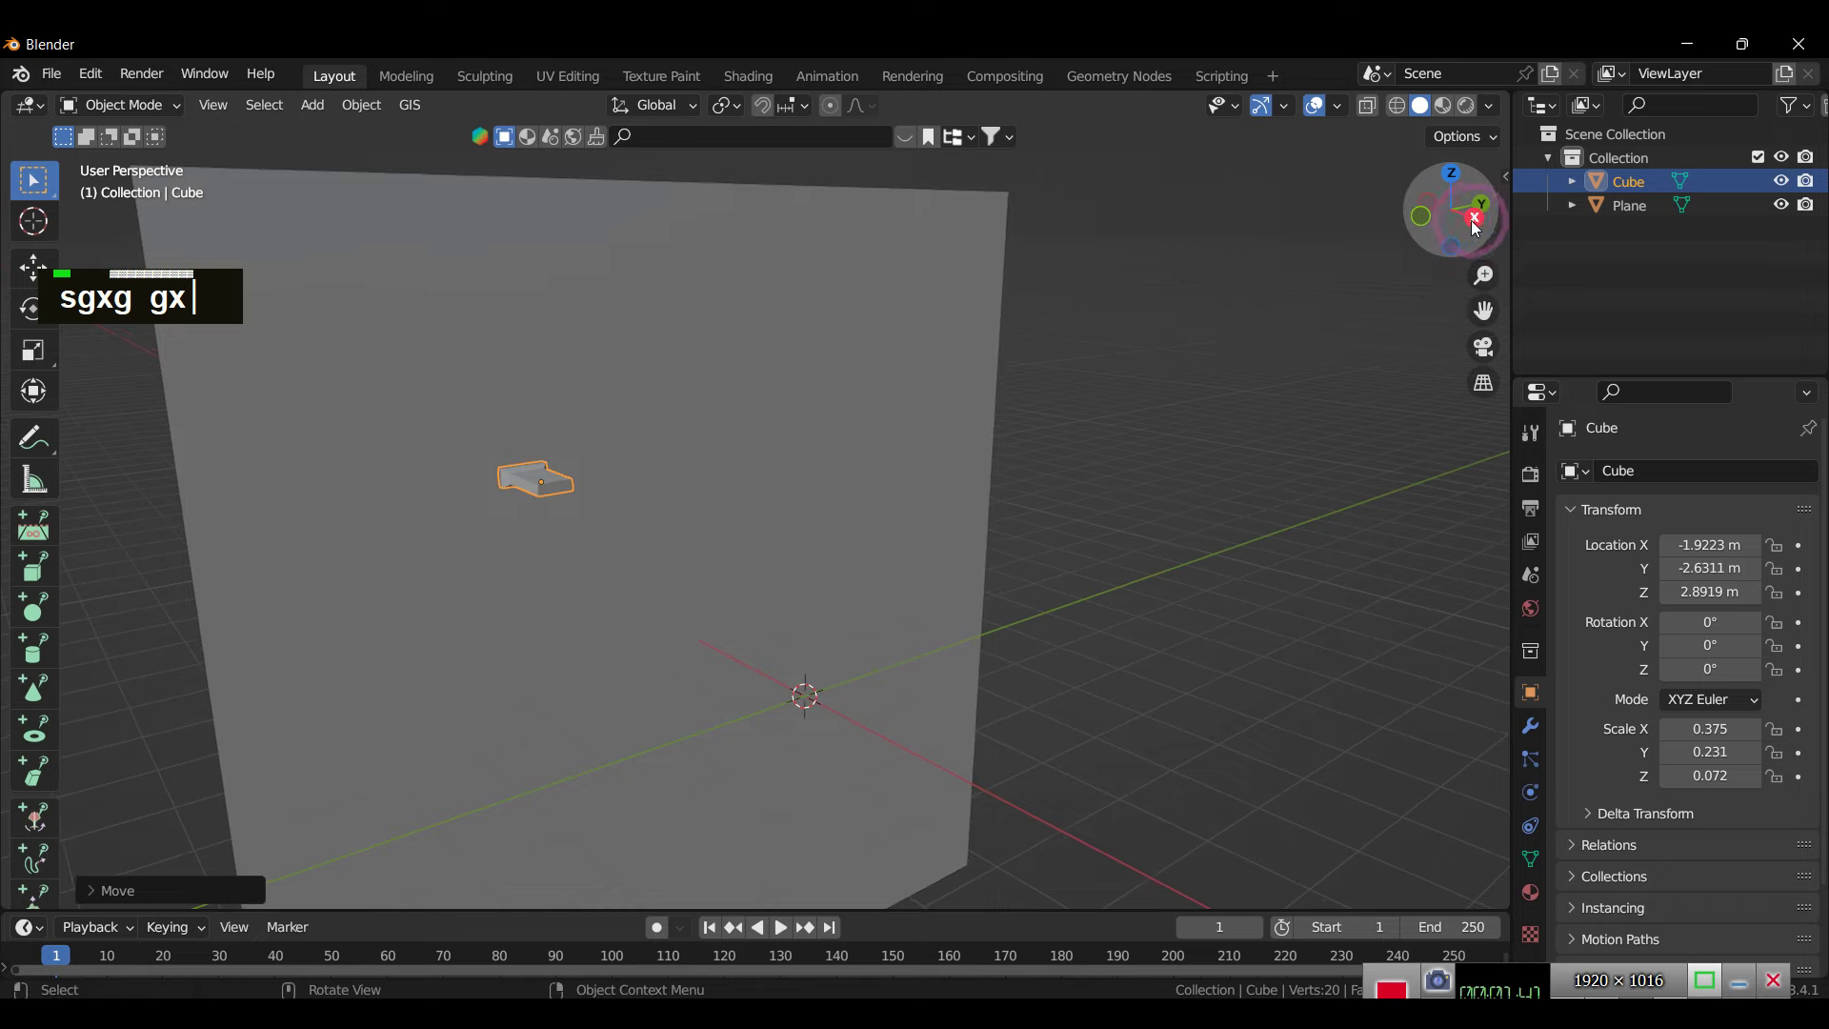
pyautogui.scroll(3)
pyautogui.write('sgxg gx')
pyautogui.scroll(-3)
# Step: Tilt the block slightly, duplicate it downward and give the copy its own tilt
pyautogui.write('sgxg g')
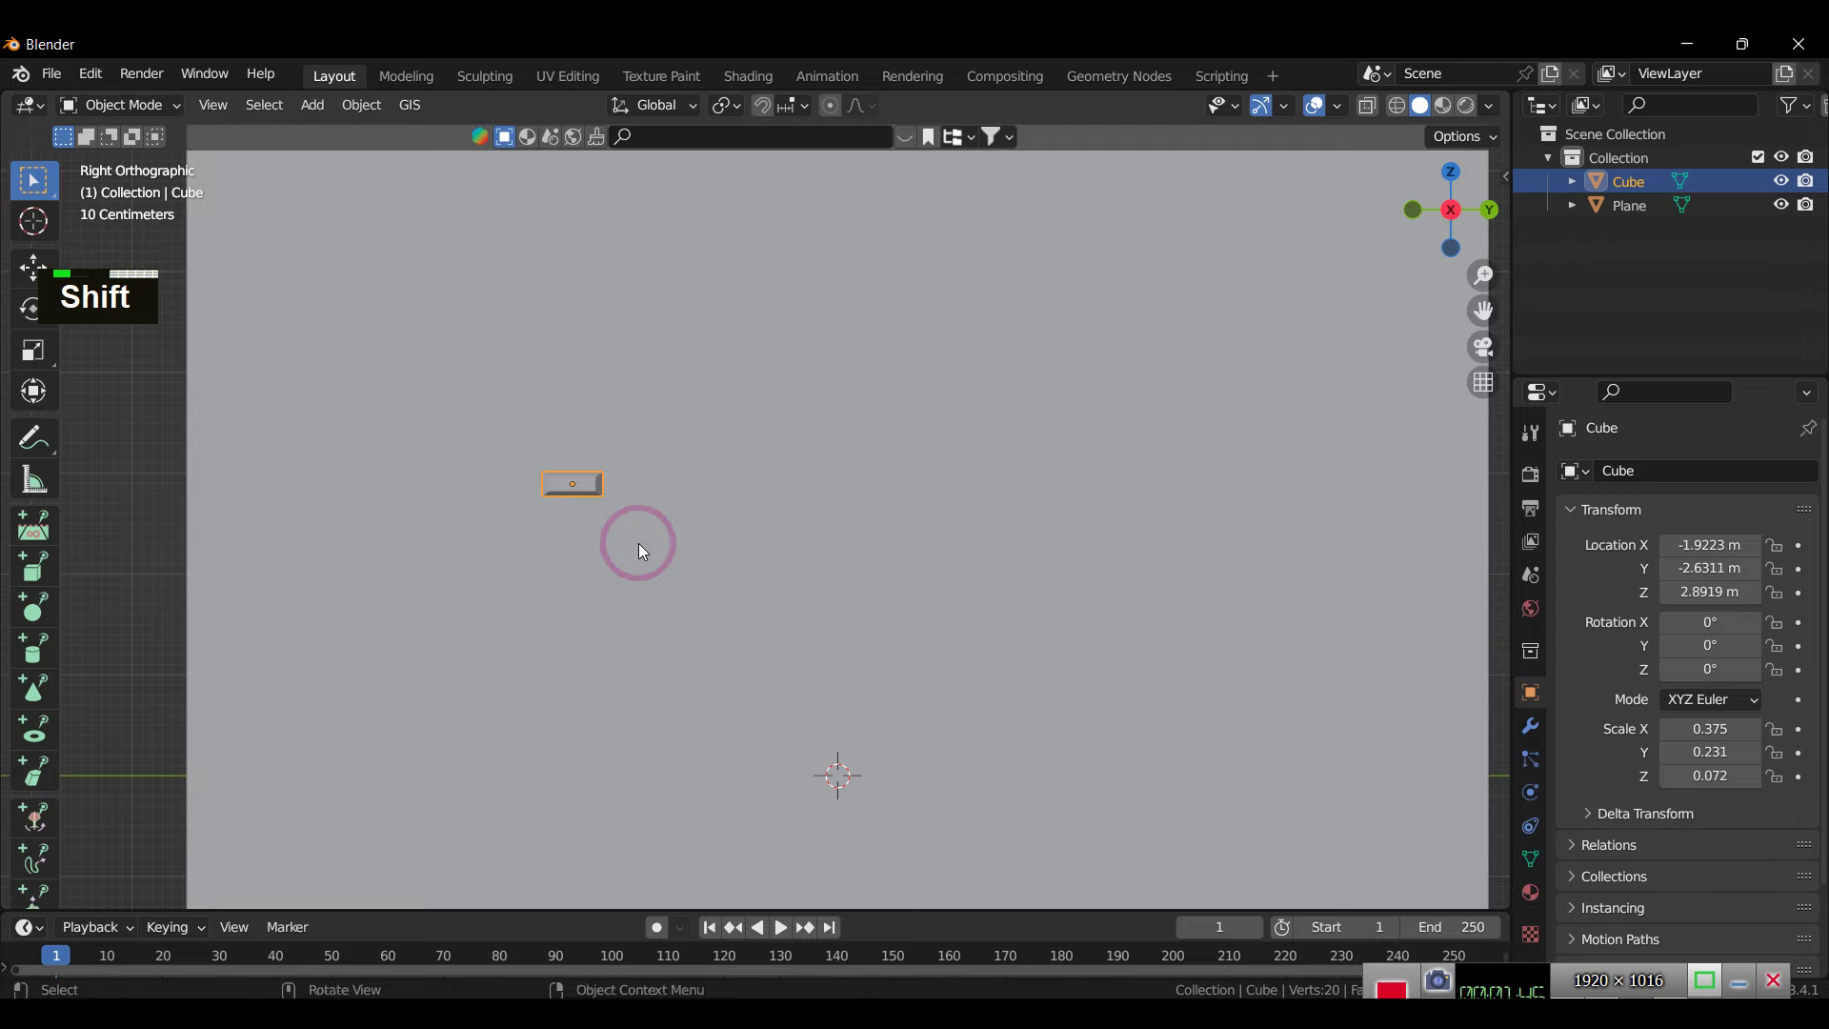
pyautogui.write('sgxg gx')
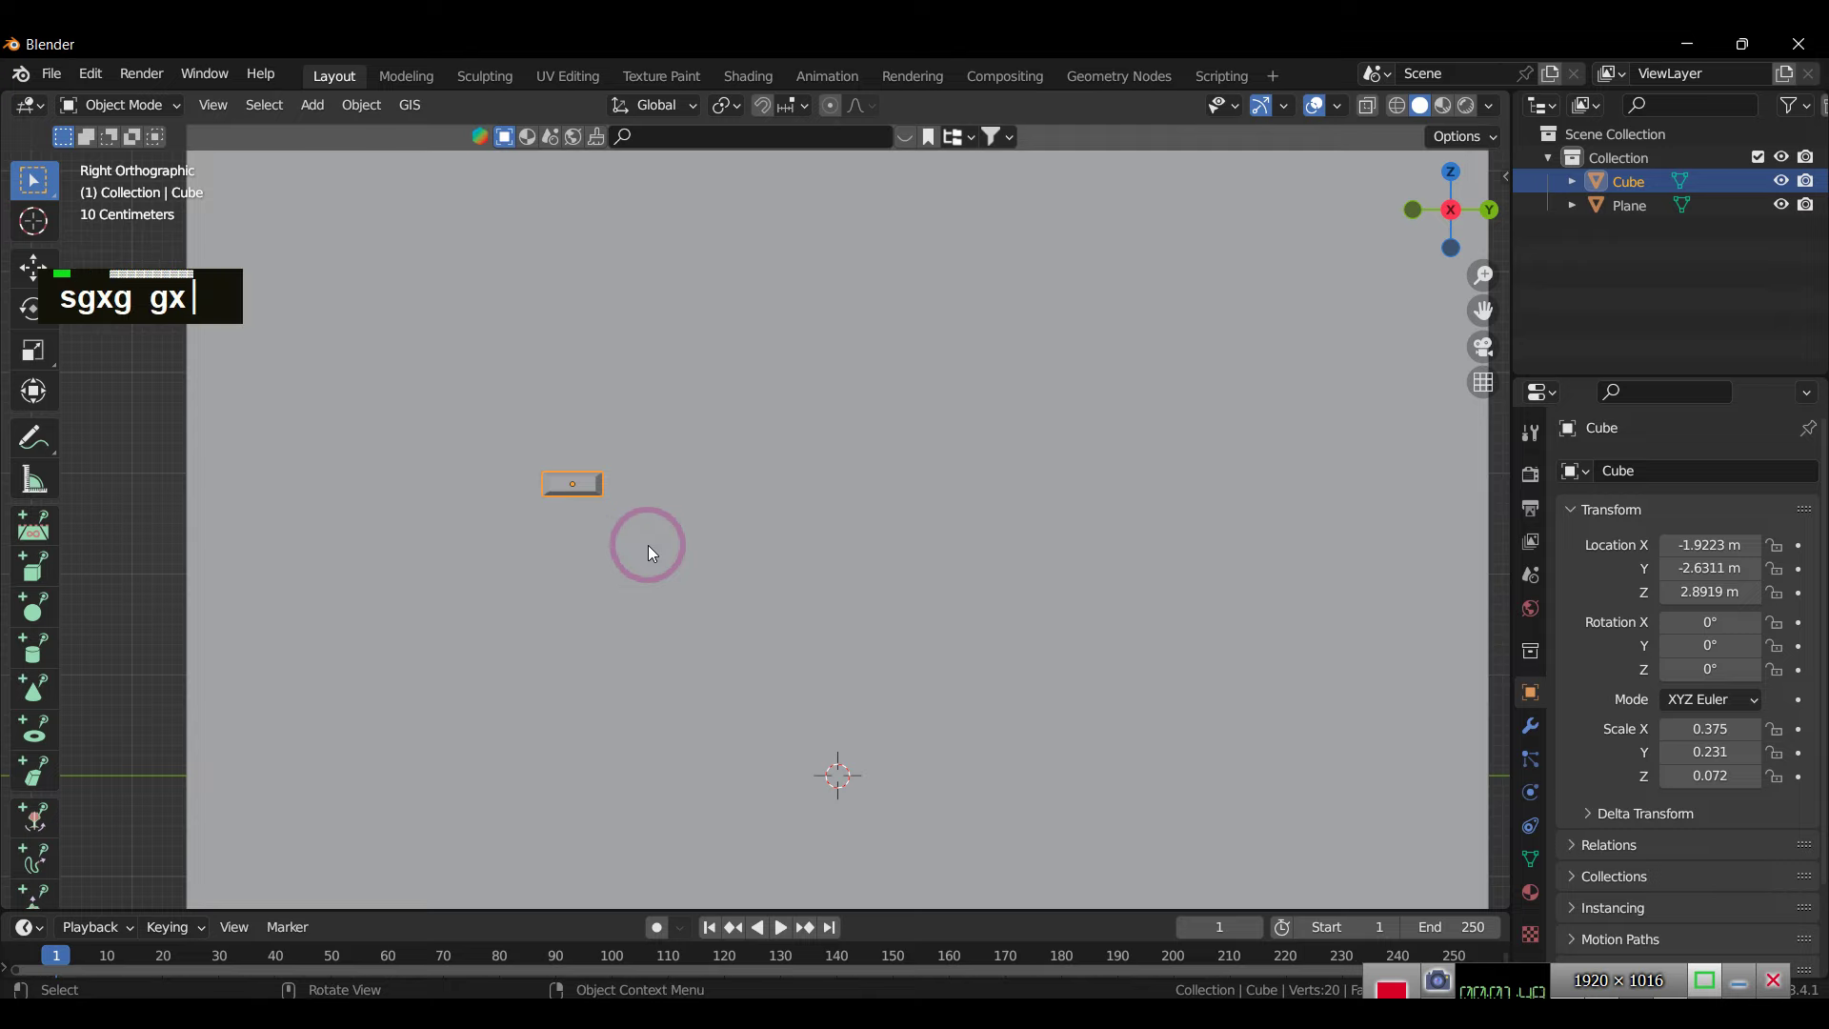
pyautogui.write('r')
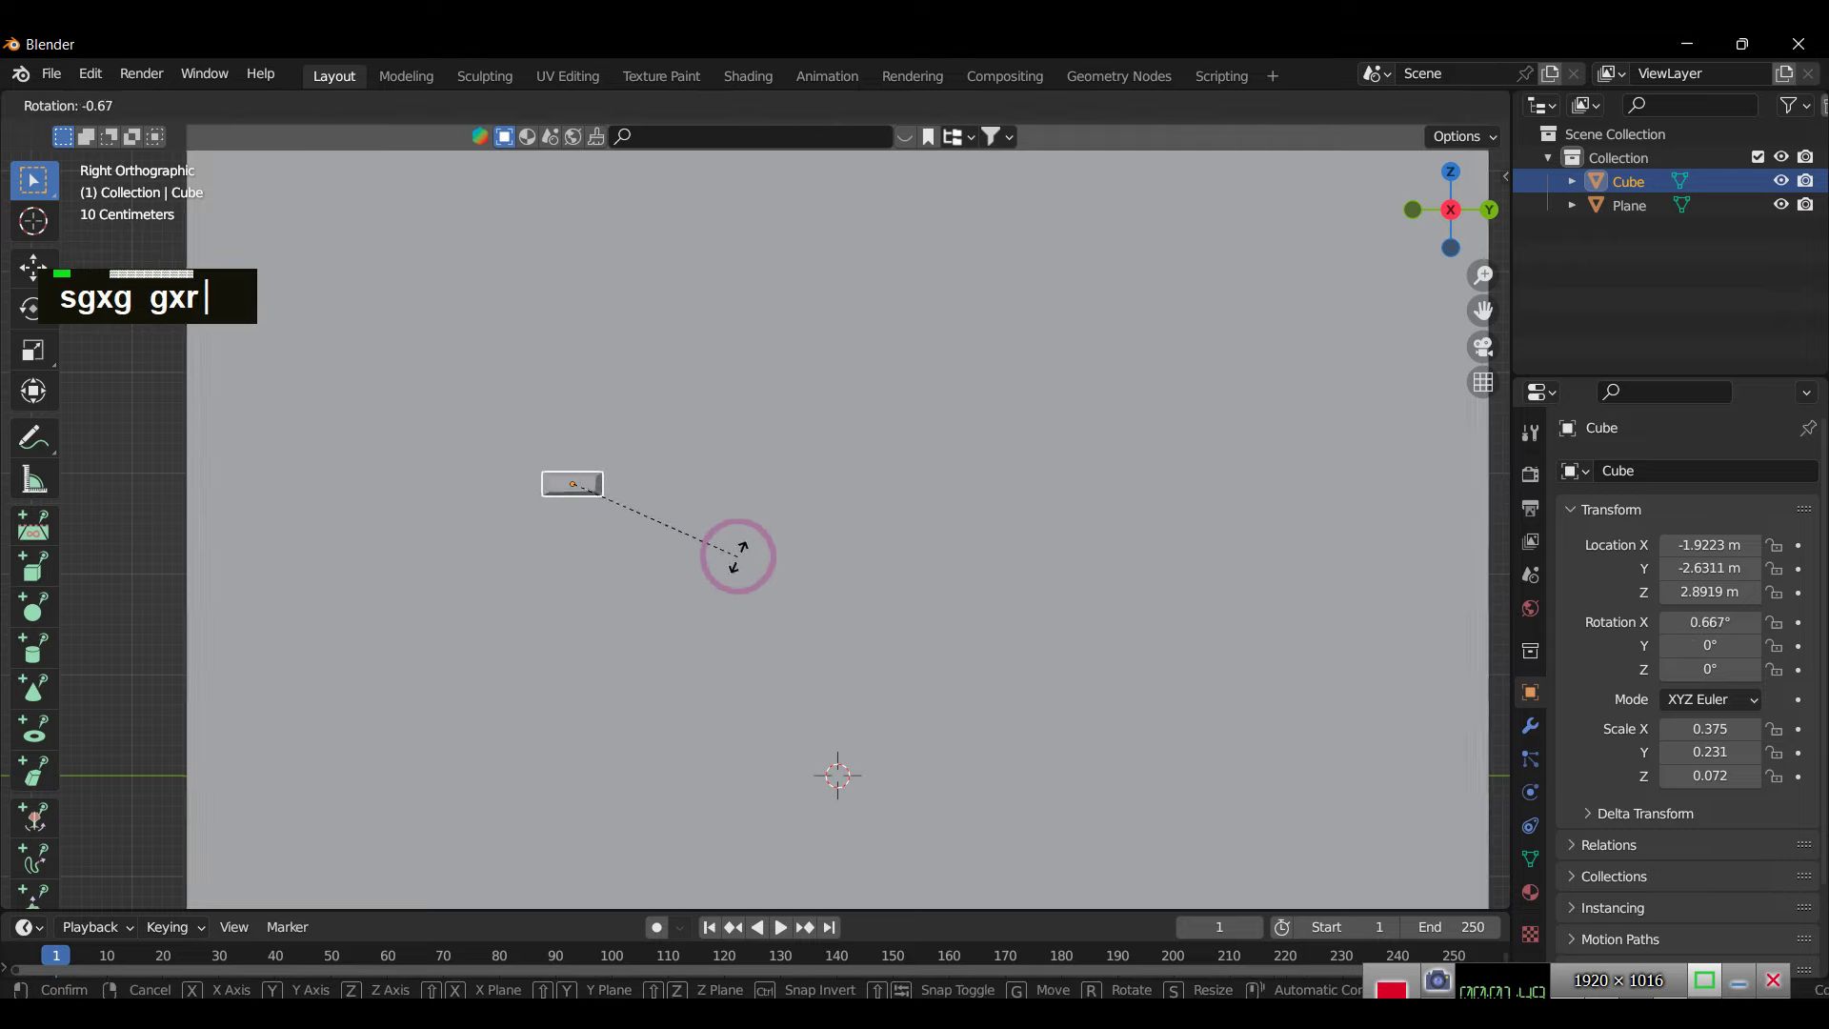
pyautogui.write('d')
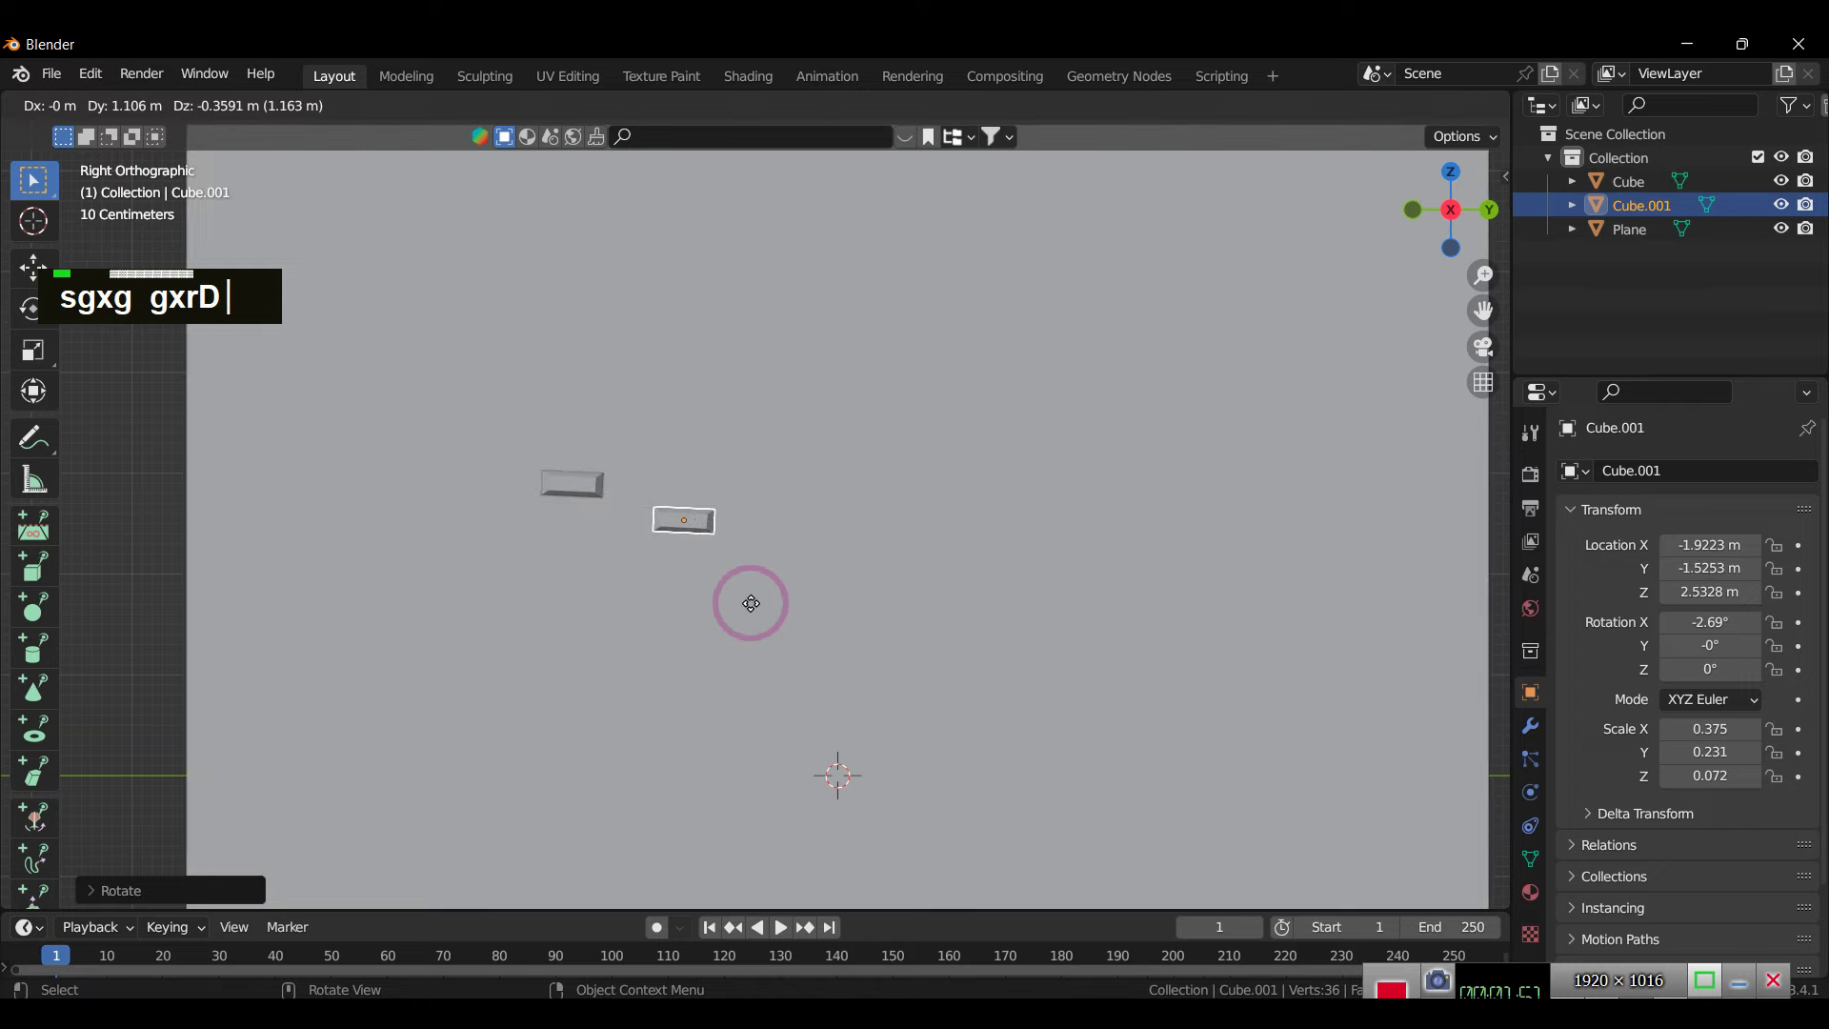
pyautogui.write('r')
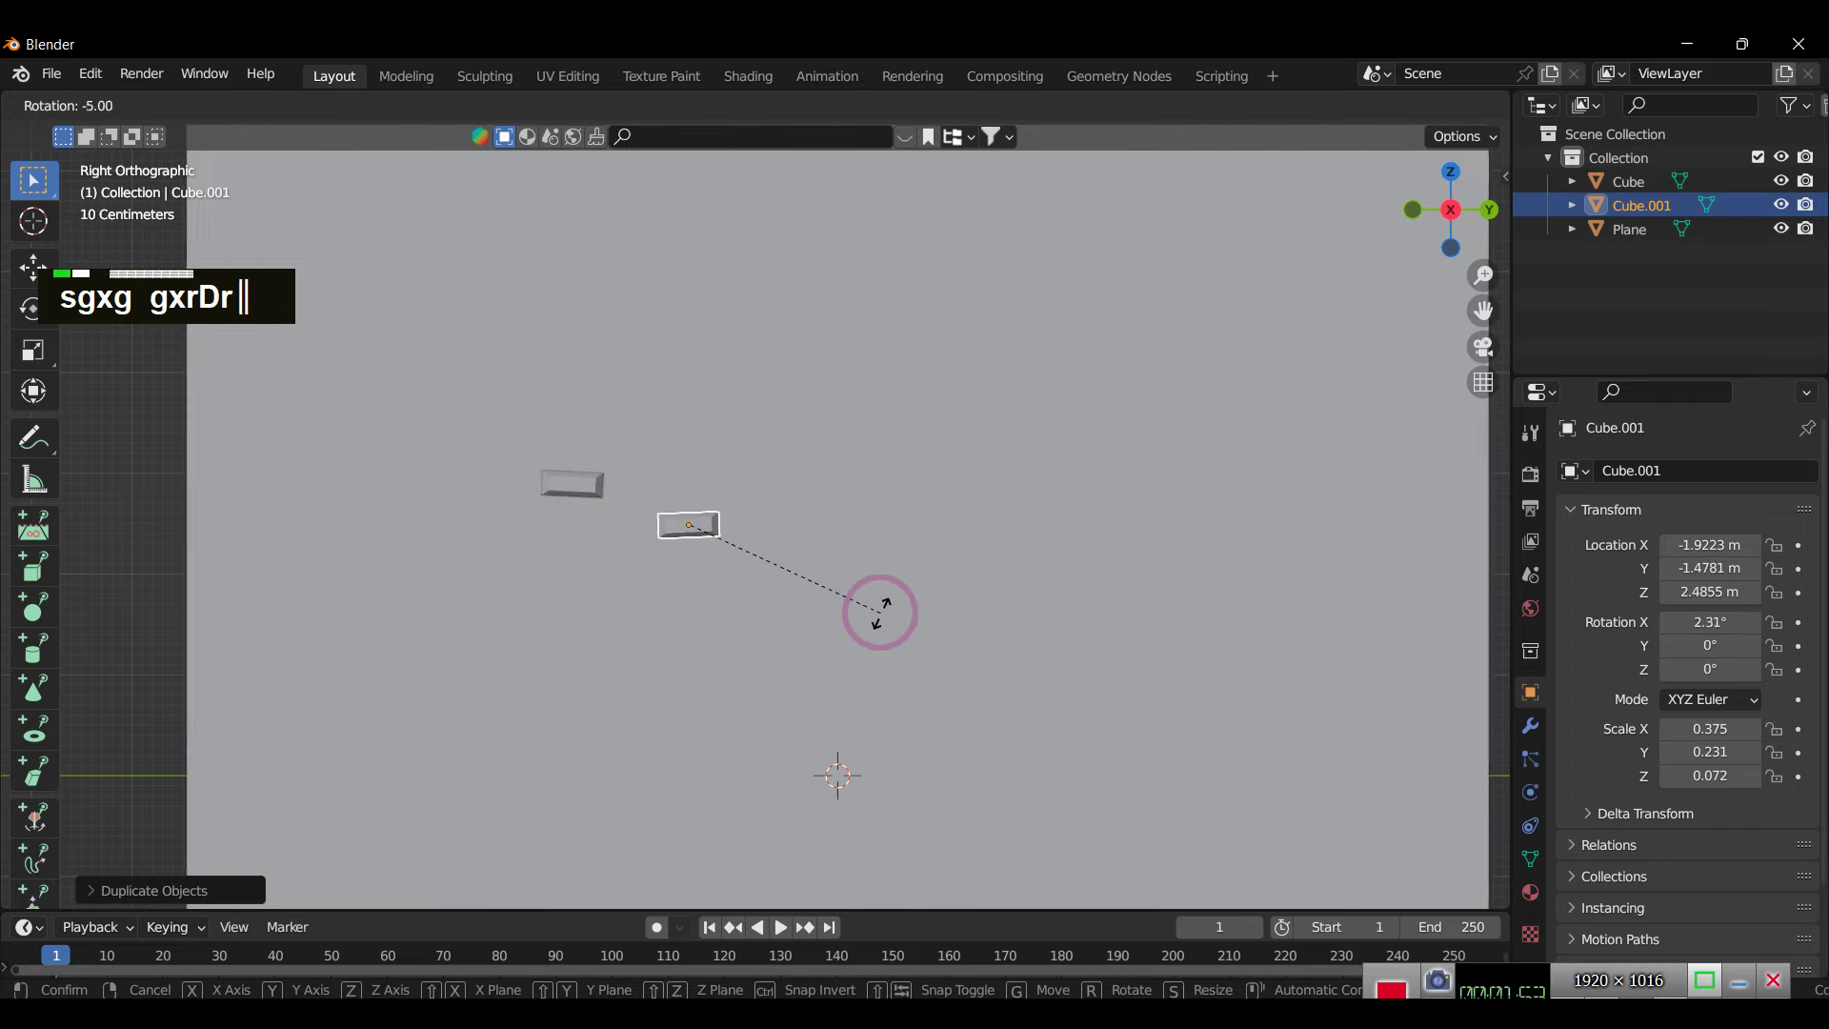
pyautogui.click(918, 627)
# Step: Duplicate two more blocks stepping down, tilt the lowest about 21°, and select all four
pyautogui.write('r')
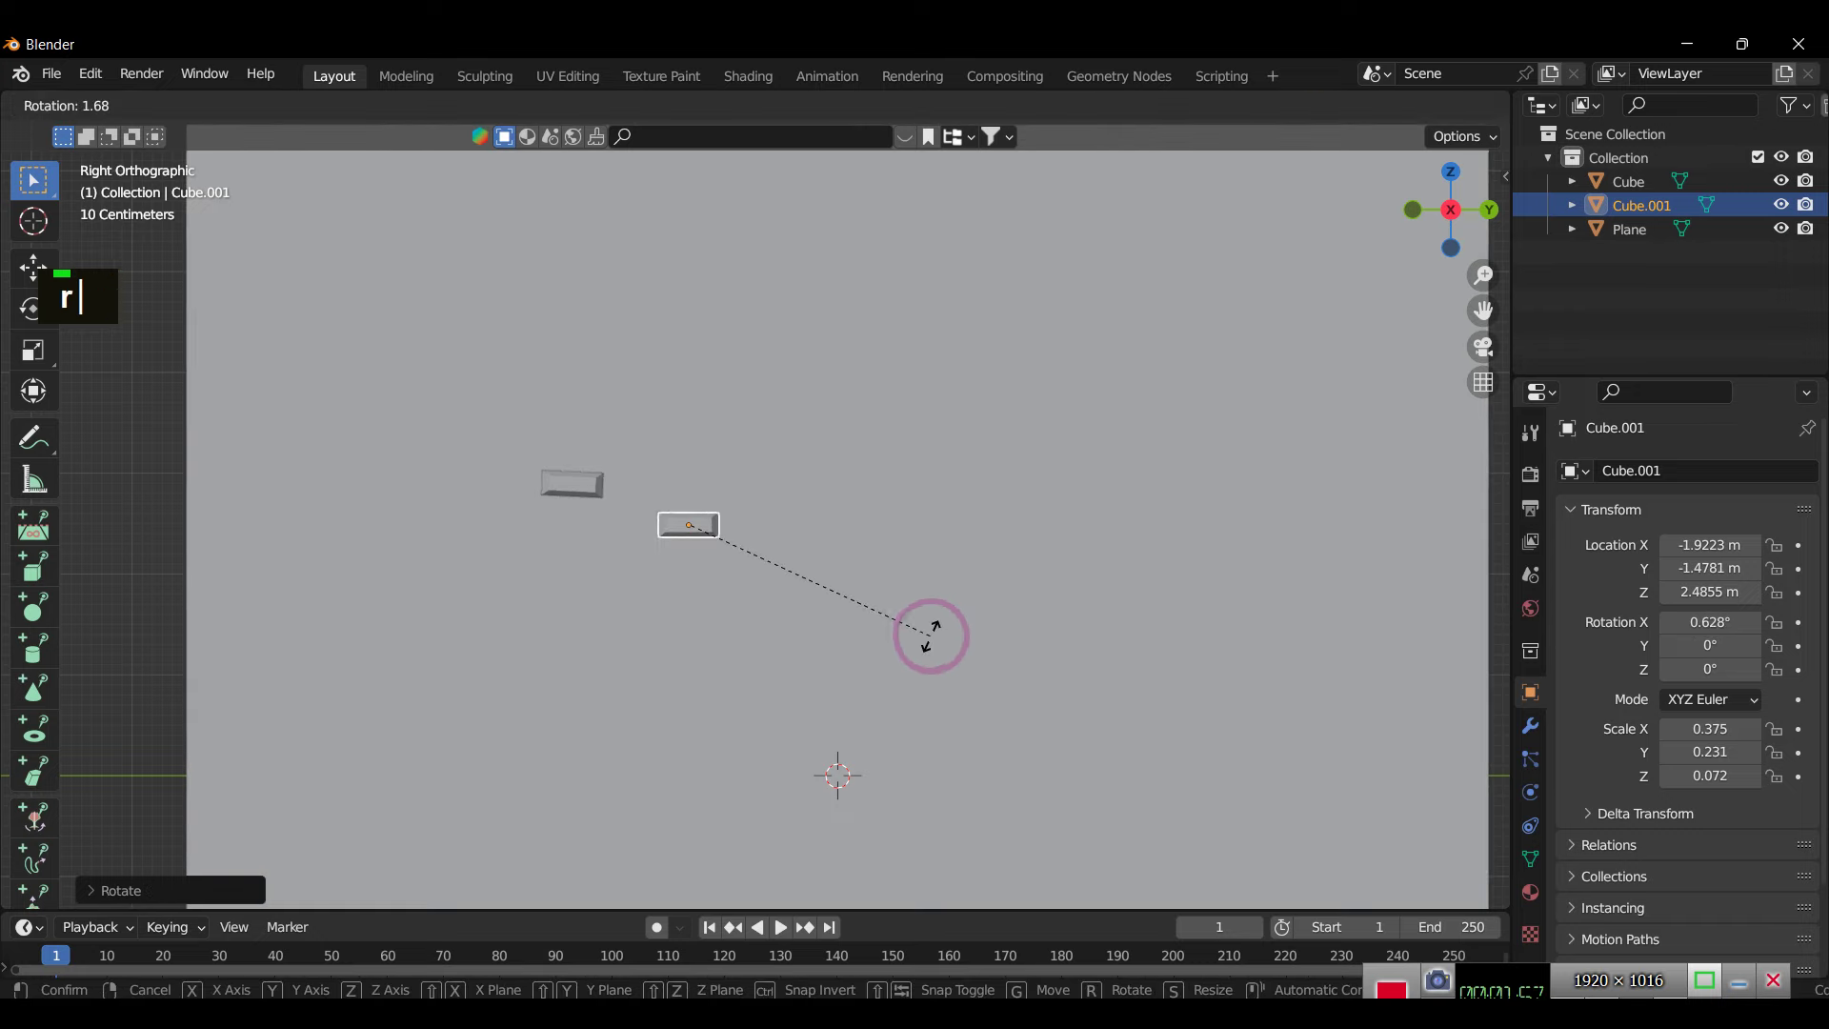
pyautogui.write('d')
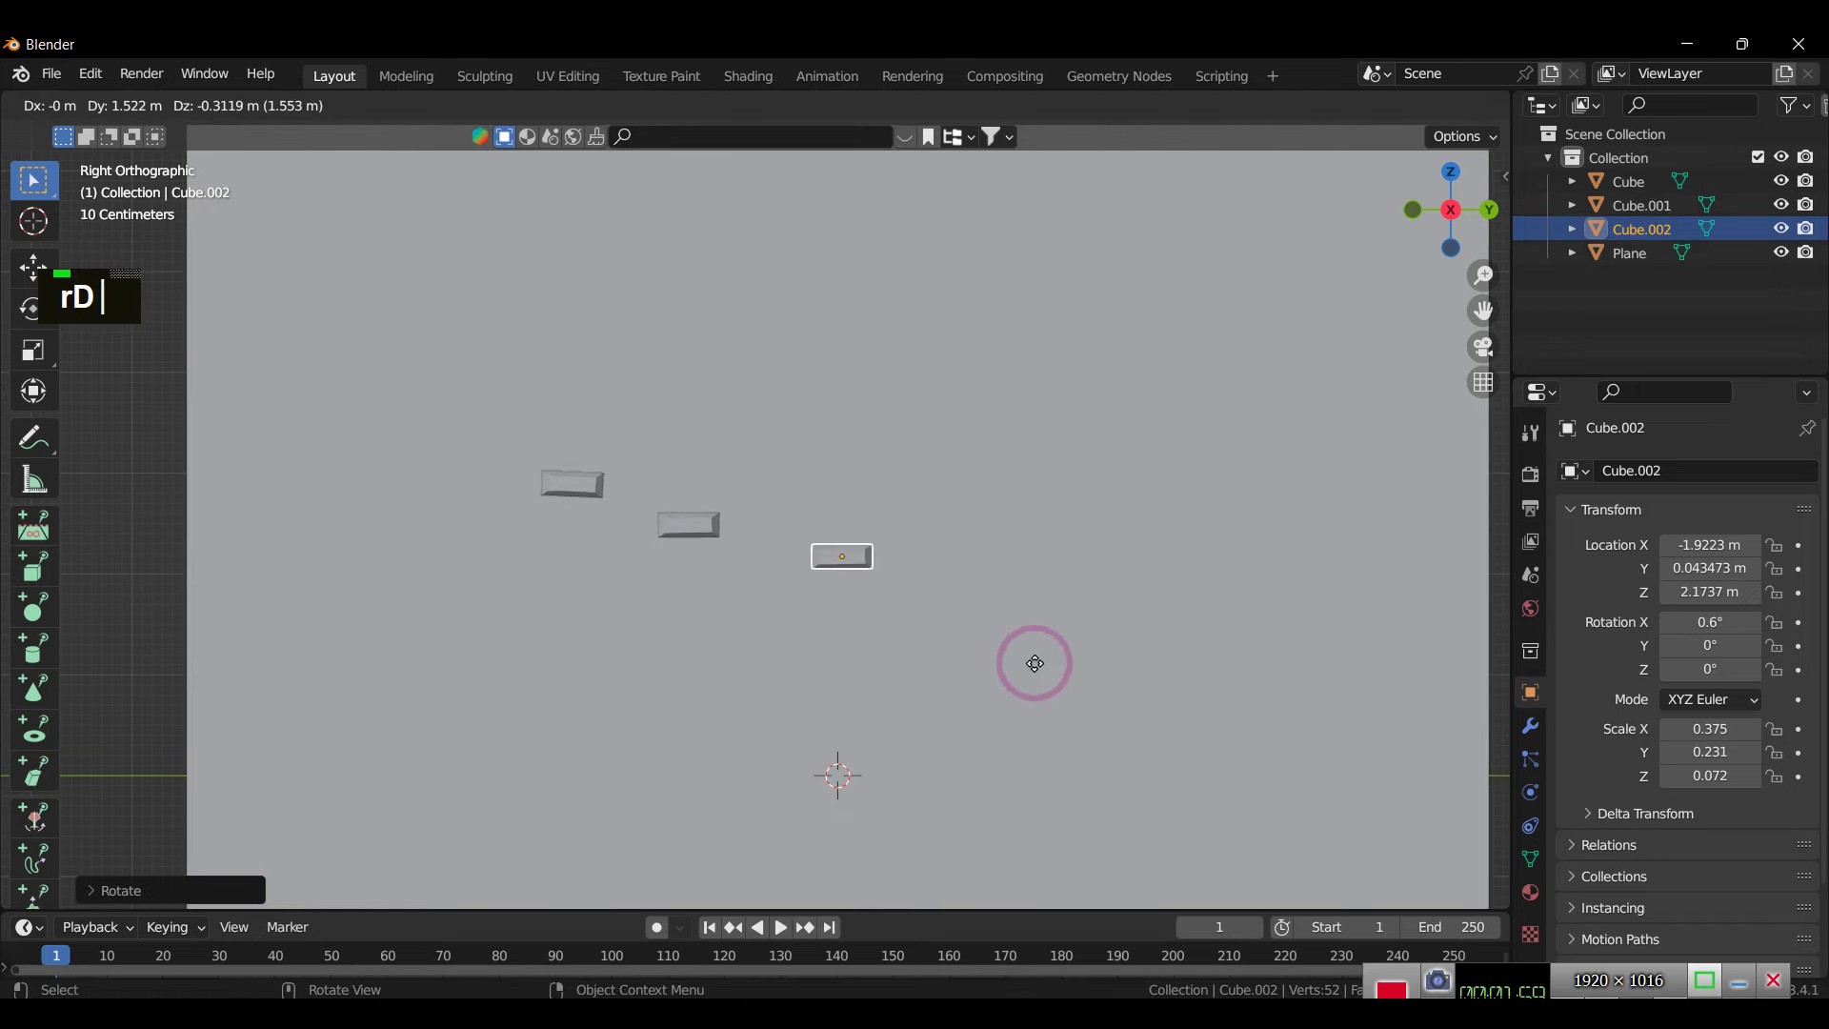
pyautogui.write('d')
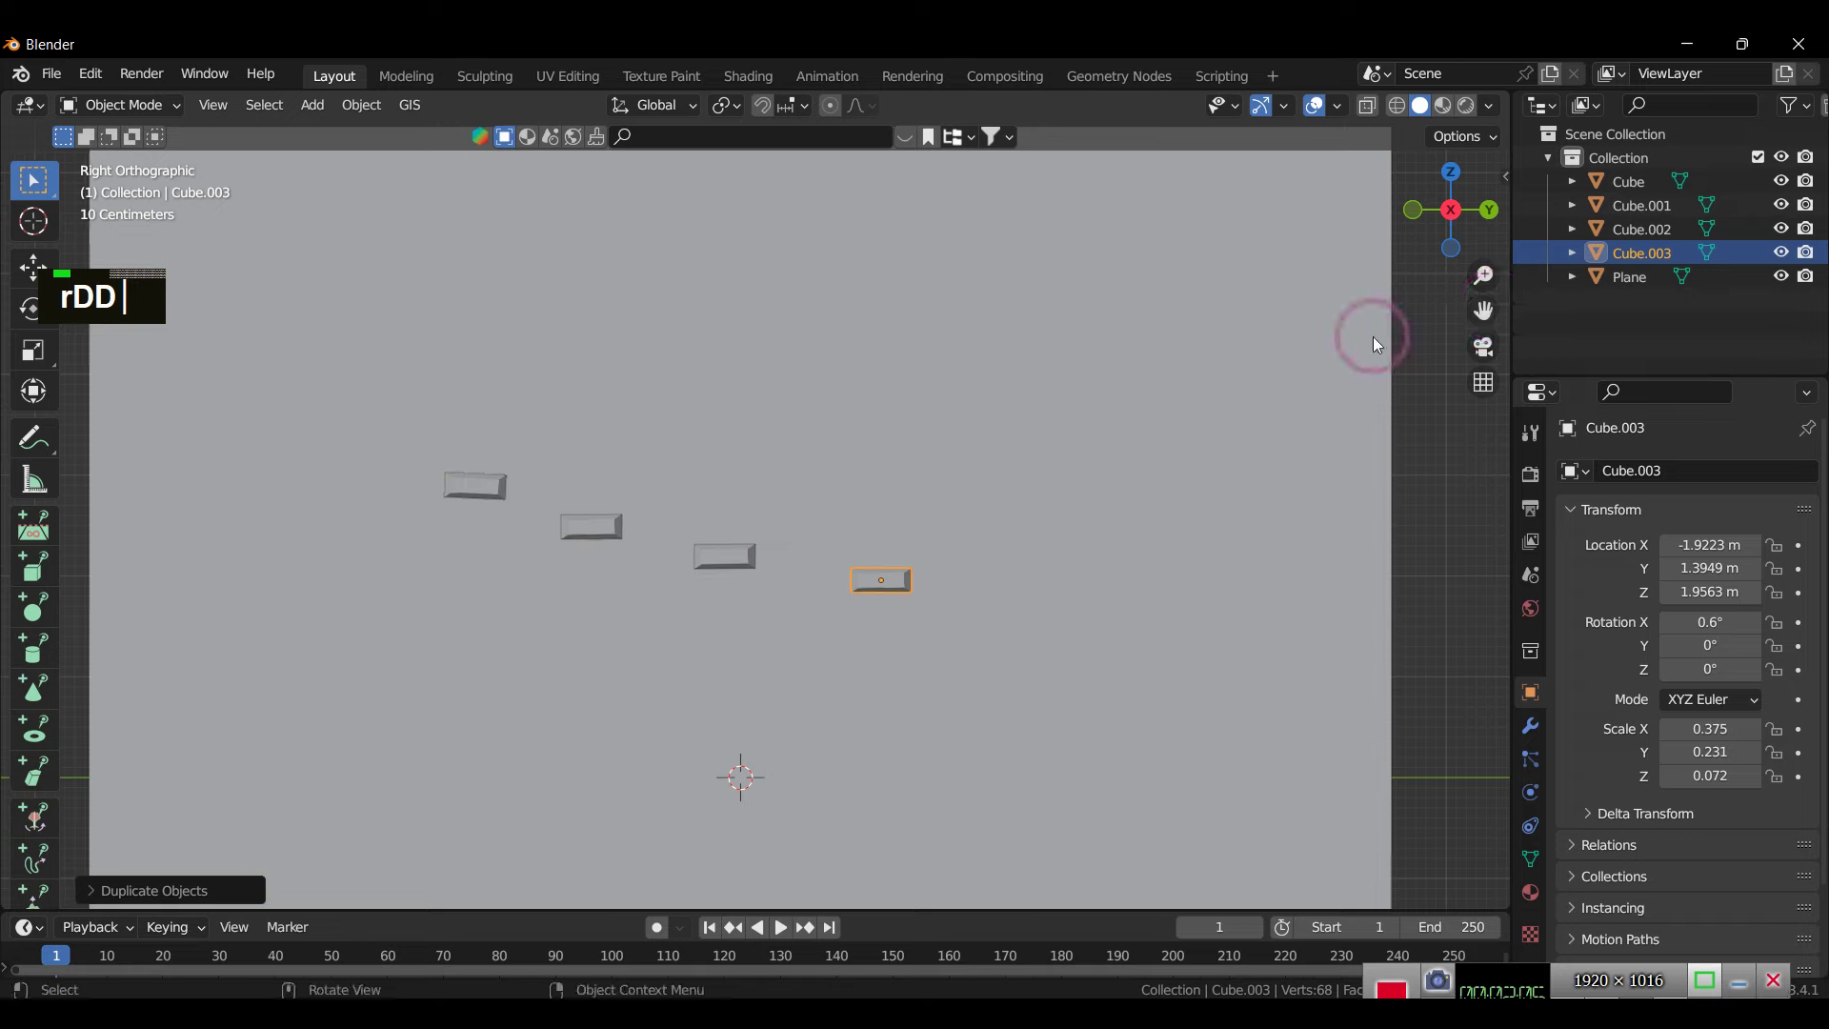
pyautogui.write('g')
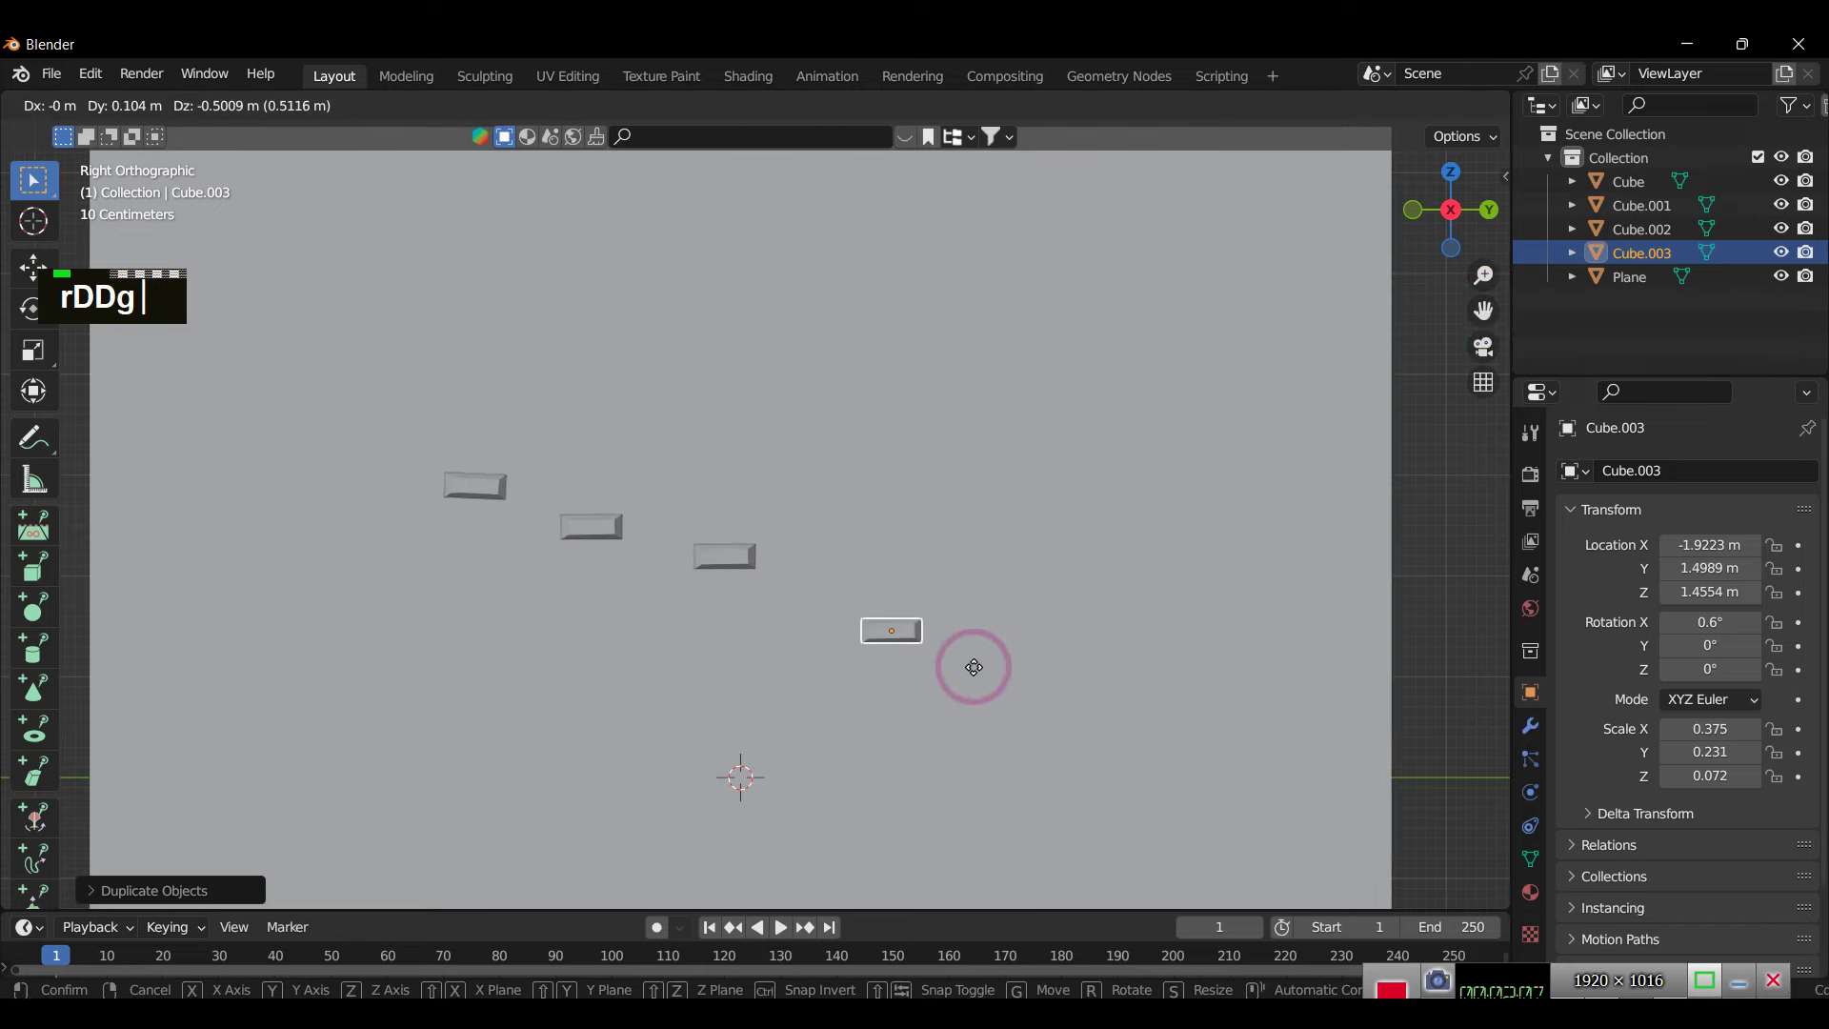
pyautogui.write('r')
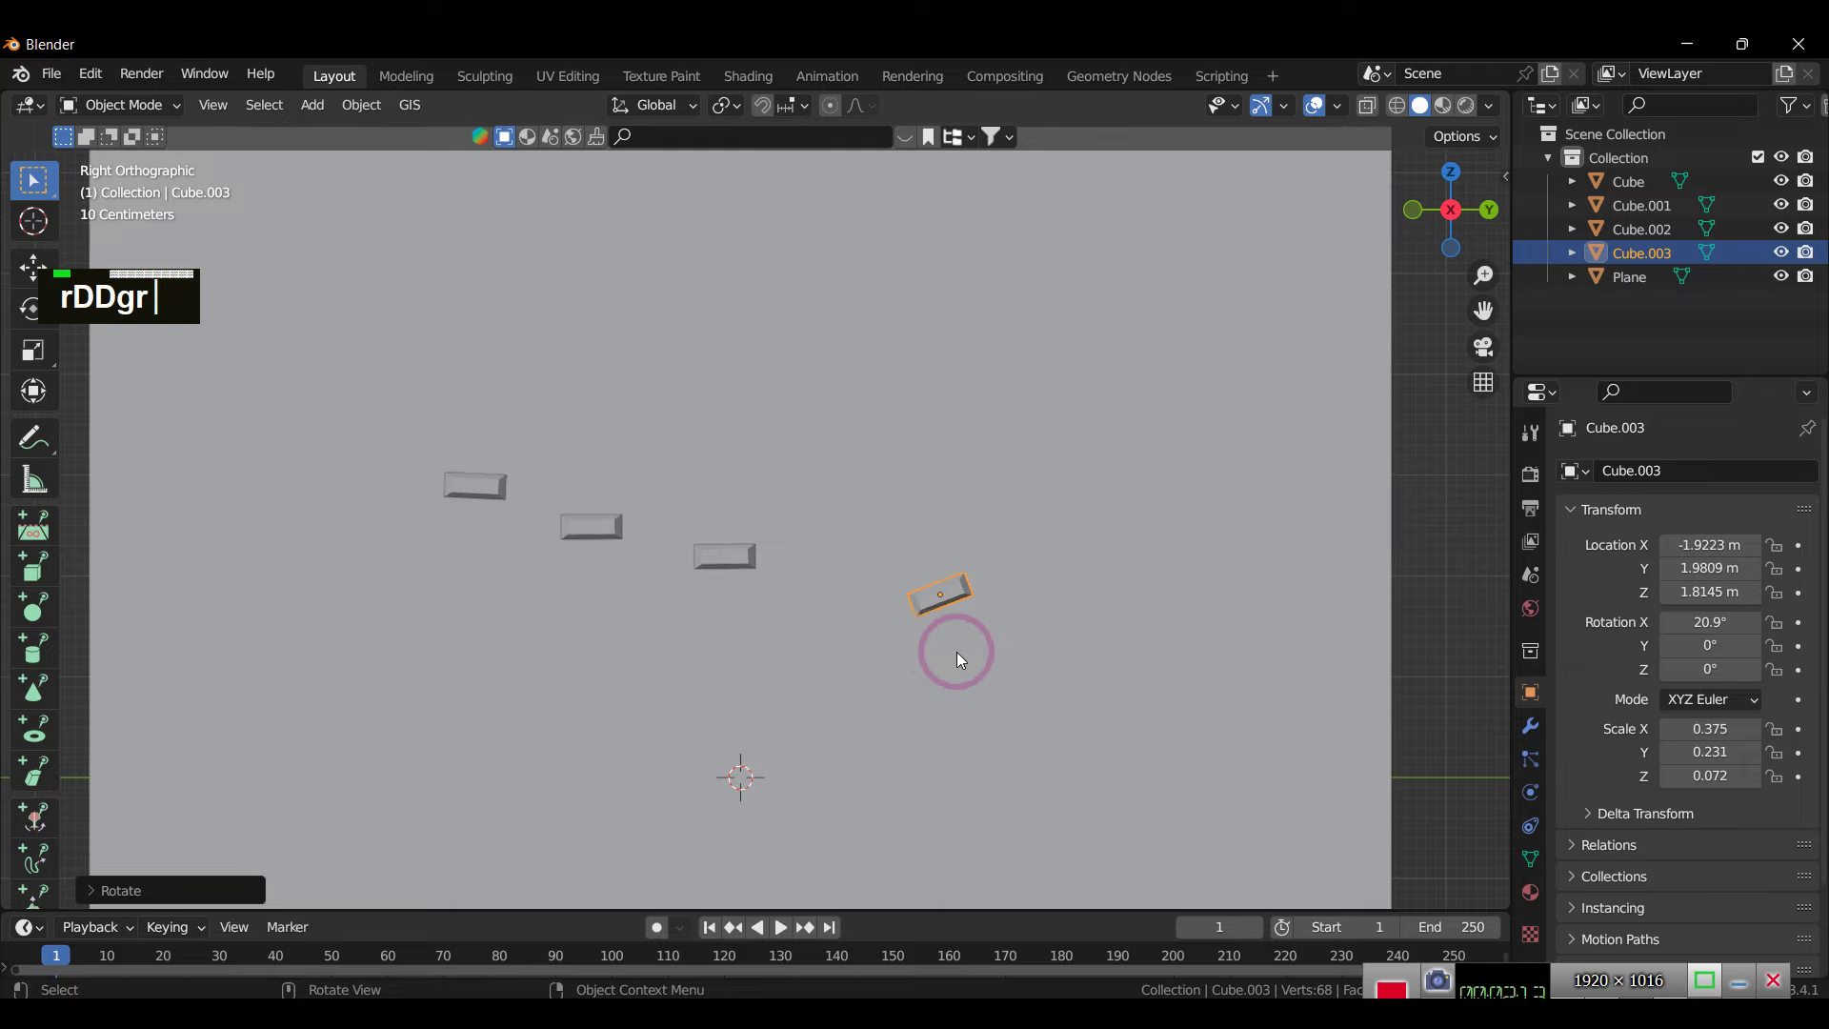
pyautogui.click(621, 536)
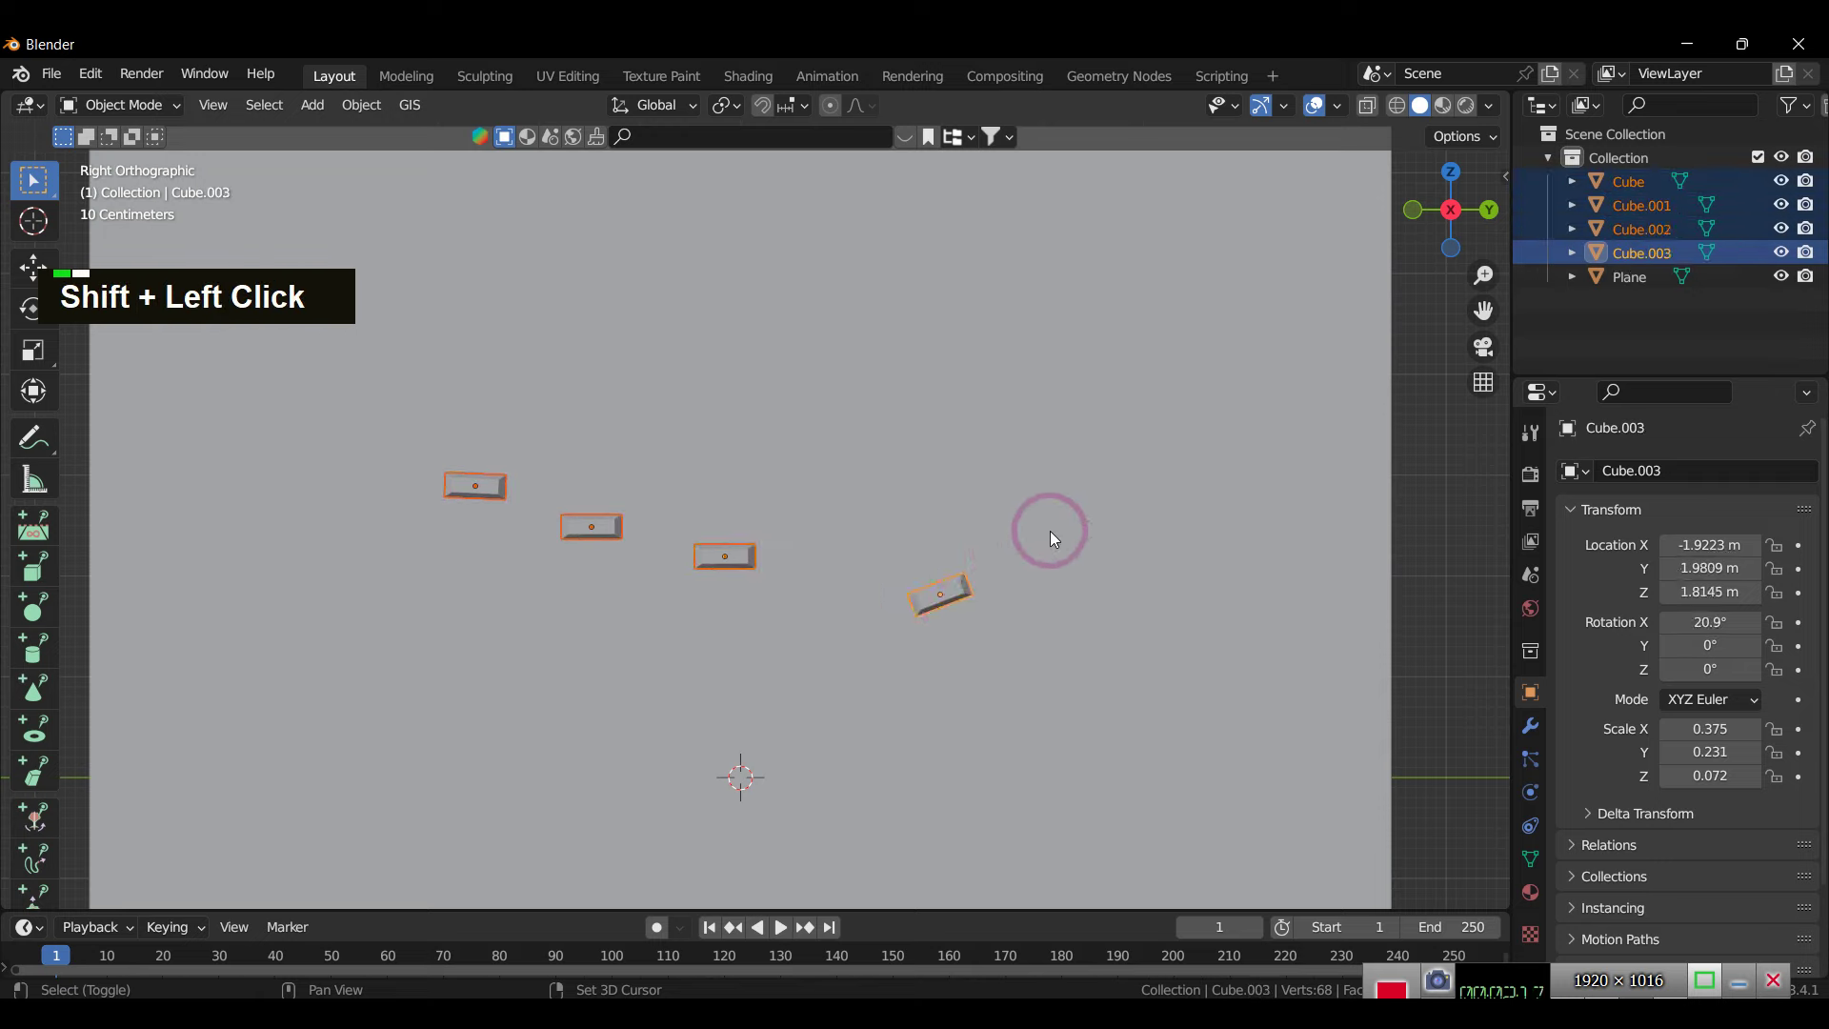
# Step: Duplicate the four blocks lower down and reposition one copy along X and Y
pyautogui.write('d')
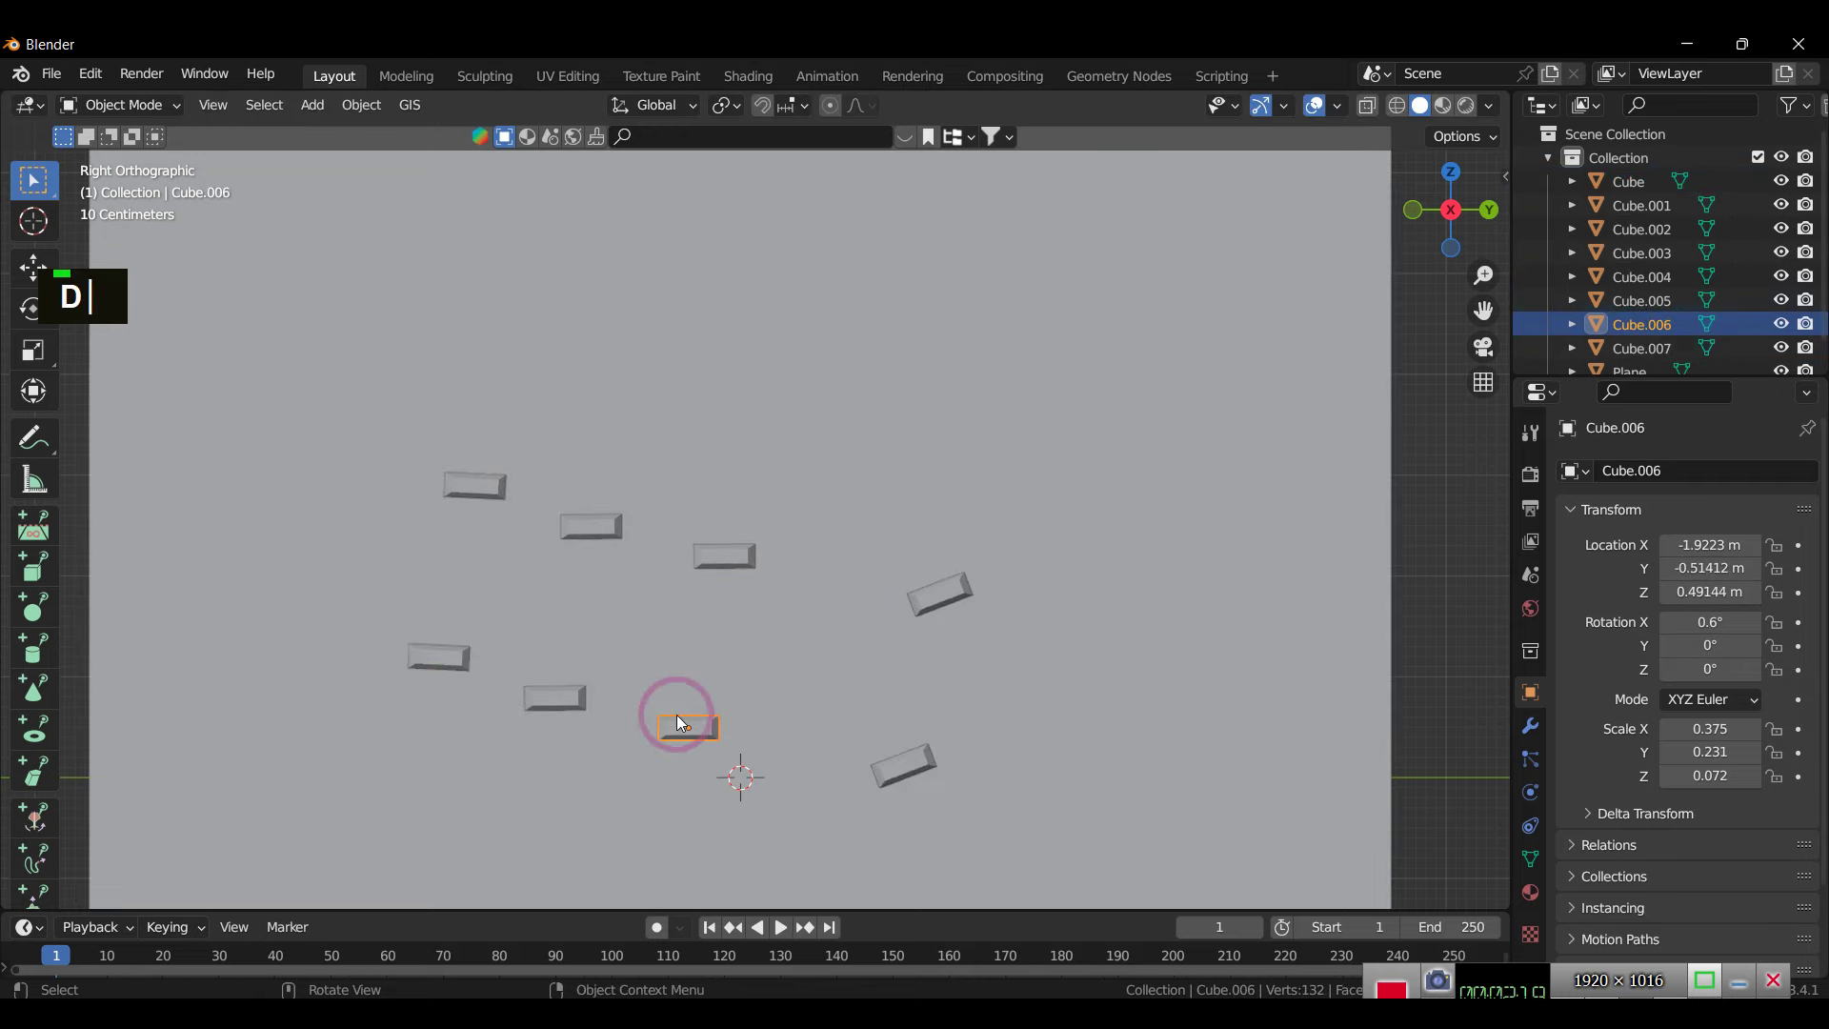
pyautogui.write('|')
pyautogui.click(447, 662)
pyautogui.write('gzx')
pyautogui.write('yx')
pyautogui.write('y')
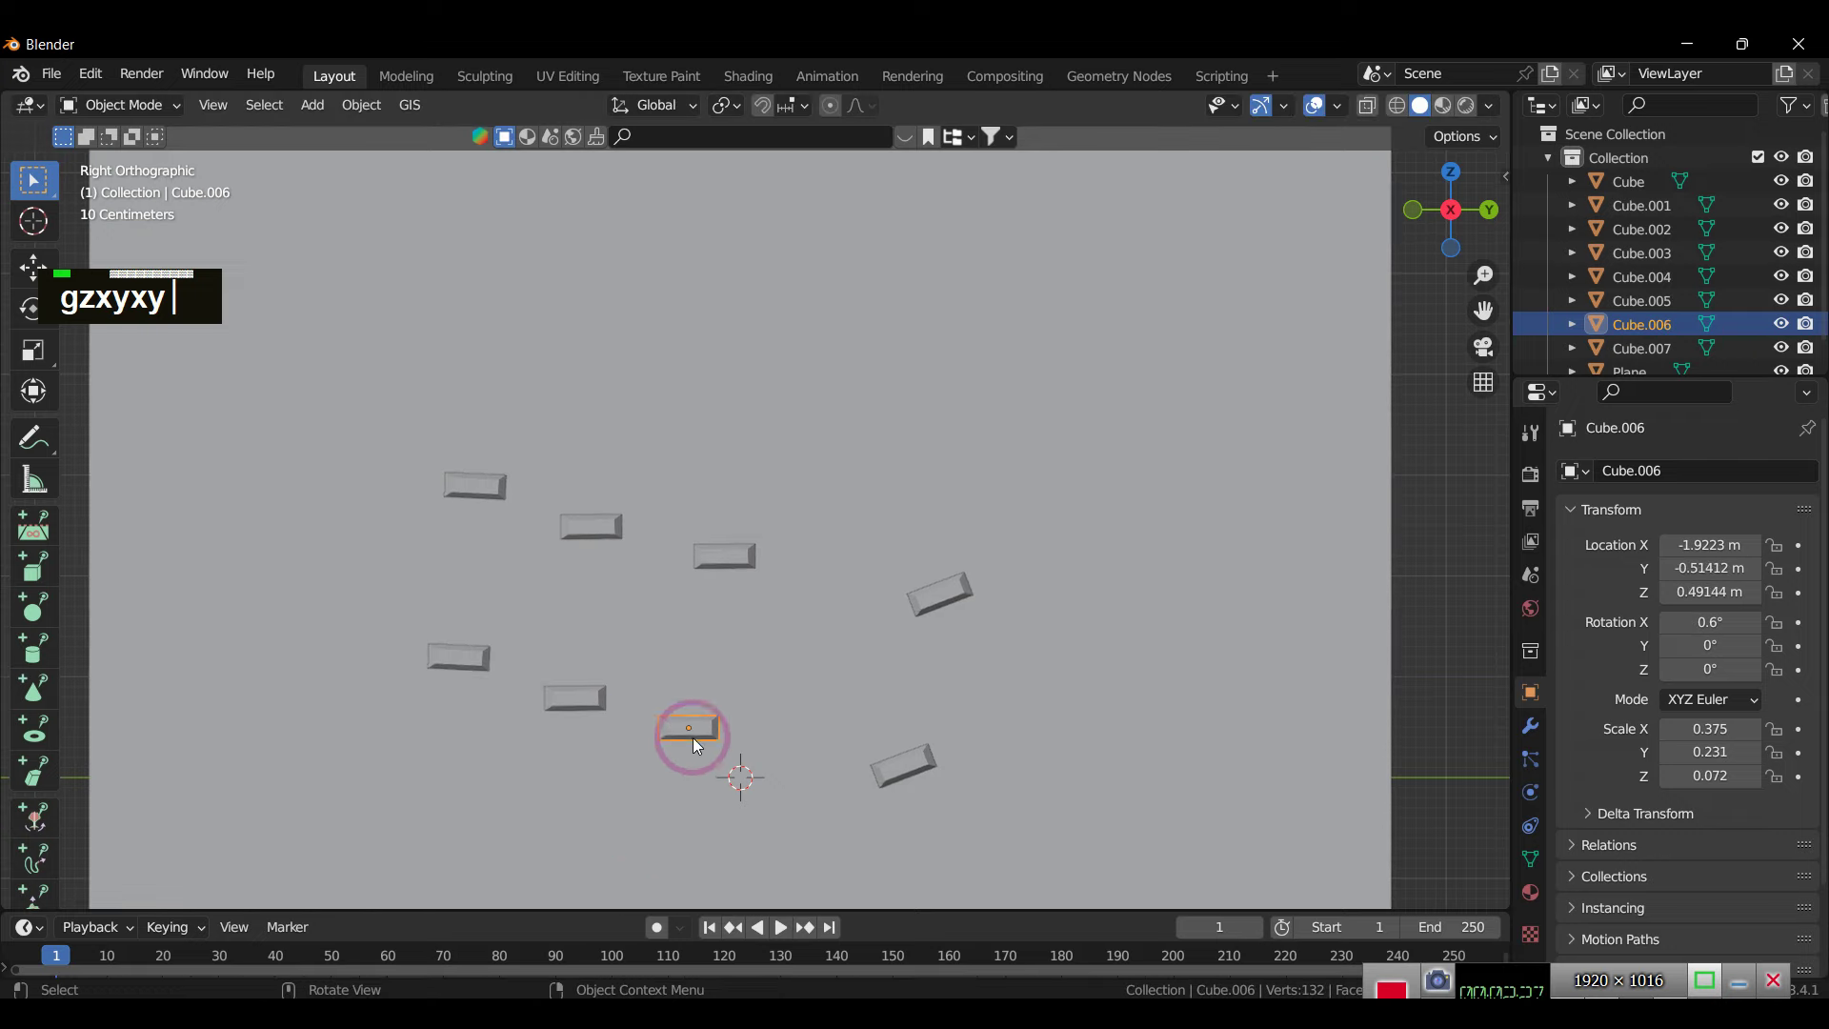
# Step: Move the remaining blocks into a descending zigzag and delete the extra Cube.007
pyautogui.doubleClick(570, 701)
pyautogui.write('gxyz')
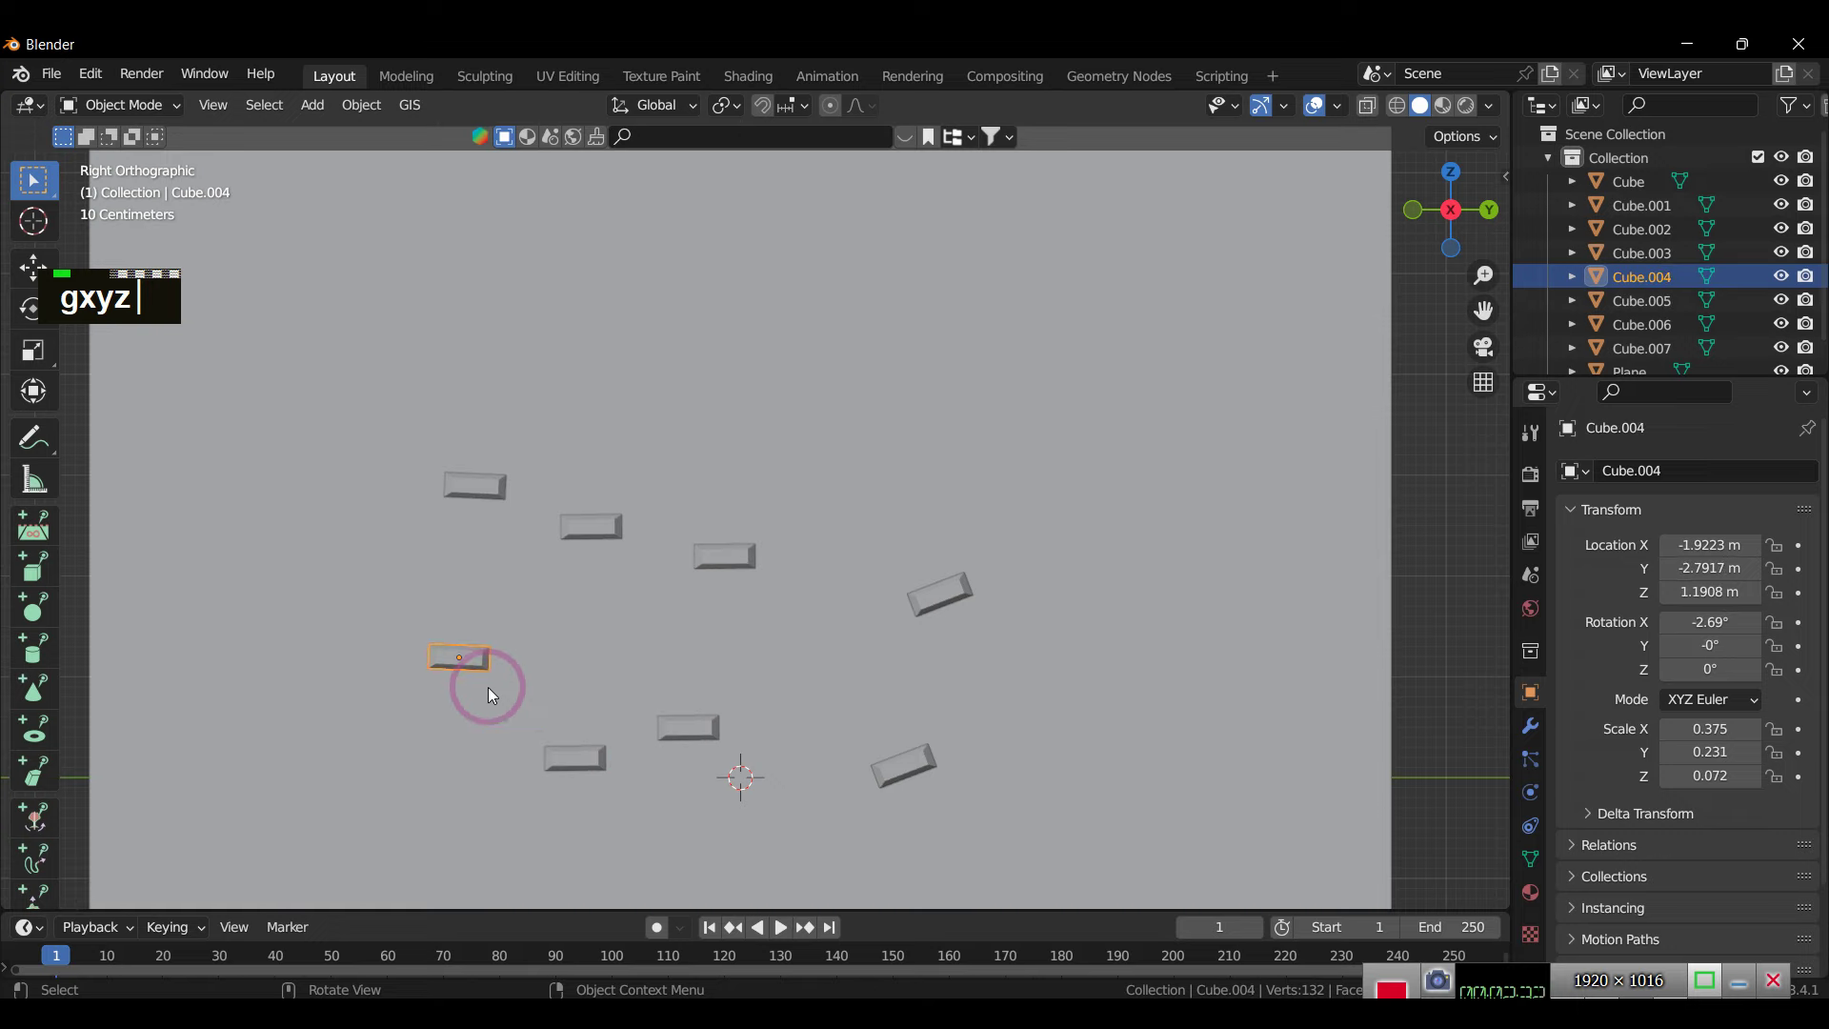
pyautogui.write('gz')
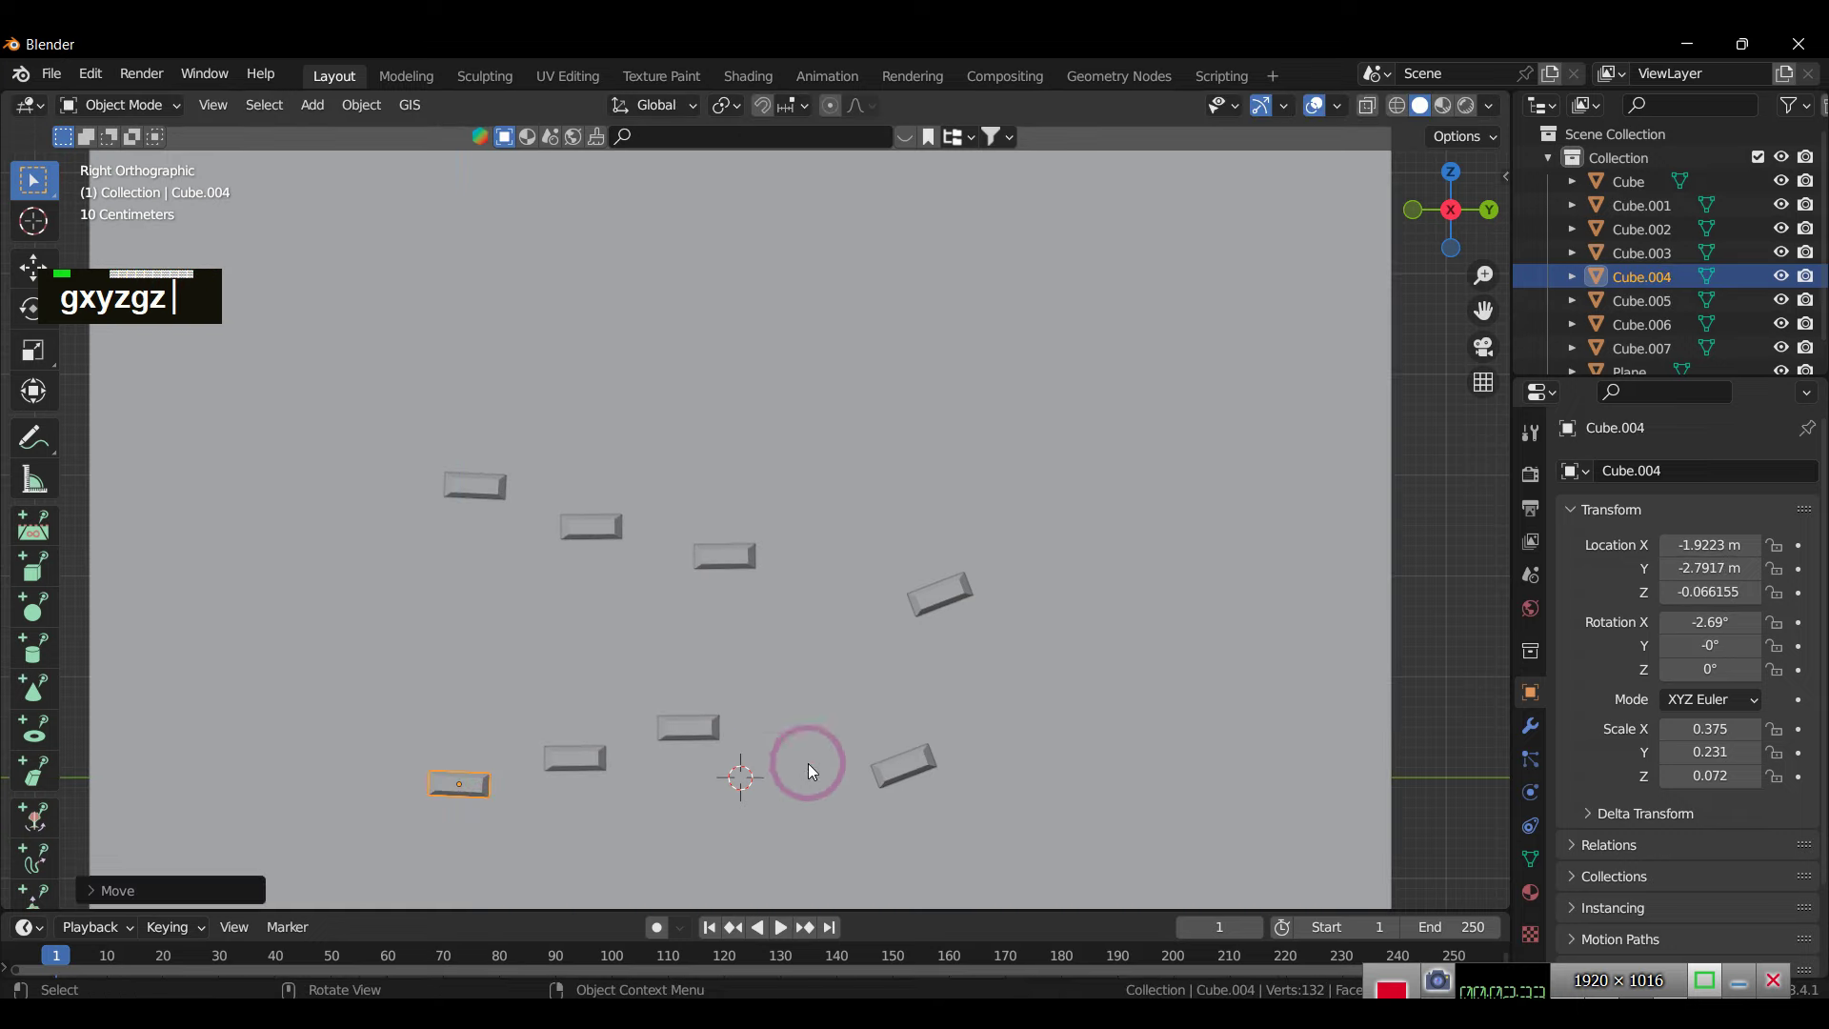
pyautogui.write('x')
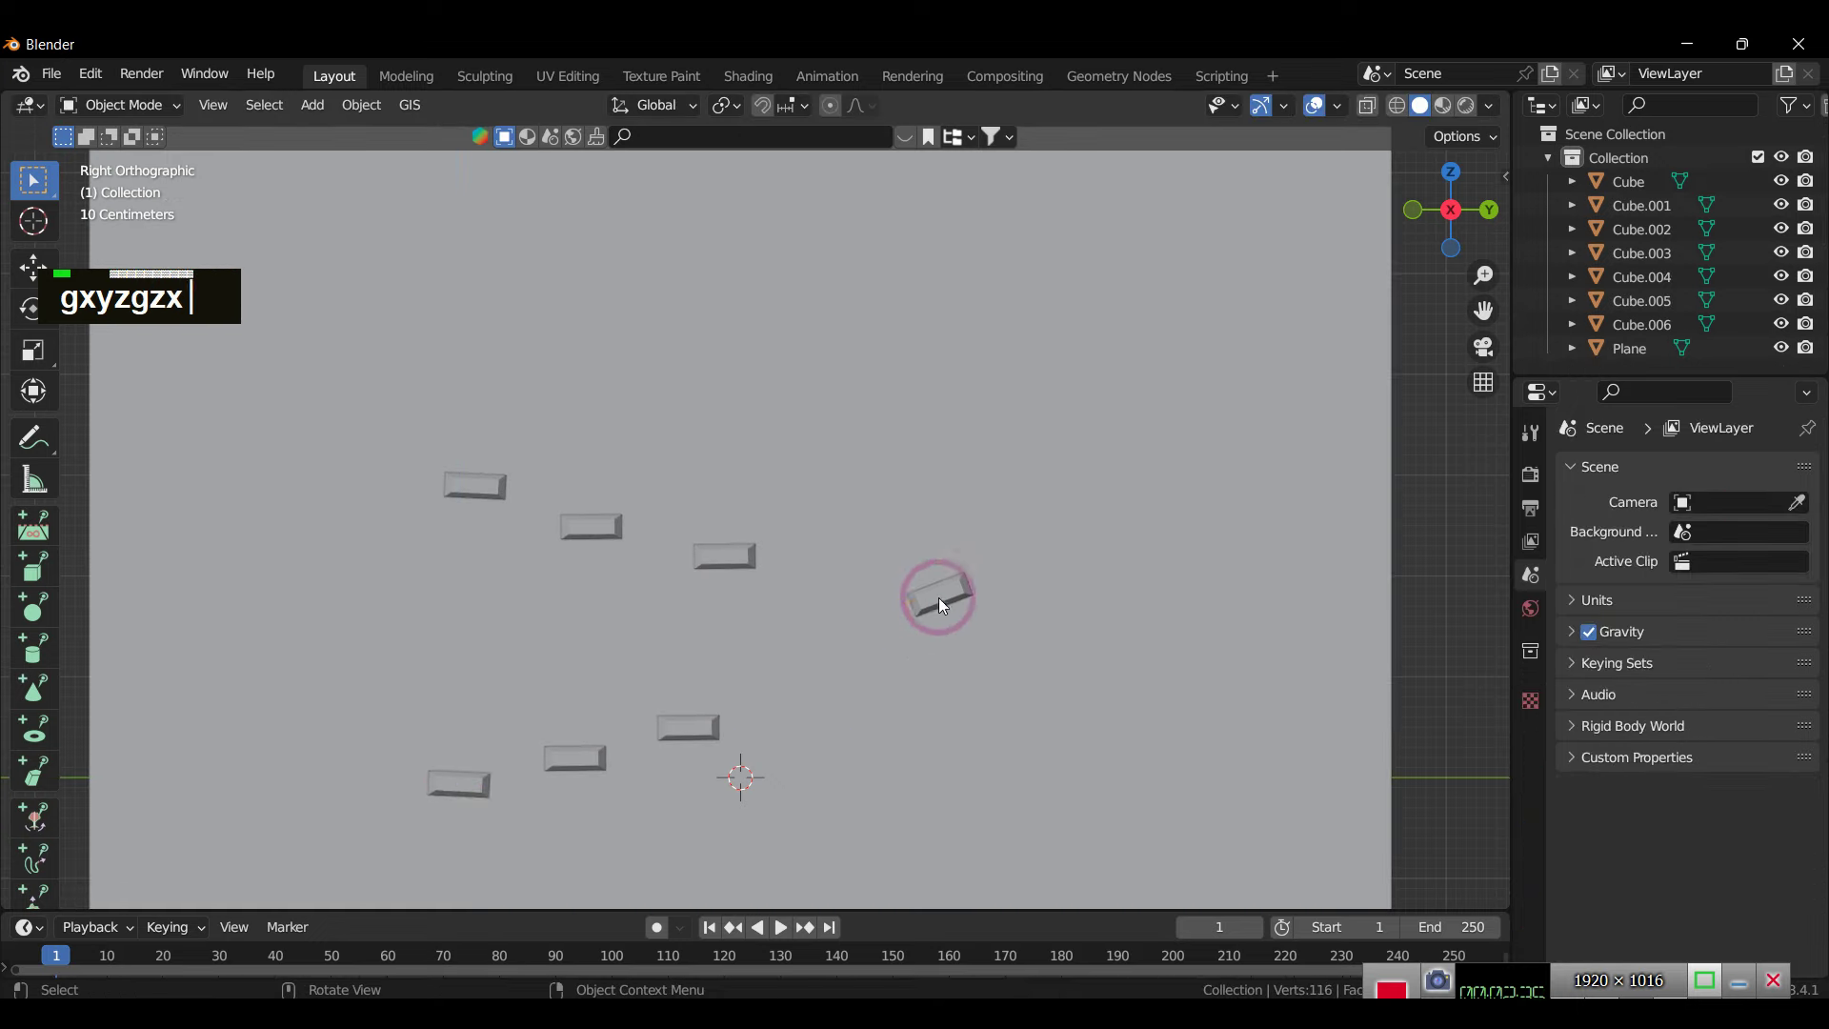
pyautogui.write('g')
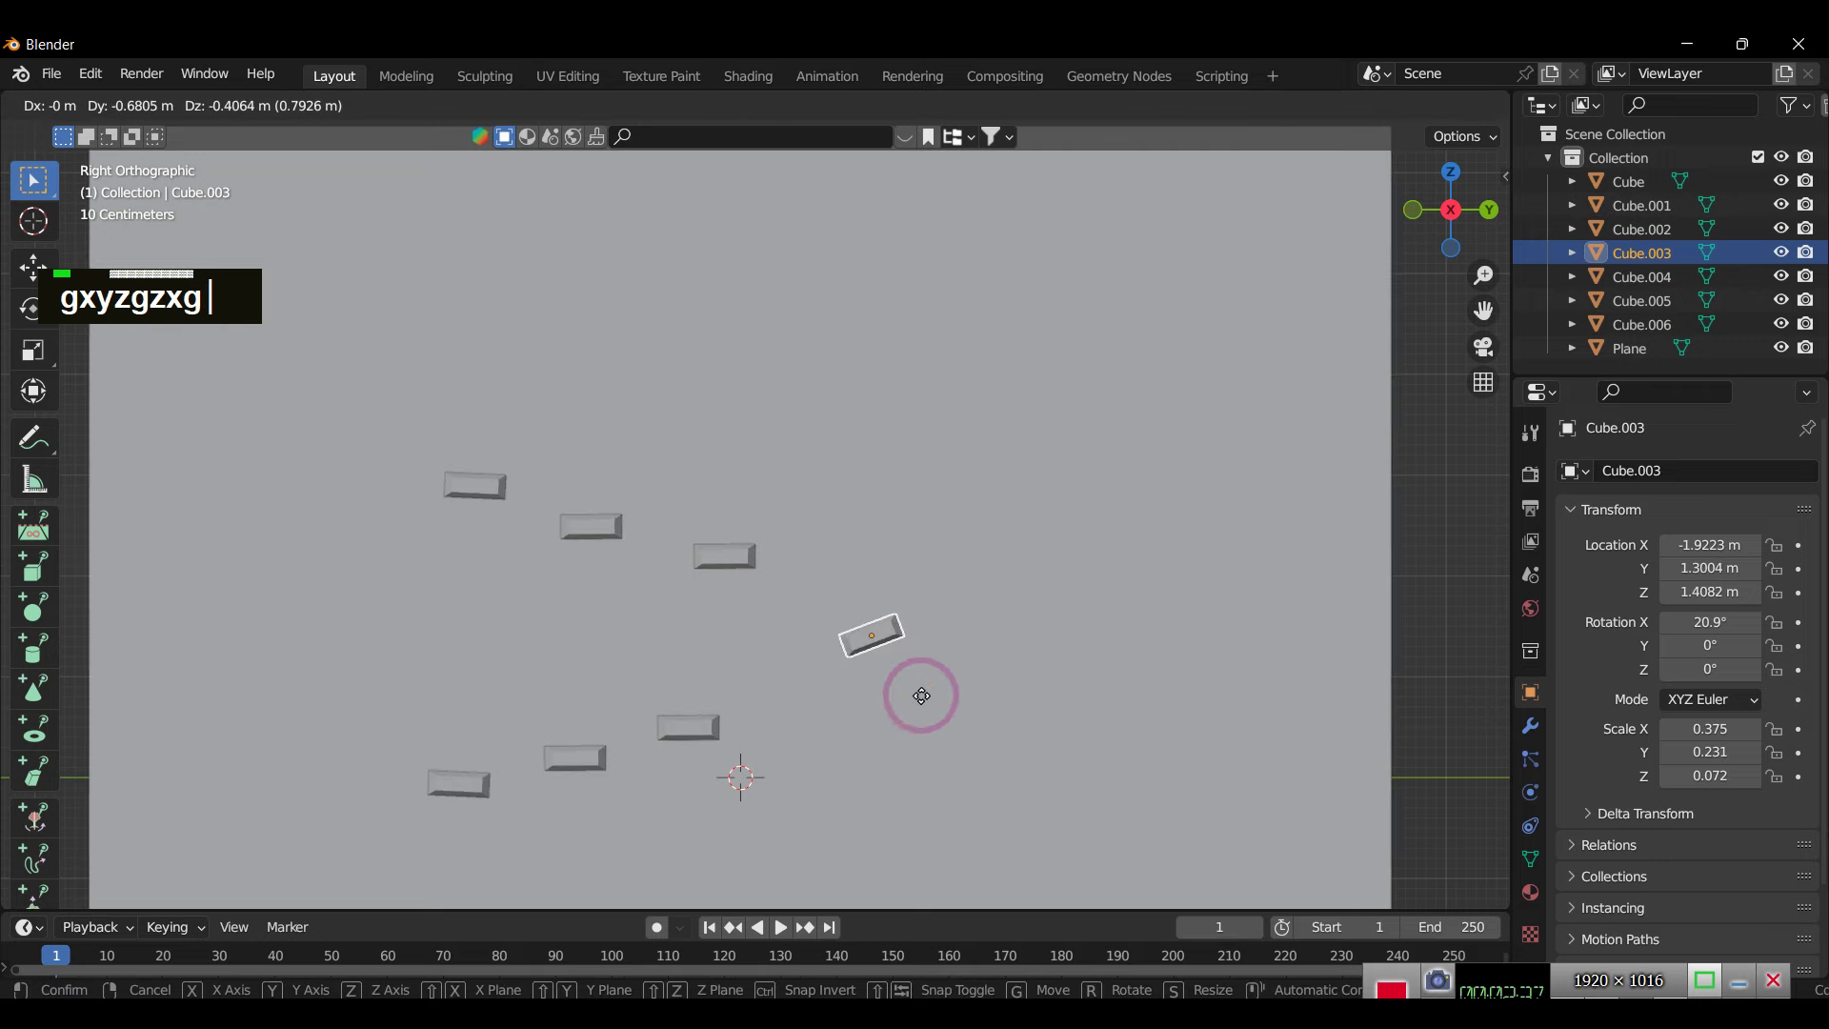
pyautogui.click(565, 531)
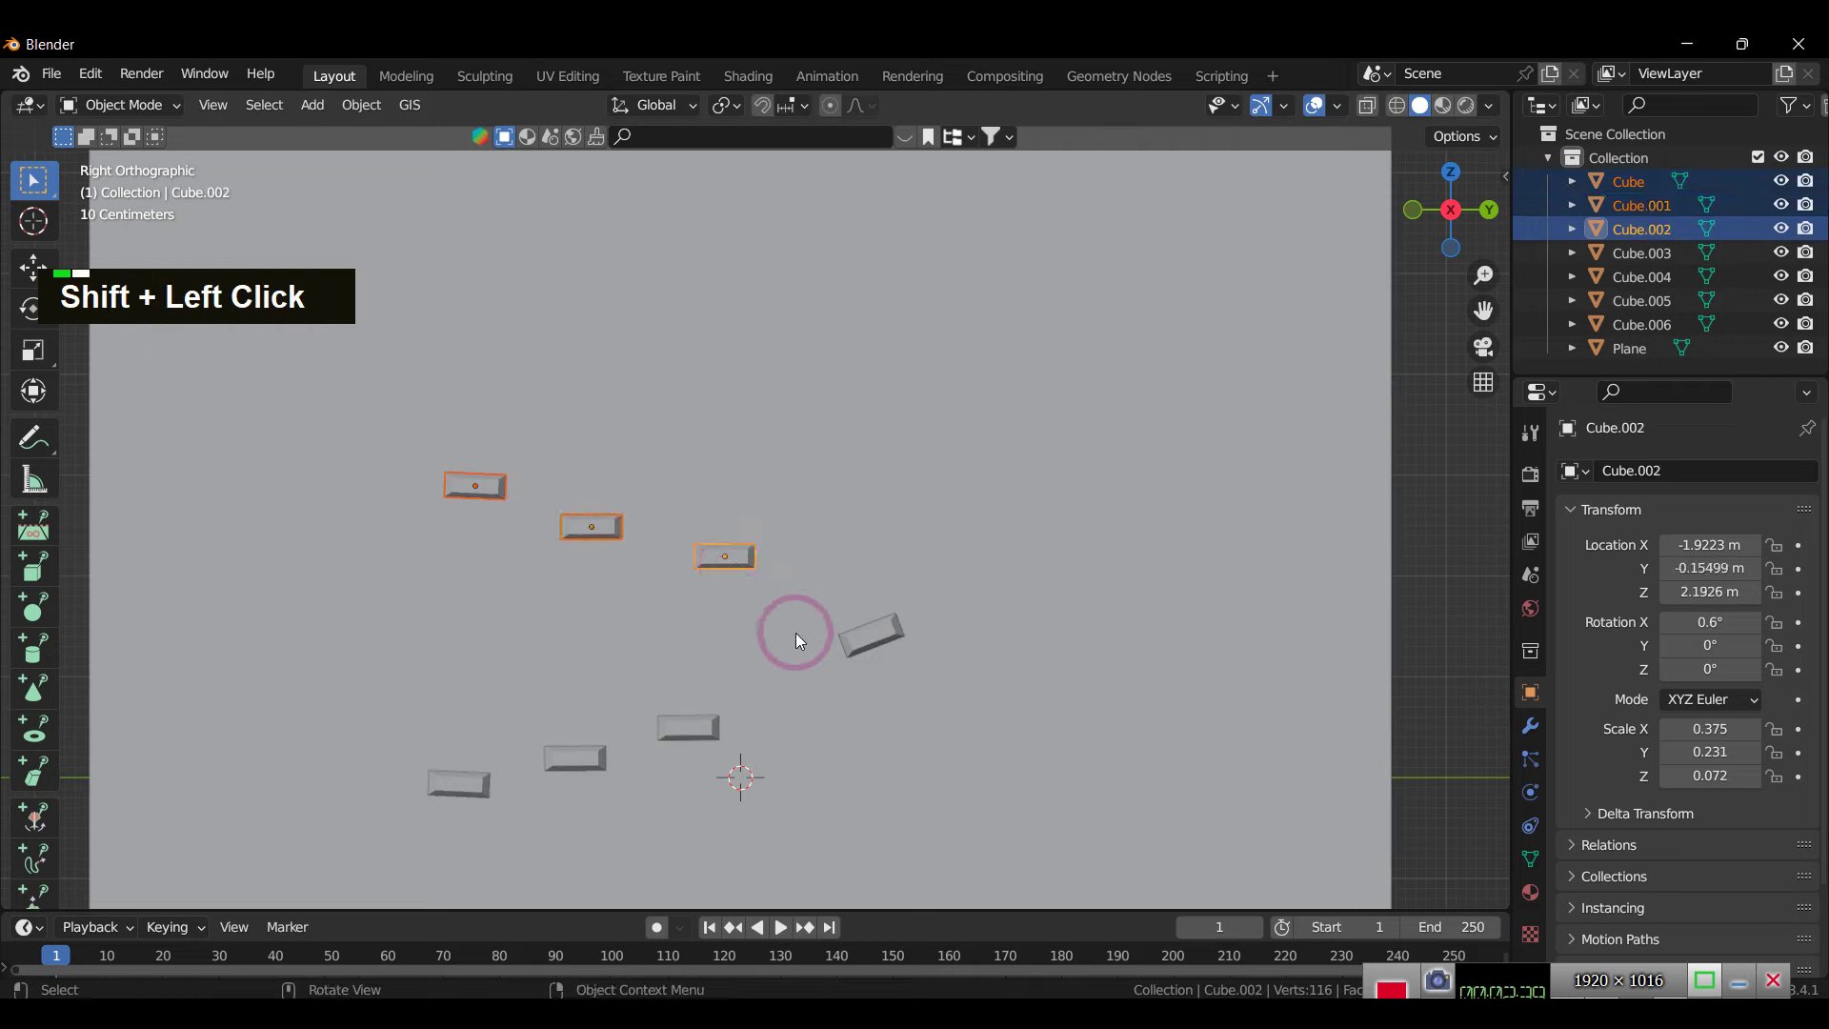
pyautogui.press('g')
pyautogui.doubleClick(905, 656)
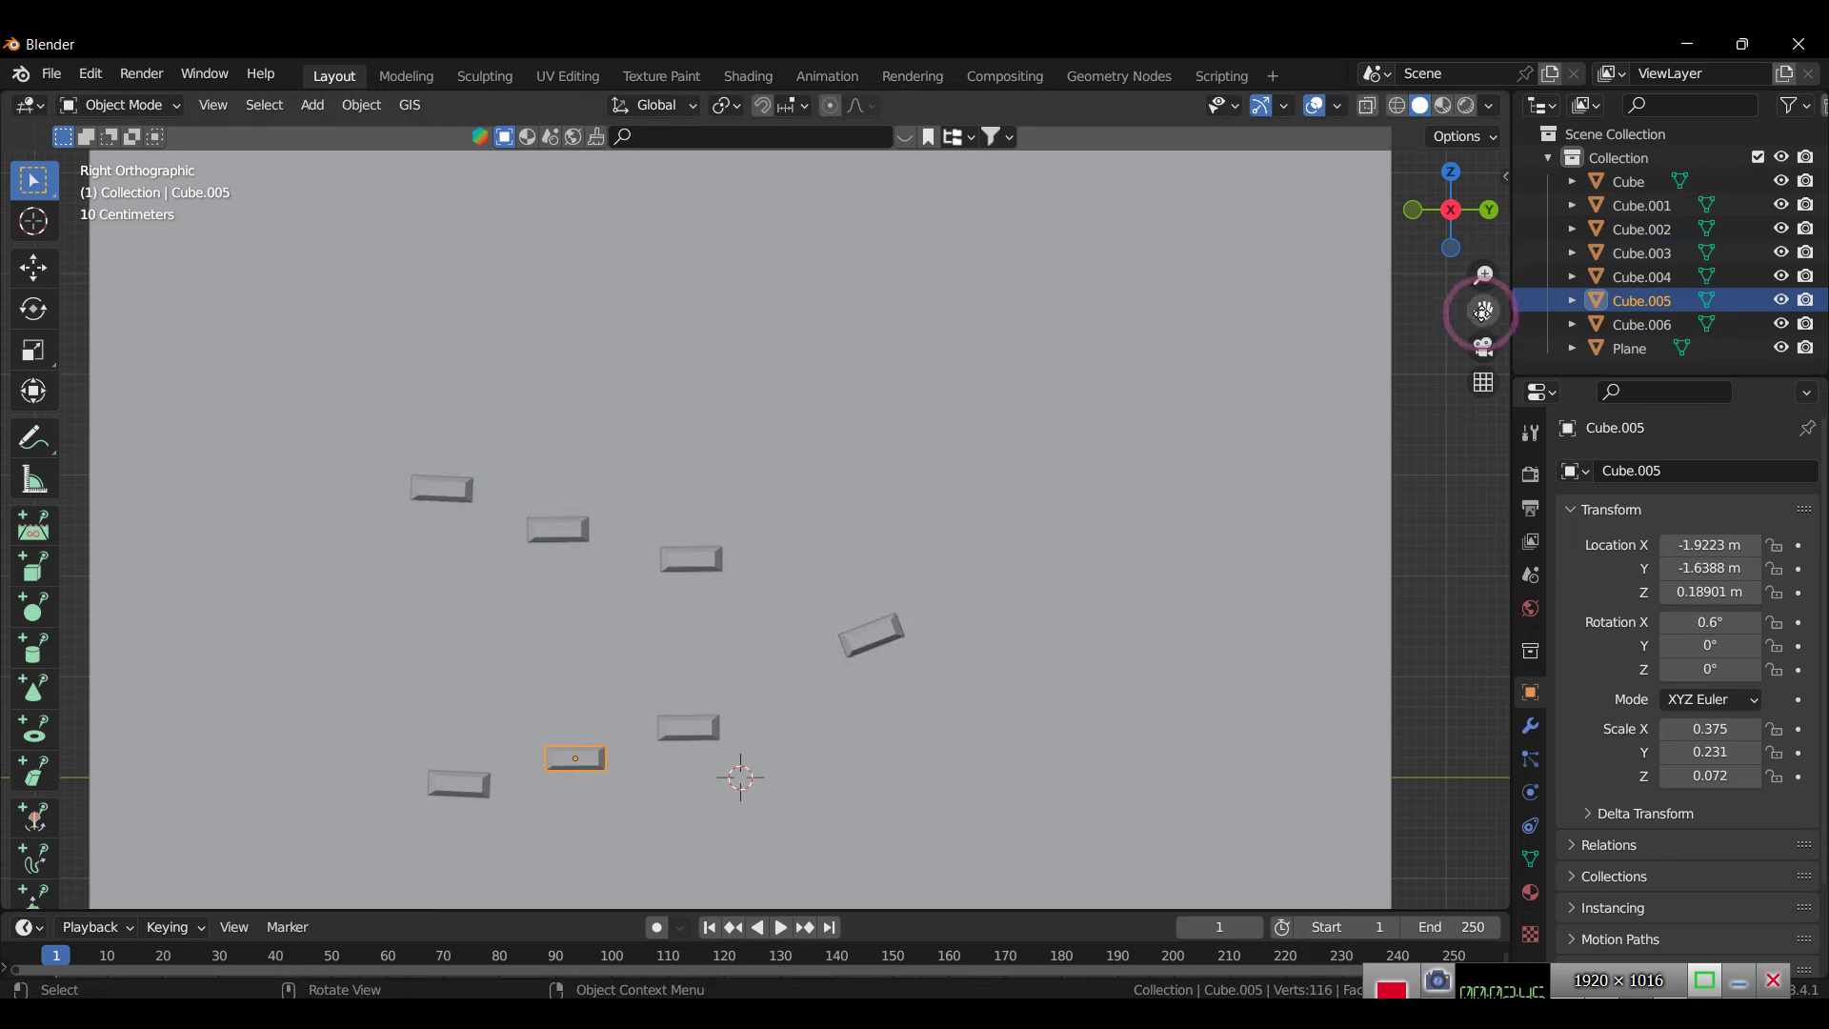
# Step: Add a UV Sphere, scale it small and move it just above the topmost block
pyautogui.press('shift+a')
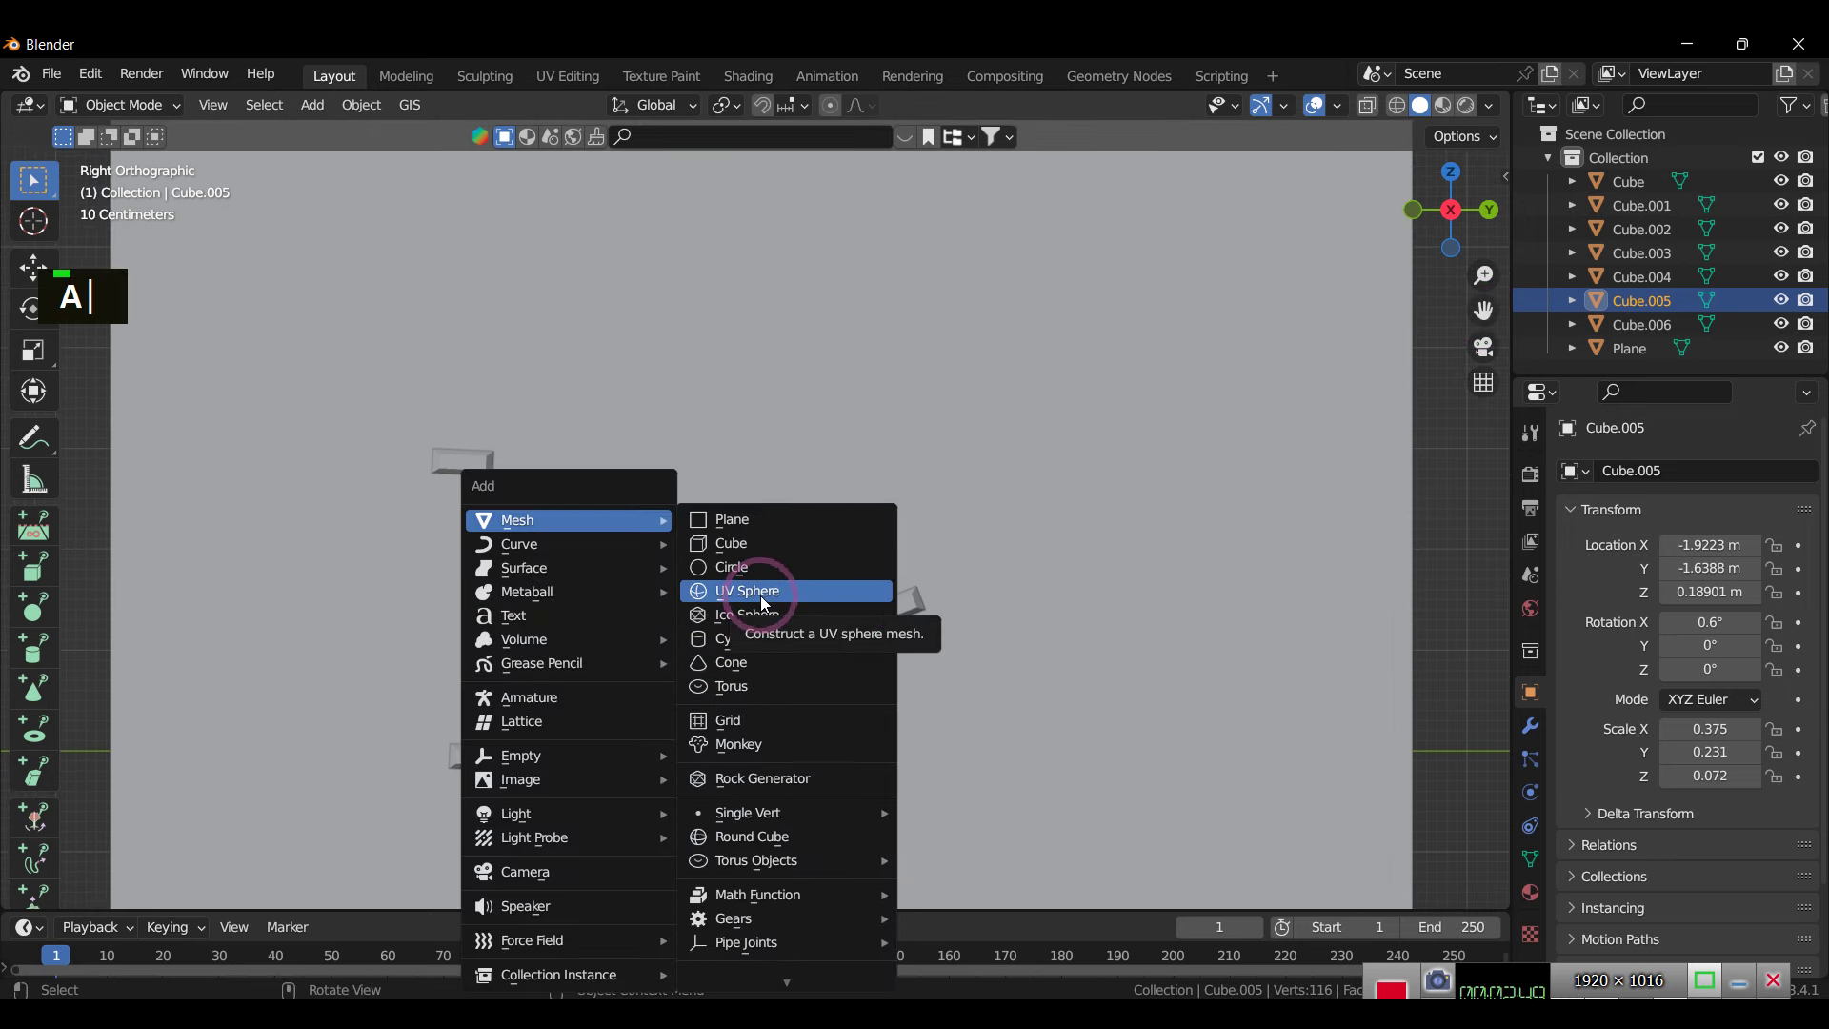
pyautogui.write('as')
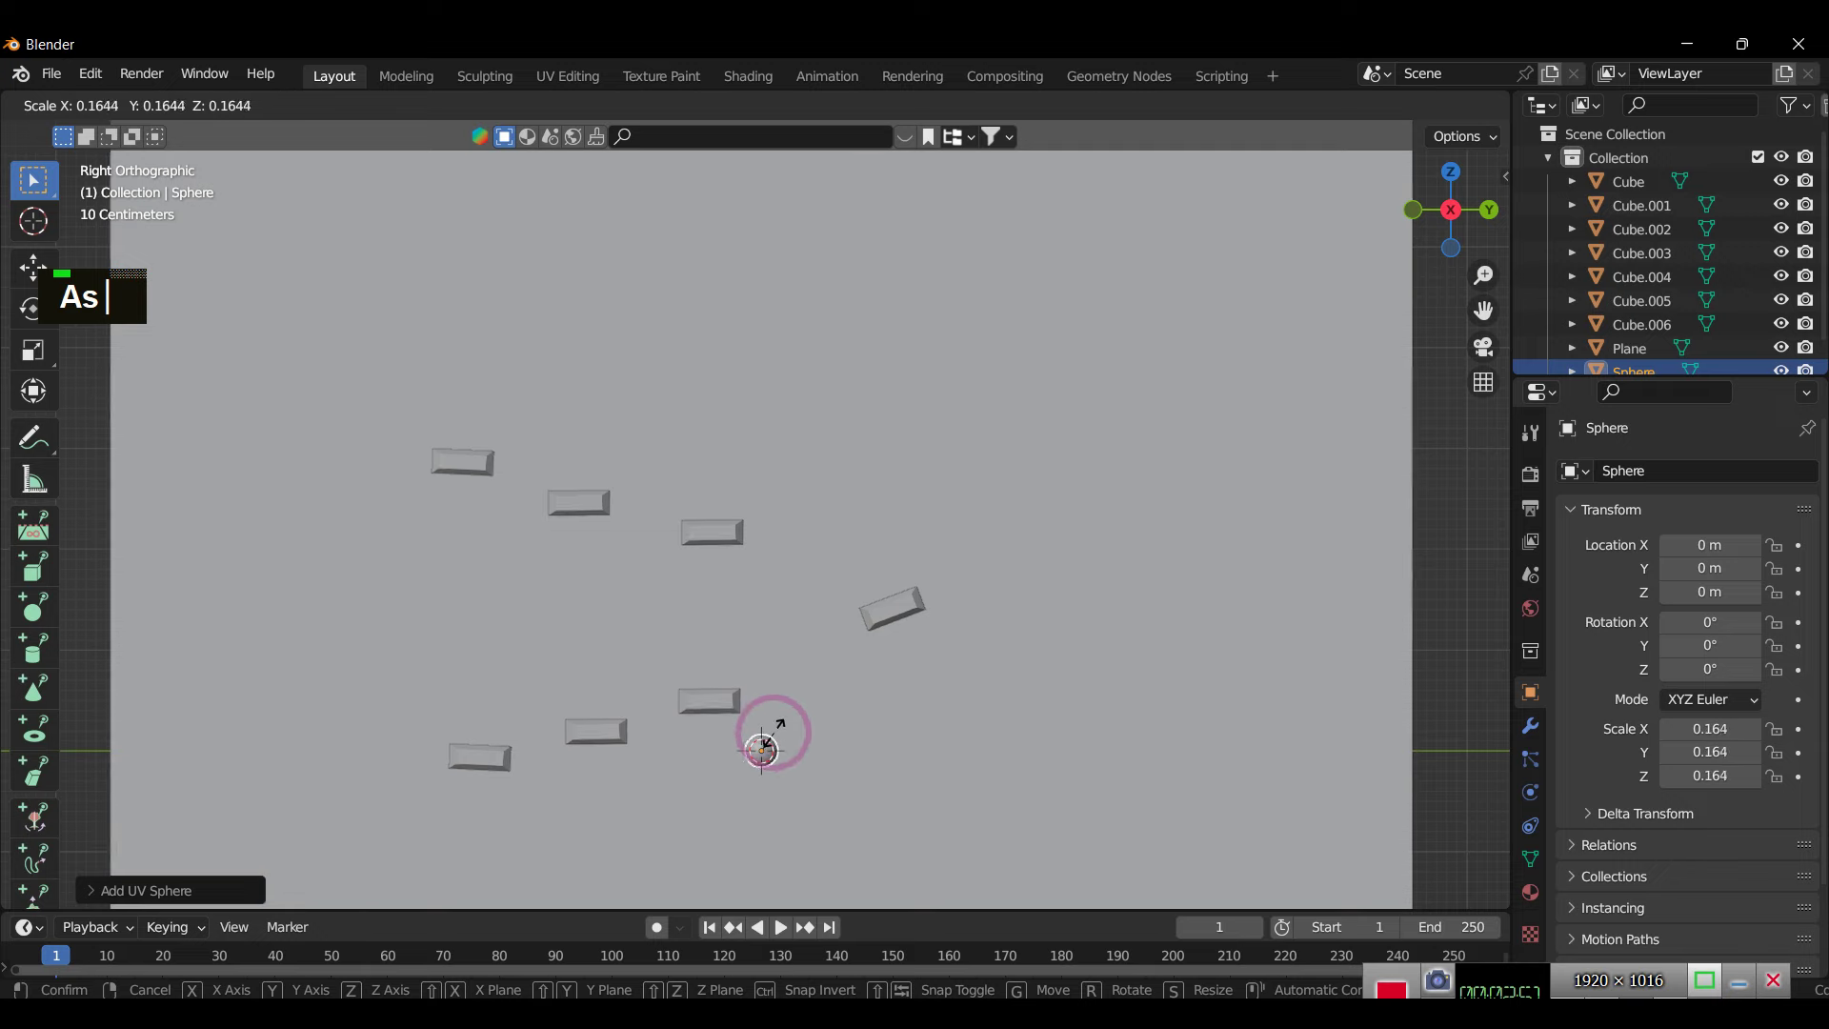
pyautogui.write('g')
pyautogui.write('g')
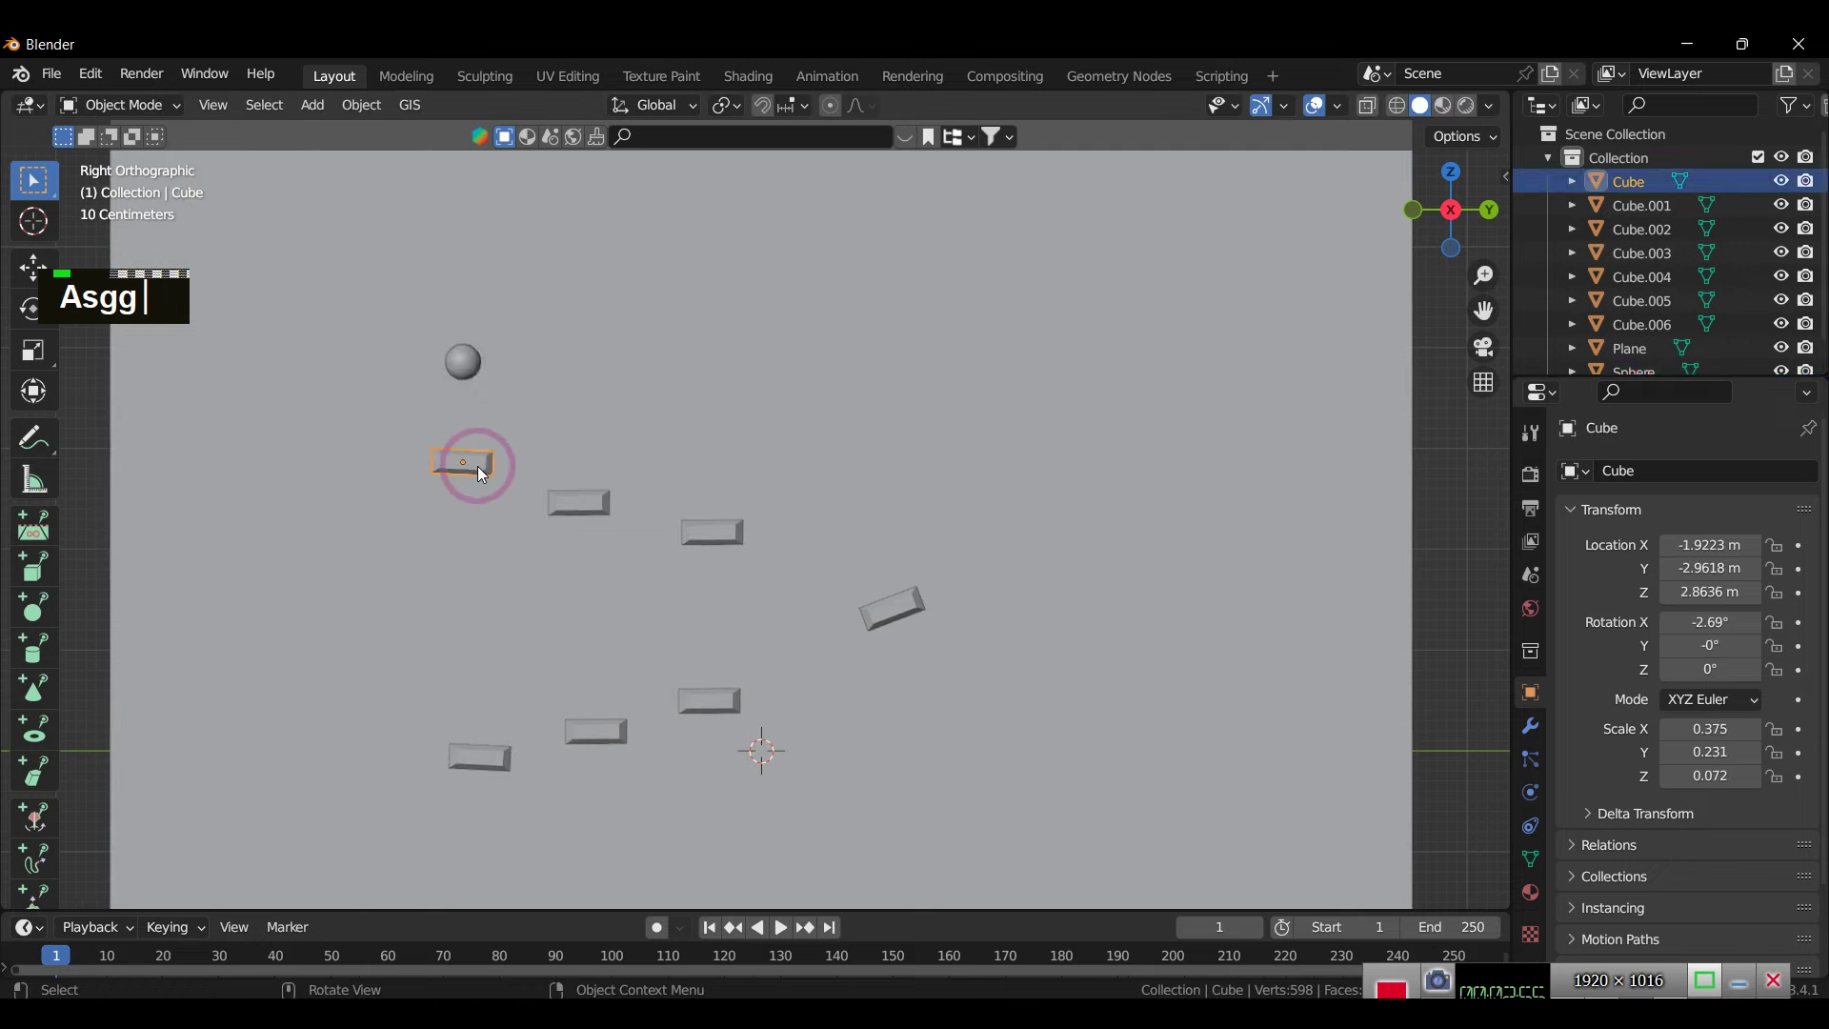
# Step: Add a Subdivision Surface modifier to the sphere and select every block except the topmost Cube
pyautogui.write('r')
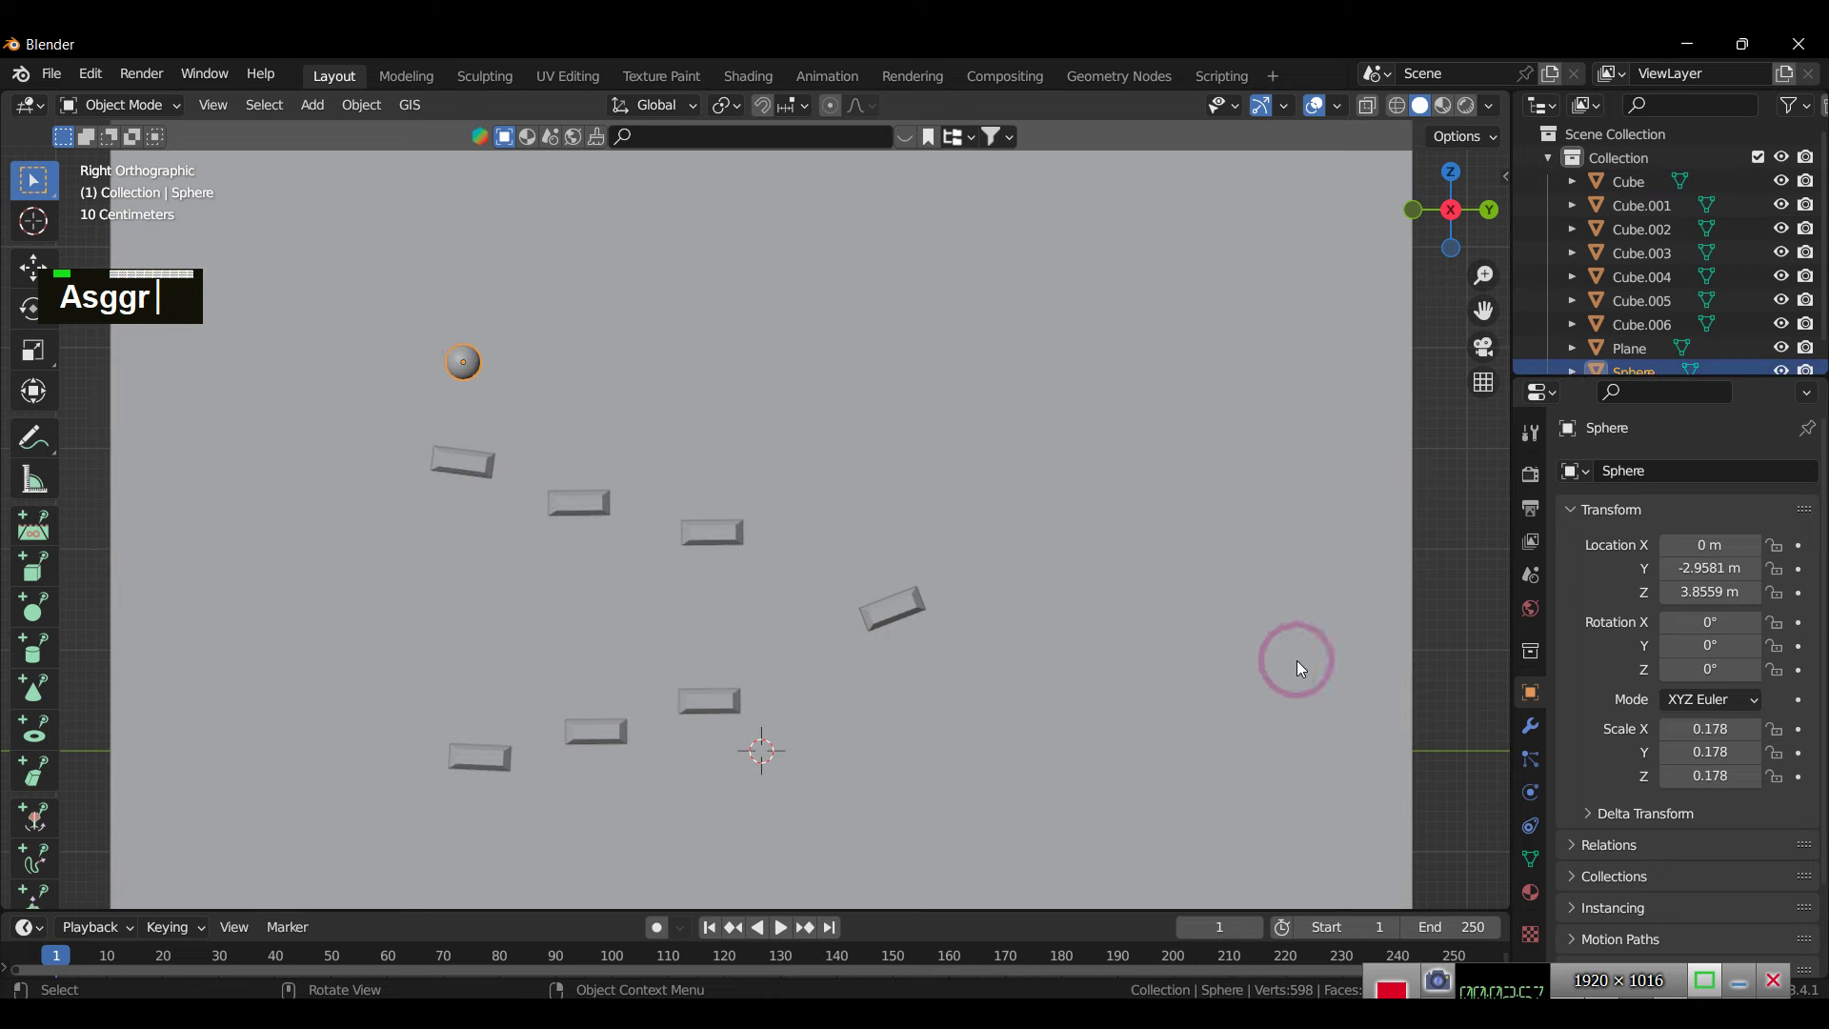
pyautogui.doubleClick(1535, 775)
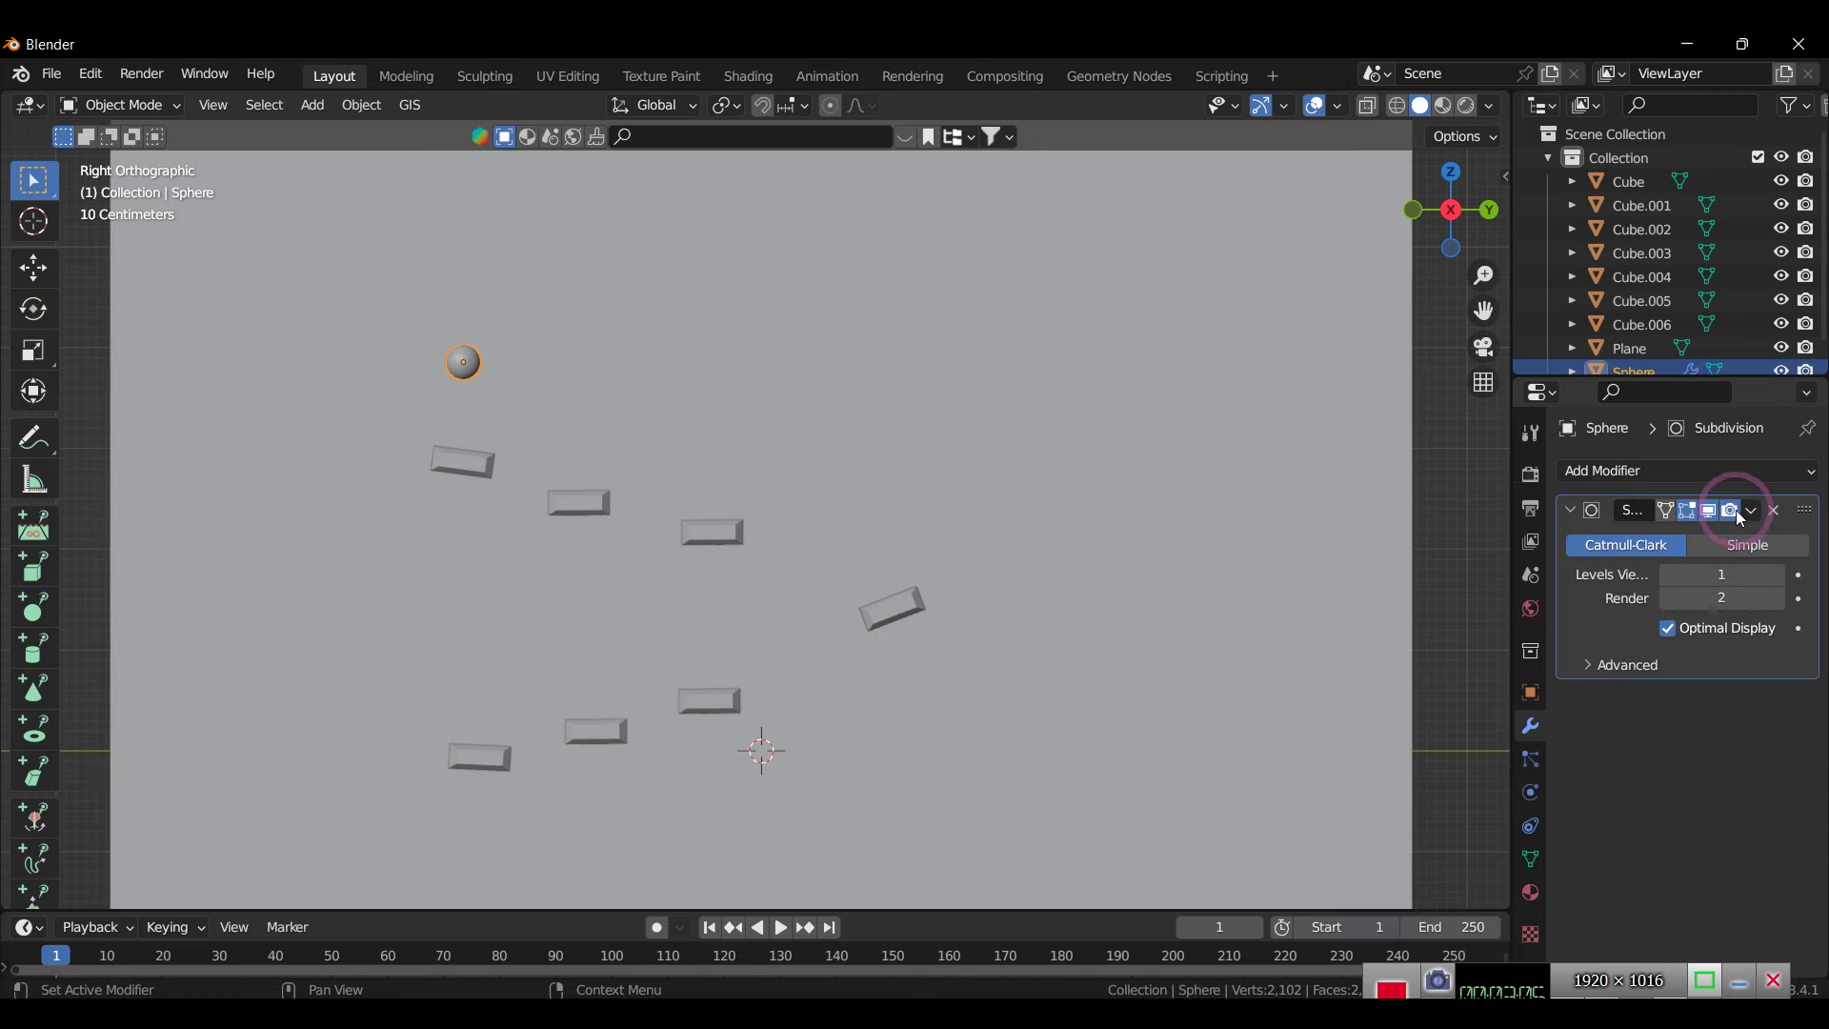
pyautogui.doubleClick(1751, 516)
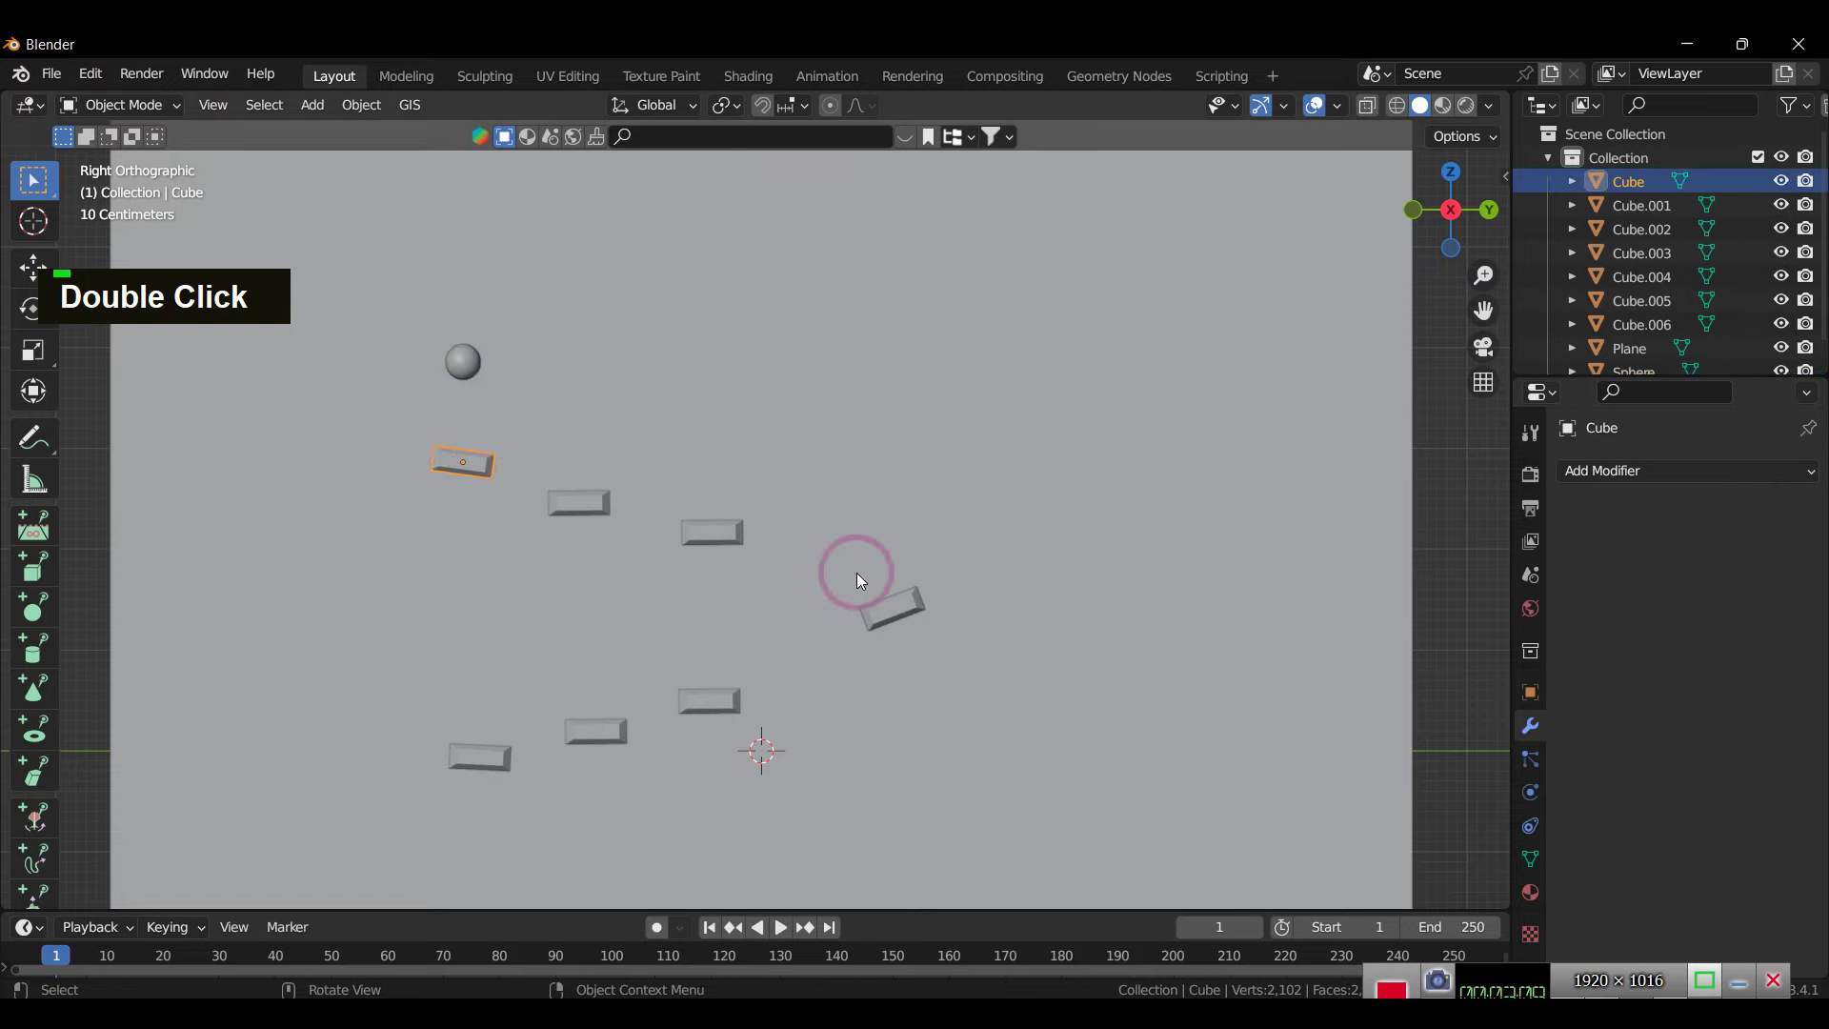
pyautogui.click(722, 538)
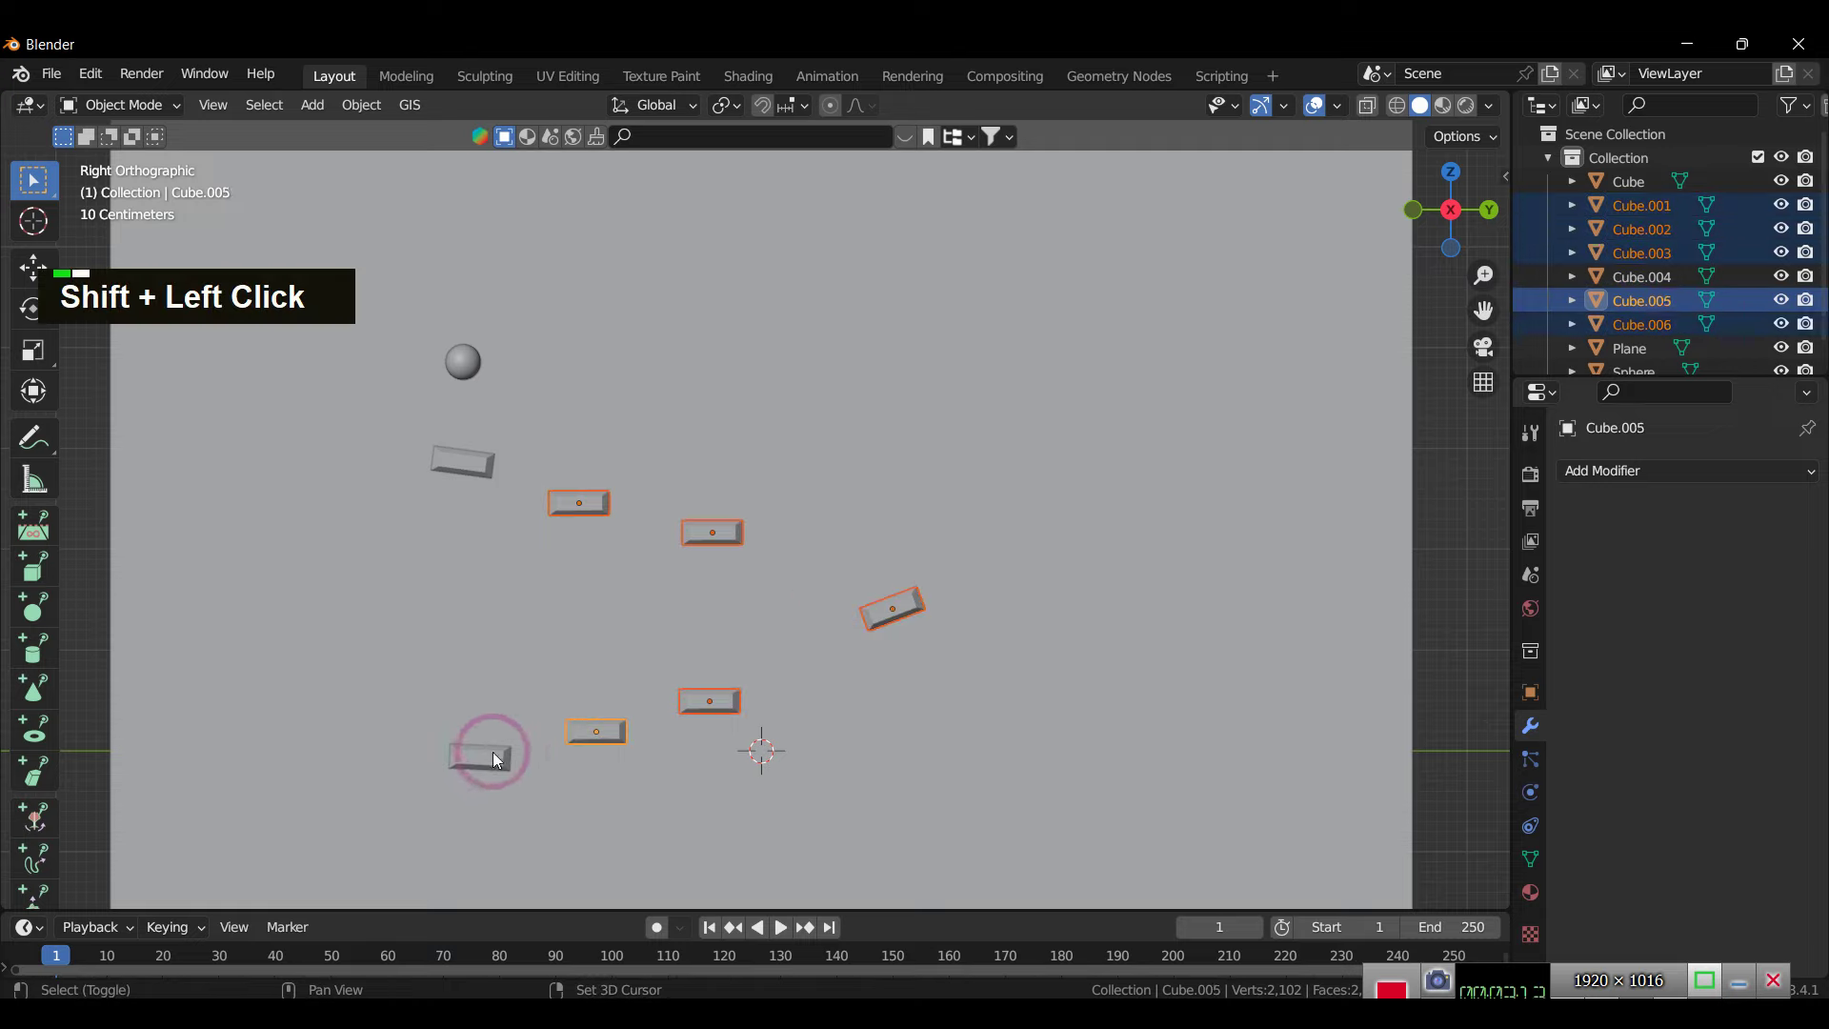
# Step: Delete the selected blocks, make the sphere an active Rigid Body and play the timeline to watch it fall
pyautogui.write('x')
pyautogui.write('||')
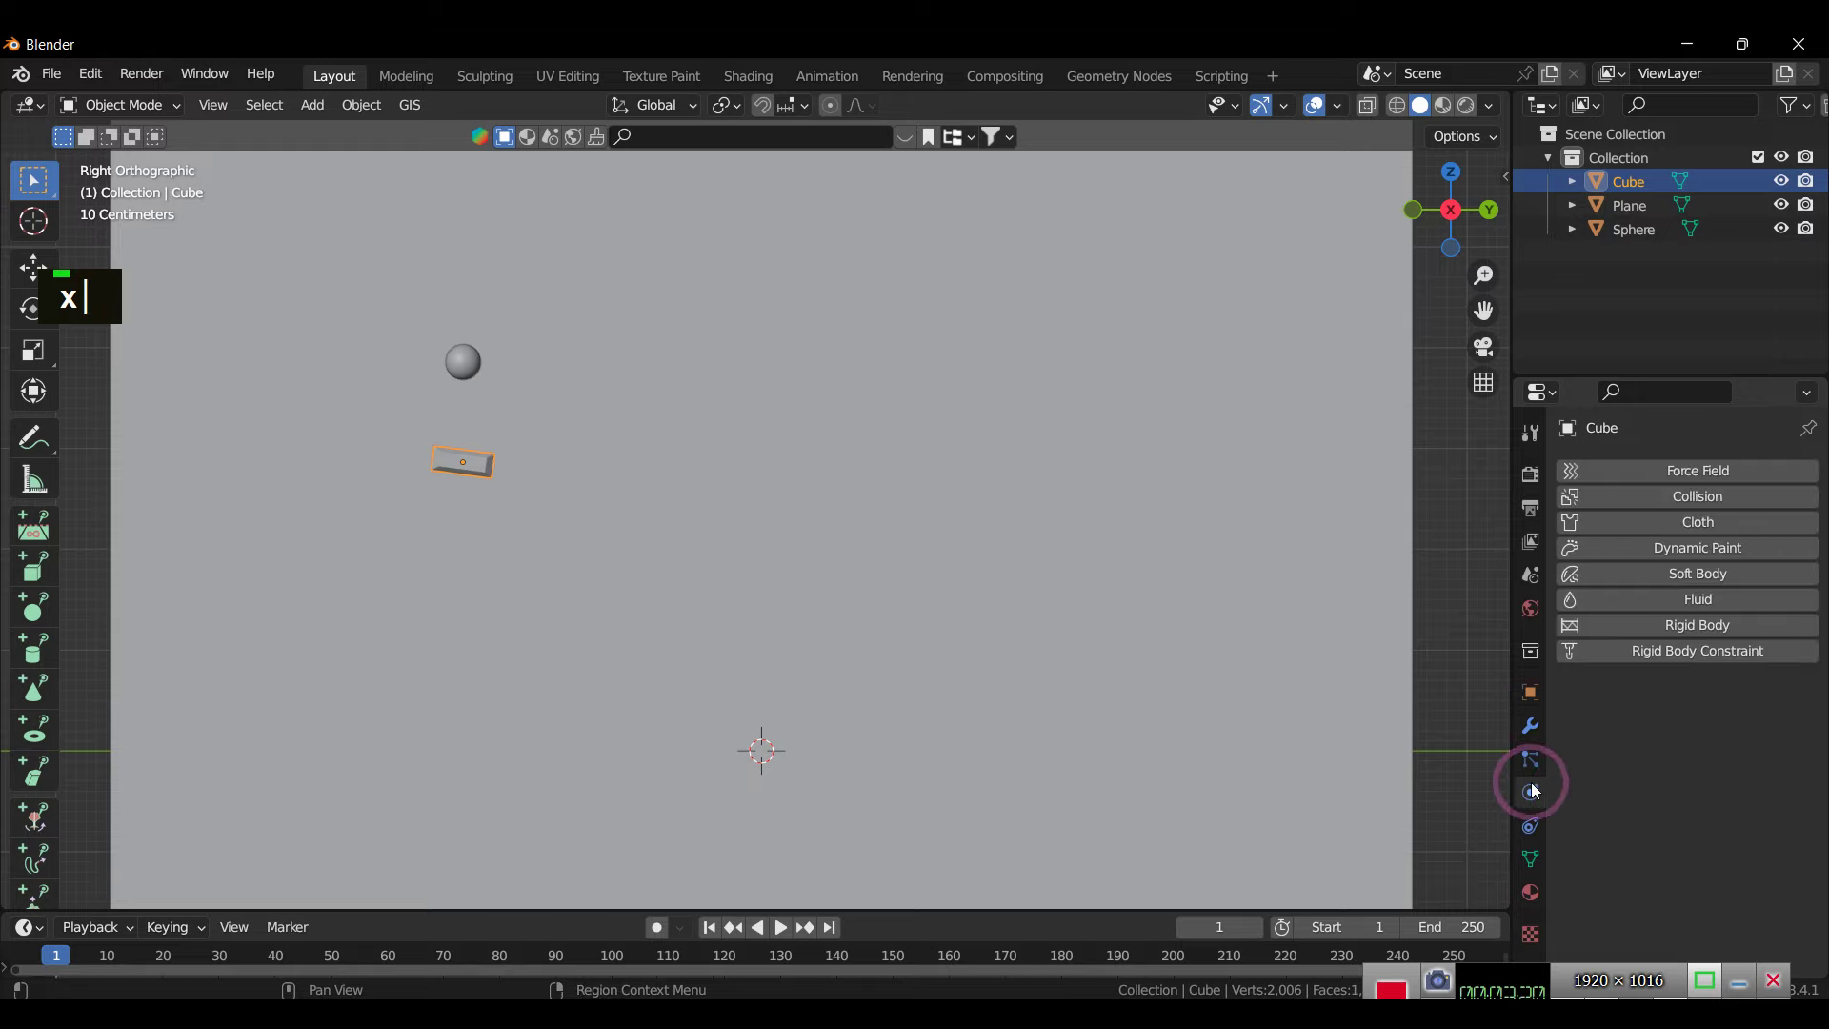
pyautogui.scroll(-3)
pyautogui.doubleClick(450, 370)
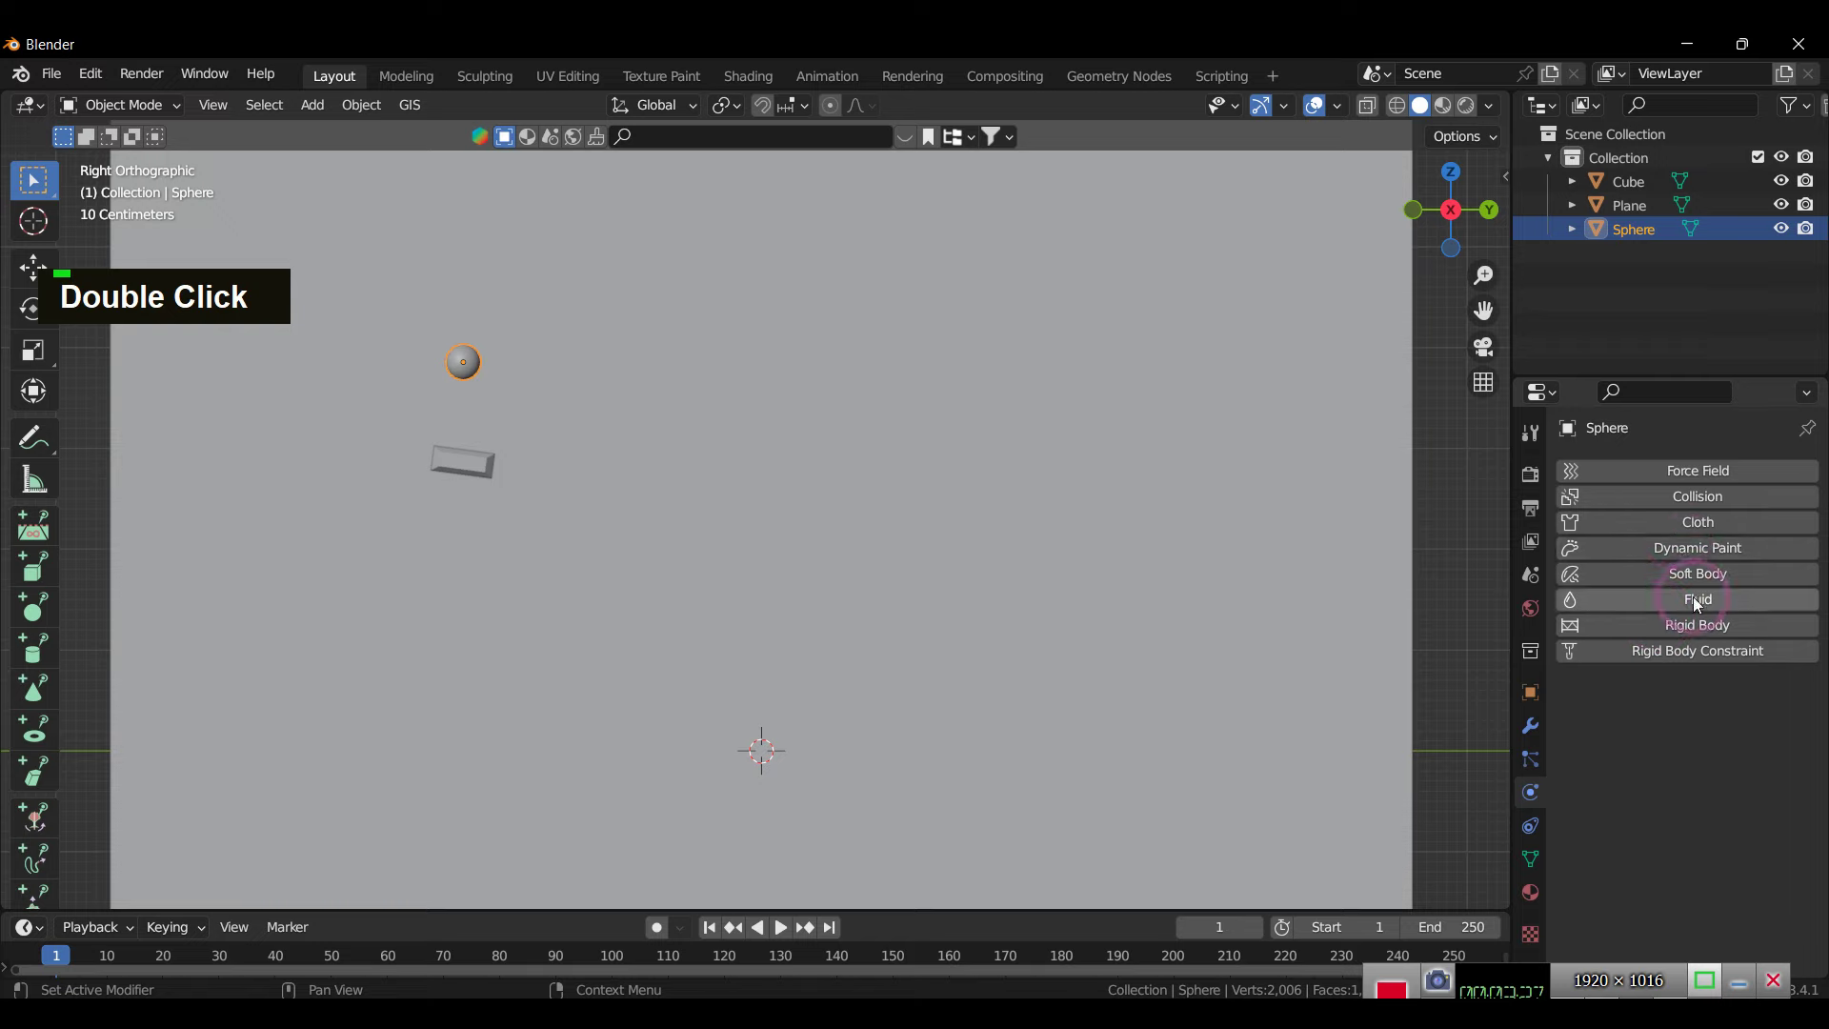
pyautogui.press('space')
pyautogui.press('space')
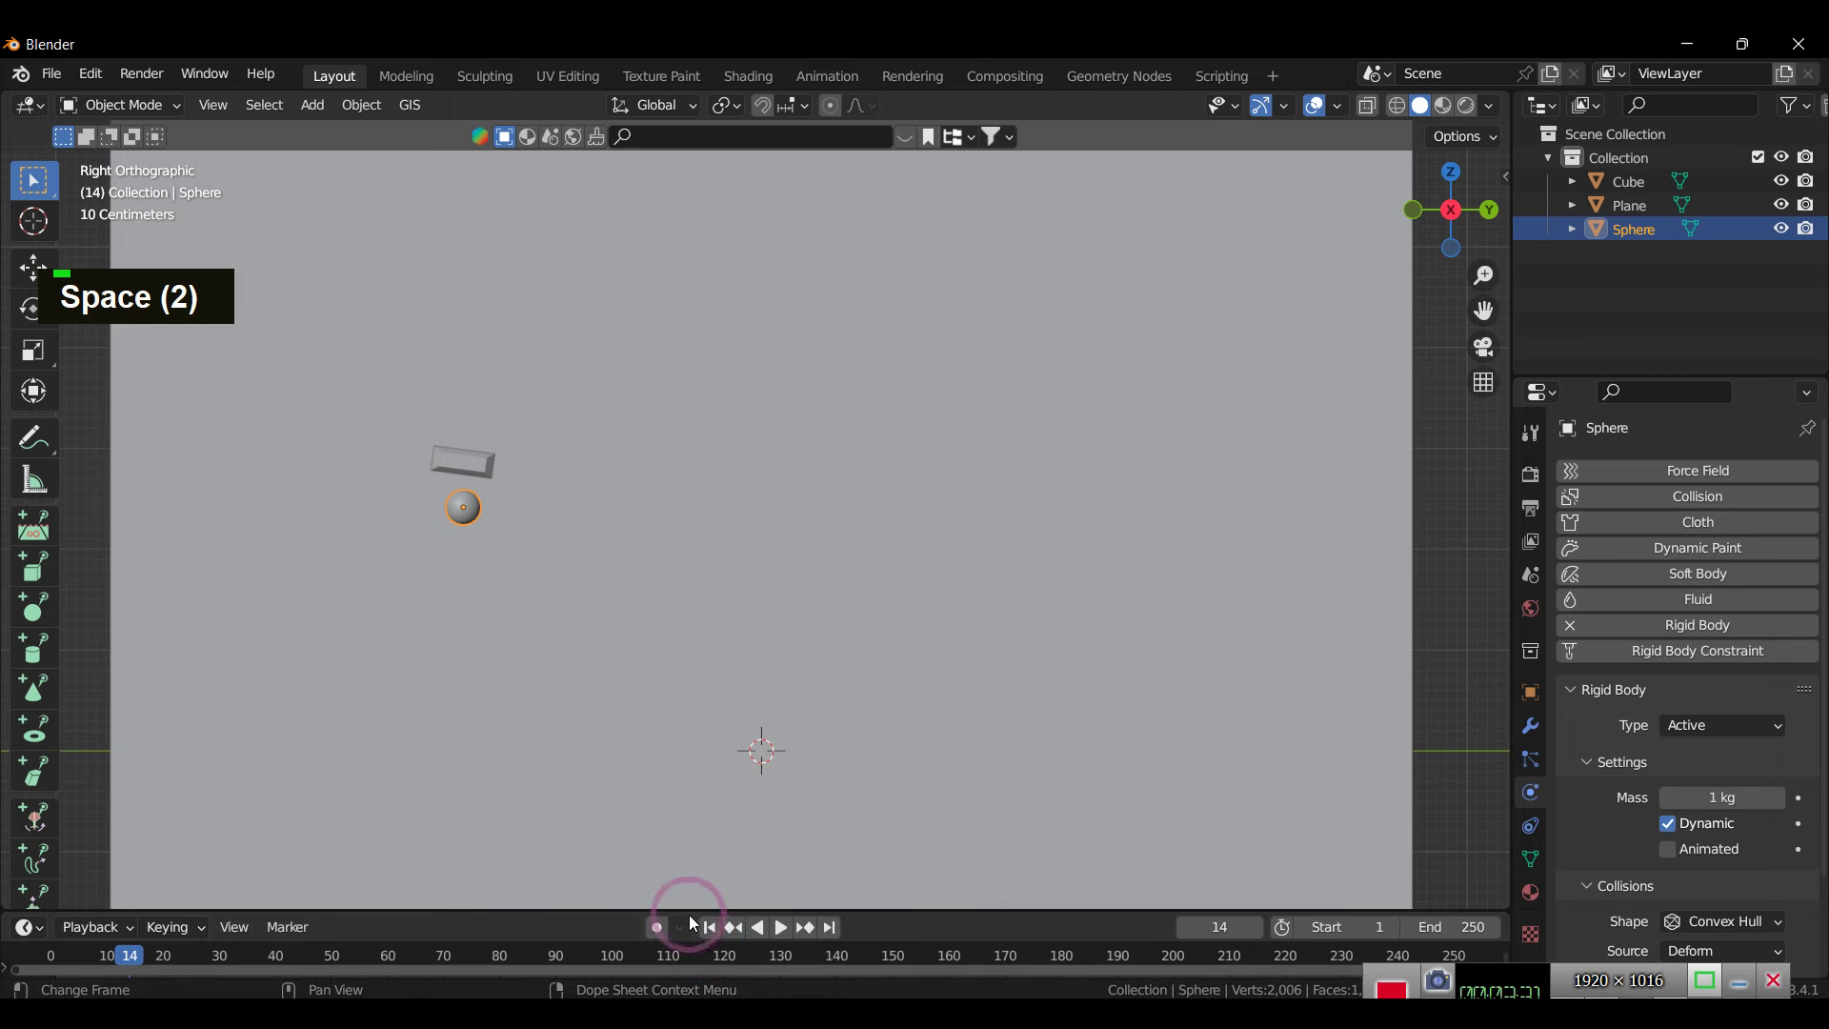
# Step: Give the top block a Rigid Body set to Passive type with Mesh collision shape
pyautogui.doubleClick(713, 935)
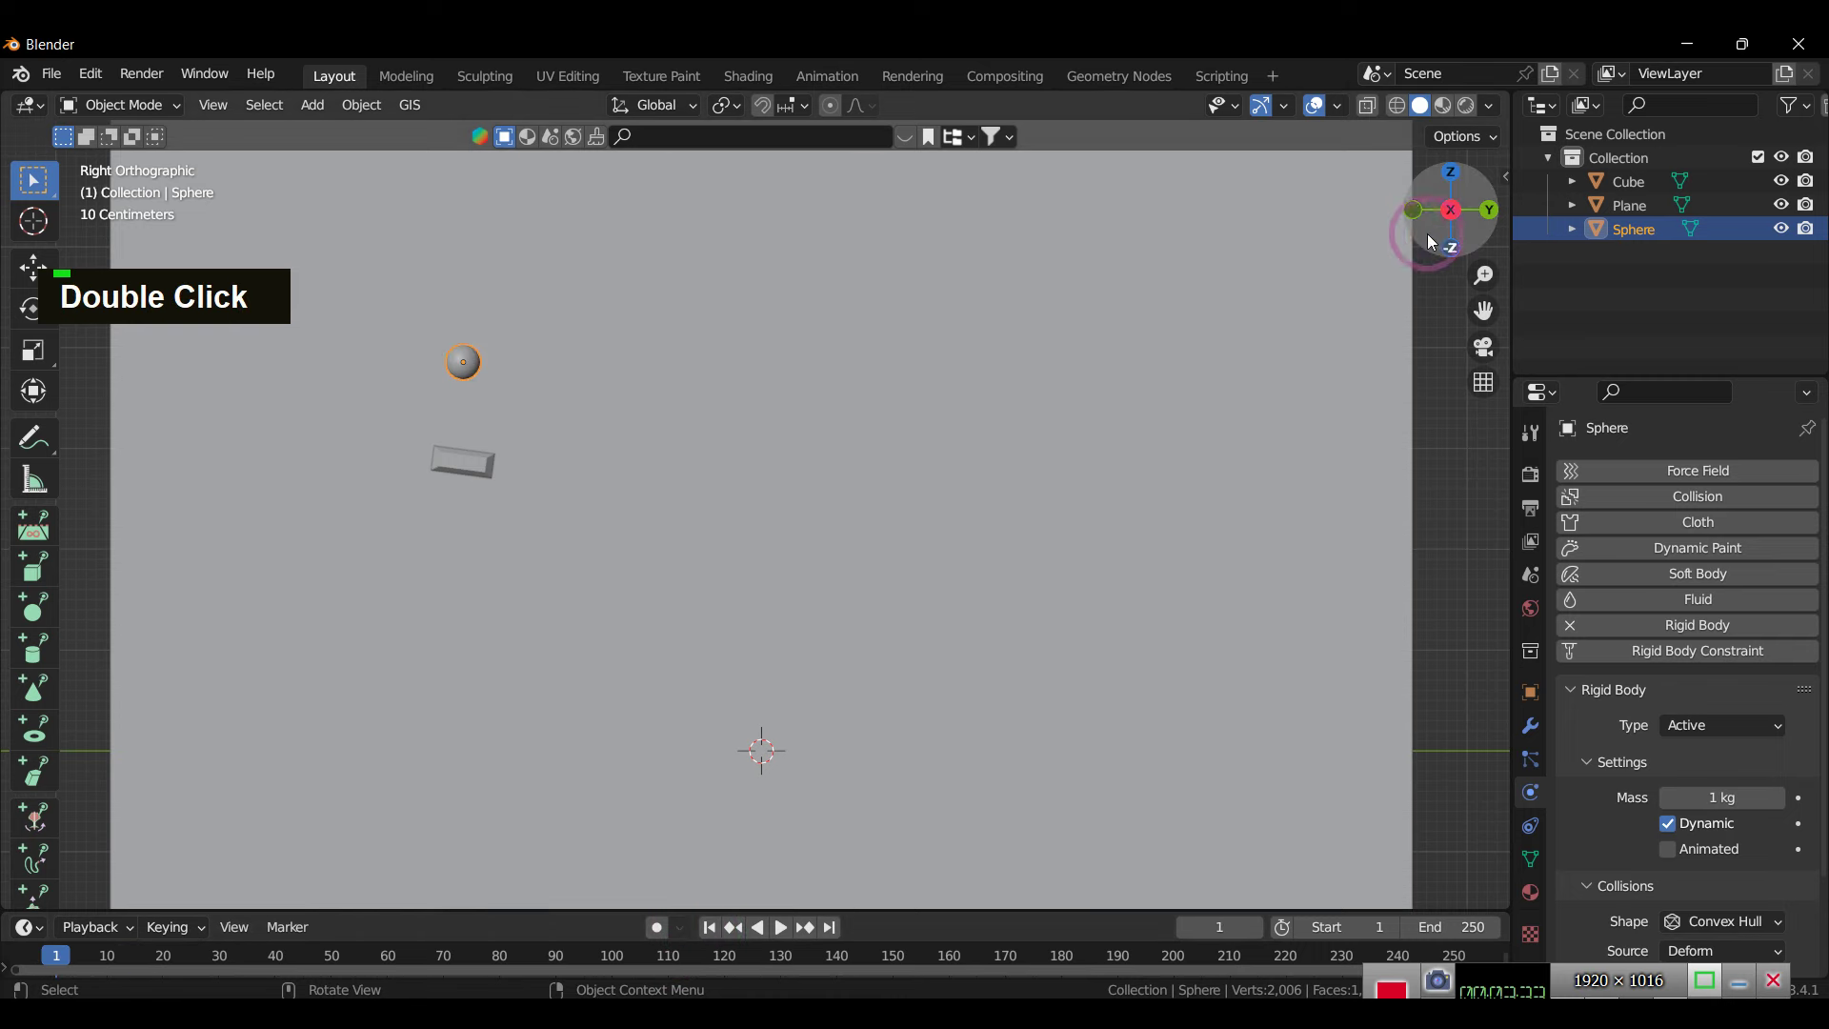
pyautogui.write('gx')
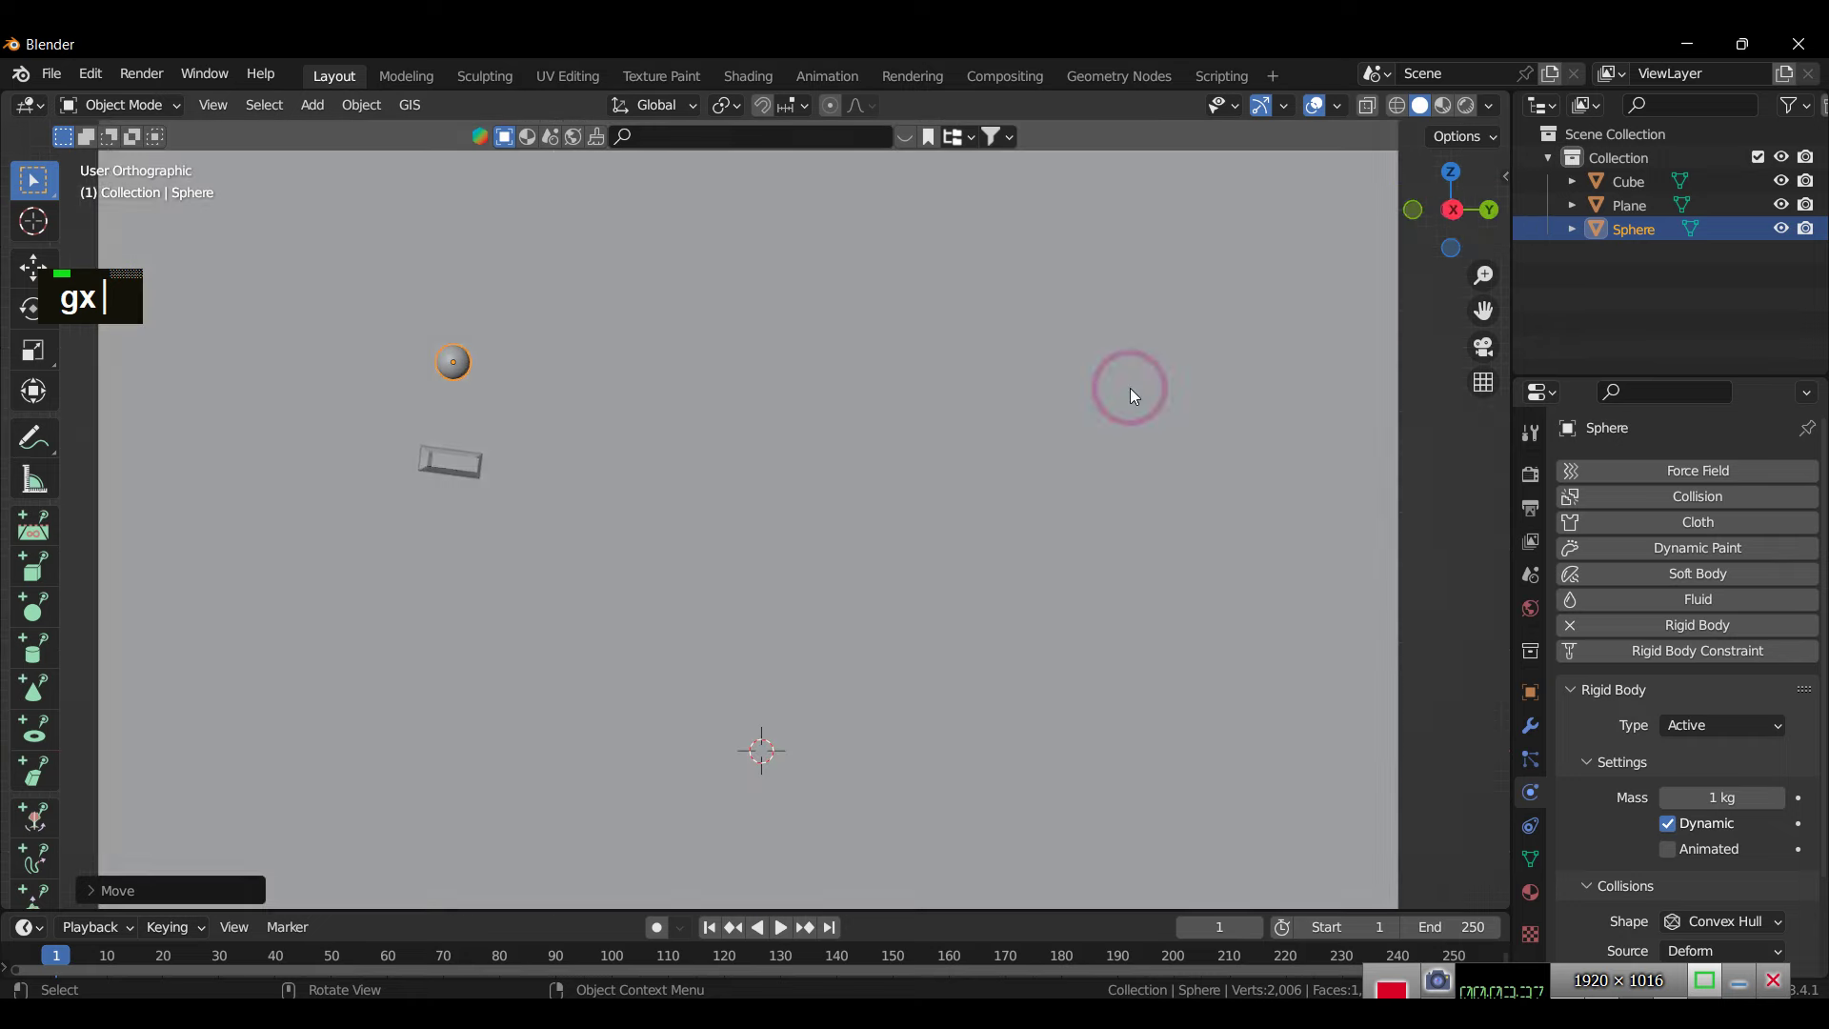
pyautogui.scroll(-3)
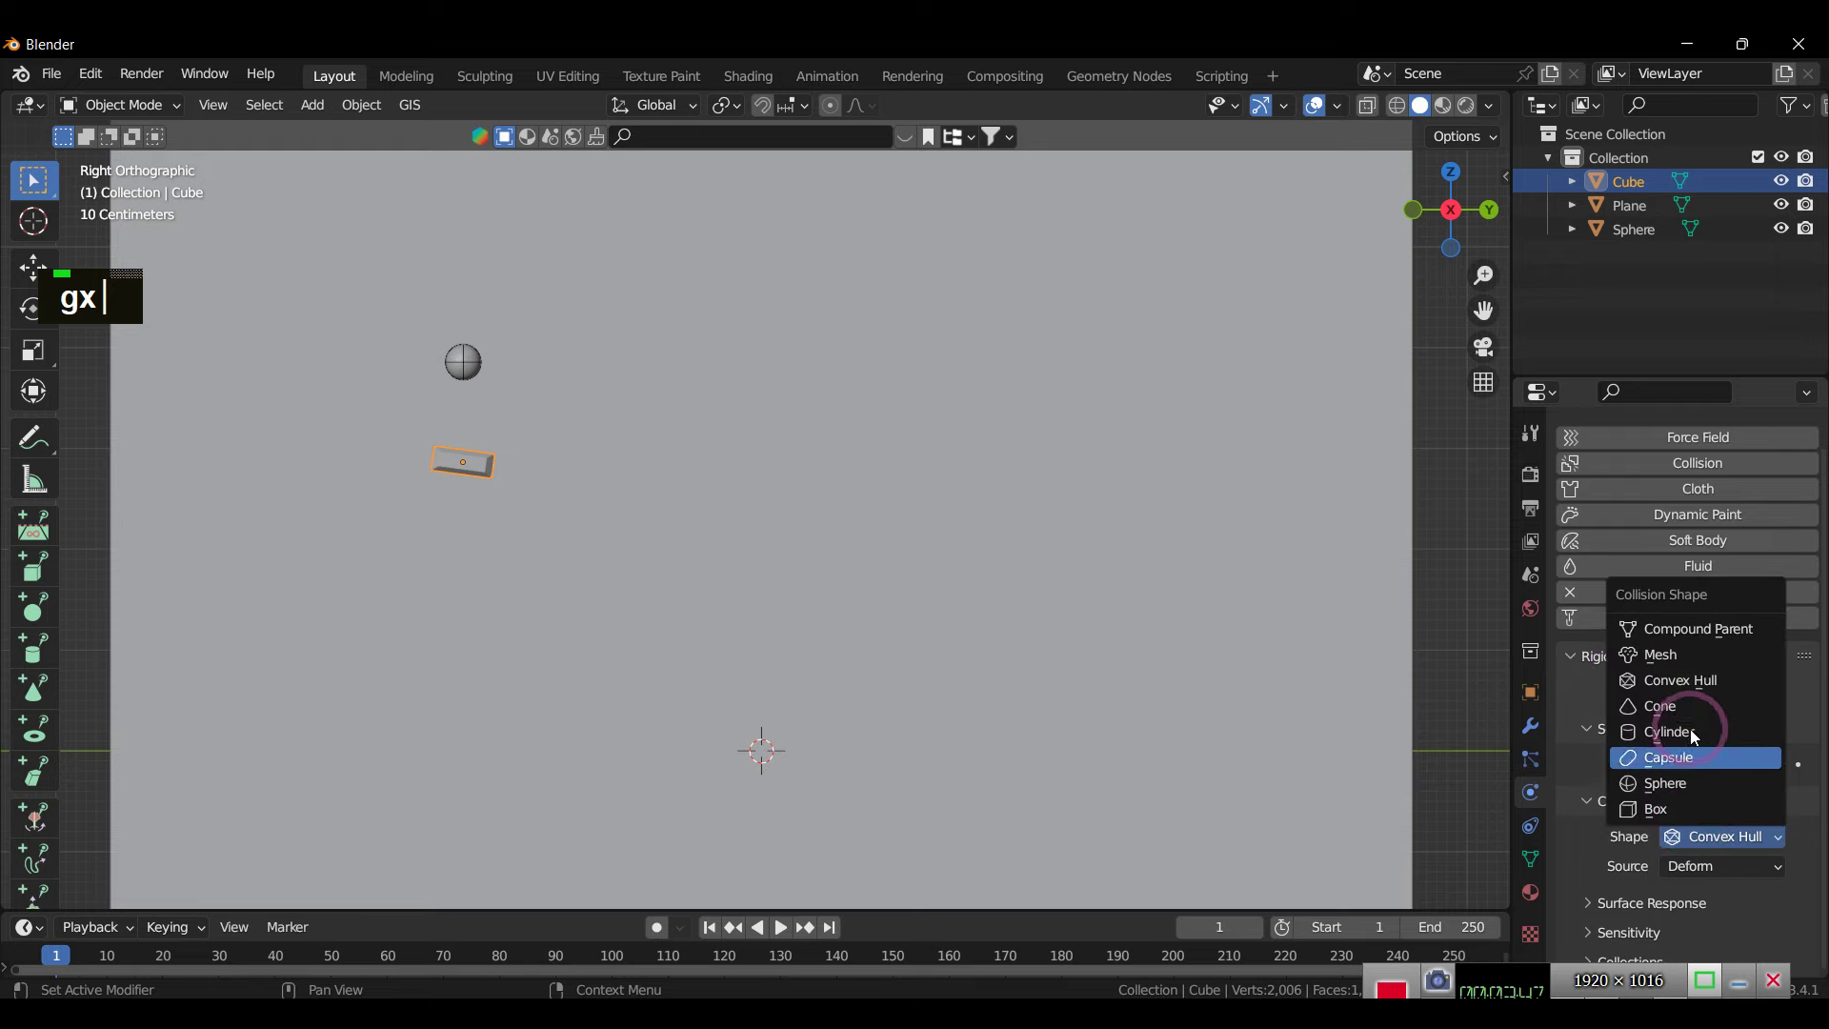
pyautogui.write('gx')
pyautogui.scroll(-3)
pyautogui.write('gx')
pyautogui.scroll(3)
pyautogui.write('gx')
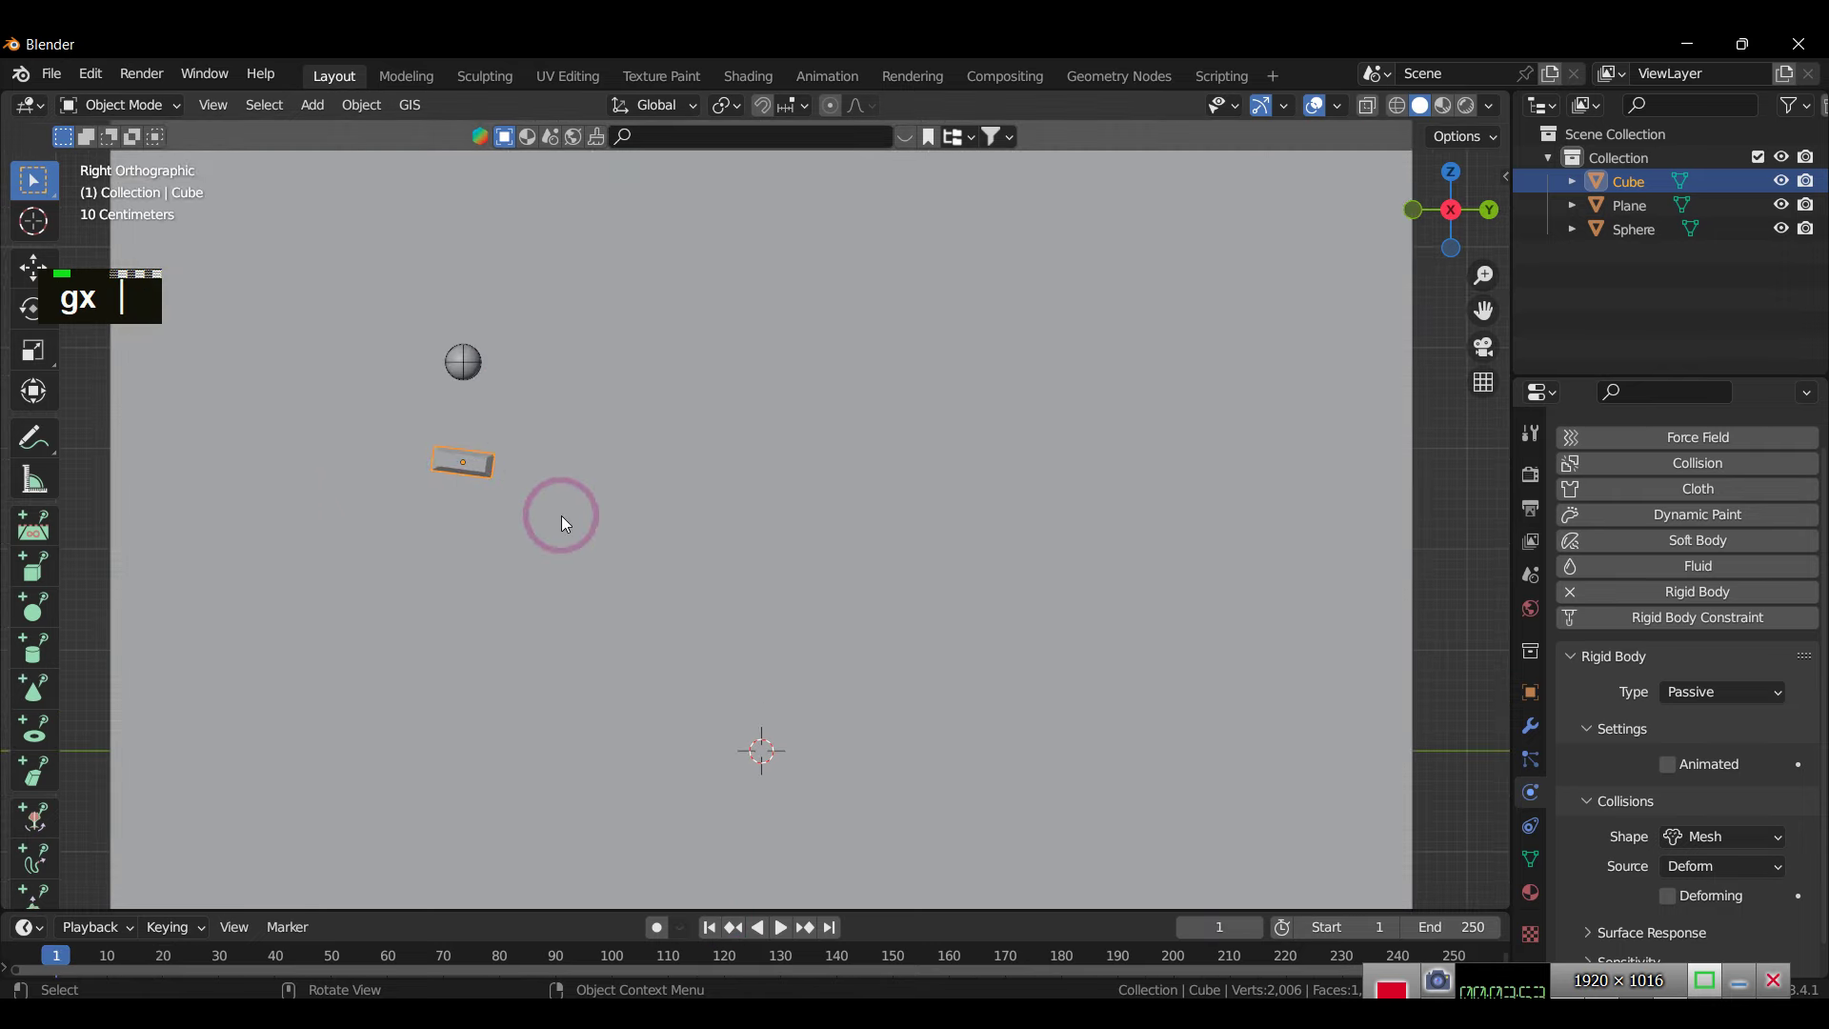
pyautogui.write('r|')
pyautogui.write('|')
# Step: Set the block's Surface Response bounciness to 1, keeping friction about 0.23
pyautogui.scroll(3)
pyautogui.scroll(-3)
pyautogui.scroll(-3)
pyautogui.scroll(-3)
pyautogui.scroll(-3)
pyautogui.scroll(-3)
pyautogui.write('gx r')
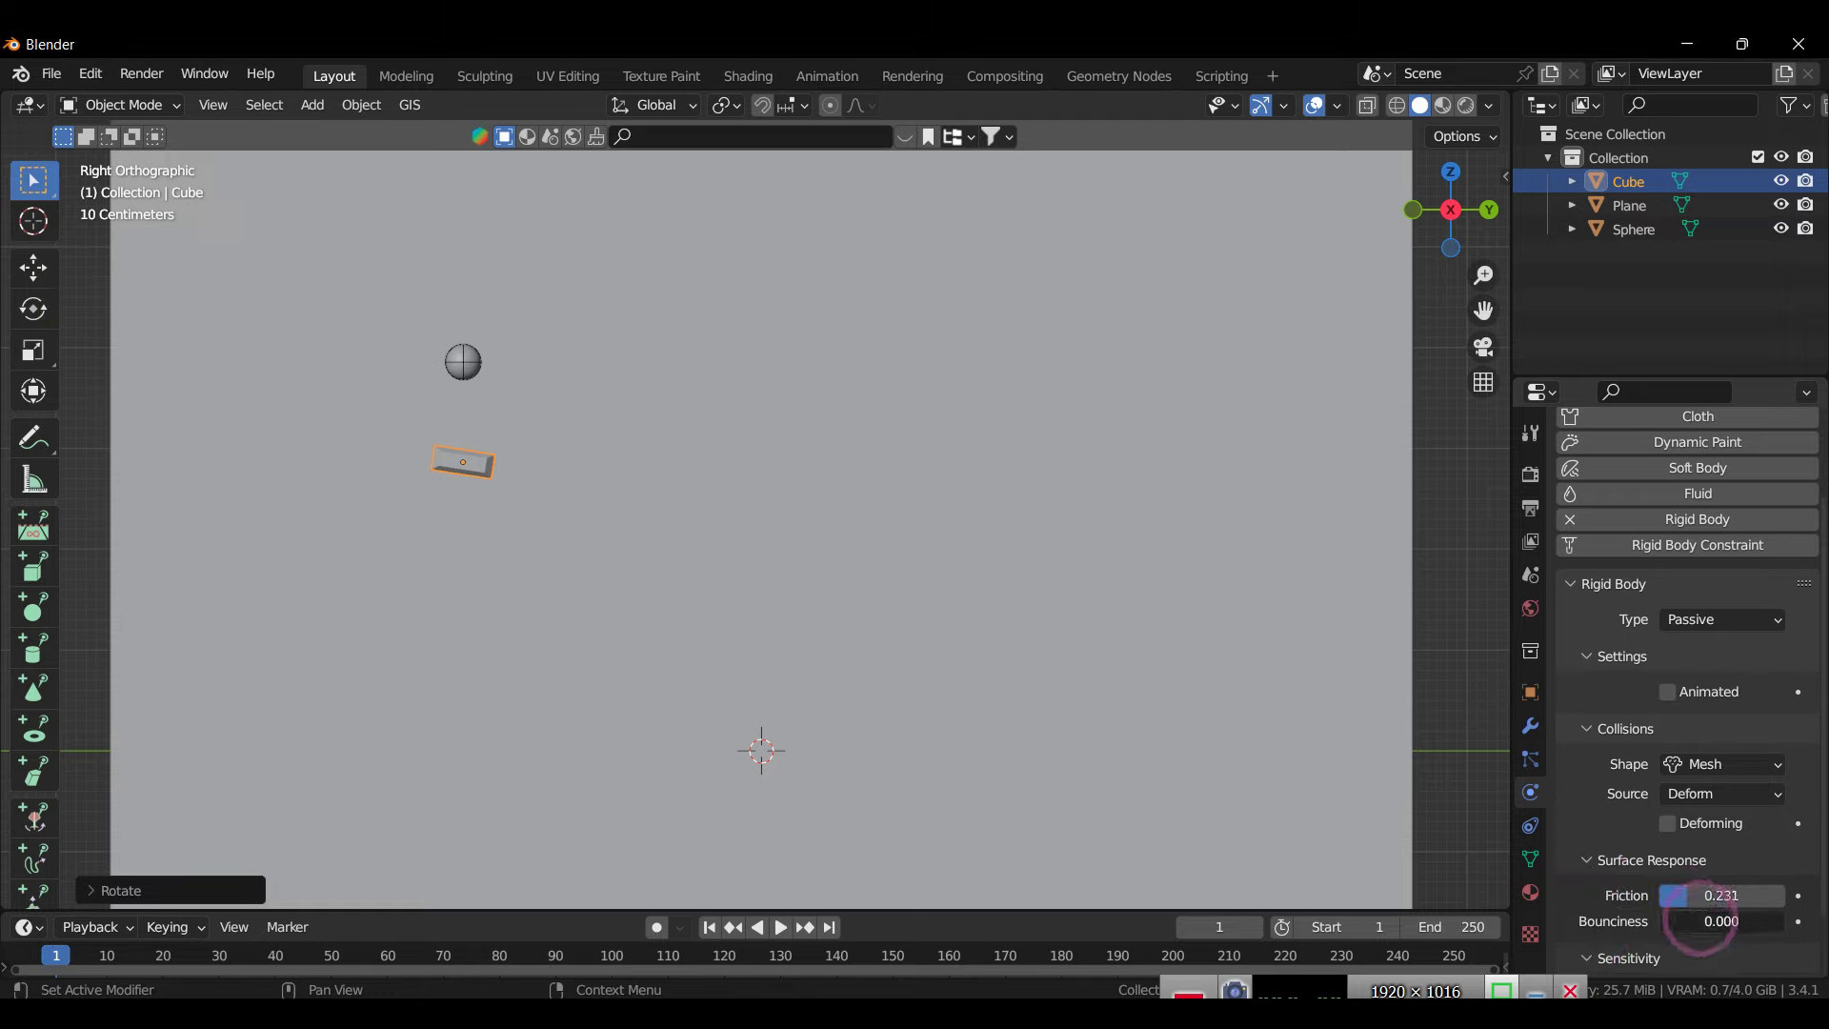
pyautogui.write('gx r 2')
pyautogui.press('Return')
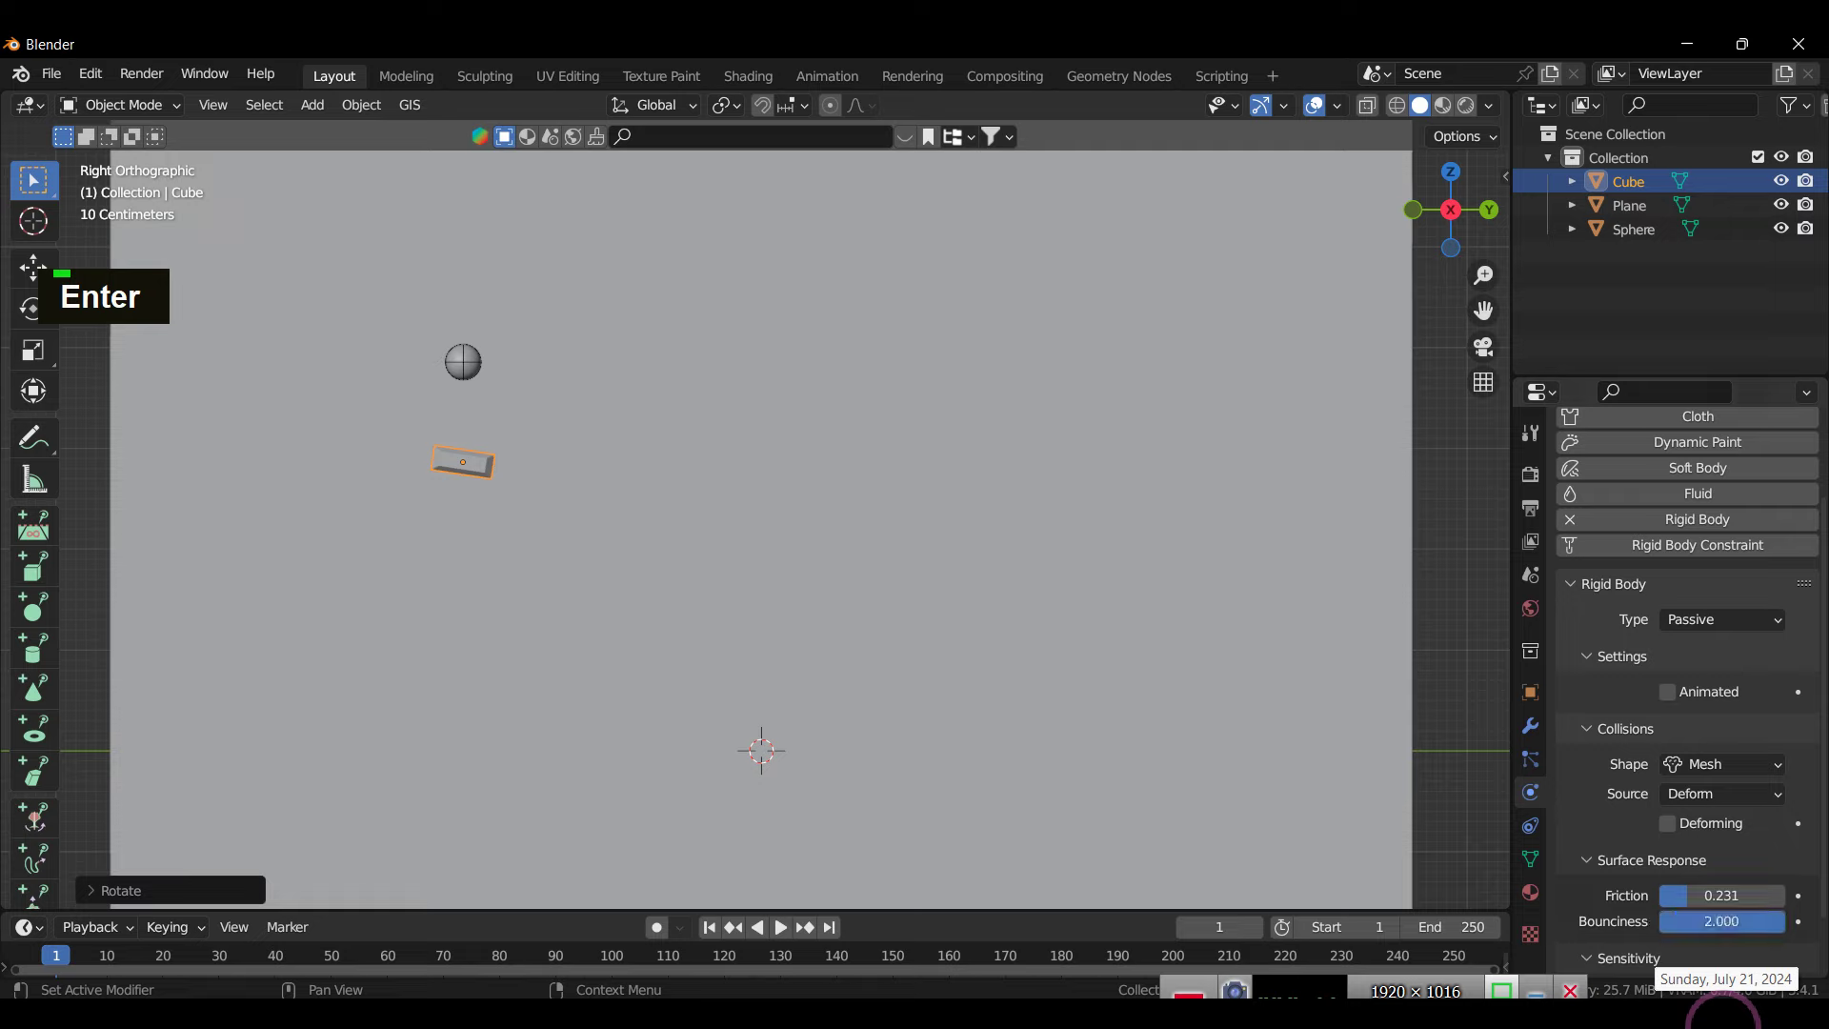
pyautogui.press('1')
pyautogui.press('Return')
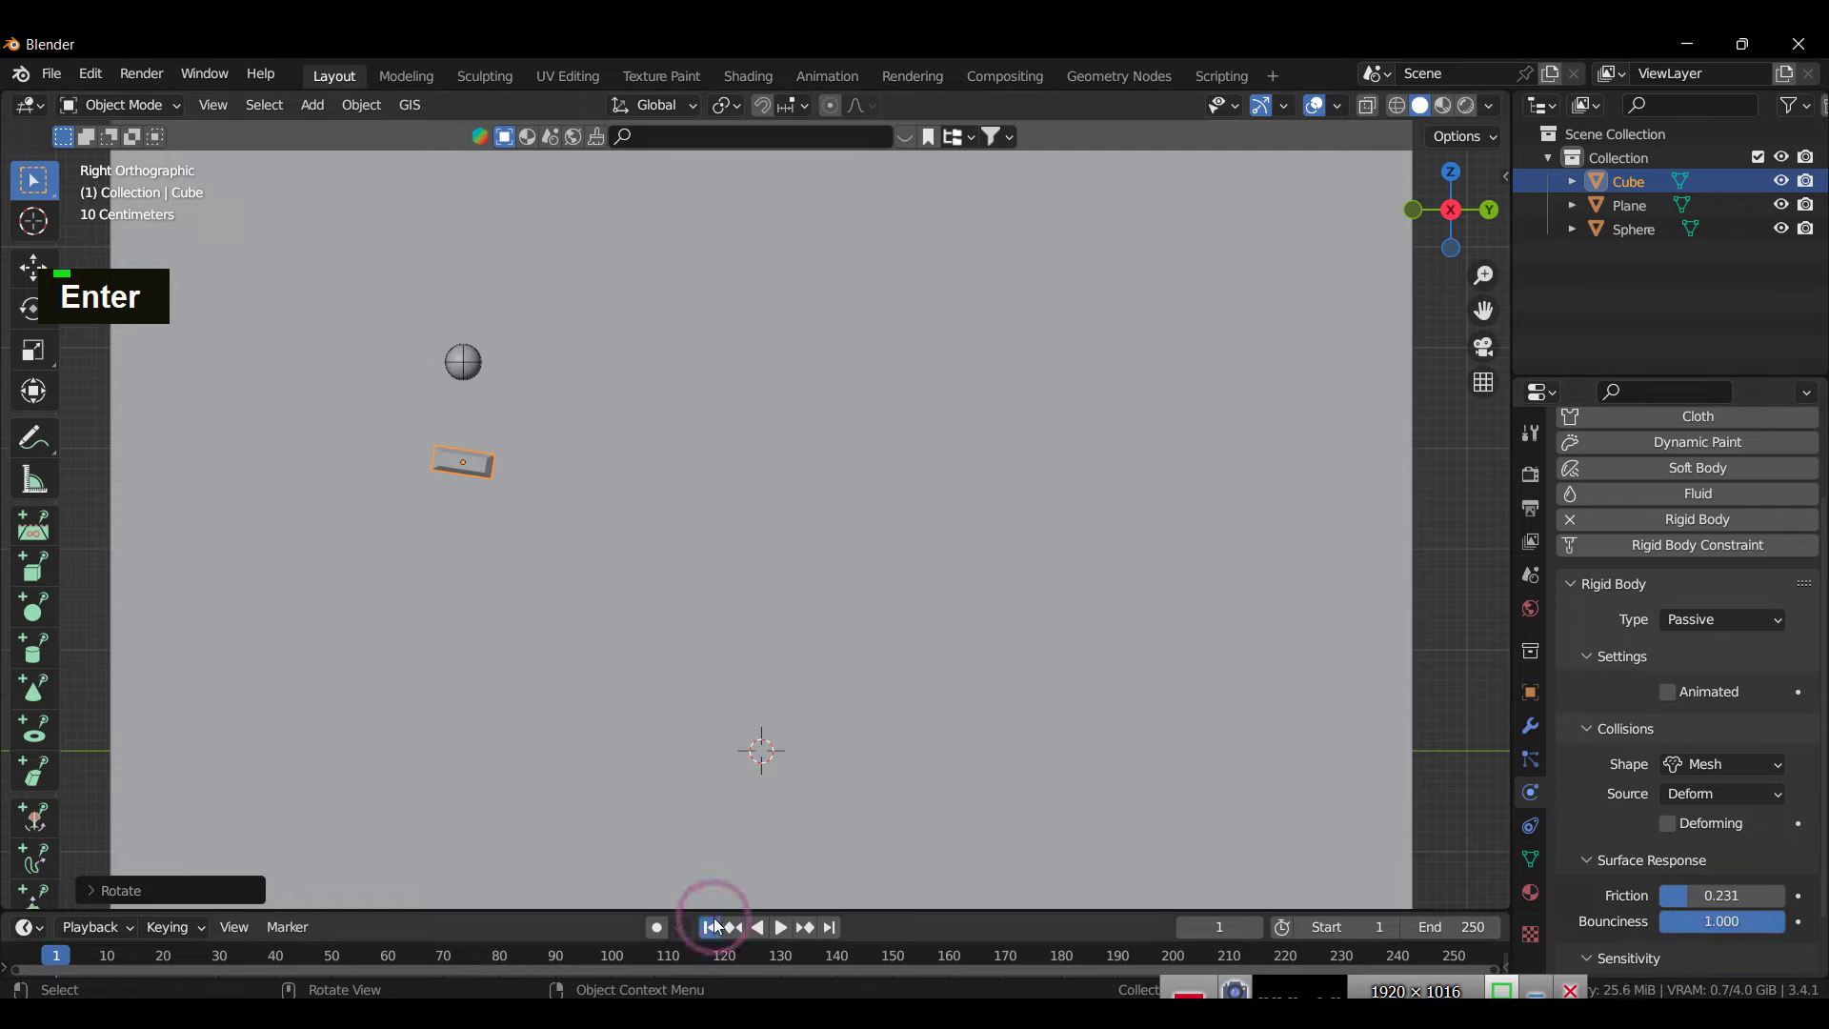
# Step: Play the rigid-body simulation to watch the sphere drop, then rewind to frame 1
pyautogui.press('space')
pyautogui.press('space')
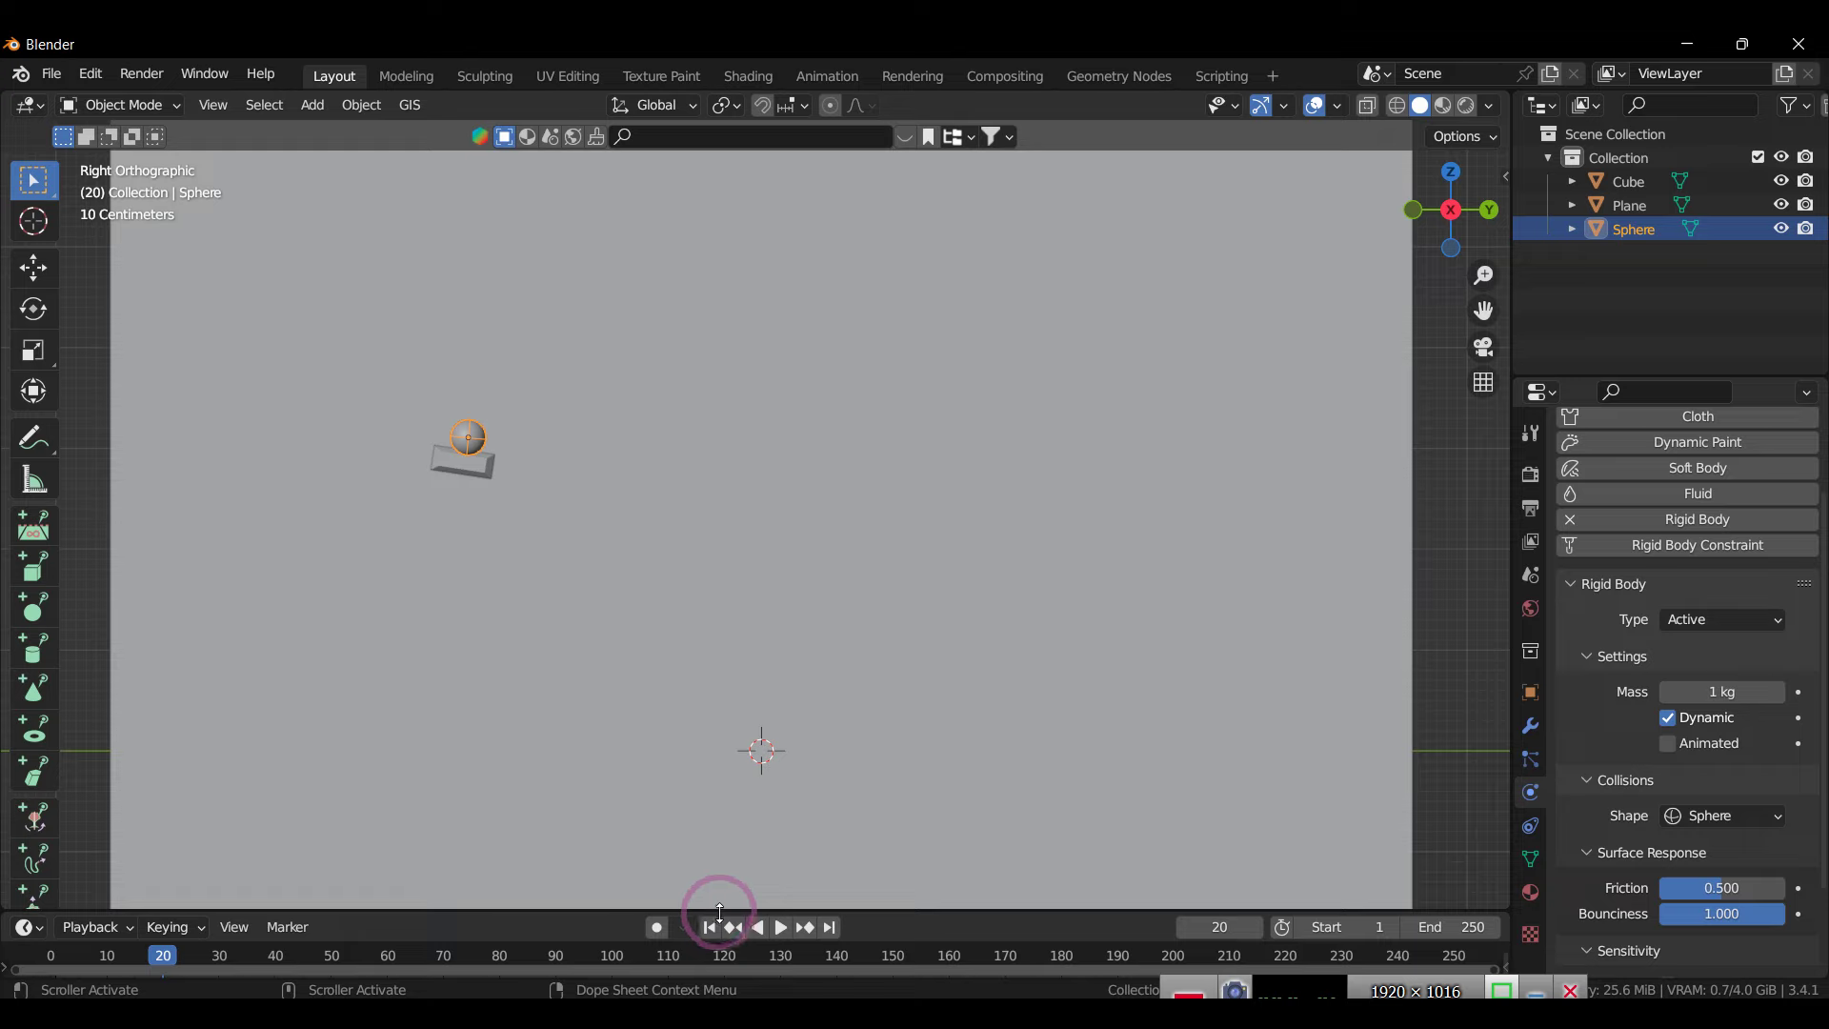
pyautogui.press('space')
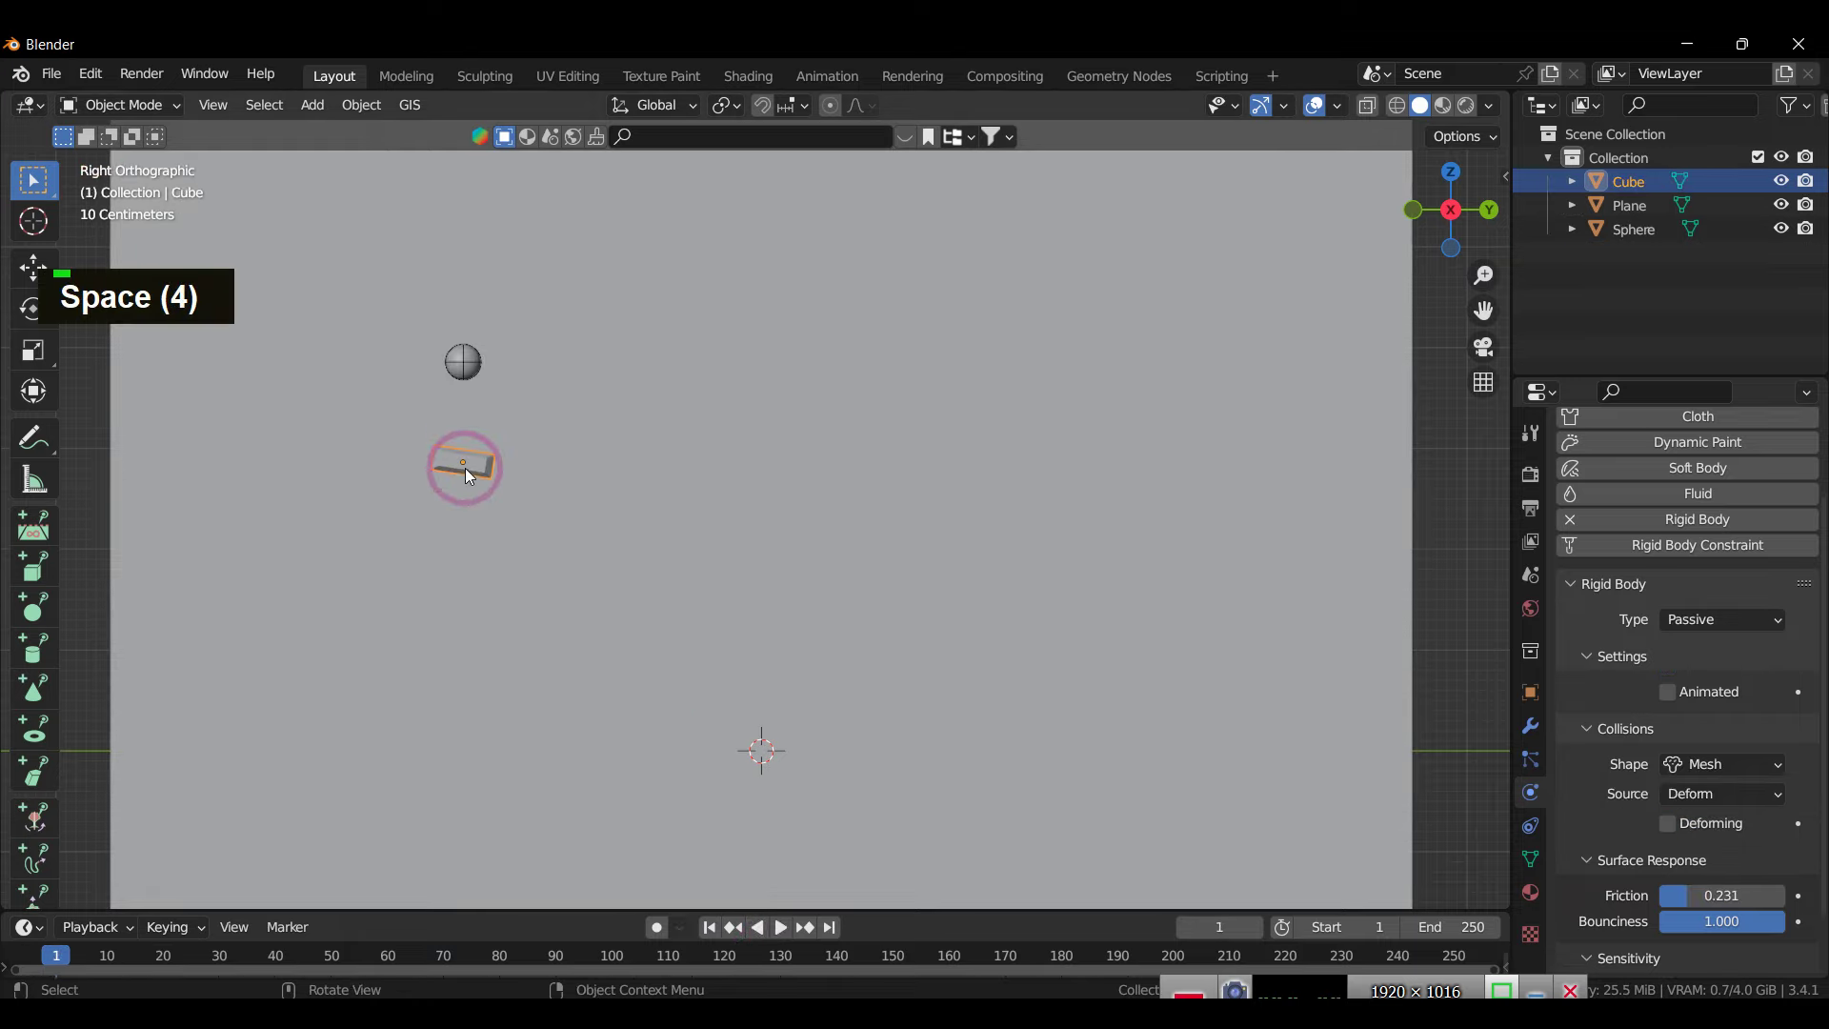
# Step: Tilt the top block further with R, lower it along Z, and select it for duplicating
pyautogui.write('r')
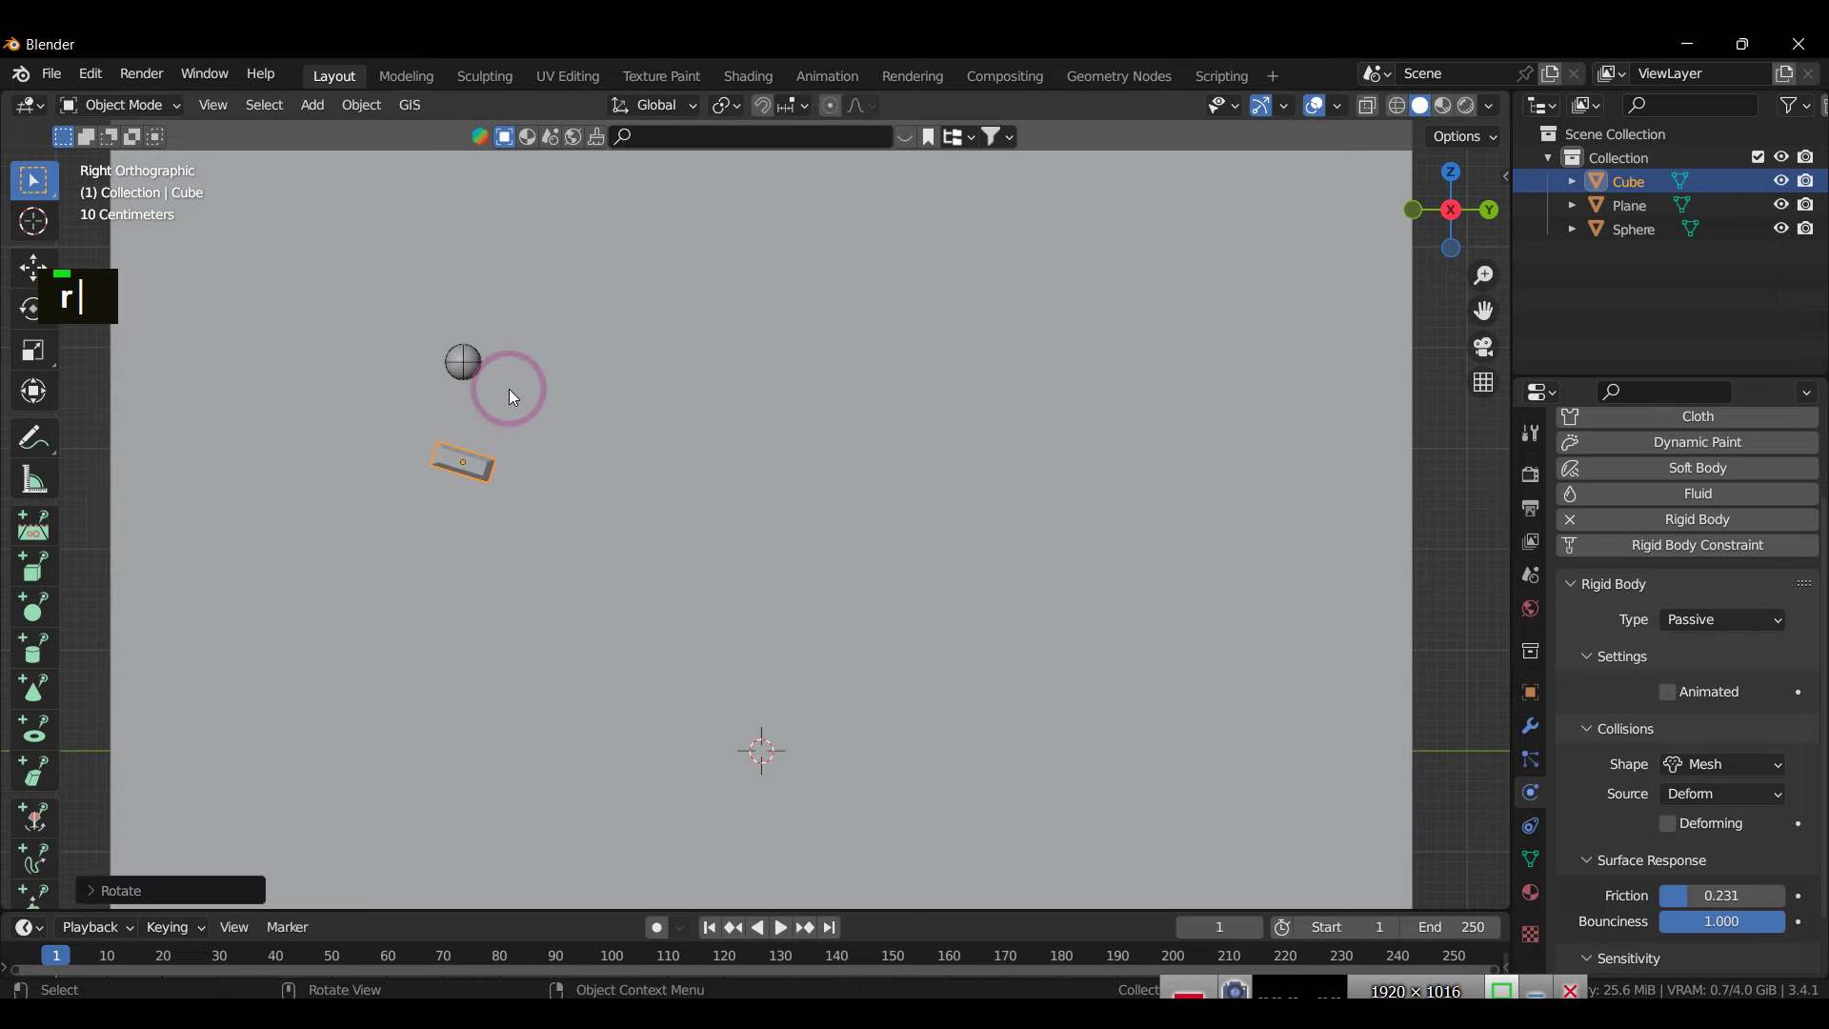
pyautogui.write('gz')
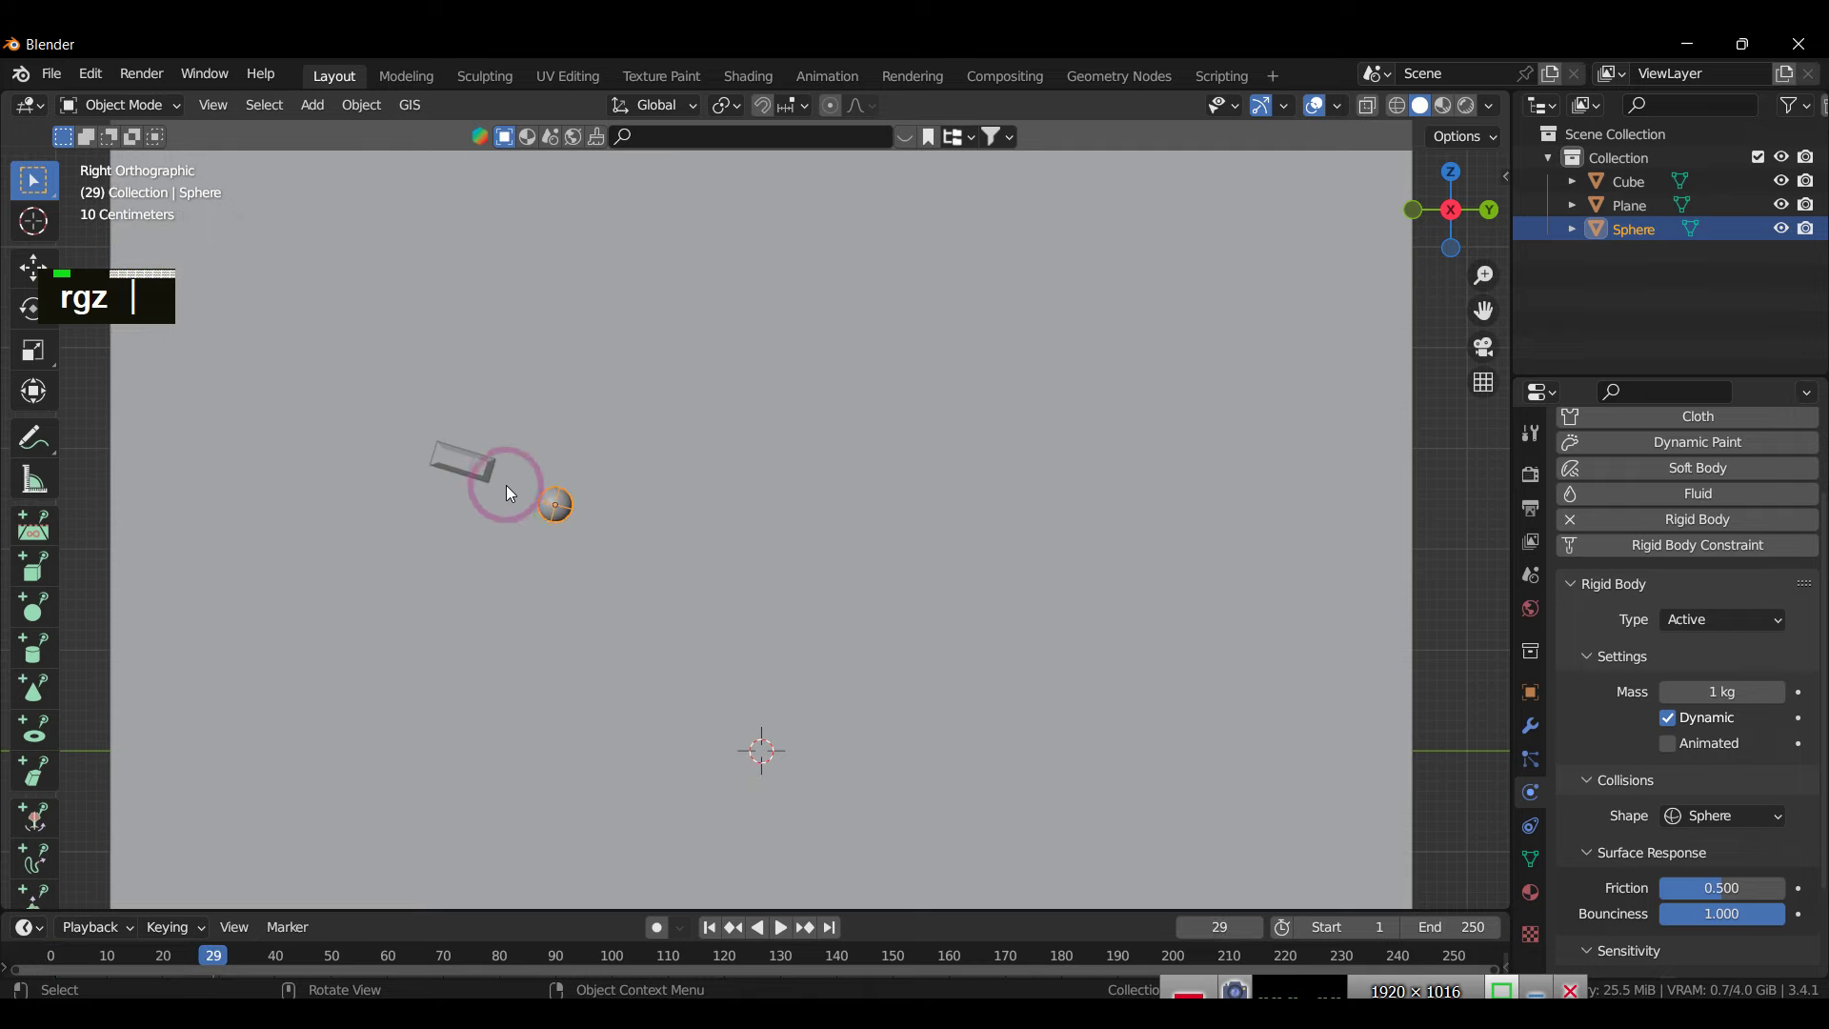
pyautogui.doubleClick(484, 479)
# Step: Duplicate Cube.001 twice with Shift+D, rotating each copy and stepping it down to the right
pyautogui.write('d')
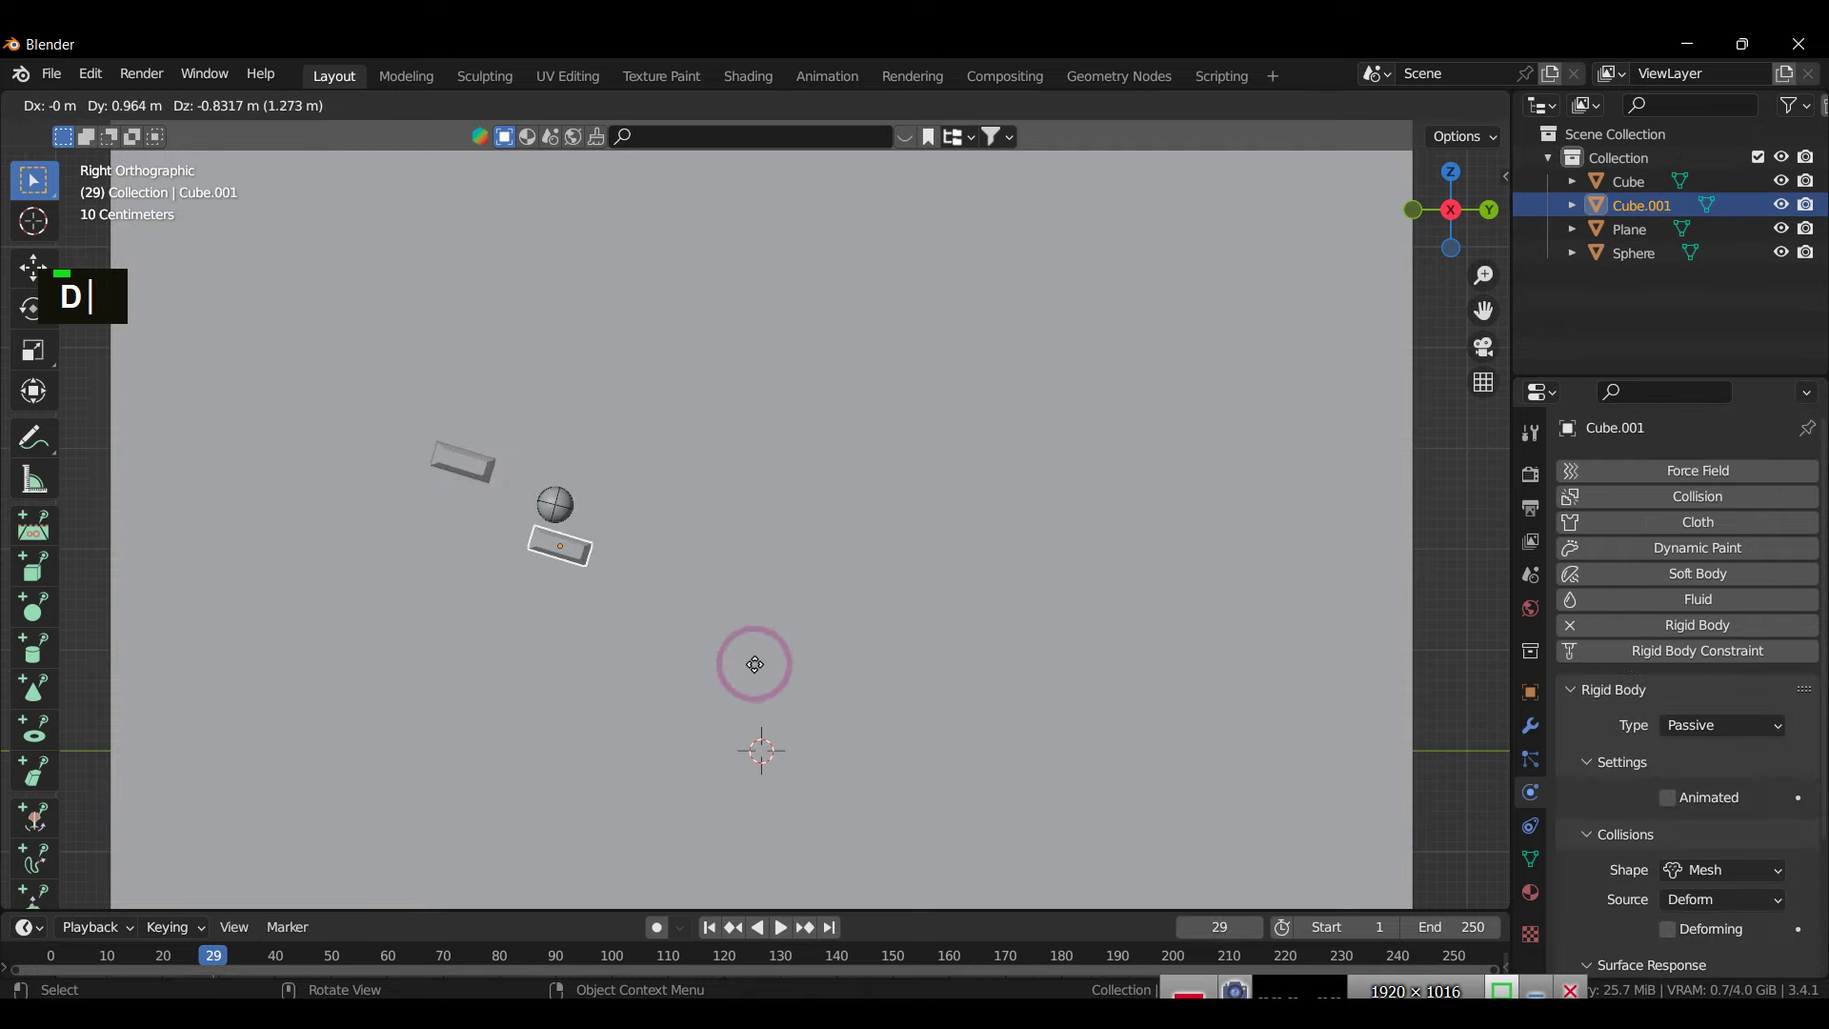
pyautogui.write('r')
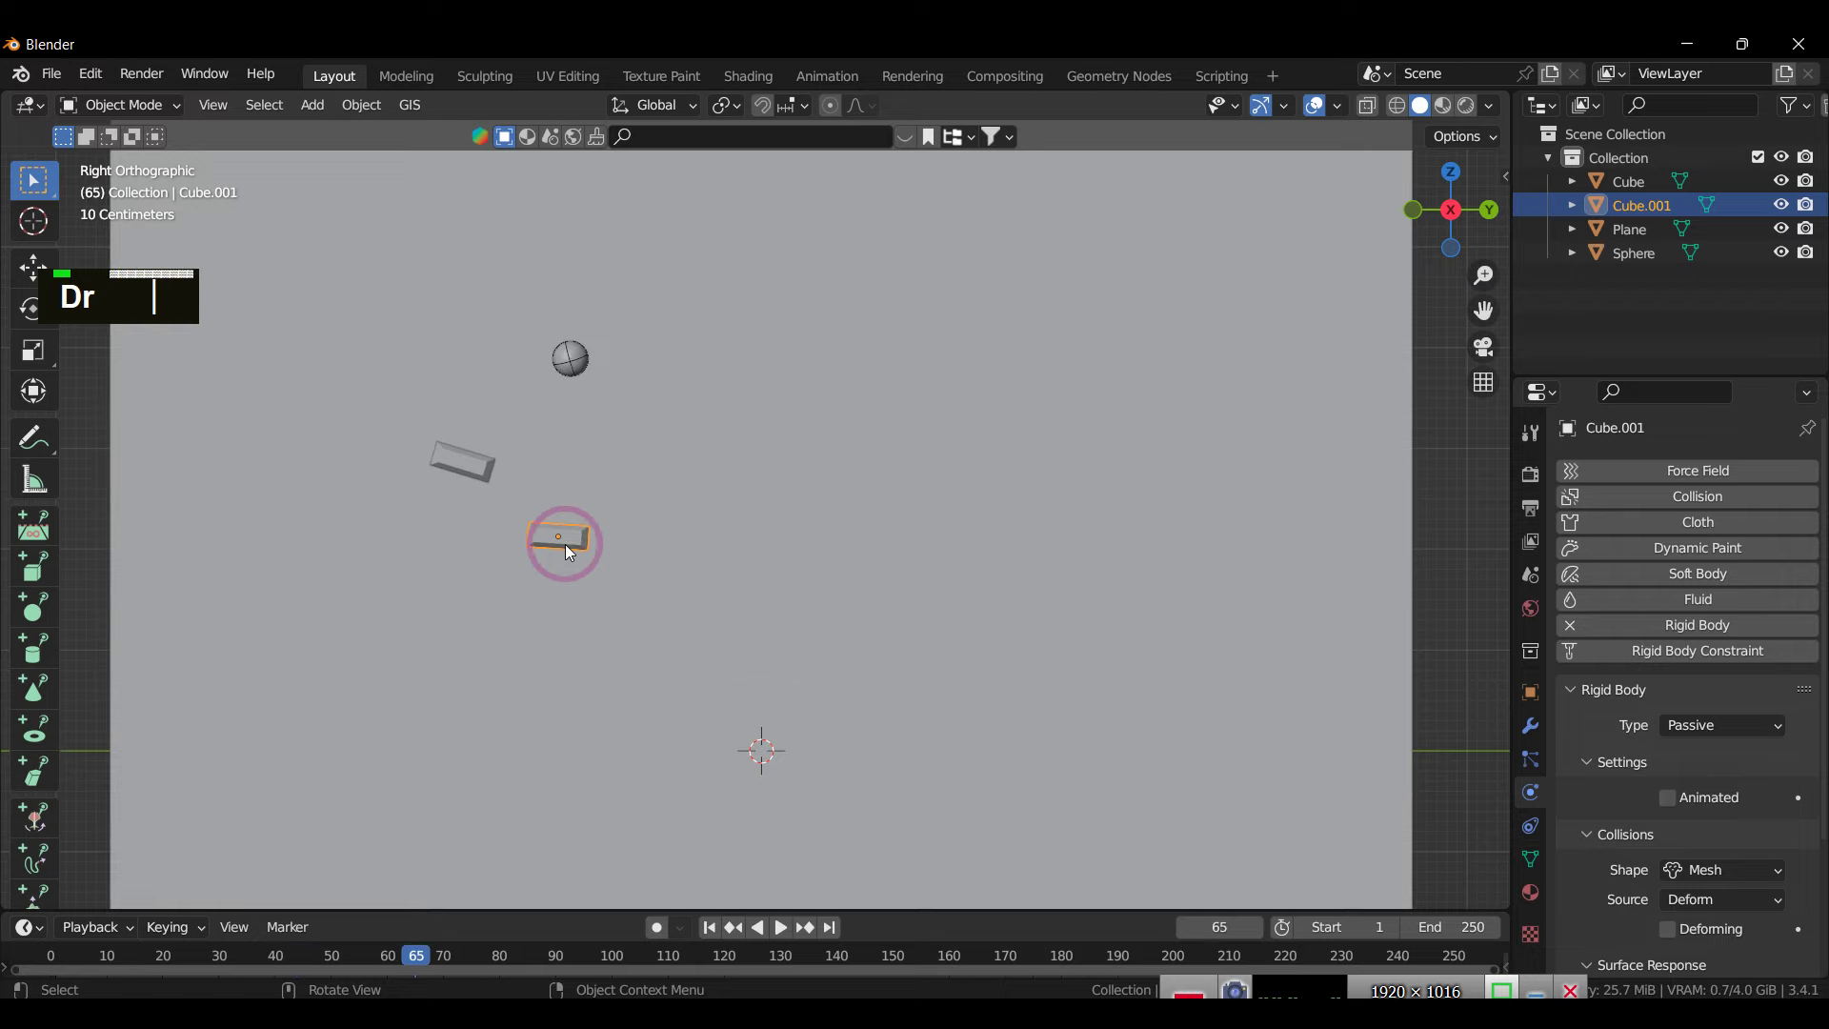
pyautogui.scroll(-3)
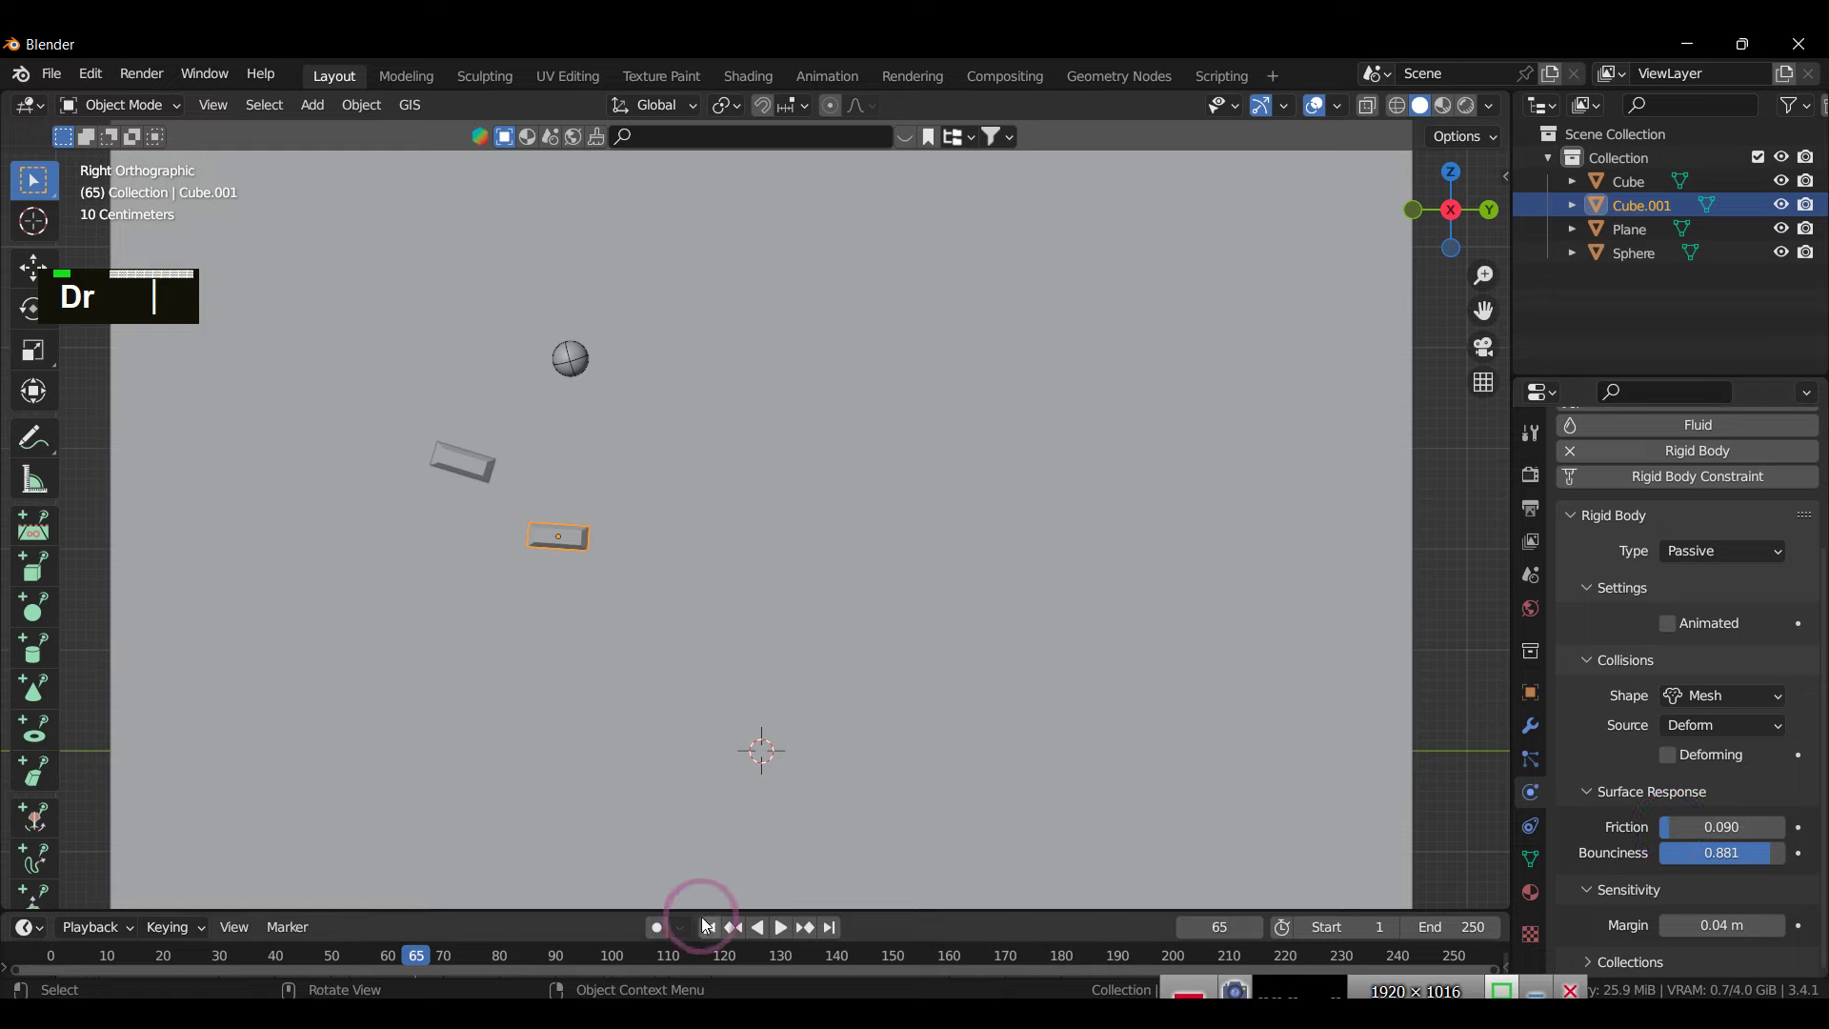
pyautogui.write('dr')
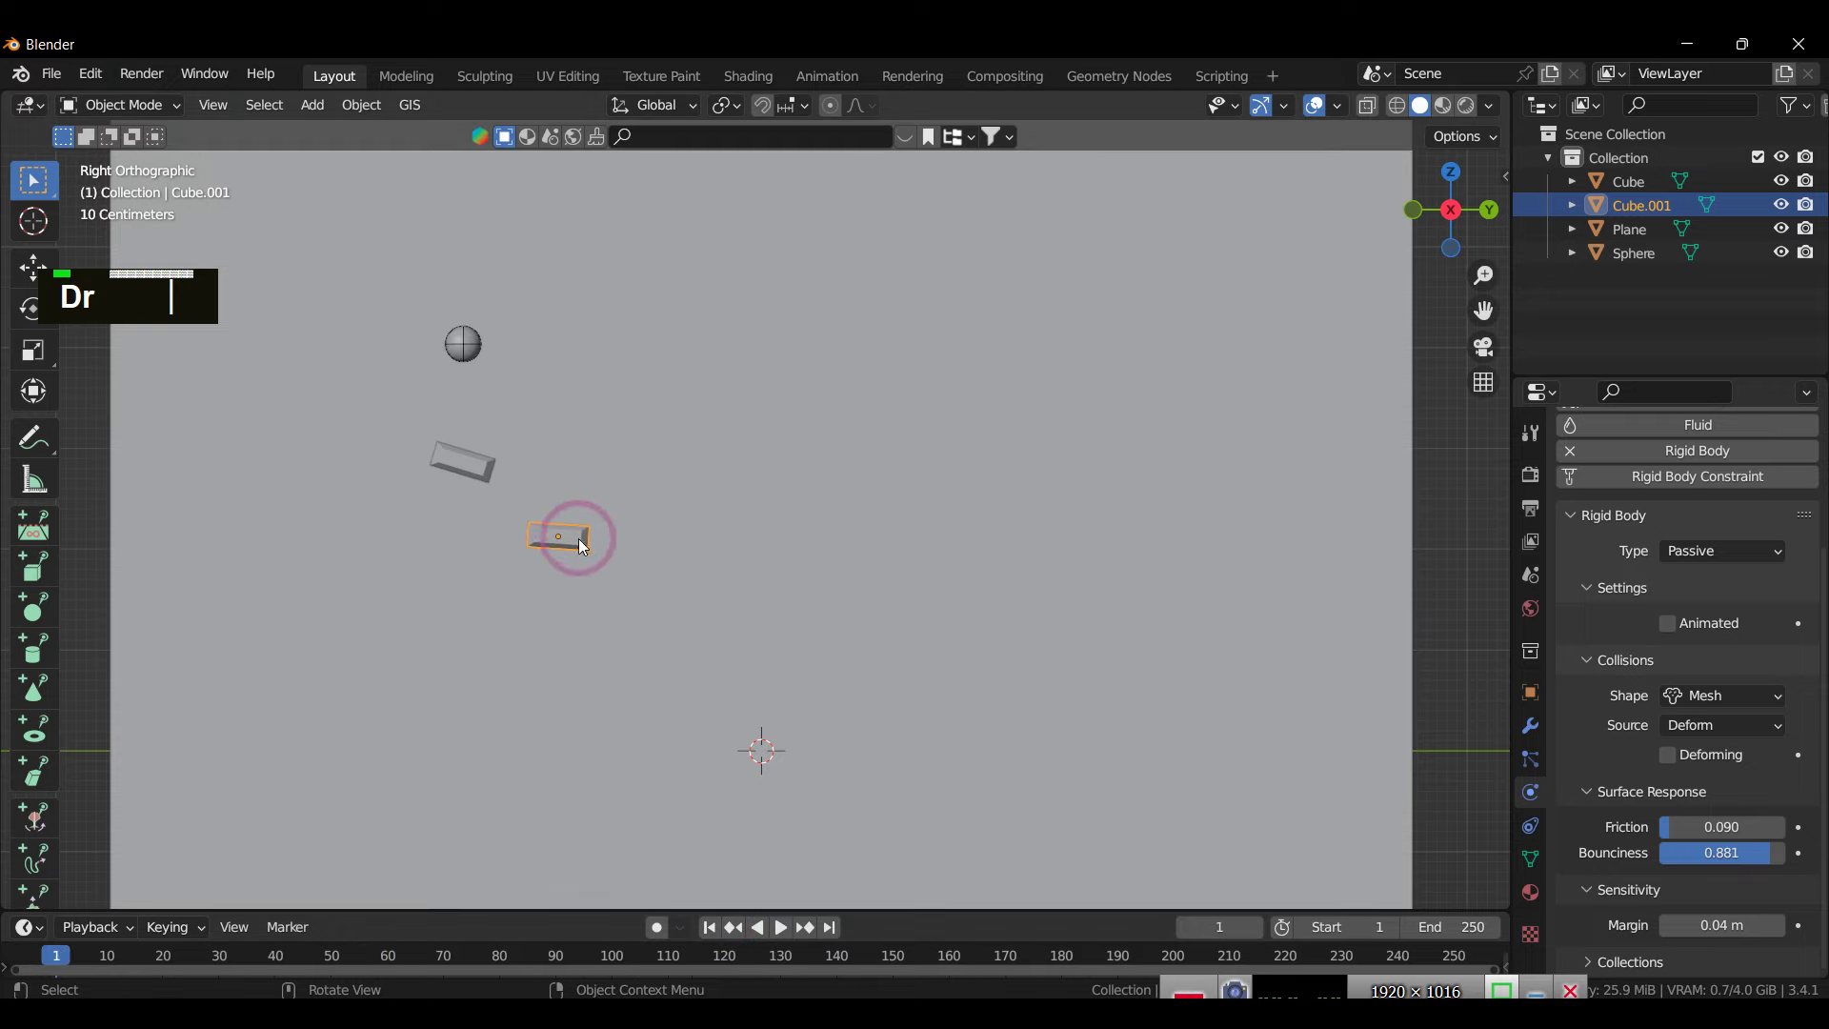
pyautogui.write('r')
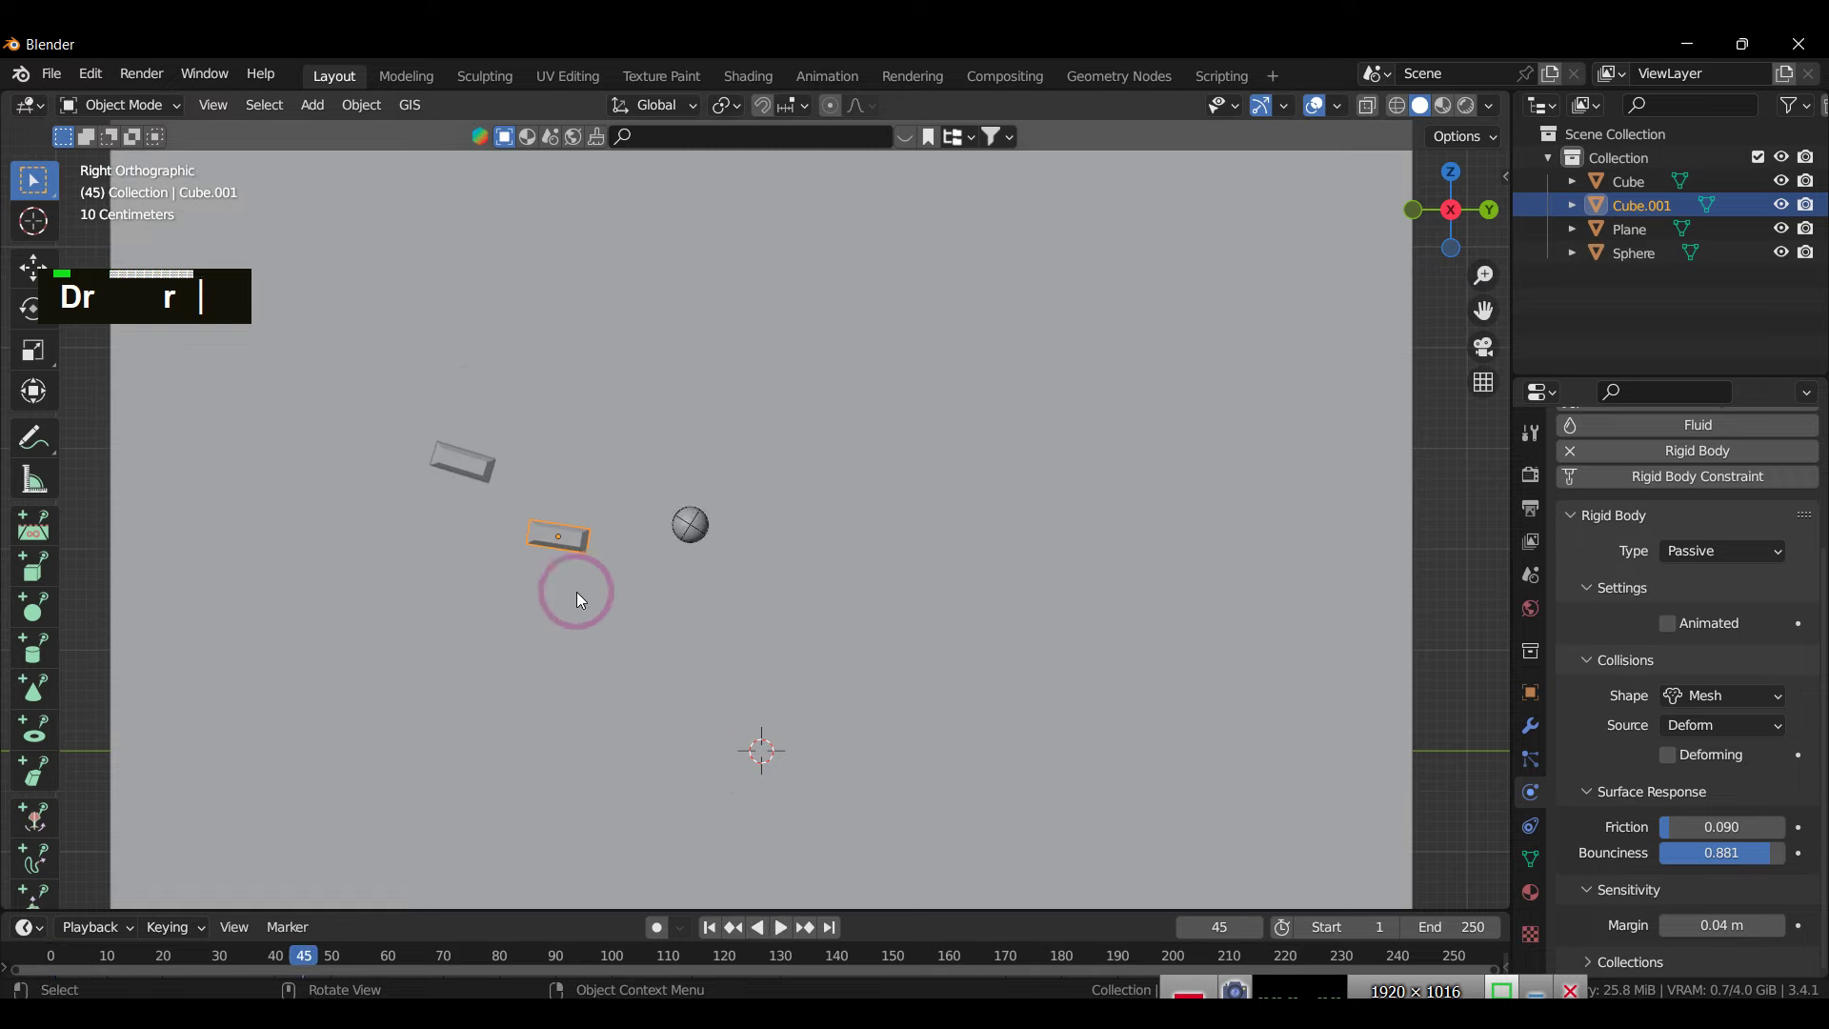
pyautogui.write('dr')
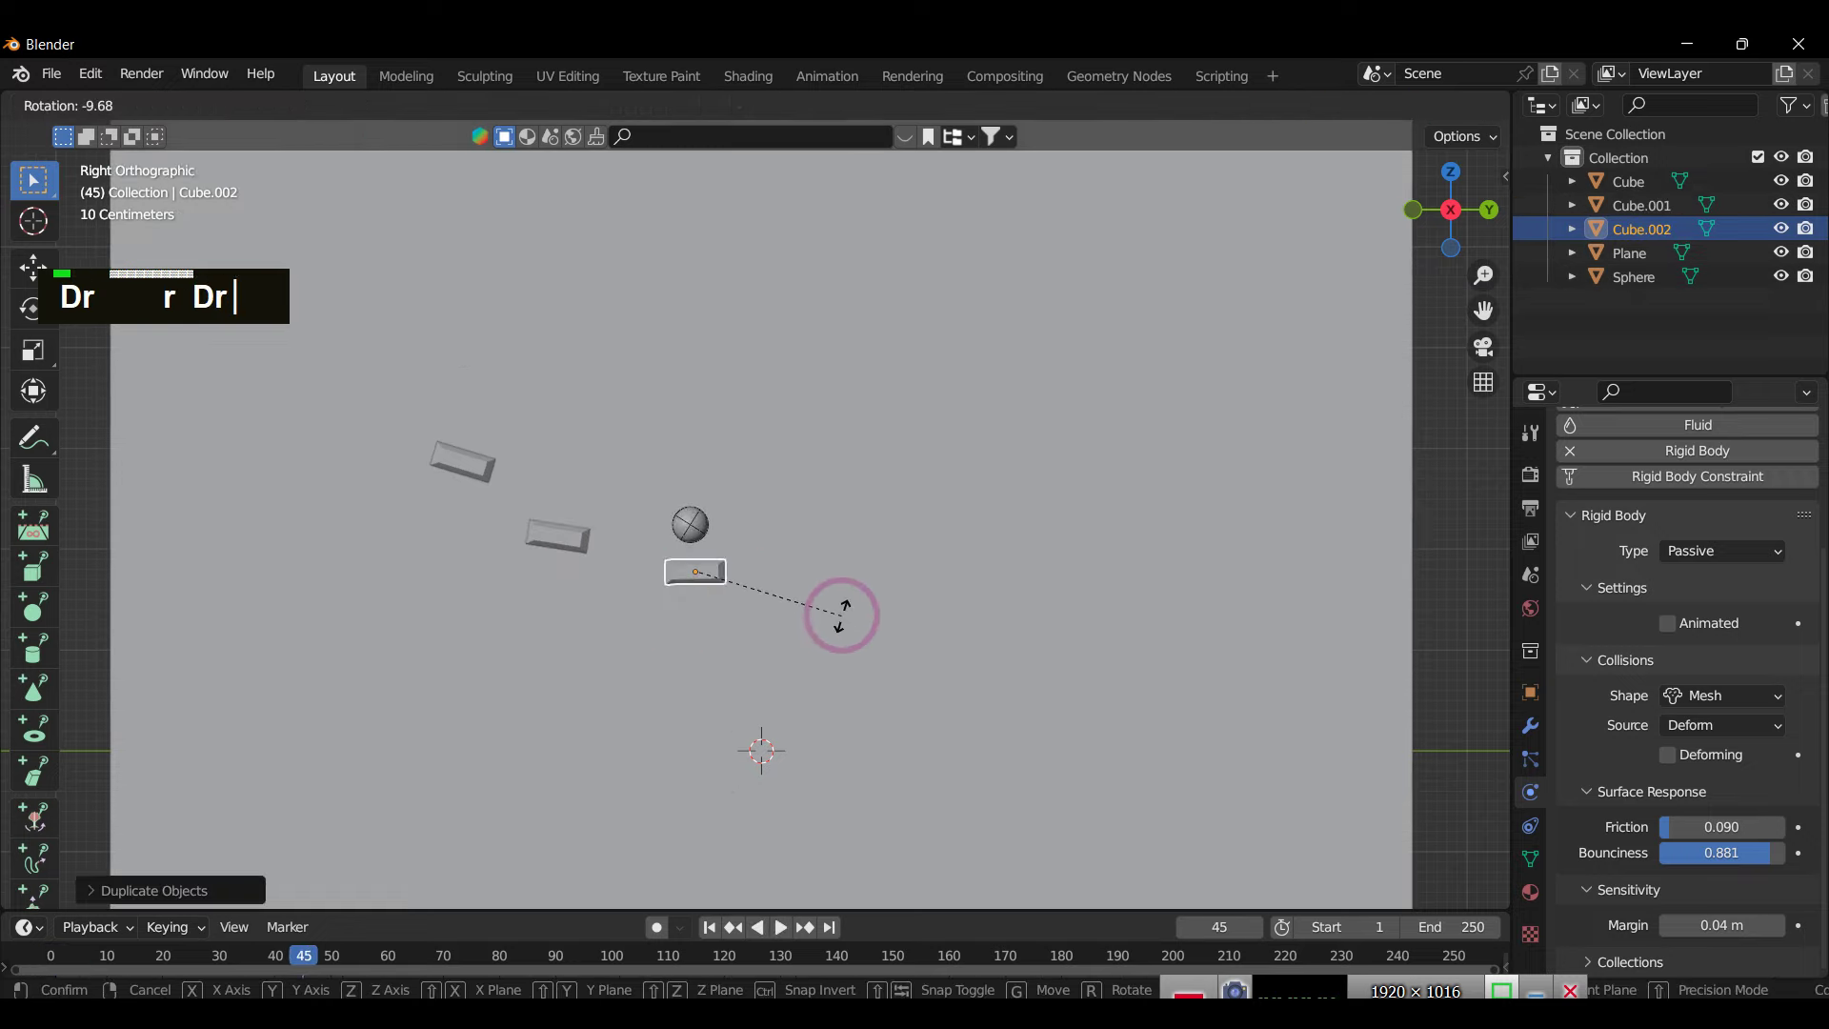
# Step: Place and tilt a third copy, set its Friction to 0, and play the drop to test the bounces
pyautogui.write('g')
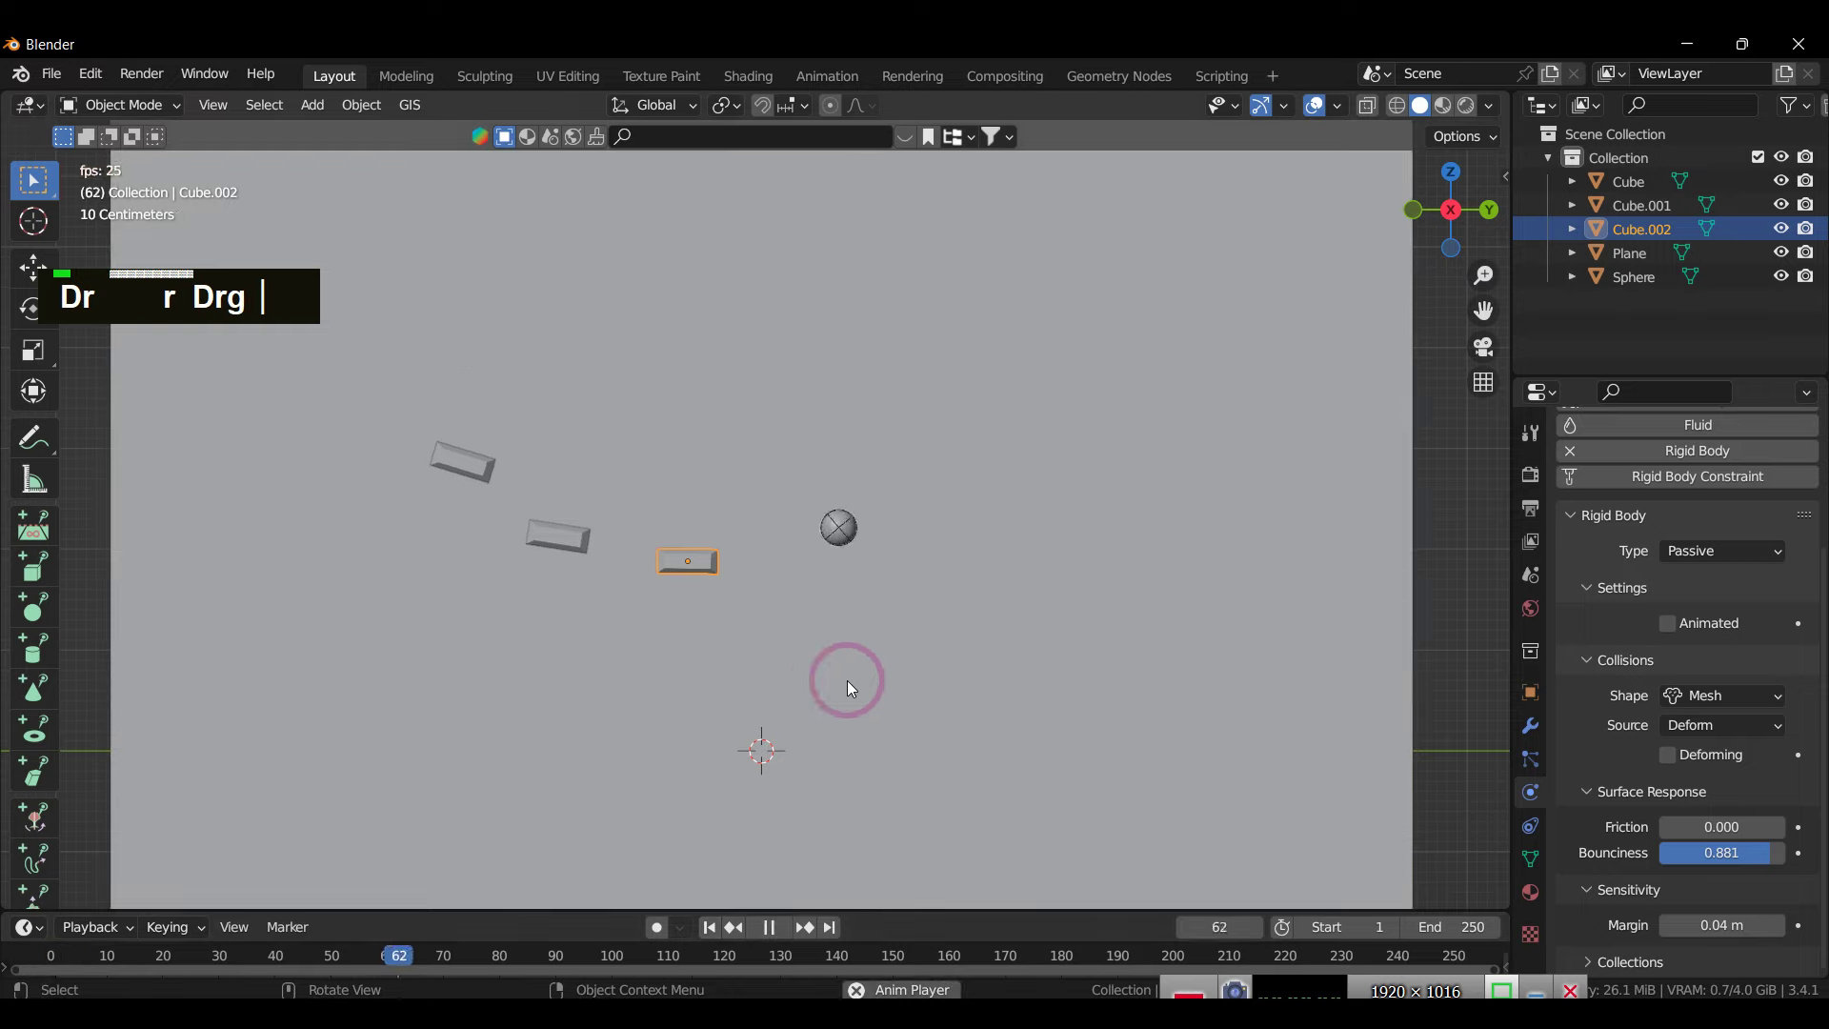
pyautogui.write('||')
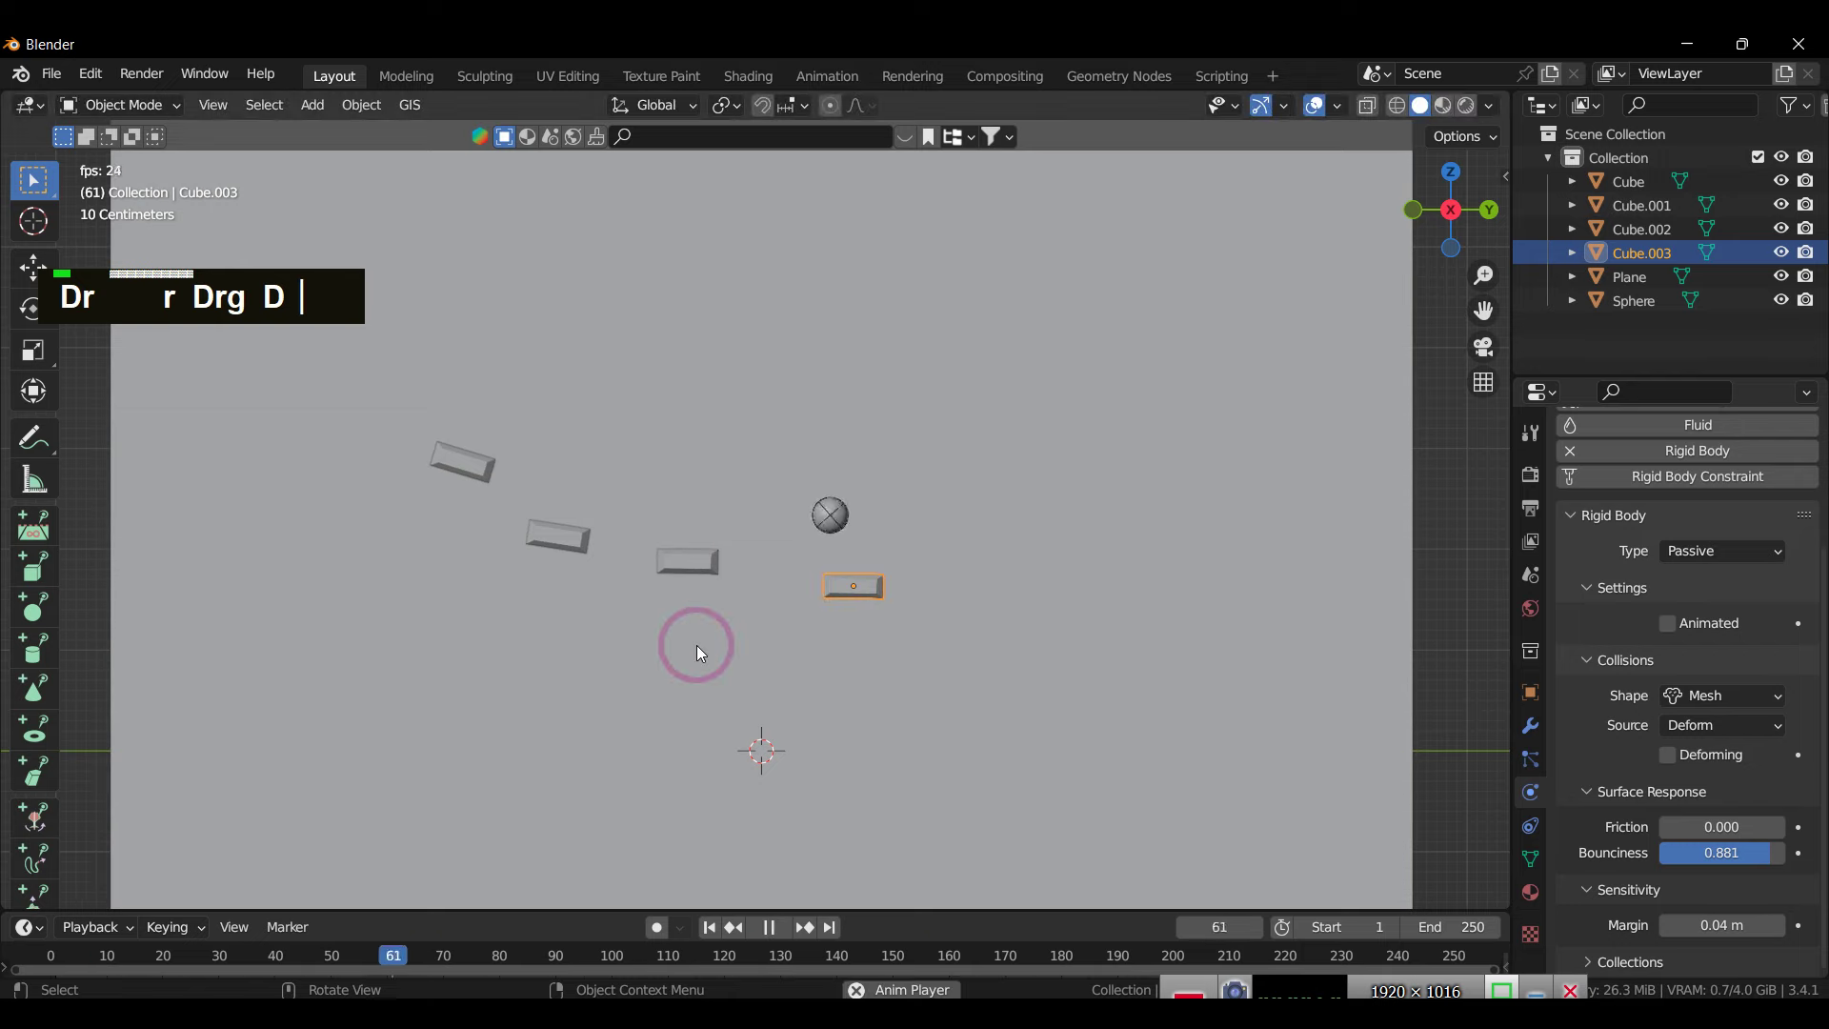
pyautogui.write('||')
pyautogui.write('r')
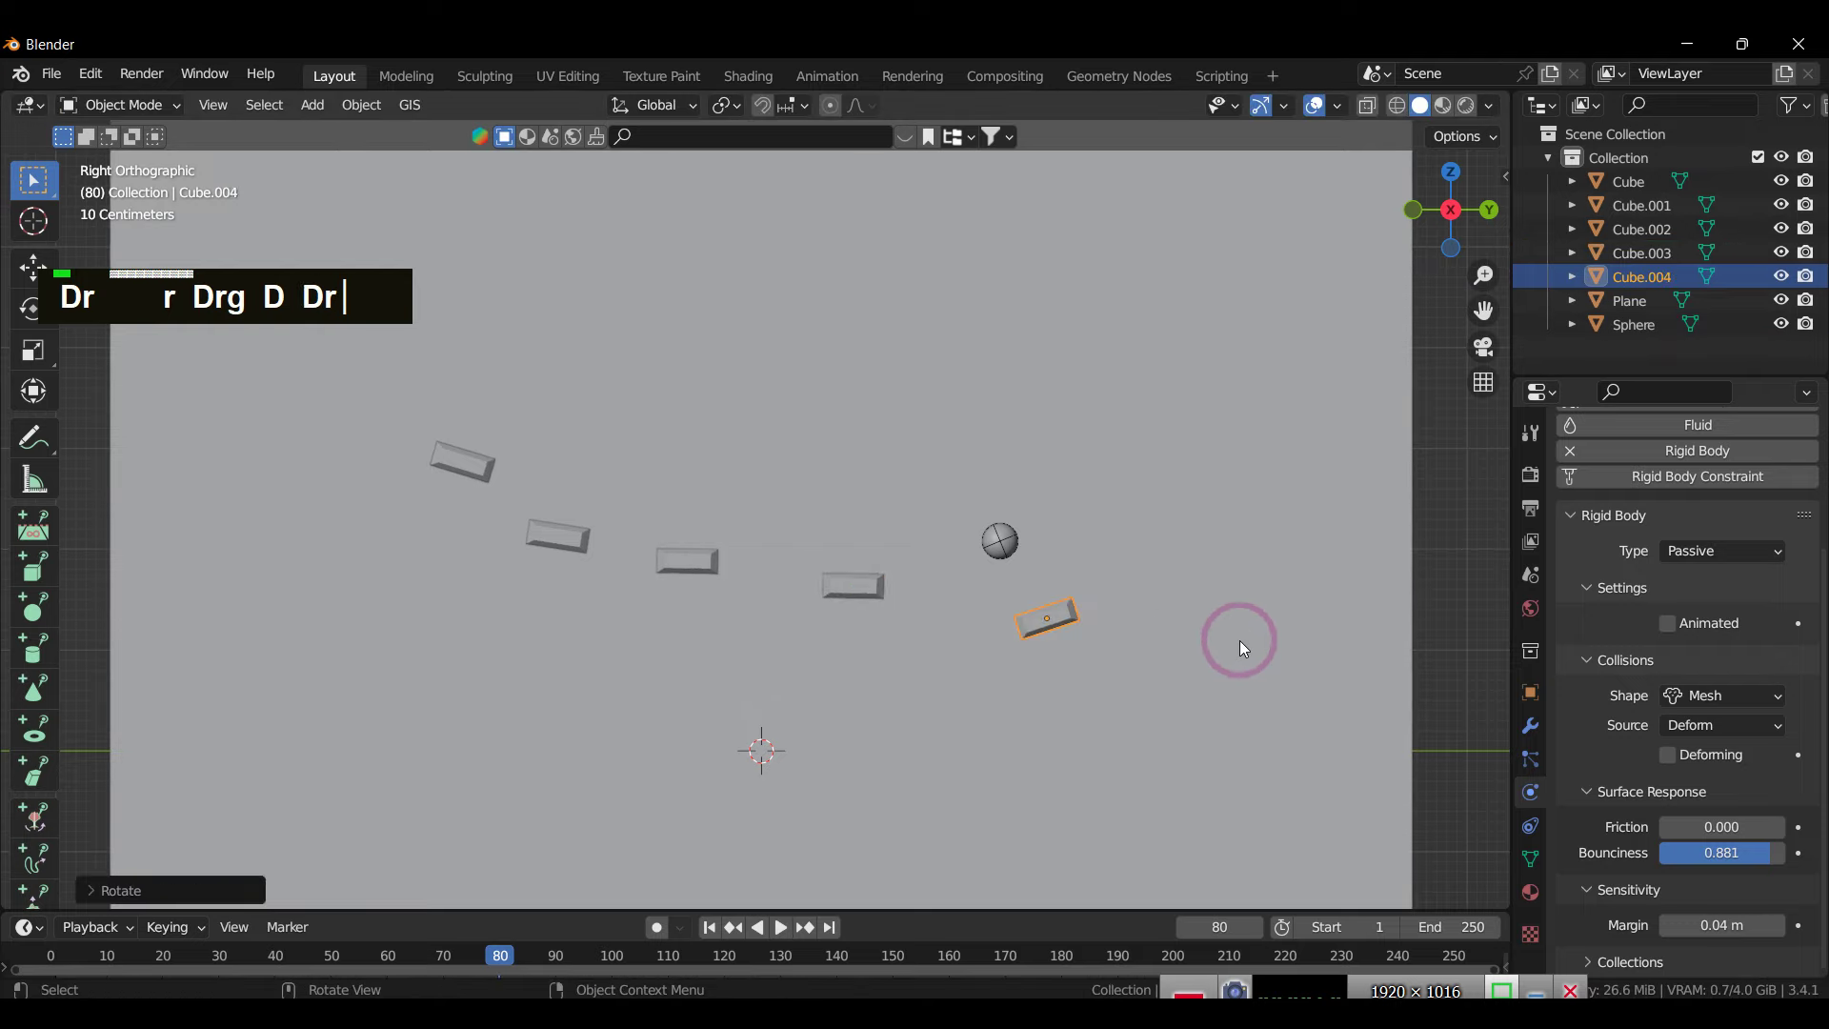
pyautogui.write('gr')
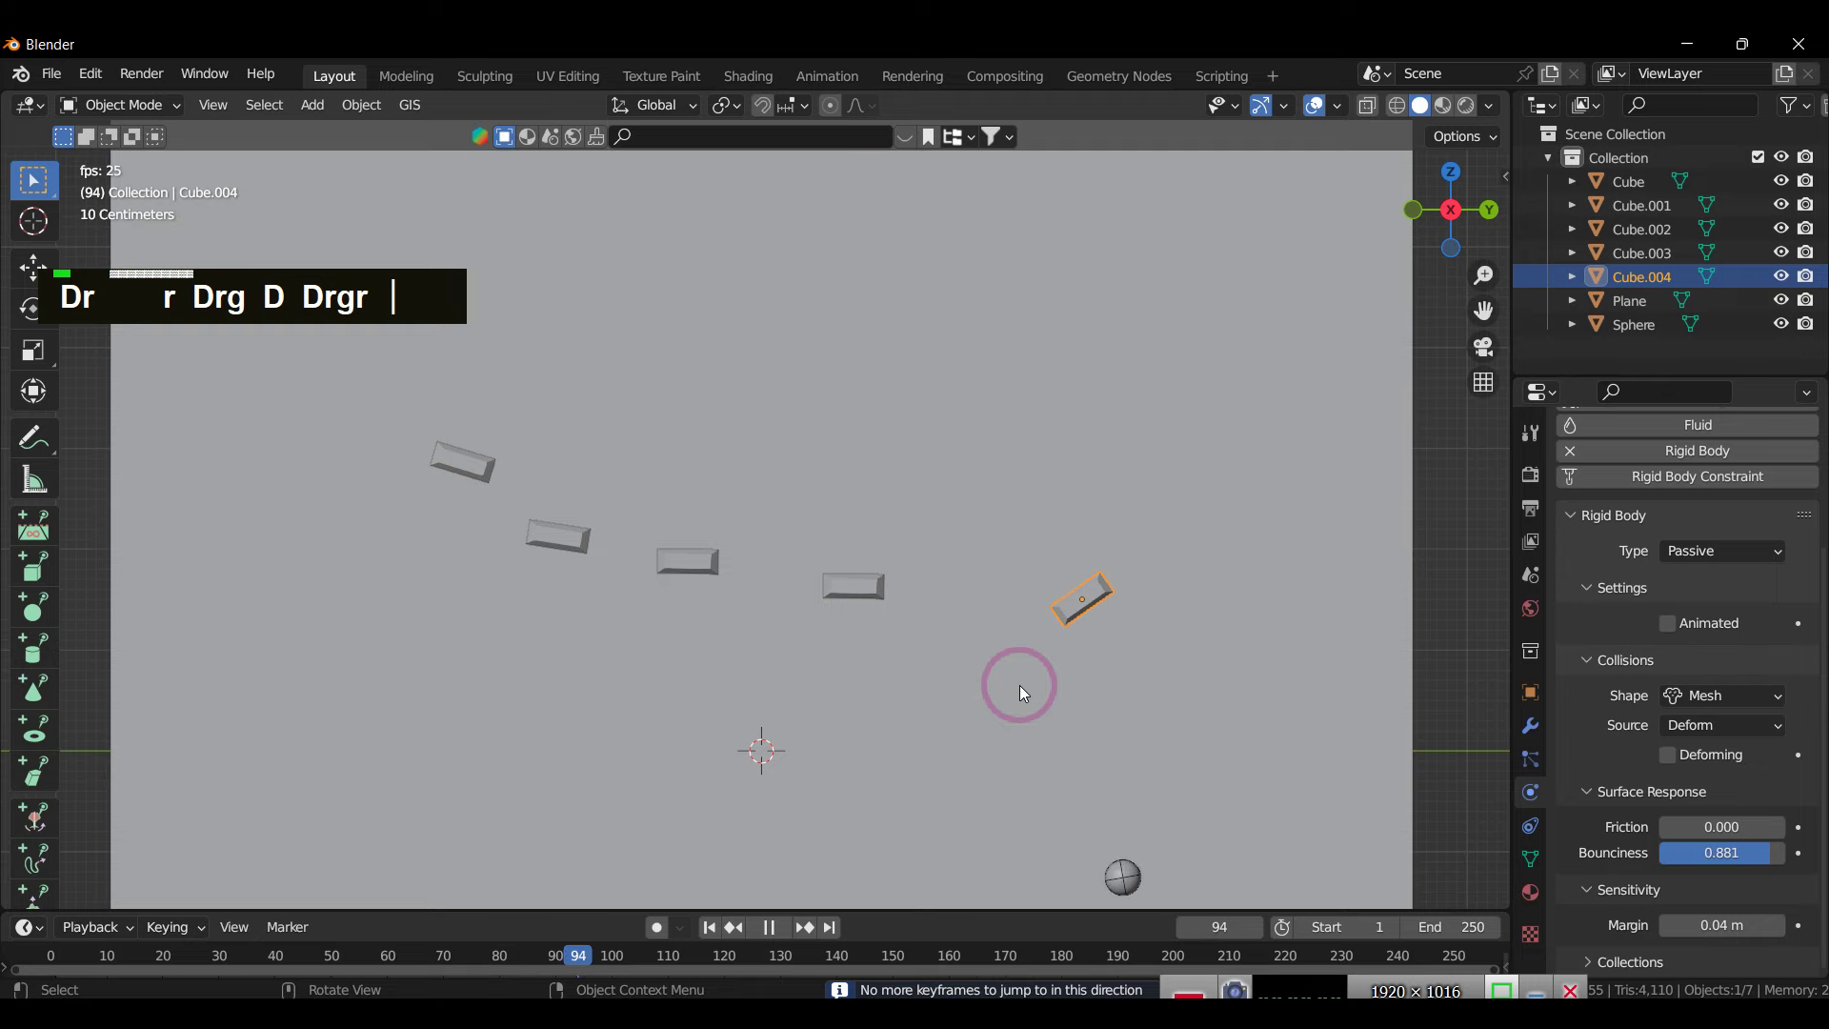
pyautogui.write('g')
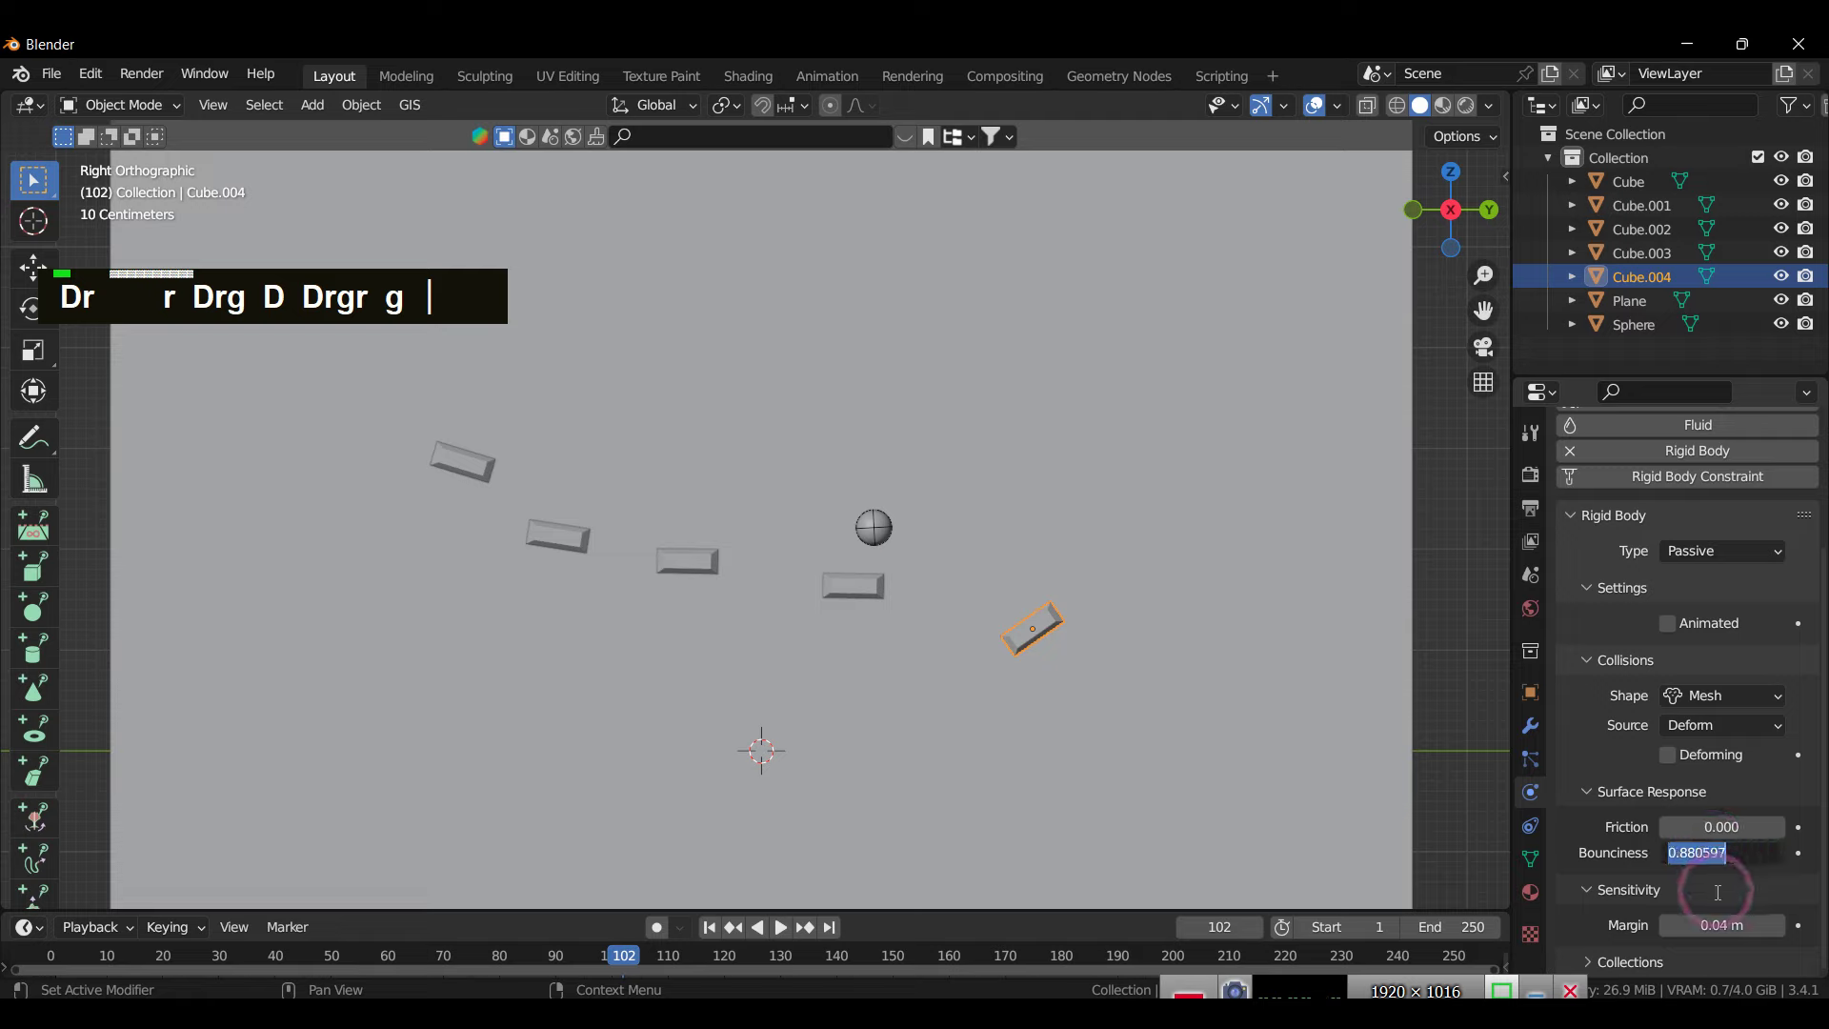
# Step: Set the block's Bounciness to 0.5 and play the simulation to check the rebound
pyautogui.write('.5')
pyautogui.press('Return')
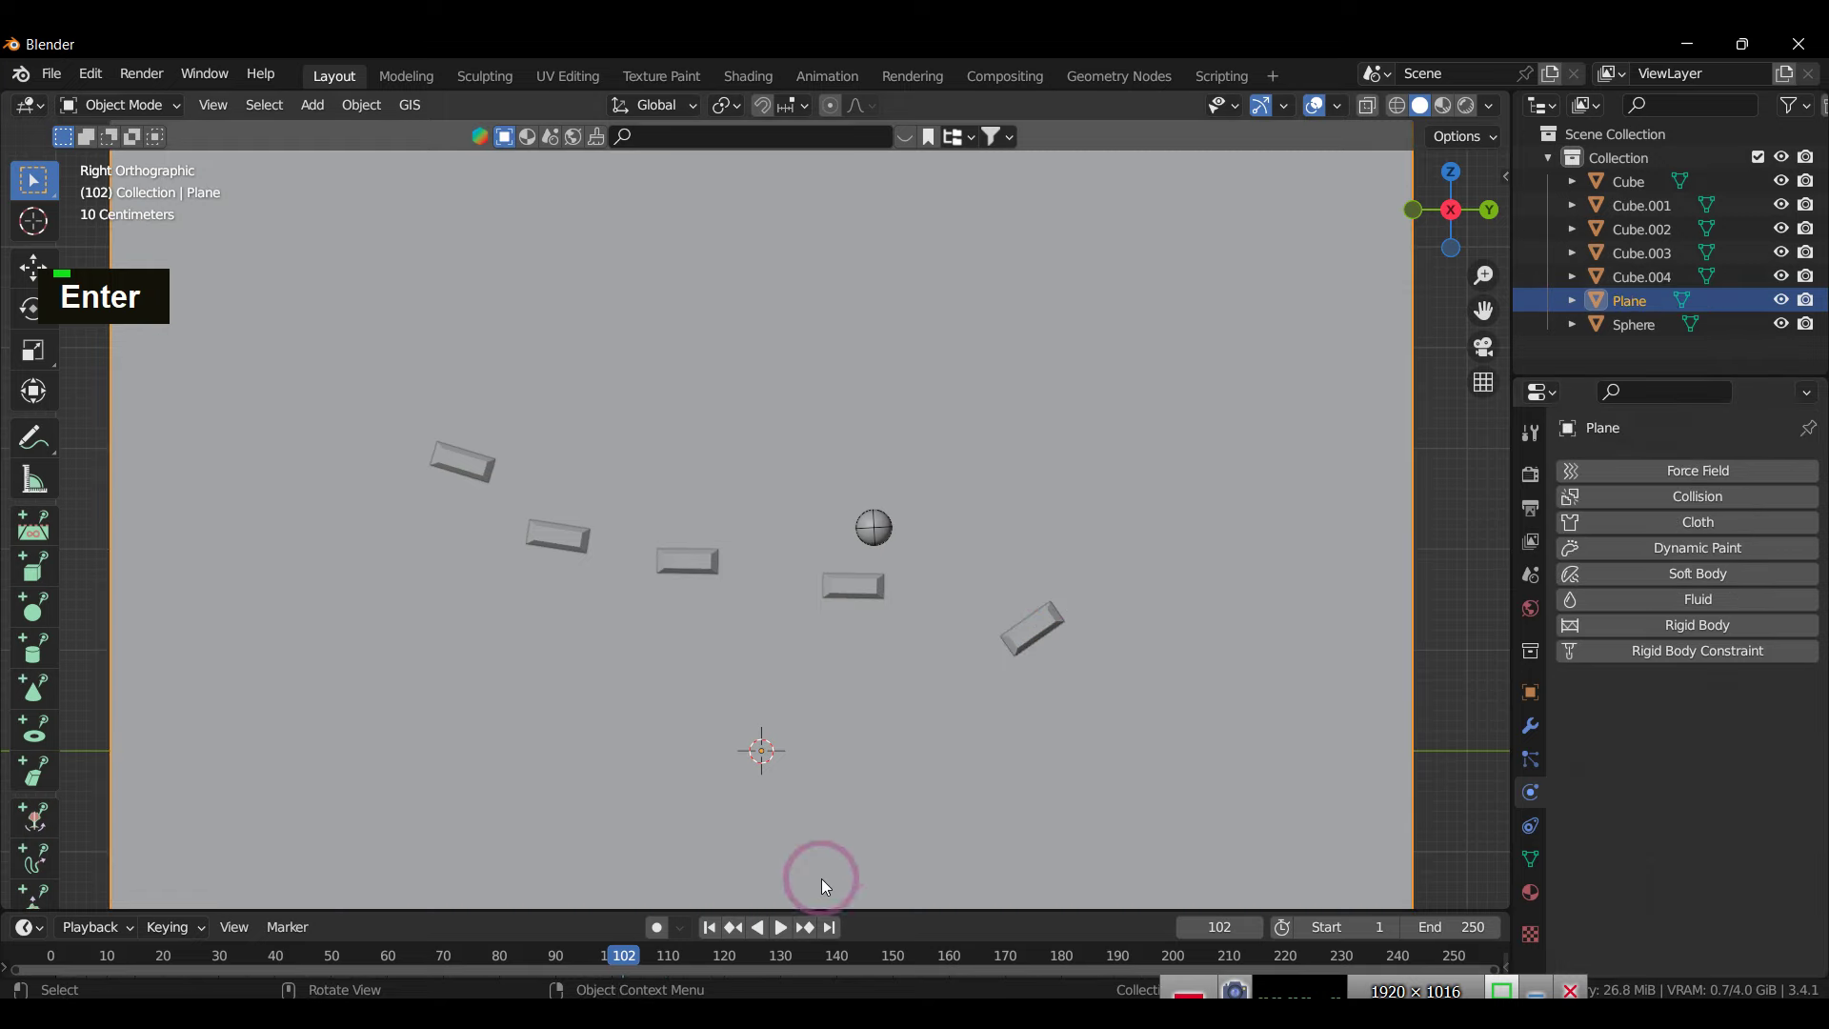
pyautogui.doubleClick(712, 934)
pyautogui.press('space')
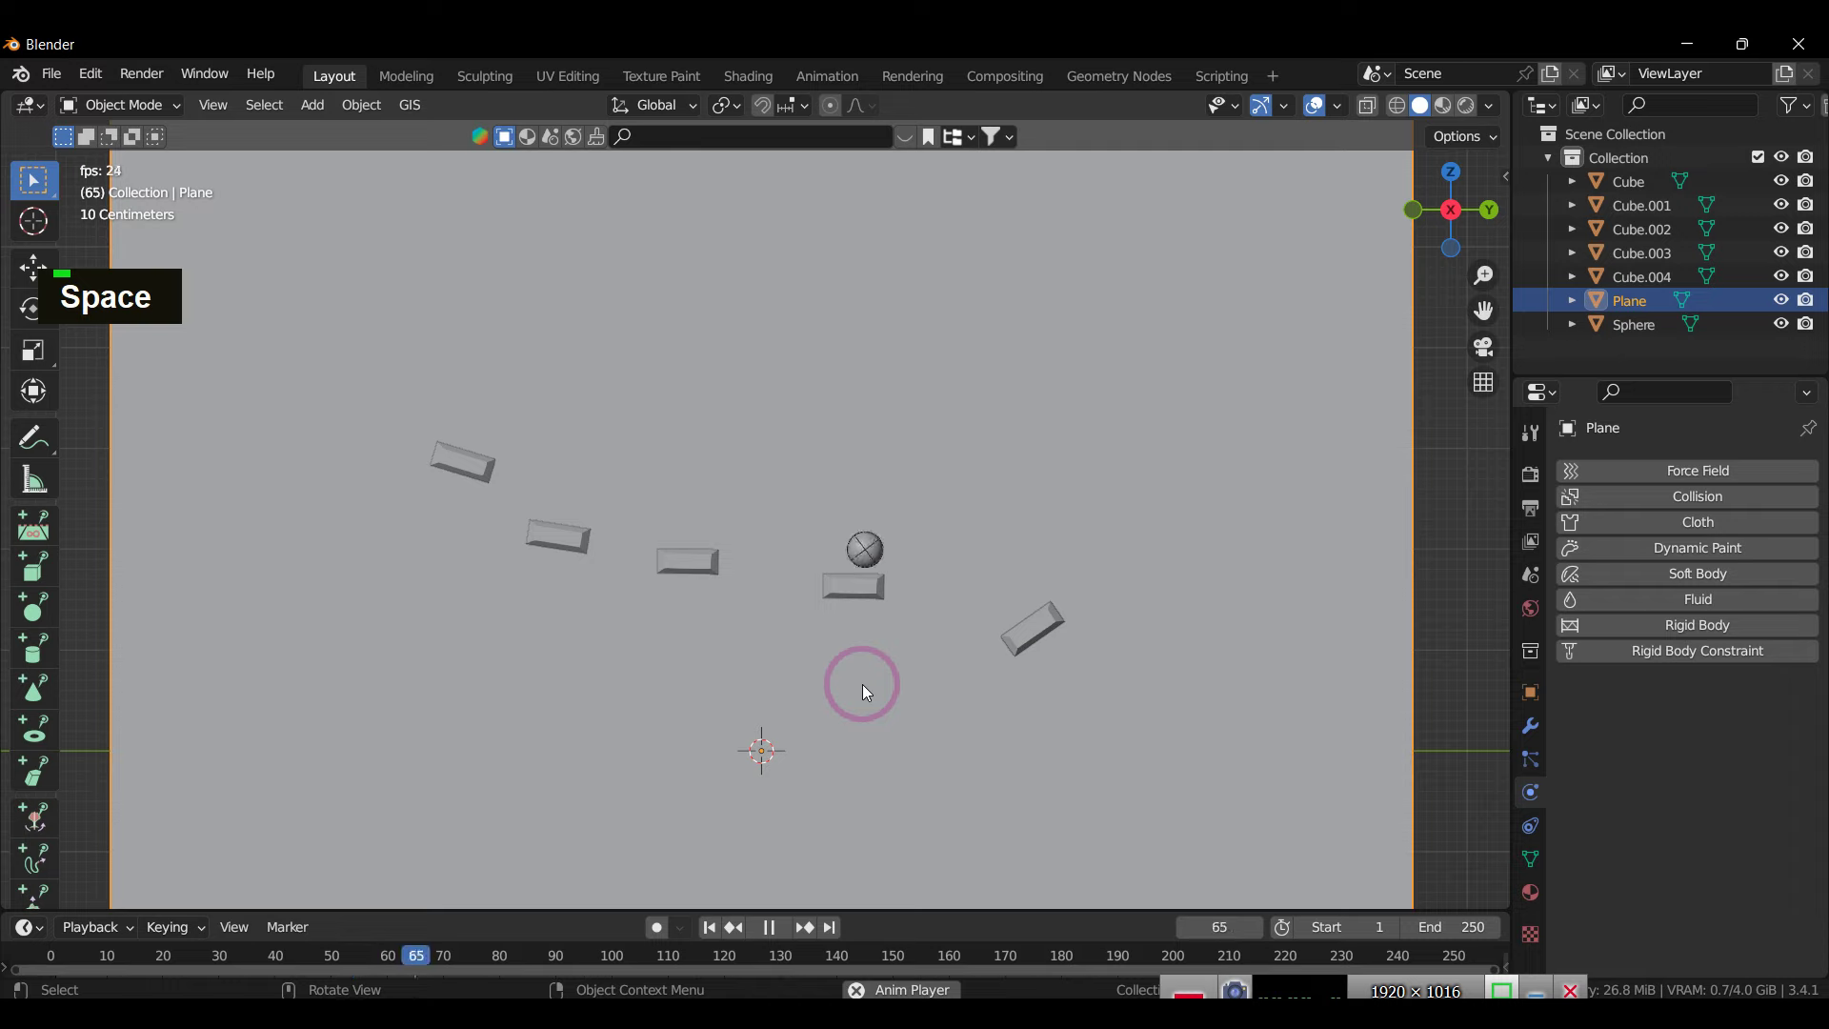
pyautogui.press('space')
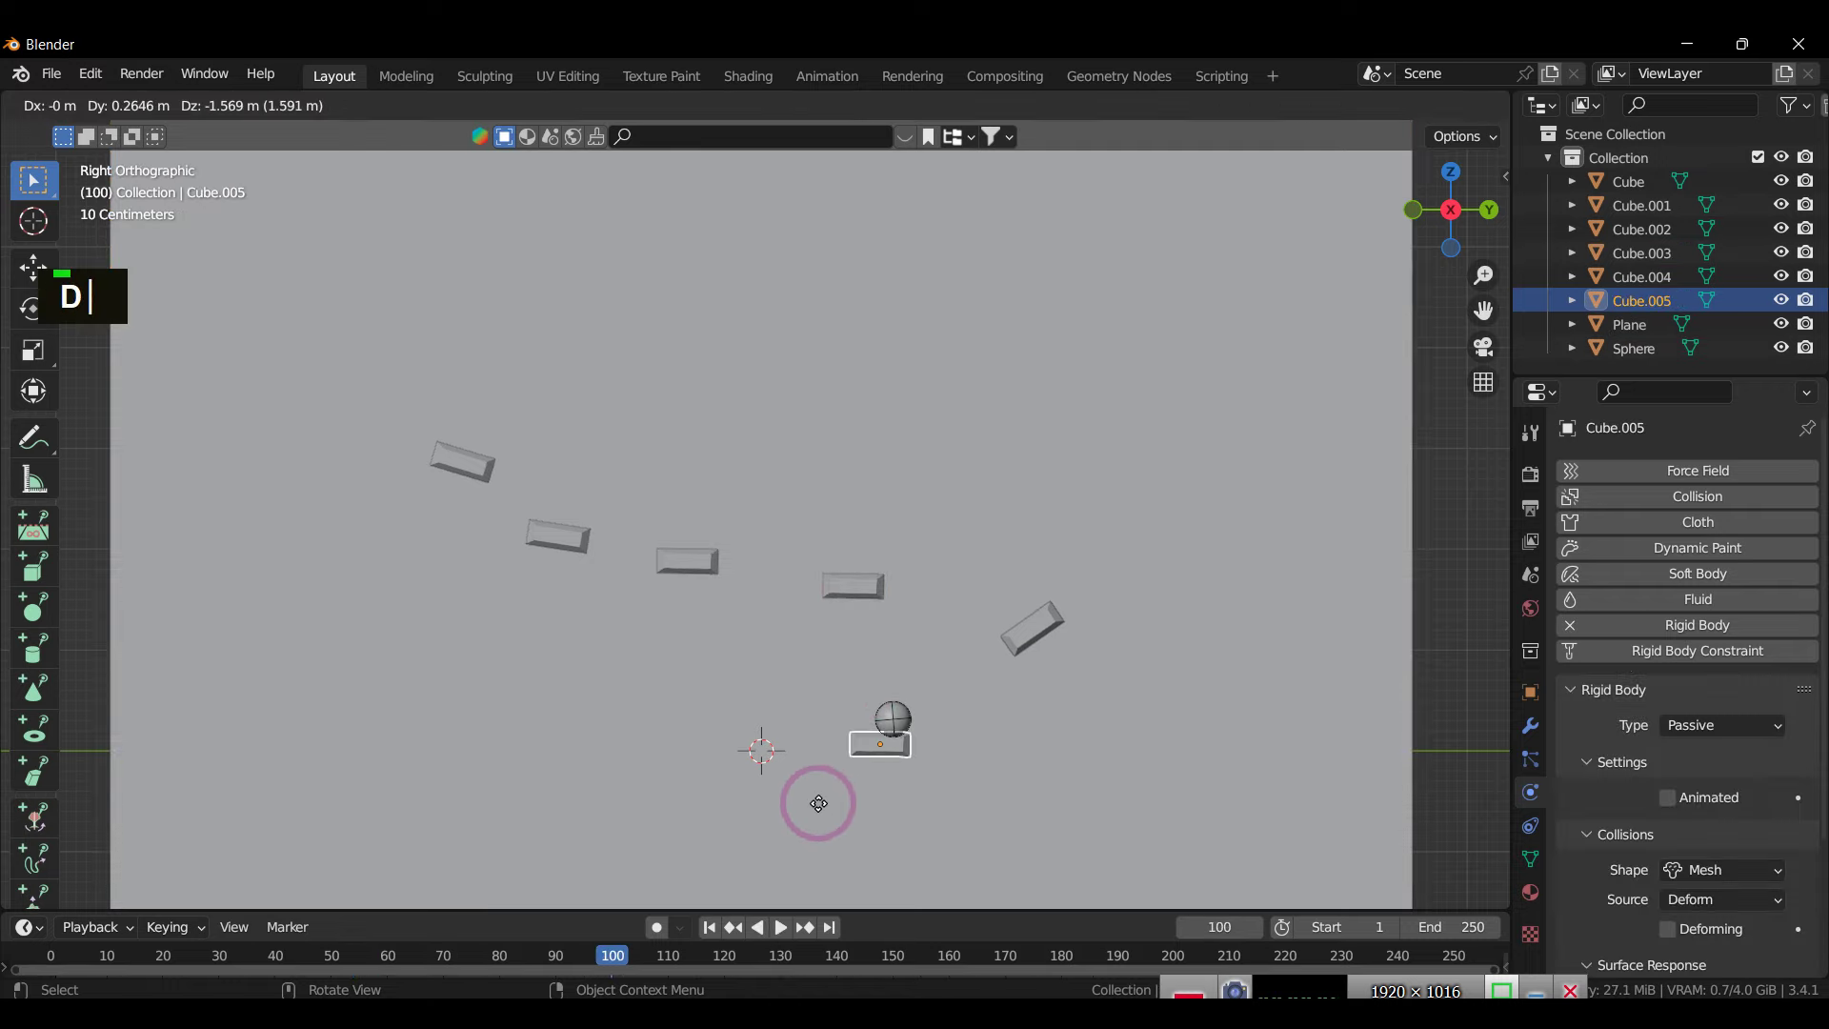
# Step: Duplicate two more blocks lower near the origin, raise Bounciness to 1, test playback, and tilt one slightly
pyautogui.write('dd')
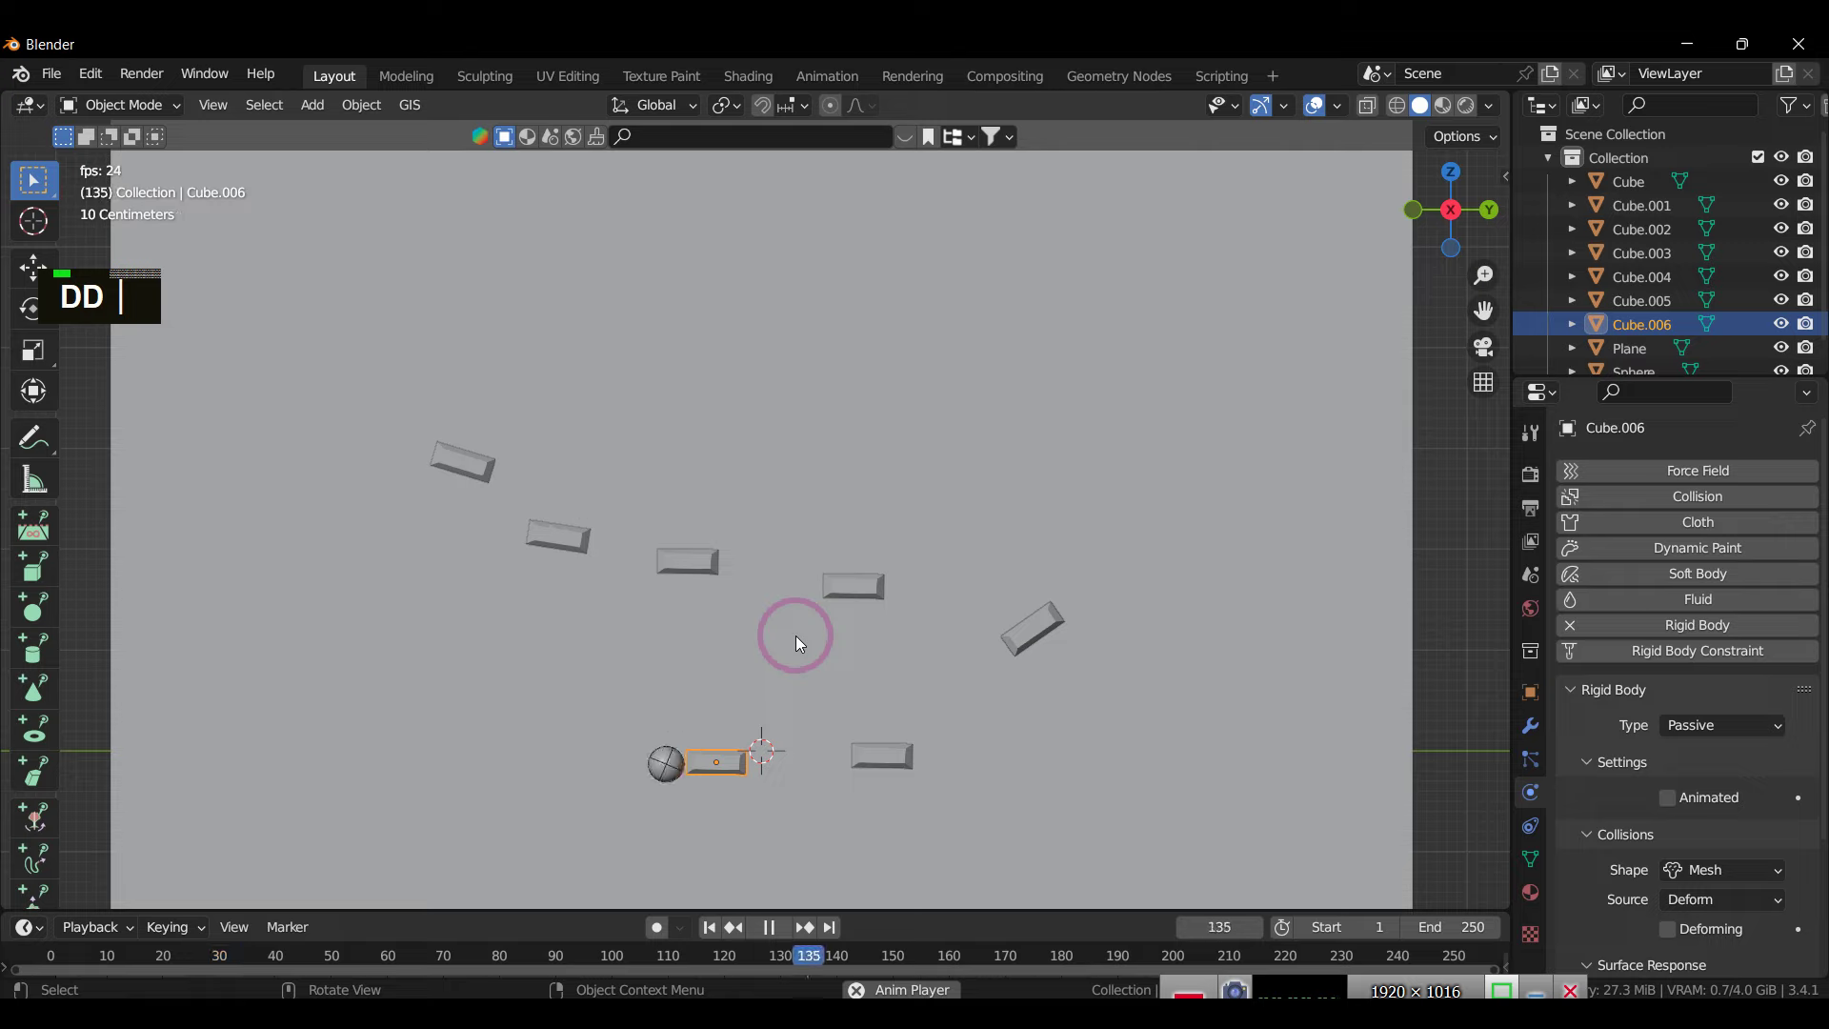
pyautogui.scroll(-3)
pyautogui.write('dd')
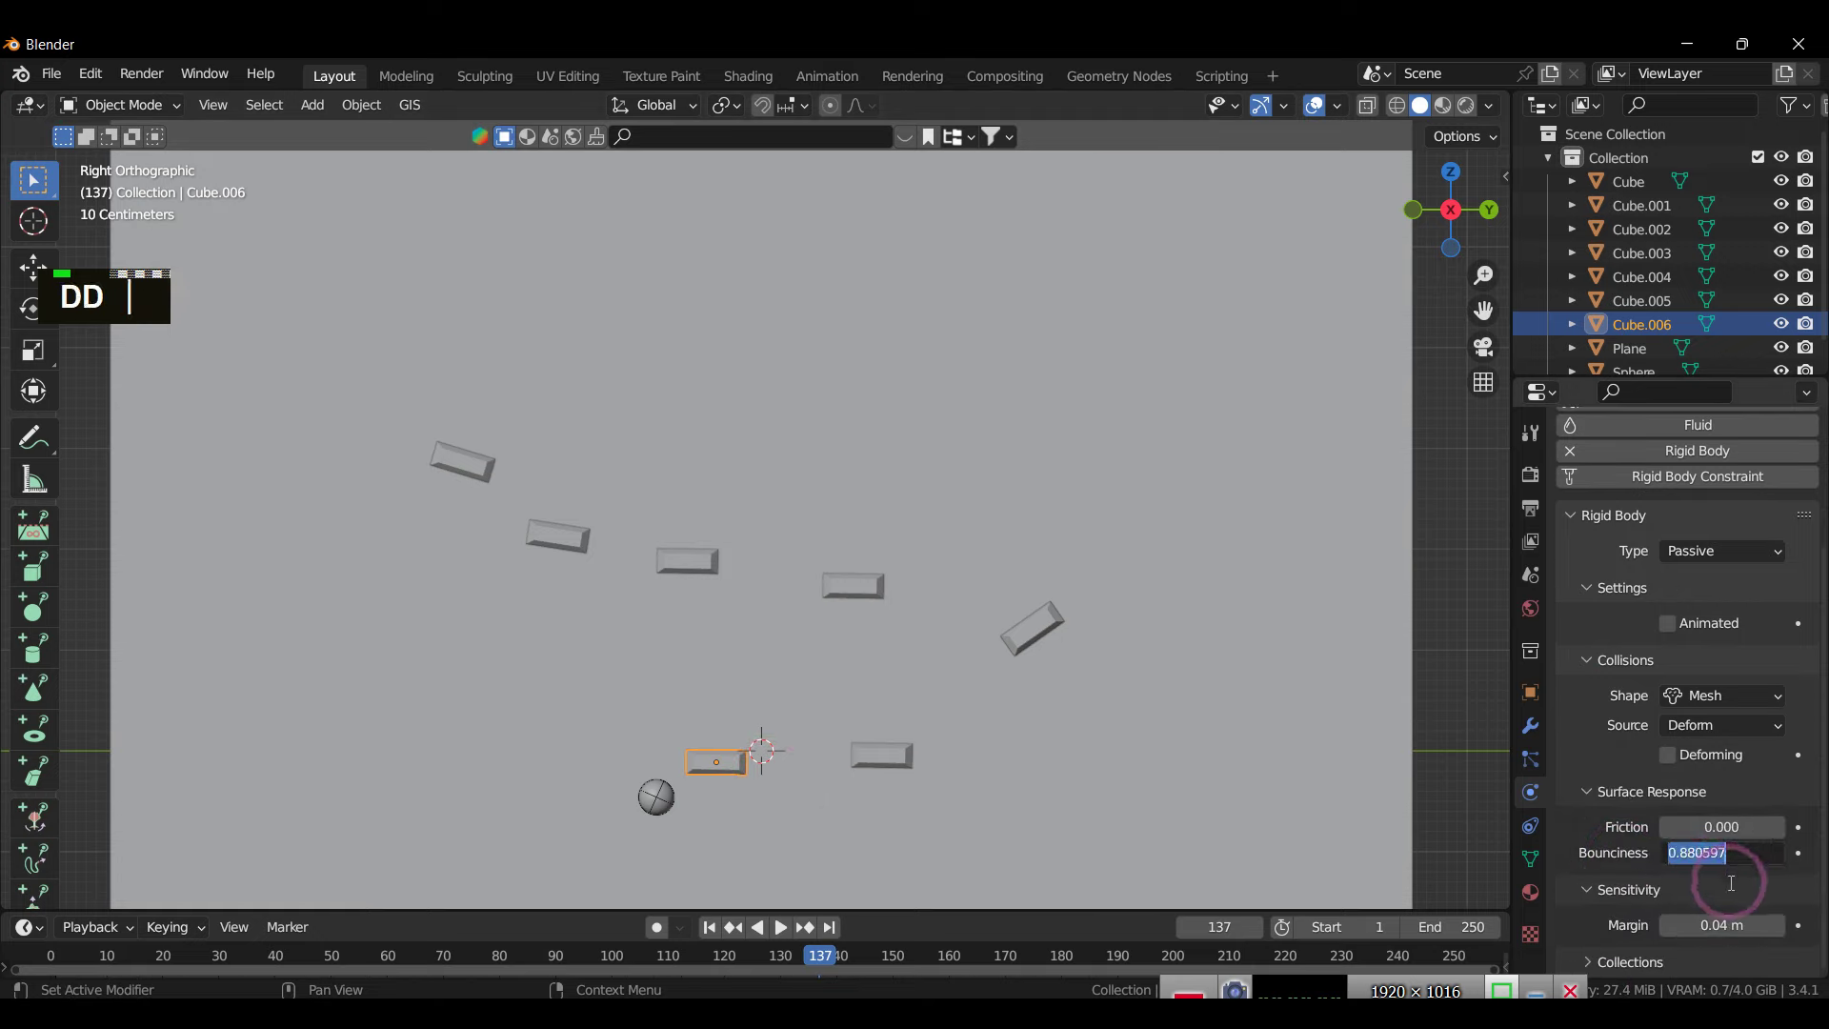
pyautogui.write('1')
pyautogui.press('Return')
pyautogui.press('space')
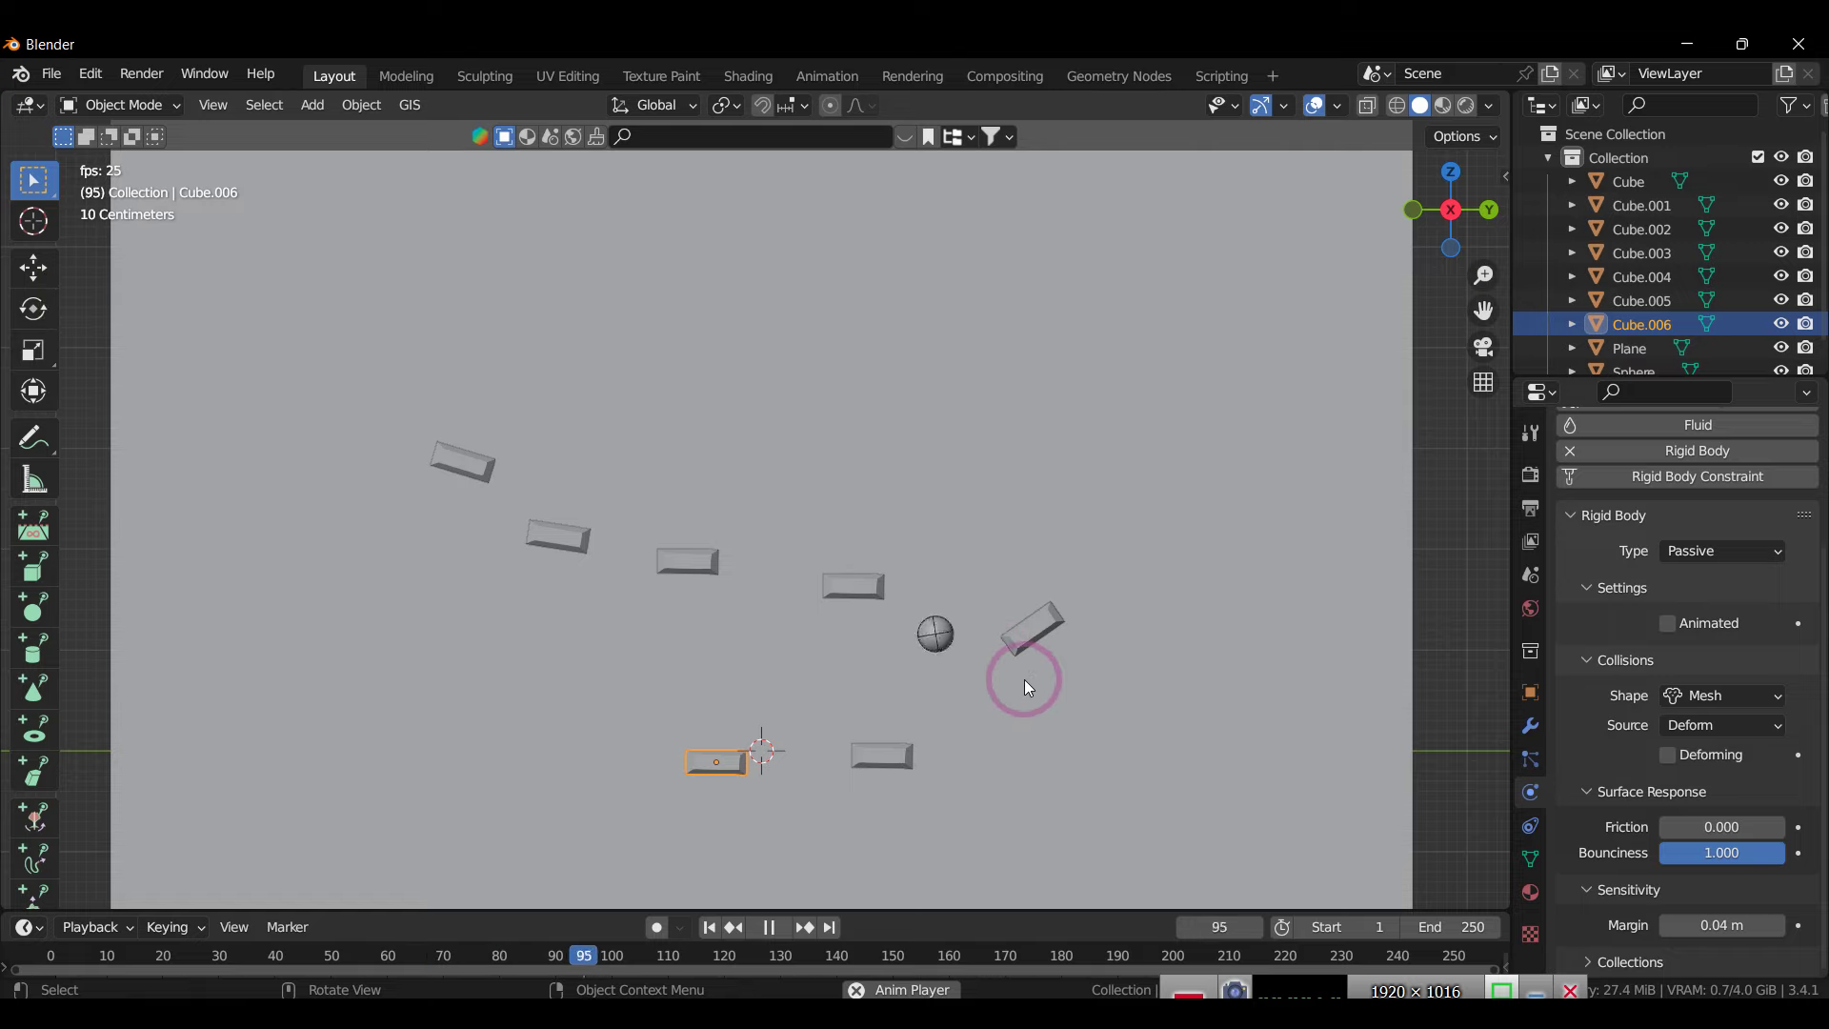
pyautogui.press('space')
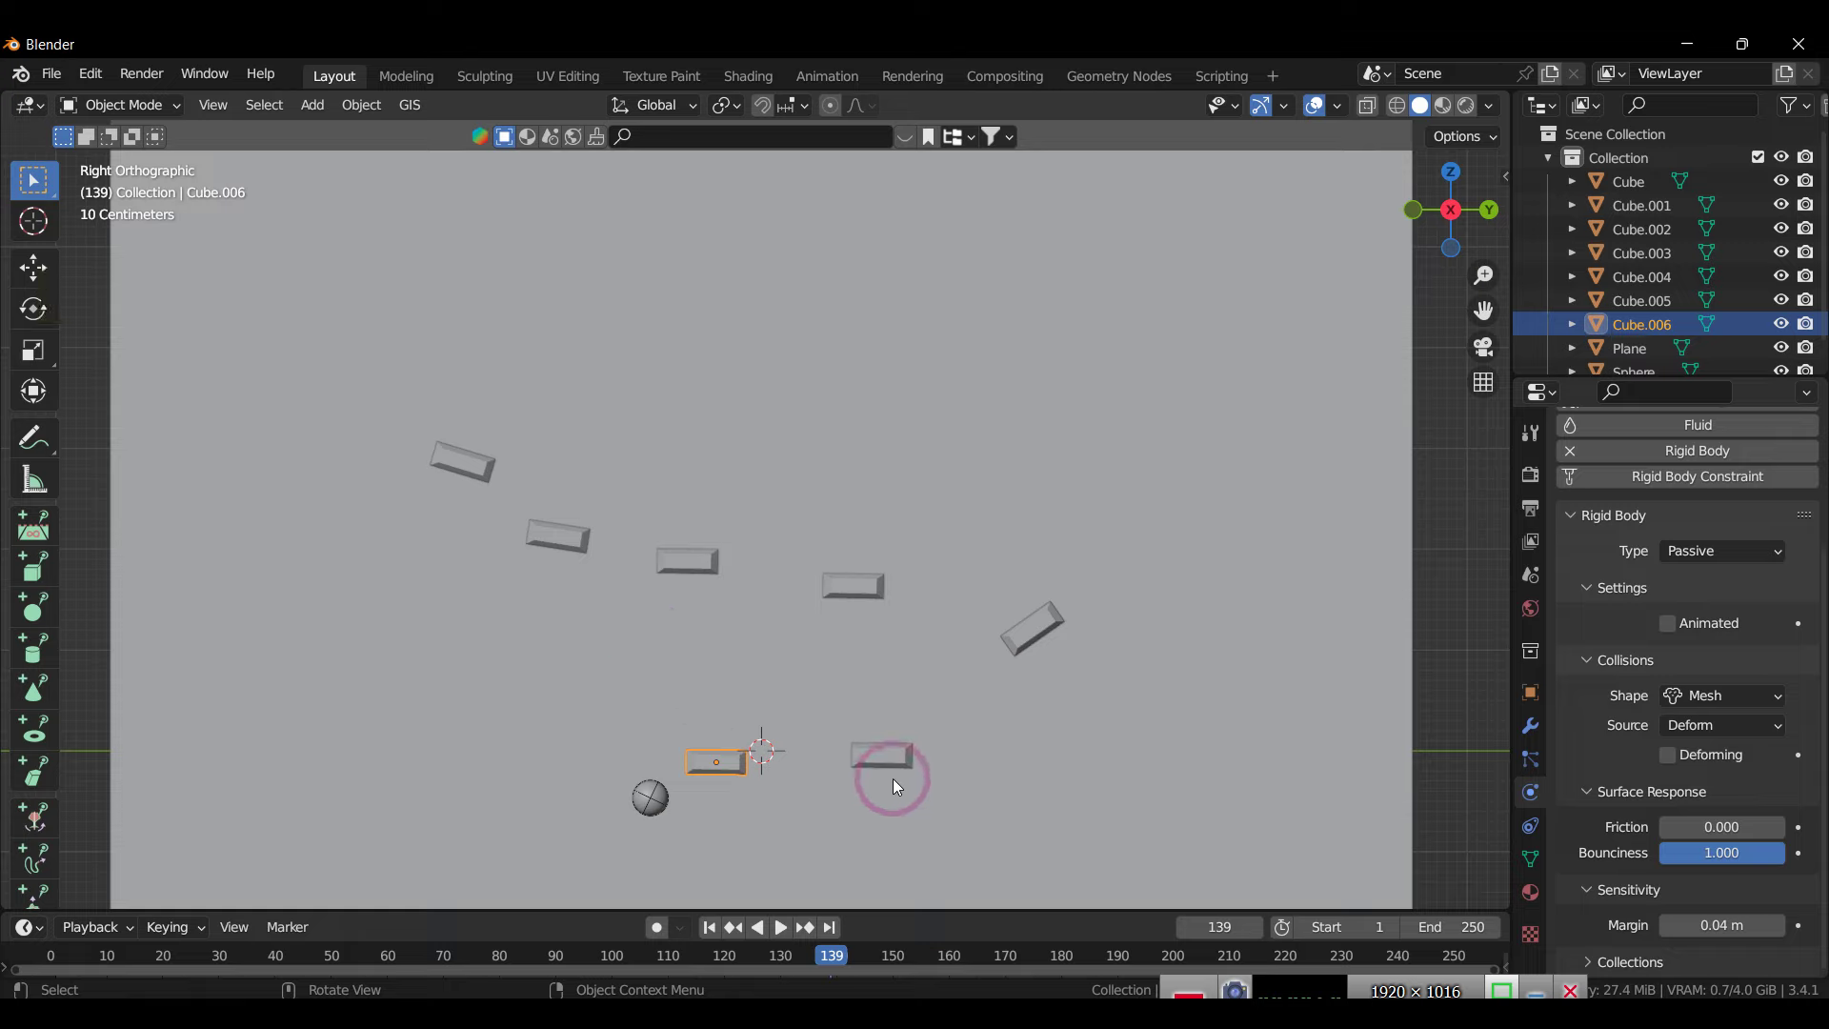
pyautogui.write('r')
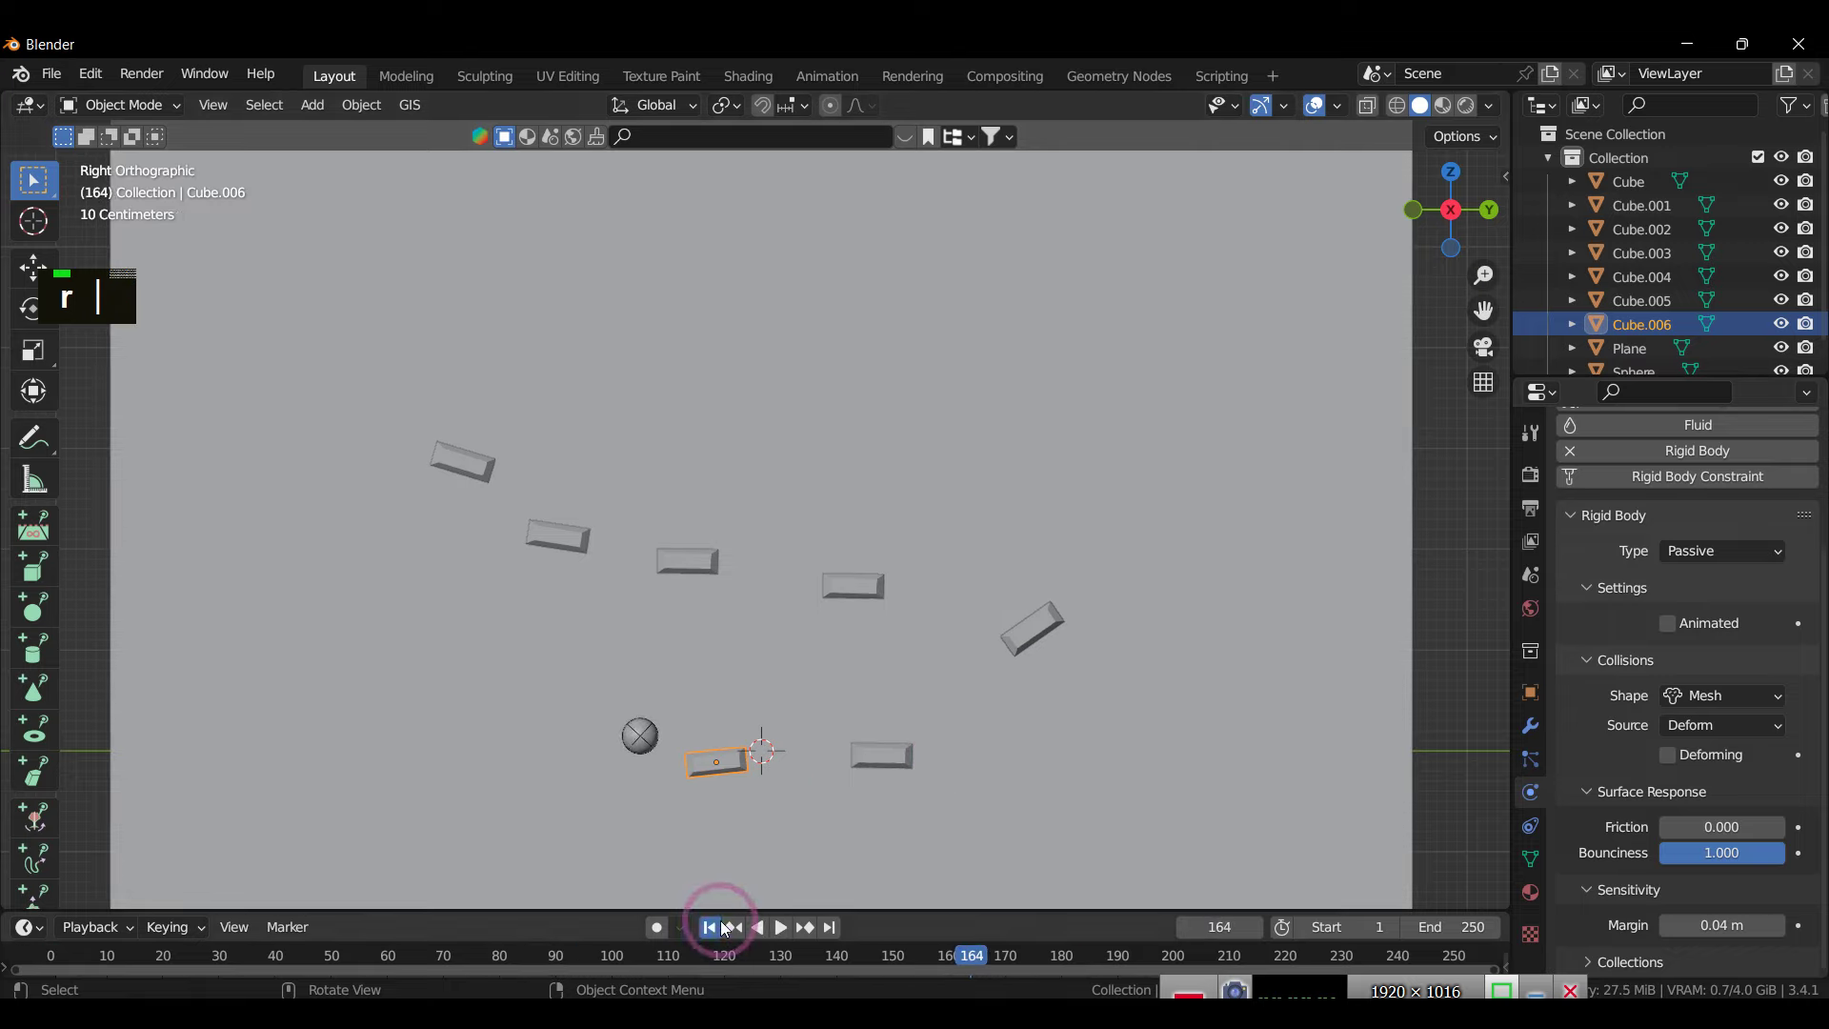
# Step: Duplicate a block with Shift+D and move/rotate it to the lower left beside the lowest blocks, then test-play
pyautogui.write('g')
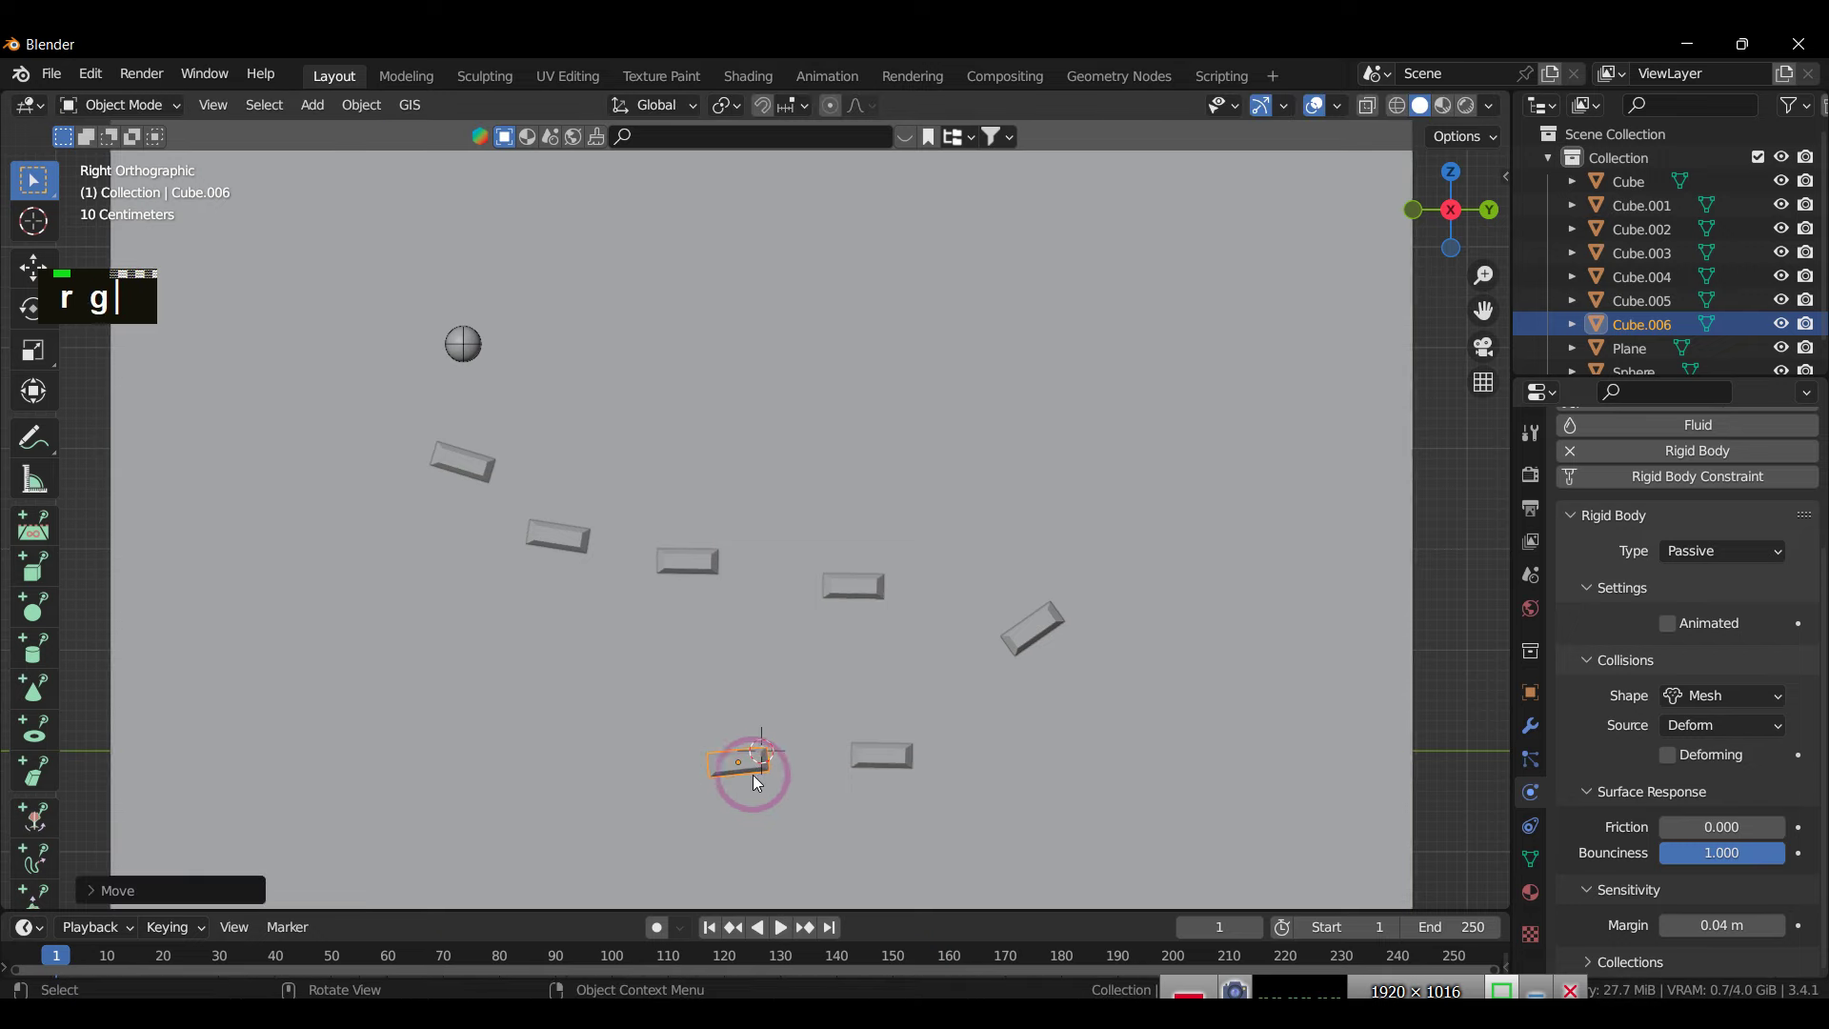
pyautogui.moveTo(807, 733); pyautogui.dragTo(719, 740)
pyautogui.moveTo(733, 793); pyautogui.dragTo(684, 832)
pyautogui.write('d')
pyautogui.write('r')
pyautogui.write('g')
pyautogui.press('|')
pyautogui.press('a')
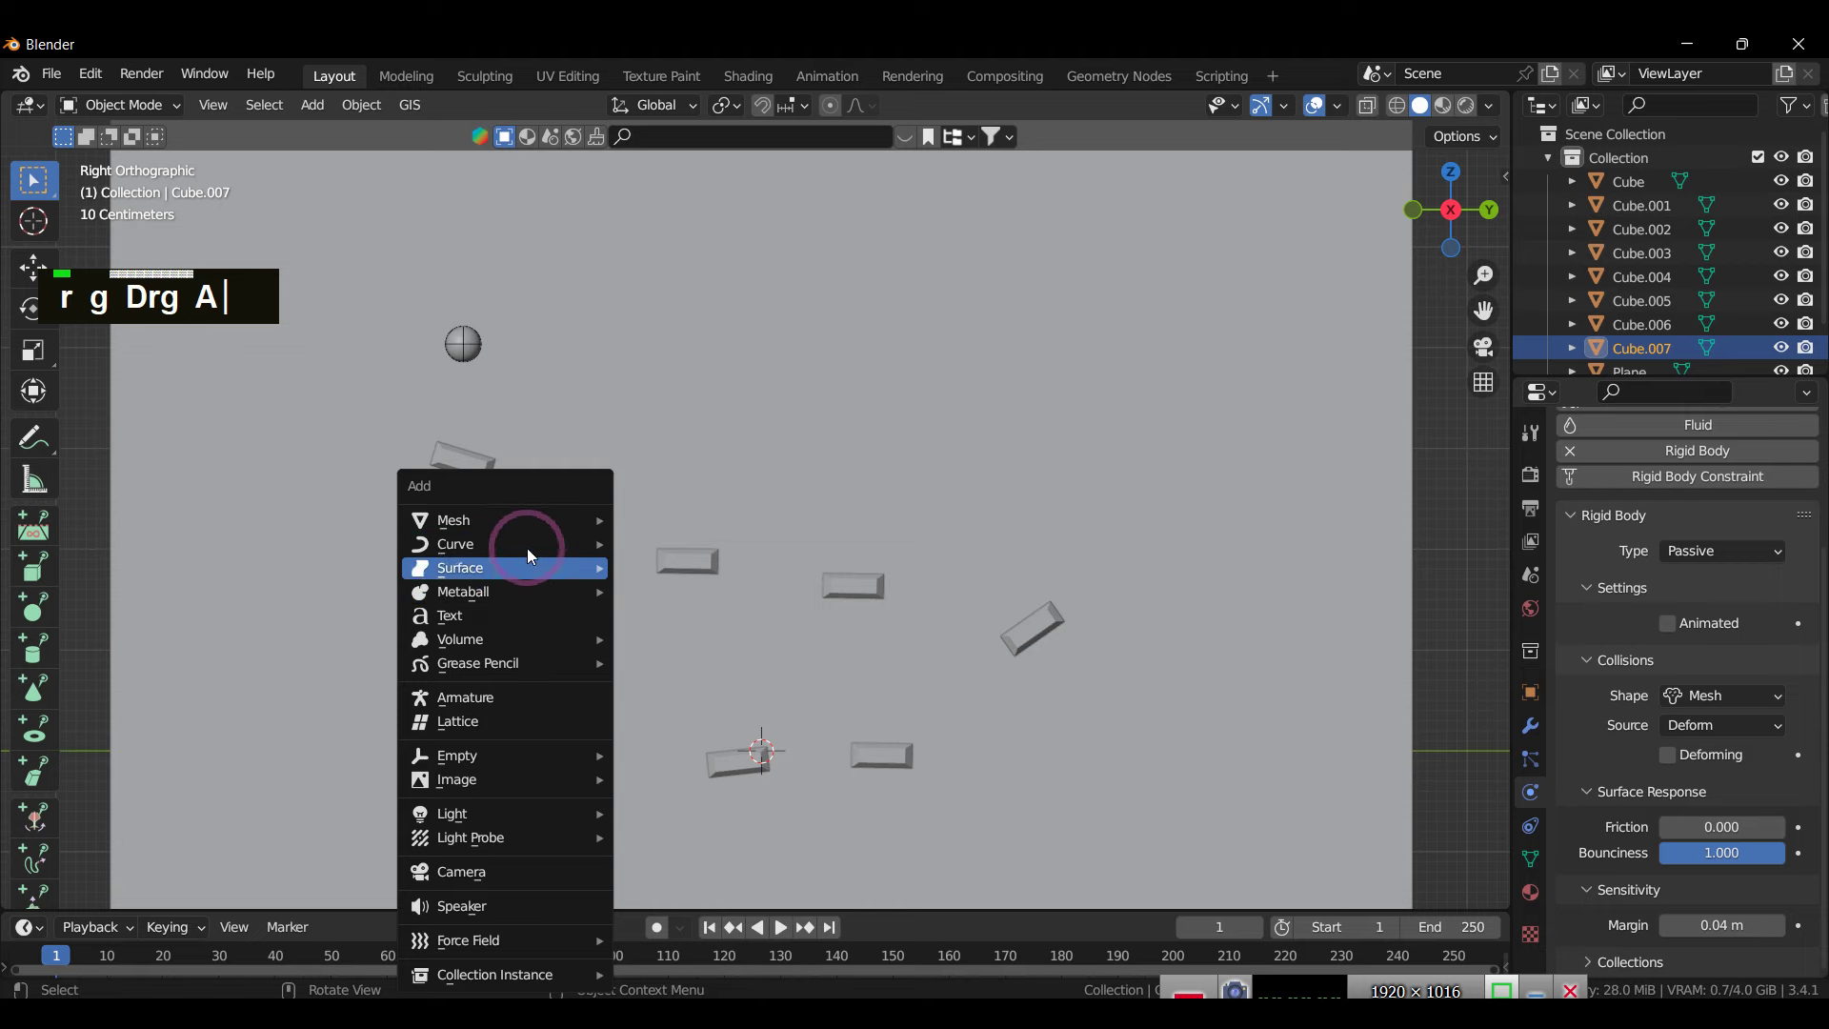
# Step: Add a Bezier curve and move/rotate it into the side view at the lower left of the scene
pyautogui.scroll(3)
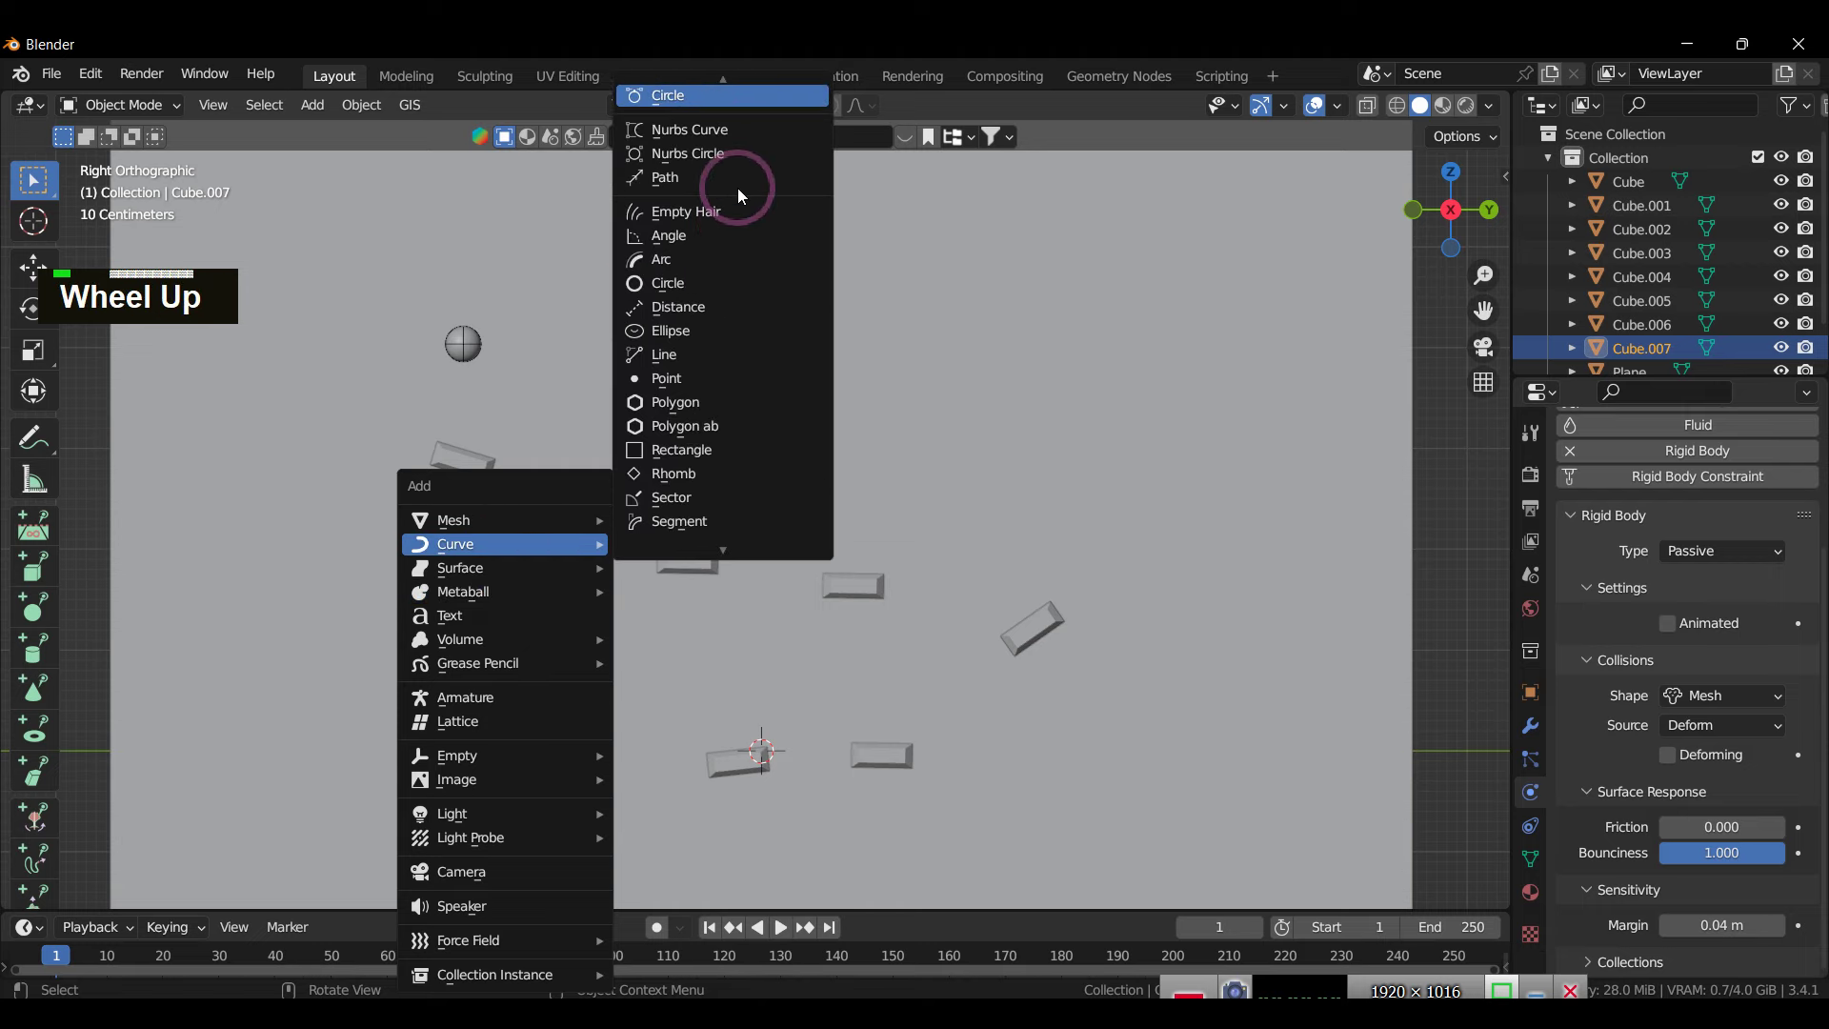
pyautogui.scroll(-3)
pyautogui.write('r g Drg A')
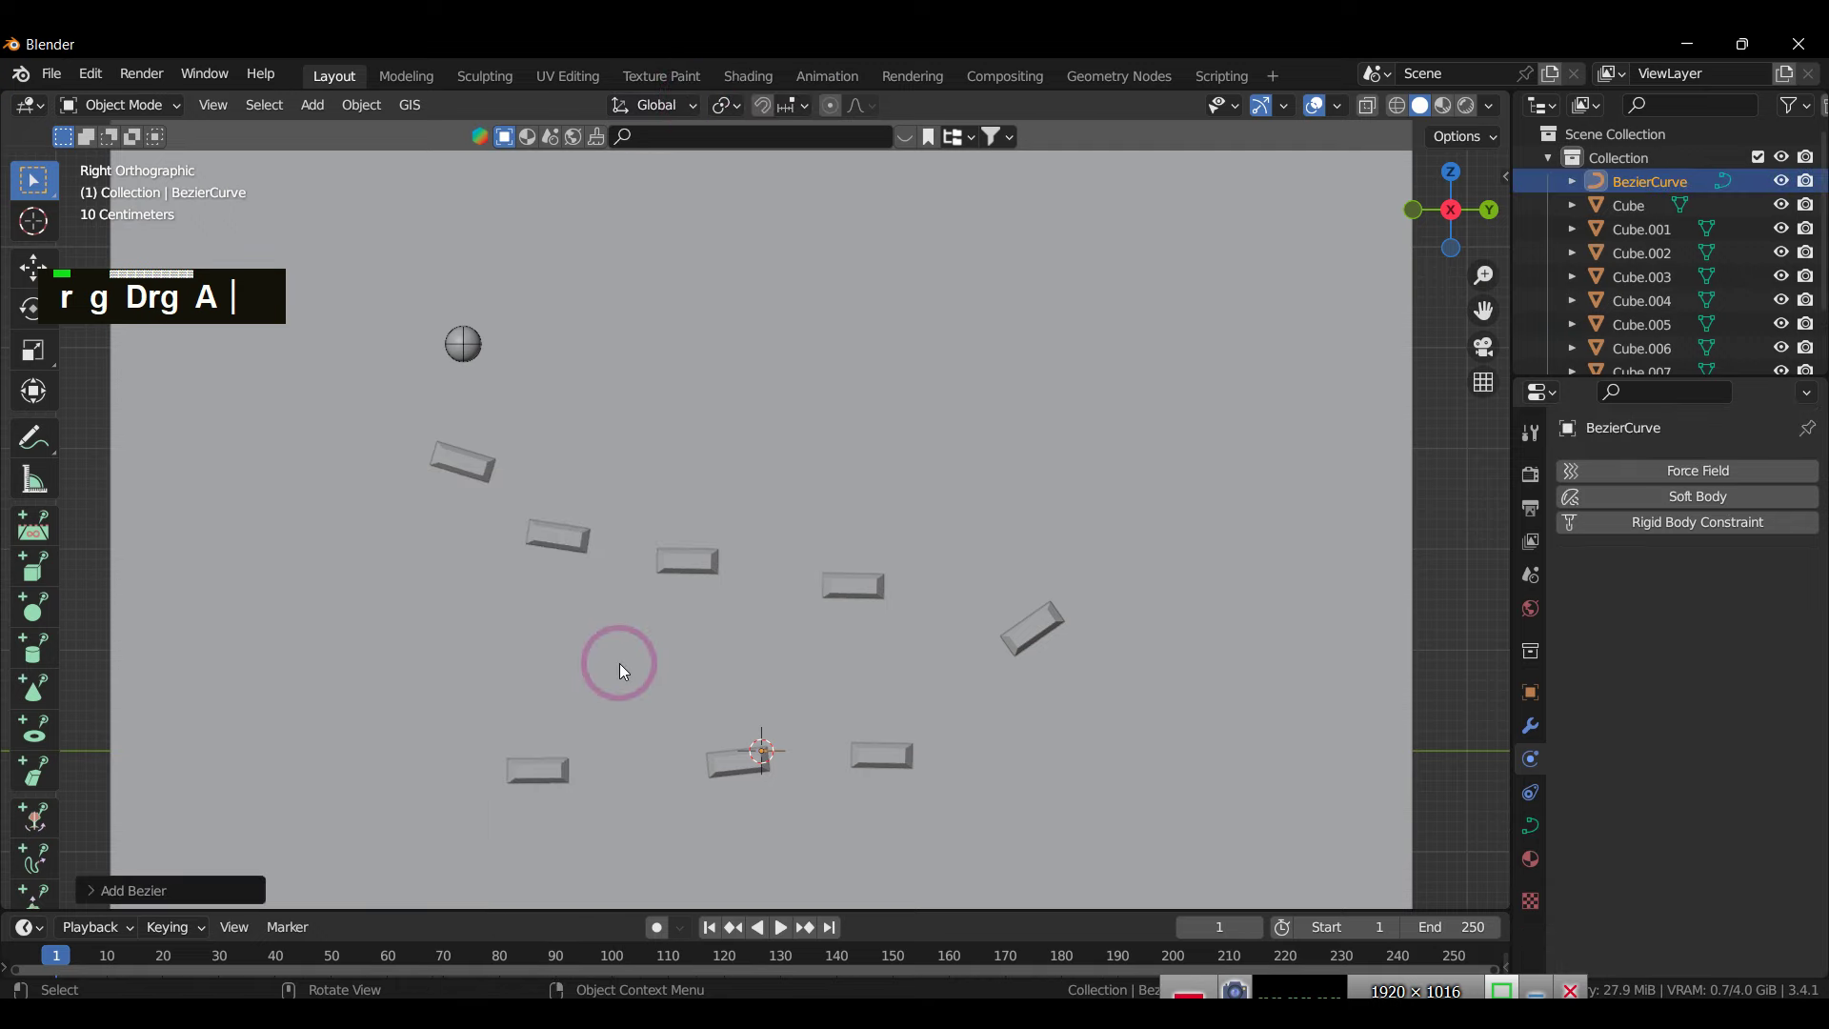
pyautogui.write('g')
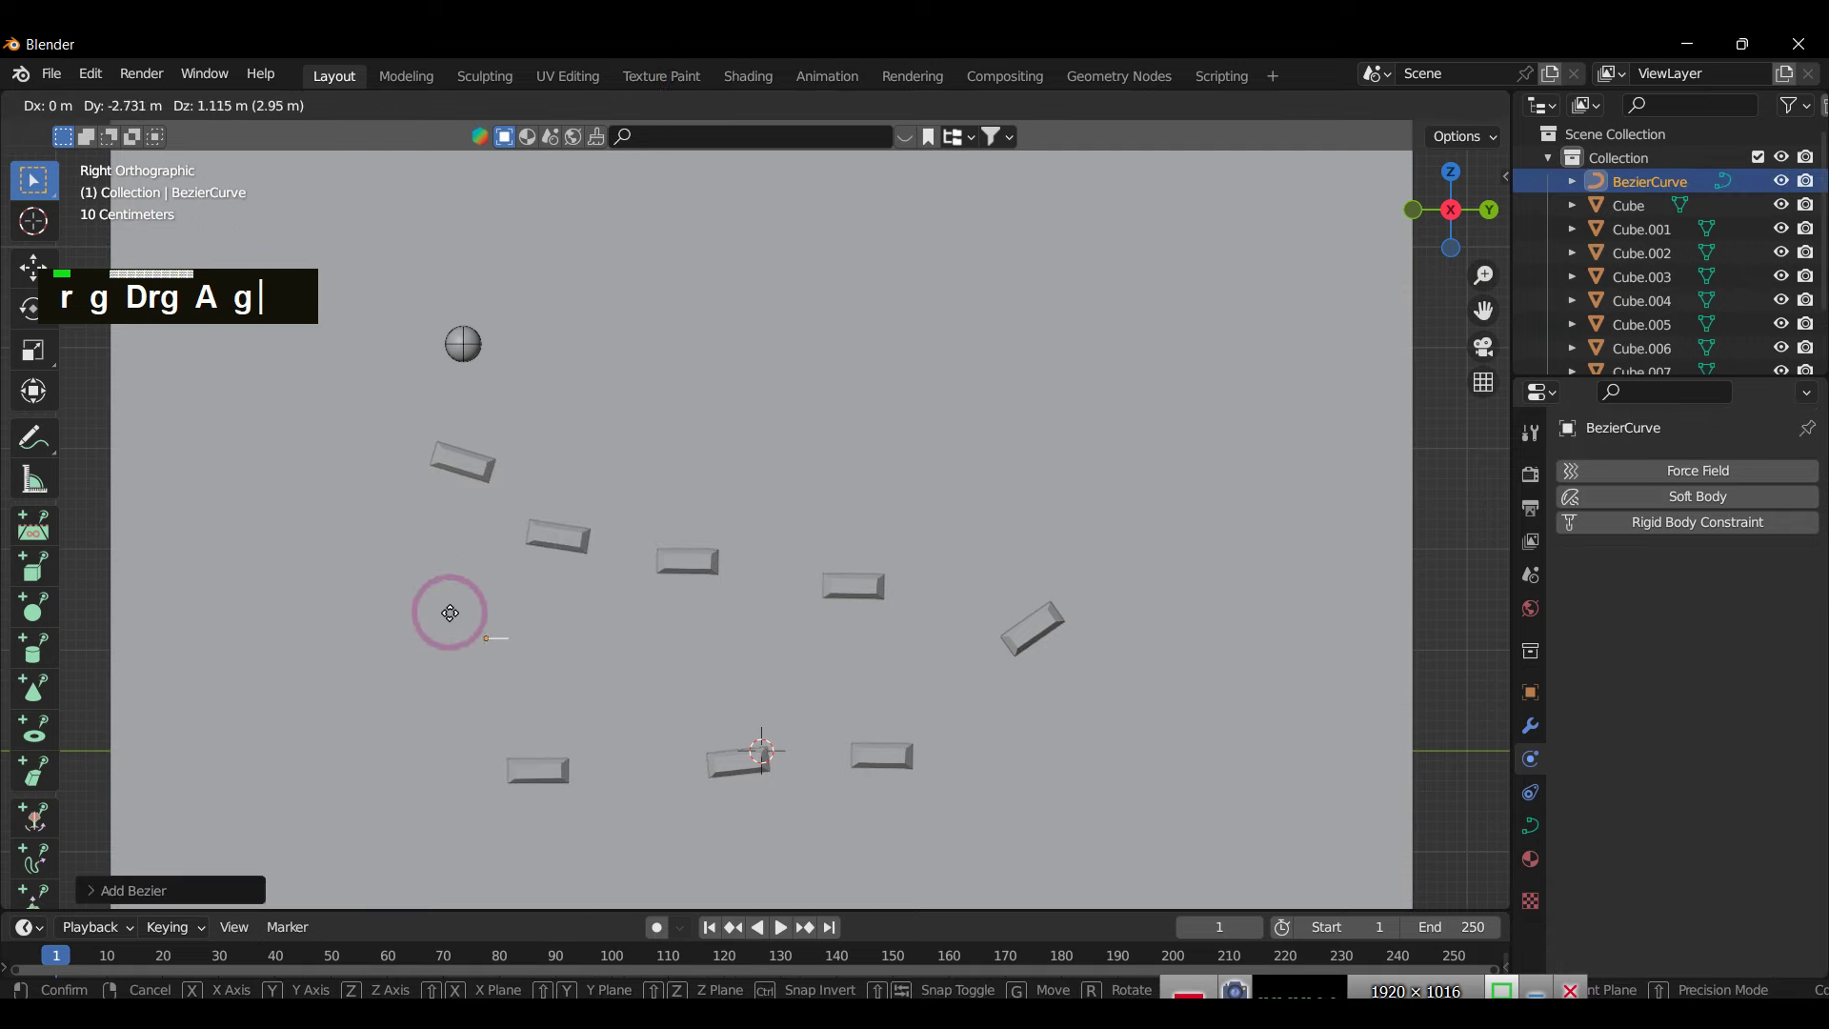
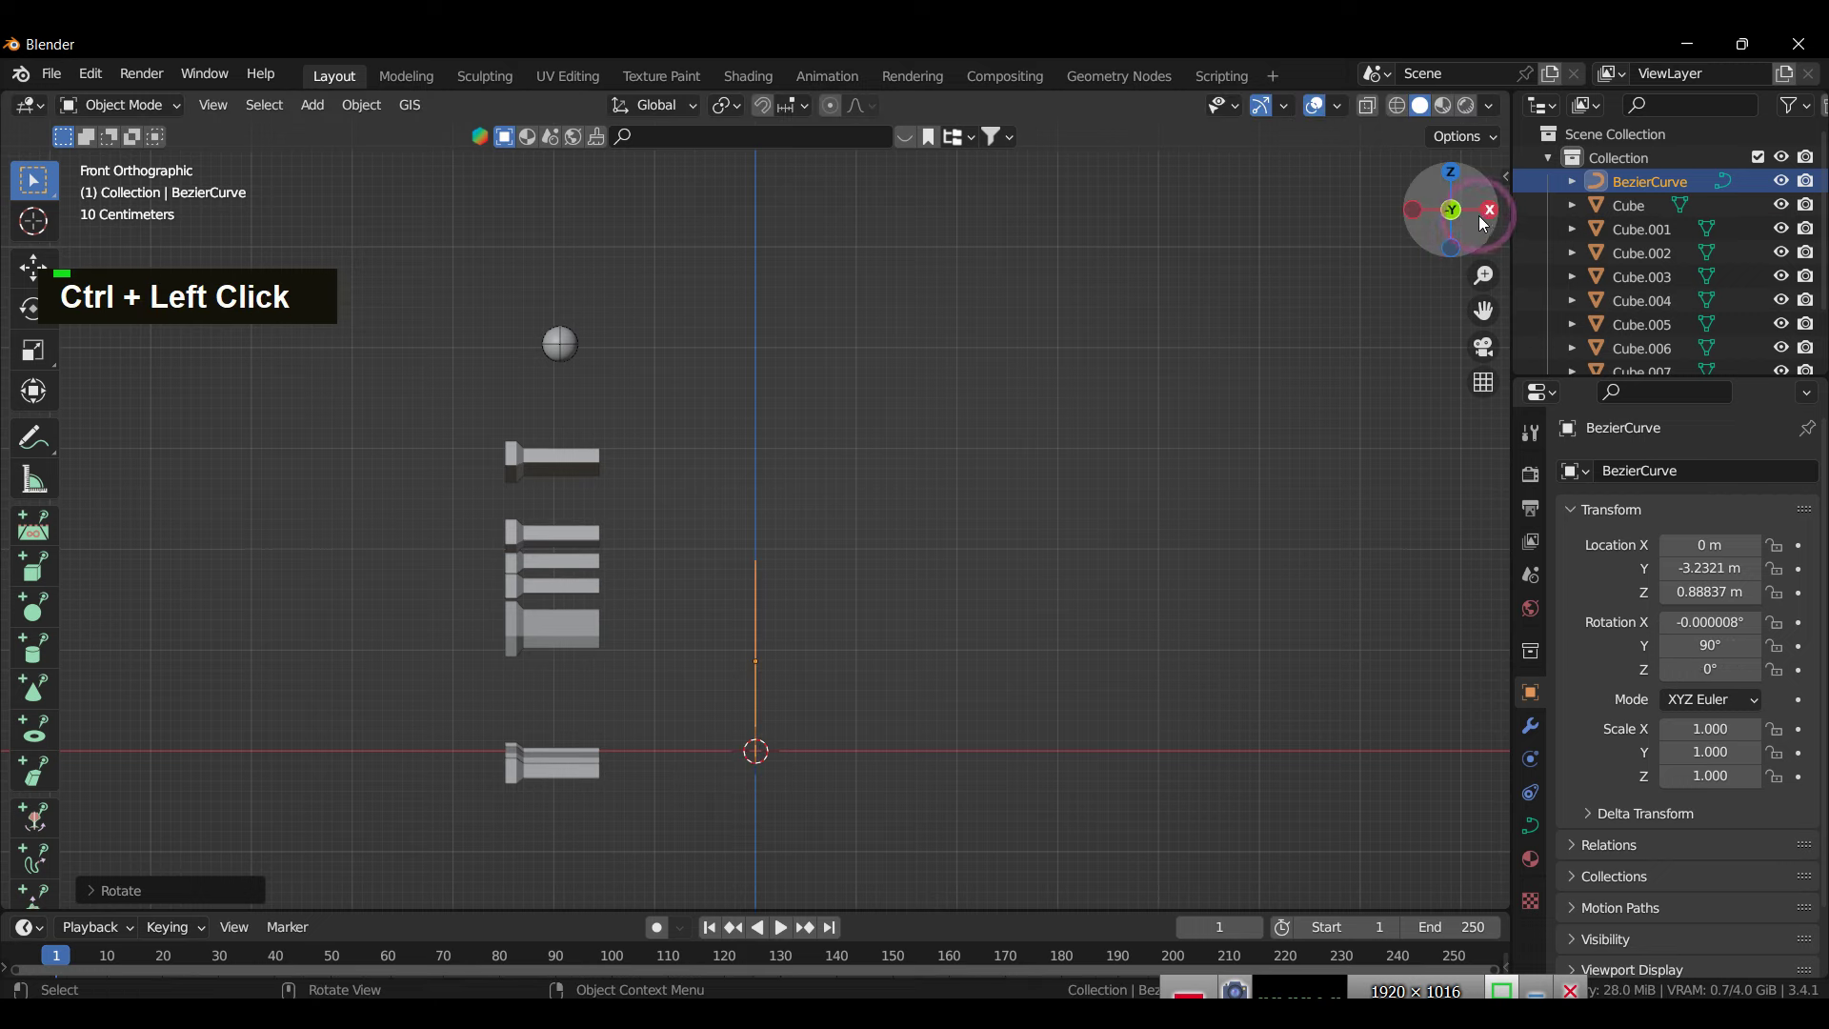
pyautogui.write('r')
pyautogui.click(313, 682)
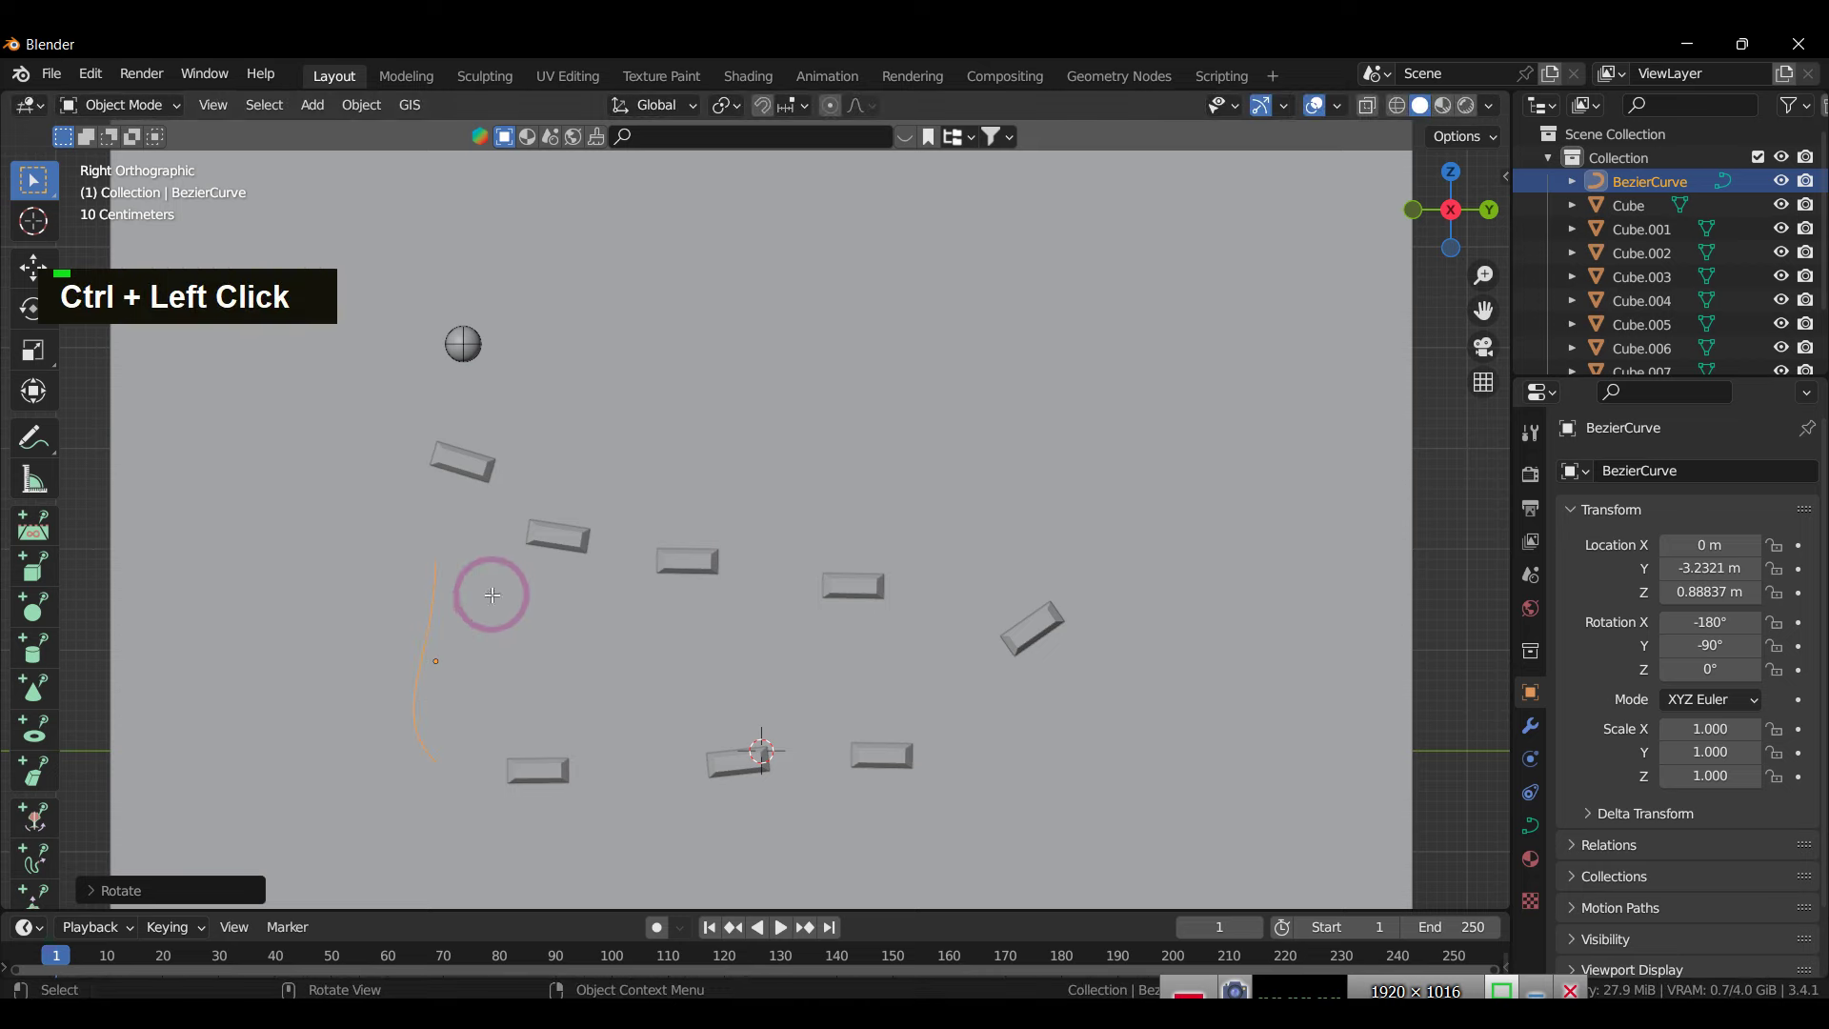
pyautogui.write('r')
# Step: In Edit Mode, move, rotate and scale the curve handles into a large open arc, then leave Edit Mode
pyautogui.doubleClick(391, 738)
pyautogui.write('g')
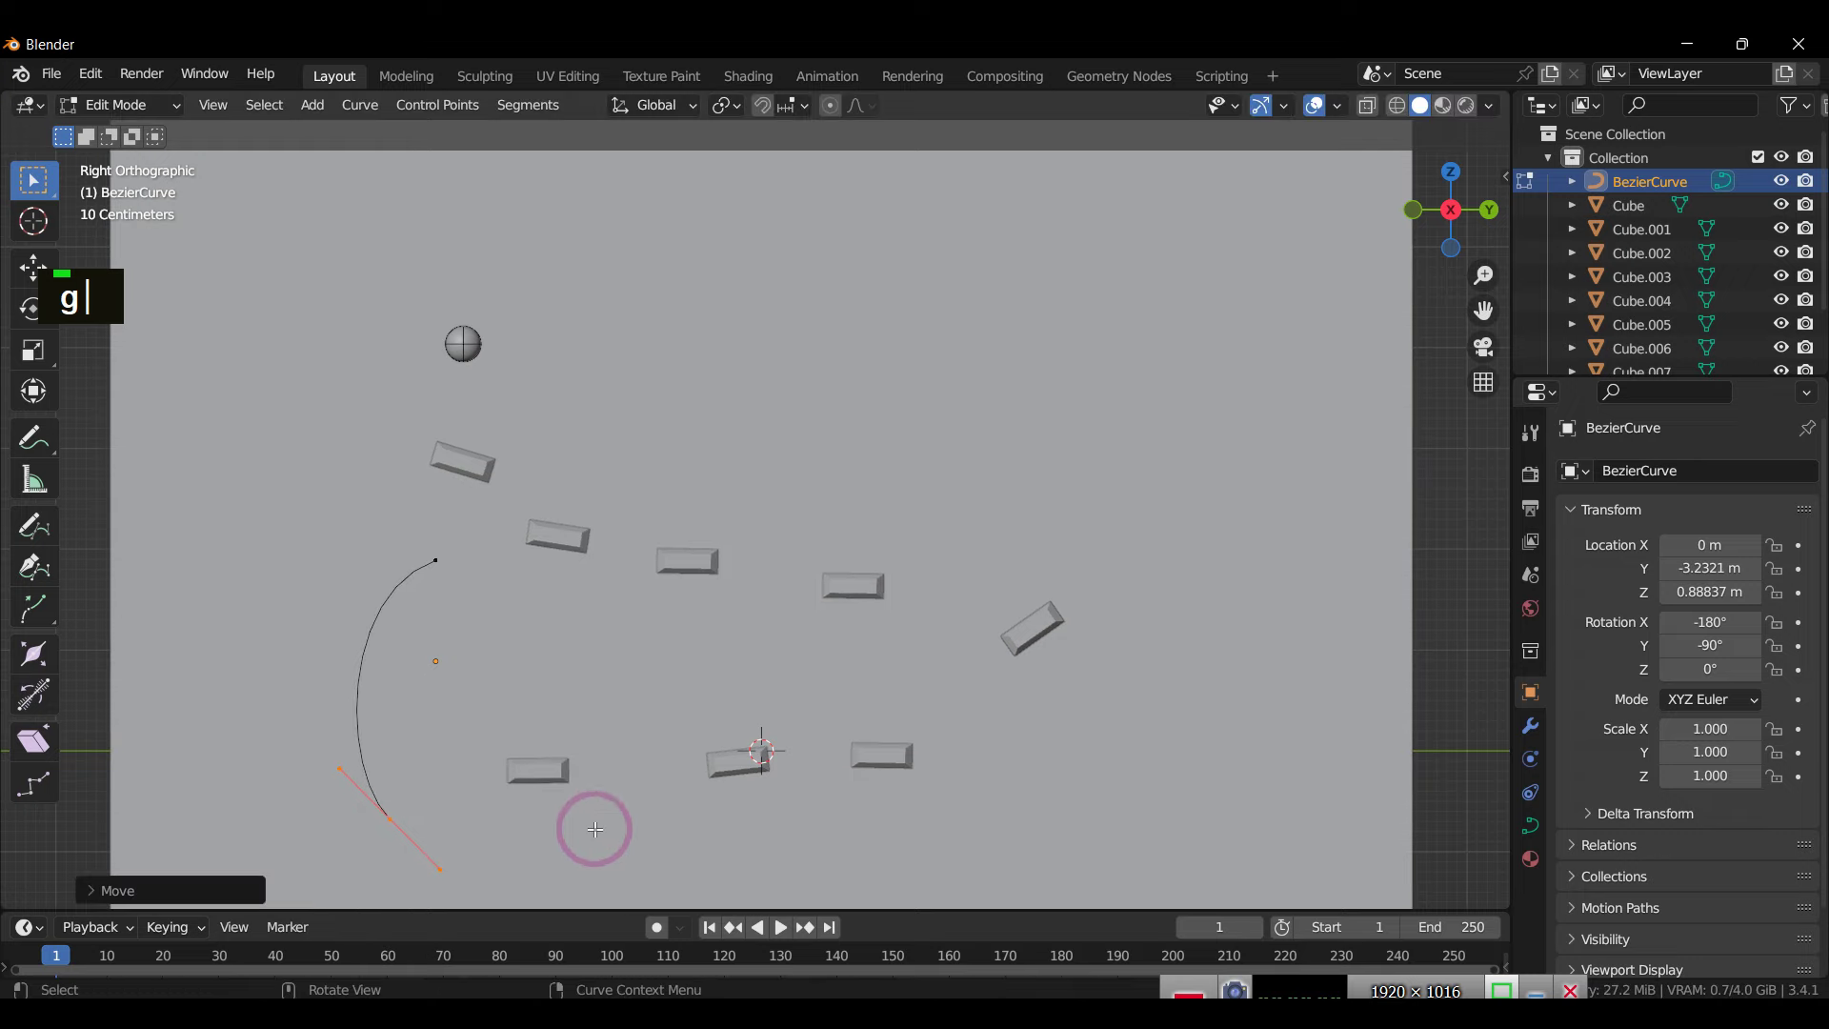
pyautogui.write('g')
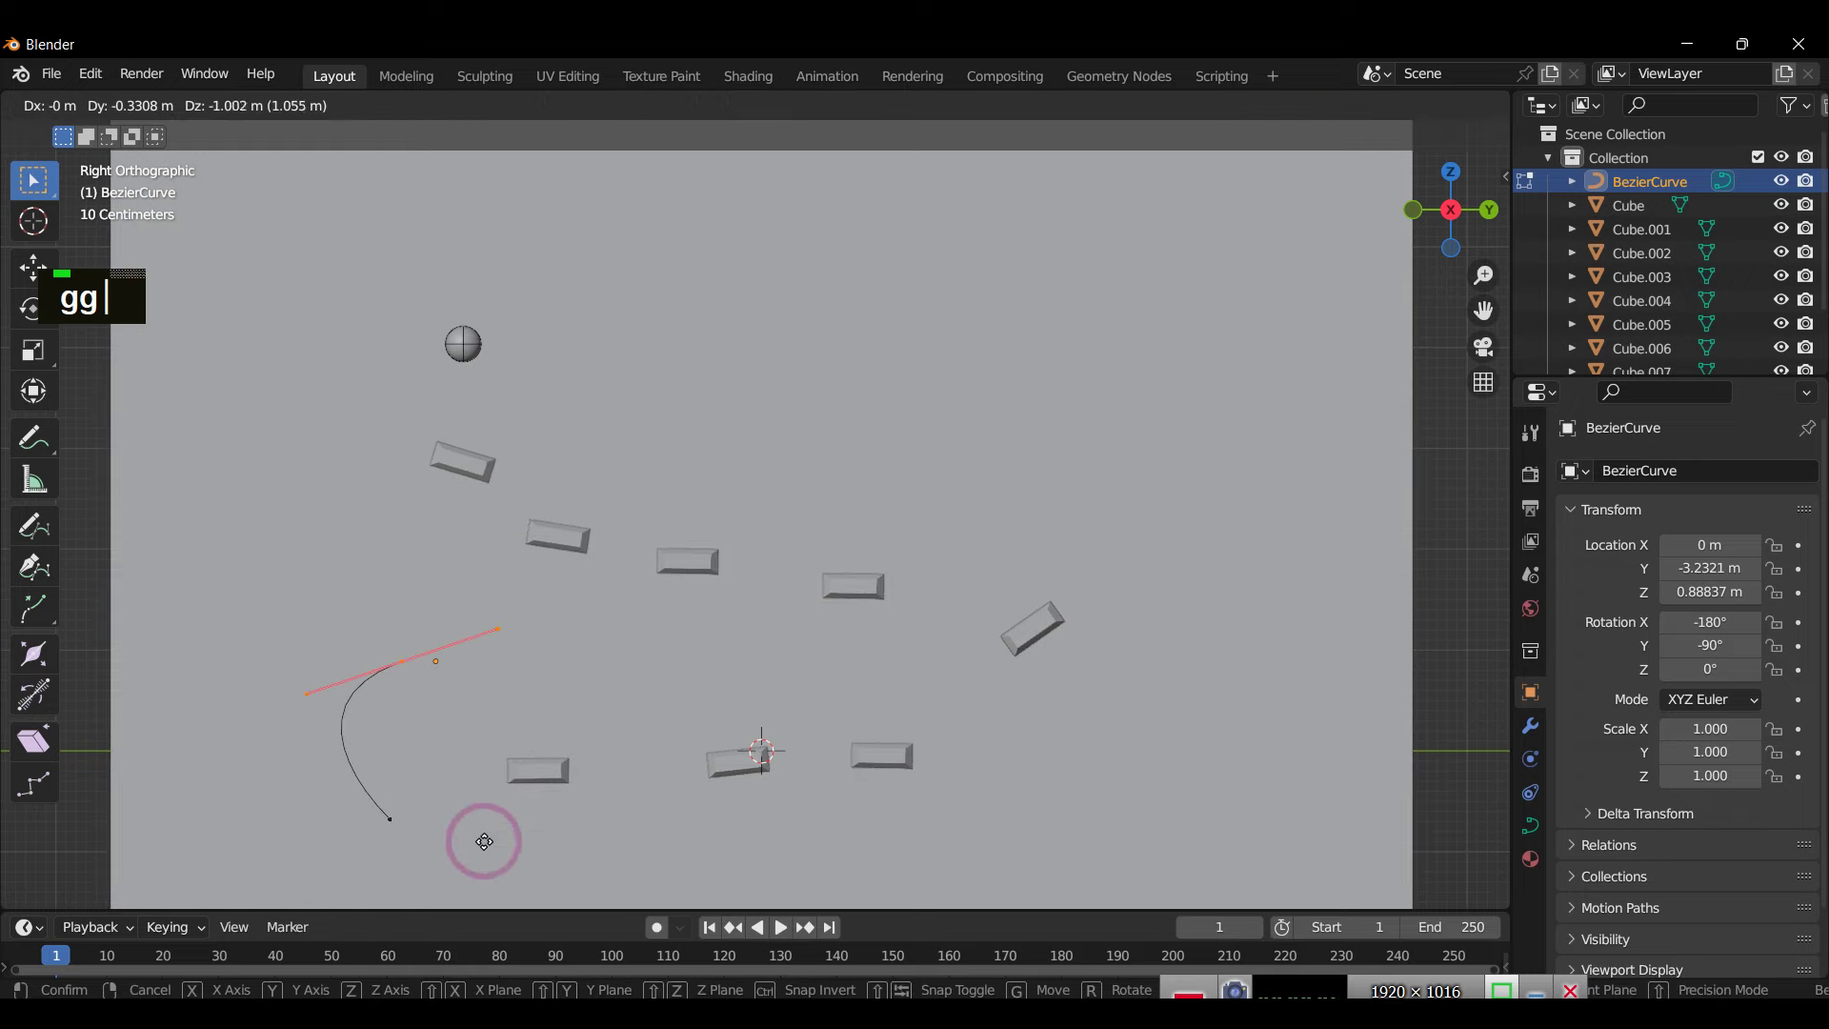
pyautogui.write('r')
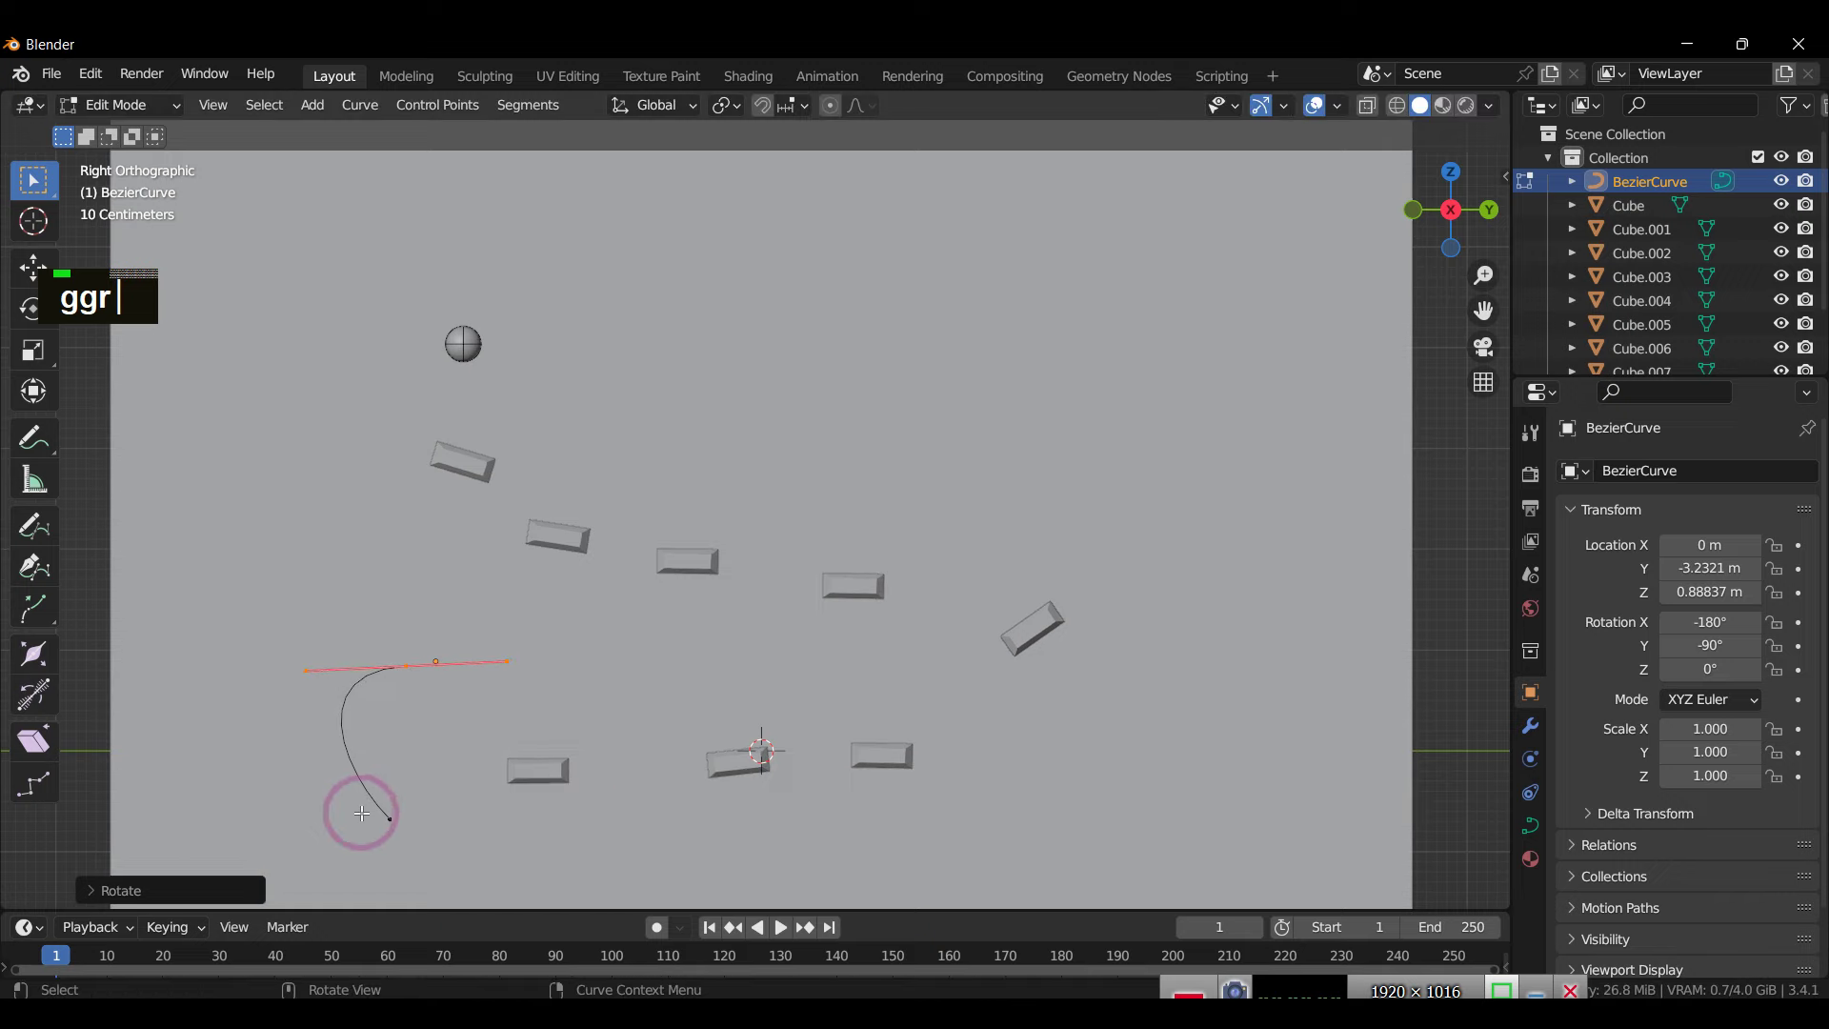
pyautogui.write('r')
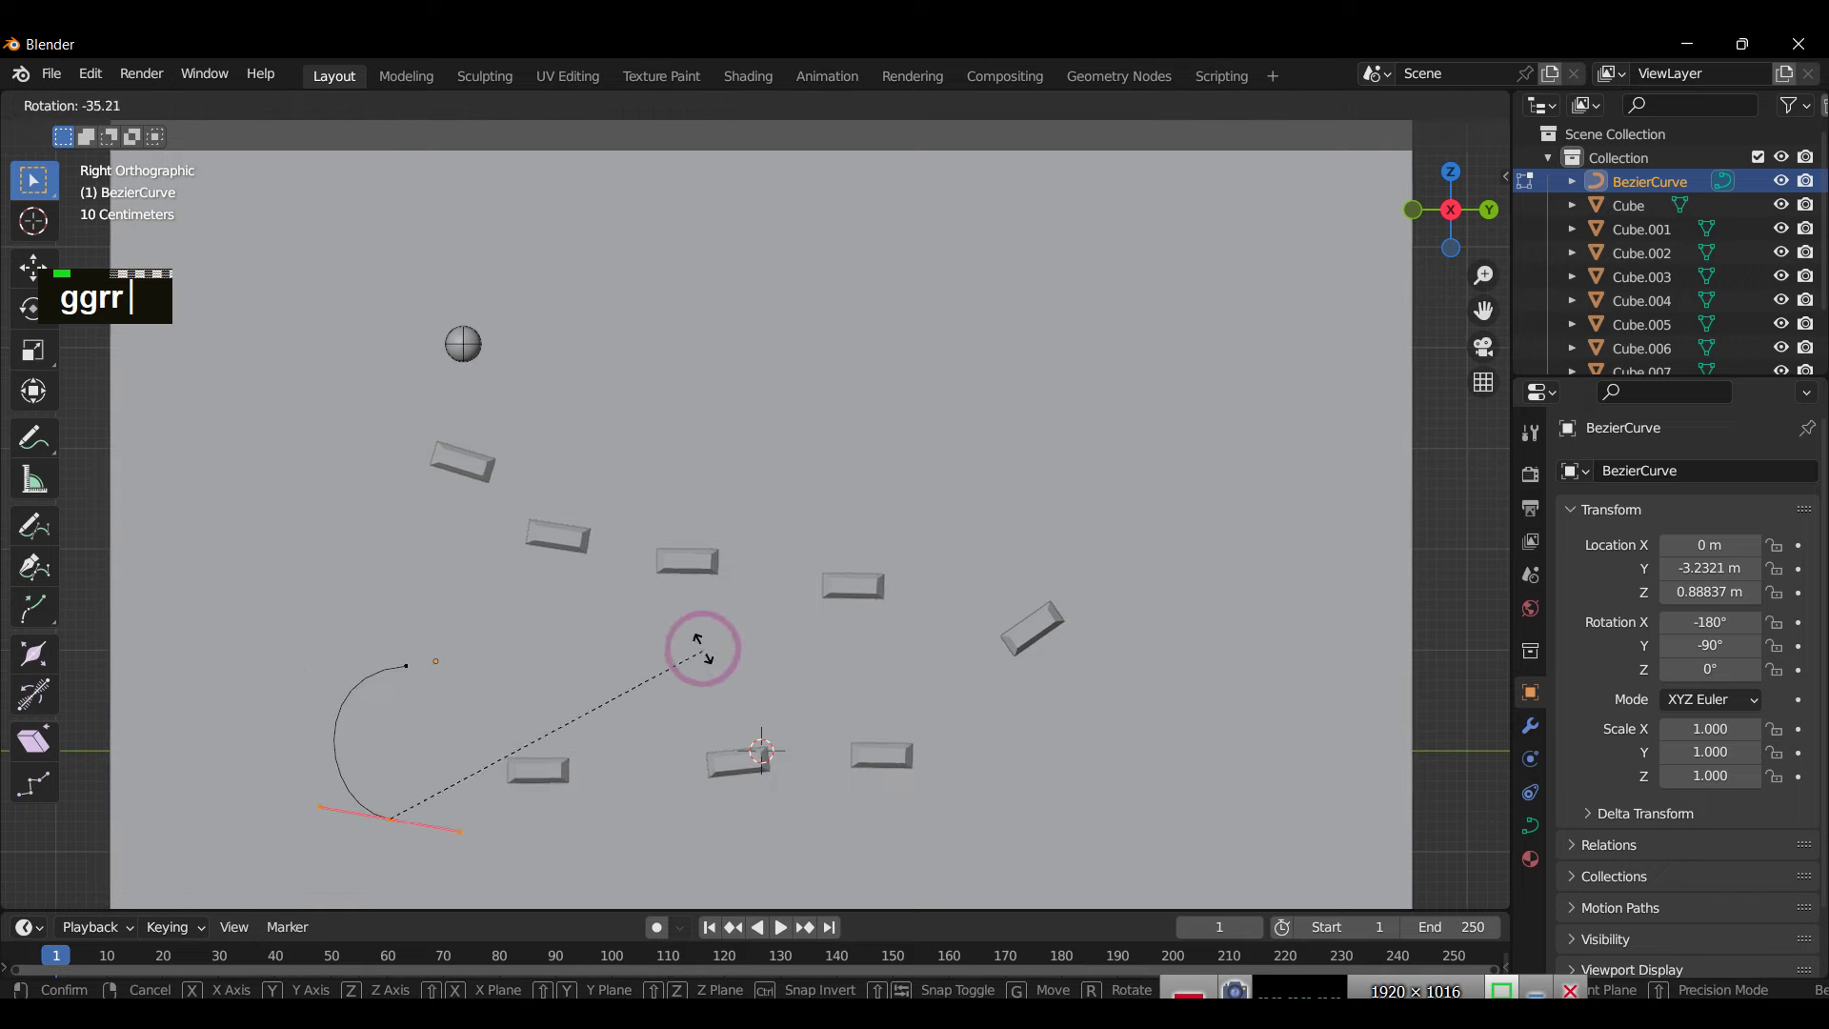
pyautogui.write('g')
pyautogui.write('r')
pyautogui.write('s')
pyautogui.write('s')
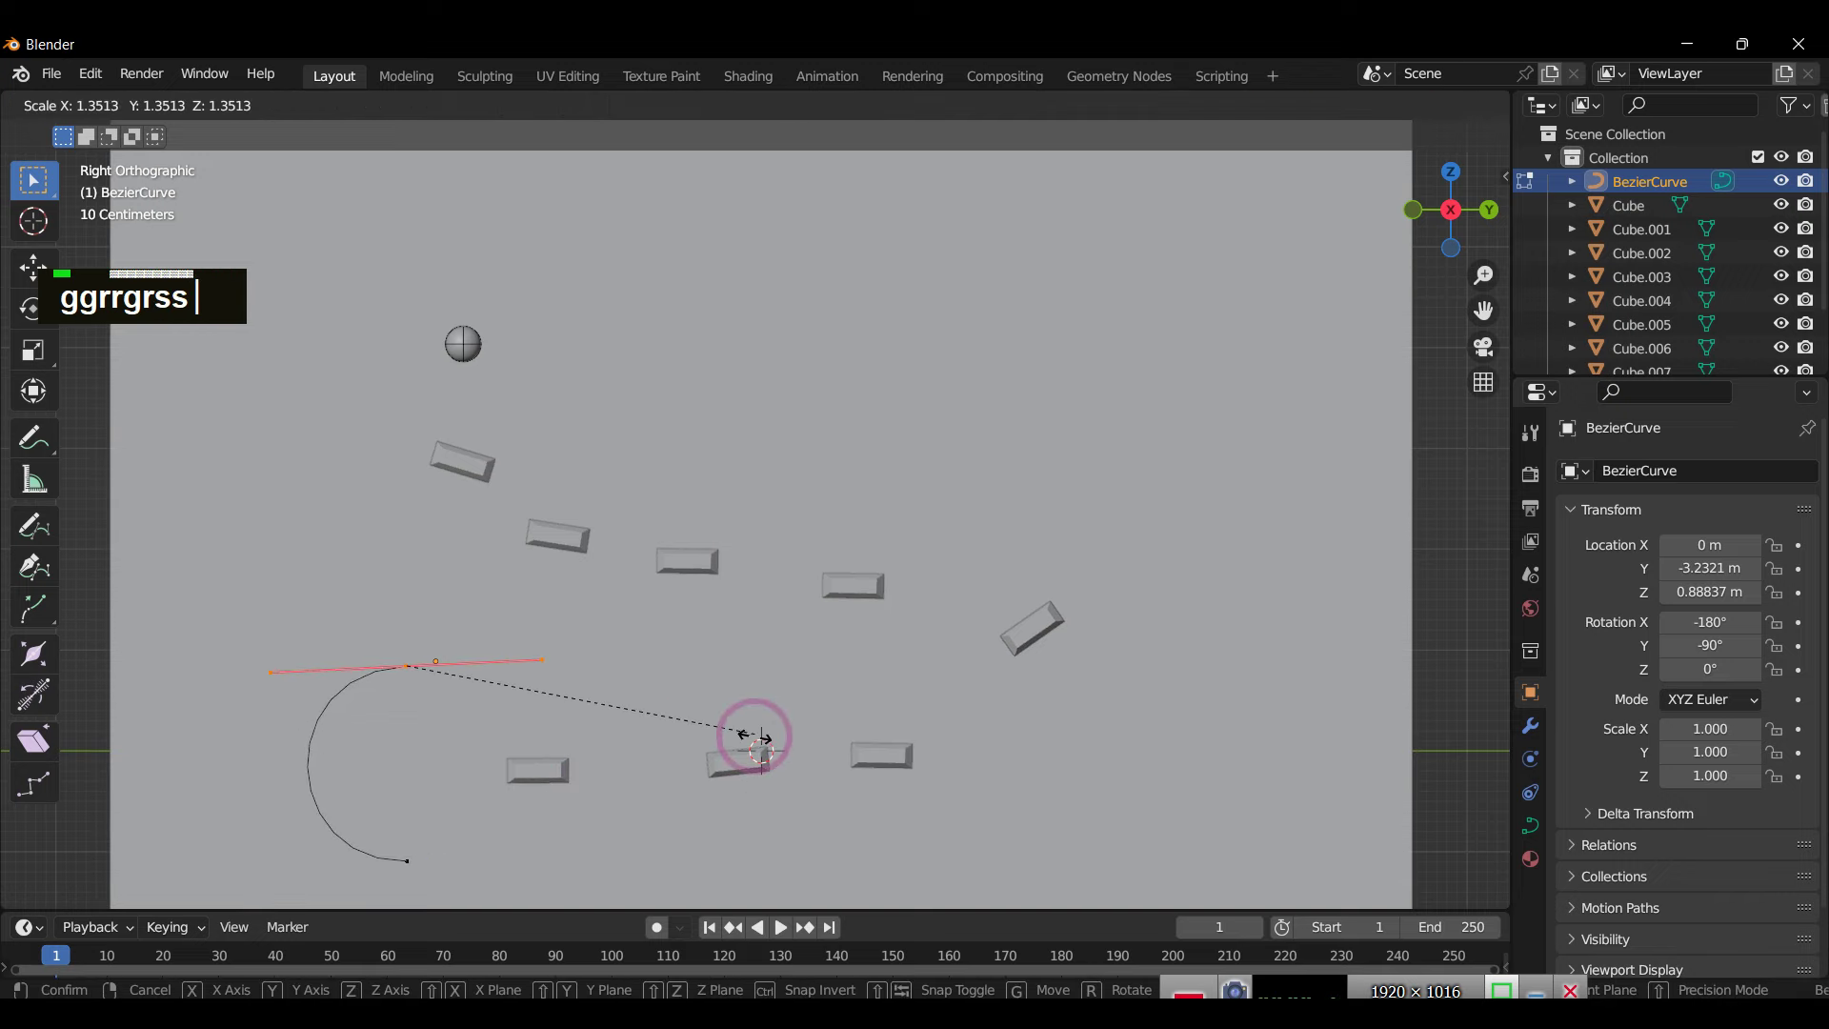
pyautogui.write('r')
pyautogui.press('Tab')
pyautogui.write('ggrrgrssr')
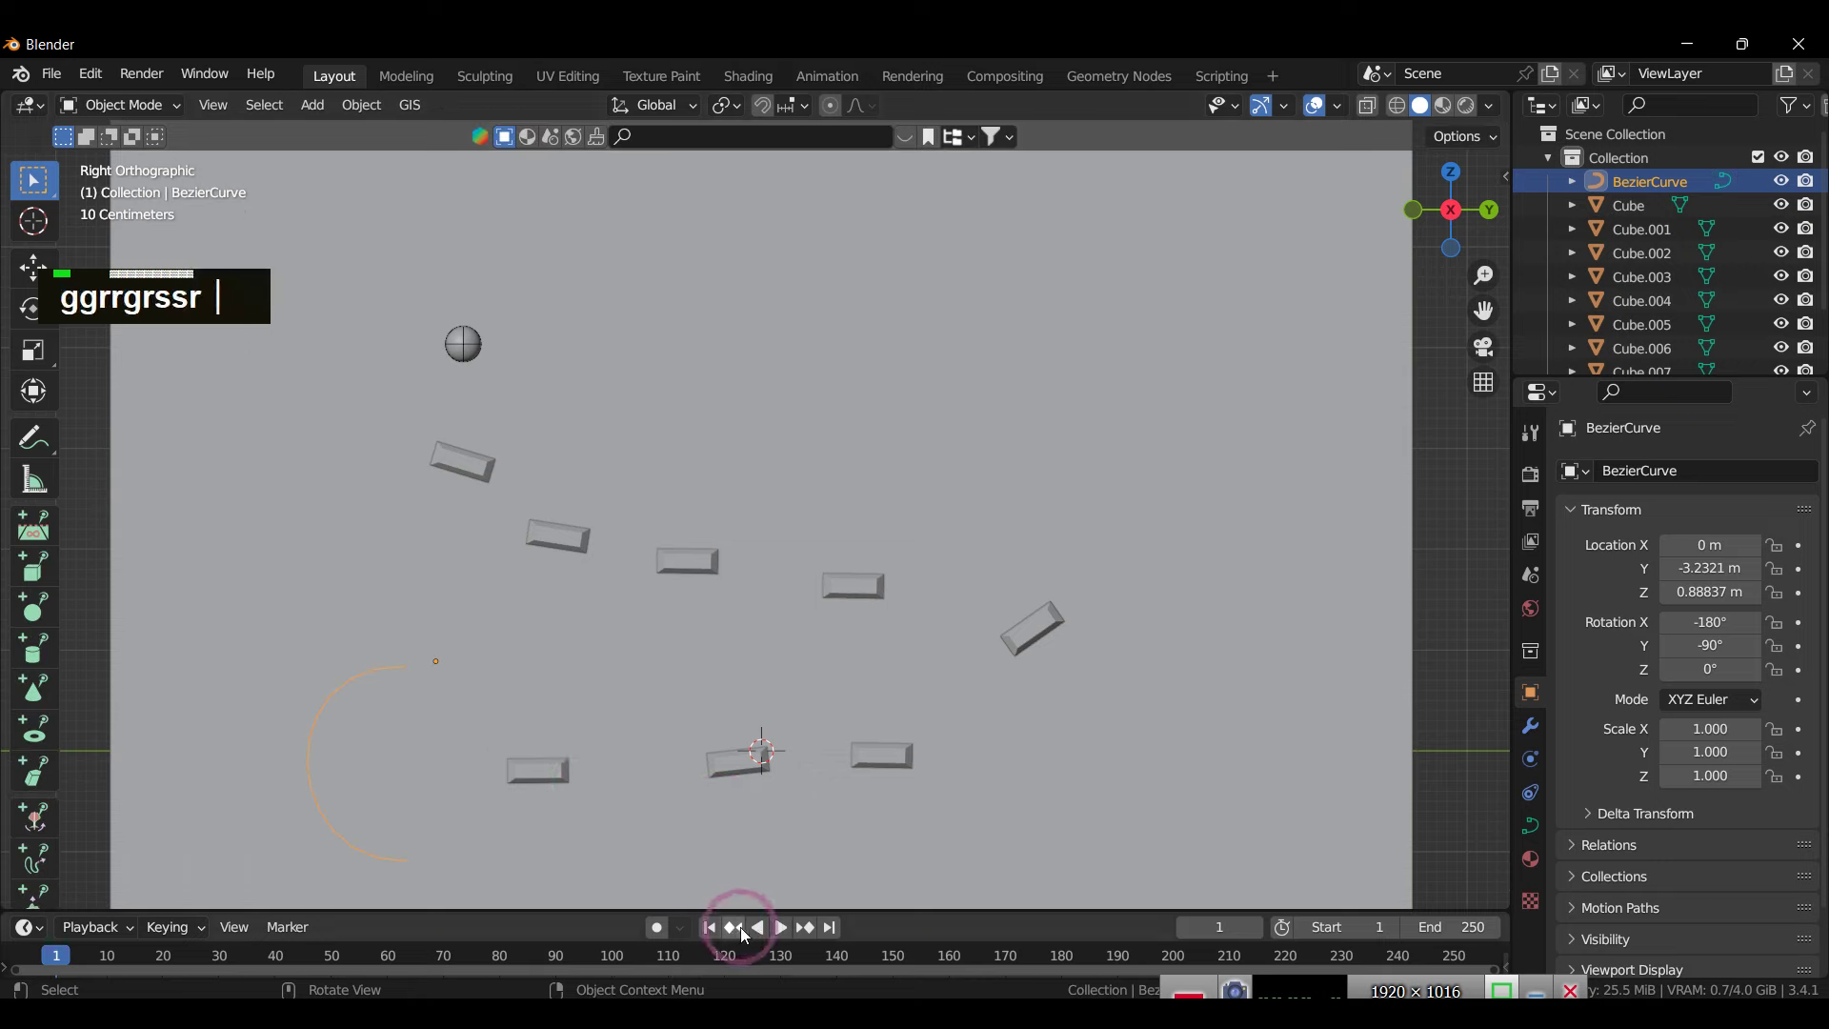
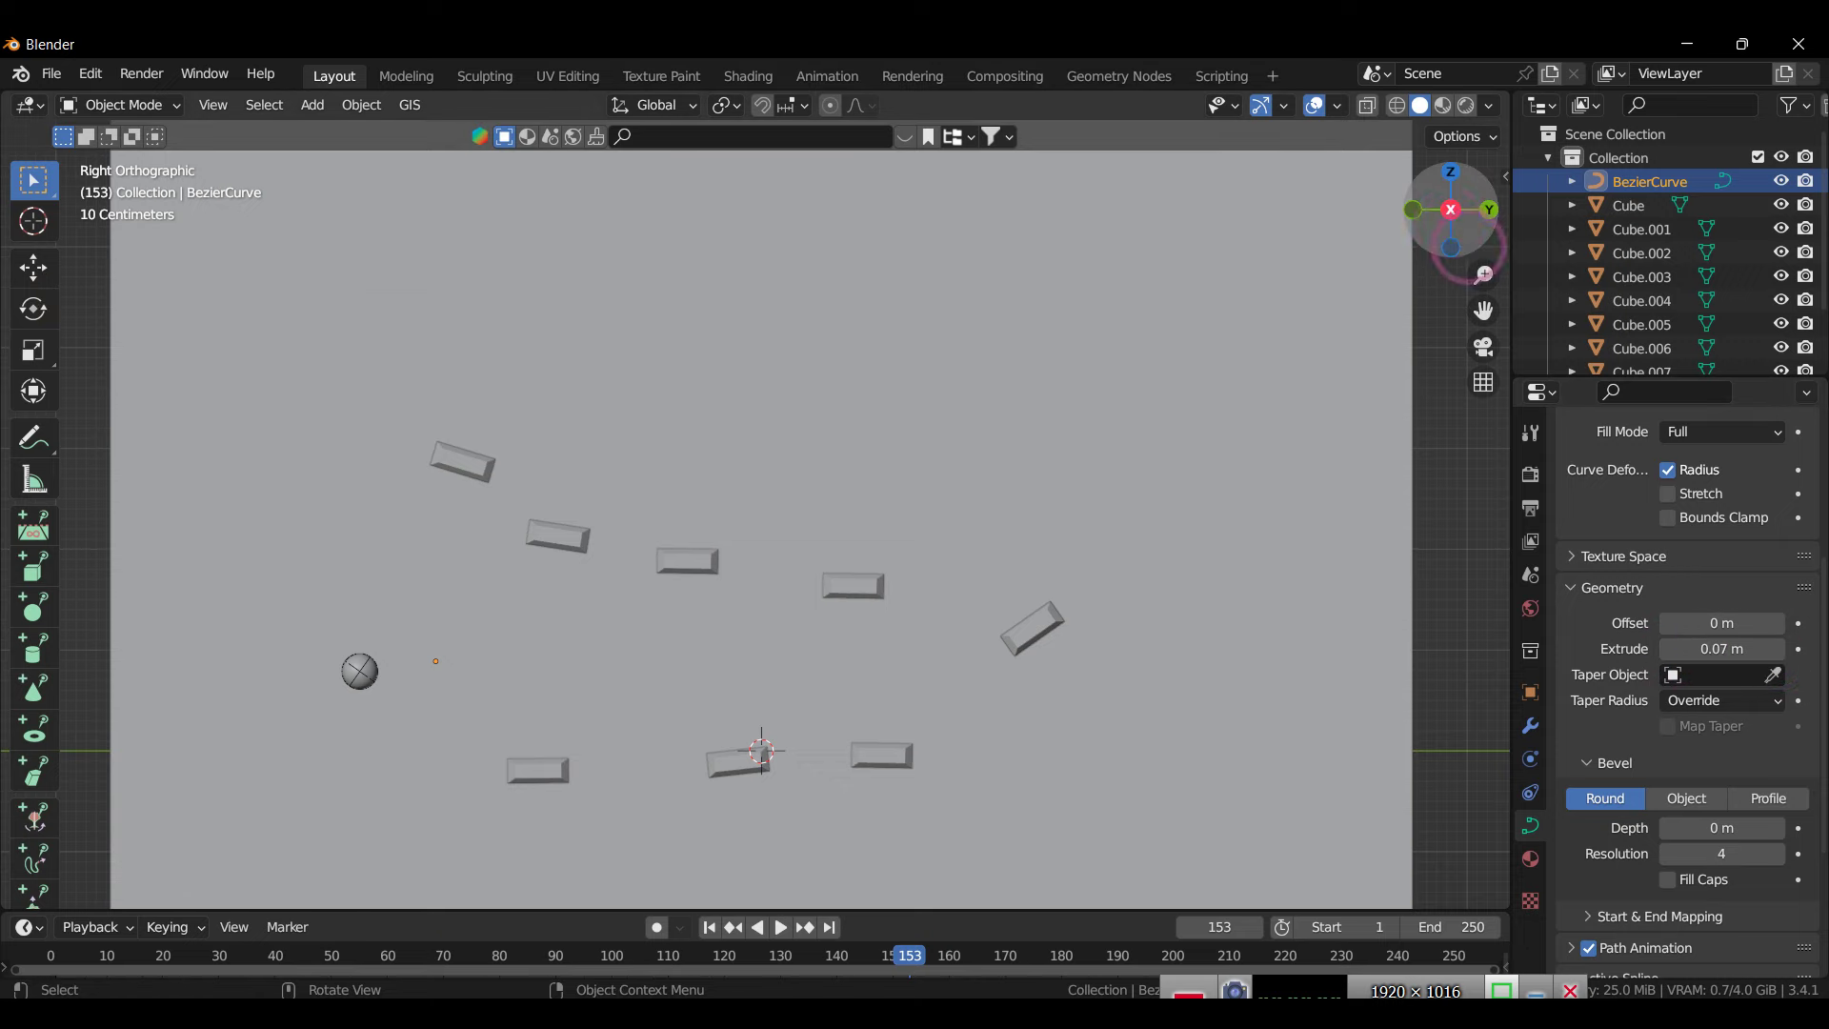
# Step: In the curve's Geometry settings, keep Extrude at 0 after undoing a trial value
pyautogui.scroll(-3)
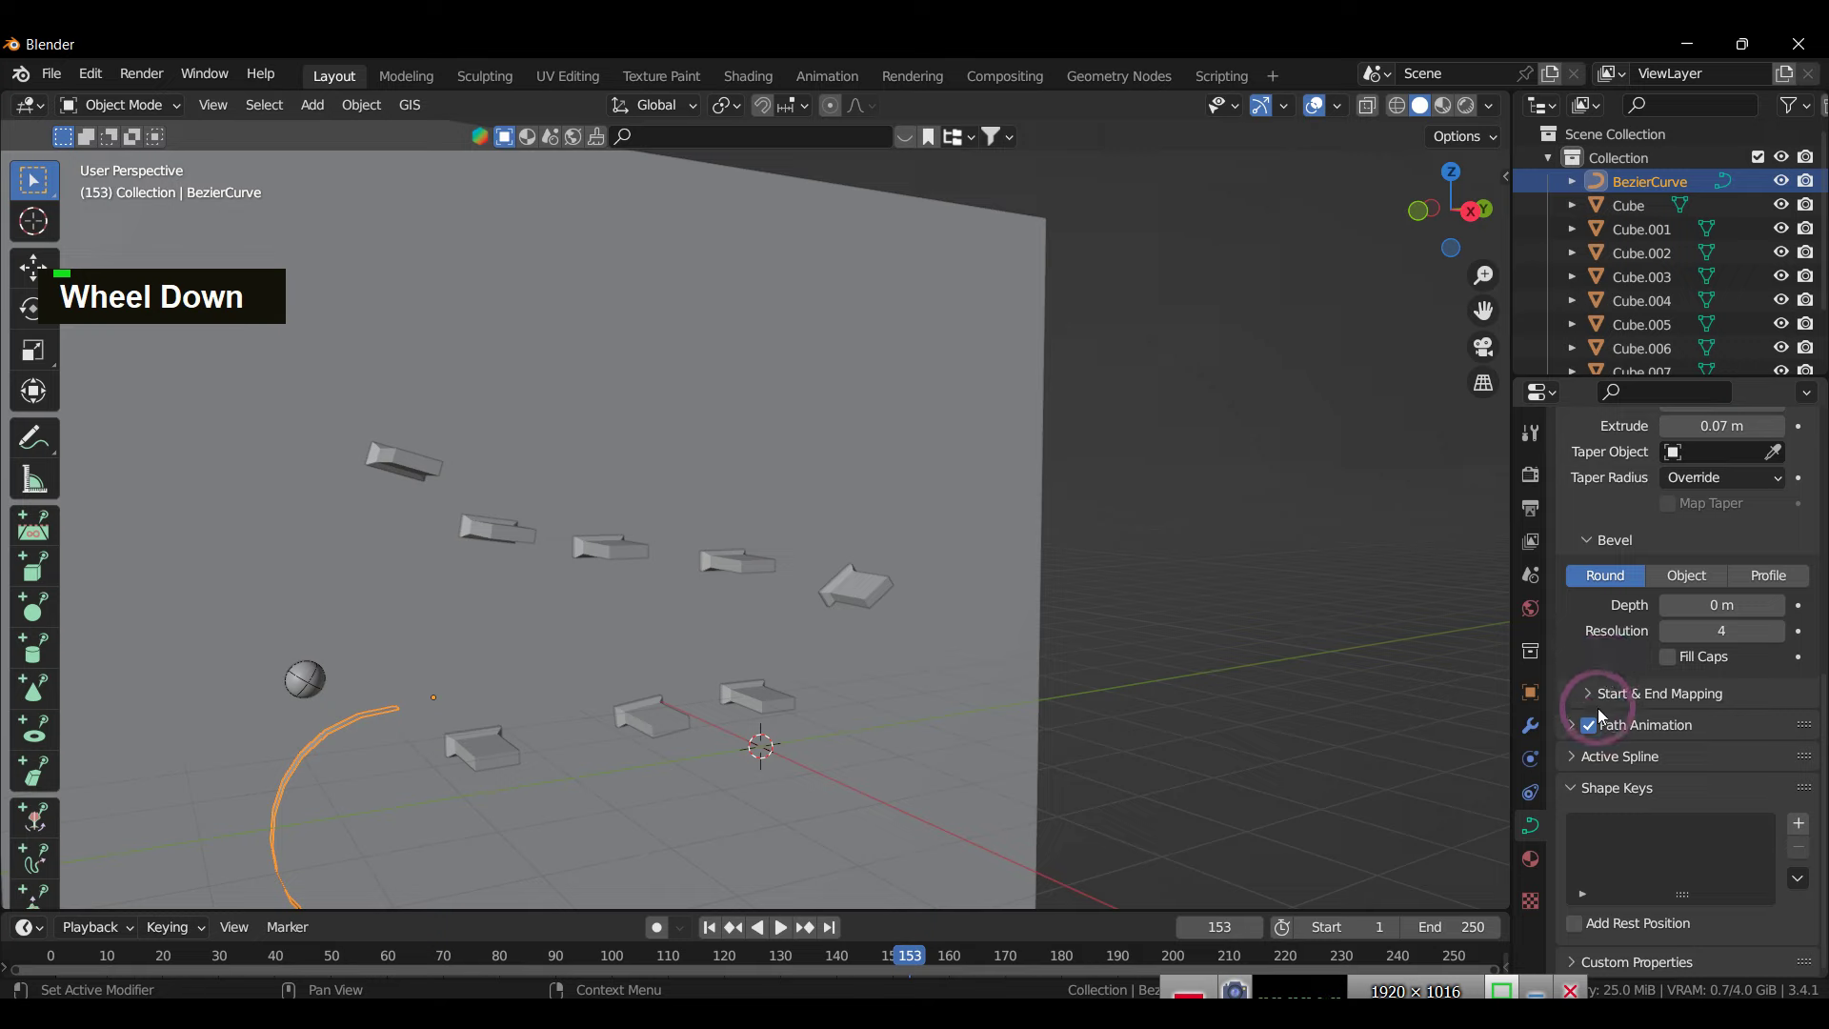
pyautogui.scroll(3)
pyautogui.press('ctrl+z')
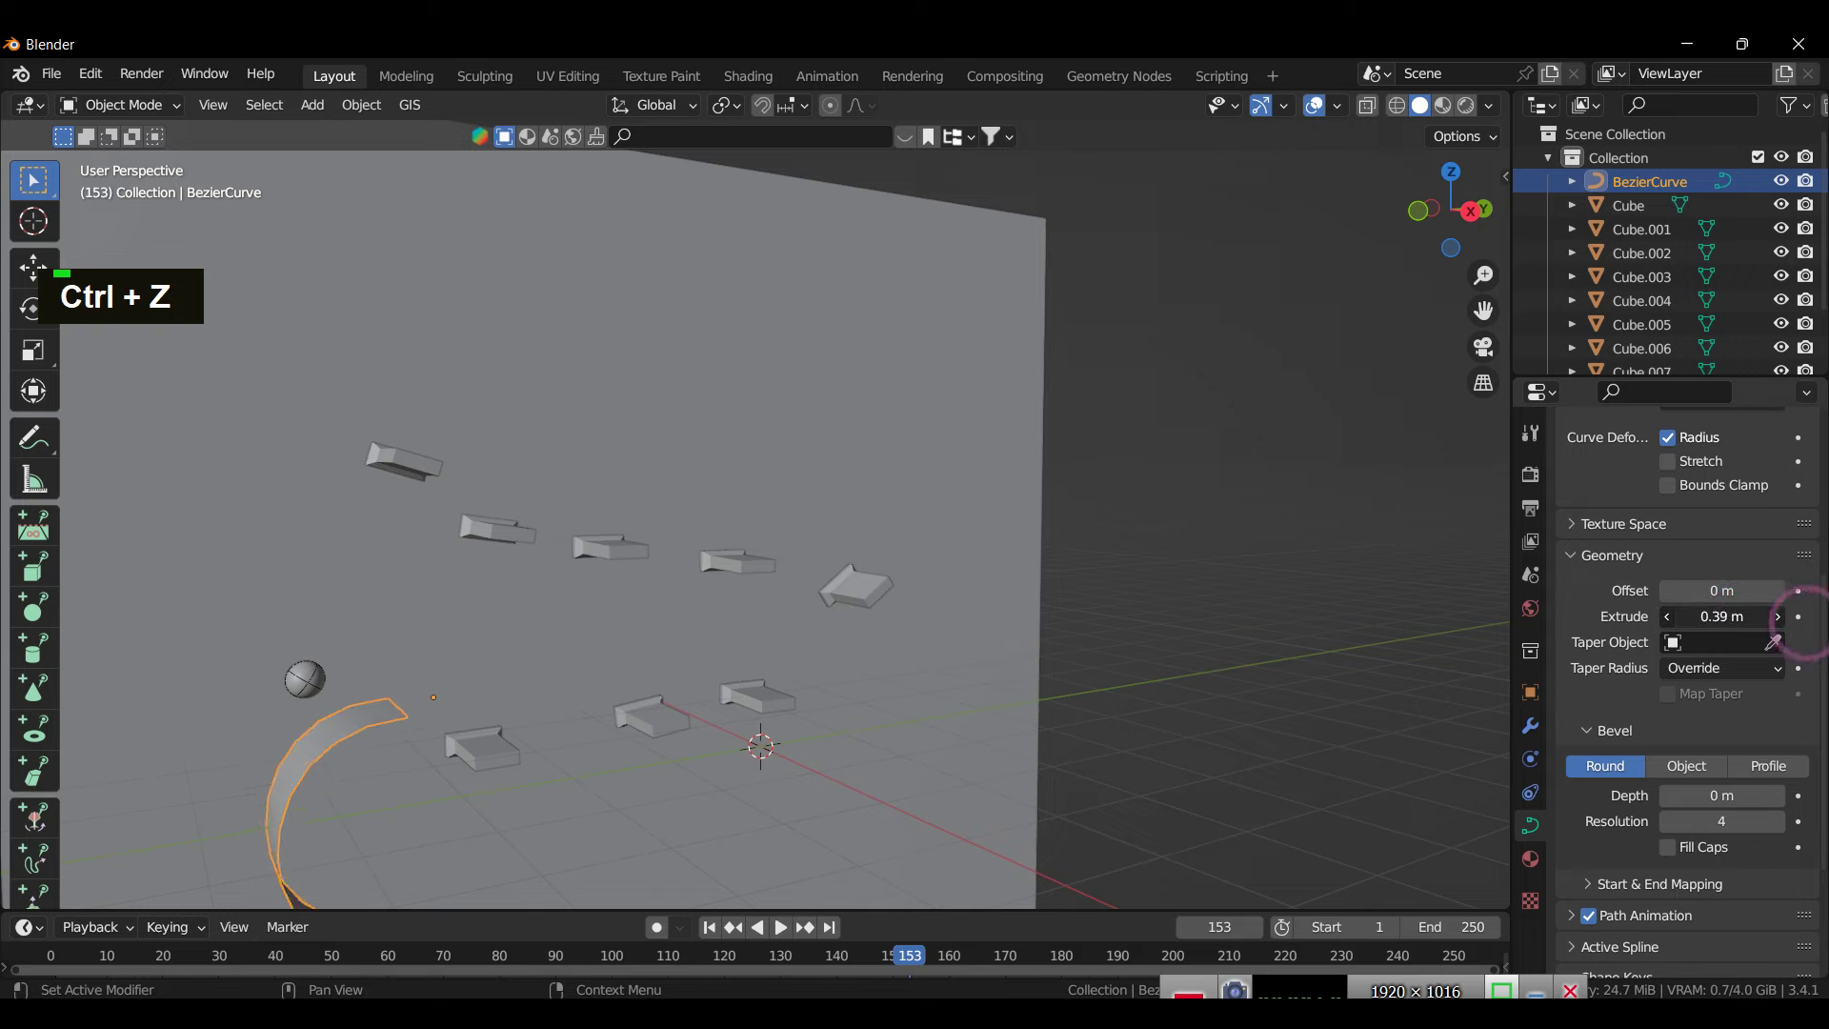
pyautogui.scroll(3)
pyautogui.scroll(-3)
# Step: Give the curve a 0.42 m Round bevel depth so it becomes a thick half-tube, and rewind to frame 1
pyautogui.doubleClick(1540, 828)
pyautogui.scroll(3)
pyautogui.scroll(-3)
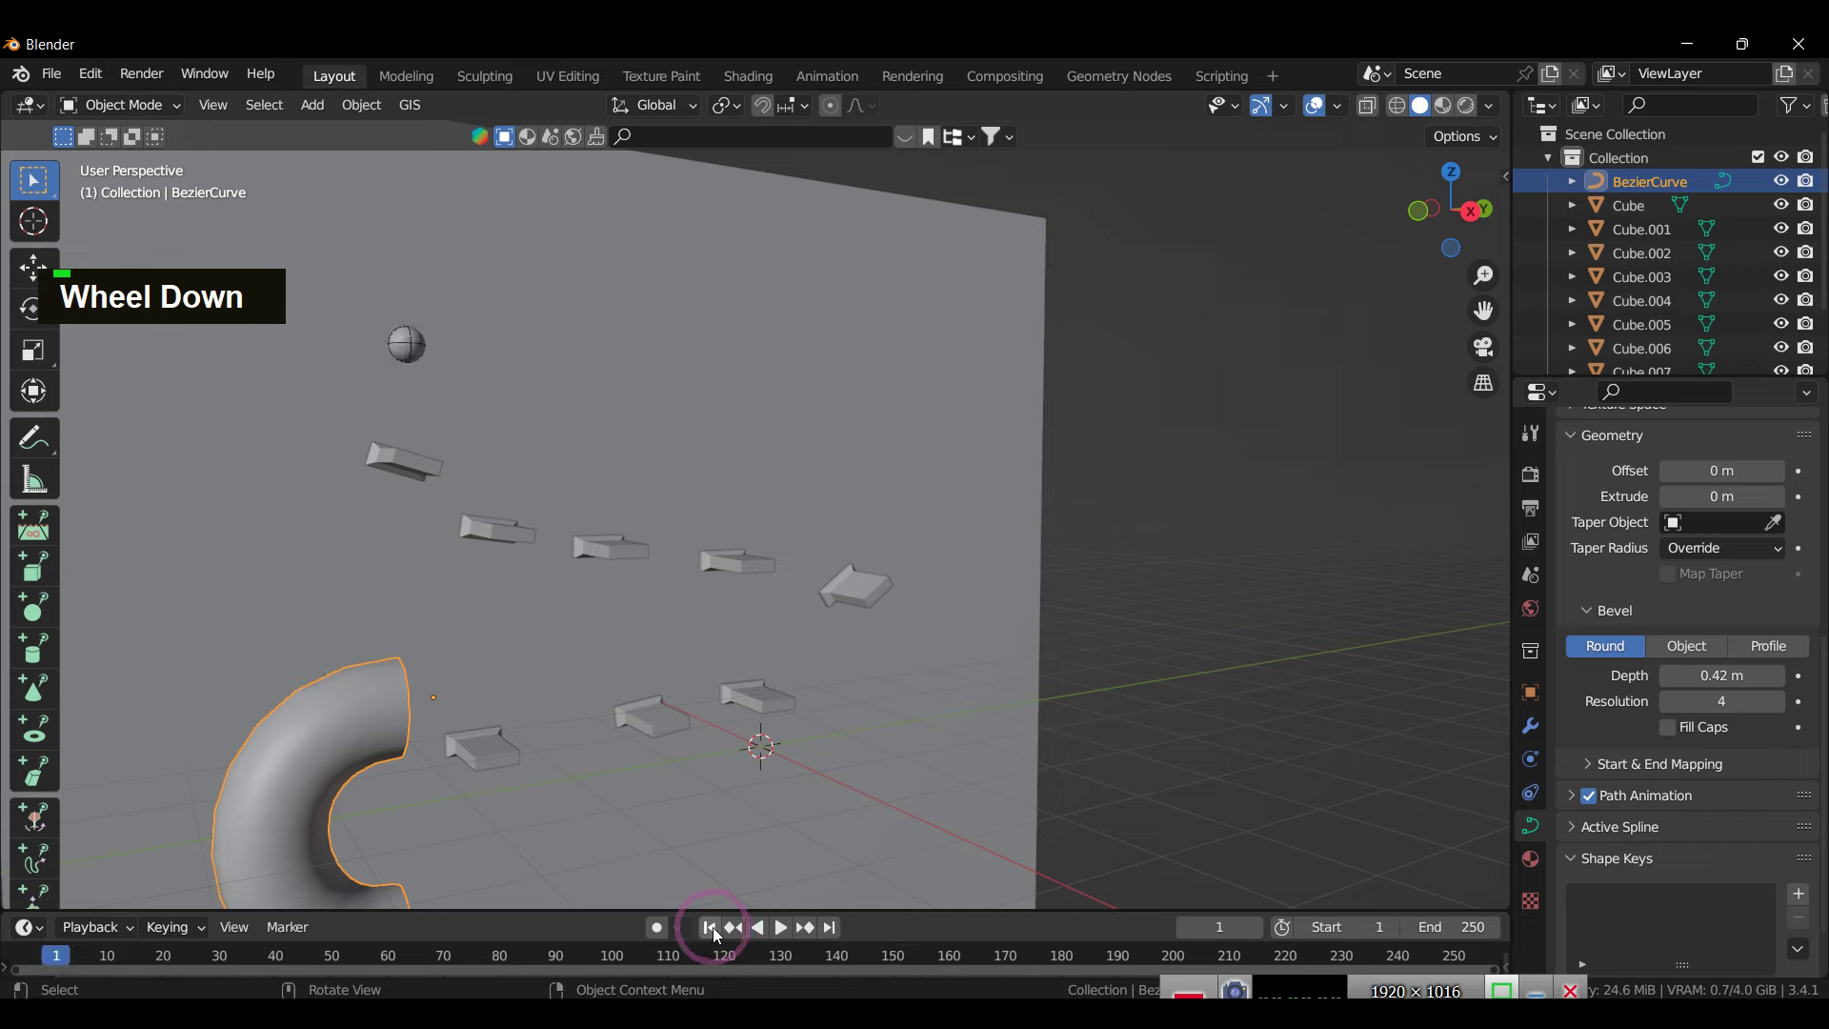
pyautogui.doubleClick(348, 741)
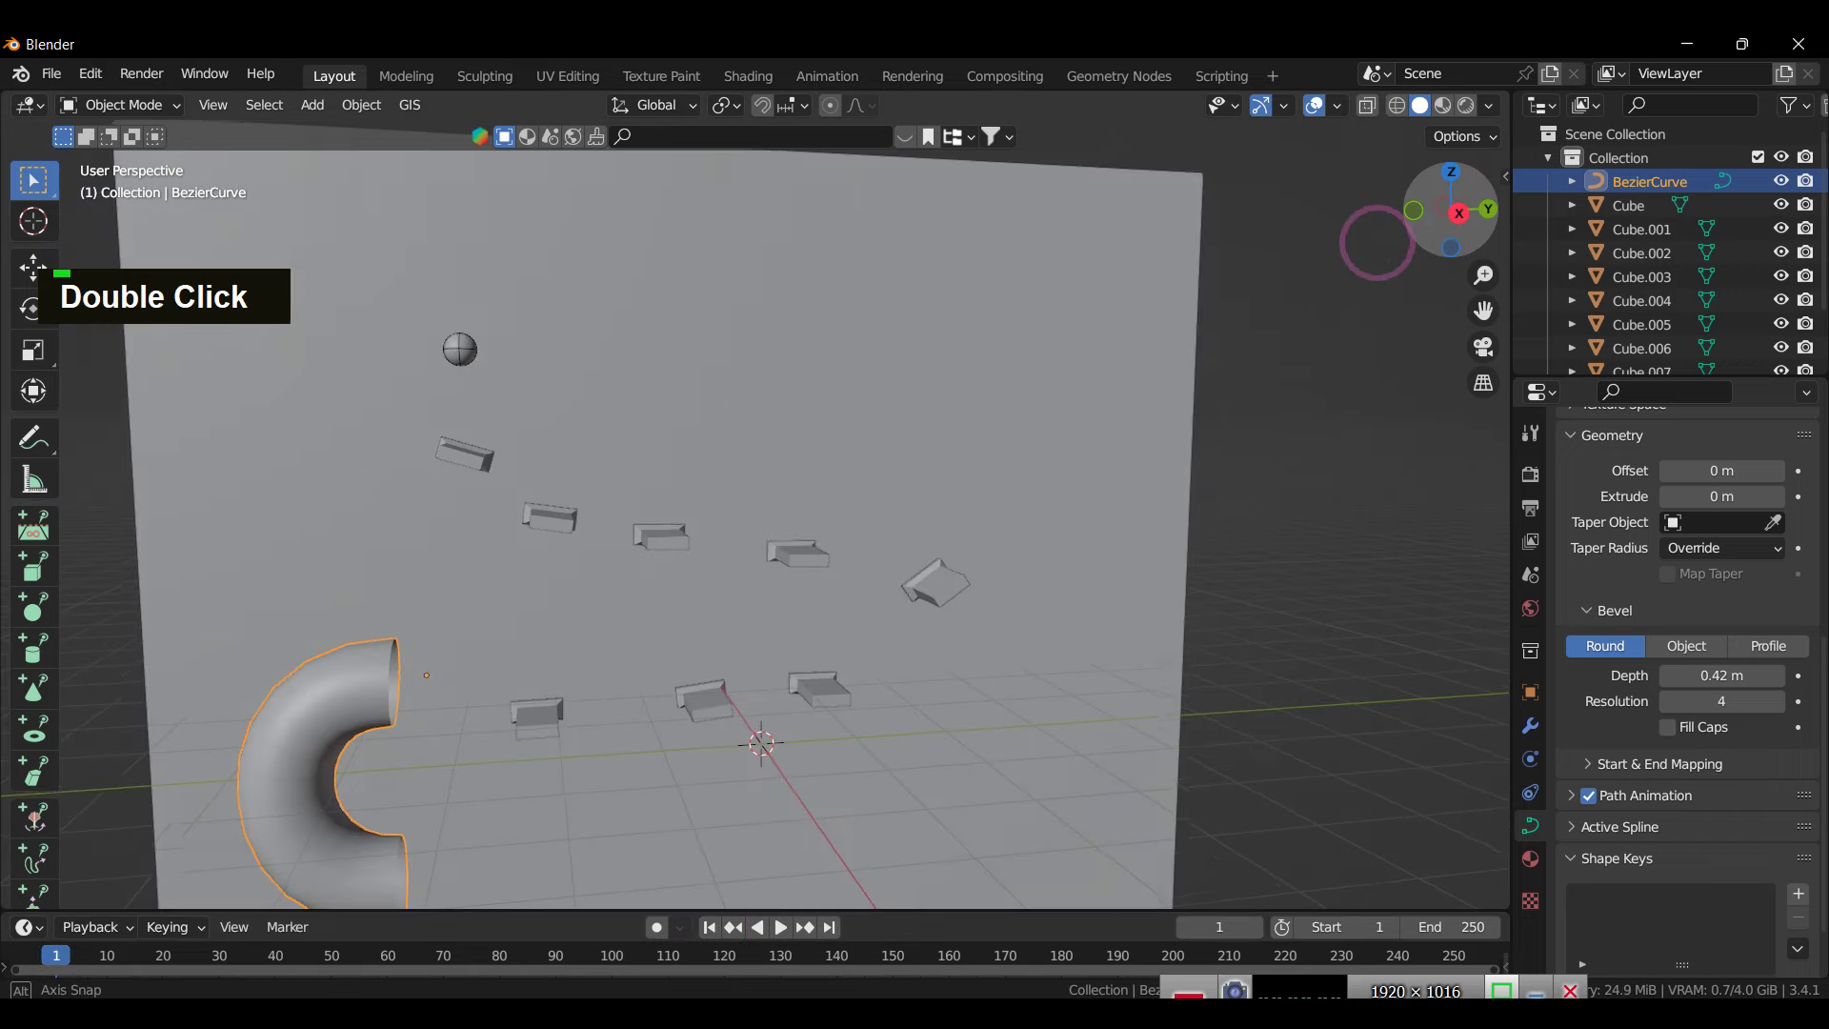
pyautogui.scroll(-3)
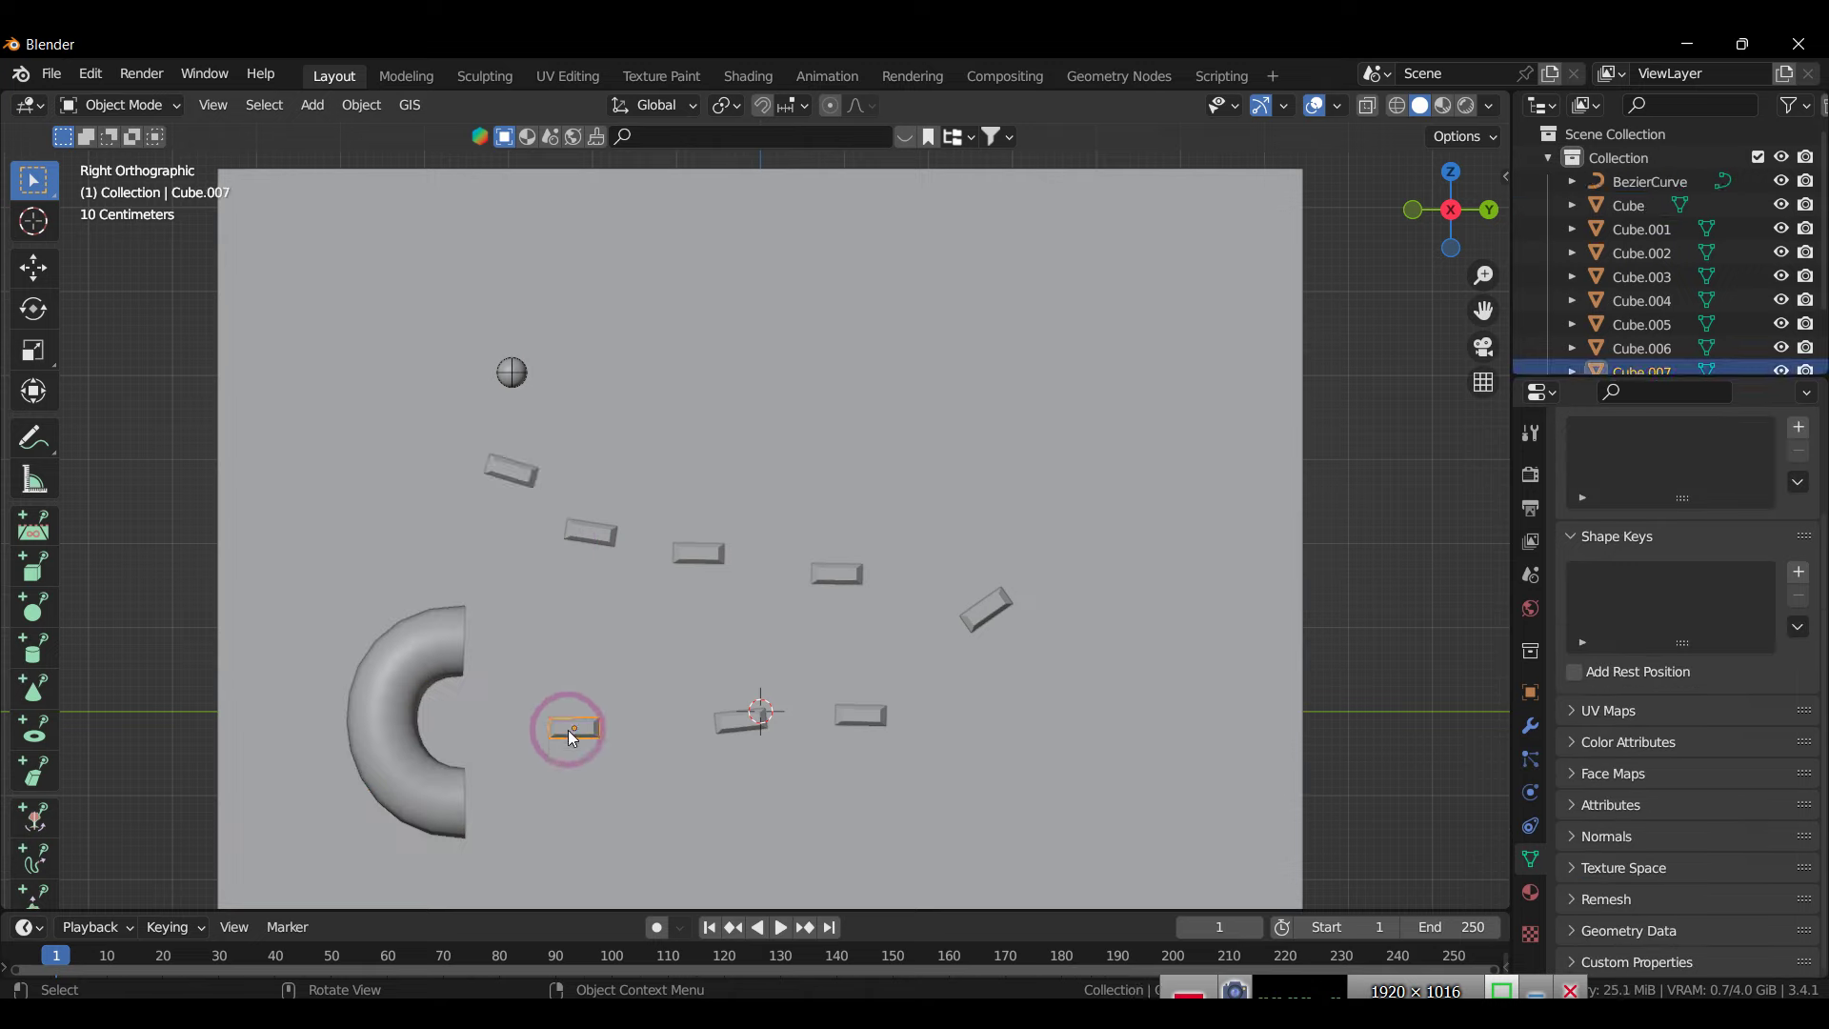
# Step: Duplicate a block, stretch it along X into a long flat ledge below the tube, and shift the tube along X to line up
pyautogui.write('d')
pyautogui.write('sx')
pyautogui.write('y')
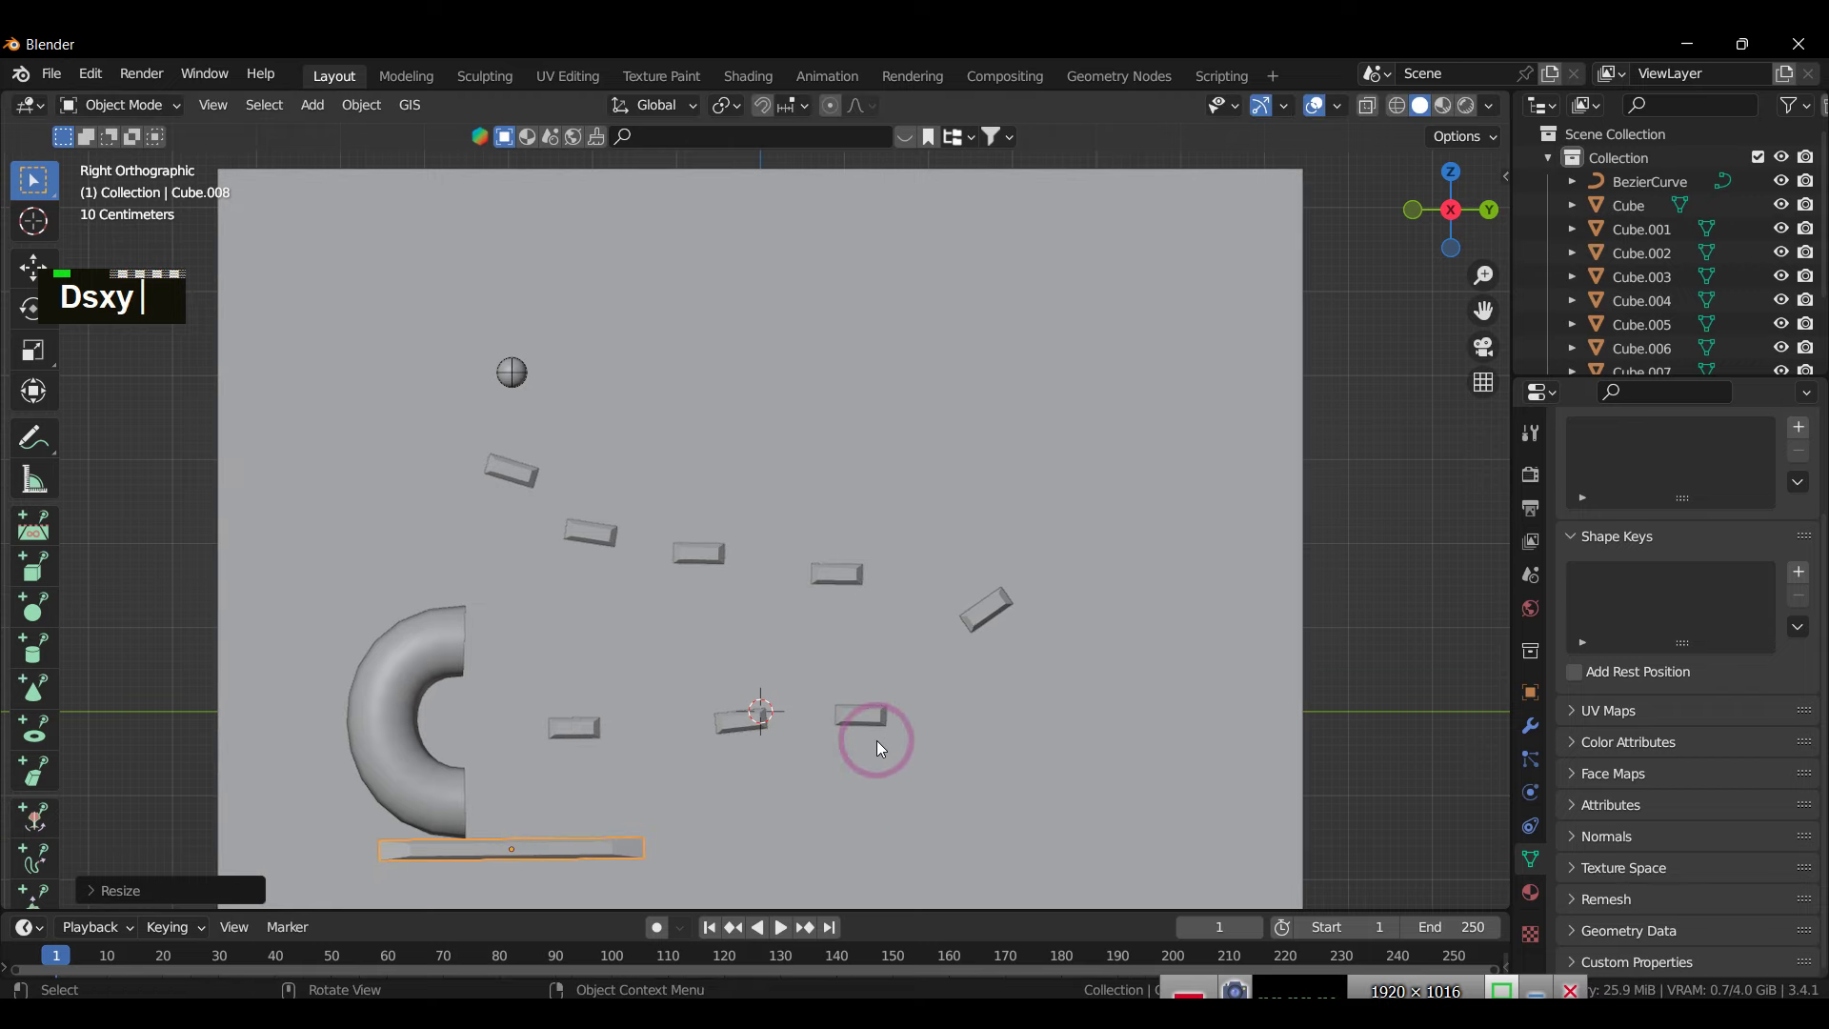
pyautogui.write('g')
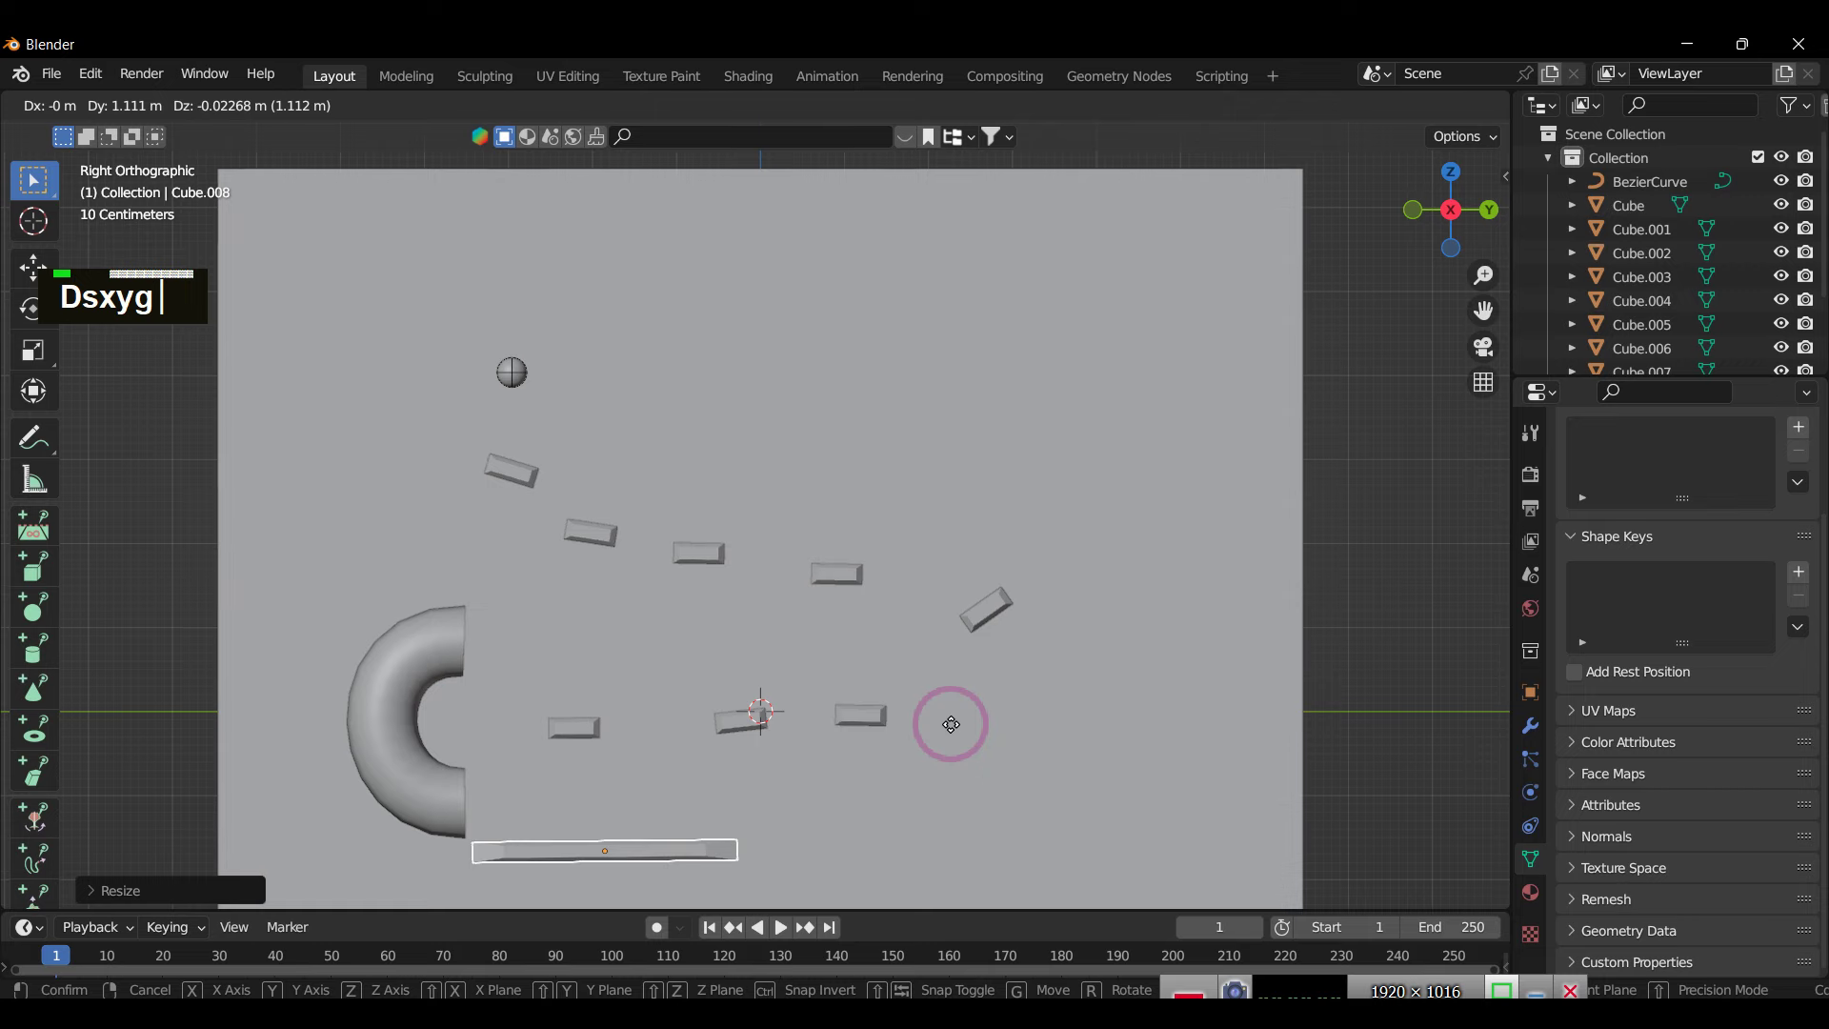
pyautogui.write('g')
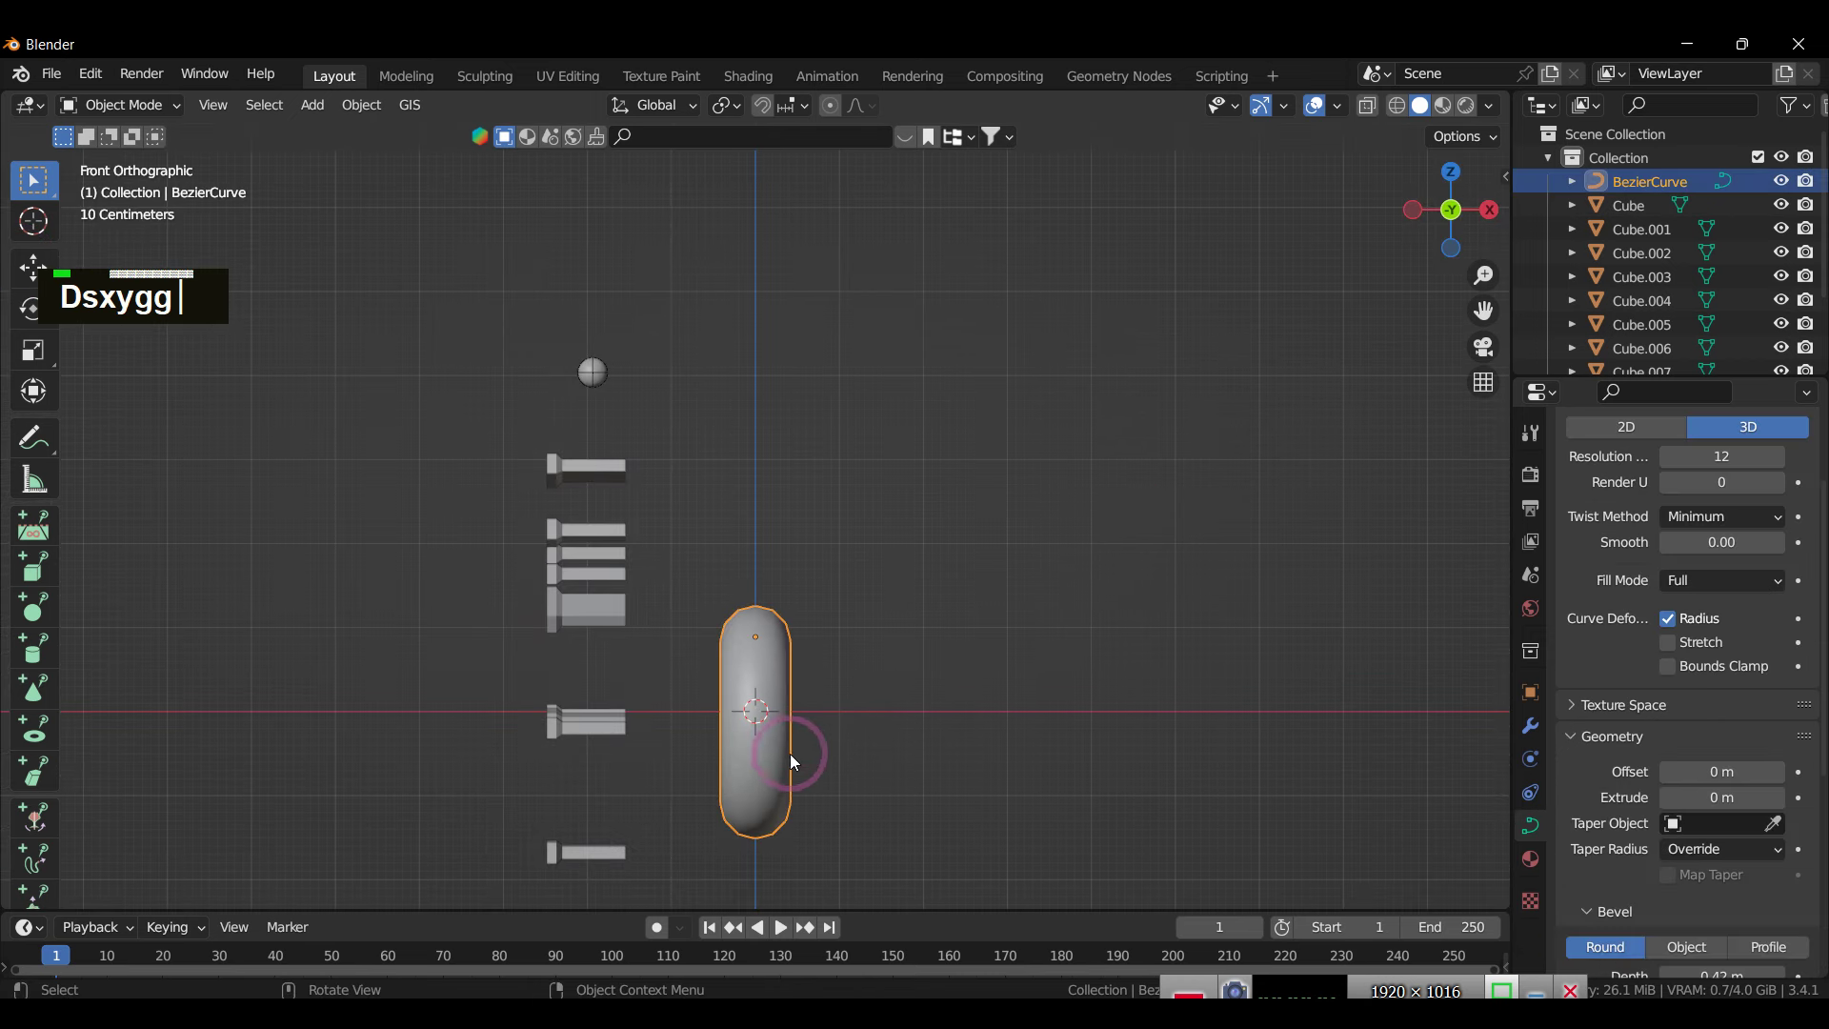
pyautogui.write('gx')
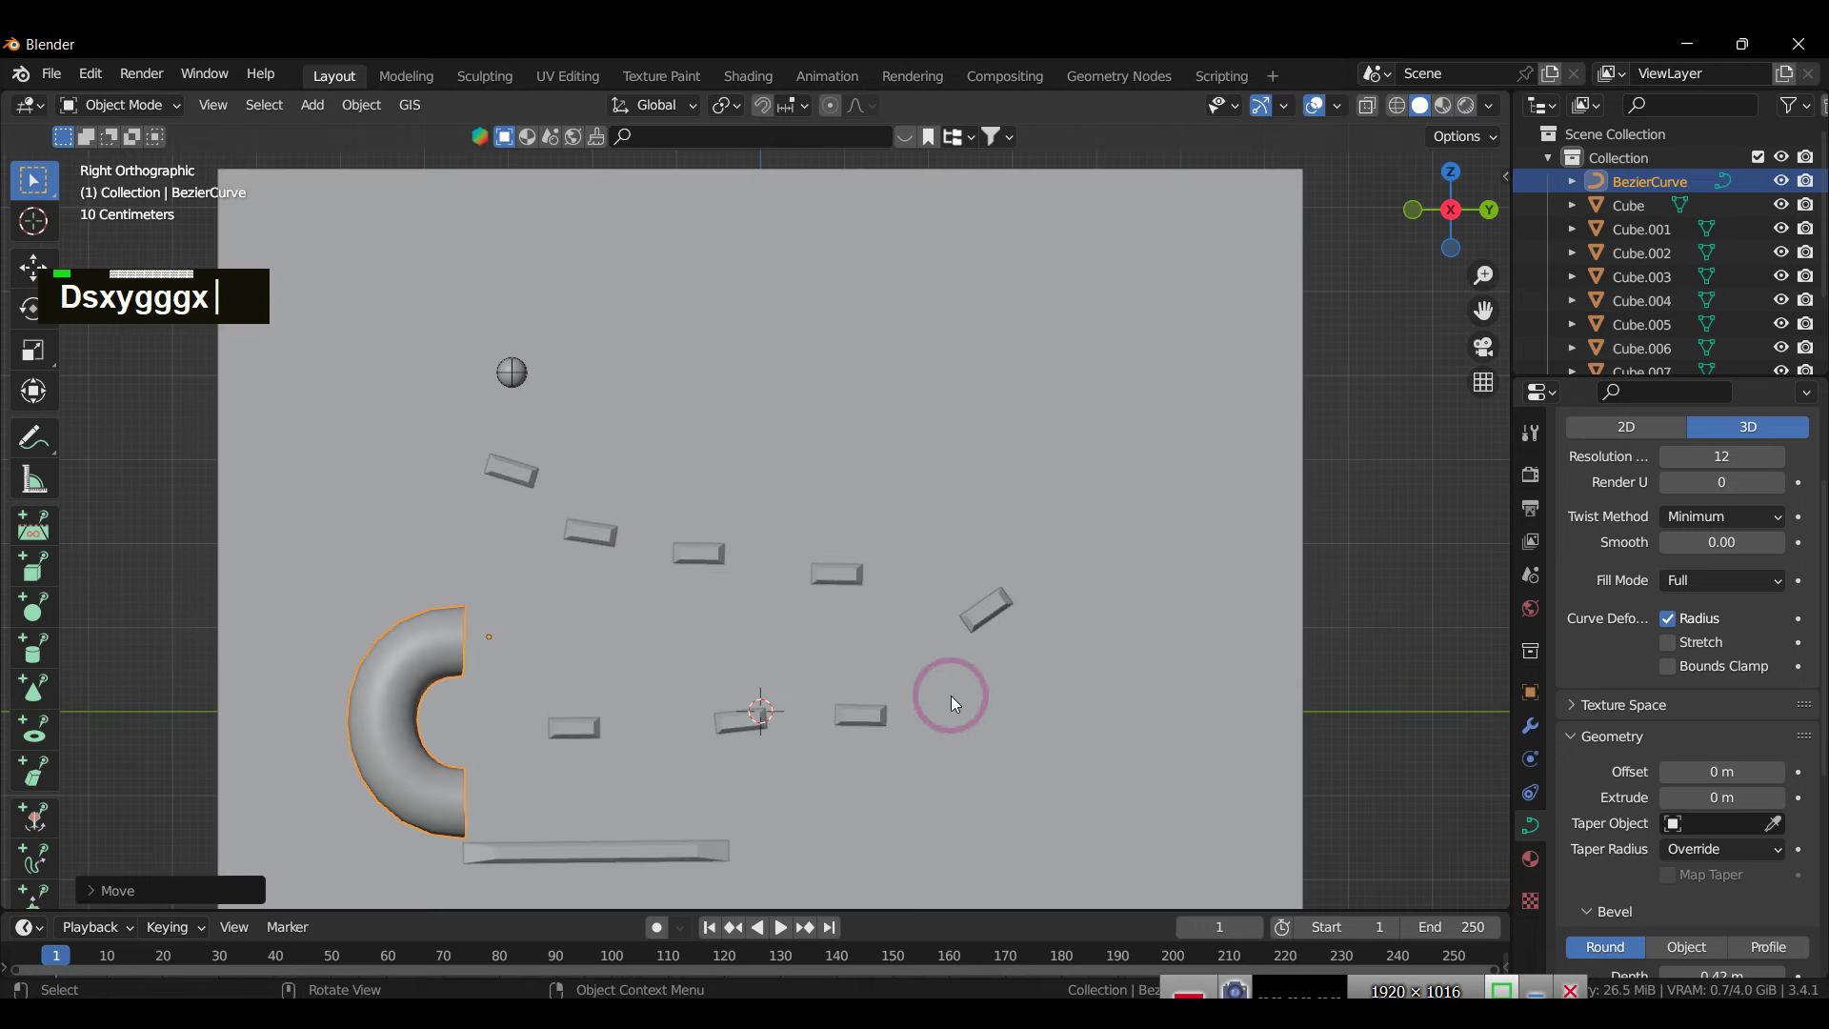
# Step: Add Passive rigid-body physics to the tube and play the simulation so the ball rolls onto the ledge
pyautogui.doubleClick(374, 668)
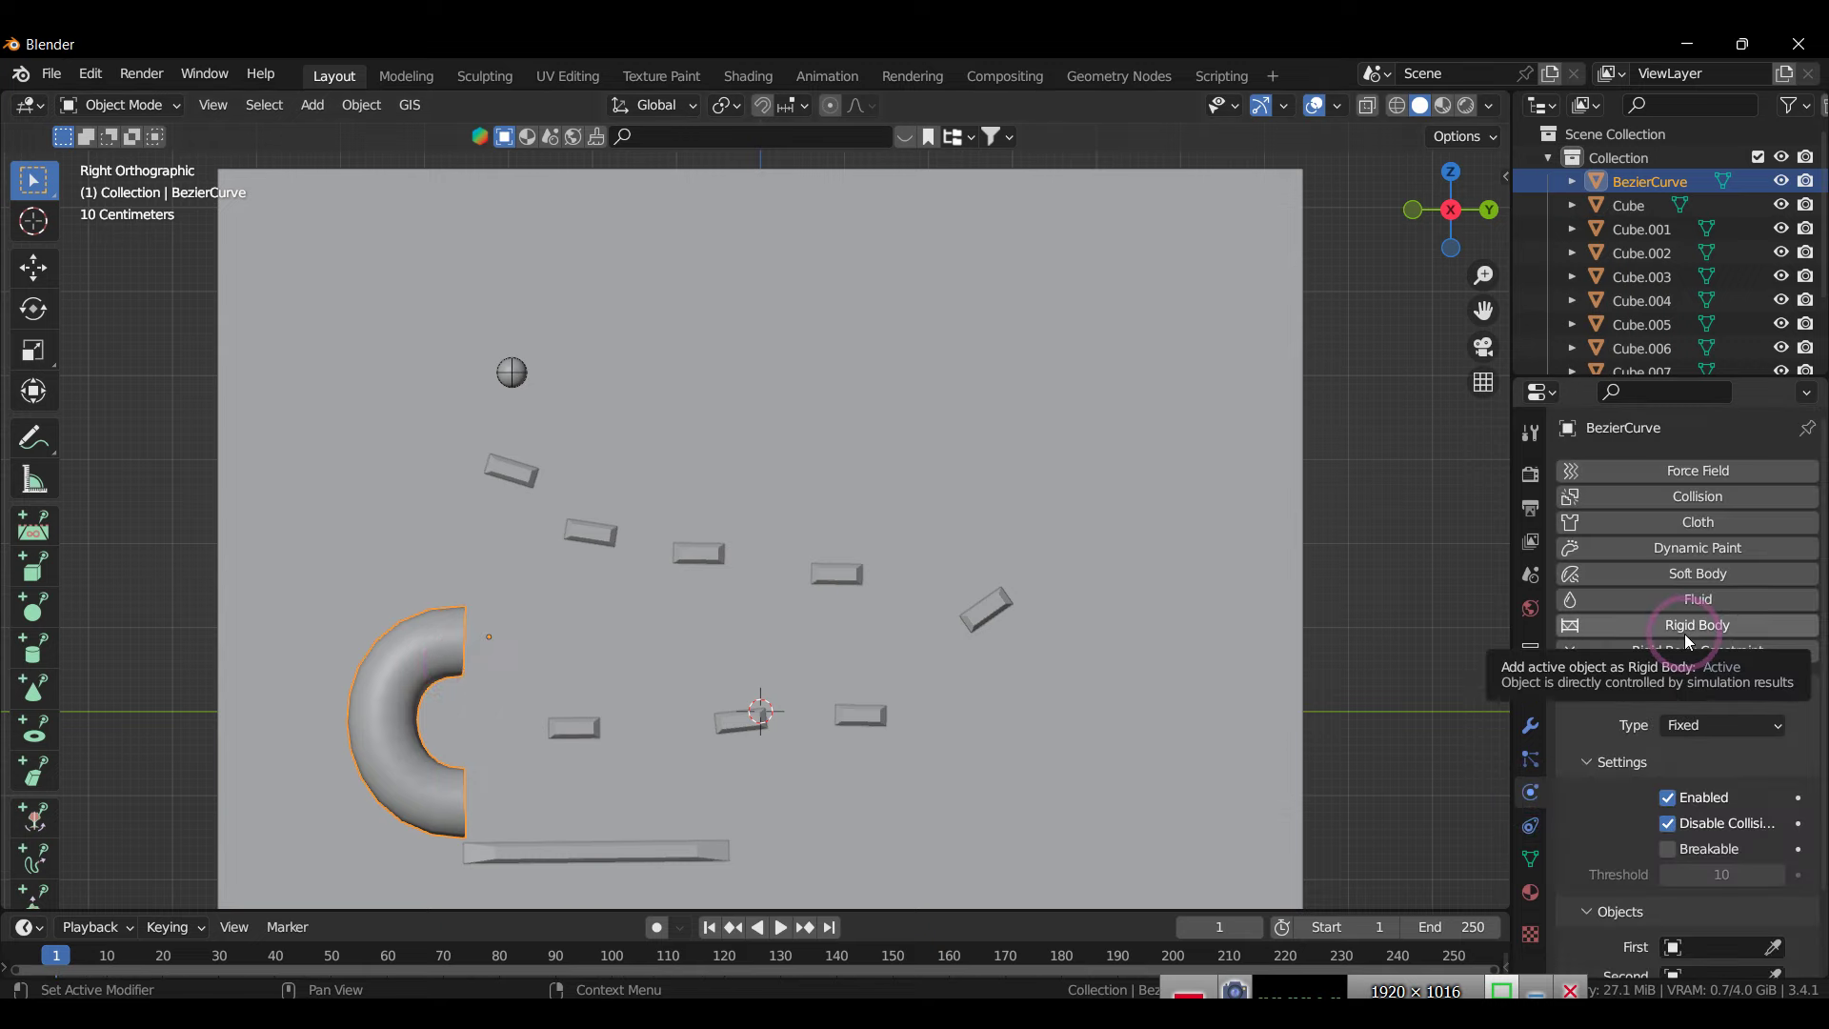
pyautogui.doubleClick(1689, 638)
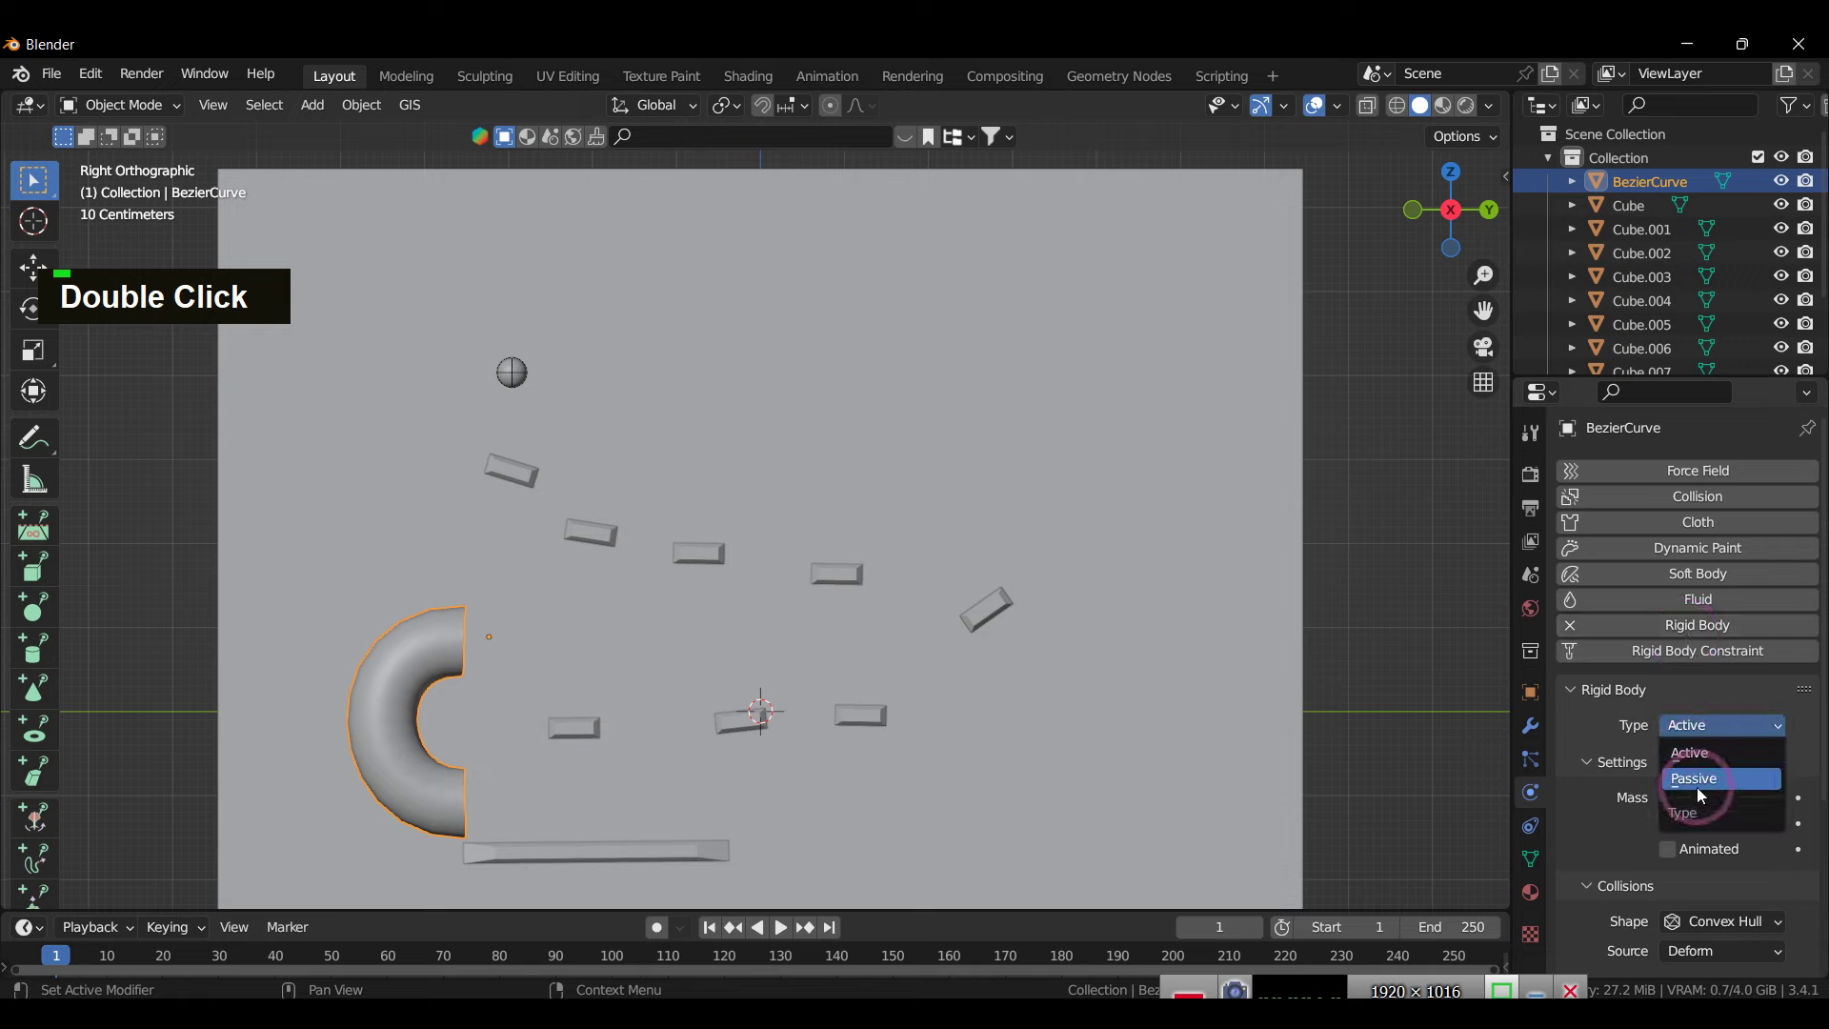
pyautogui.scroll(-3)
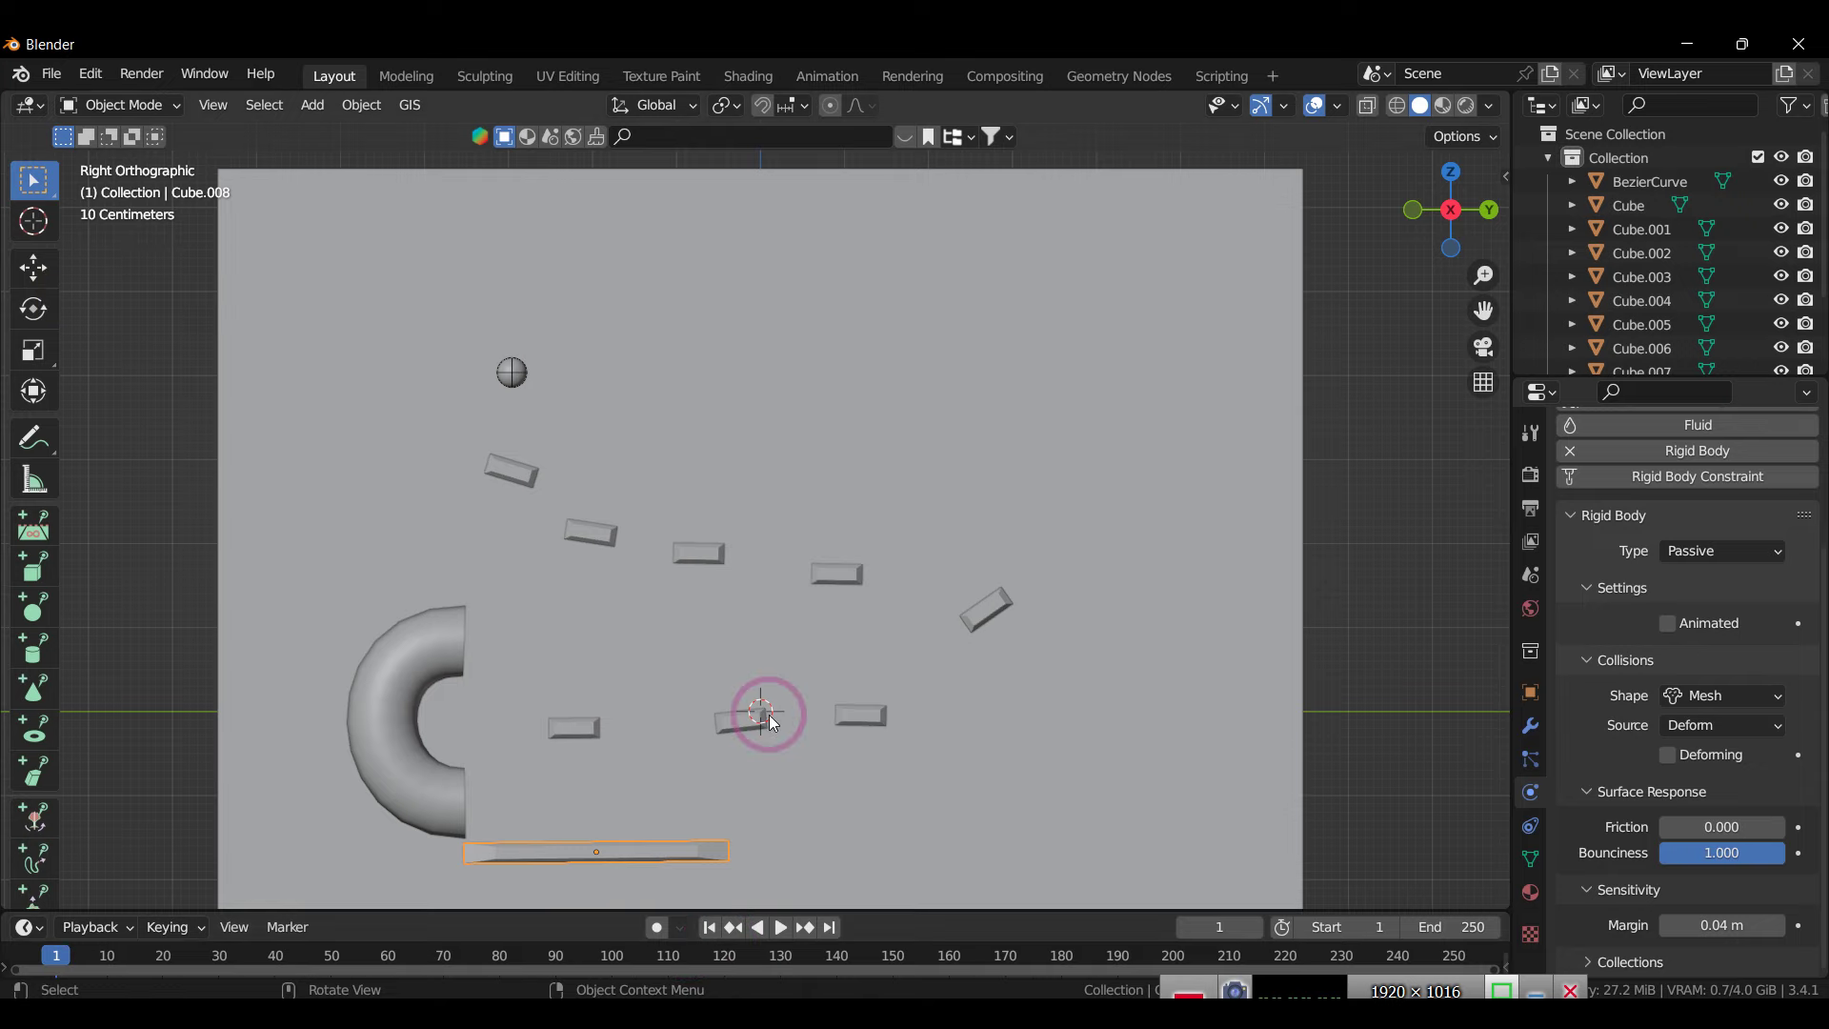
pyautogui.press('space')
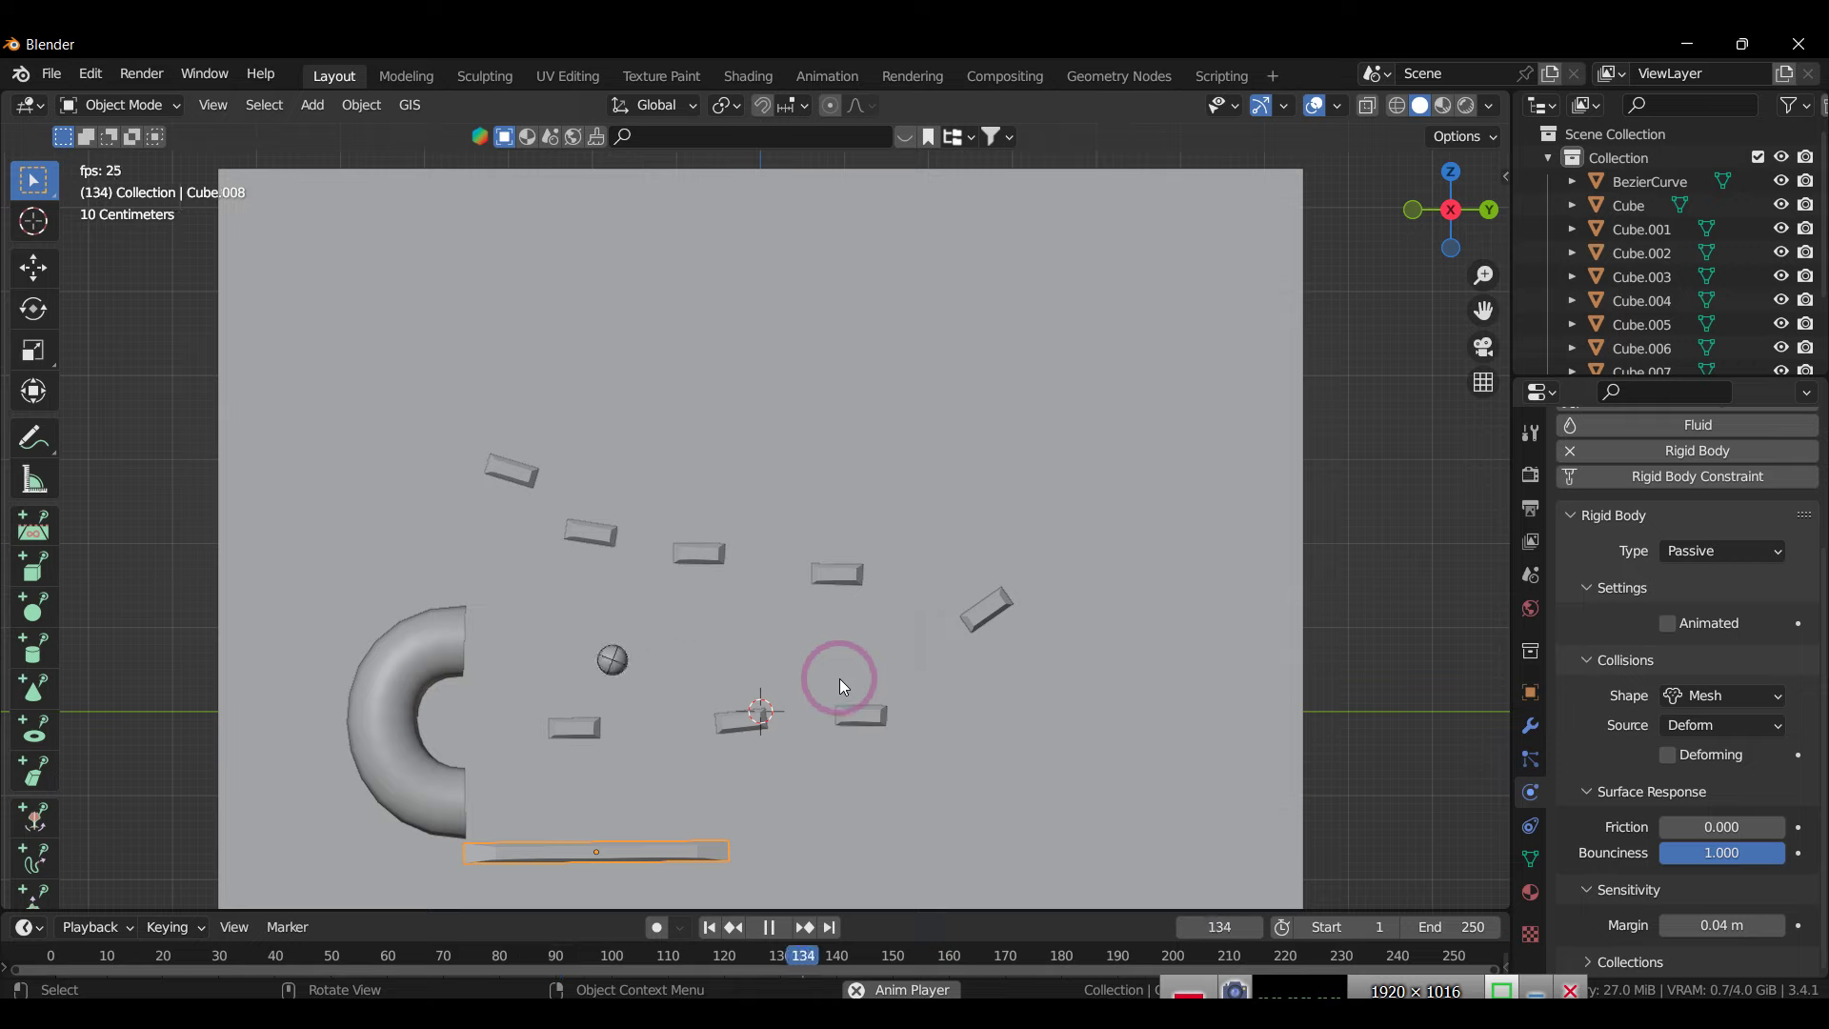
pyautogui.press('space')
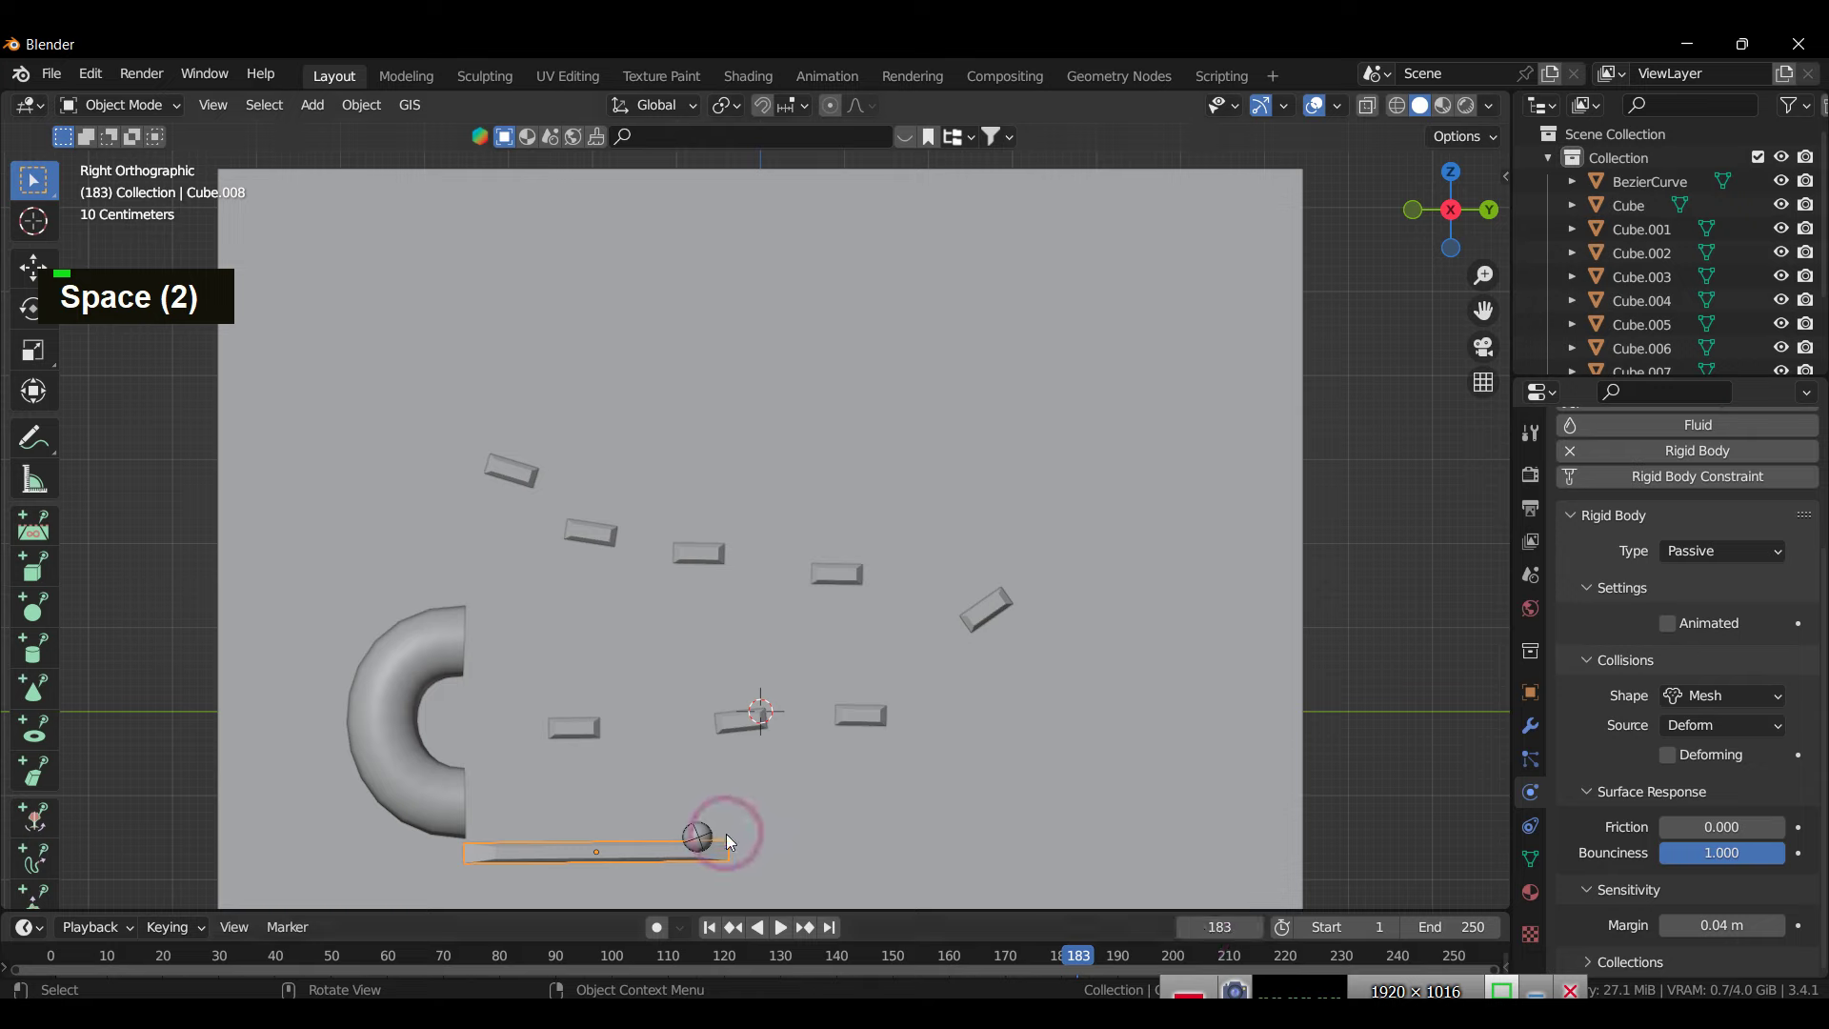
# Step: Duplicate a block, rotate it 90° upright, and move it toward the right end of the ledge
pyautogui.write('d|')
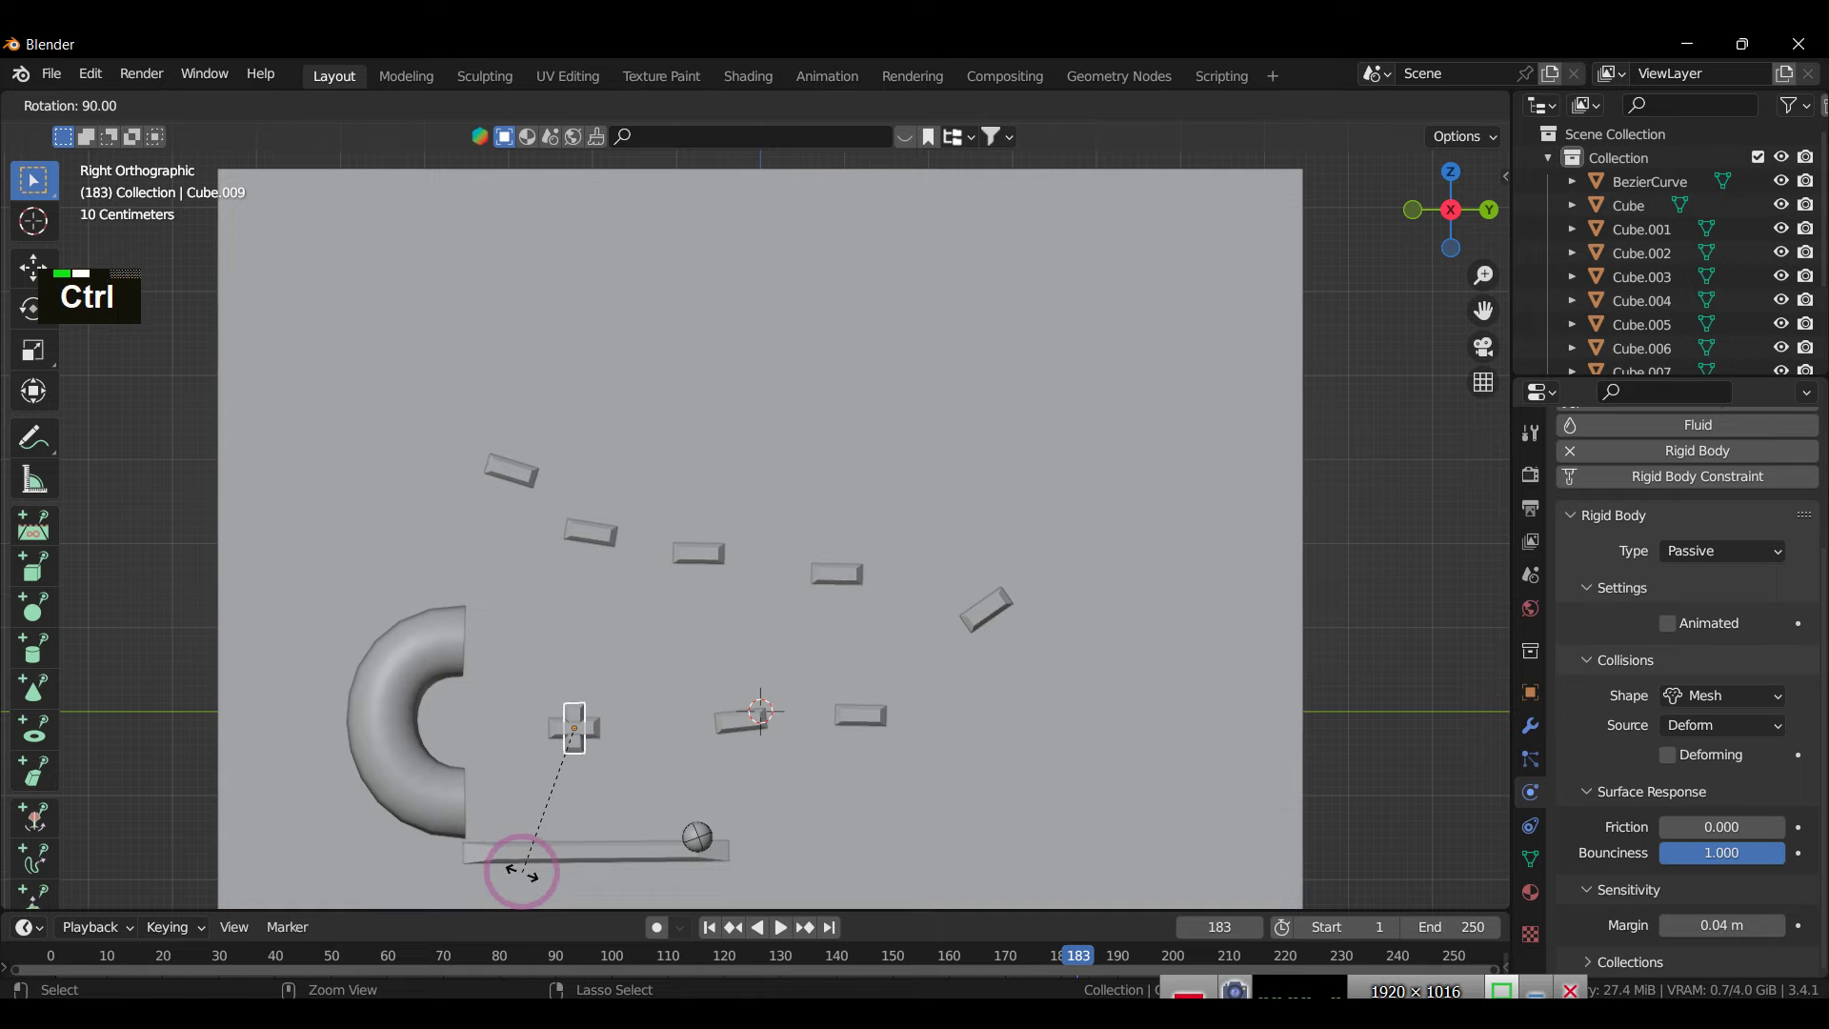
pyautogui.click(525, 875)
pyautogui.write('g')
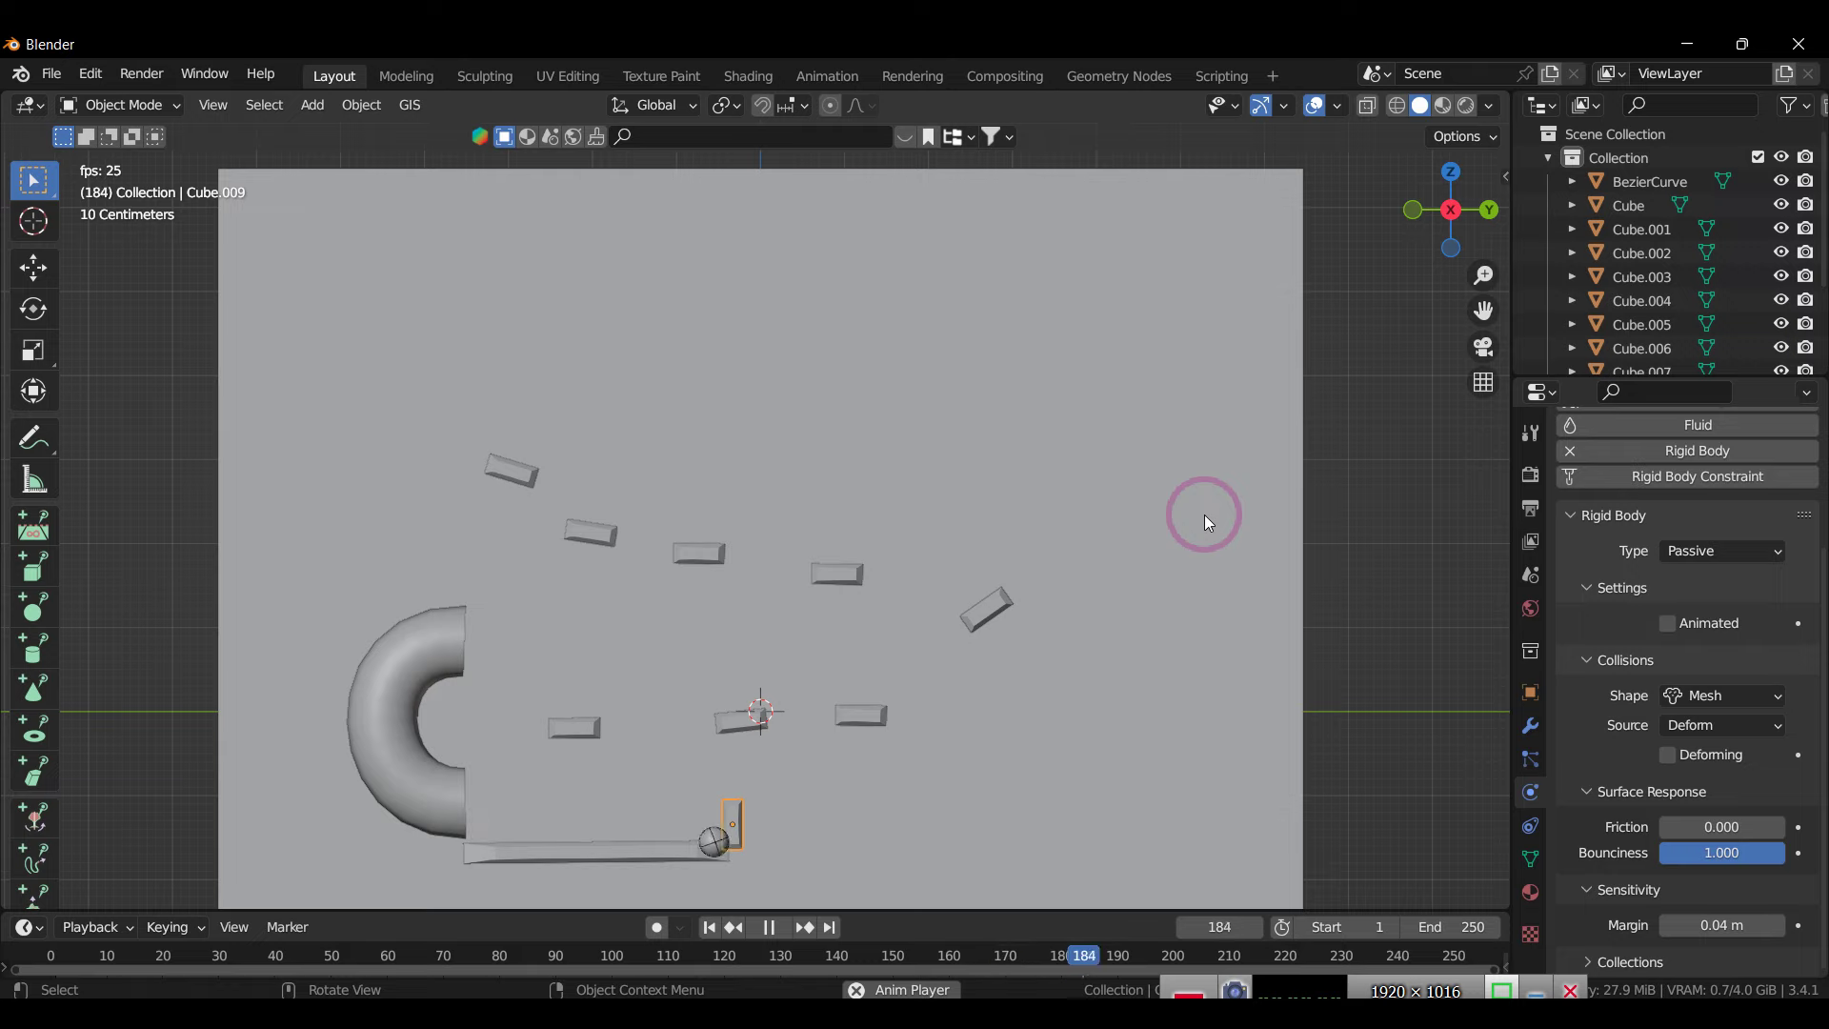
pyautogui.write('g')
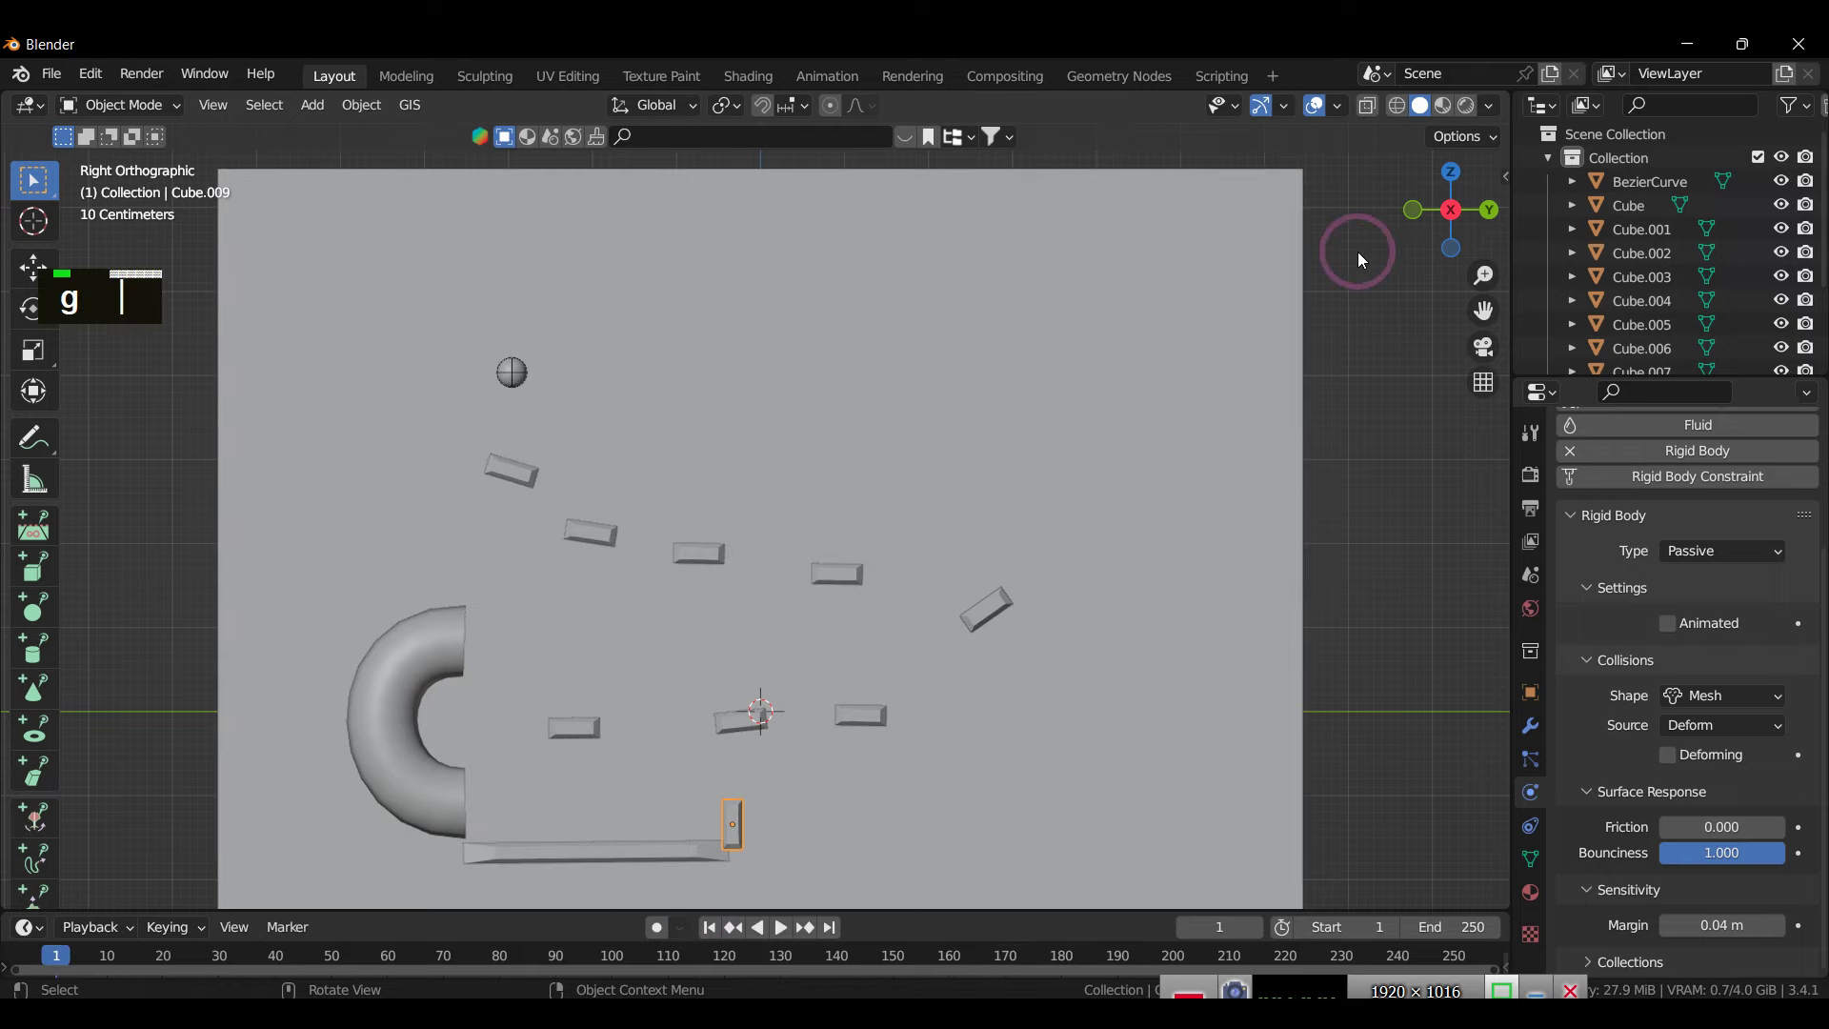
pyautogui.write('g')
# Step: Fine-position the upright stopper block along X and Y at the ledge's right end, then return to side view
pyautogui.scroll(3)
pyautogui.press('g')
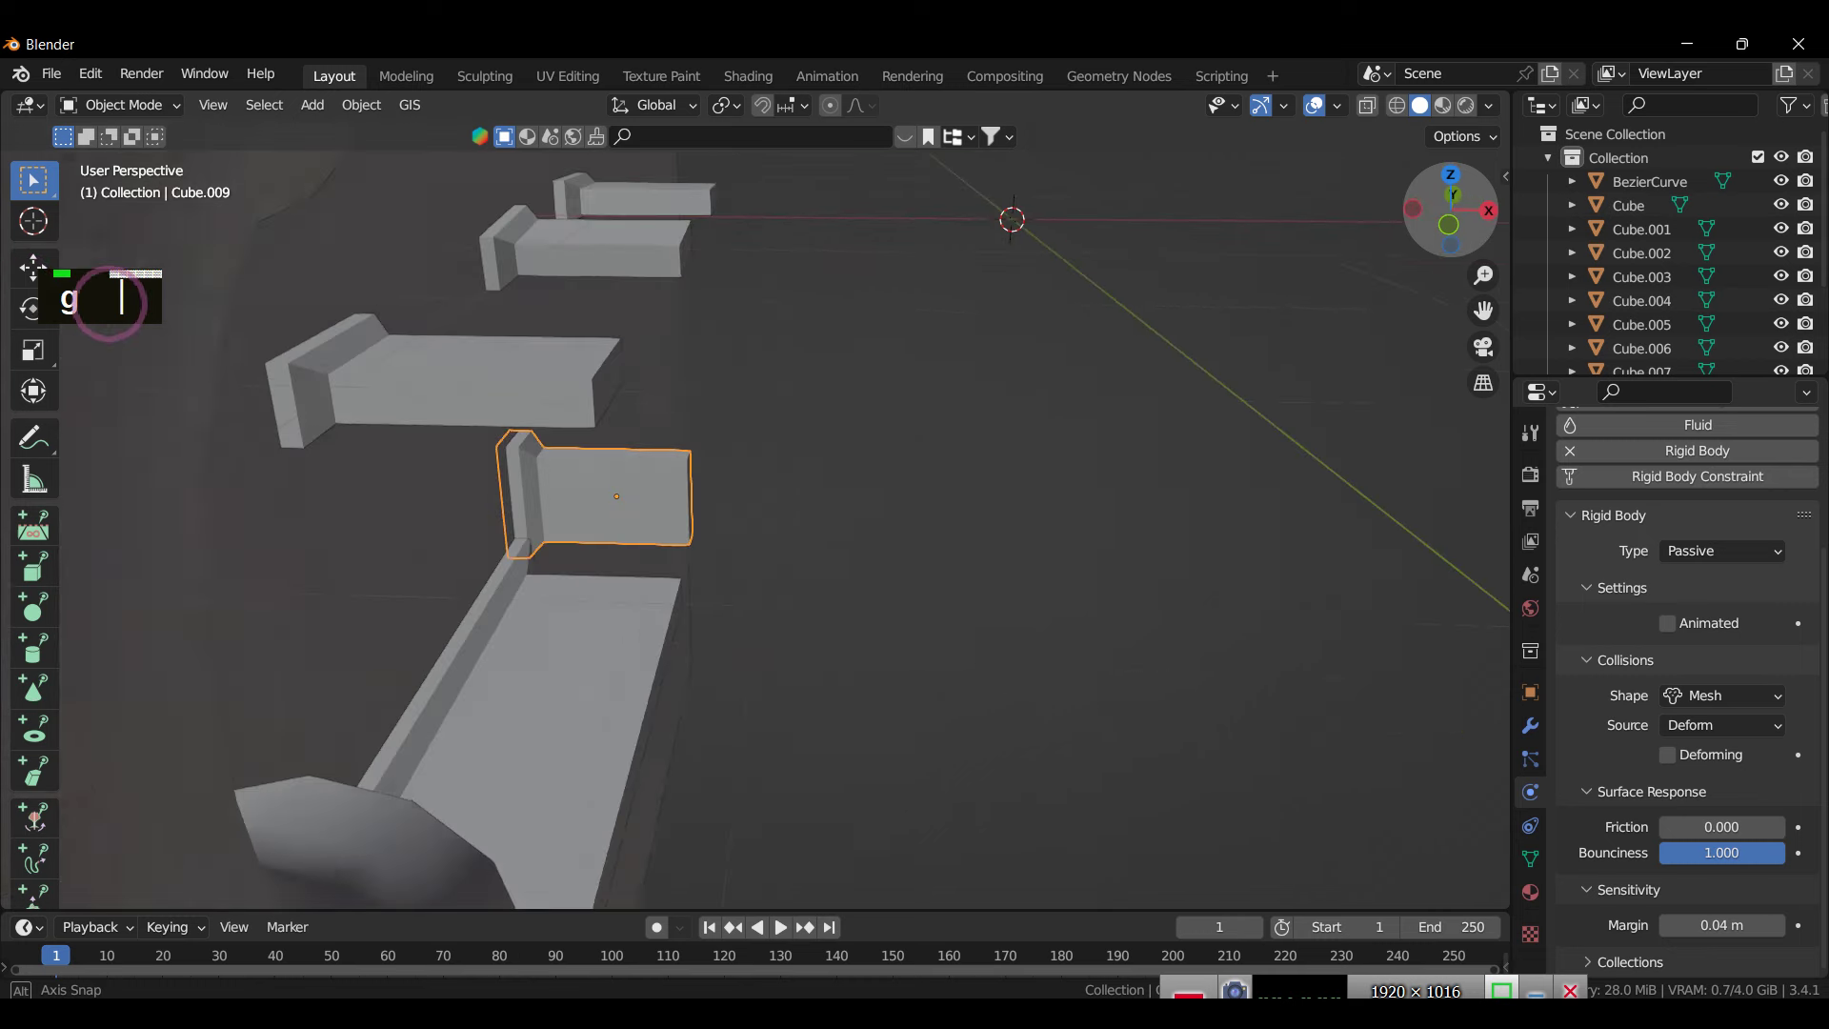
pyautogui.write('gx')
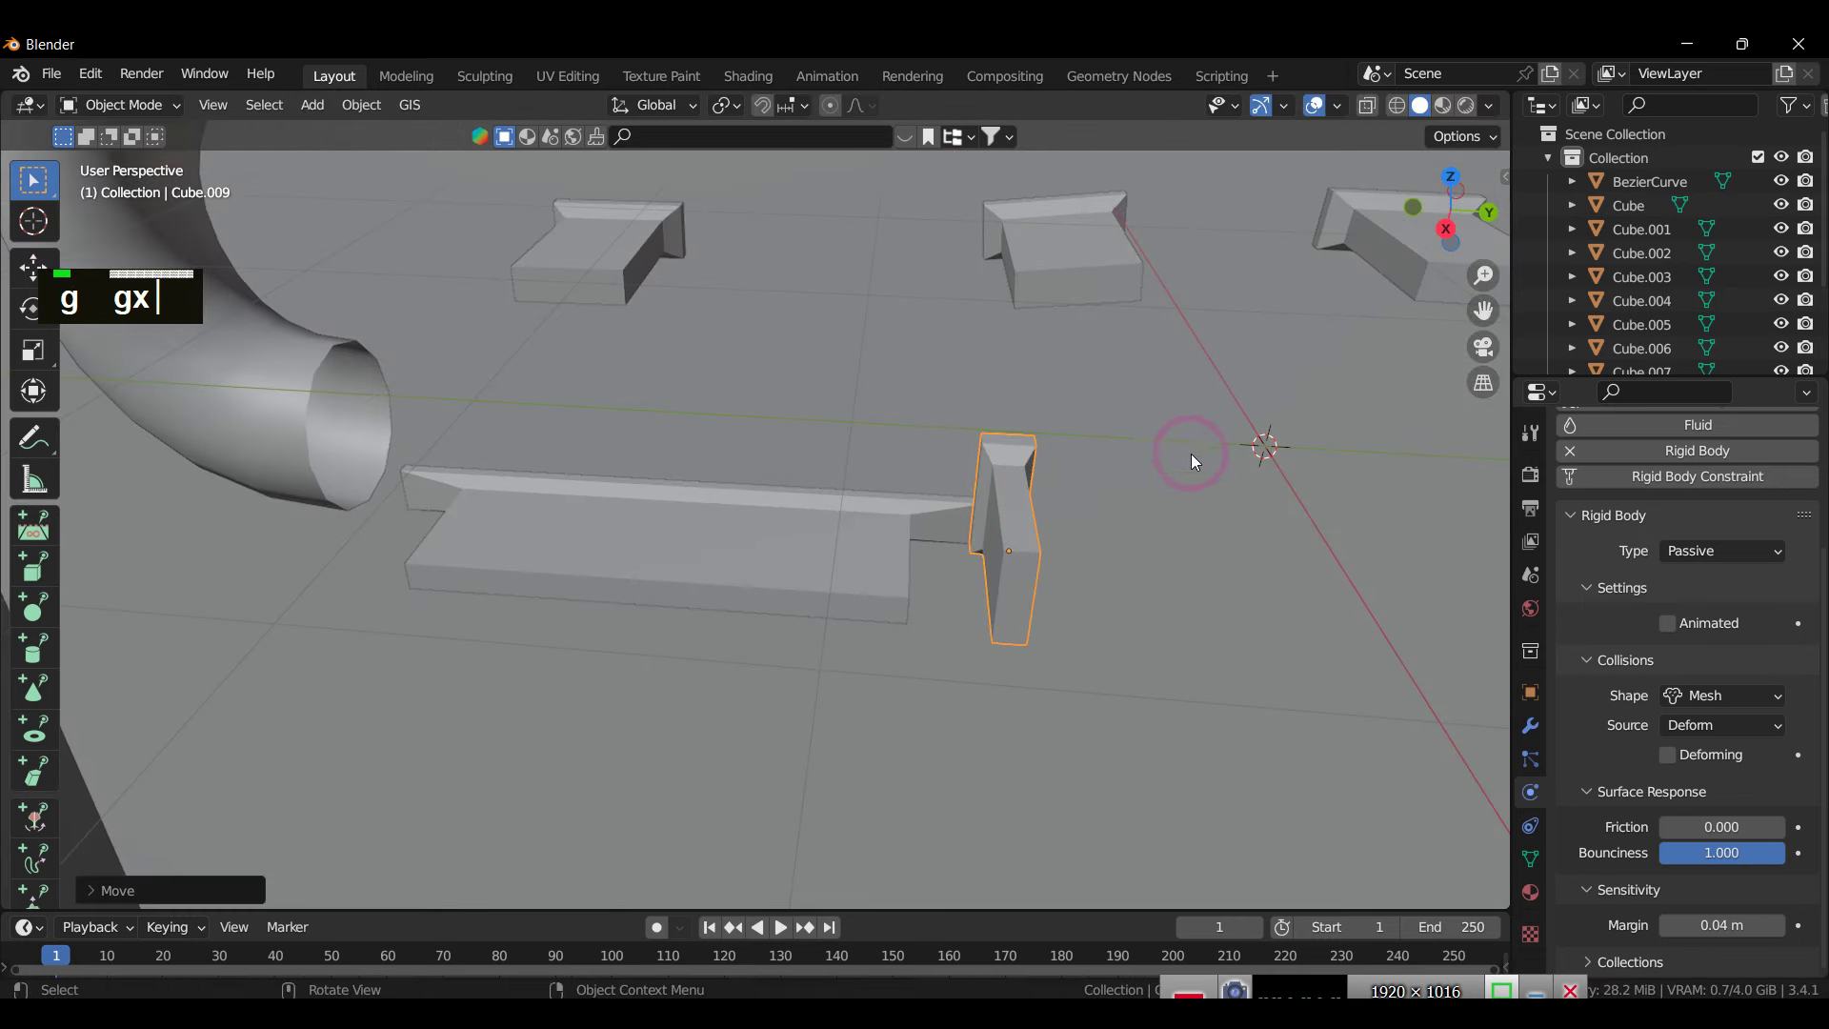
pyautogui.write('gy')
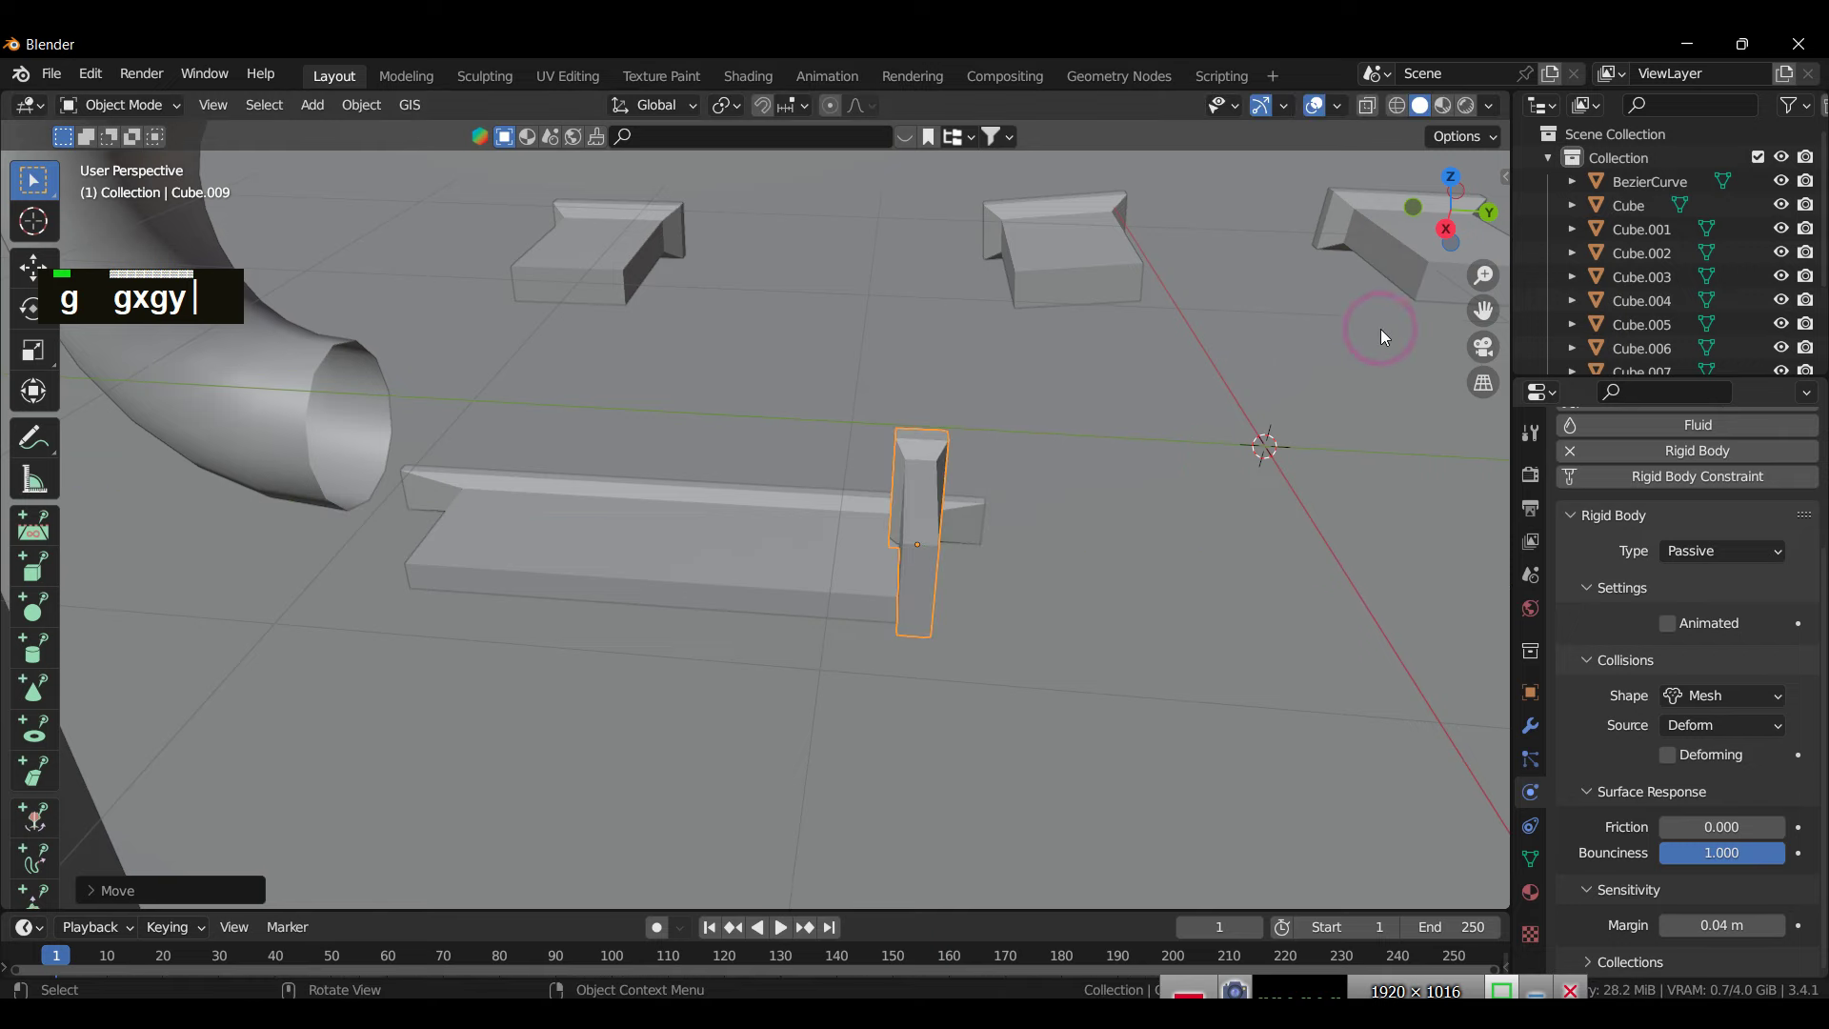
pyautogui.scroll(-3)
pyautogui.write('gxgy')
pyautogui.press('g')
pyautogui.scroll(-3)
pyautogui.scroll(3)
pyautogui.write('gxgy')
pyautogui.press('g')
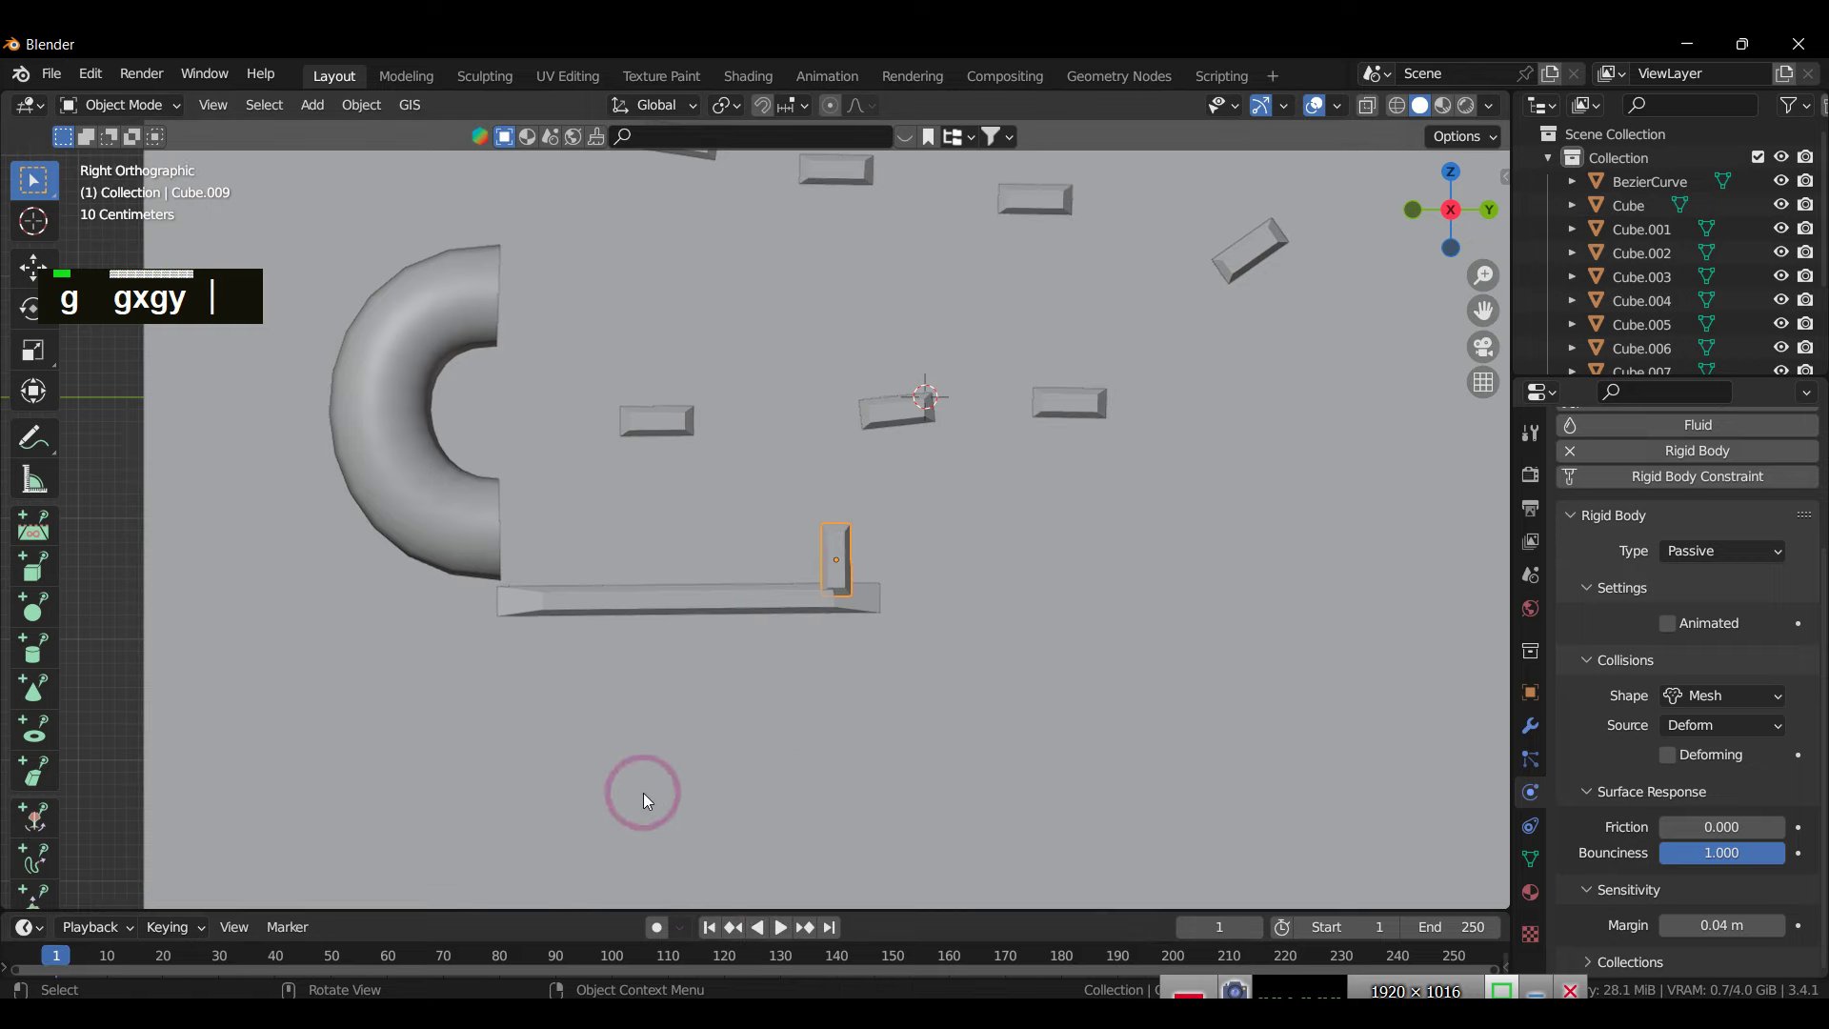
pyautogui.scroll(-3)
pyautogui.write('g gxgy')
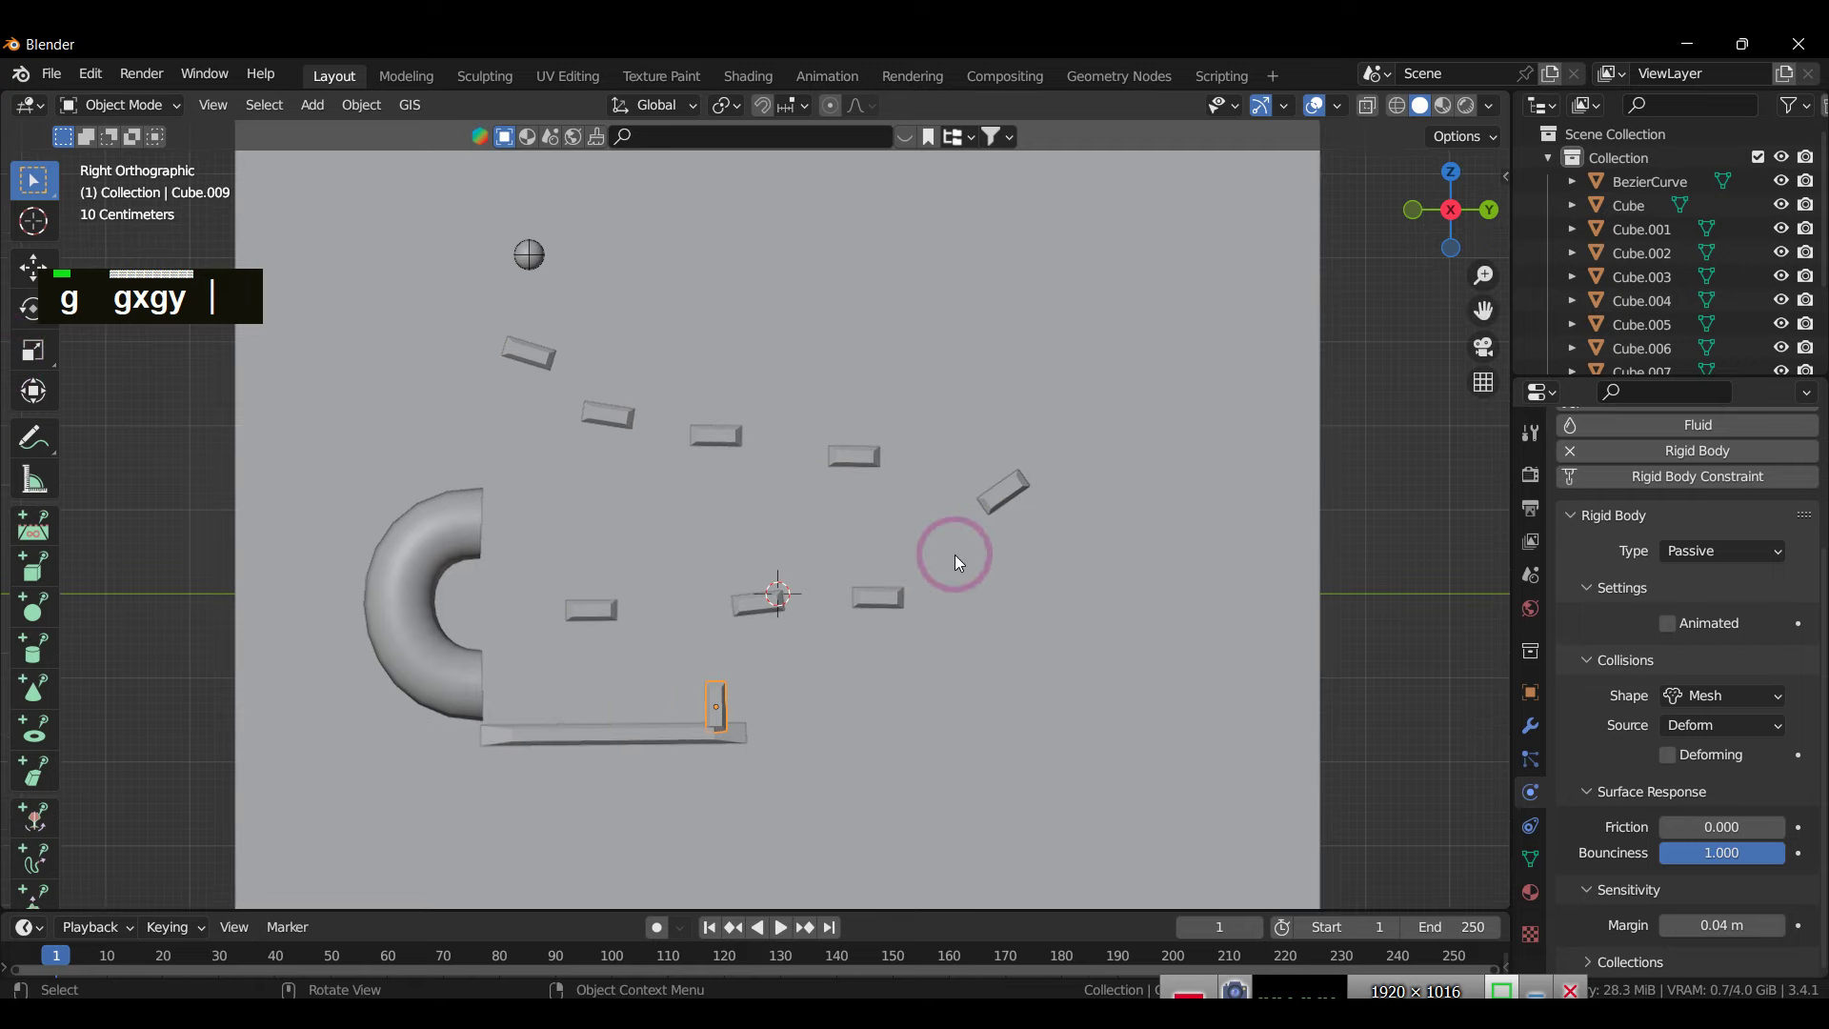
# Step: Adjust the render output resolution fields, entering 1920 for the frame size
pyautogui.write('g gxgy A')
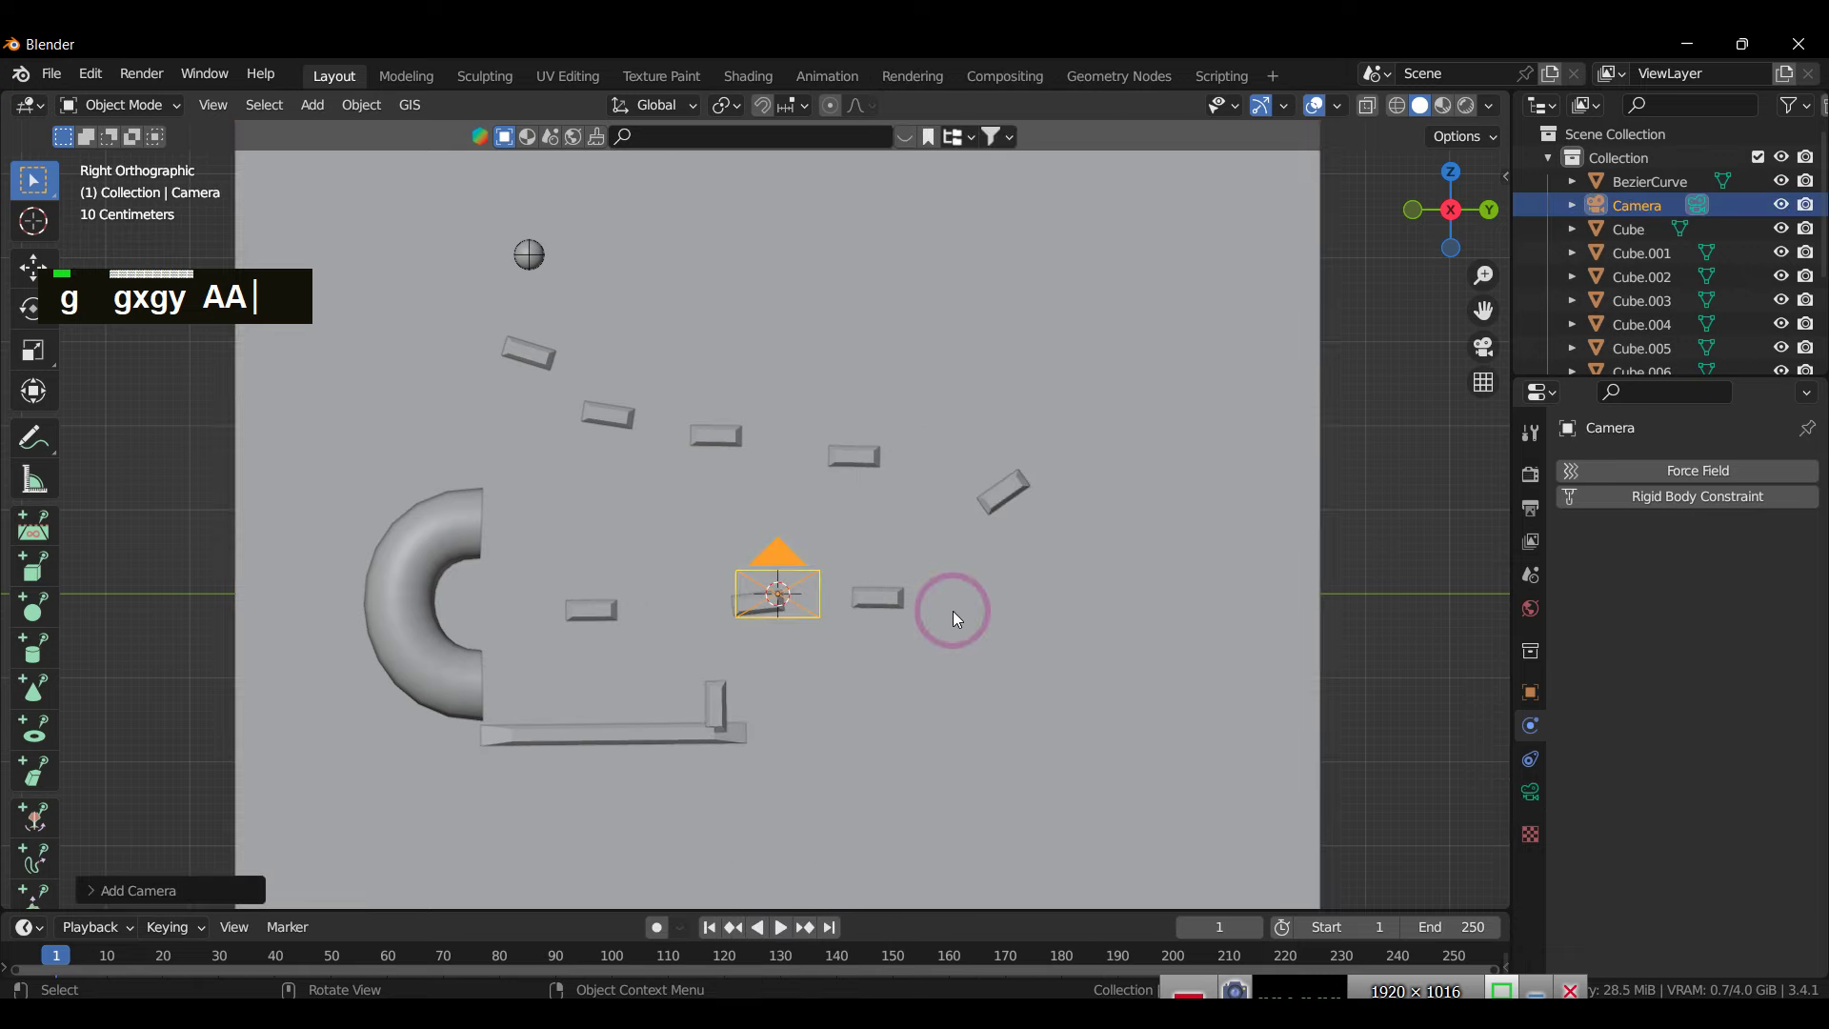
pyautogui.write('0')
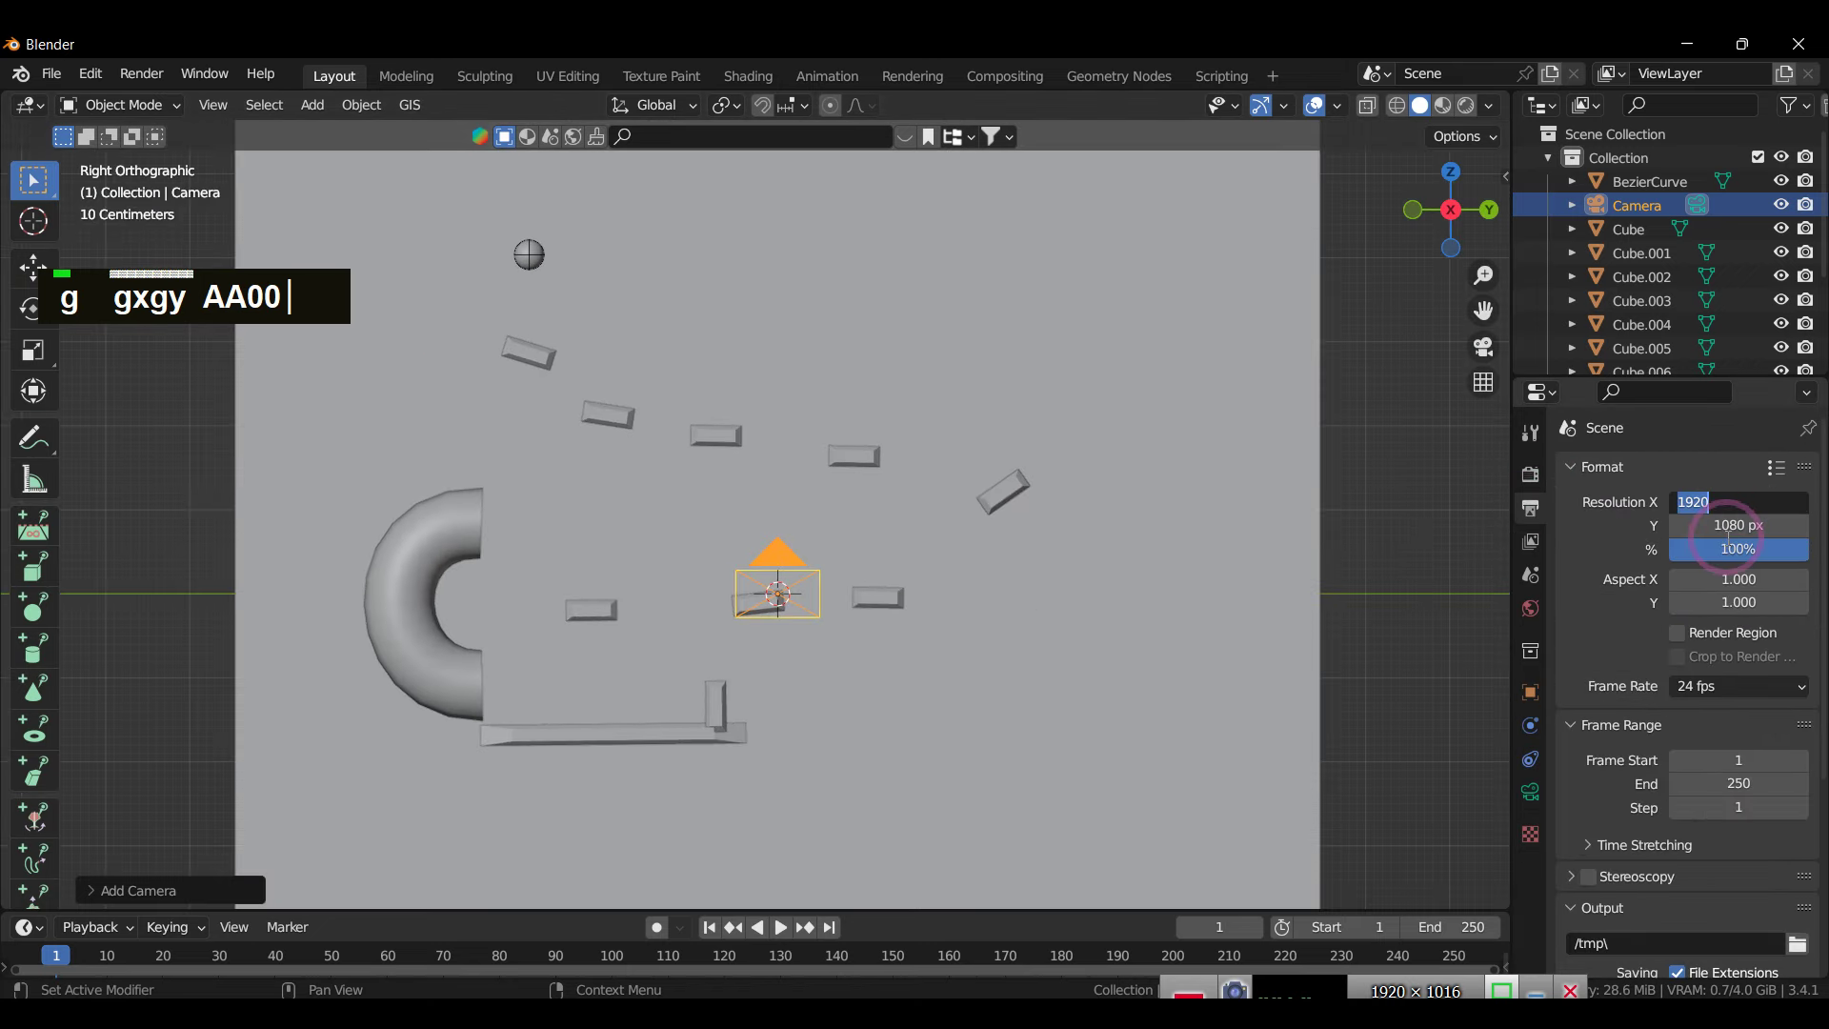
pyautogui.write('100')
pyautogui.press('Tab')
pyautogui.write('g gxgy AA001020 1920')
pyautogui.press('Return')
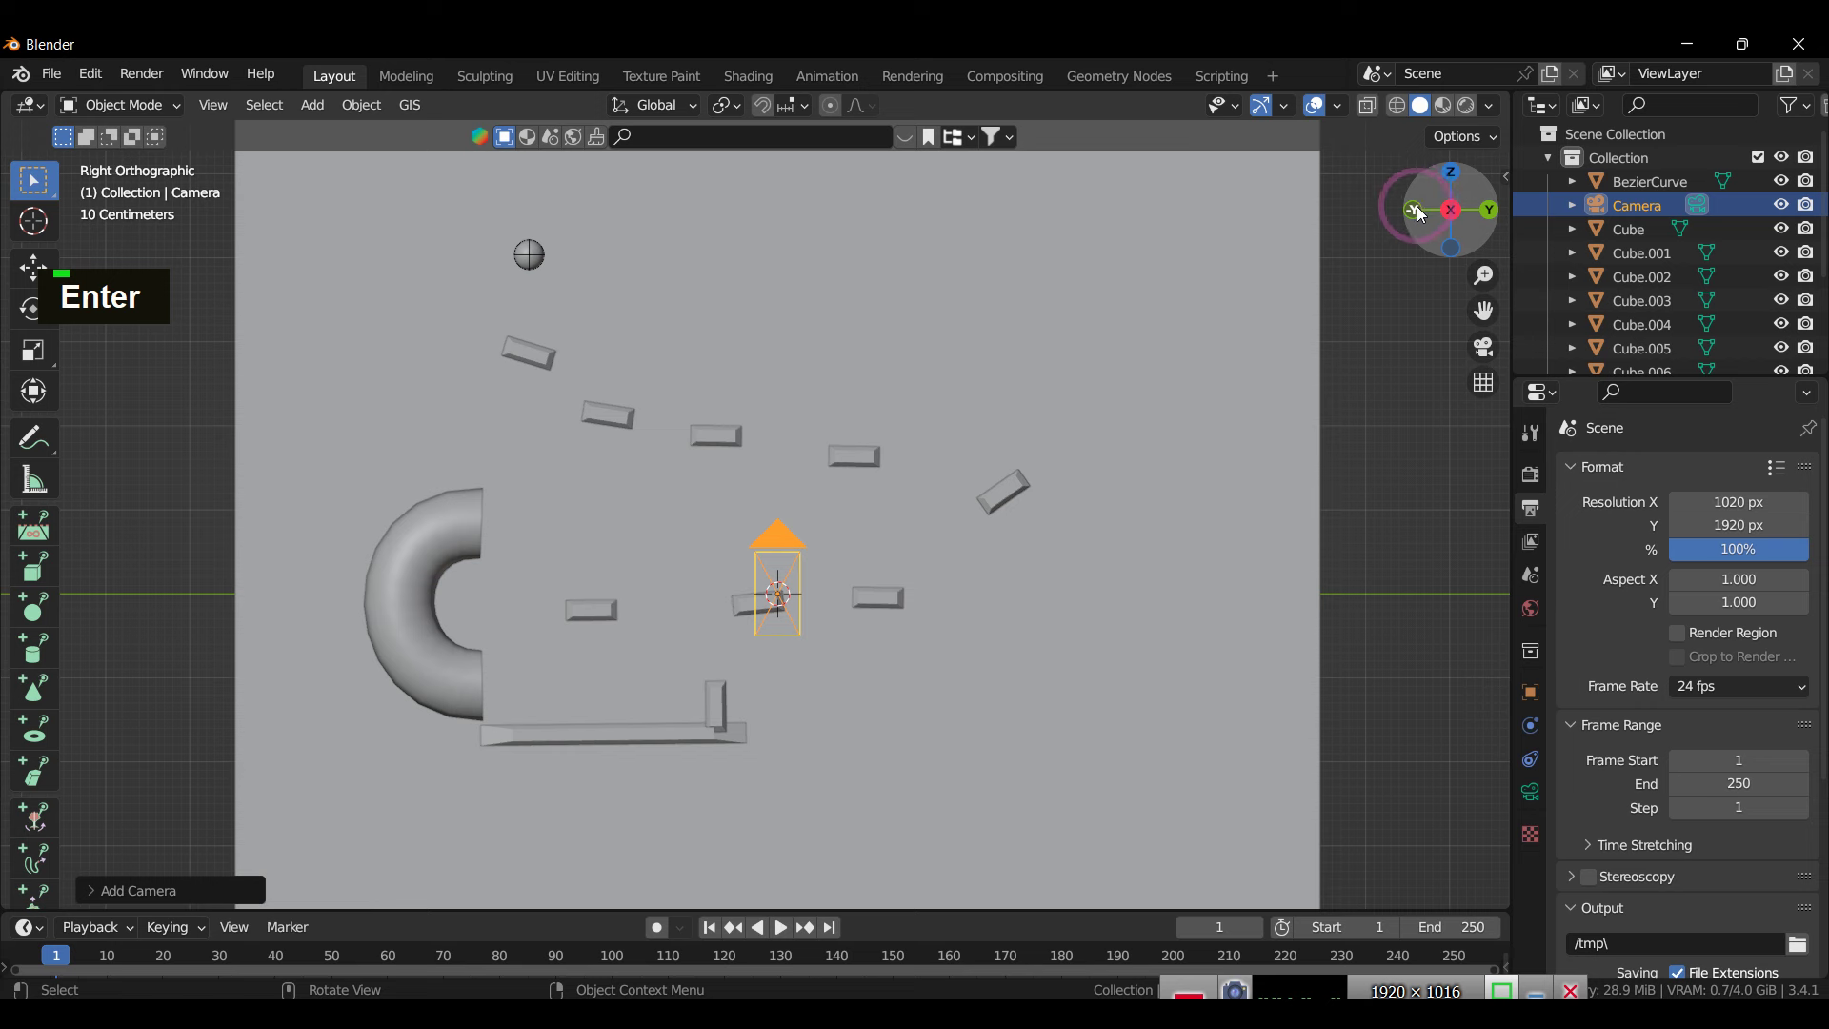
# Step: Scrub the early frames and move the camera with G at each, inserting location keyframes that track the falling ball
pyautogui.write('g')
pyautogui.scroll(-3)
pyautogui.write('gg')
pyautogui.write('g')
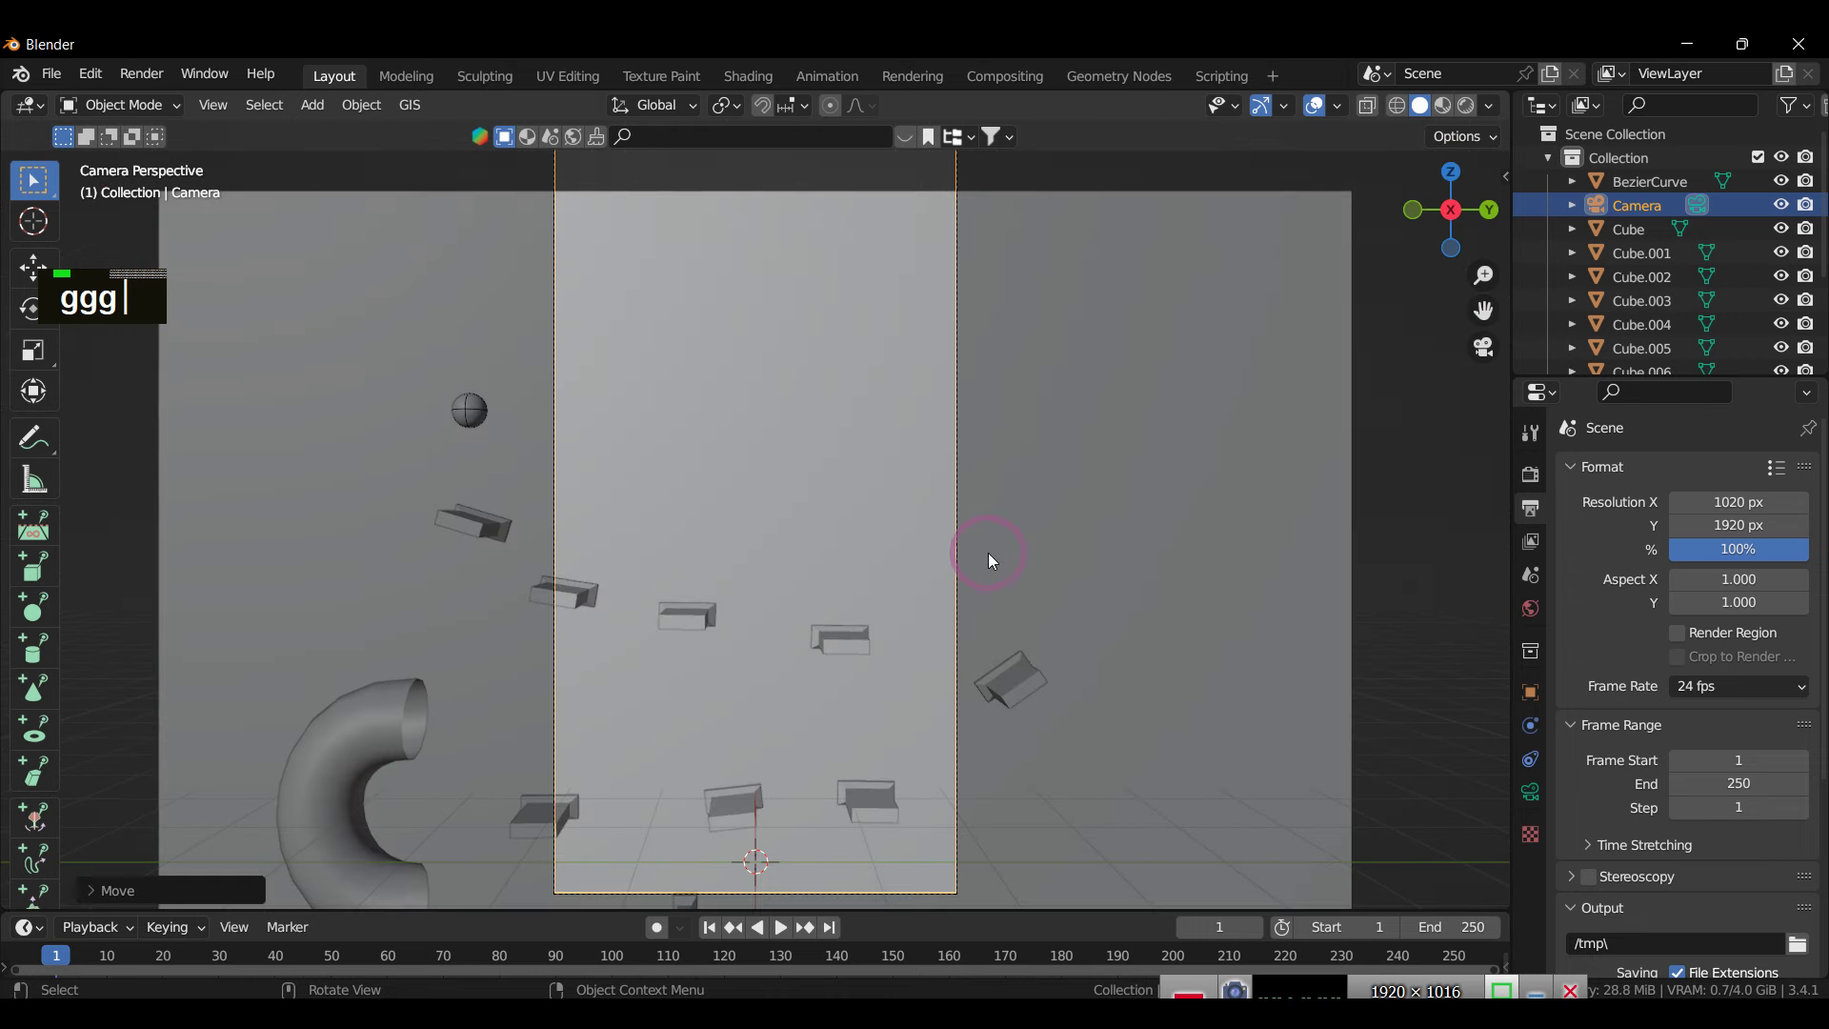
pyautogui.write('g')
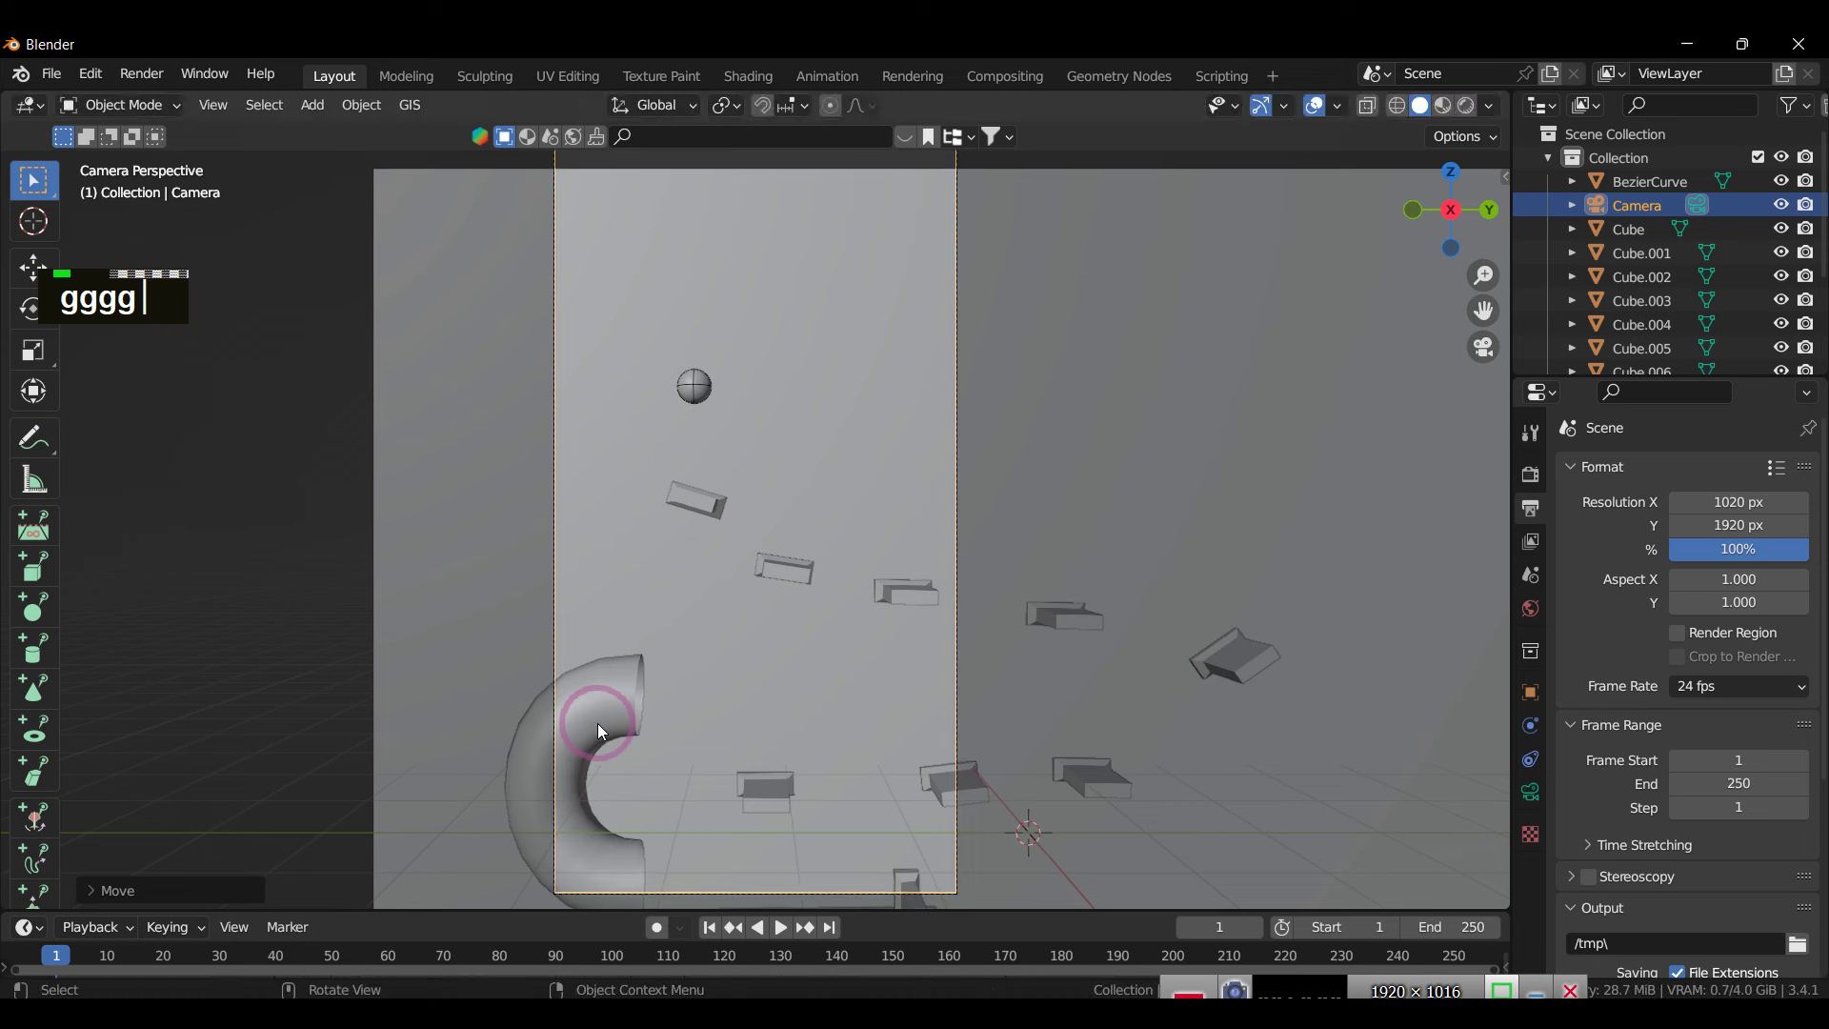
pyautogui.scroll(-3)
pyautogui.scroll(3)
pyautogui.write('ggggrg')
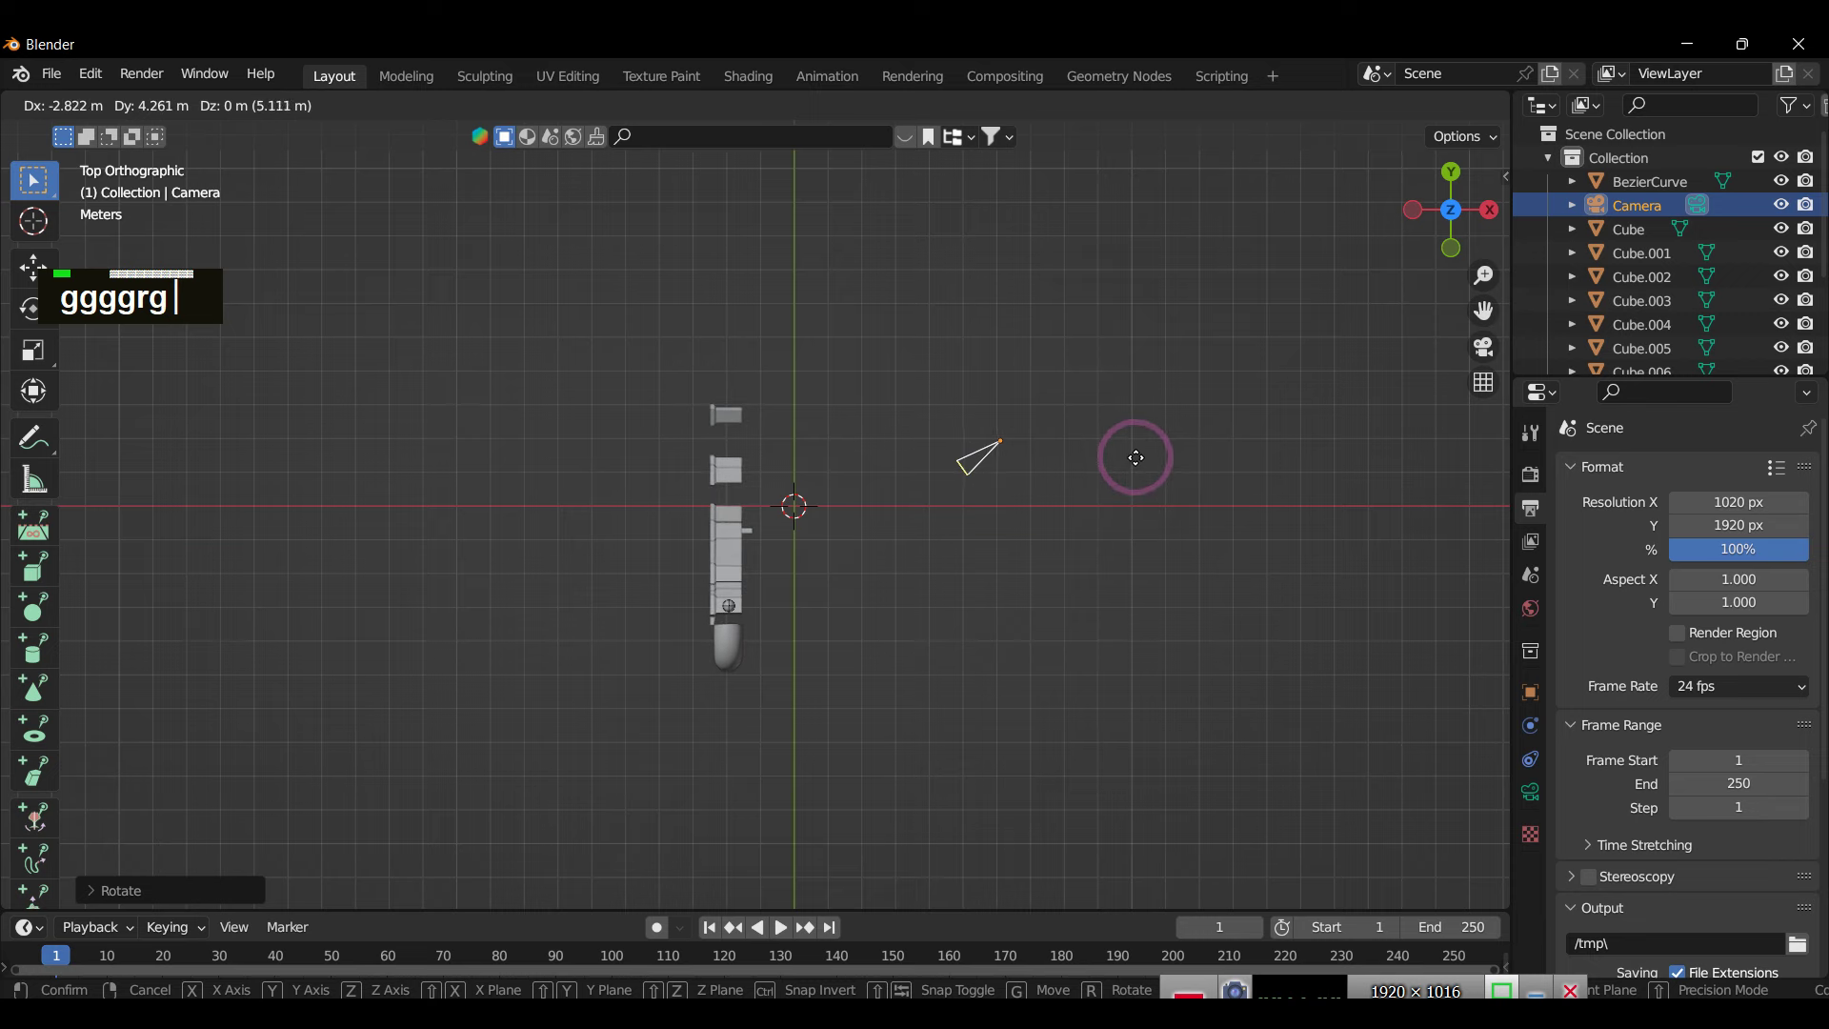
pyautogui.write('0')
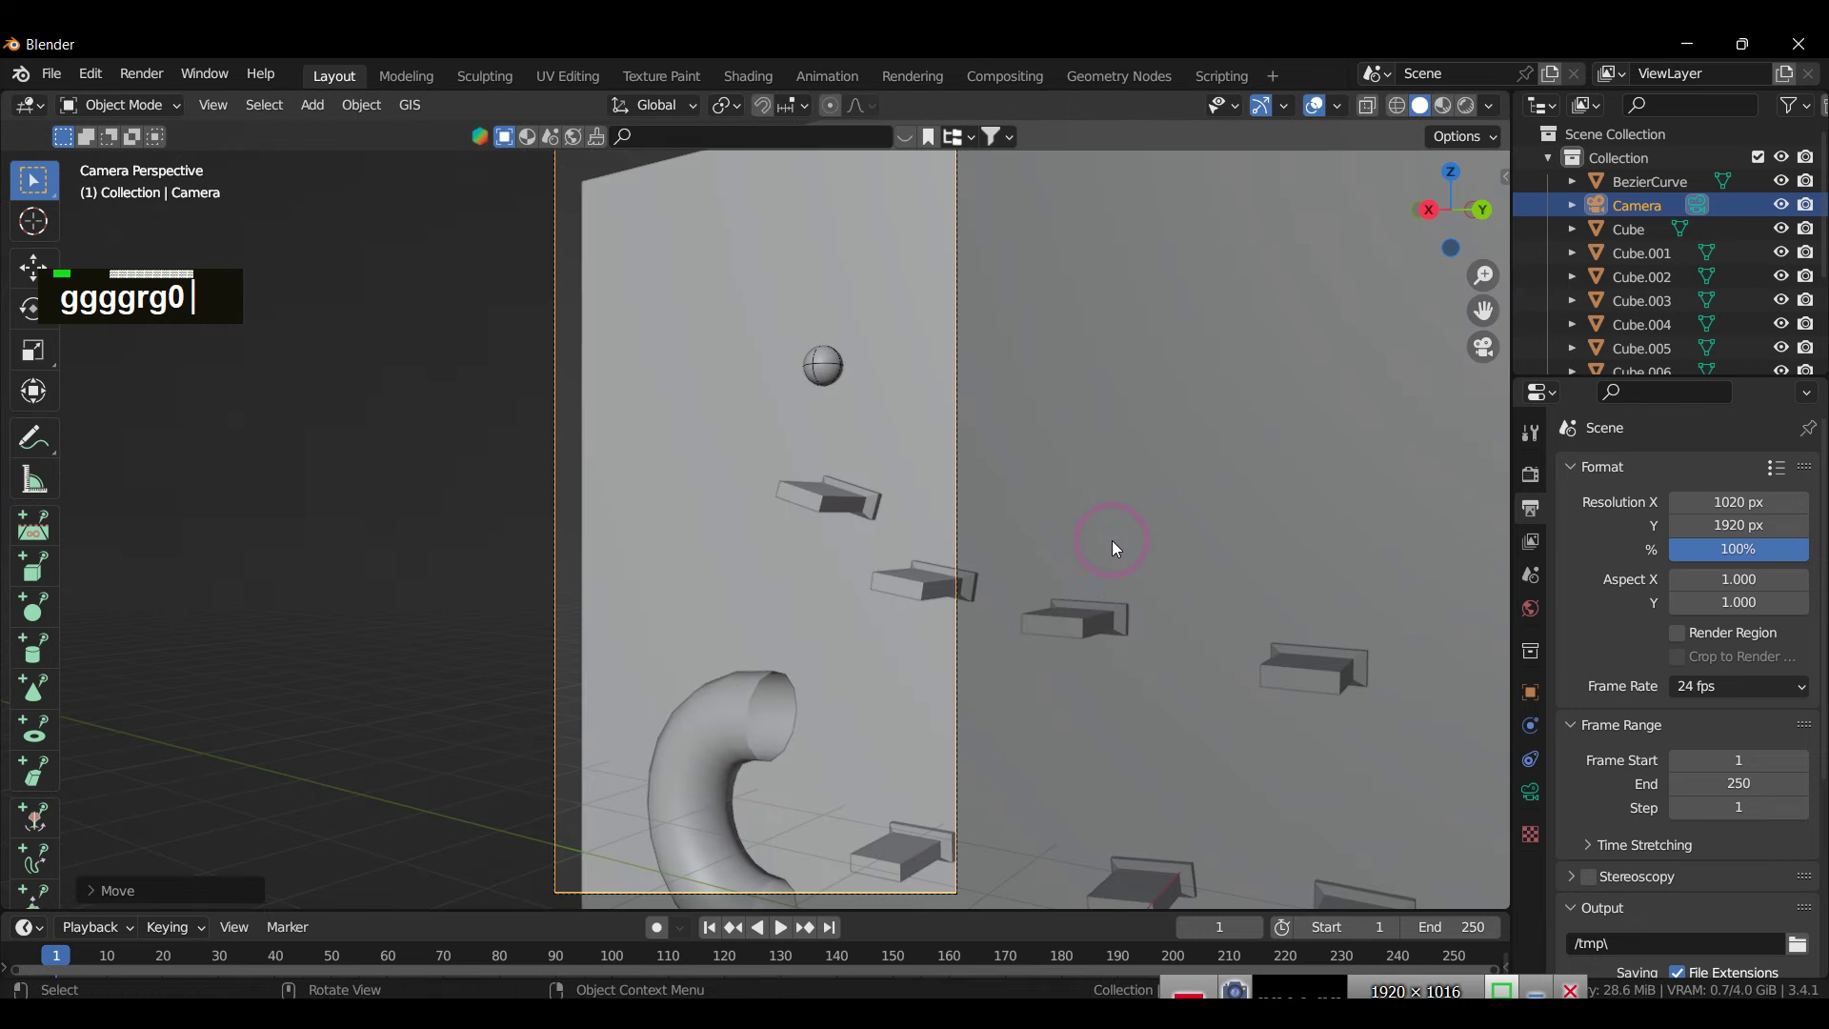
pyautogui.scroll(-3)
pyautogui.scroll(3)
pyautogui.scroll(-3)
pyautogui.scroll(3)
pyautogui.write('ggggrg0g')
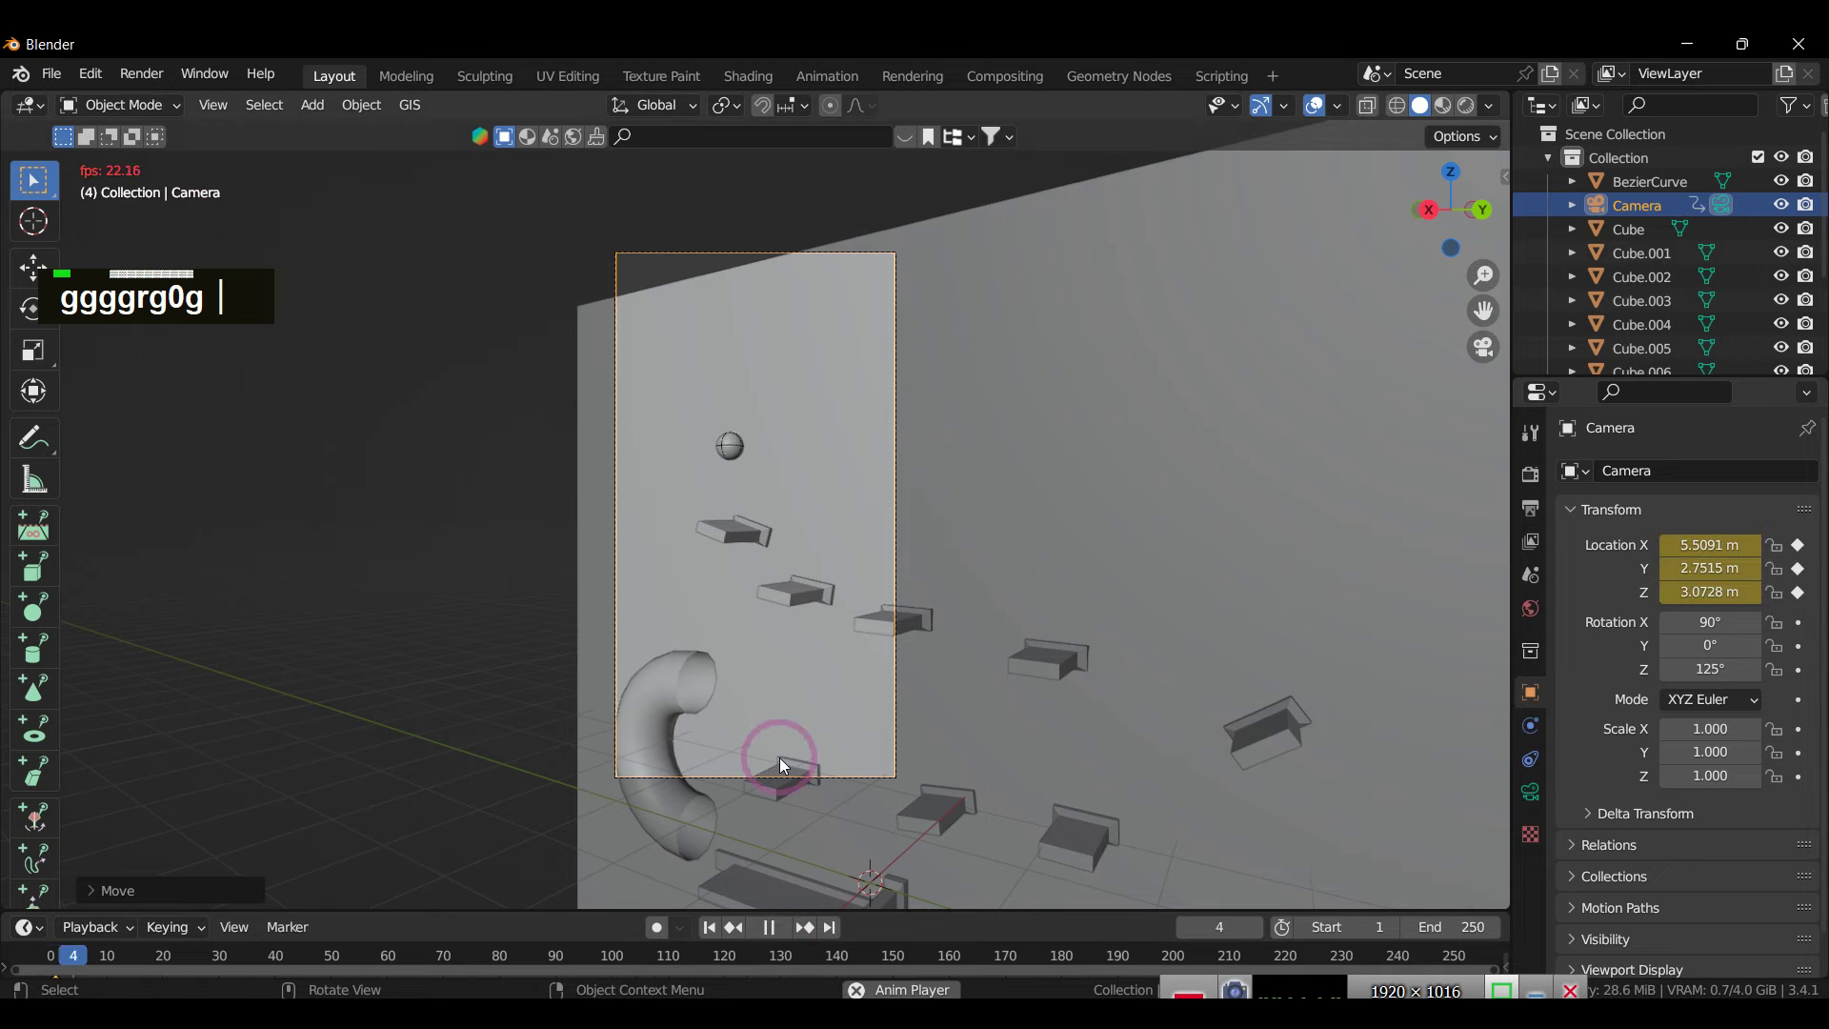
# Step: Continue keyframing the camera at later frames down to the ledge, with the timeline shown as a Dope Sheet
pyautogui.write('g')
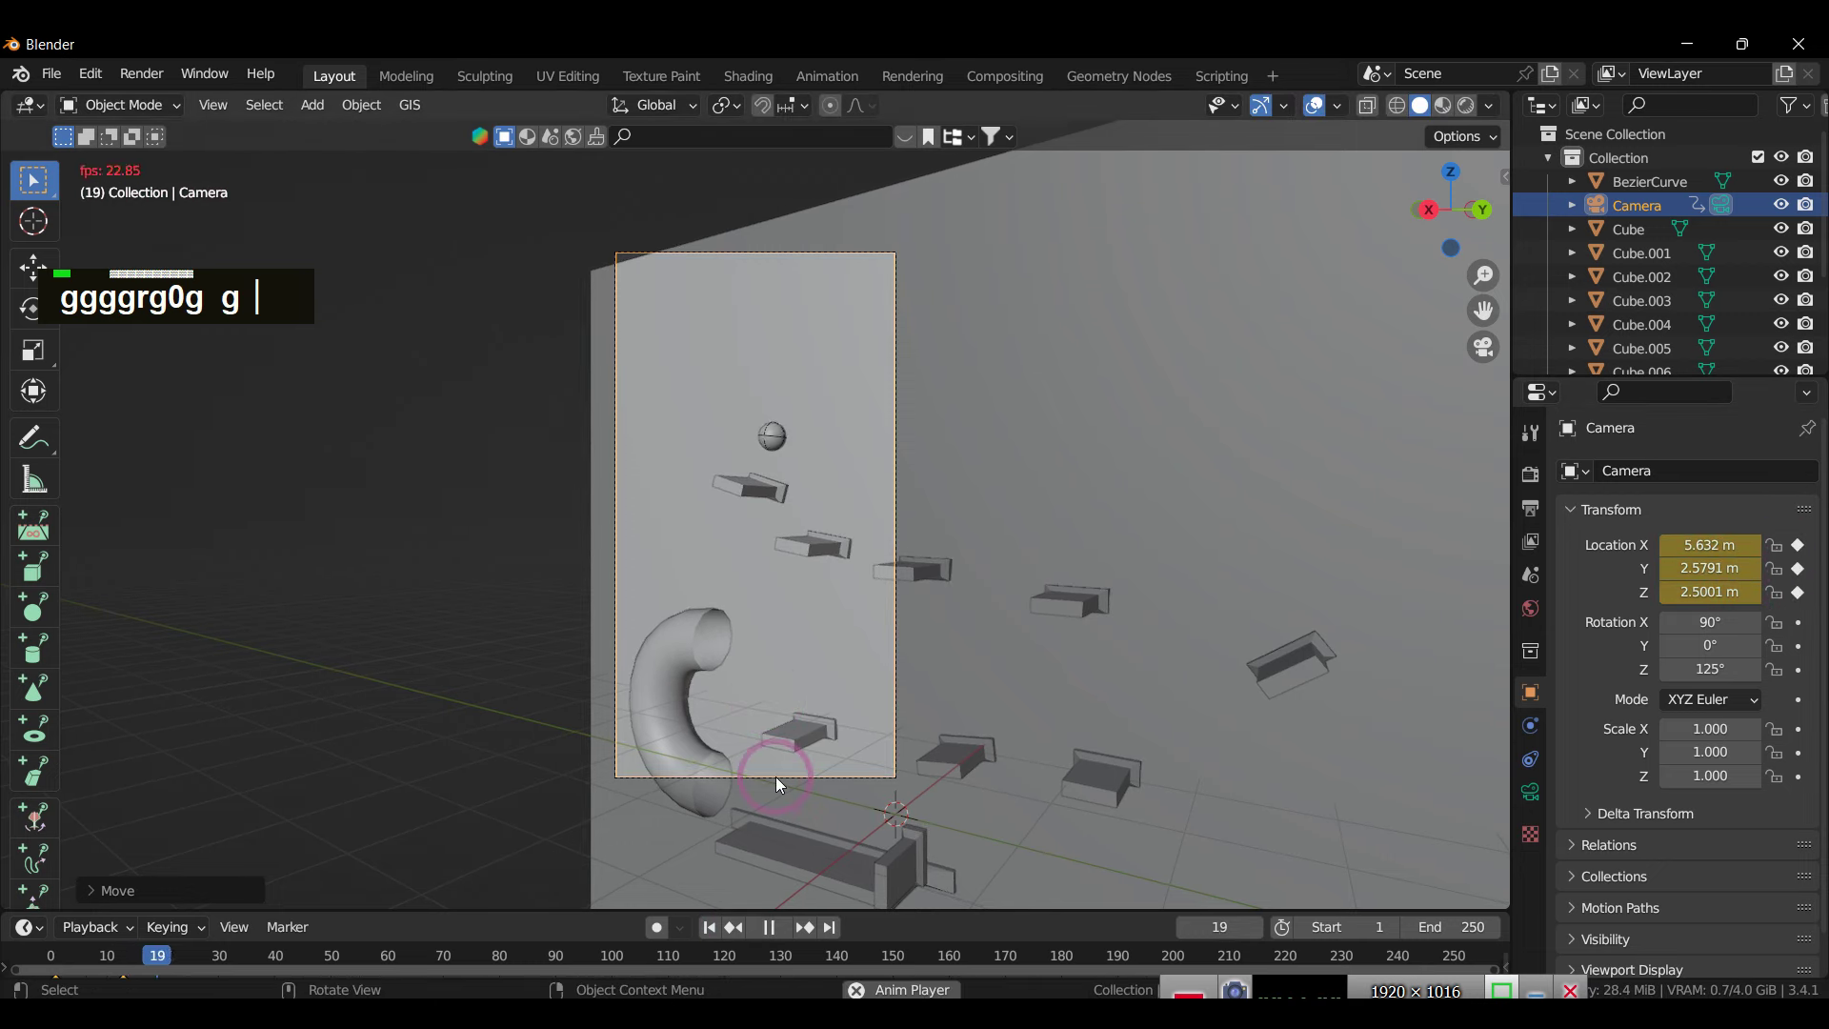
pyautogui.write('g')
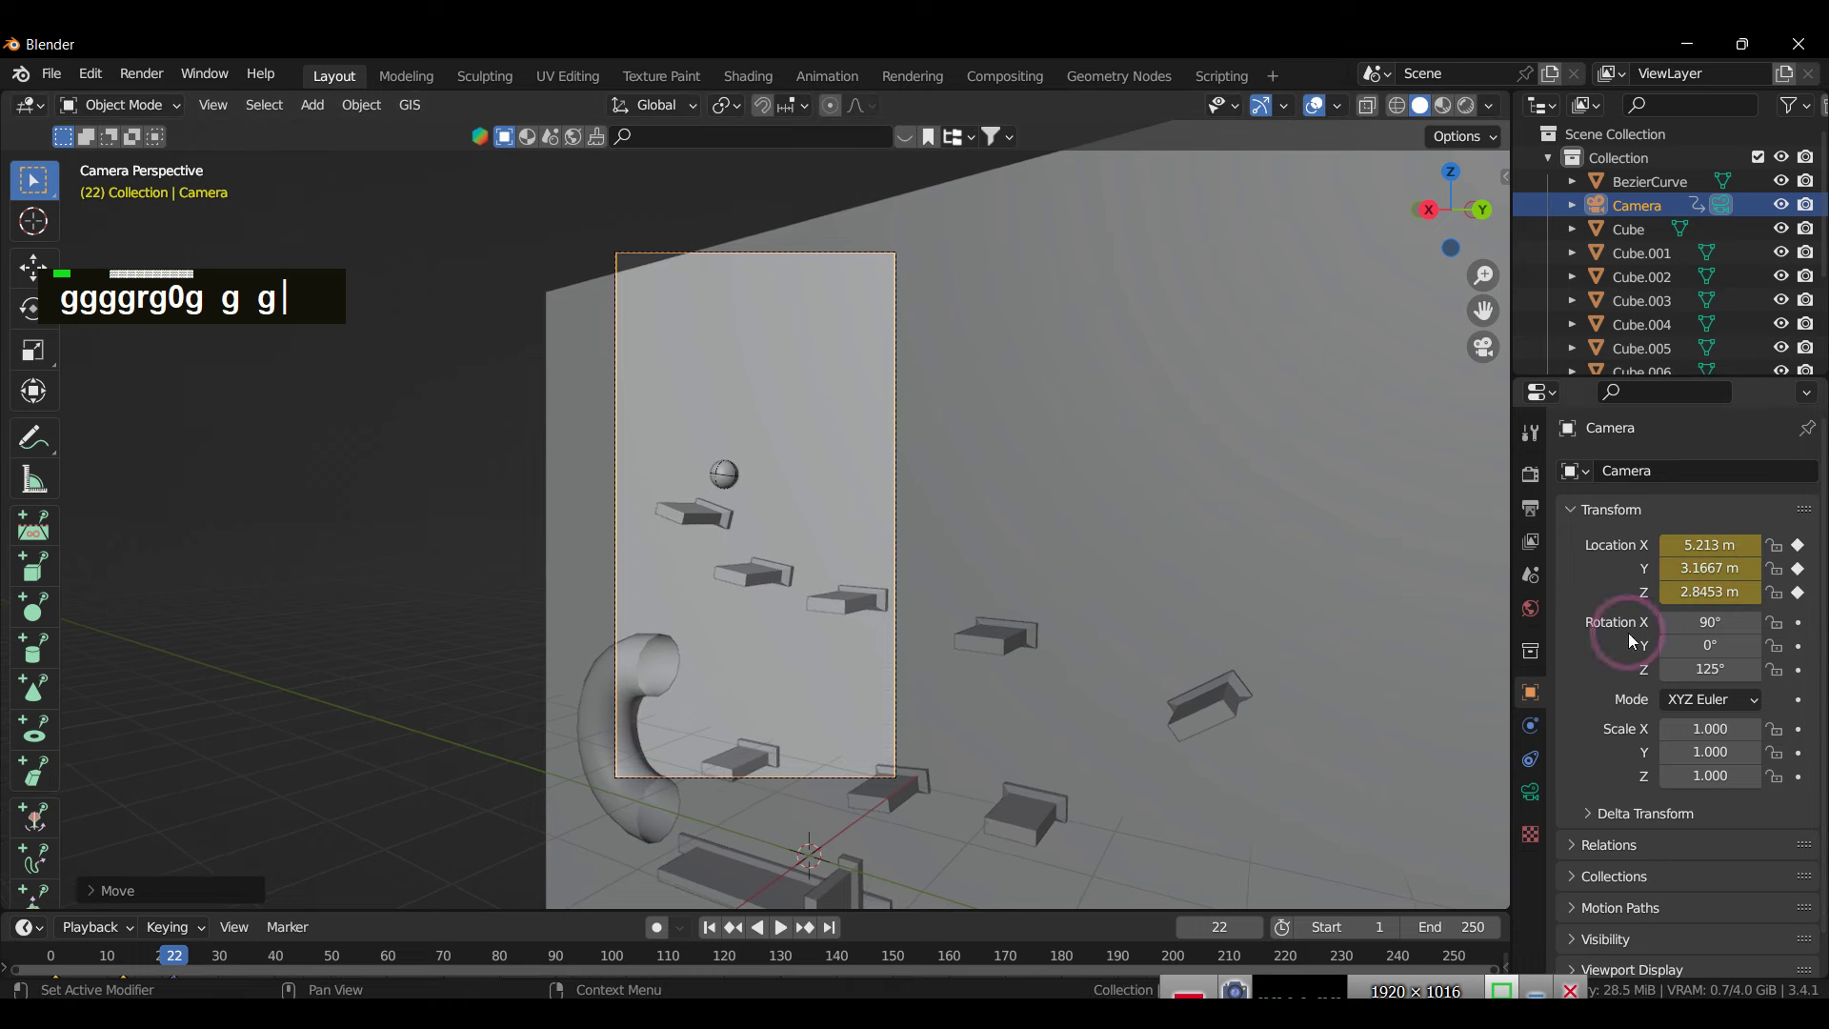
pyautogui.write('g')
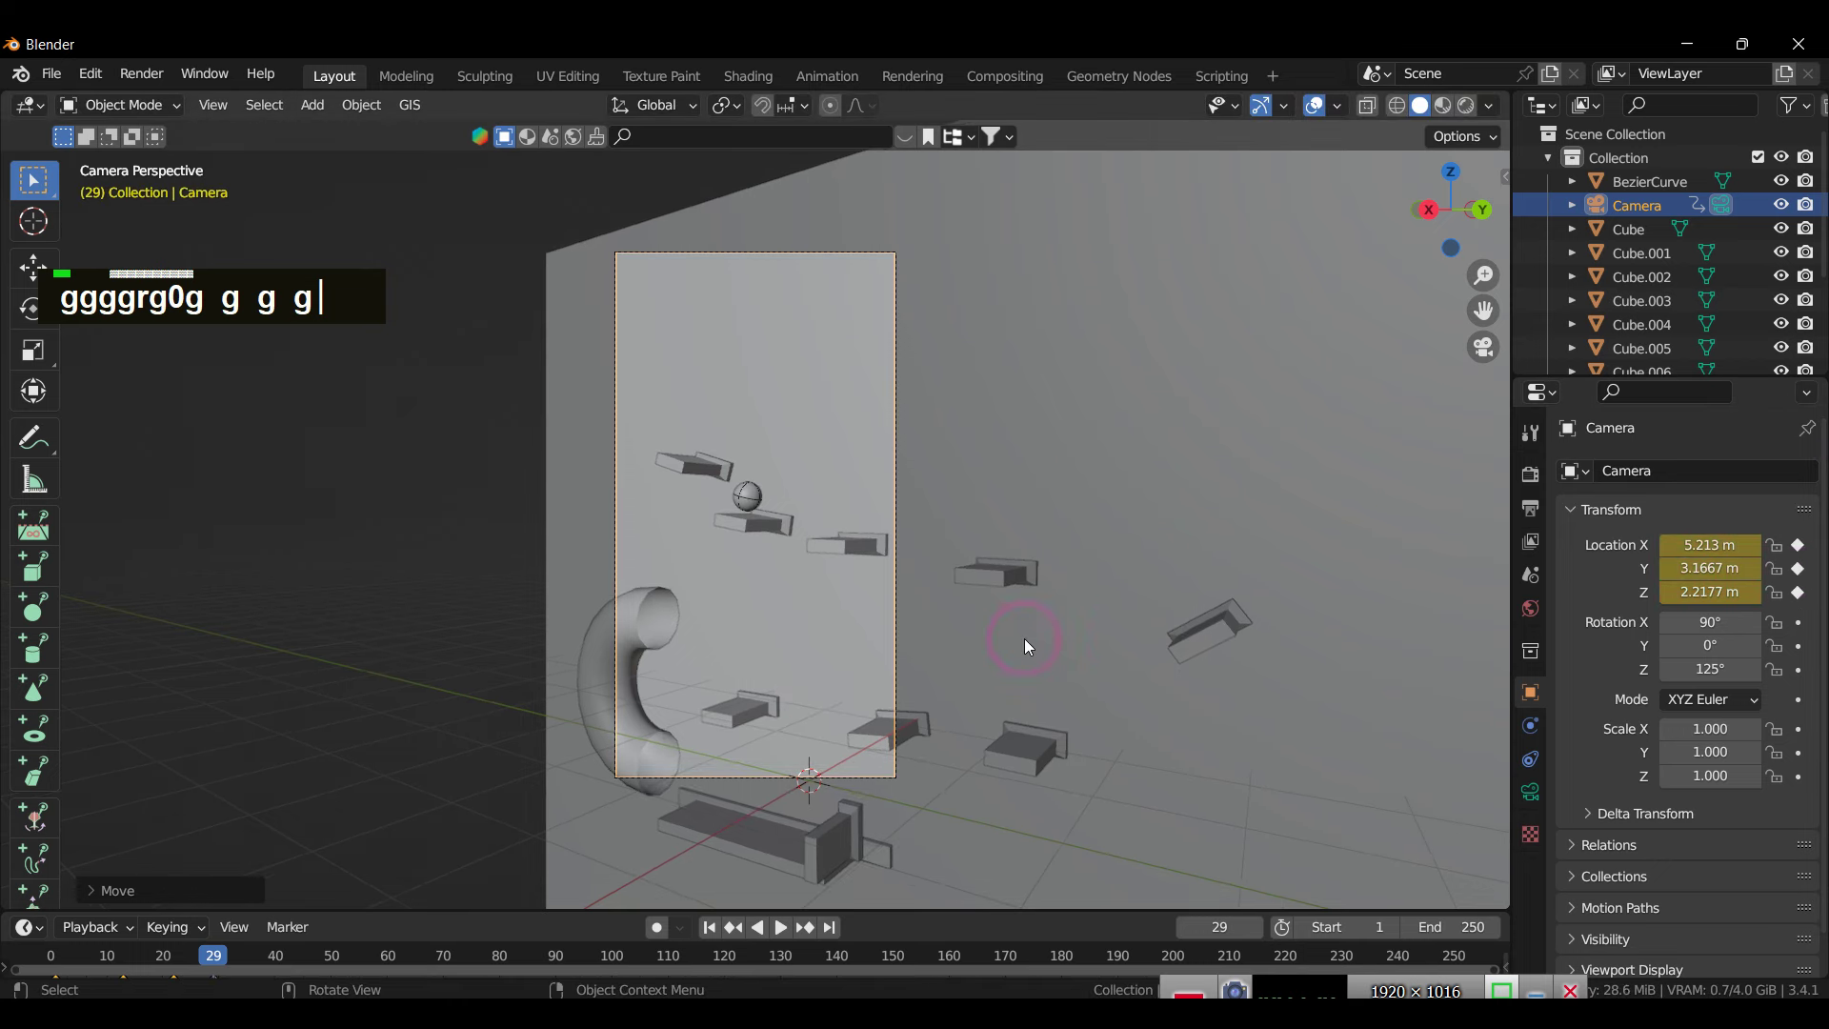
pyautogui.write('g')
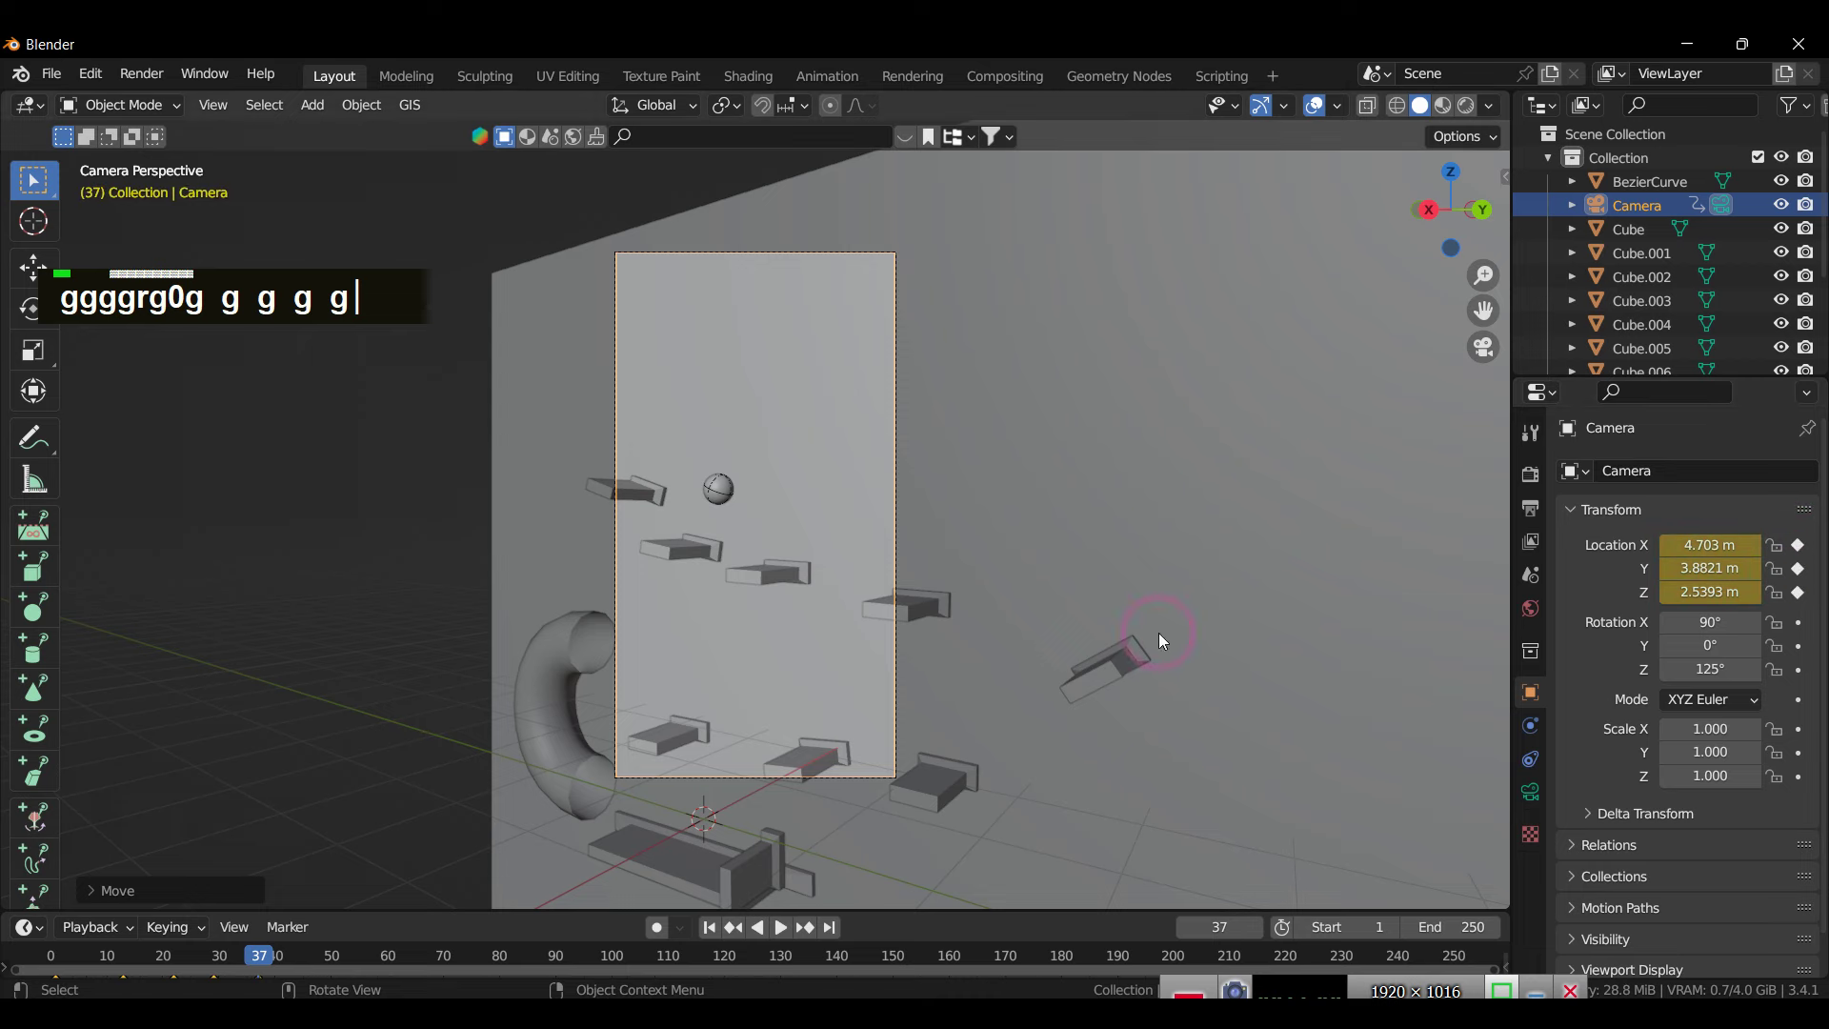
pyautogui.write('g')
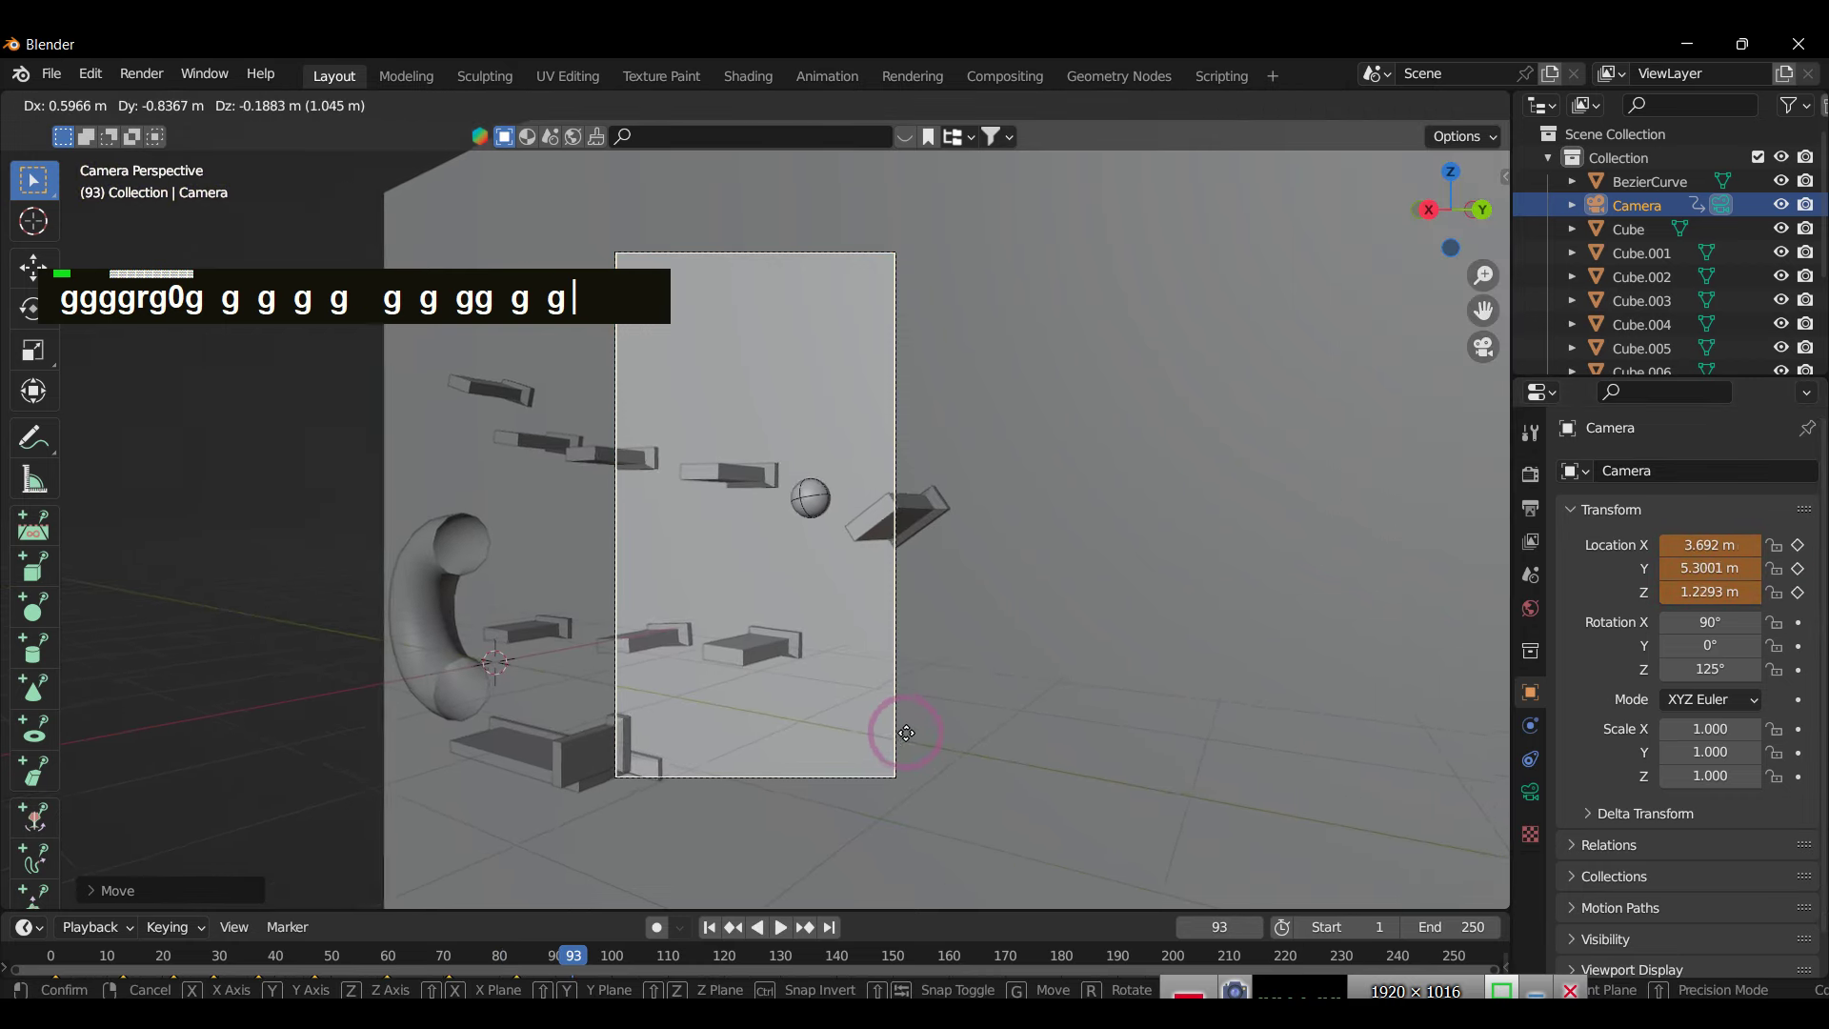
pyautogui.write('g')
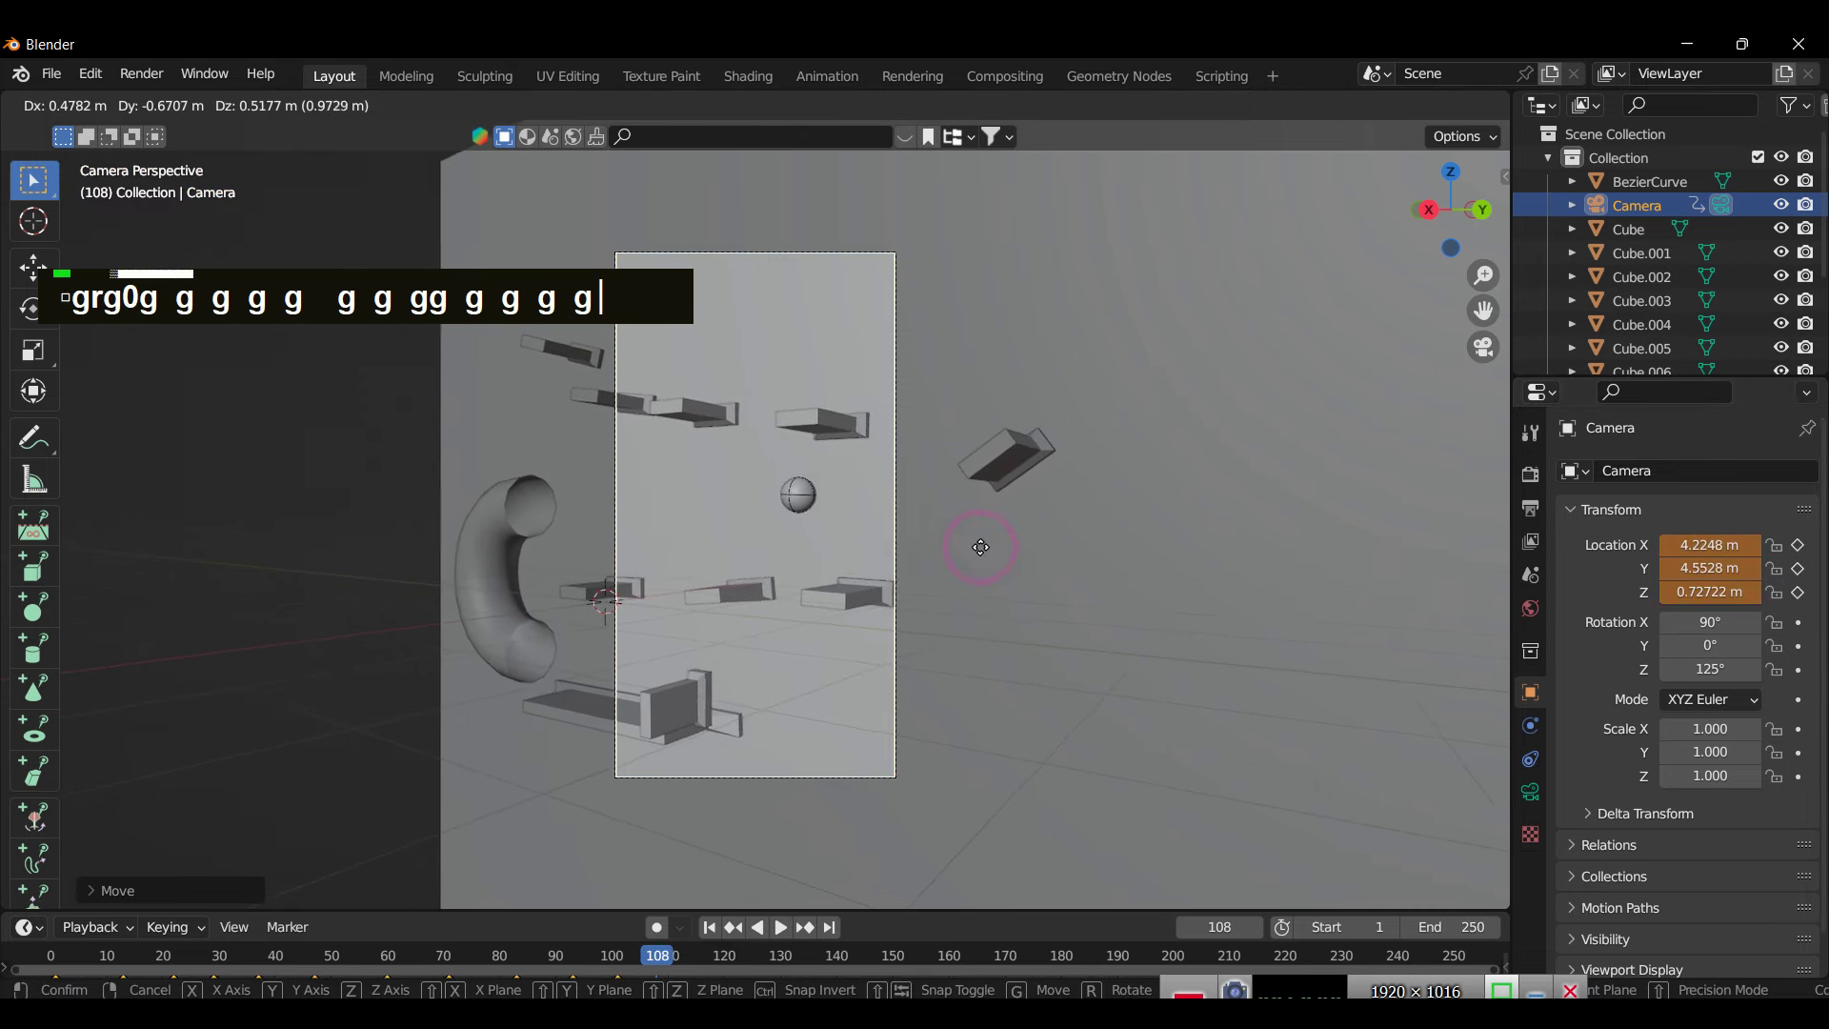
pyautogui.write('g')
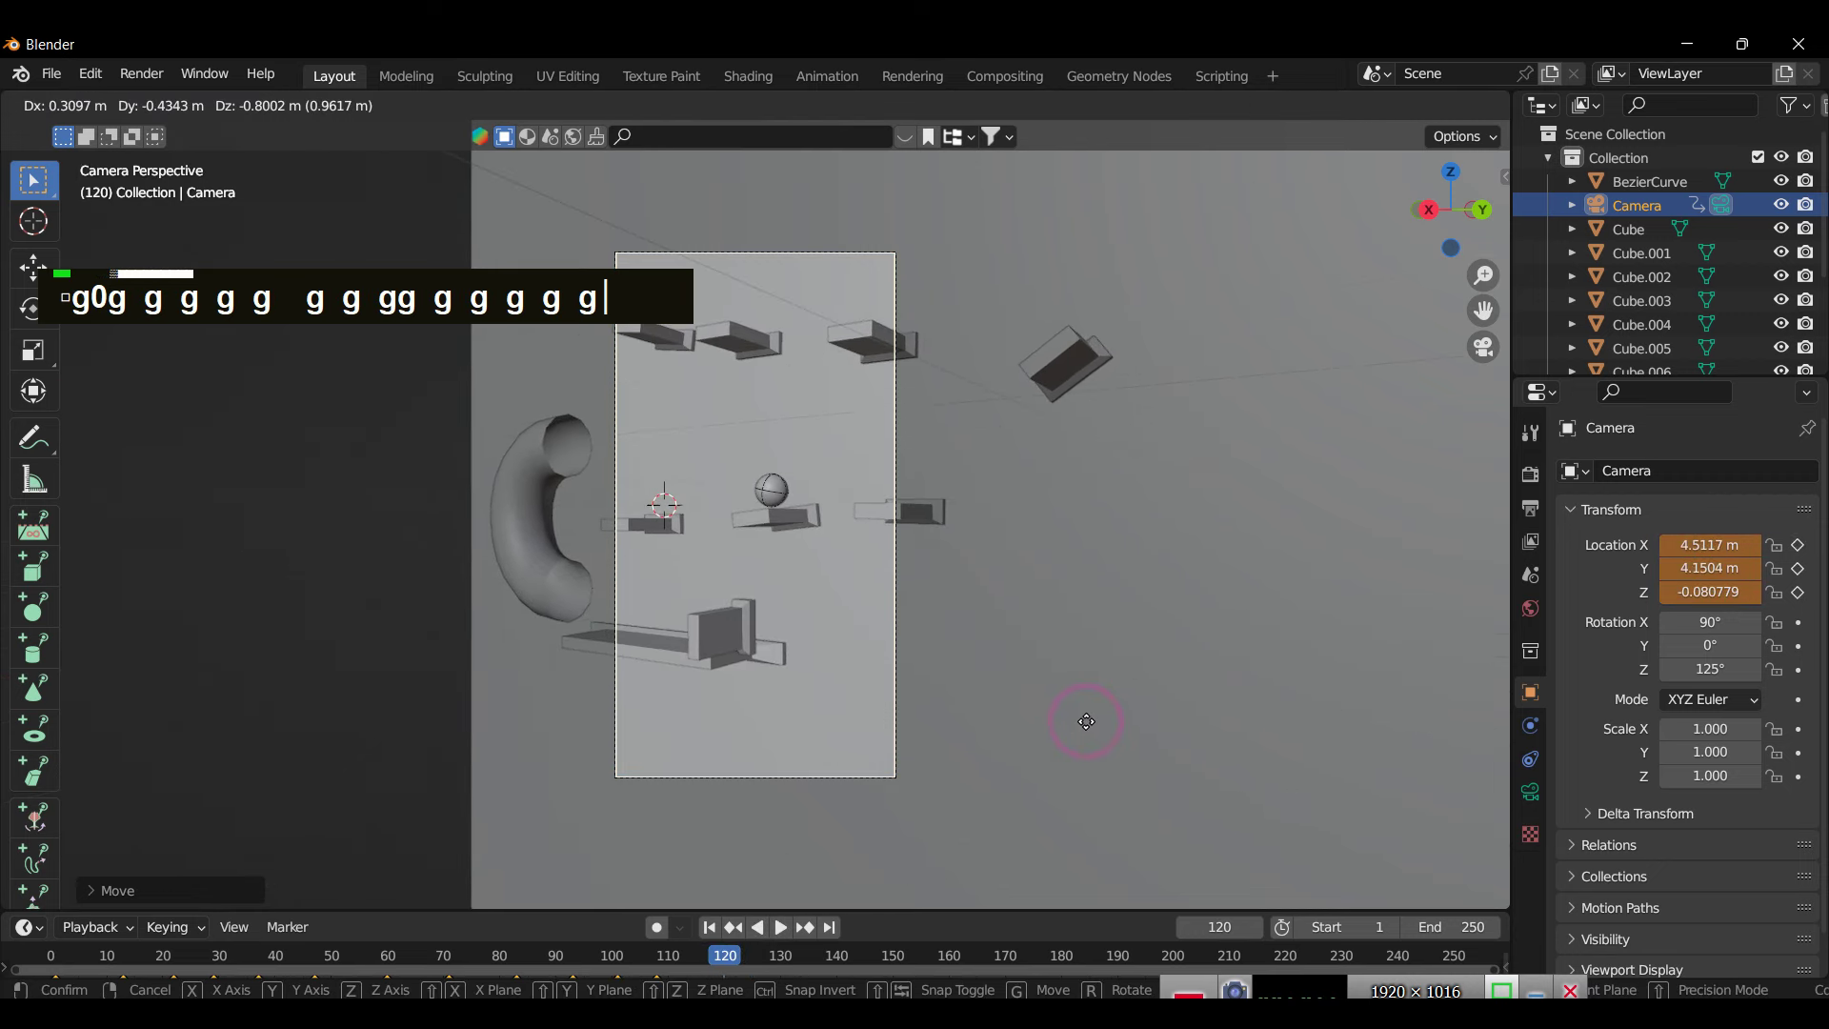
pyautogui.write('g')
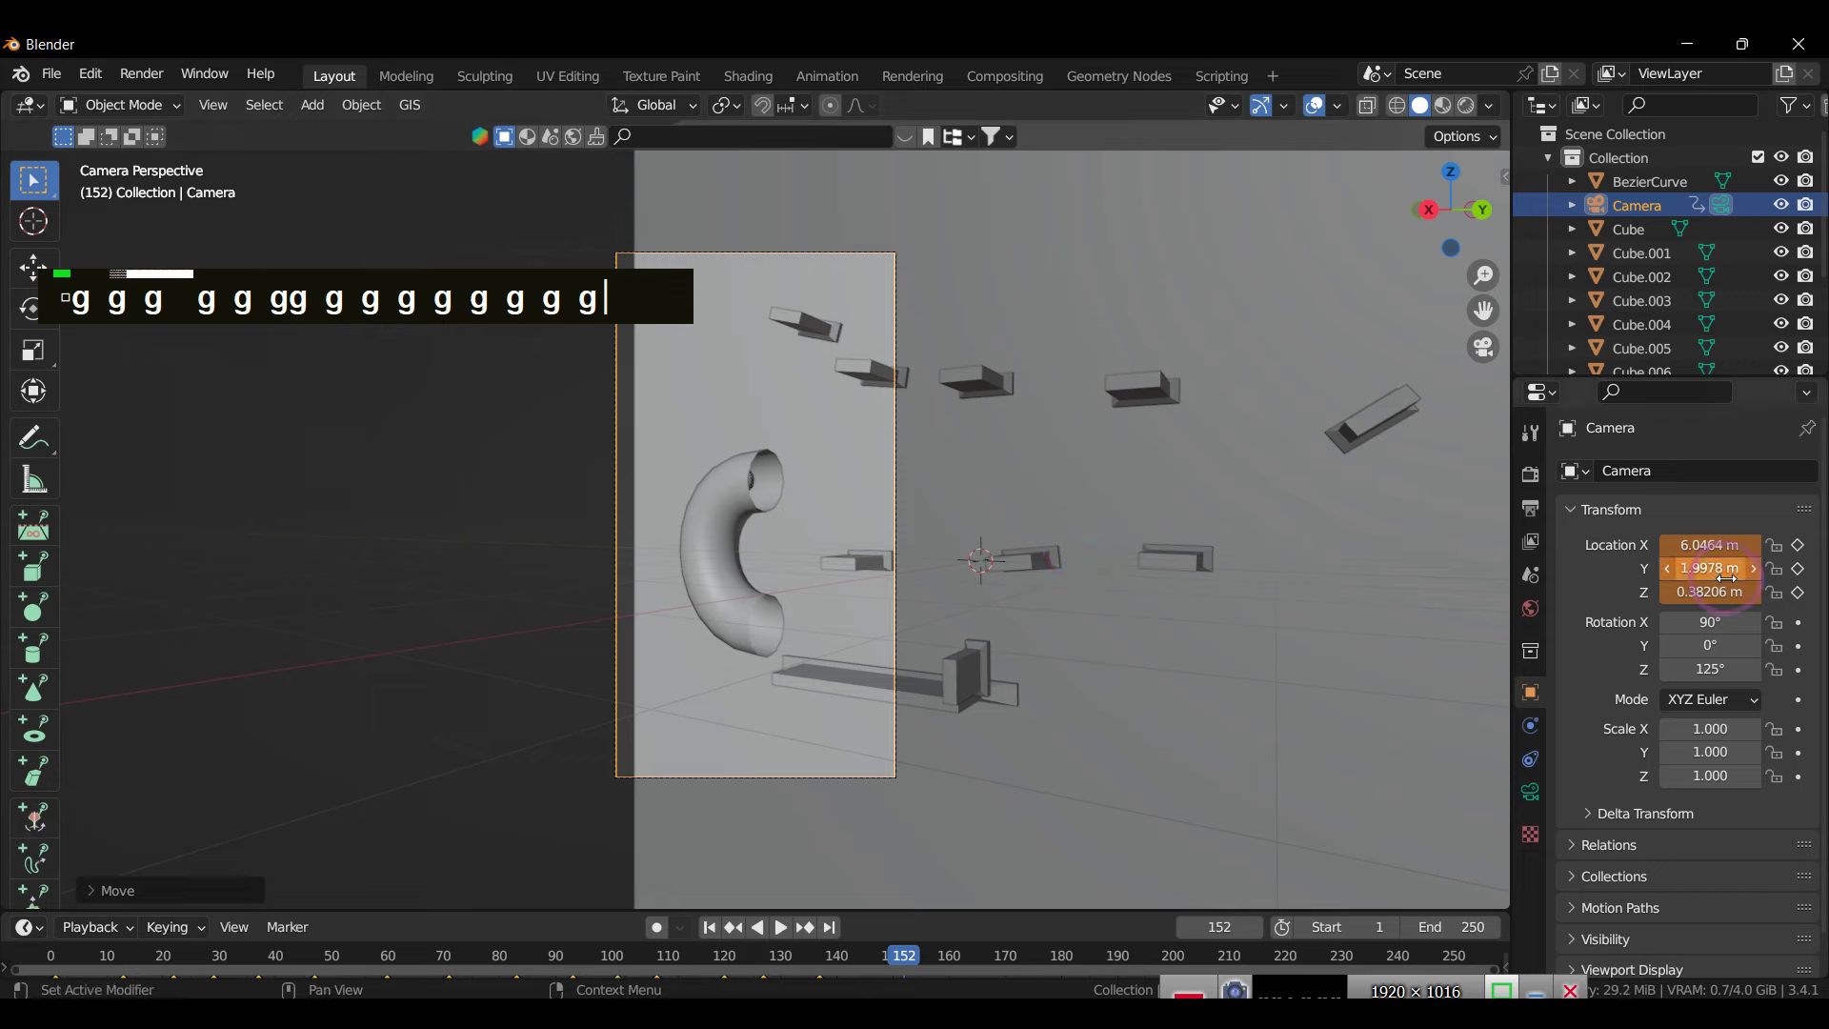
pyautogui.write('g')
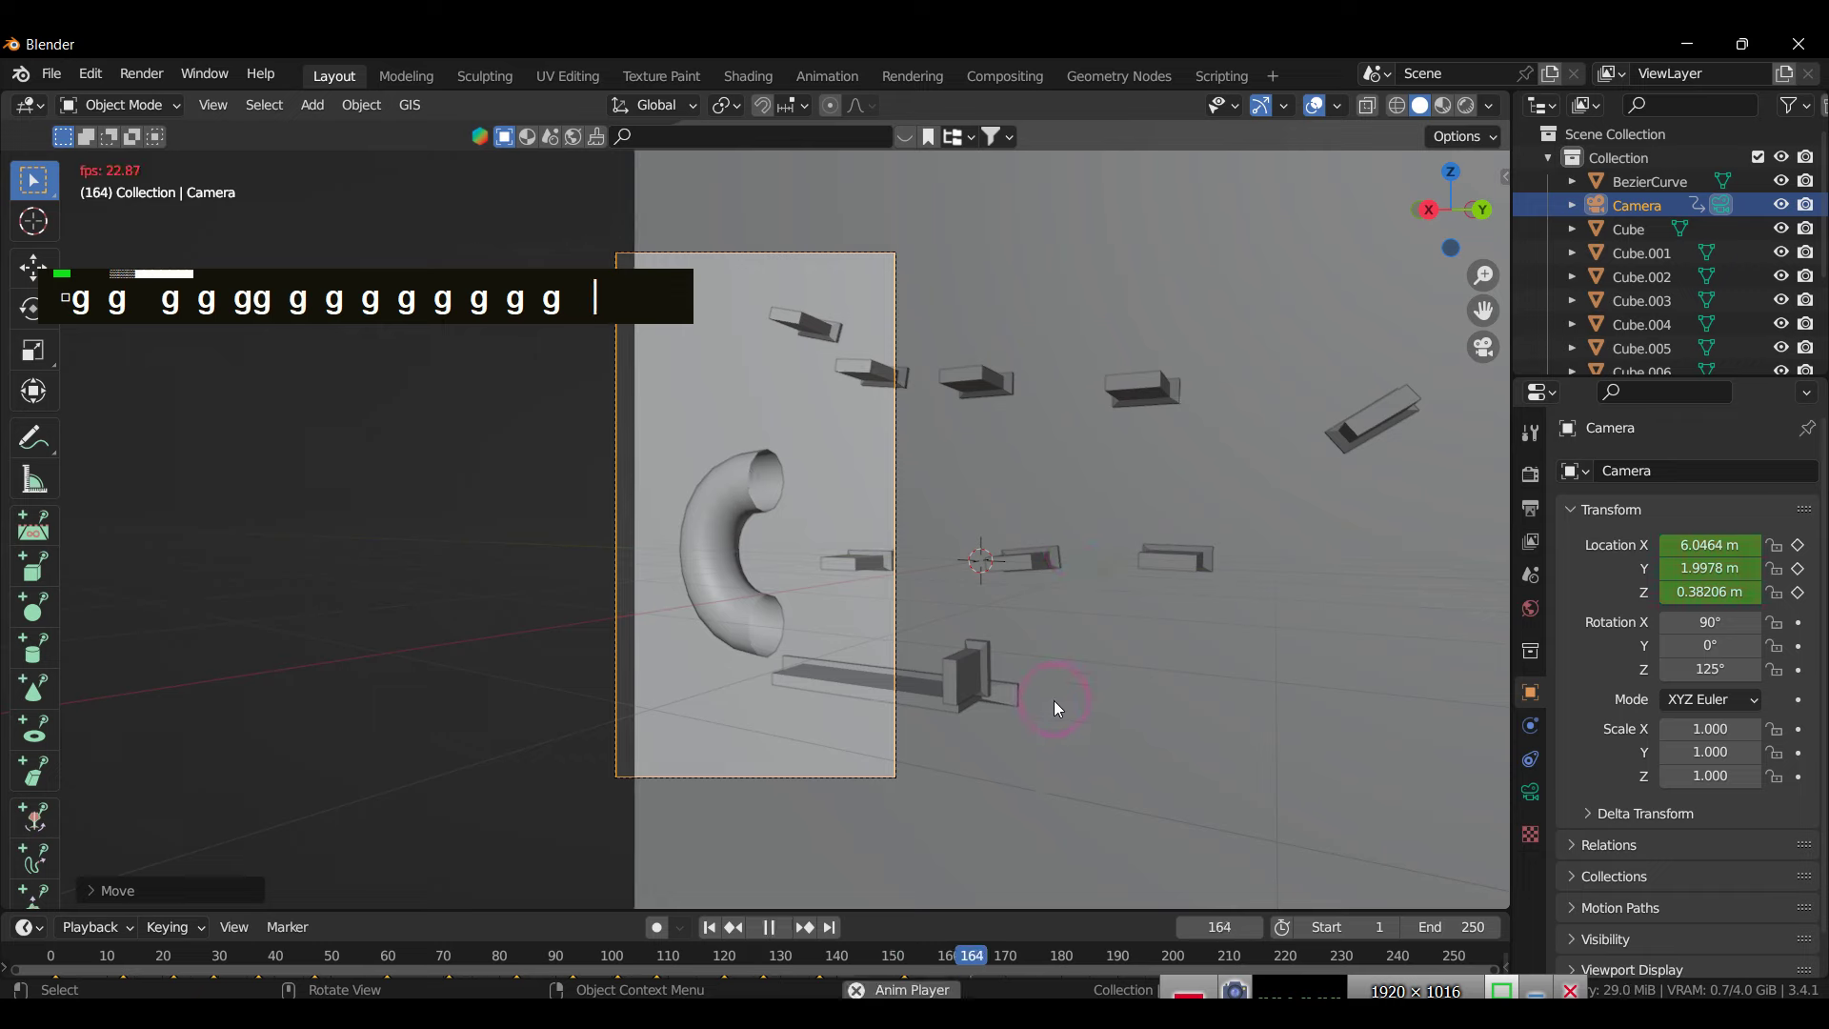
pyautogui.write('g')
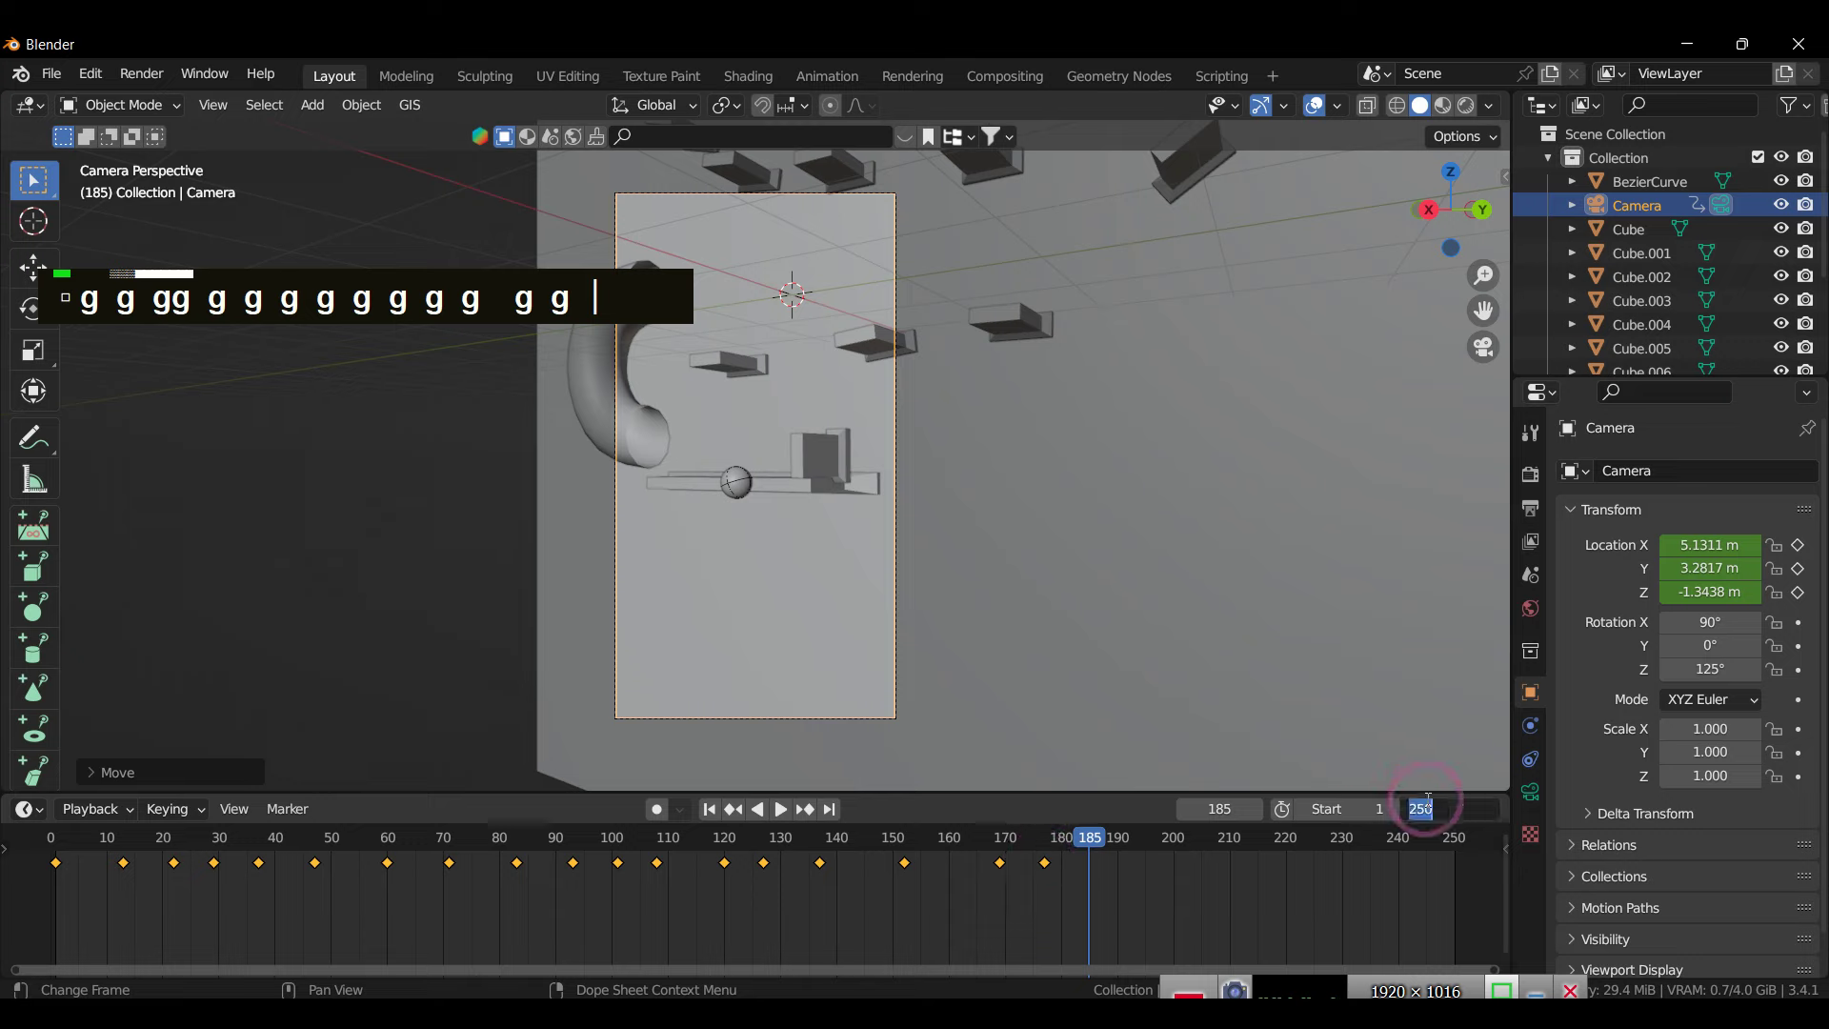
# Step: End the animation at frame 180, rewind to frame 1 and play it back to check the camera
pyautogui.write('g g gg g g g g g g g g')
pyautogui.write('g g')
pyautogui.press('Return')
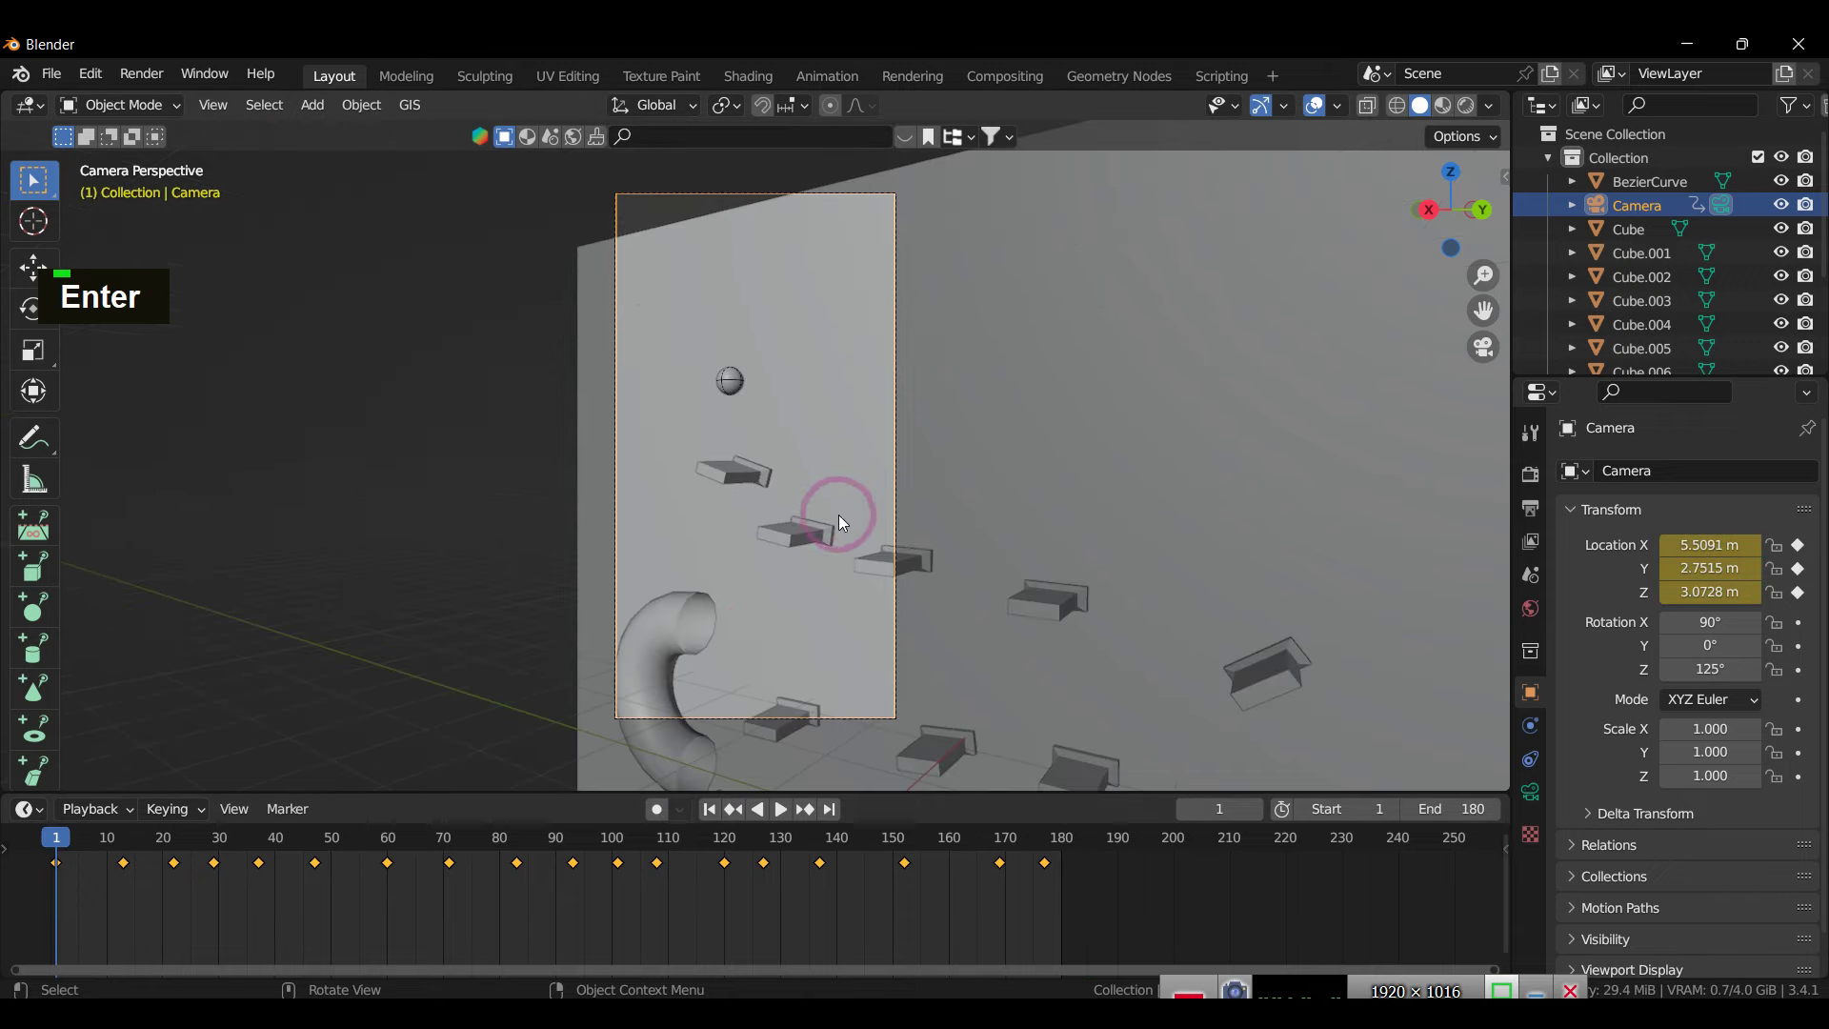
pyautogui.press('space')
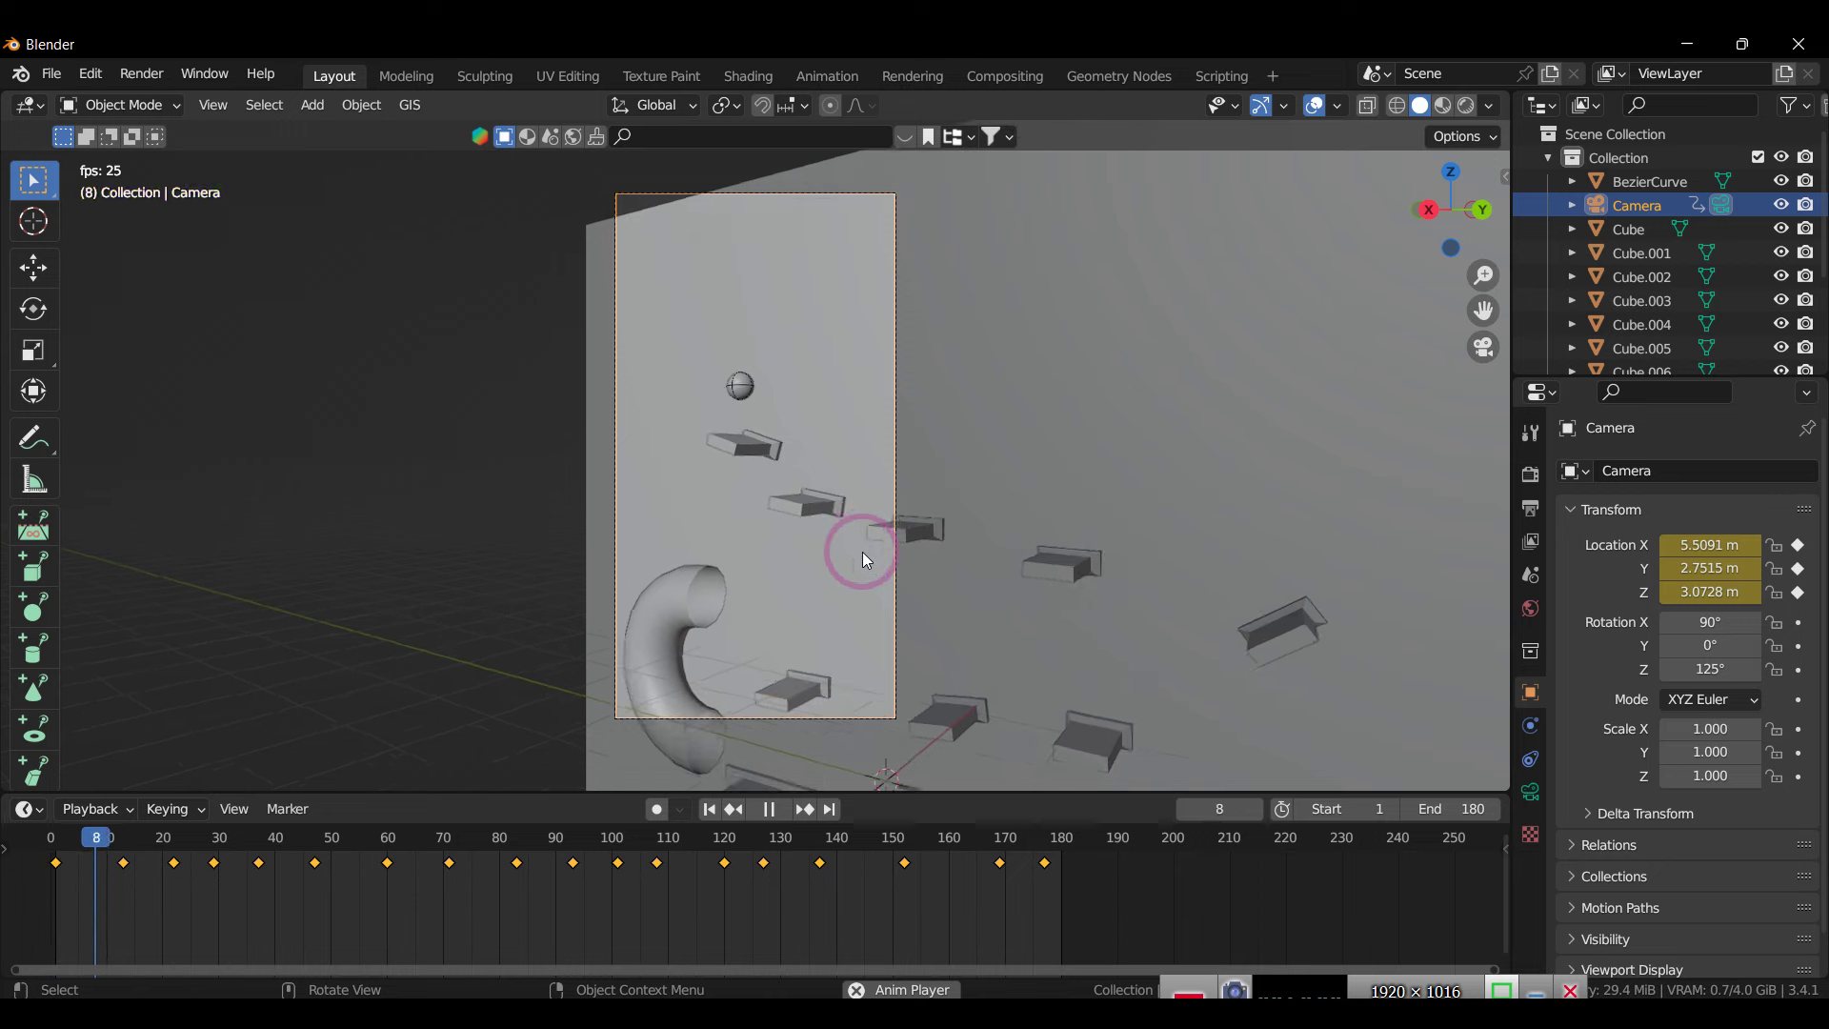
pyautogui.press('space')
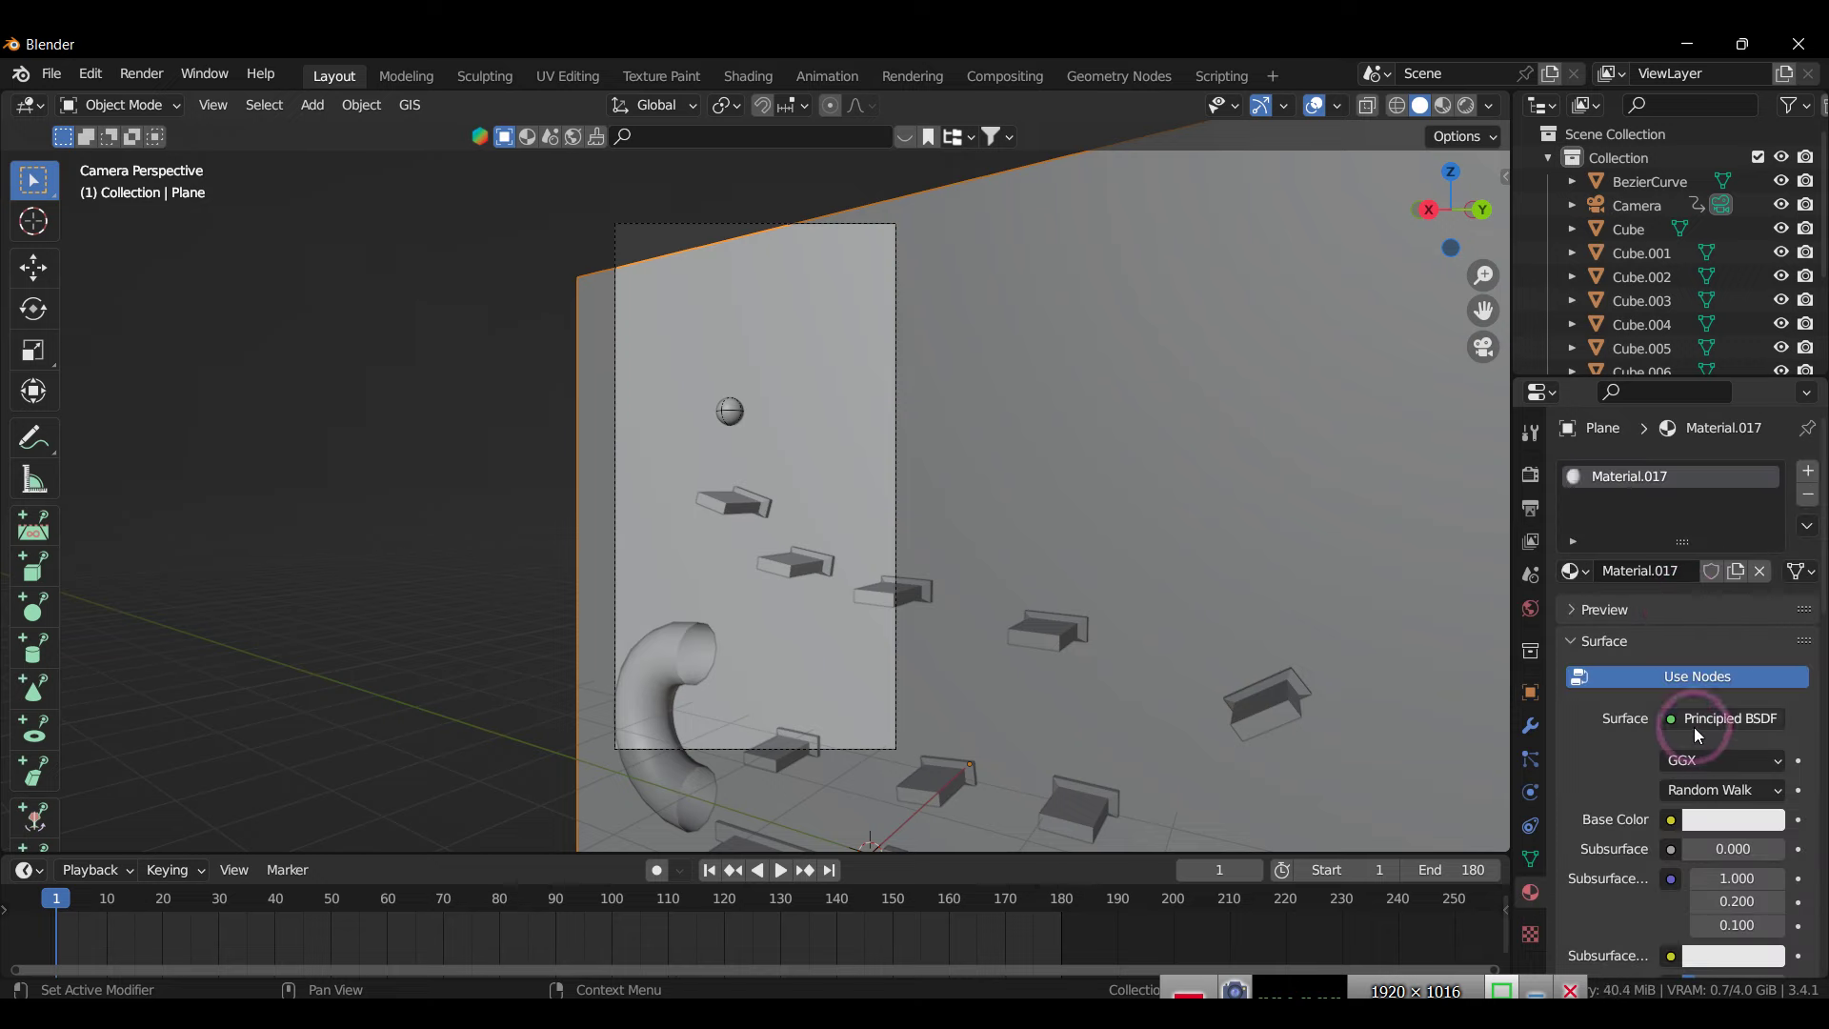
# Step: Use the red cracked image texture as the back wall material's Base Color
pyautogui.doubleClick(1674, 826)
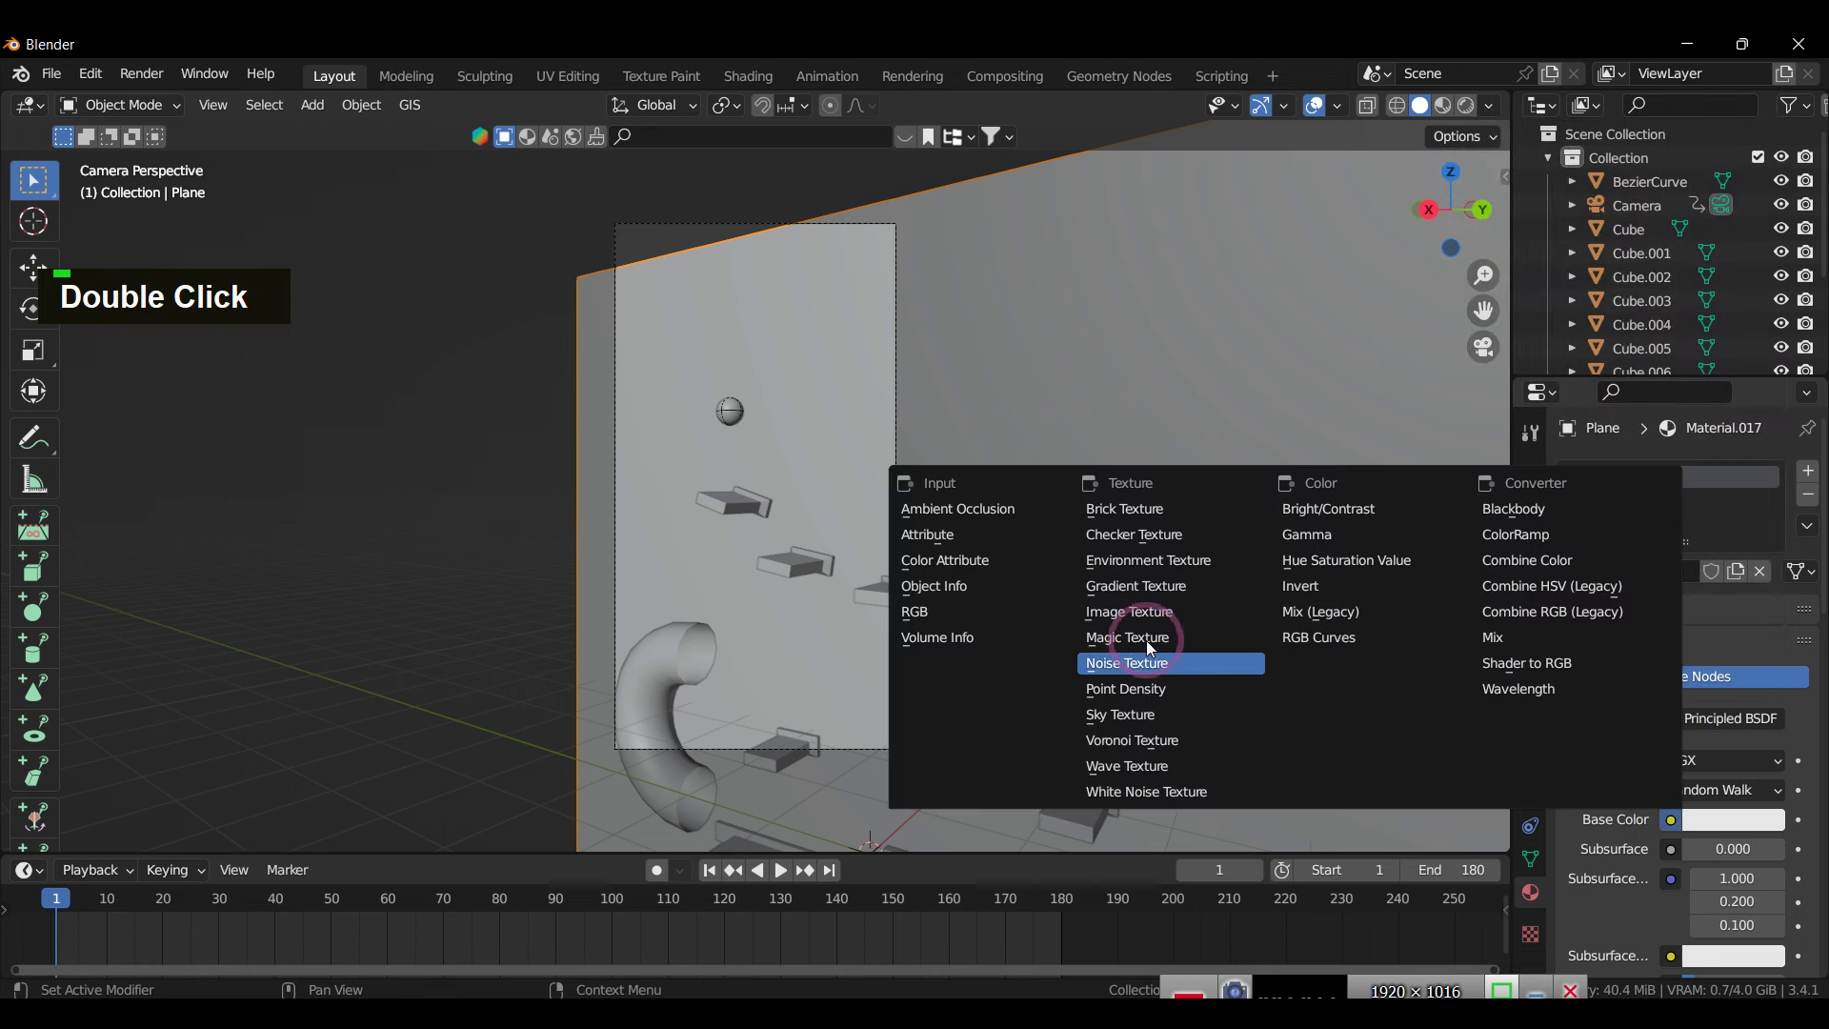
pyautogui.scroll(-3)
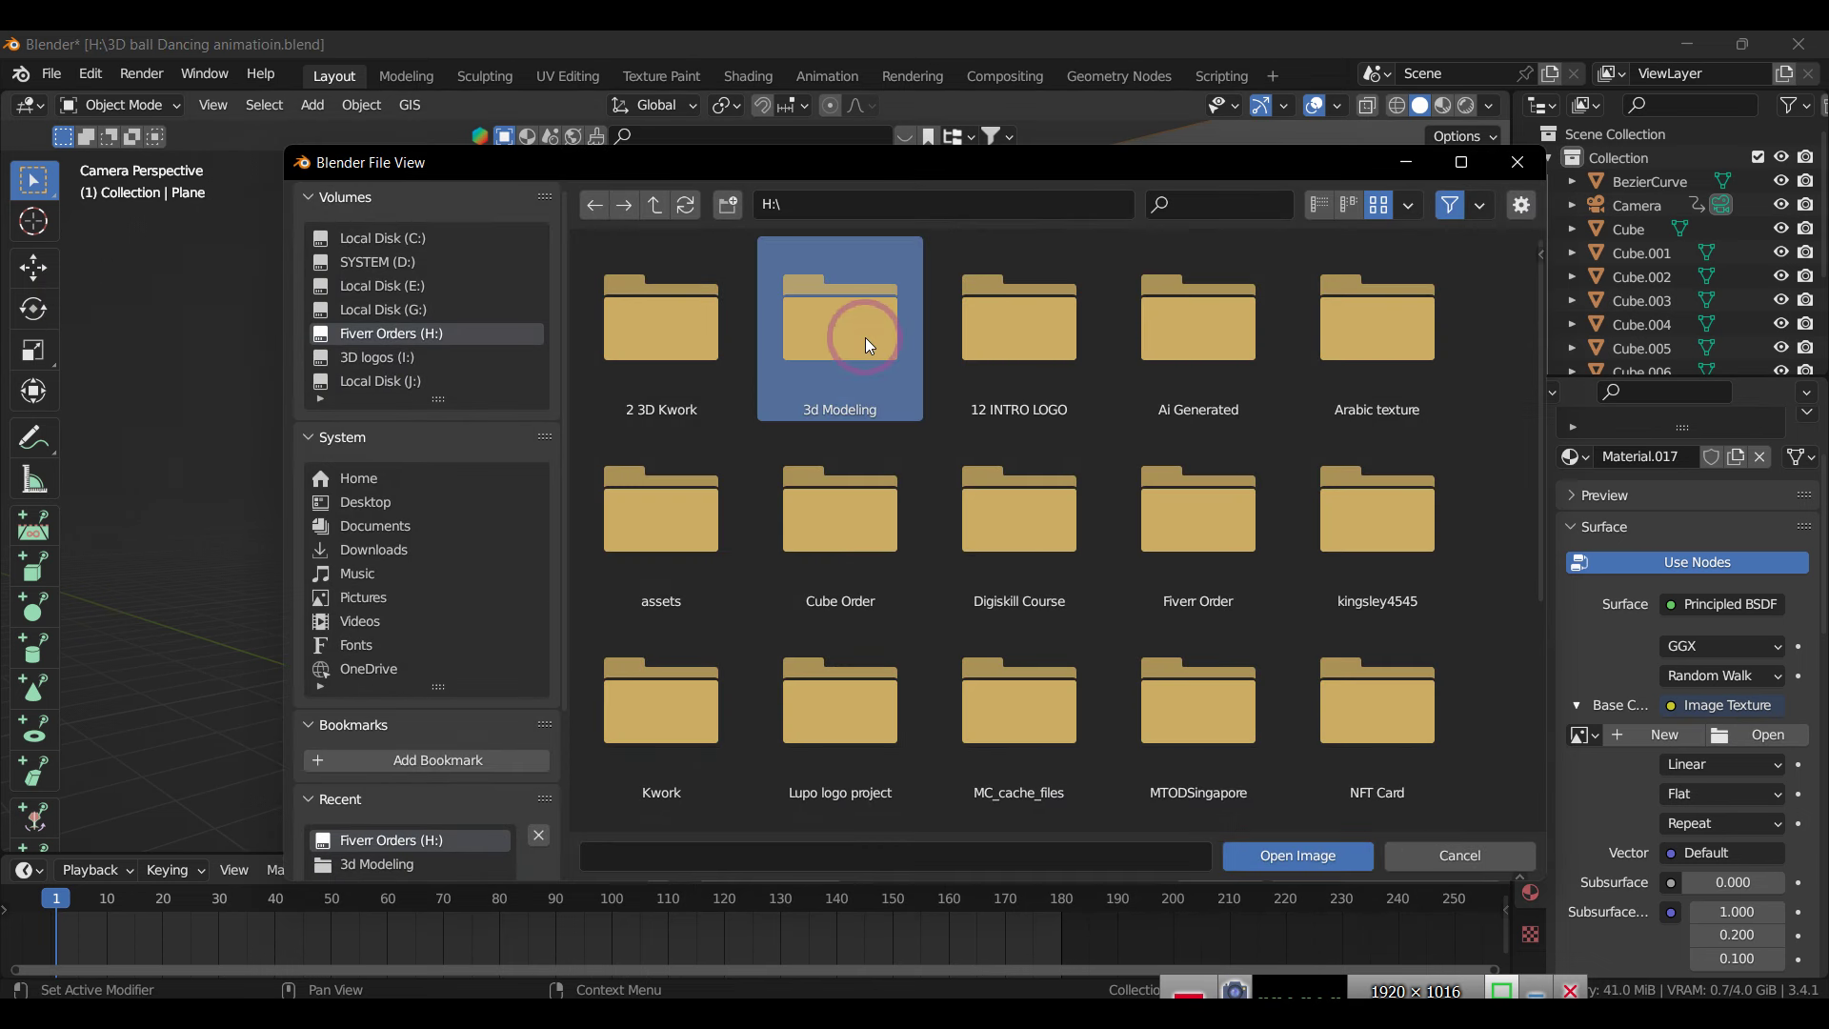
pyautogui.doubleClick(1184, 357)
pyautogui.scroll(-3)
pyautogui.doubleClick(693, 731)
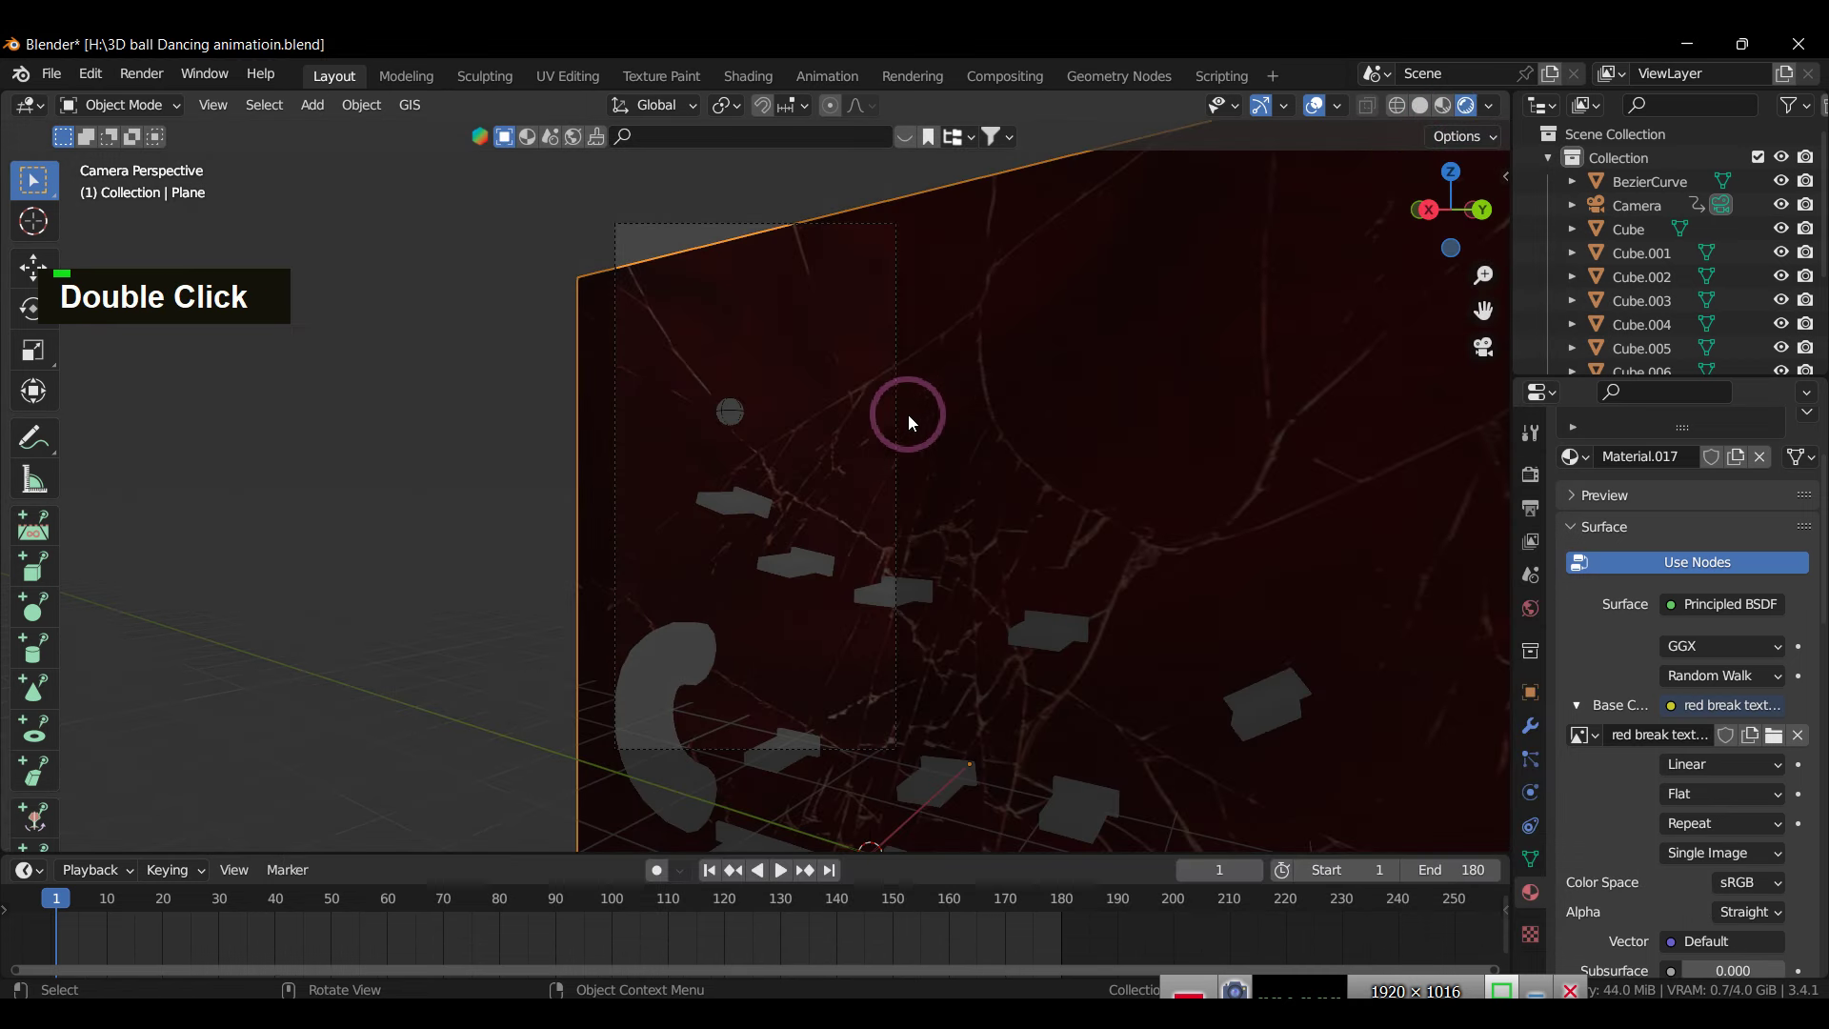
# Step: Add a point light and move it along X, Y and Z to sit beside the ball
pyautogui.press('shift+a')
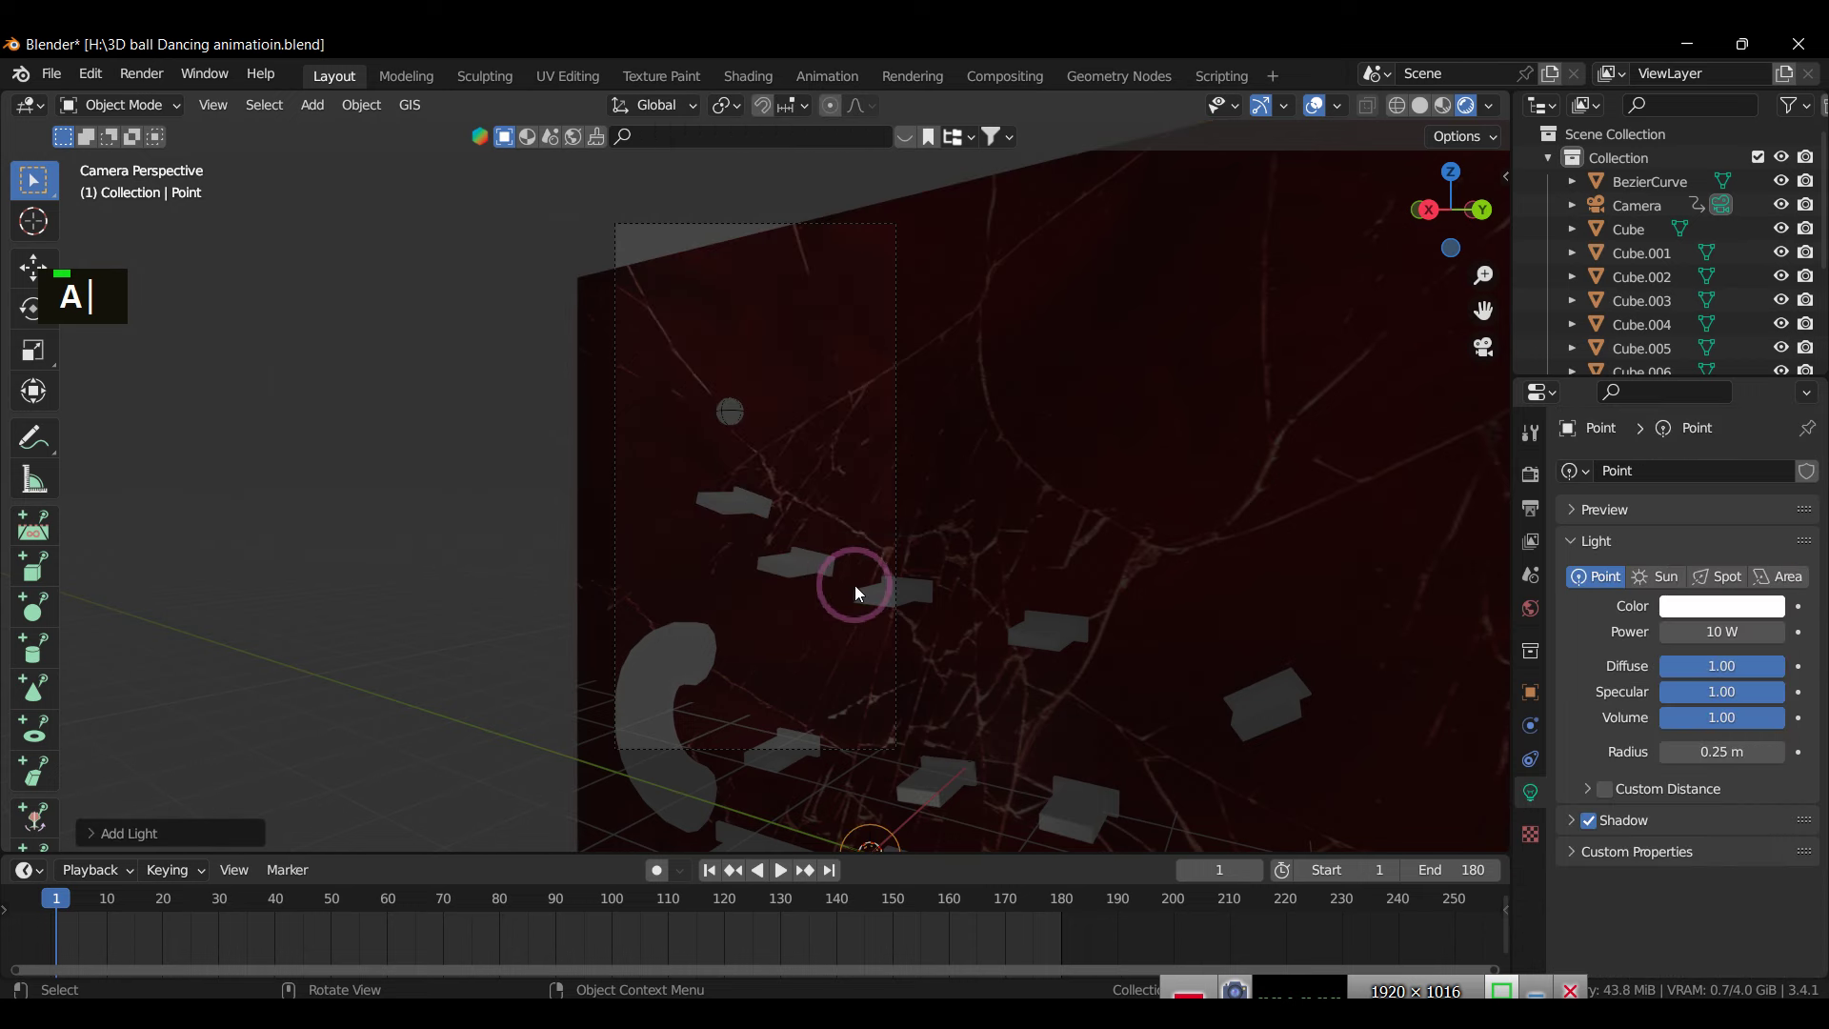
pyautogui.write('agx')
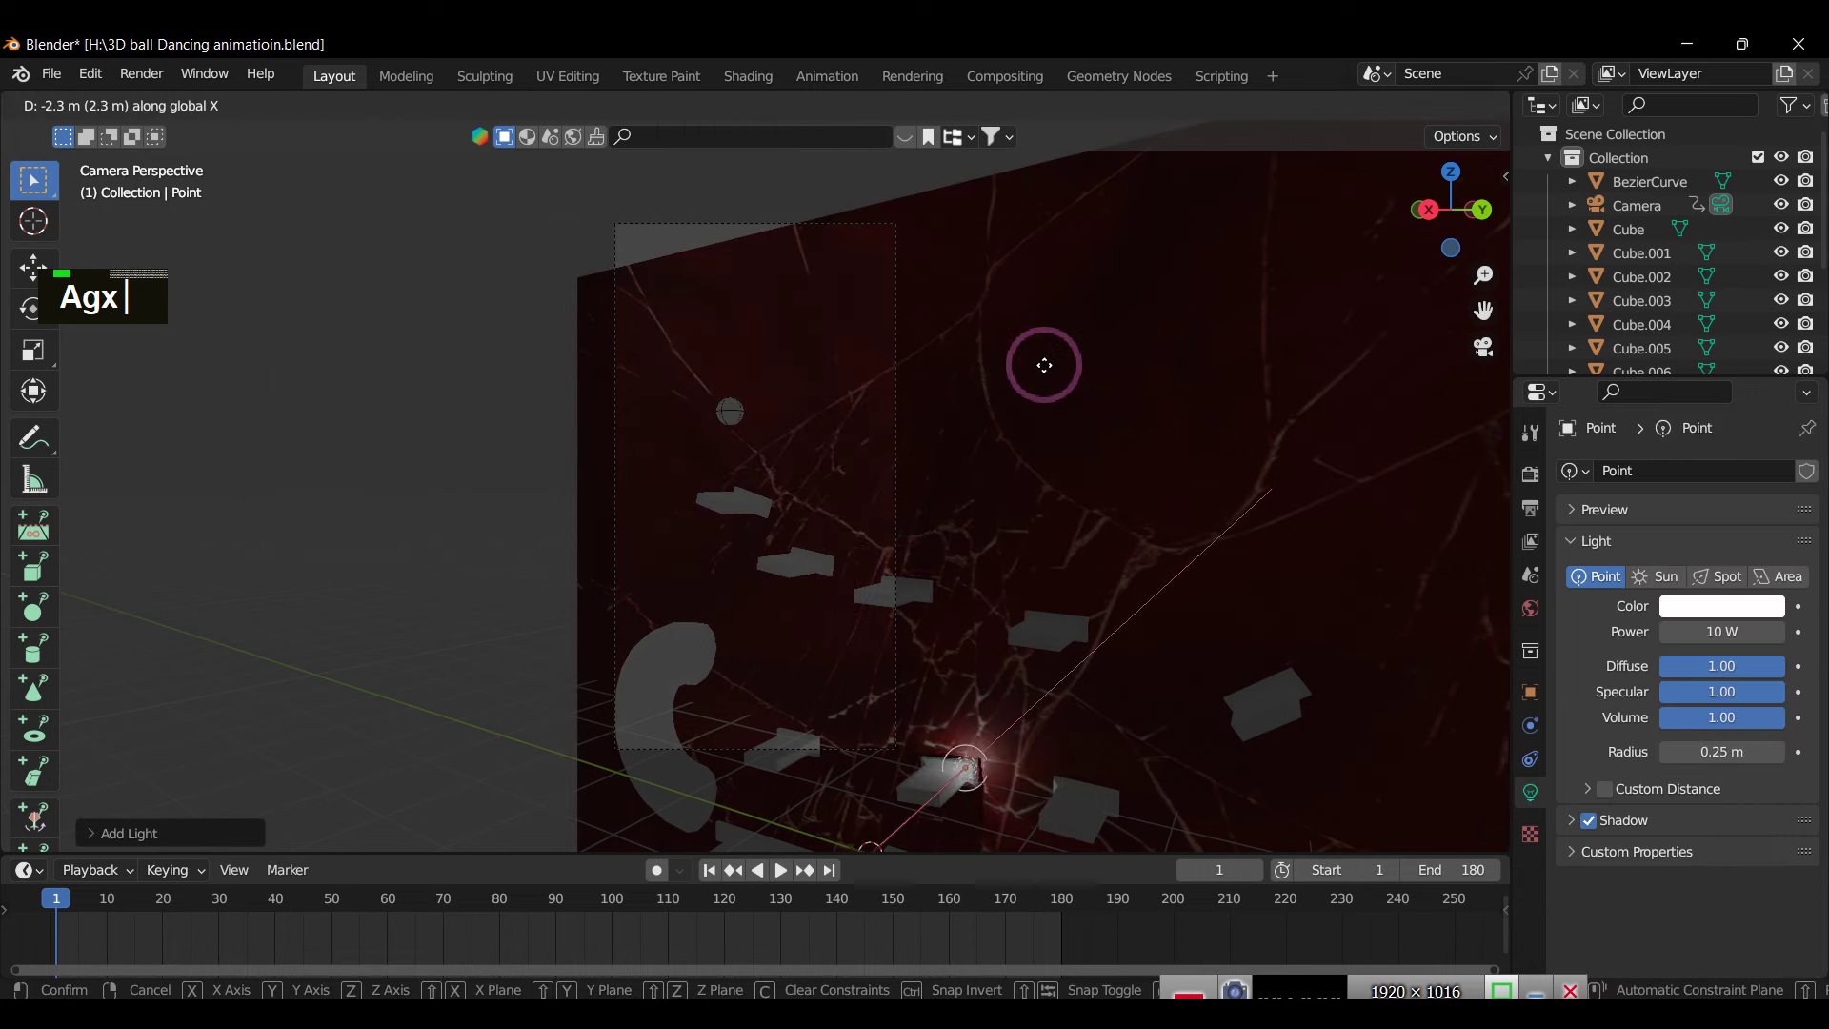
pyautogui.write('z')
pyautogui.write('g')
pyautogui.write('gx')
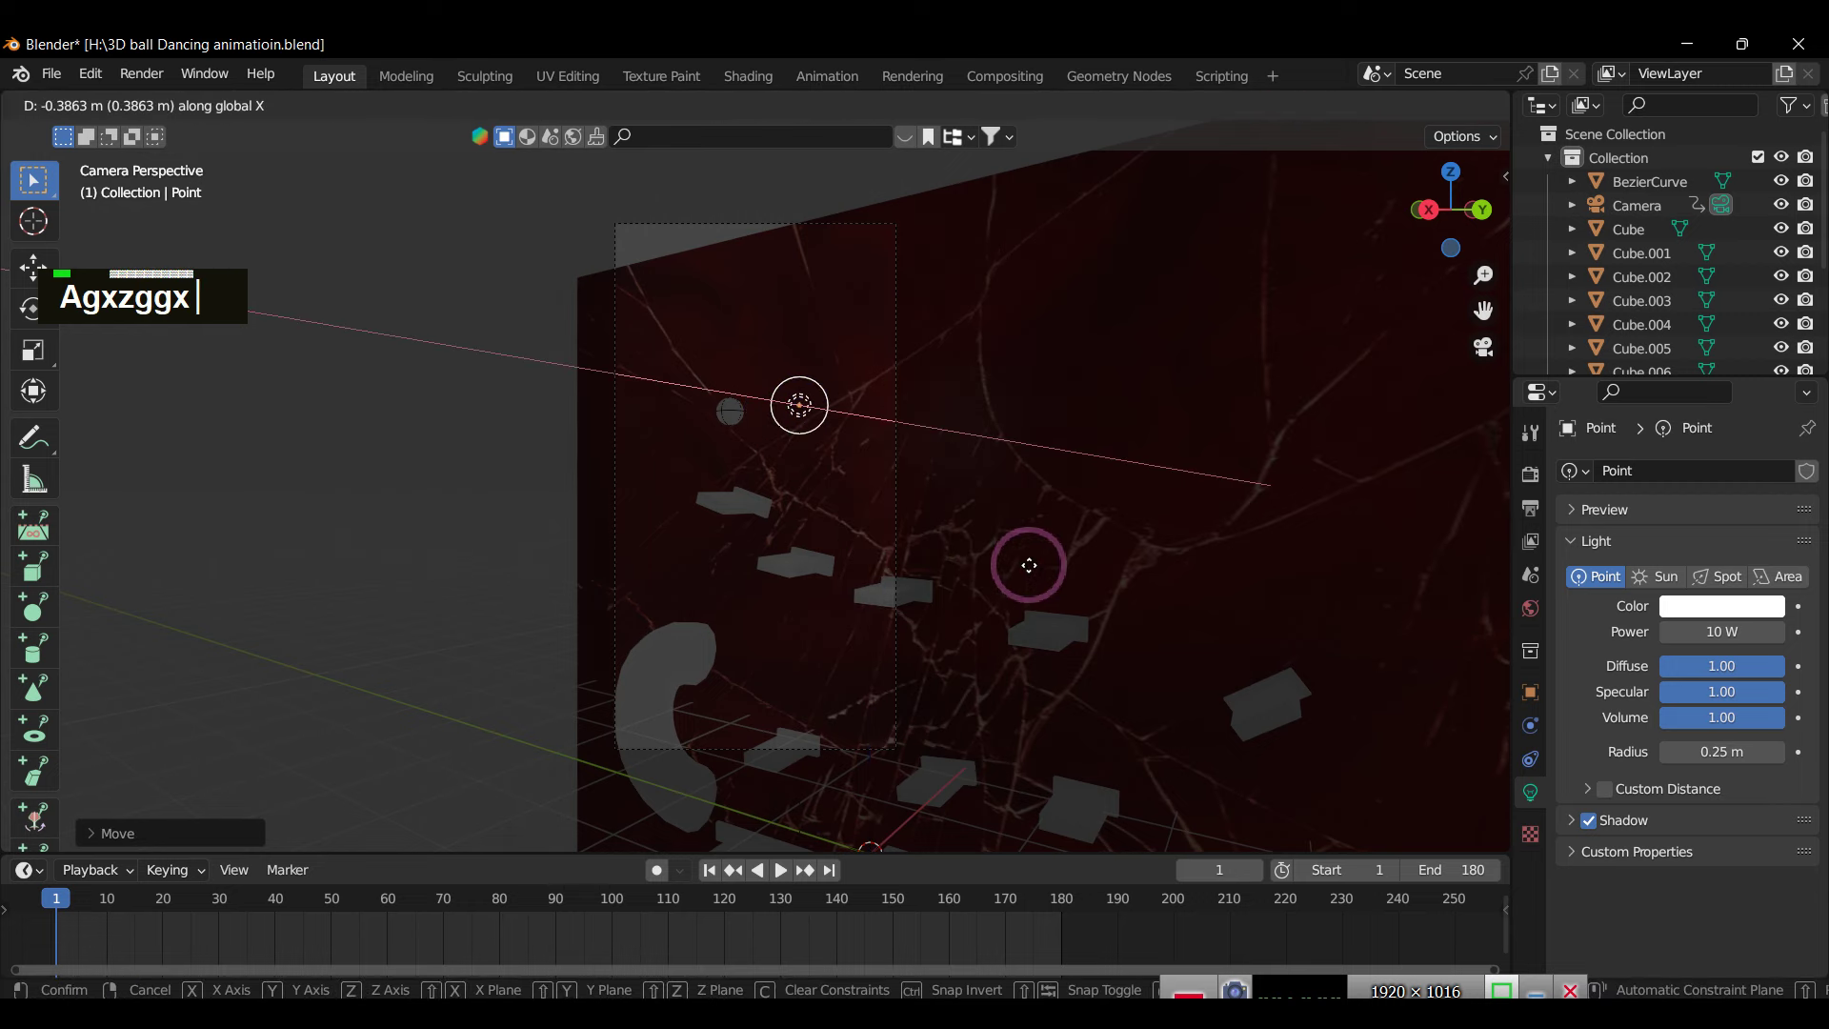
pyautogui.write('gxy')
pyautogui.write('gx')
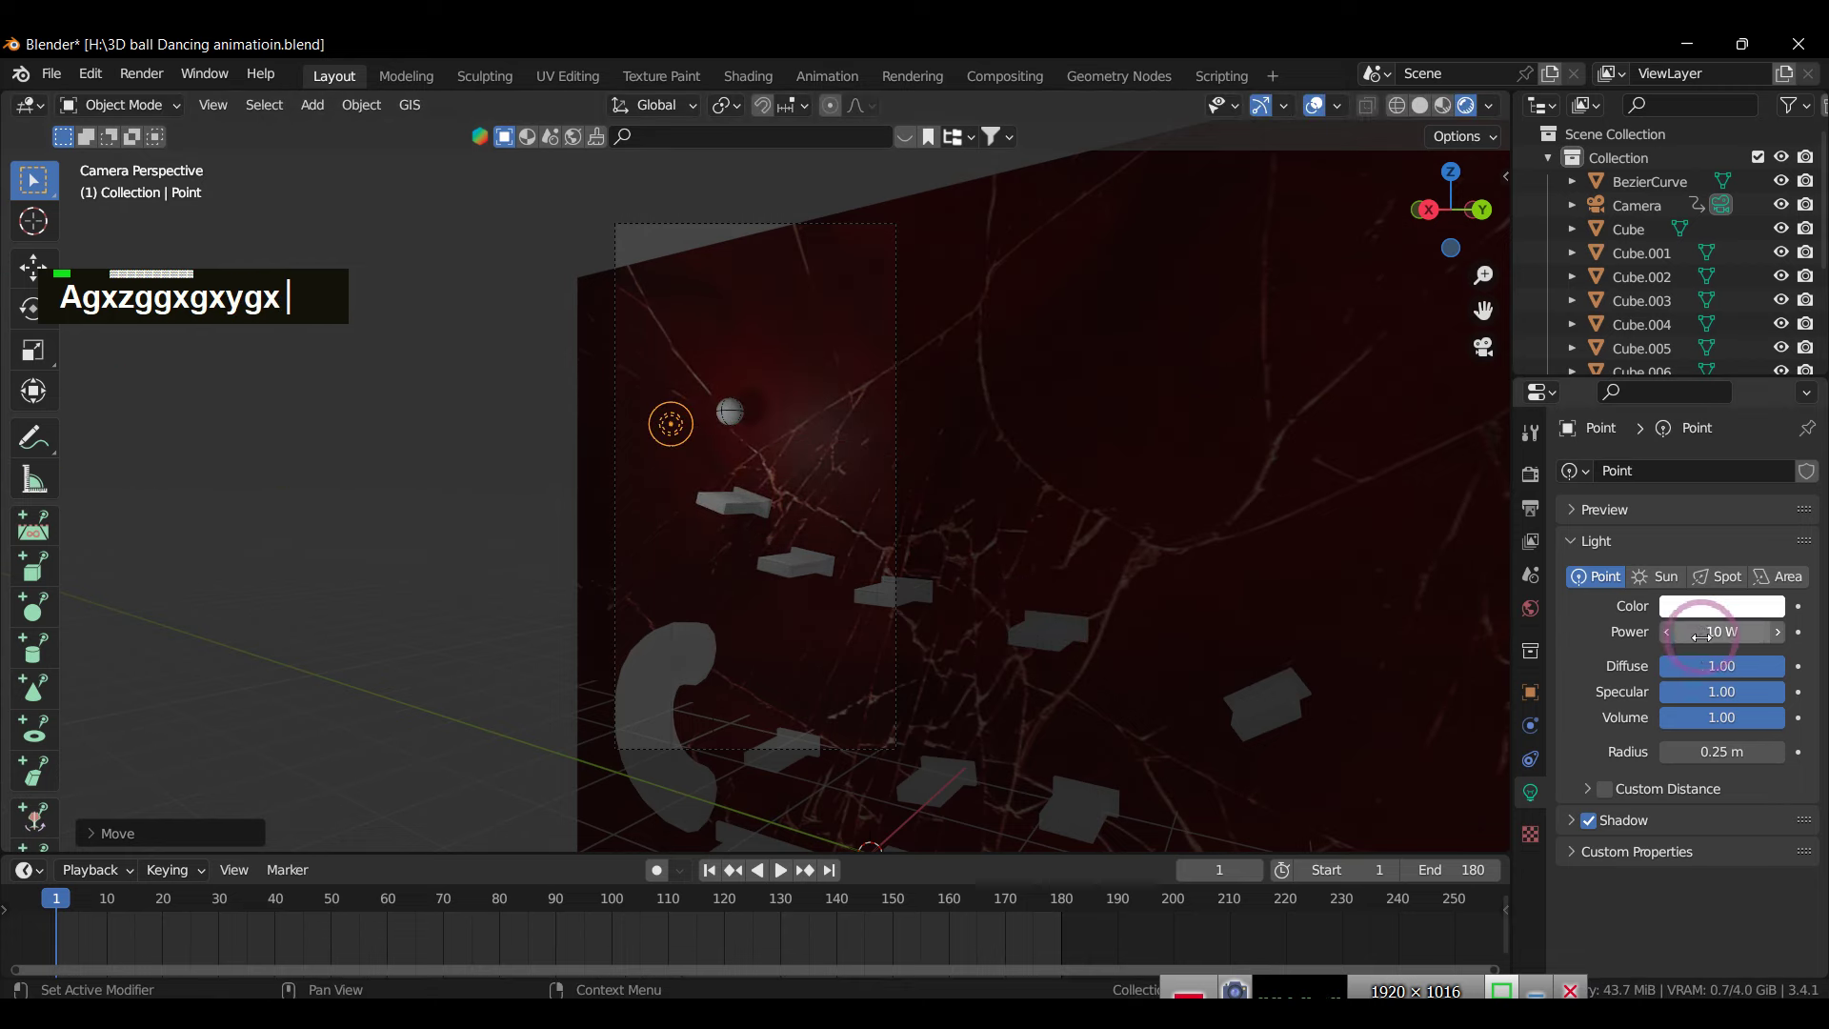
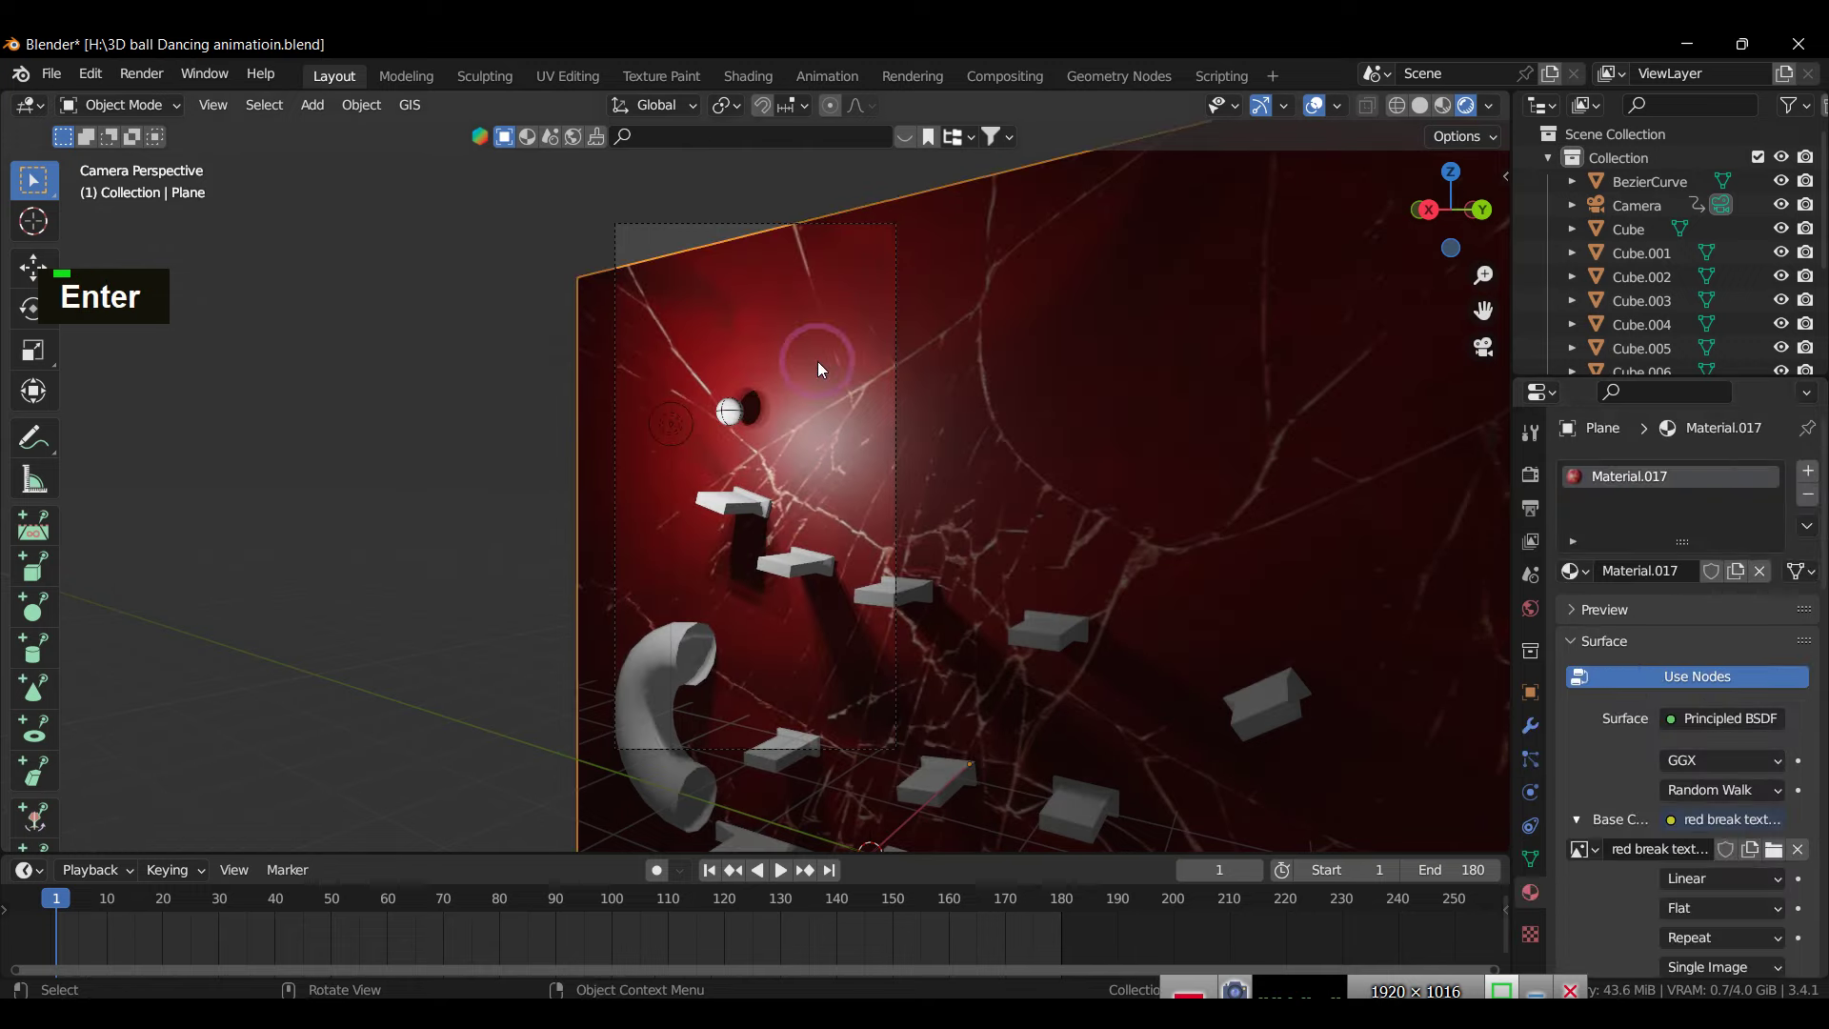
pyautogui.write('s')
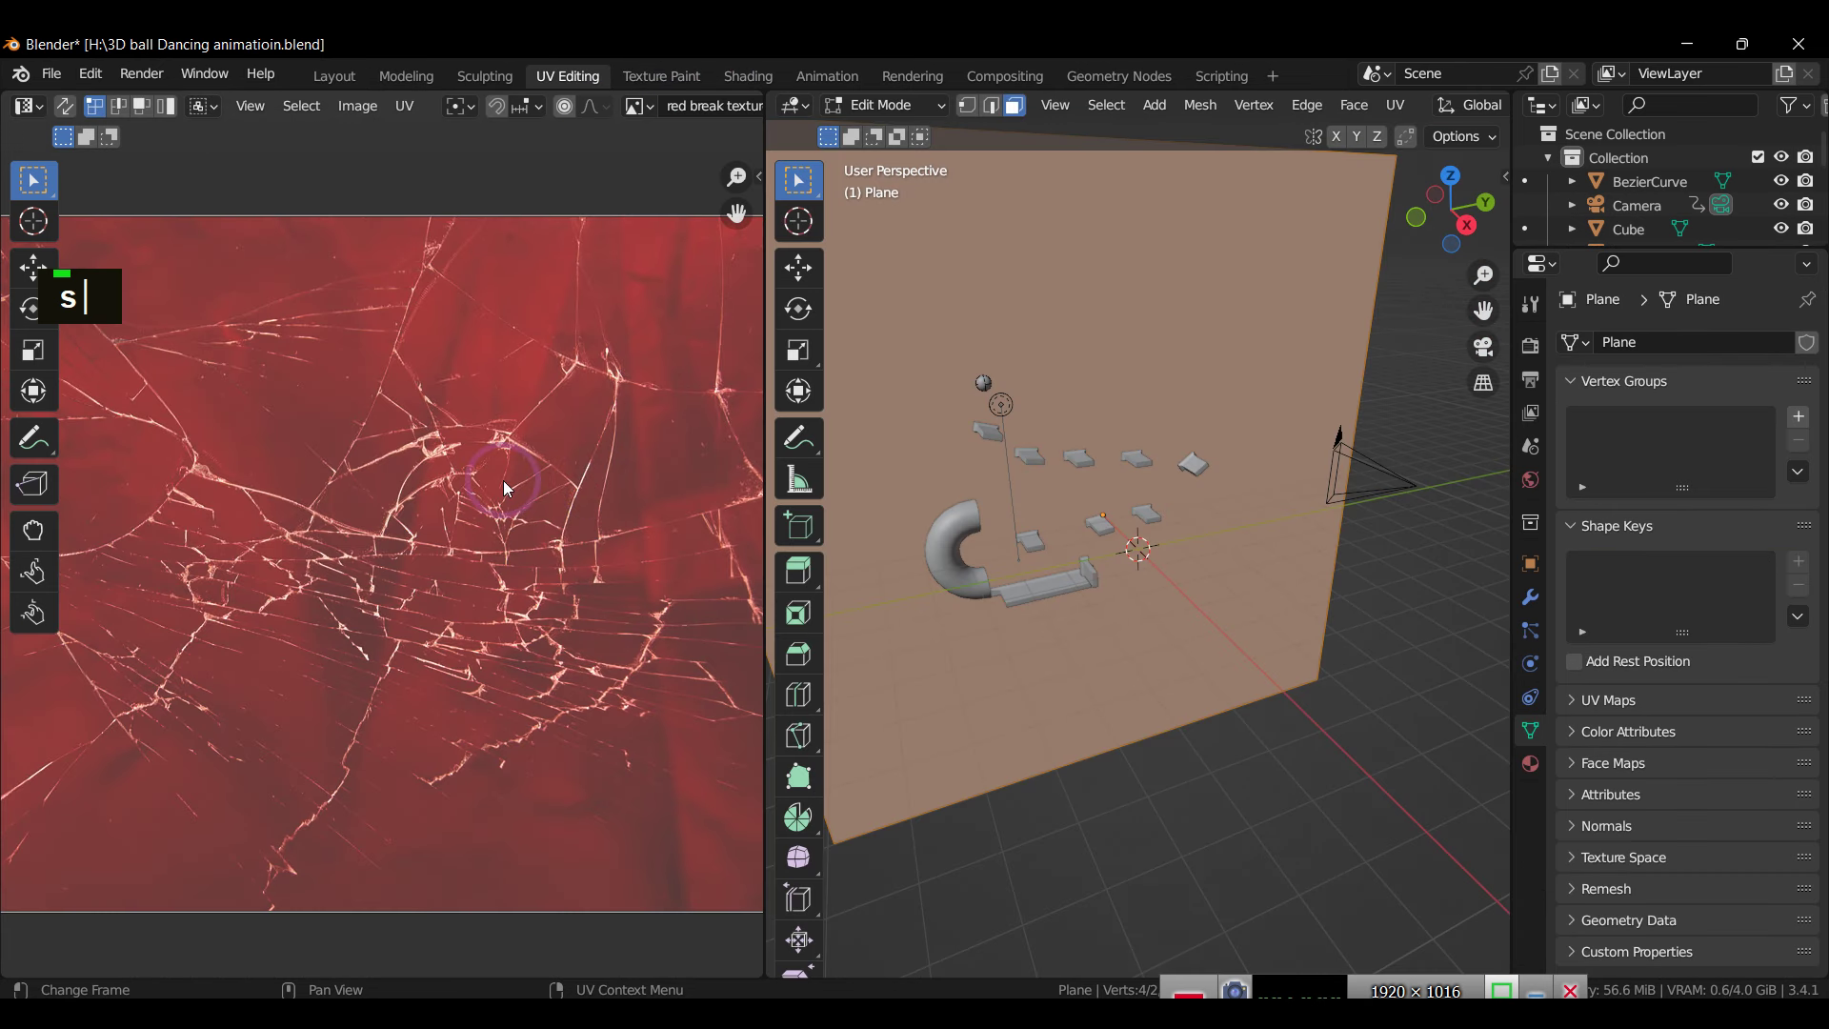
# Step: Scale the plane's UVs up so the cracked texture tiles much smaller across the wall
pyautogui.scroll(-3)
pyautogui.scroll(3)
pyautogui.scroll(-3)
pyautogui.scroll(3)
pyautogui.scroll(-3)
pyautogui.scroll(3)
pyautogui.press('s')
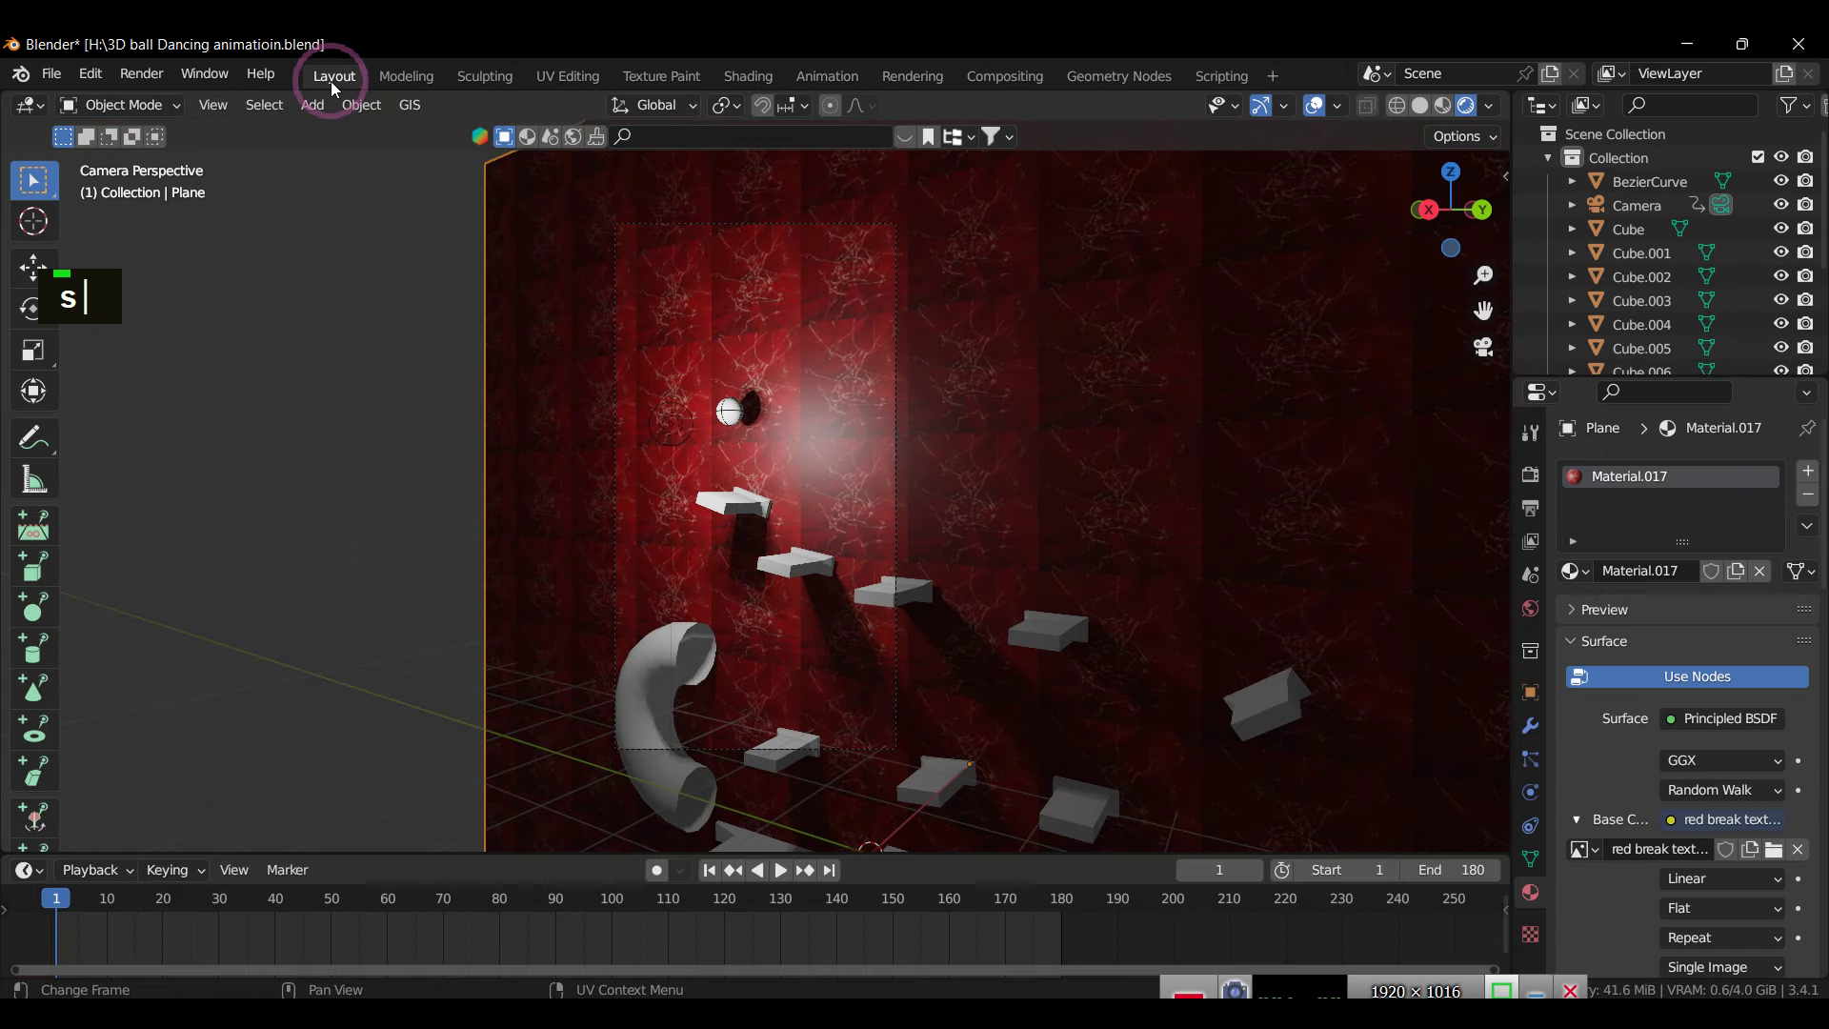
# Step: Duplicate the point light into Point.001–Point.003 and spread them across the red wall
pyautogui.press('s')
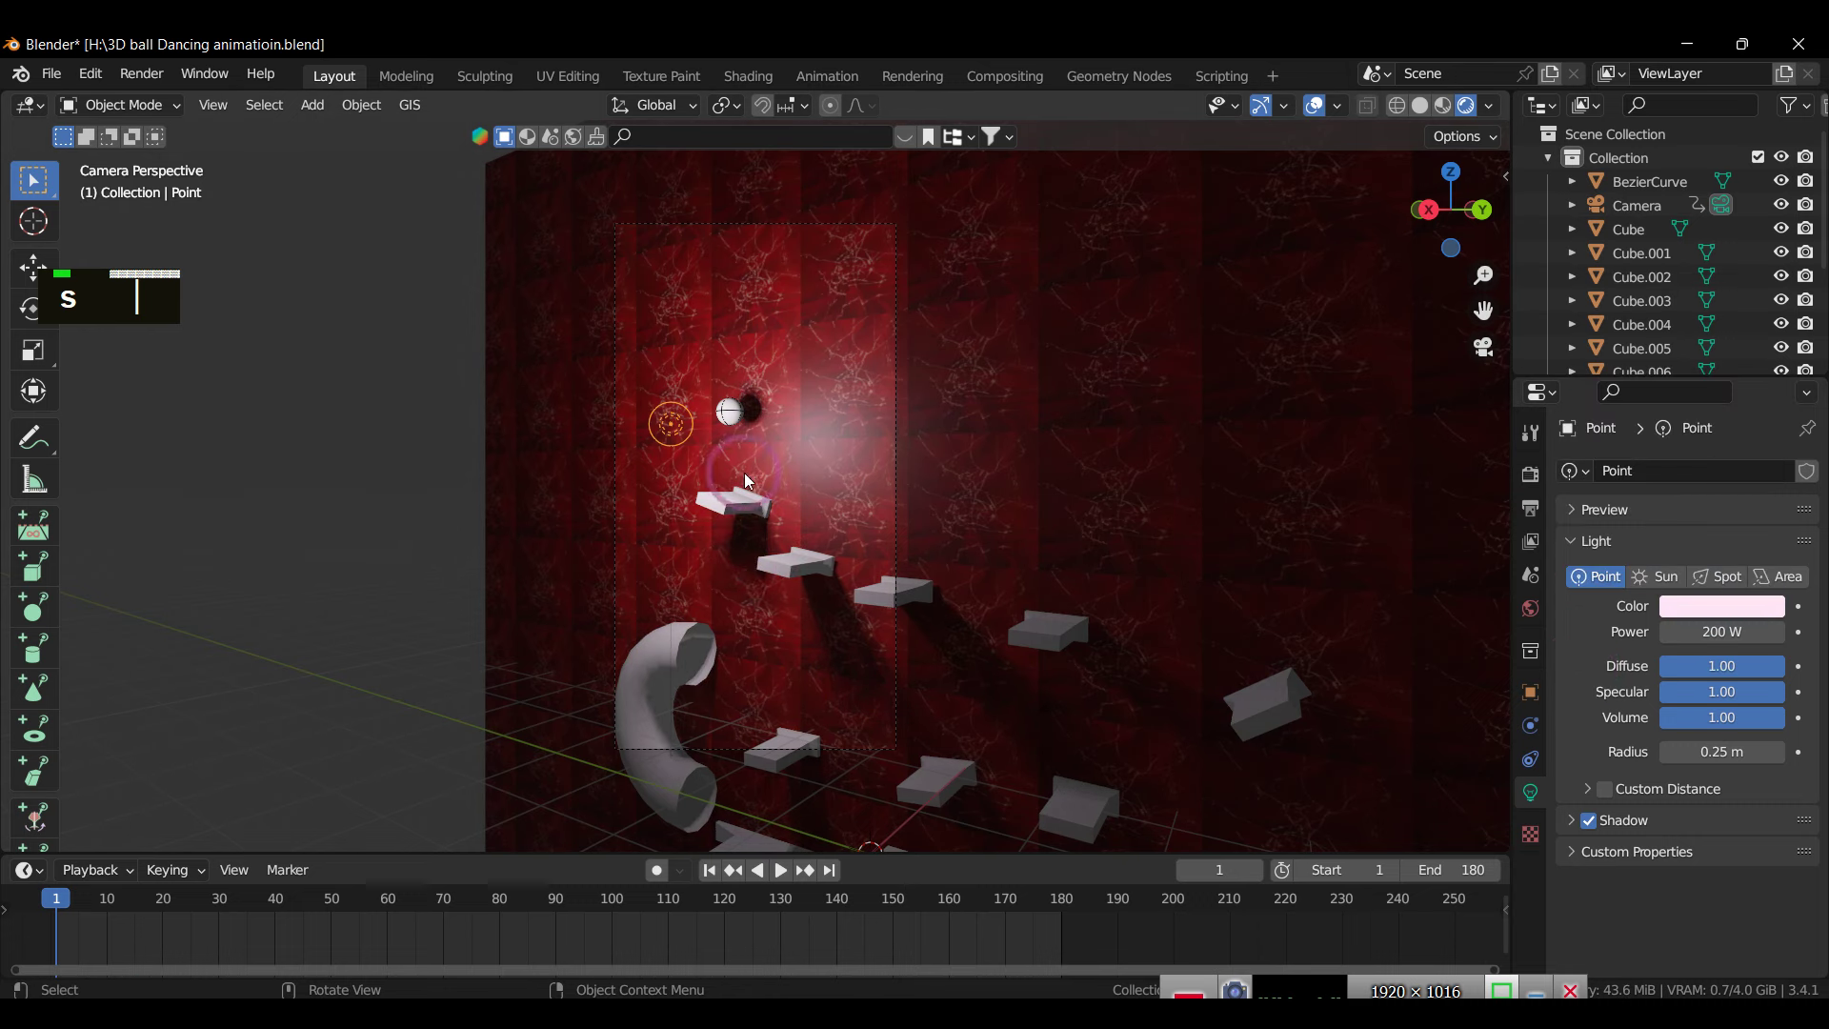
pyautogui.write('dgxy')
pyautogui.write('dgxz')
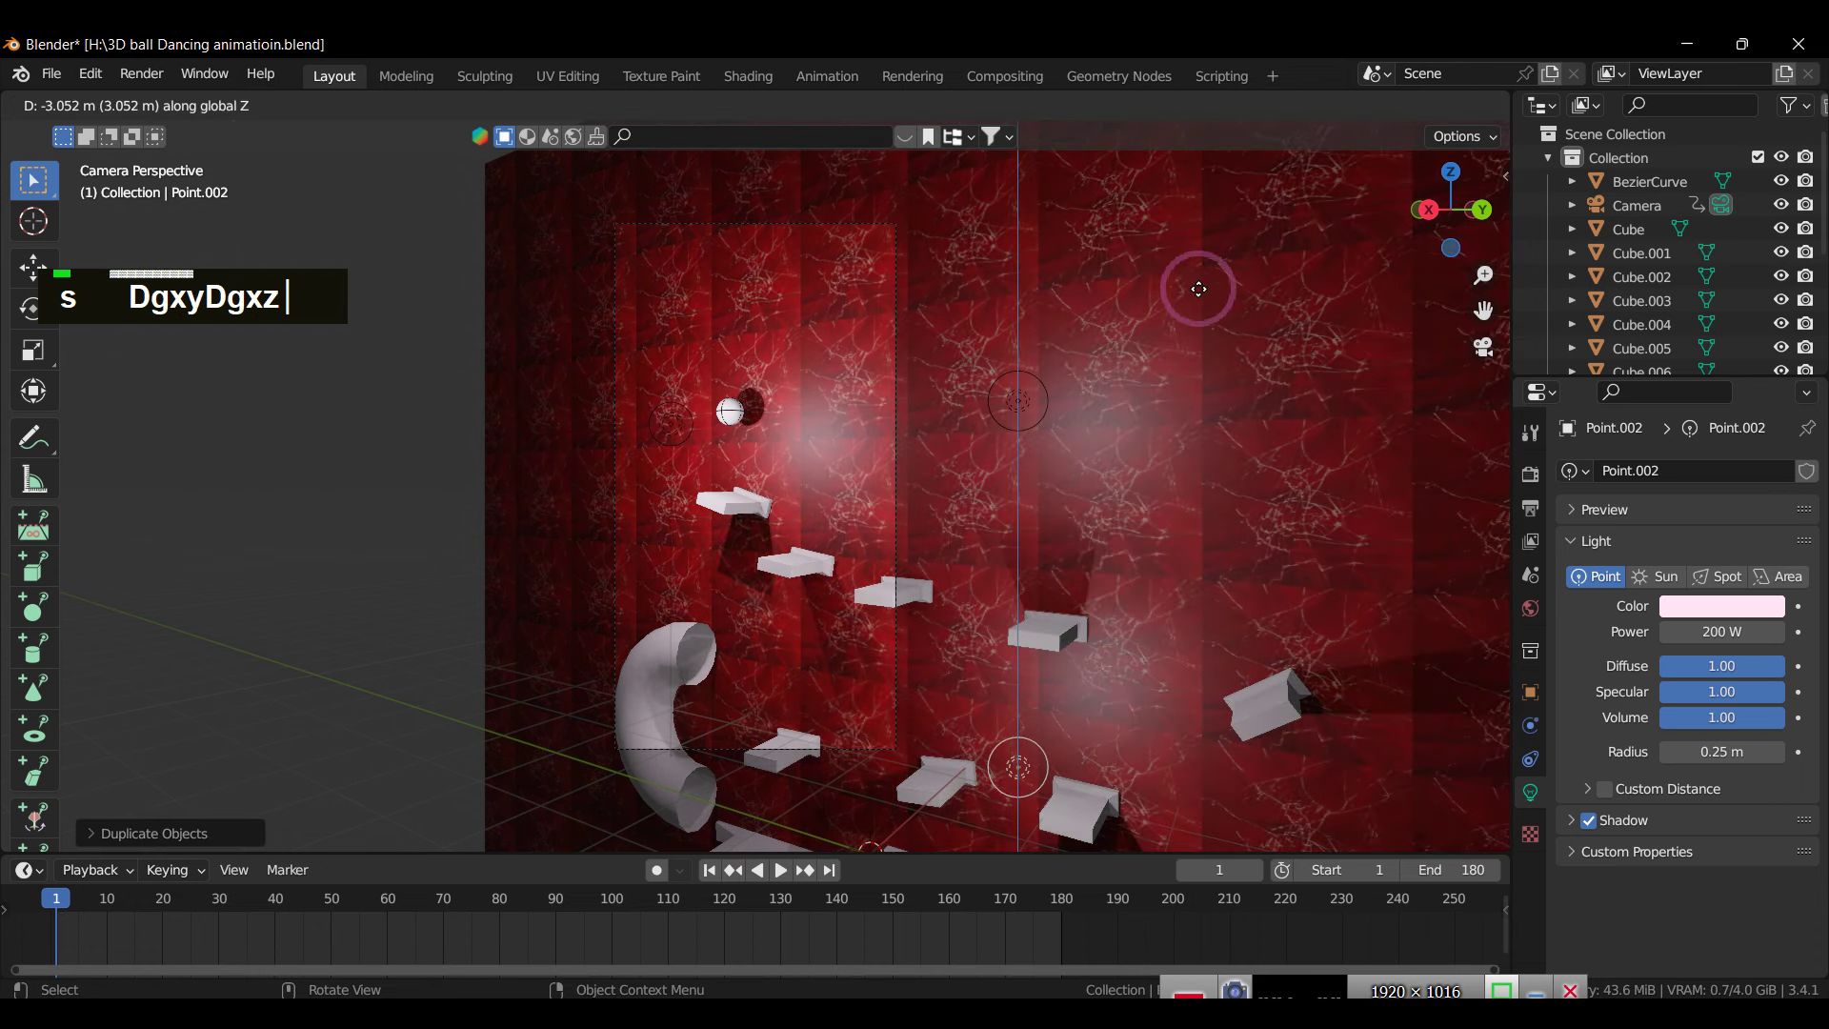
pyautogui.write('dgxyy')
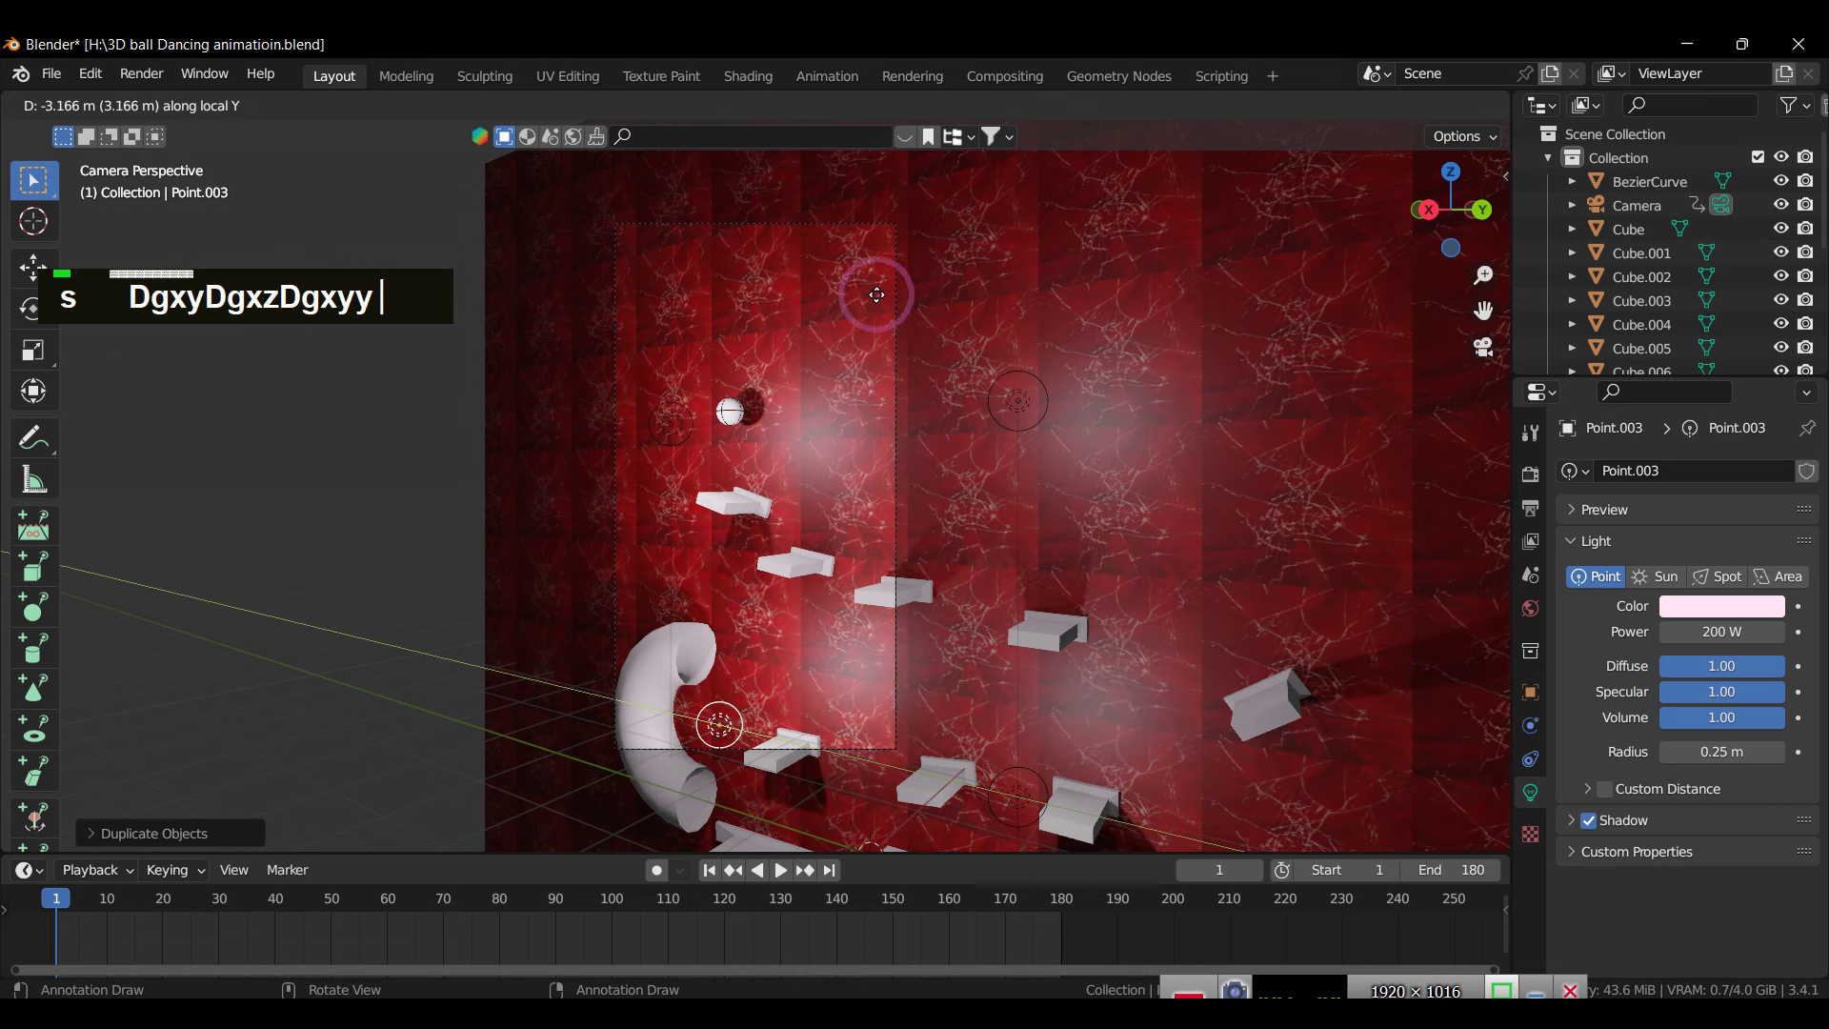
pyautogui.write('gx')
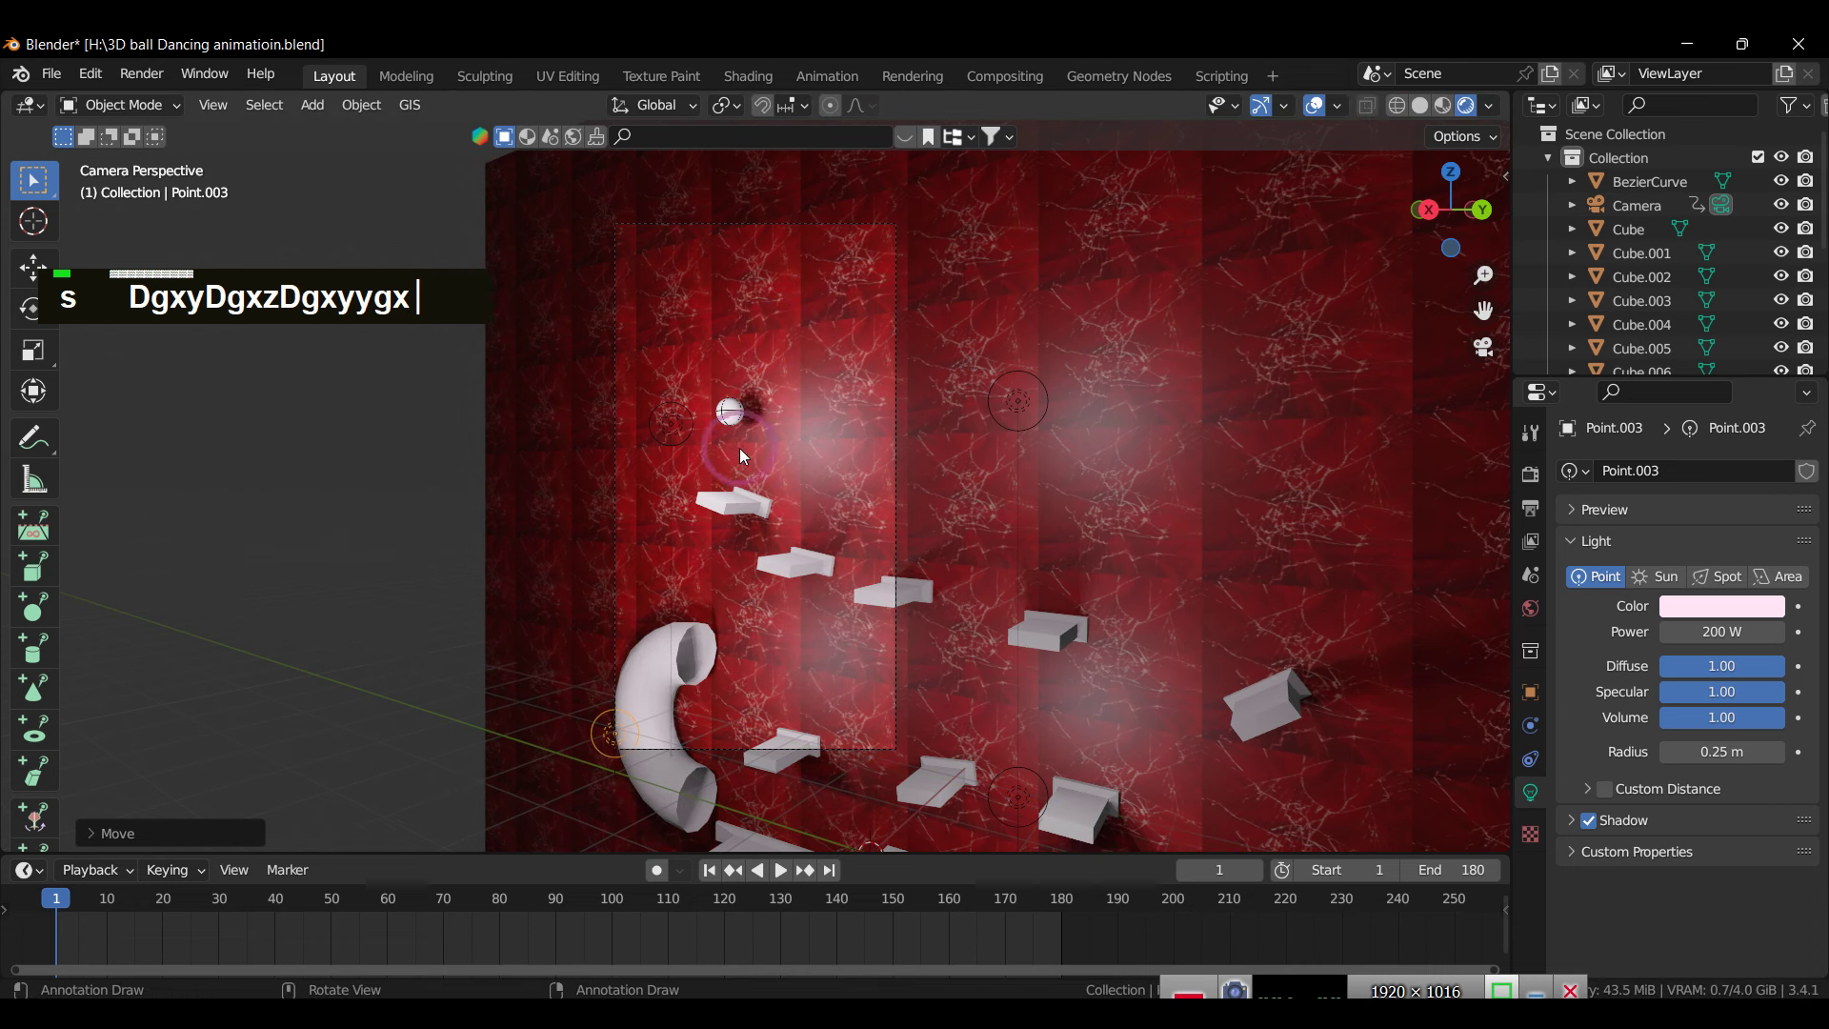
# Step: Give the ball an orange Base Color and adjust the light's settings
pyautogui.doubleClick(732, 426)
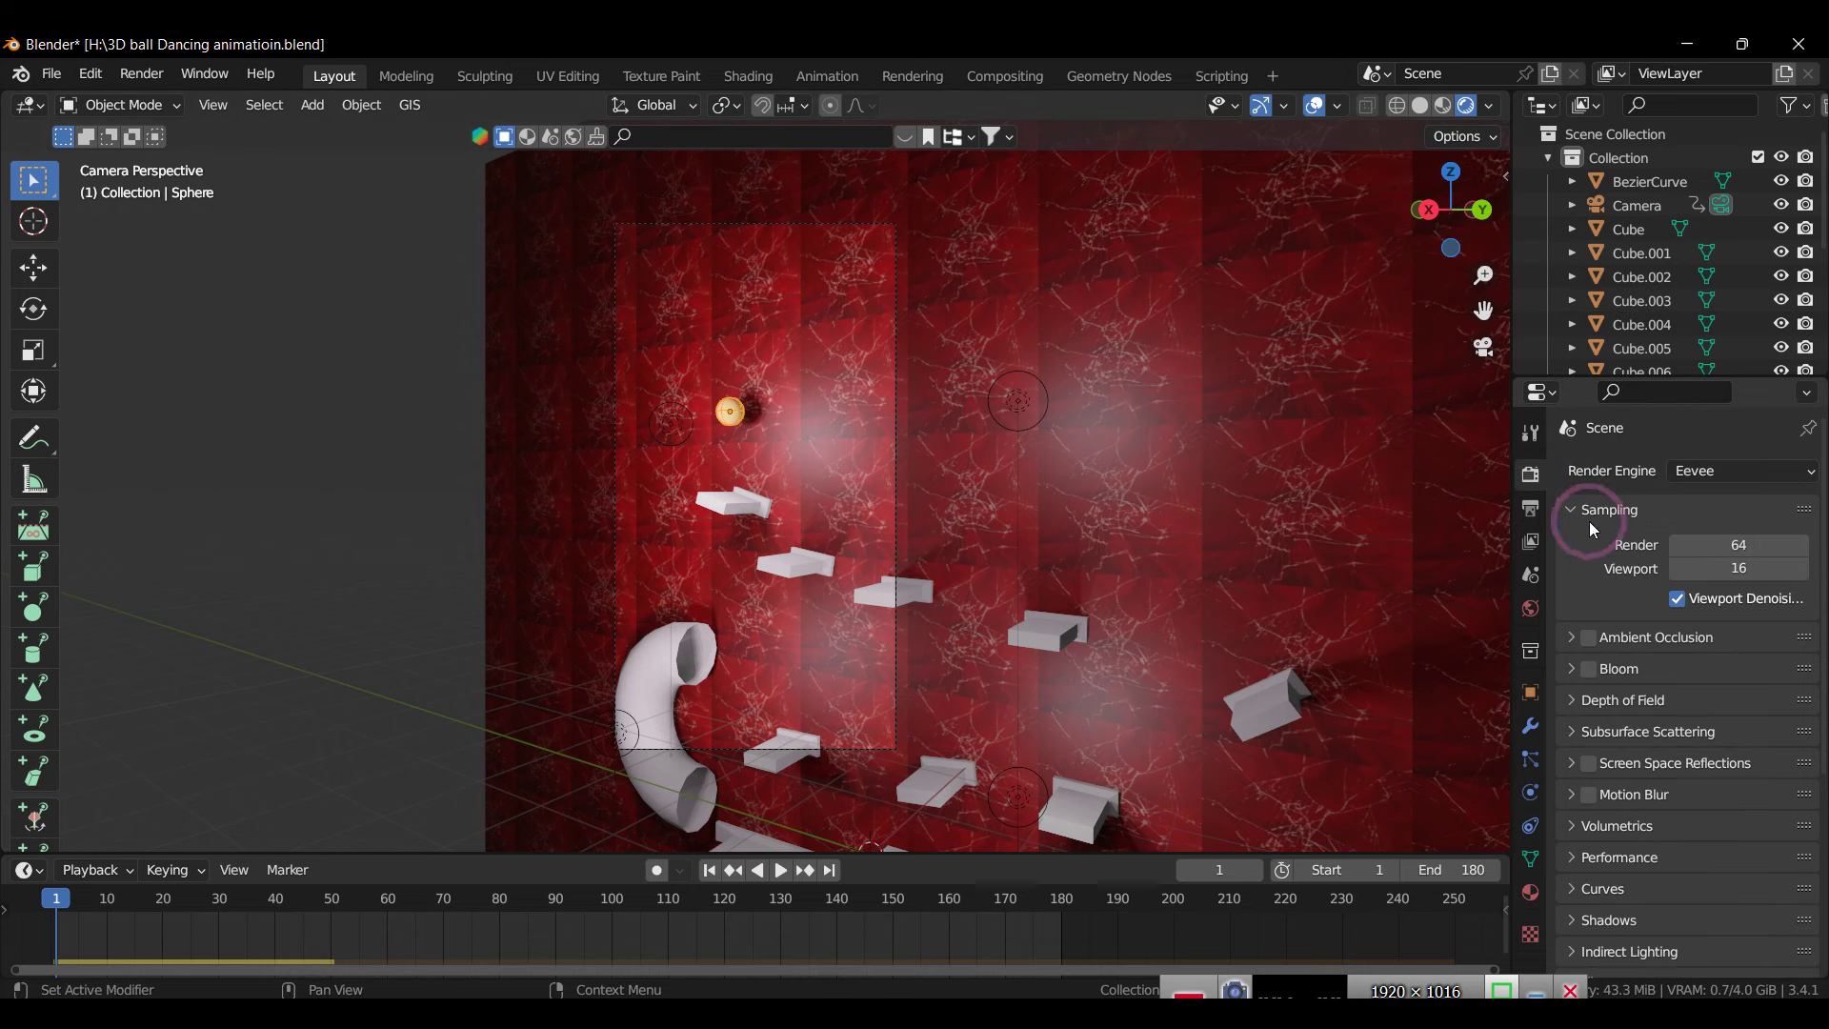
pyautogui.doubleClick(1590, 658)
pyautogui.scroll(-3)
pyautogui.doubleClick(1591, 655)
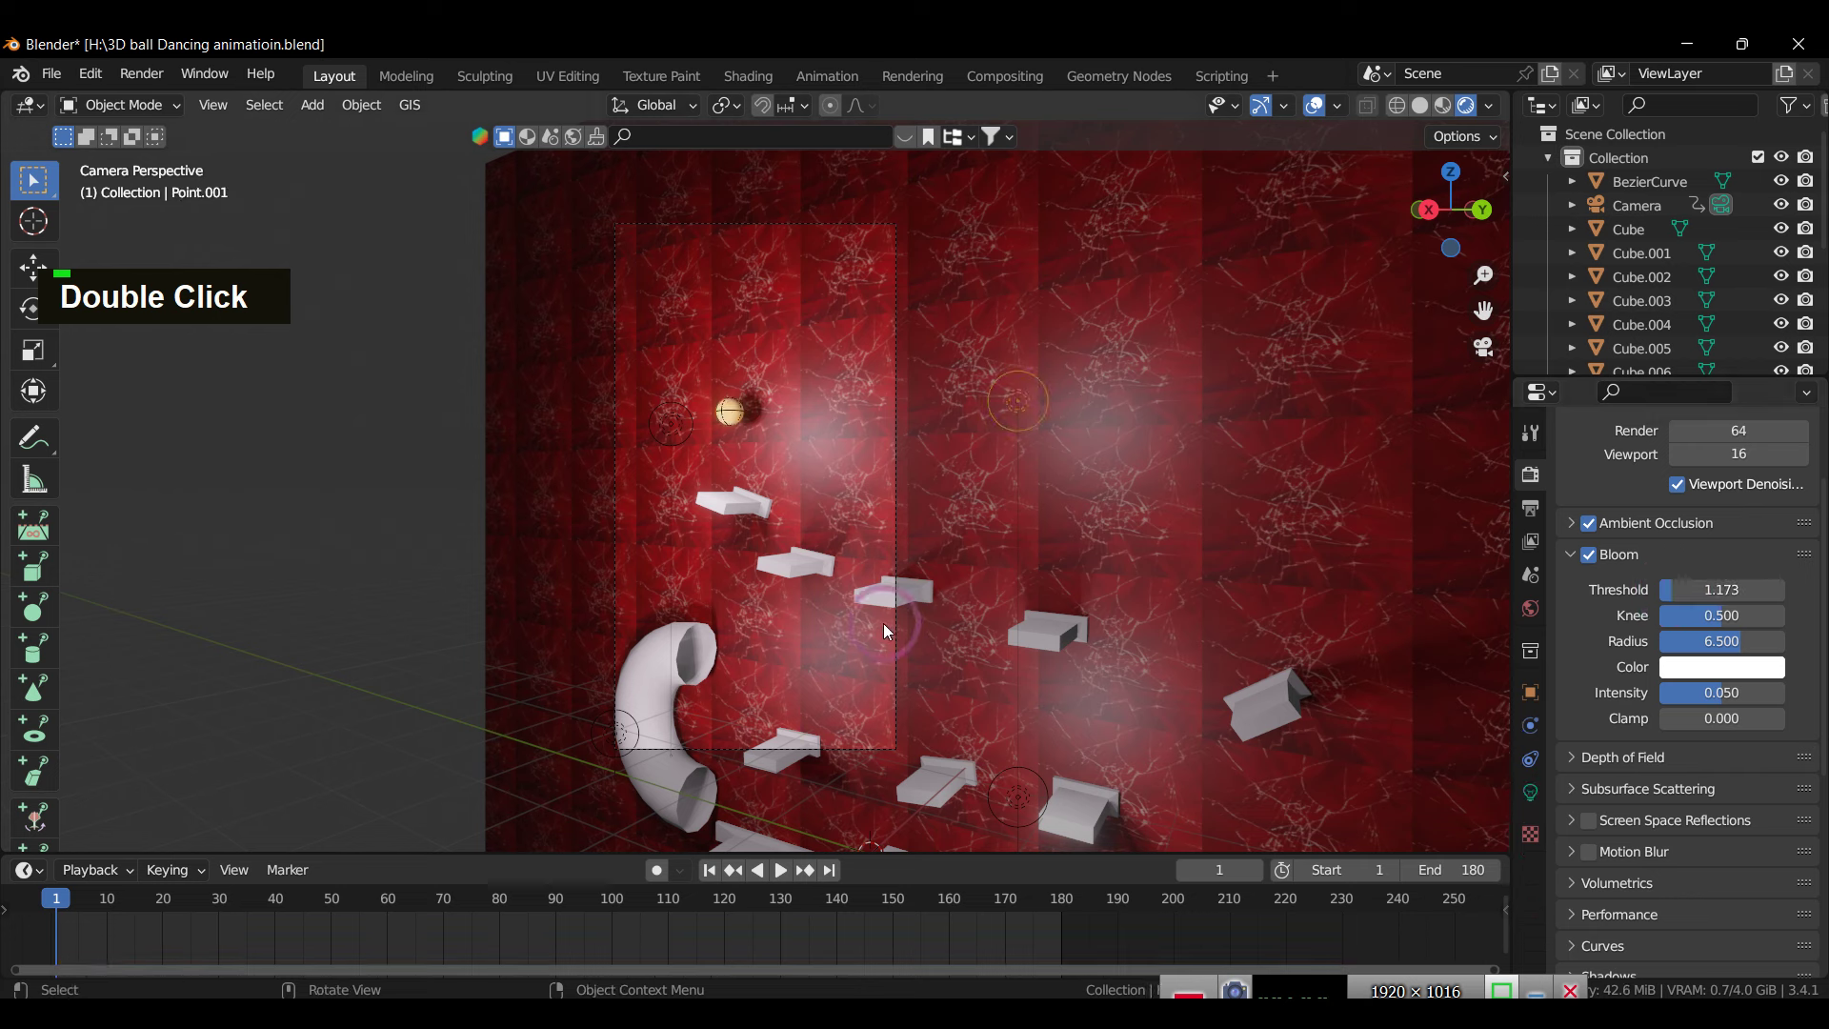
# Step: Duplicate the light as Point.004 and slide it along X higher on the wall
pyautogui.write('d')
pyautogui.write('gx')
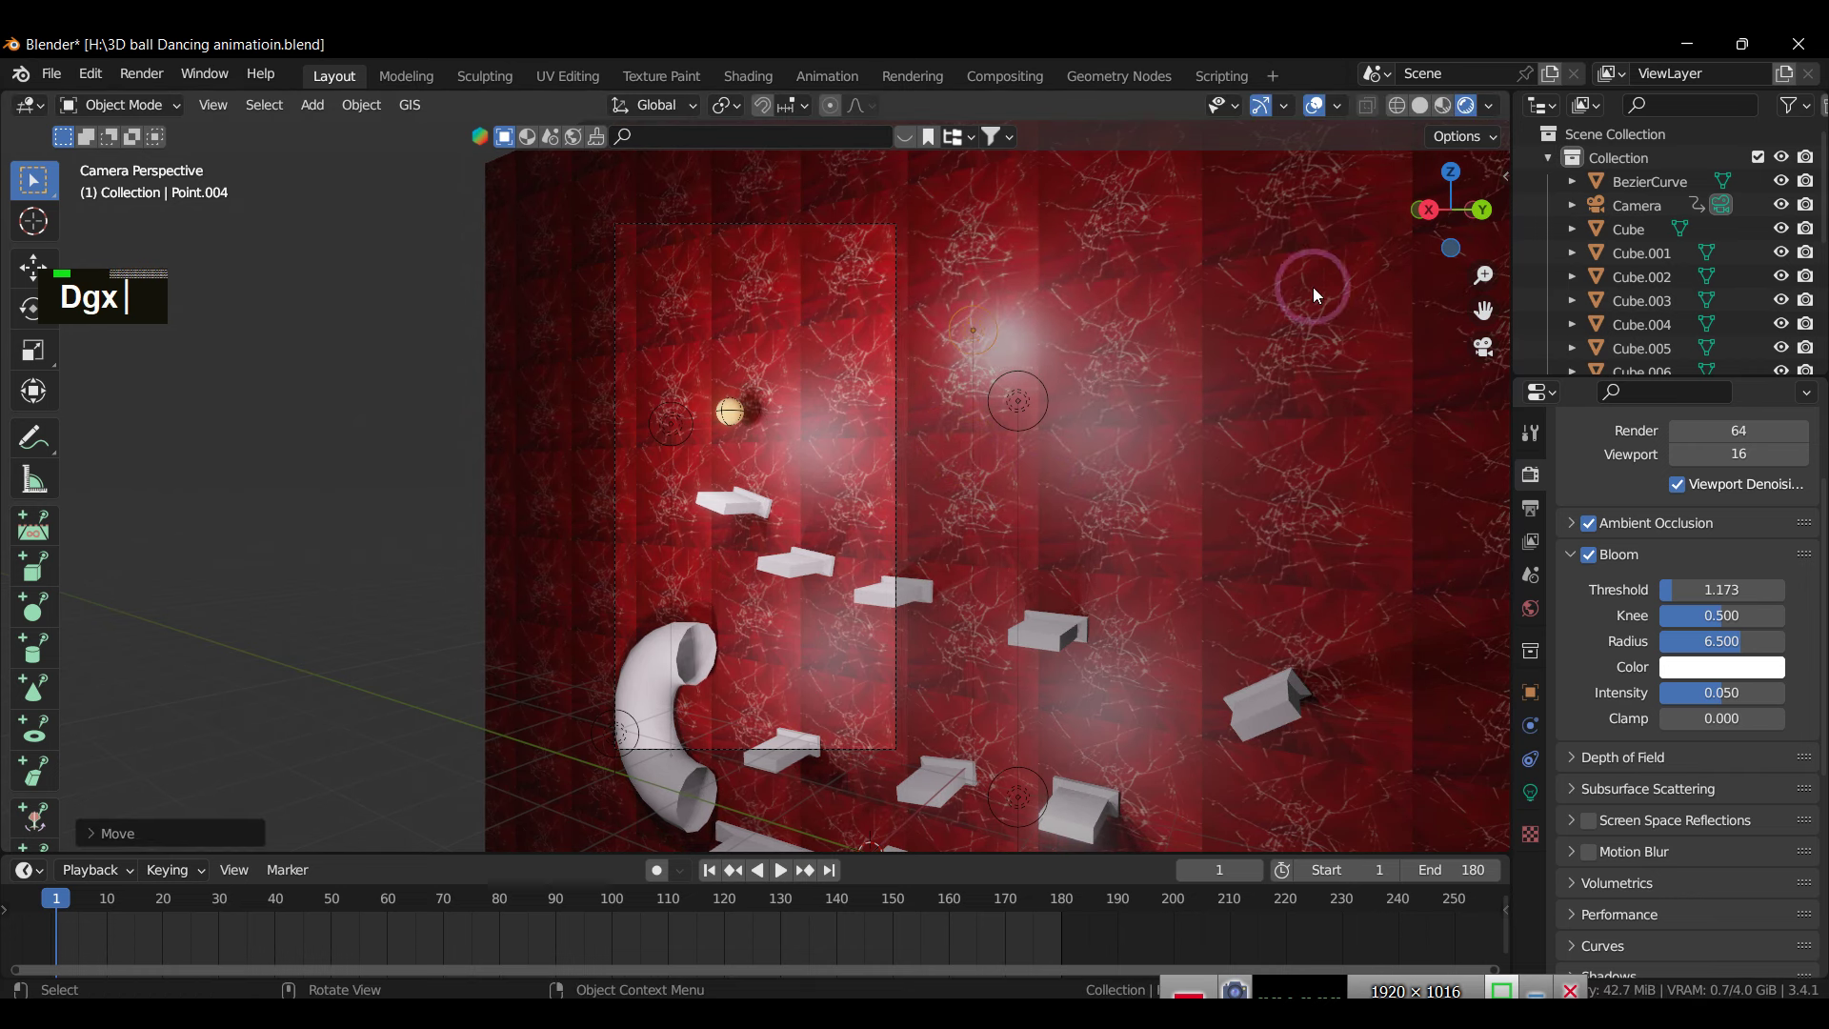
pyautogui.scroll(3)
# Step: Duplicate the light along X and stretch the copy along X and Y into a larger area light
pyautogui.write('dgx')
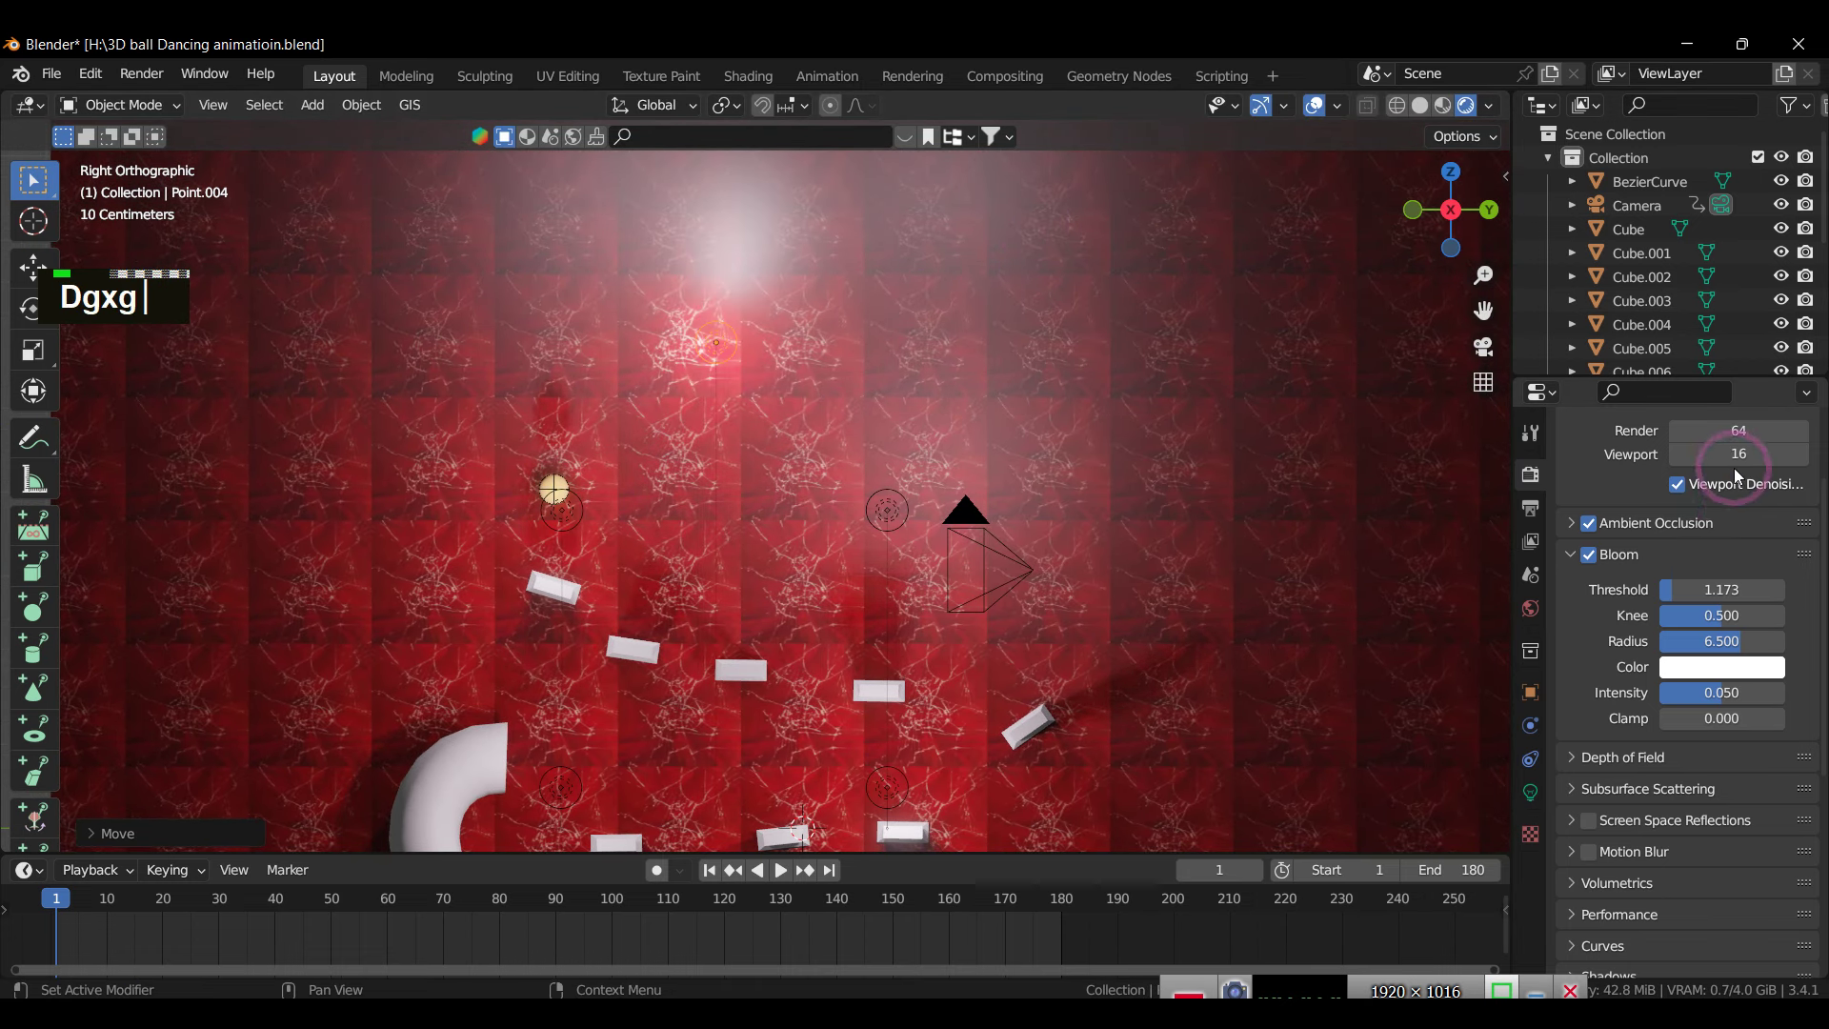
pyautogui.scroll(3)
pyautogui.write('Dgxg')
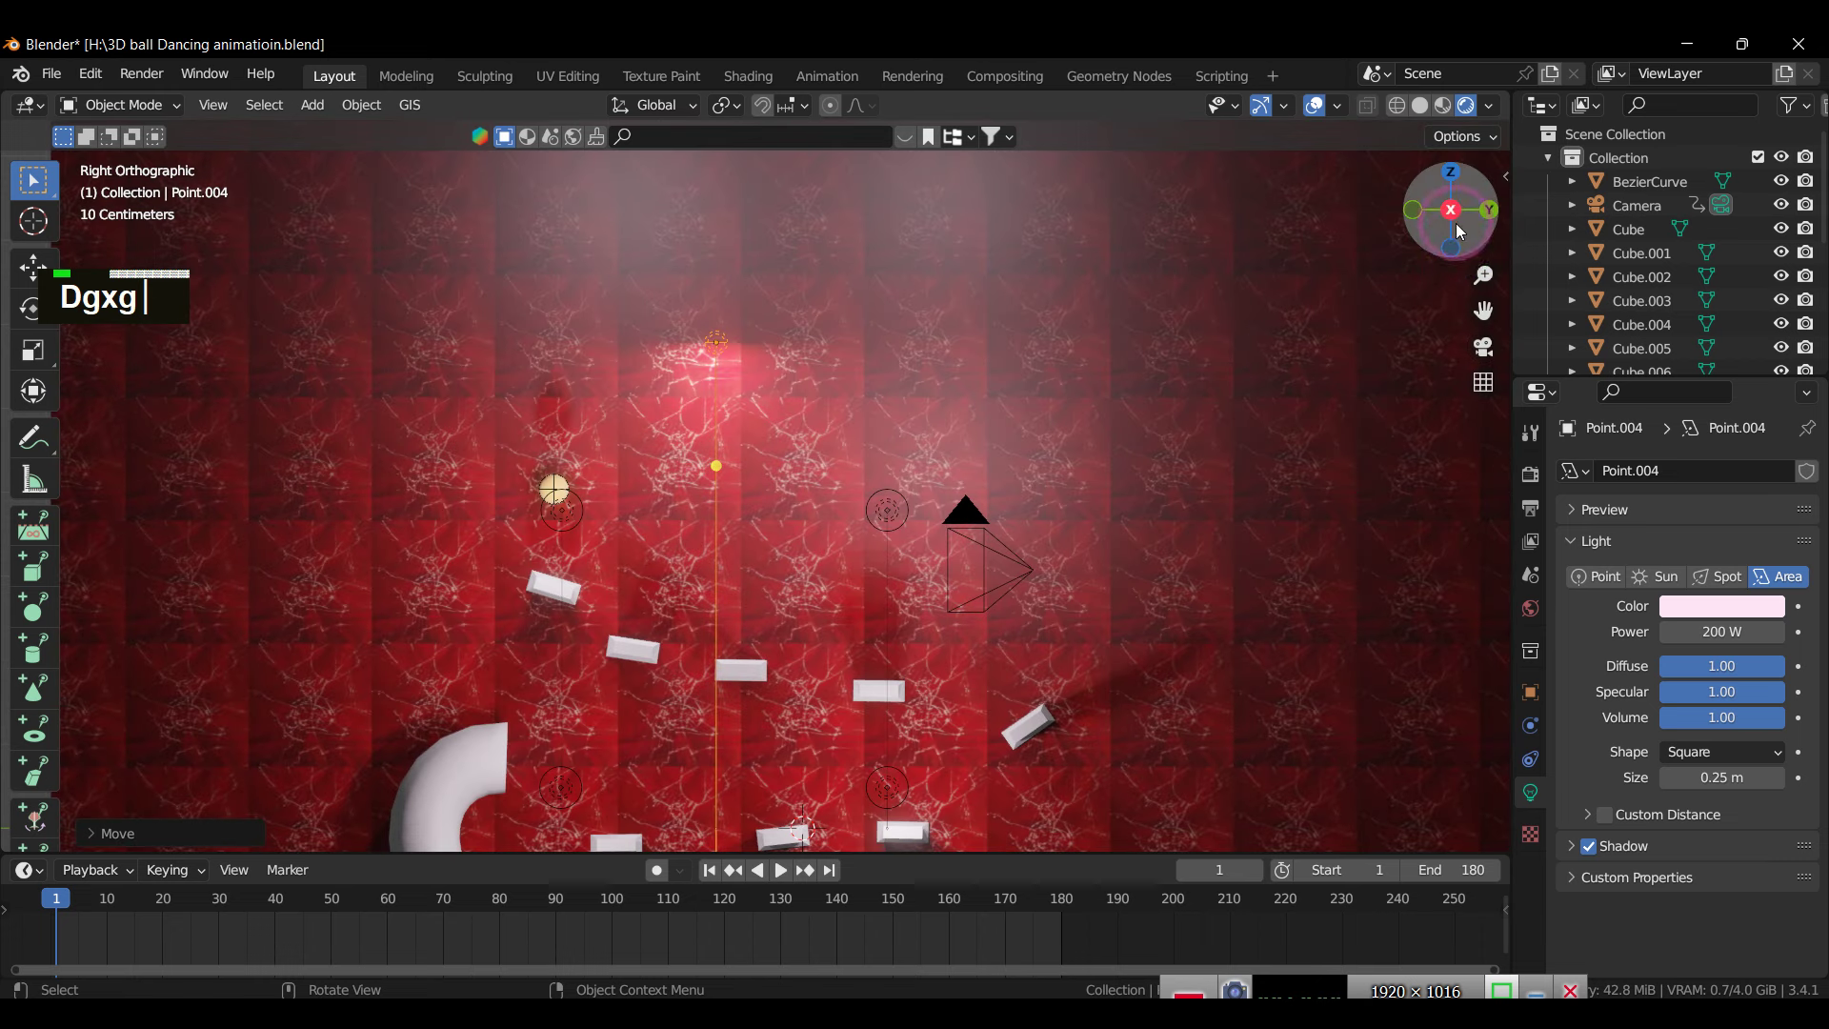
pyautogui.write('sx')
pyautogui.write('sy')
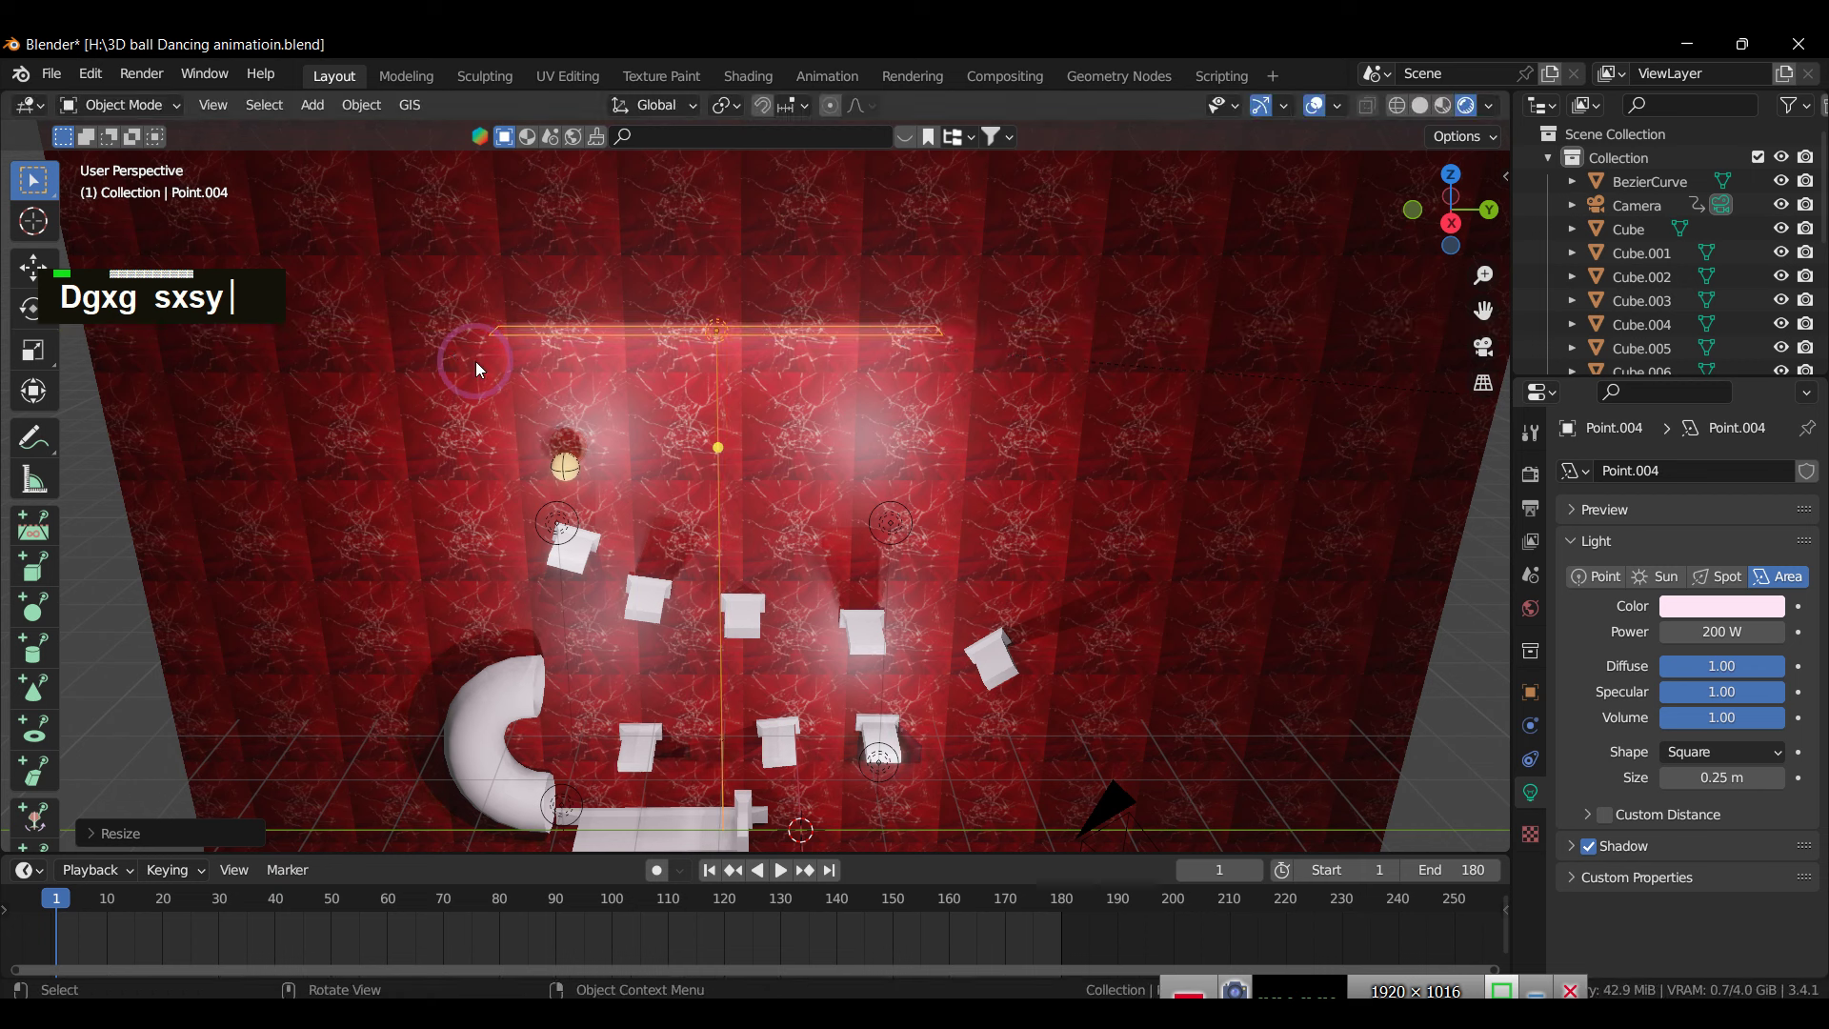
pyautogui.write('sxy')
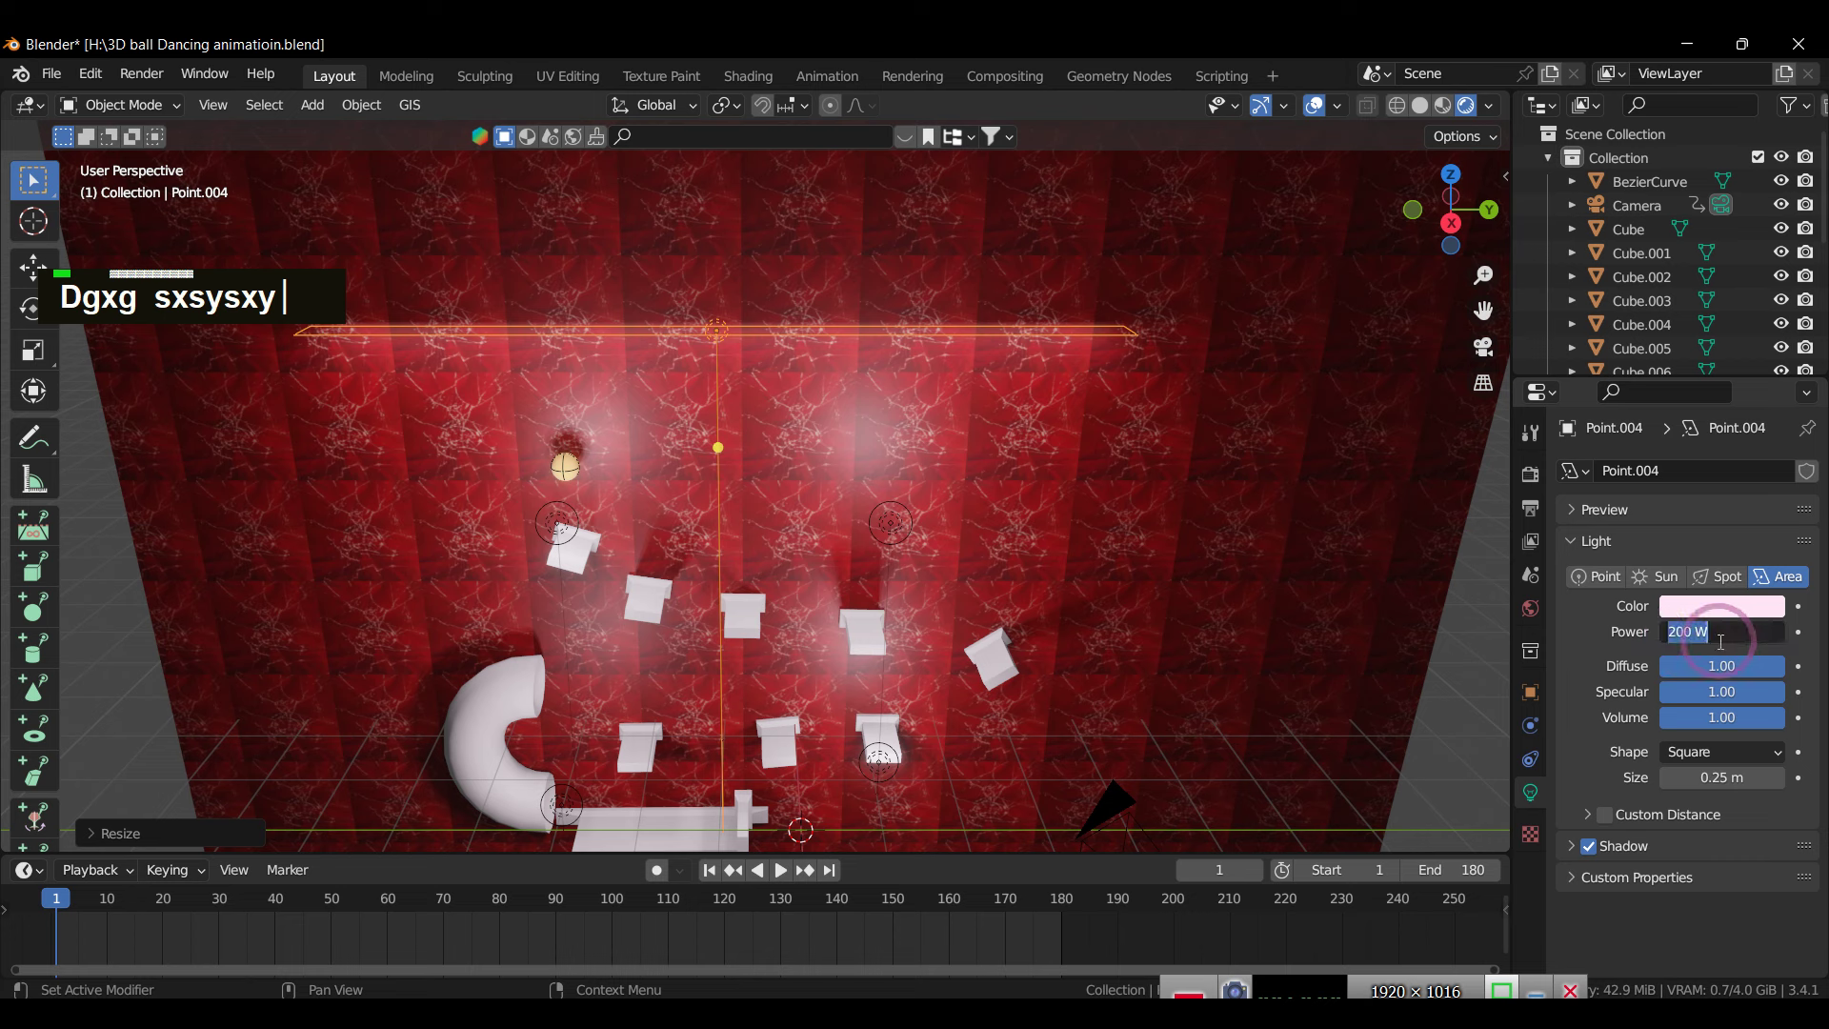
# Step: Set the area light's Power to 500 W and reposition and stretch it along X near the wall top
pyautogui.write('500')
pyautogui.press('Return')
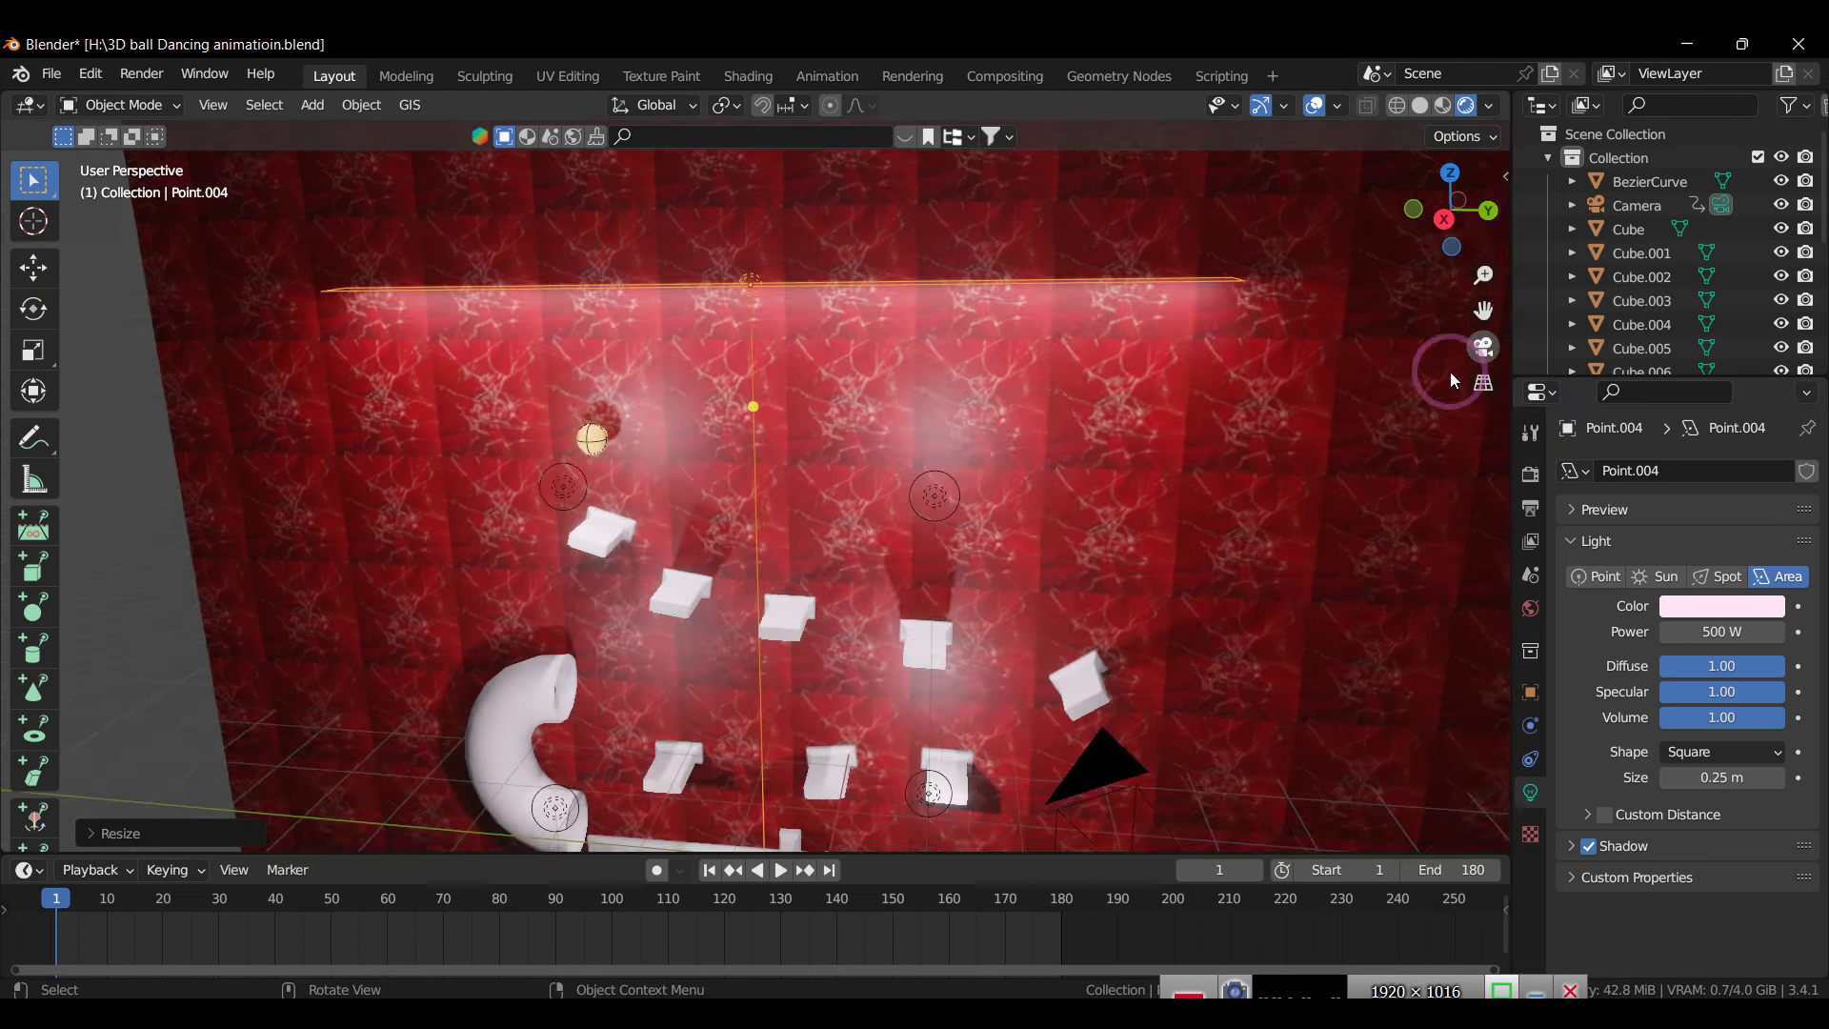
pyautogui.write('gx')
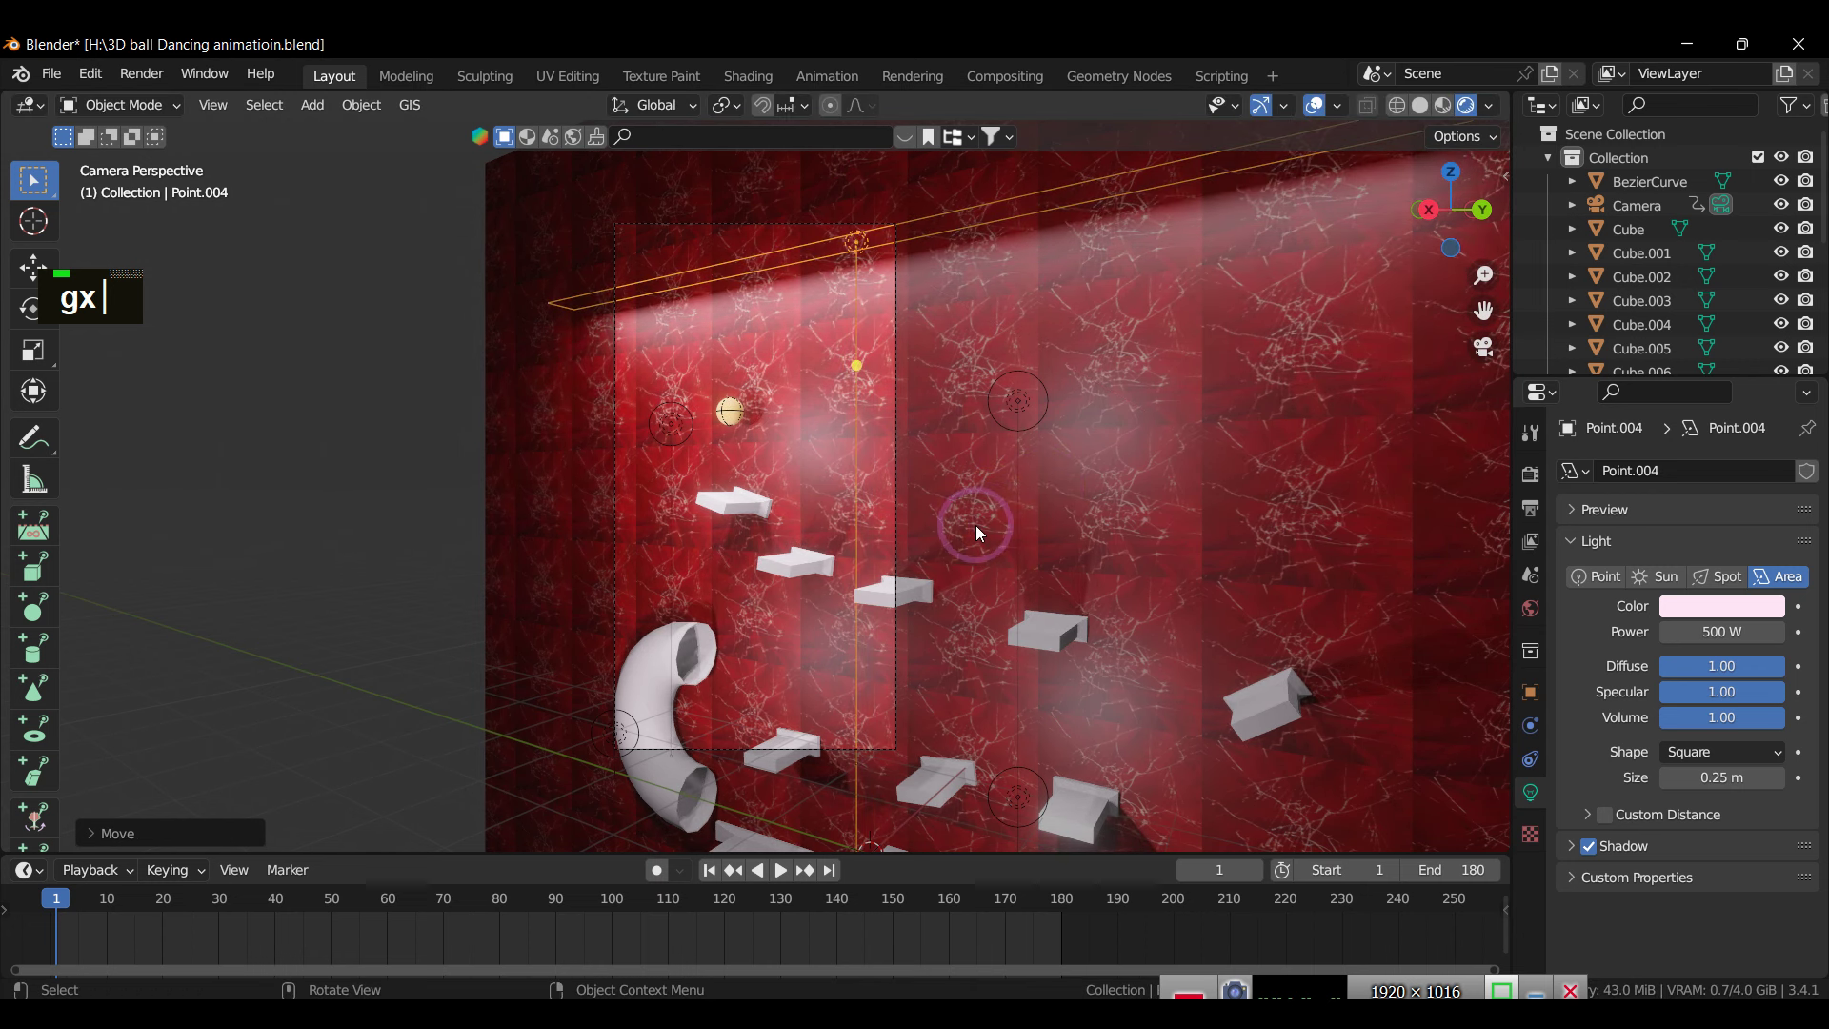
pyautogui.write('sx')
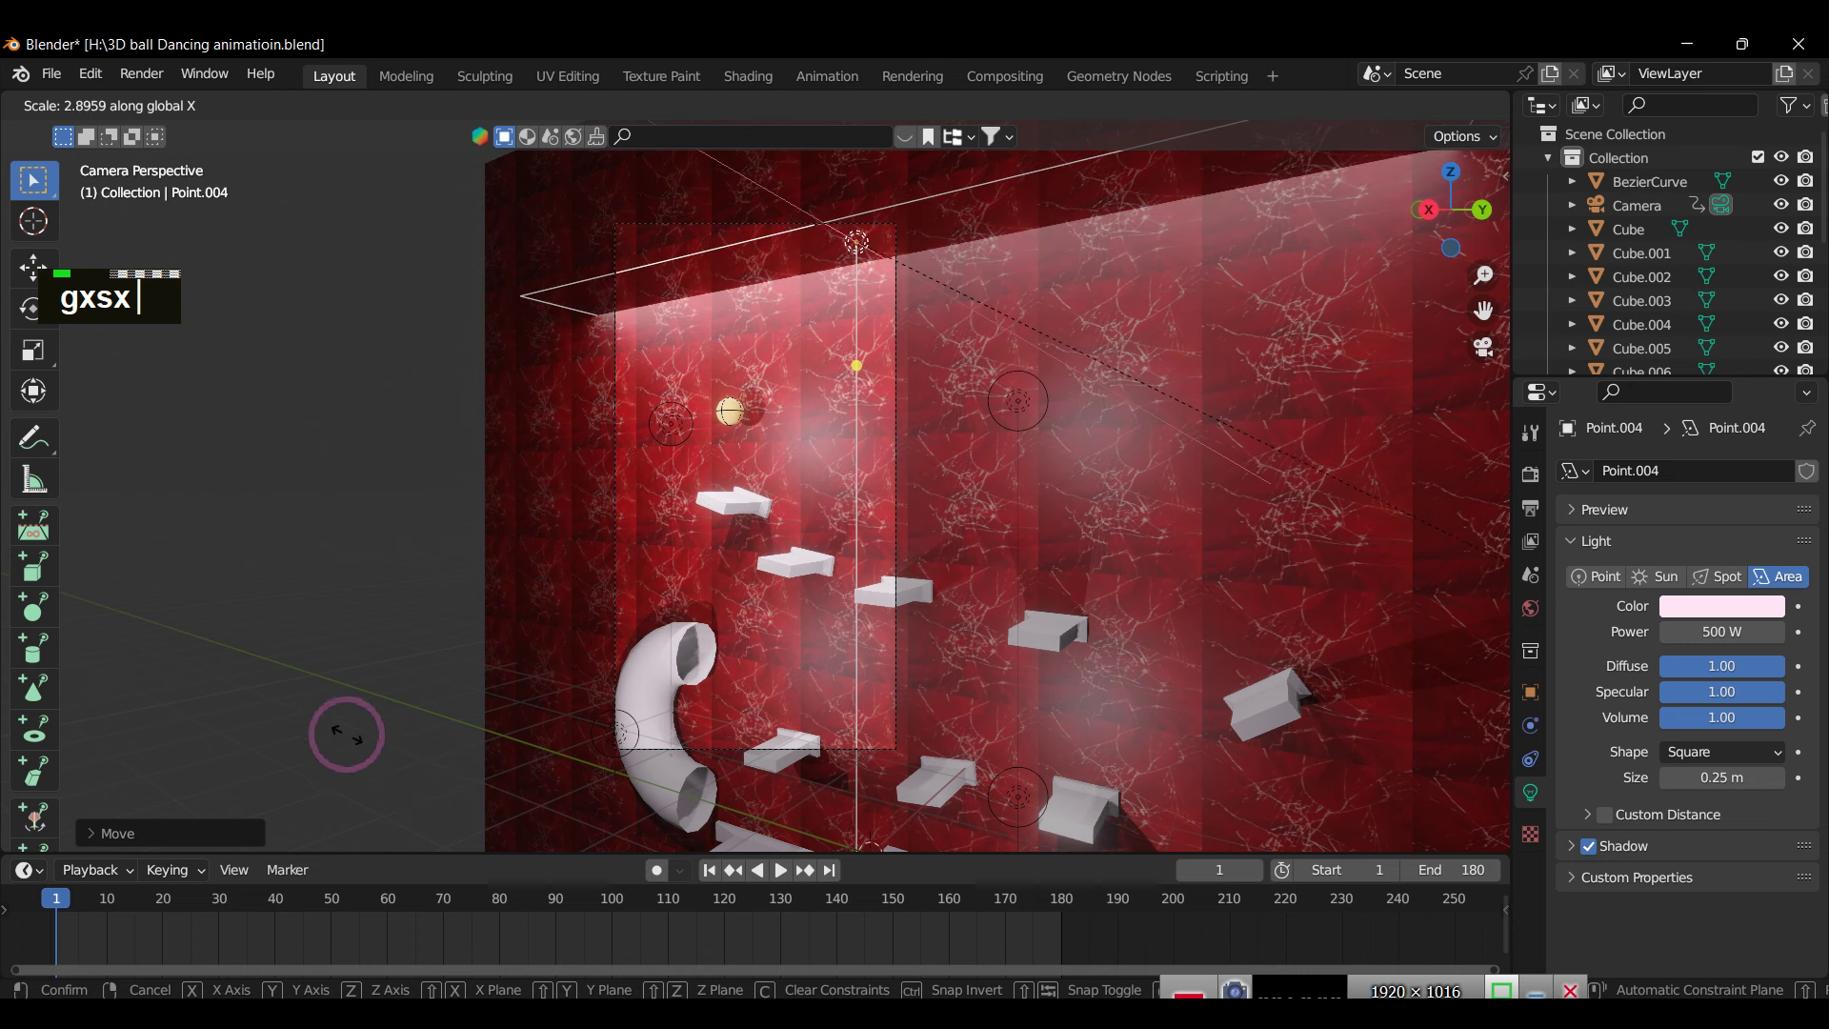
pyautogui.write('gx')
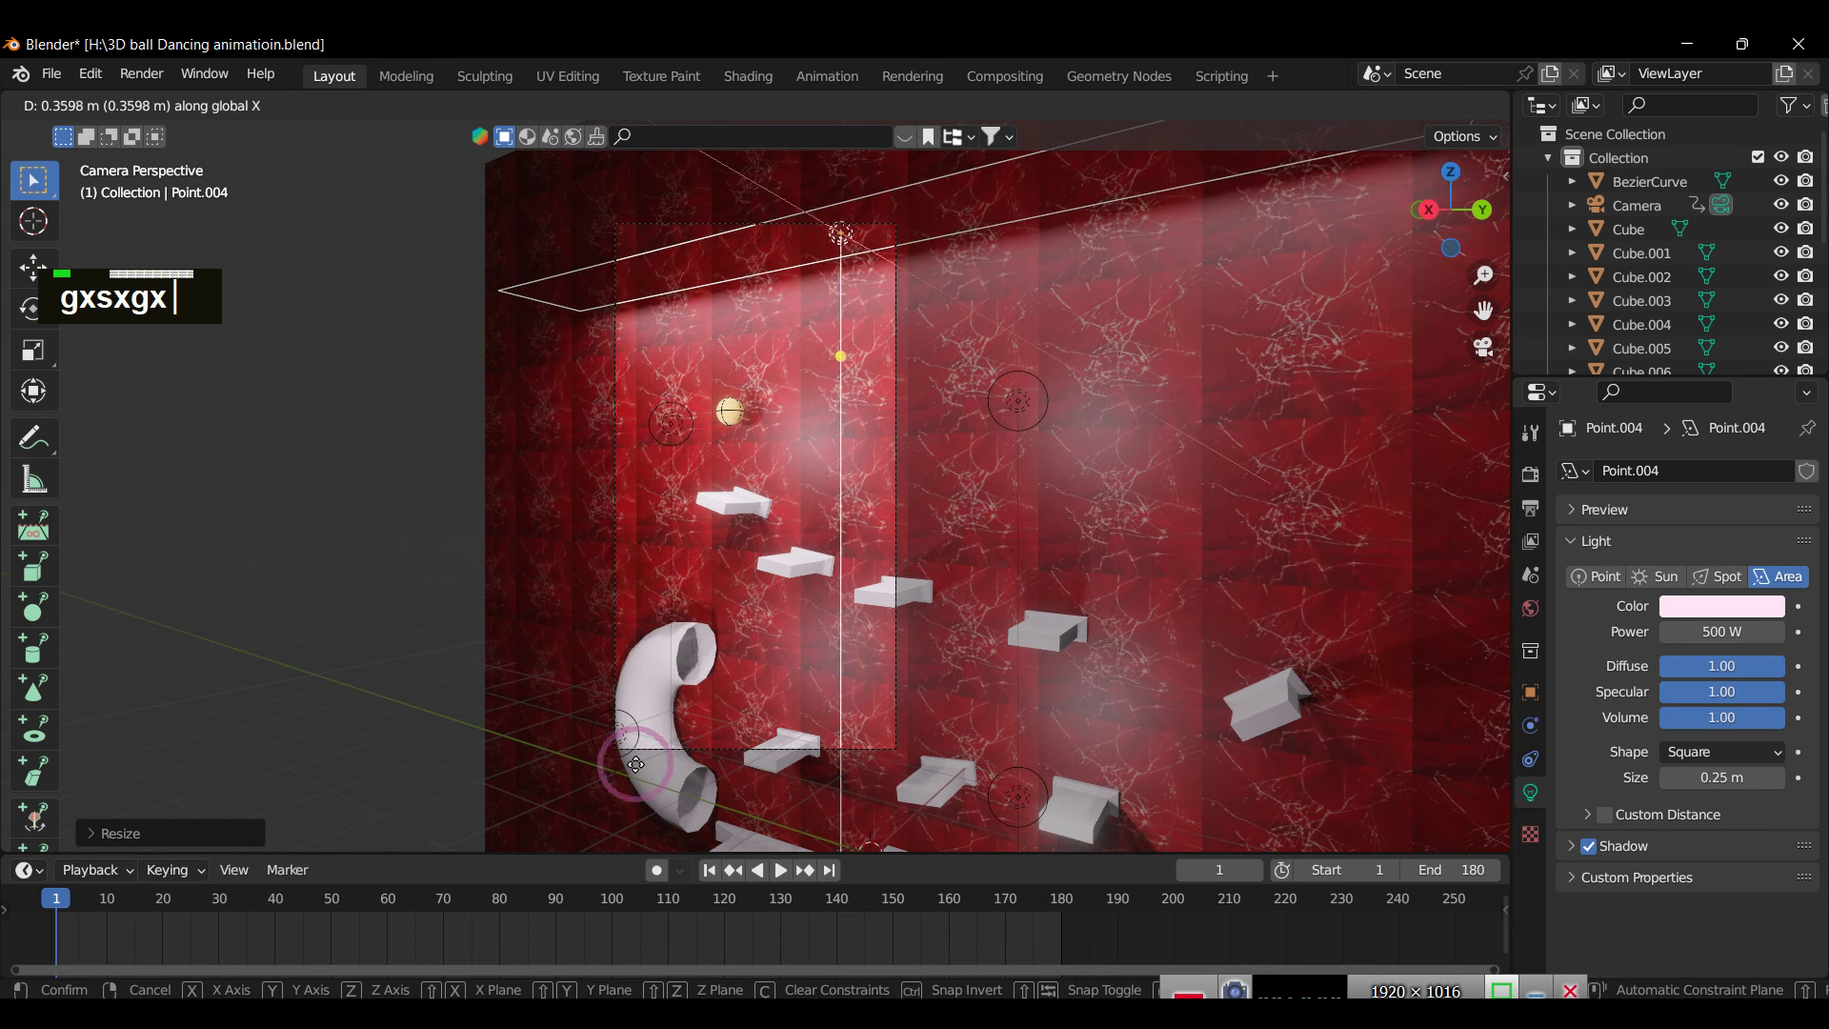
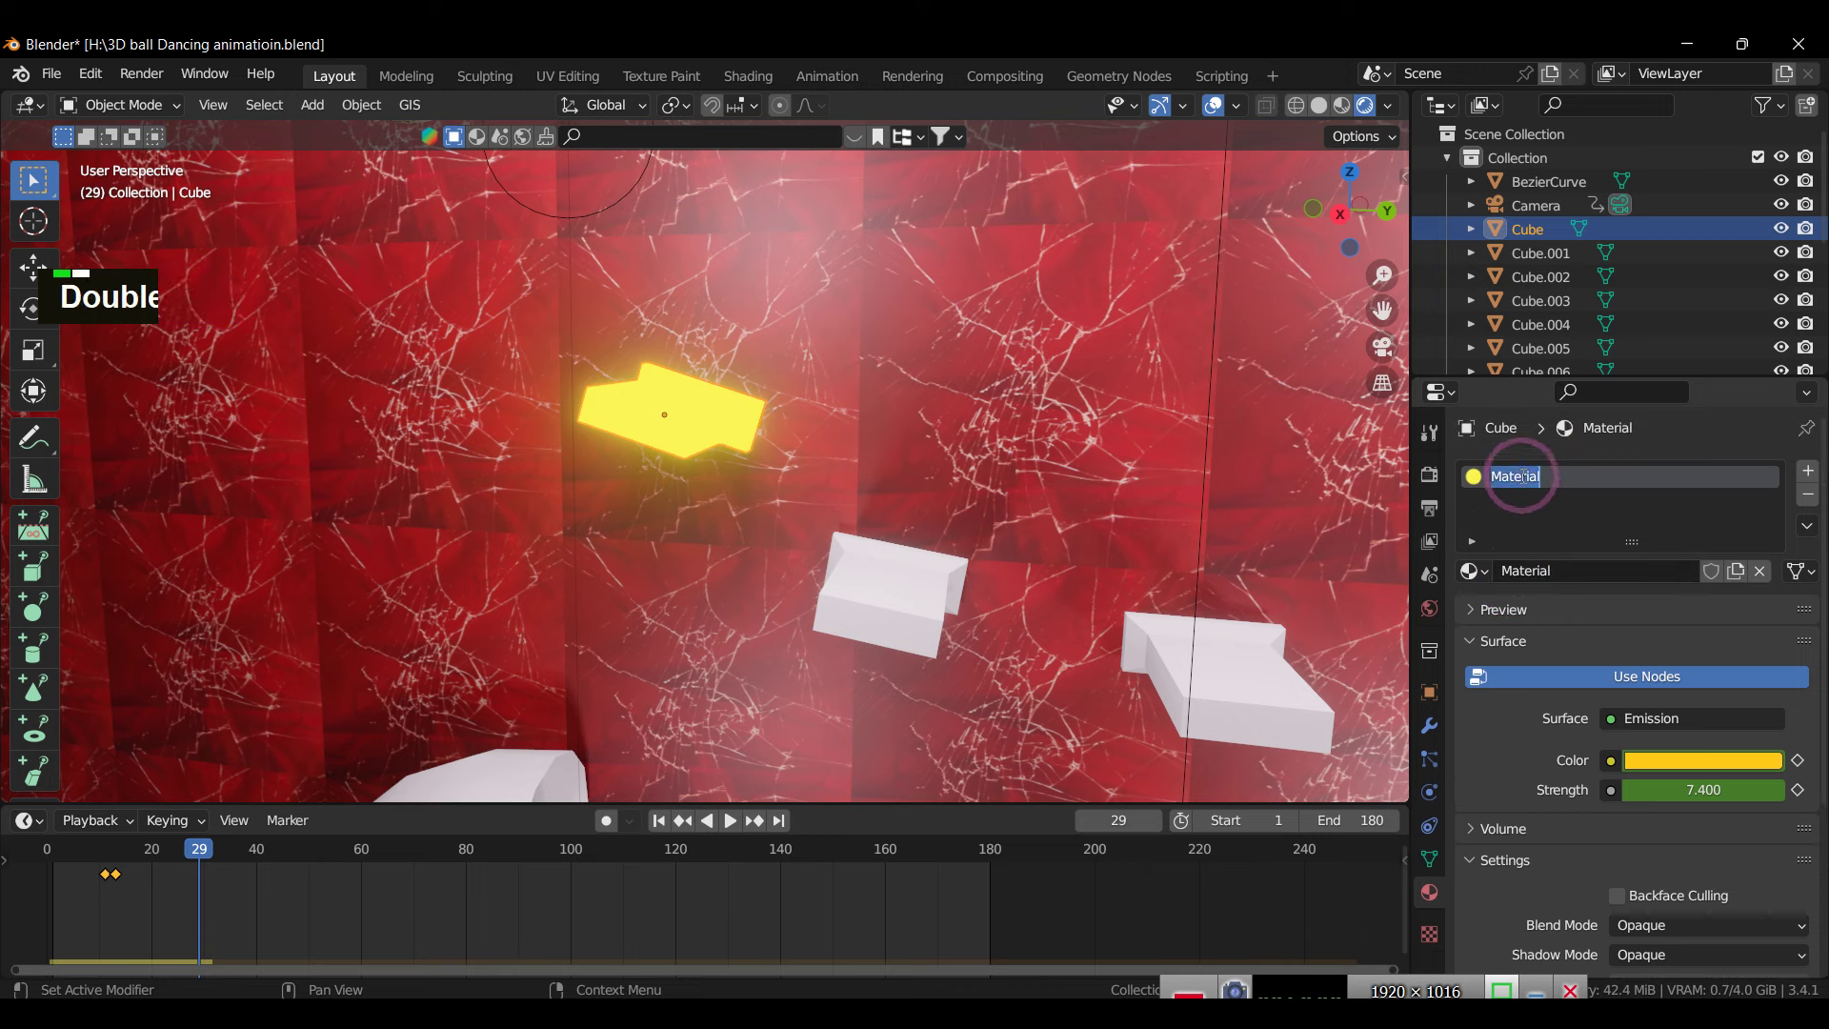
# Step: Assign the shared Emission material to Cube.001 and play the animation from frame 1
pyautogui.write('emission')
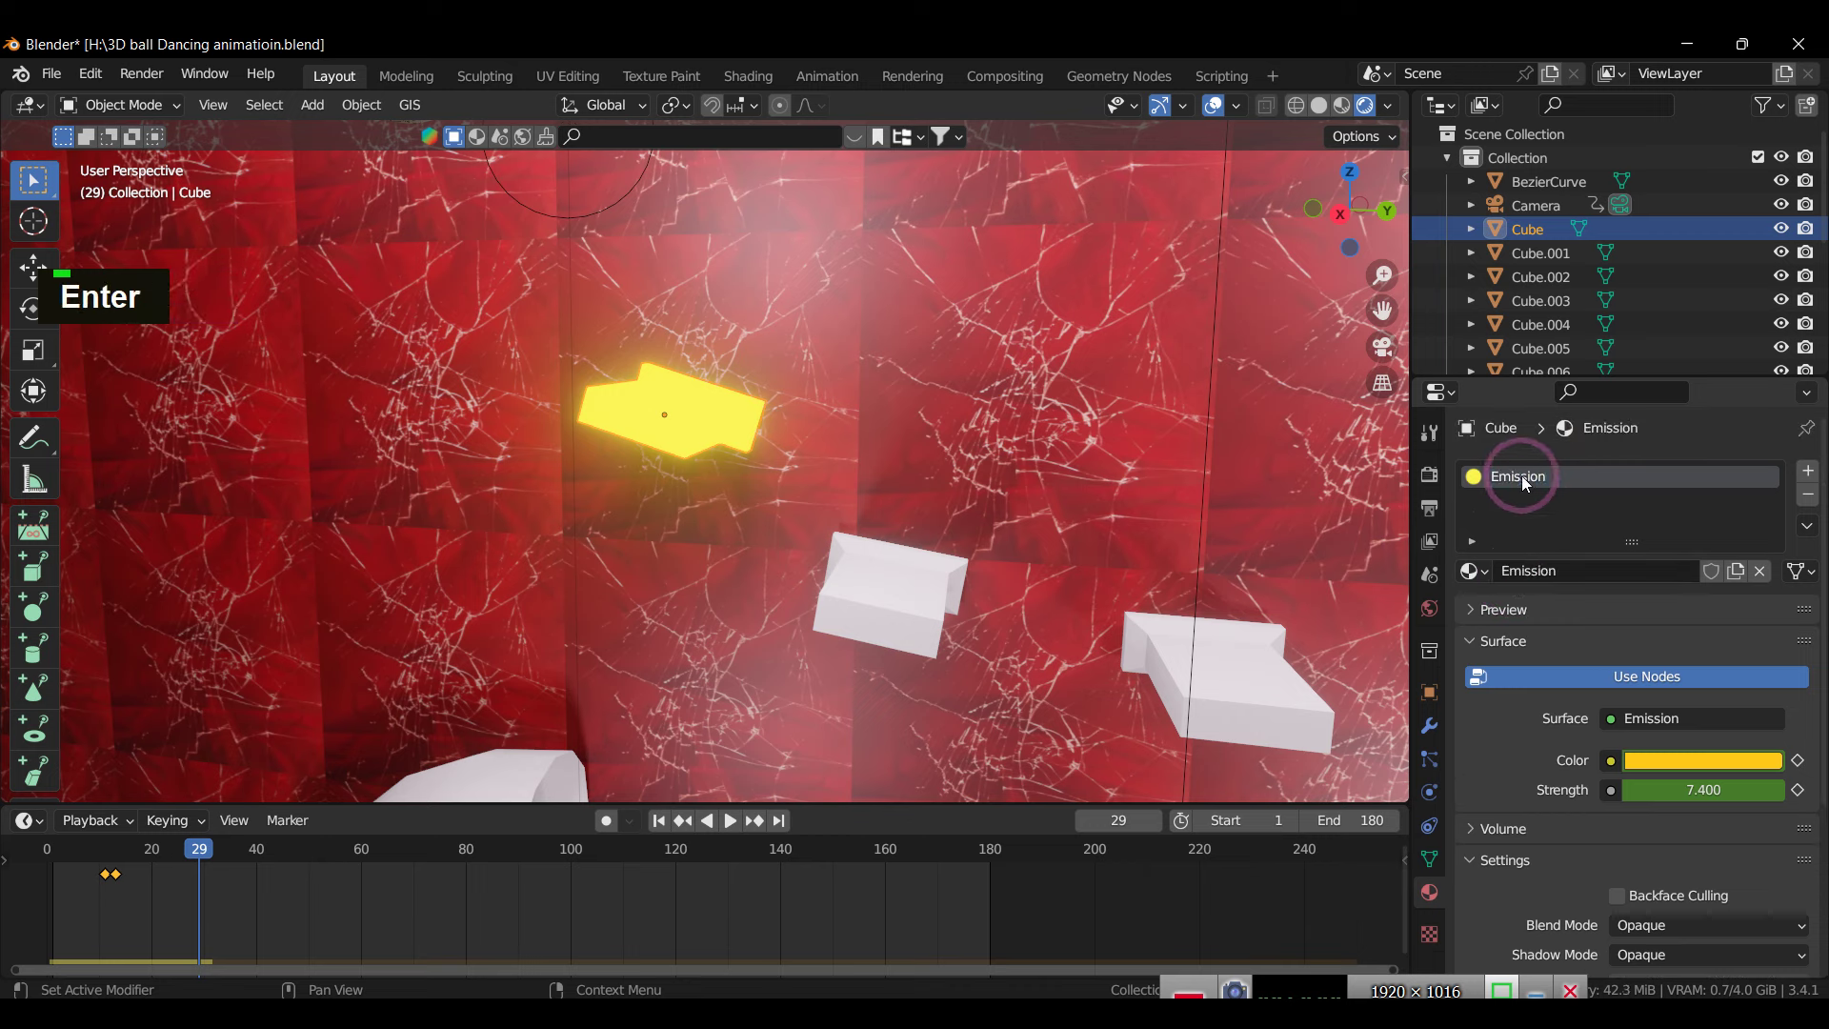
pyautogui.scroll(-3)
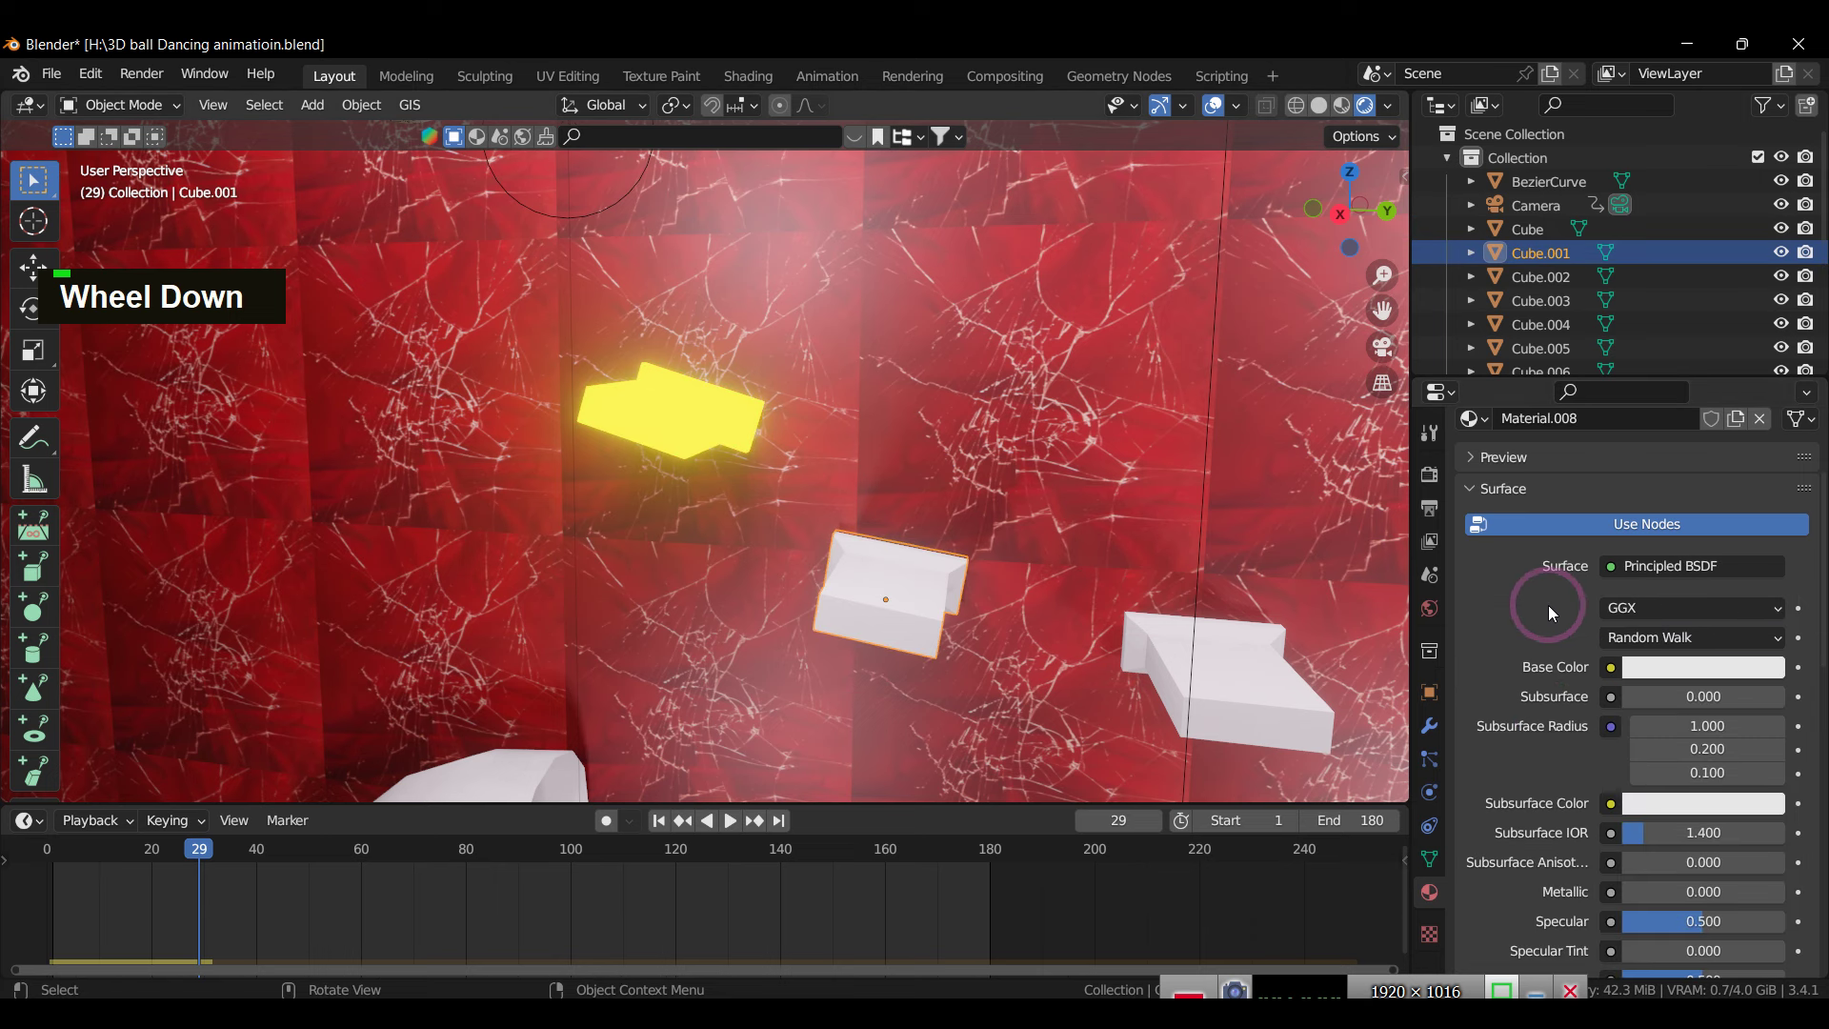
pyautogui.scroll(3)
pyautogui.doubleClick(660, 823)
pyautogui.press('space')
pyautogui.press('space')
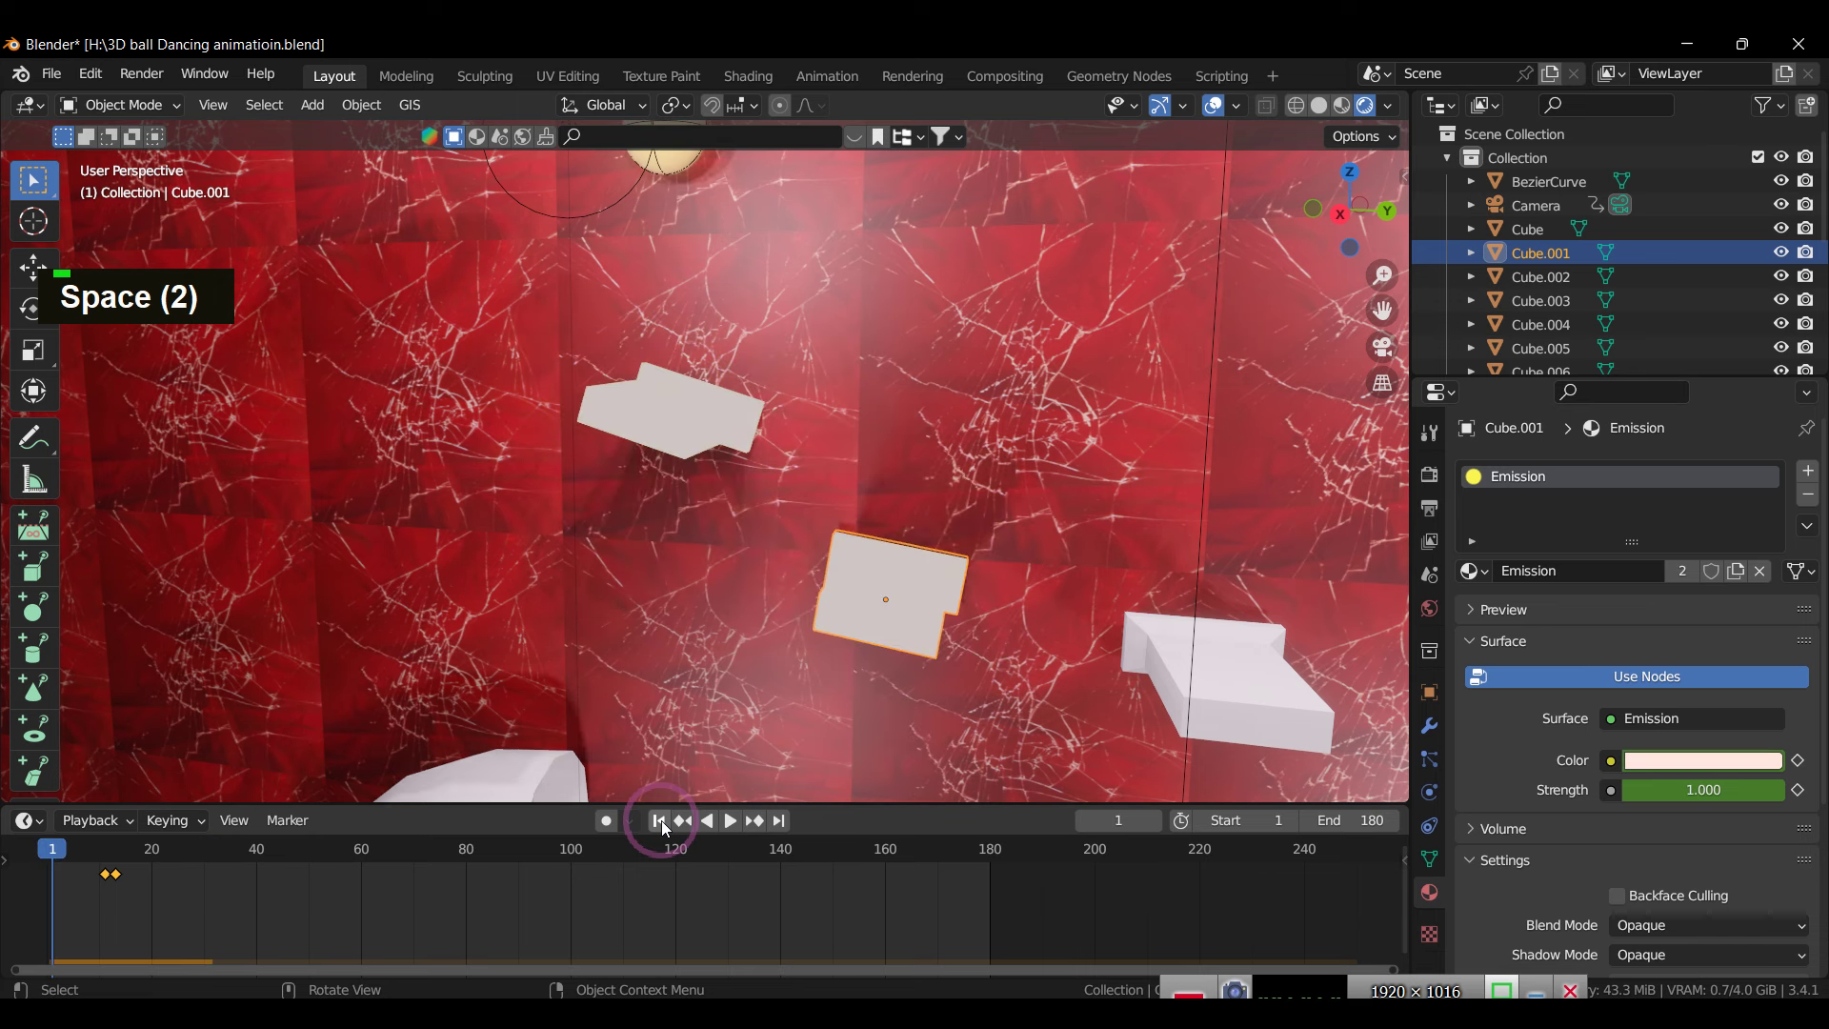
pyautogui.press('space')
# Step: Make Emission.001 single-user and retime its glow keyframes to frames 29–39
pyautogui.press('space')
pyautogui.press('space')
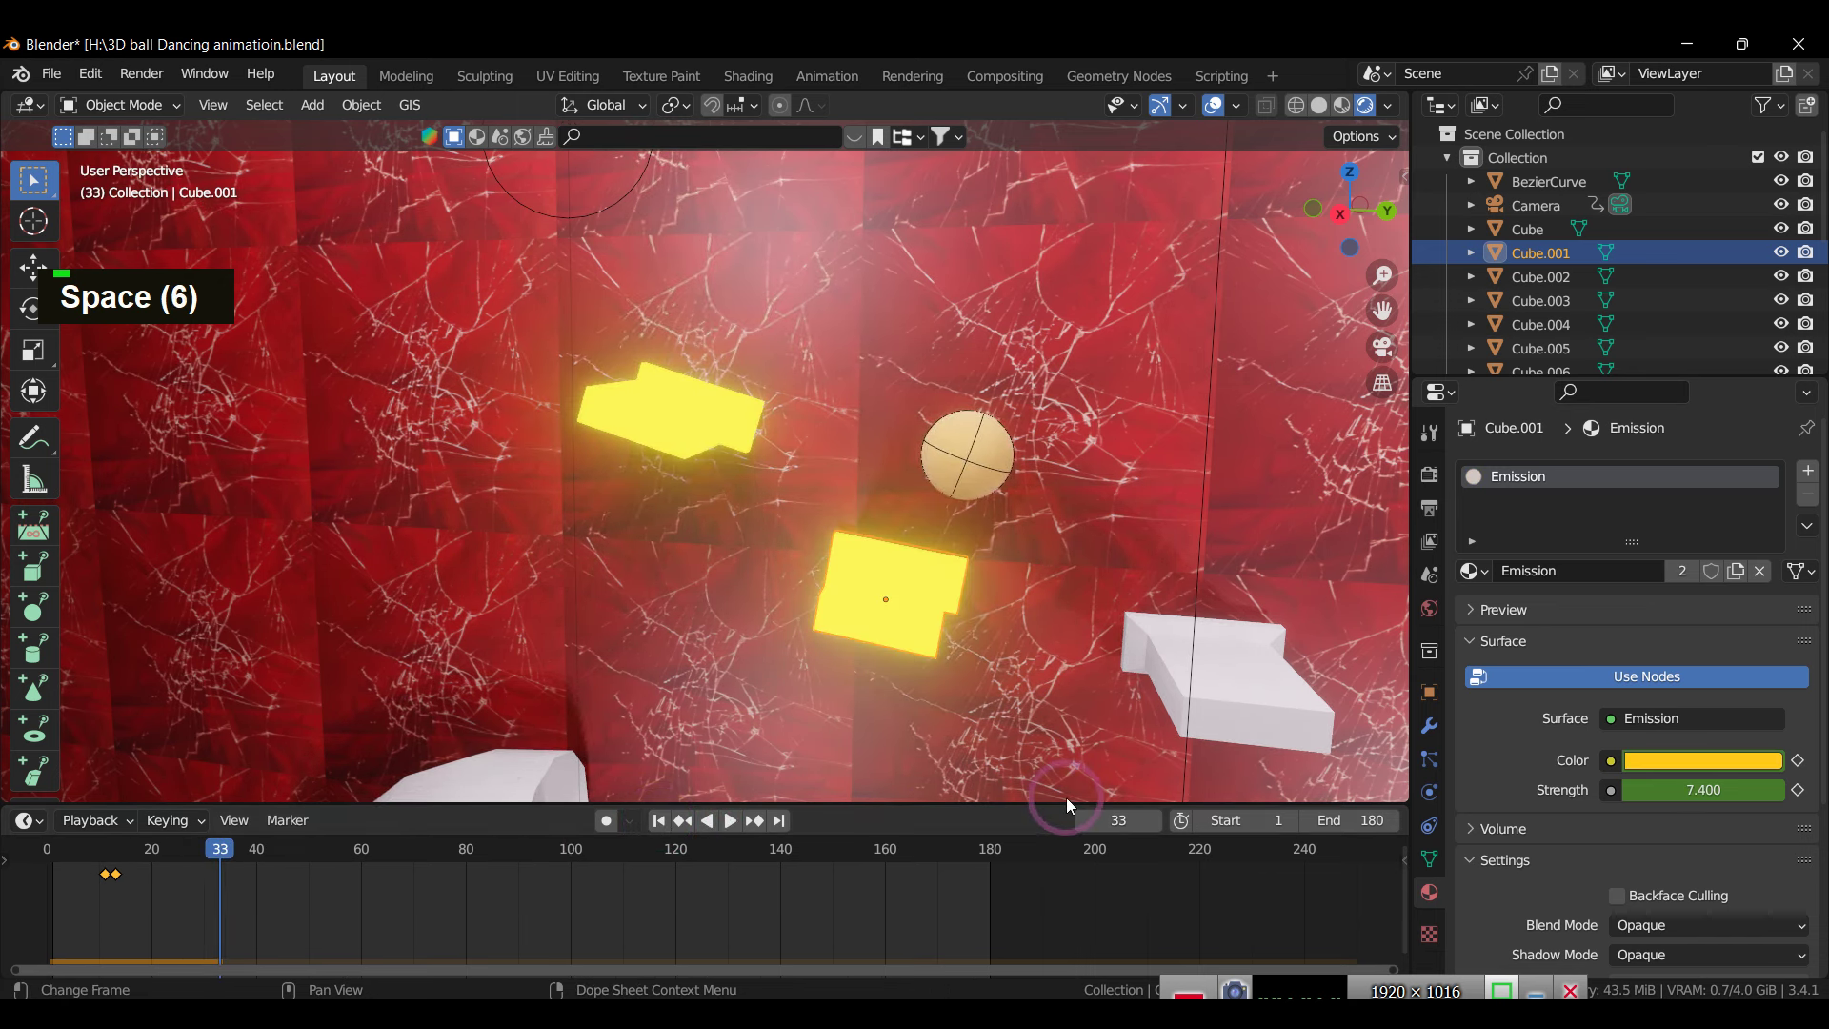
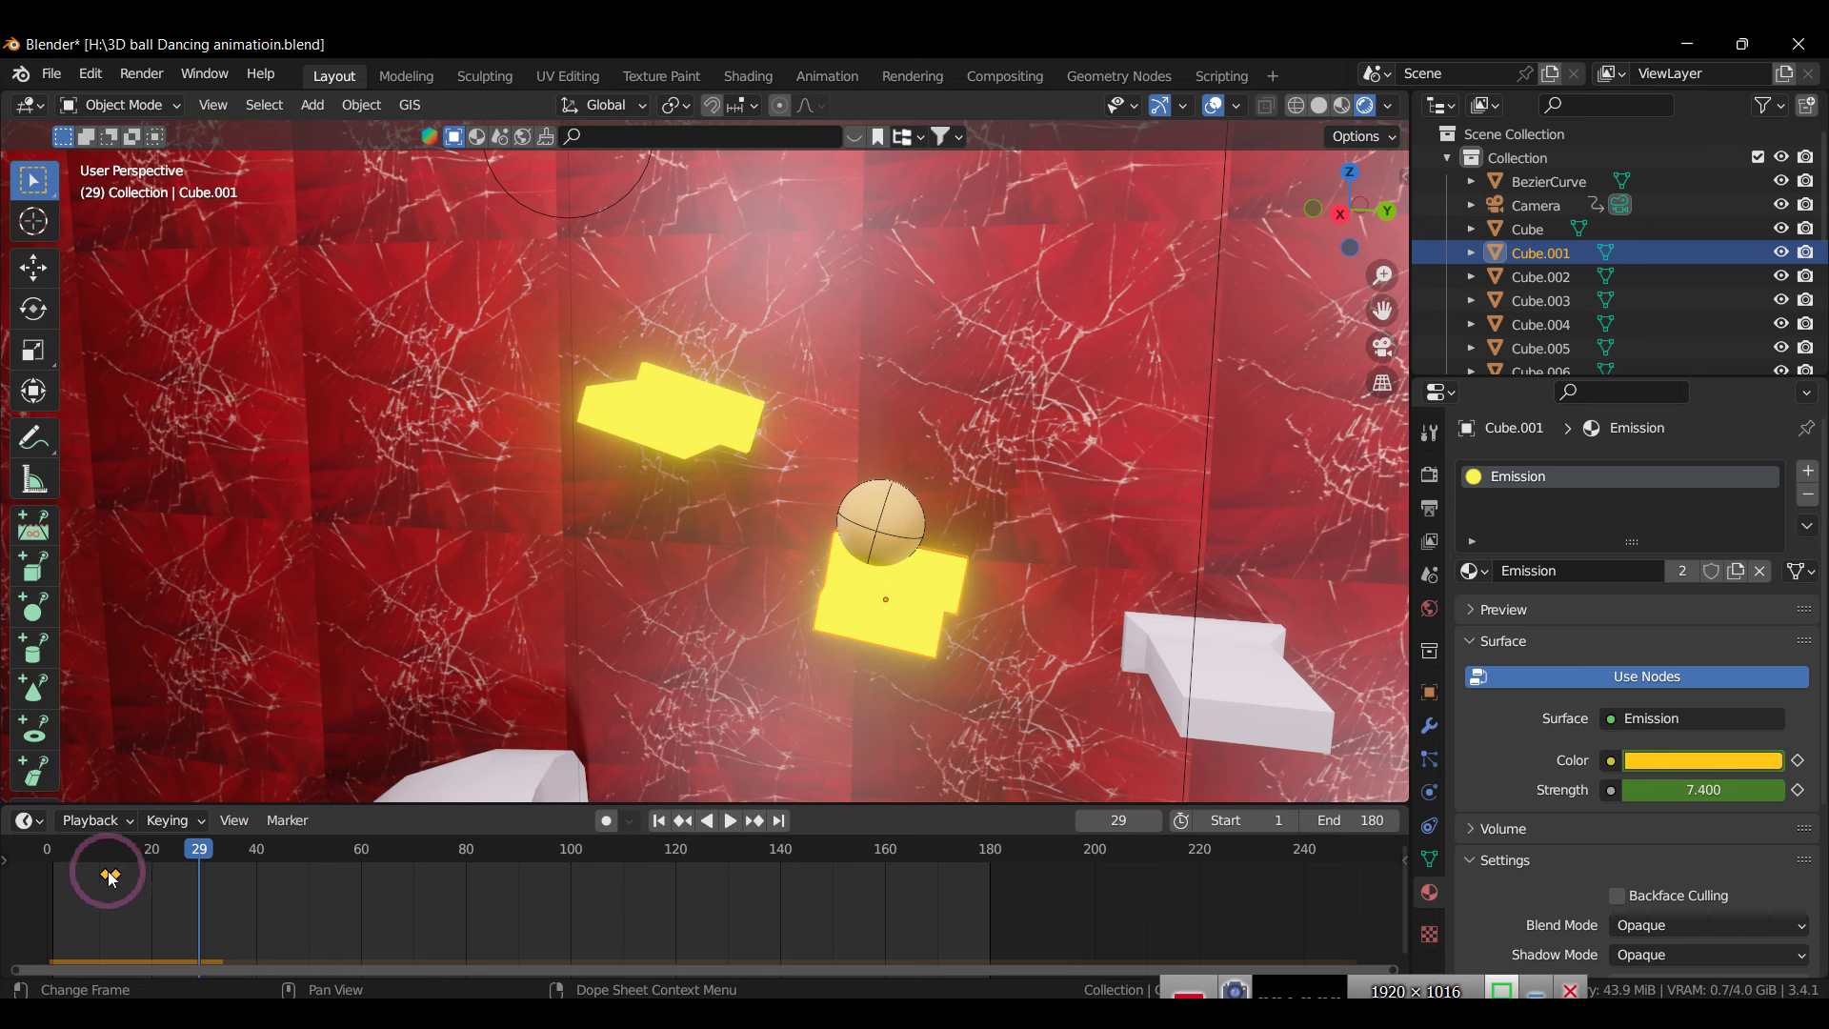
pyautogui.press('ctrl+z')
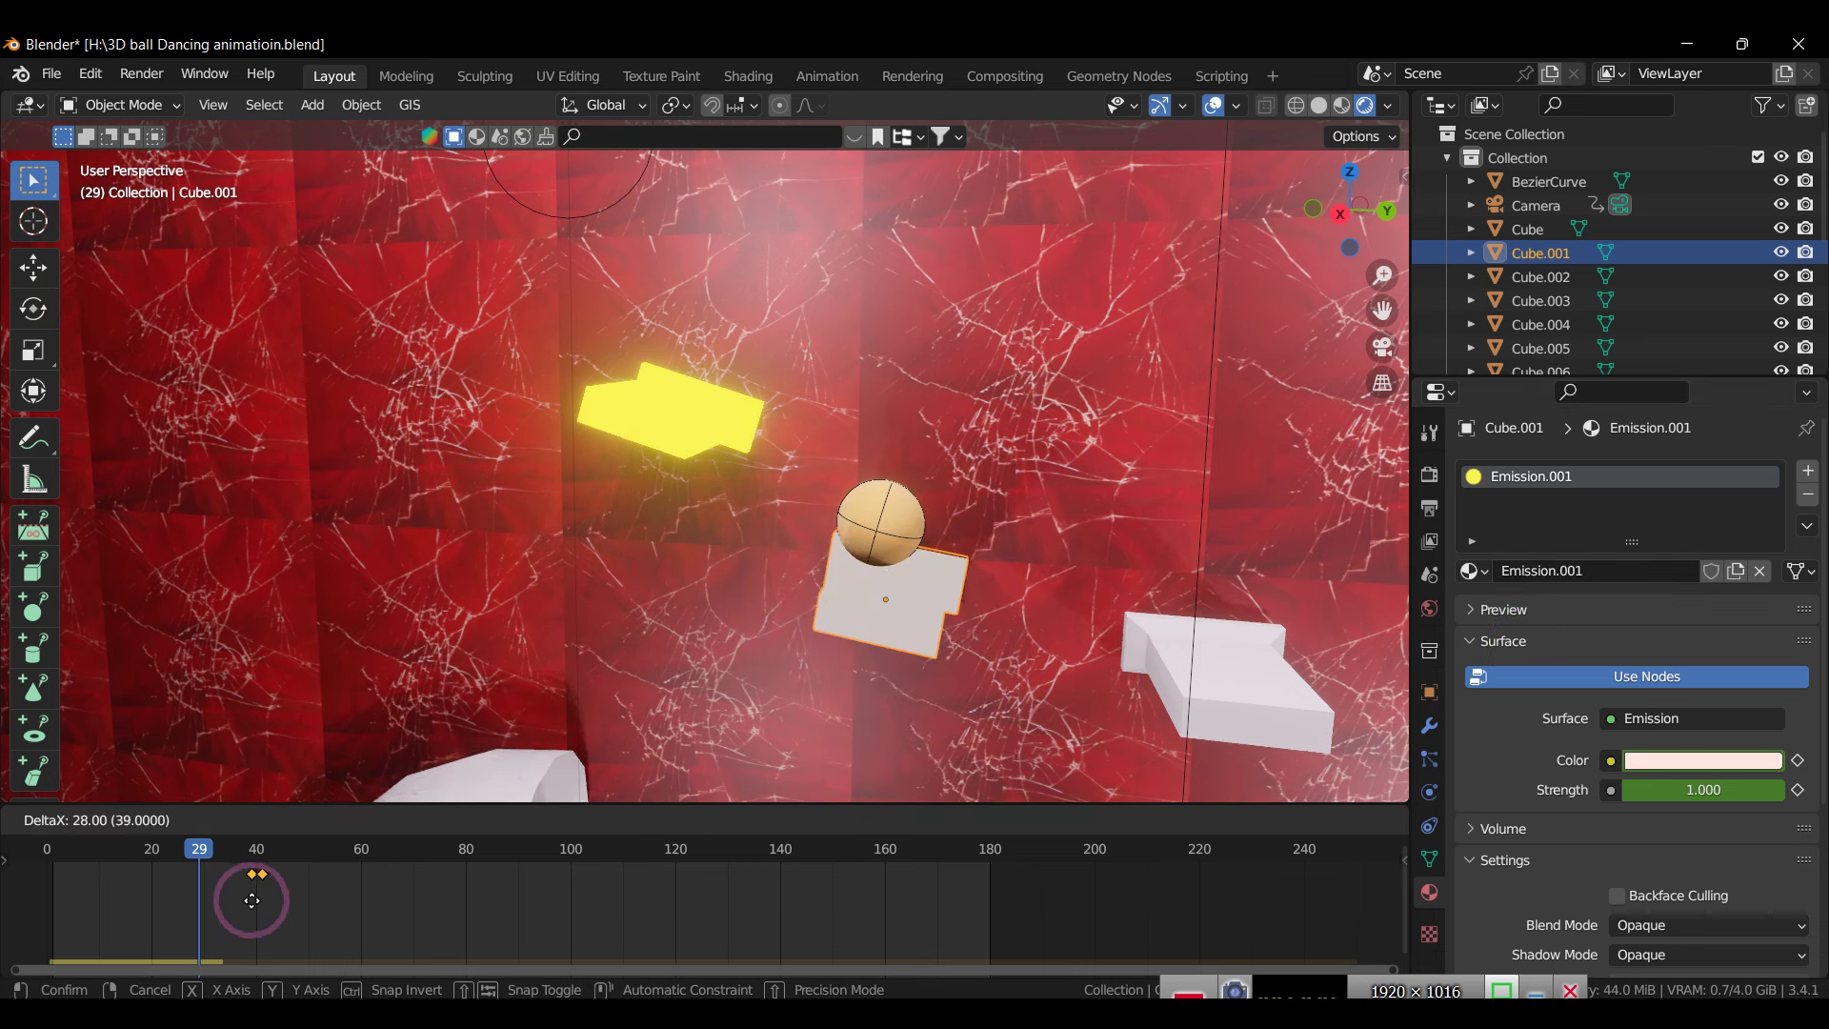
pyautogui.press('space')
pyautogui.press('space')
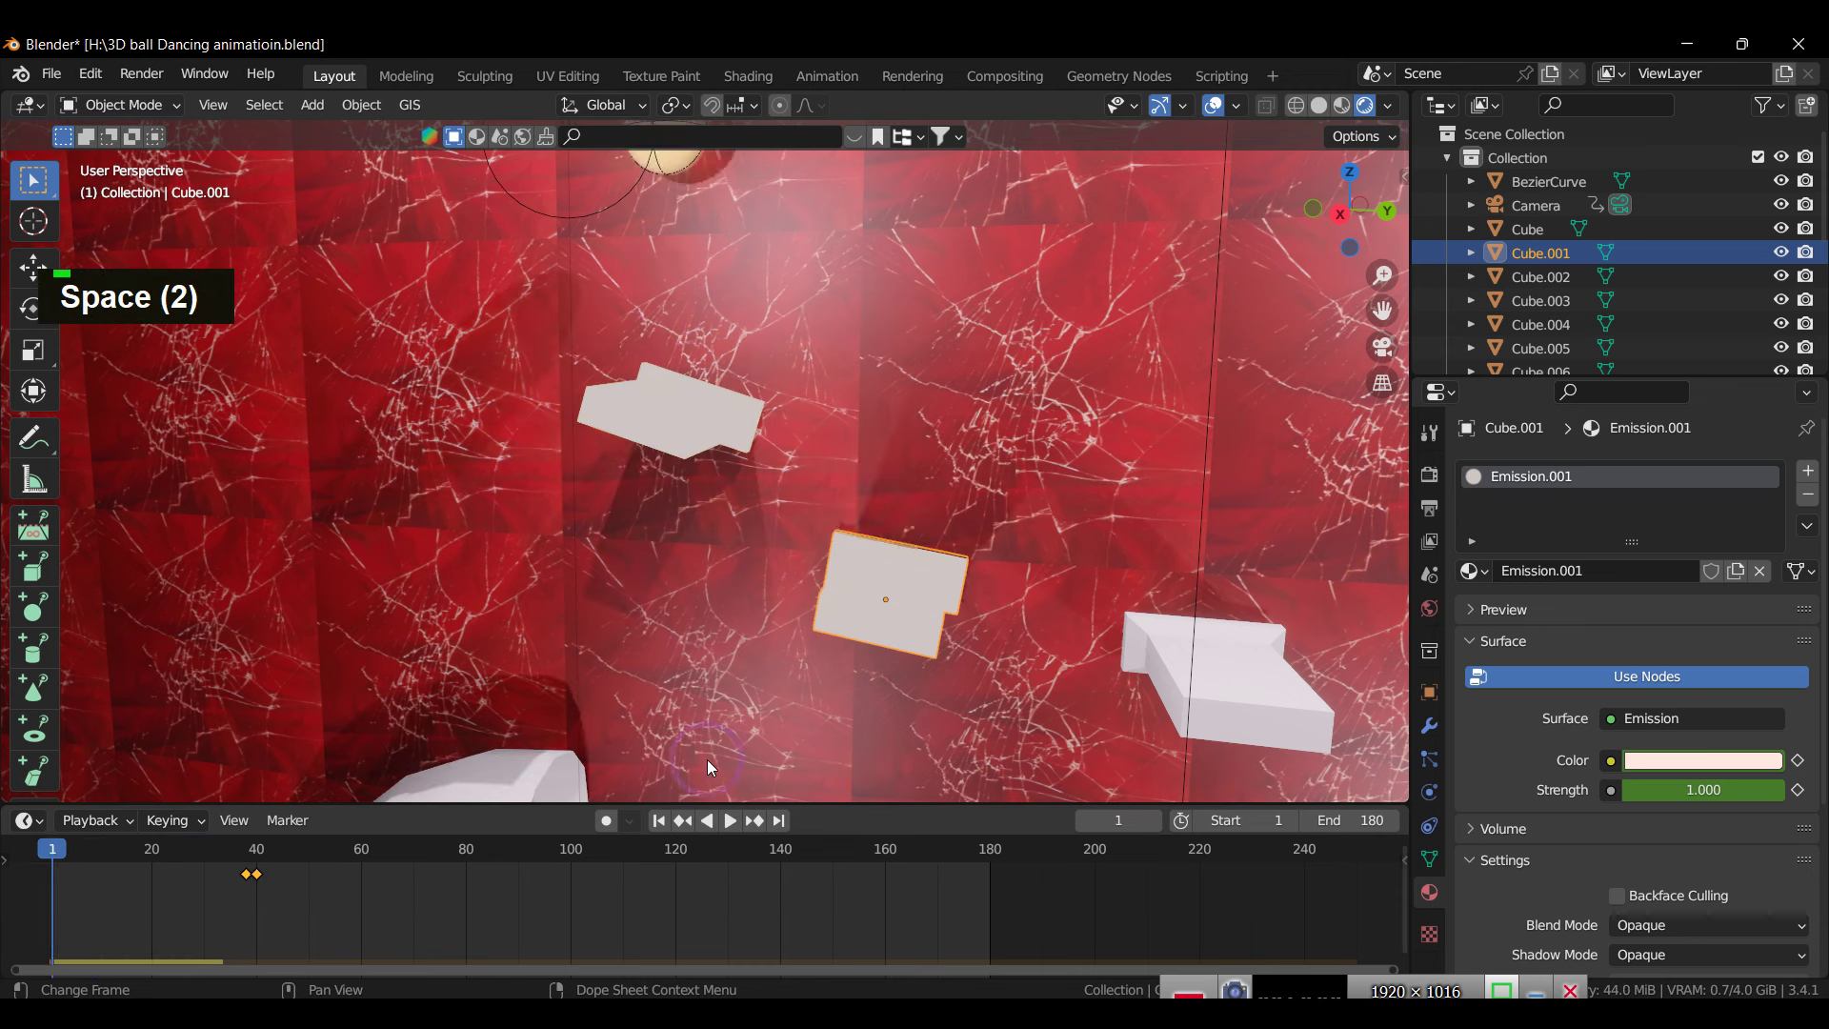
pyautogui.press('space')
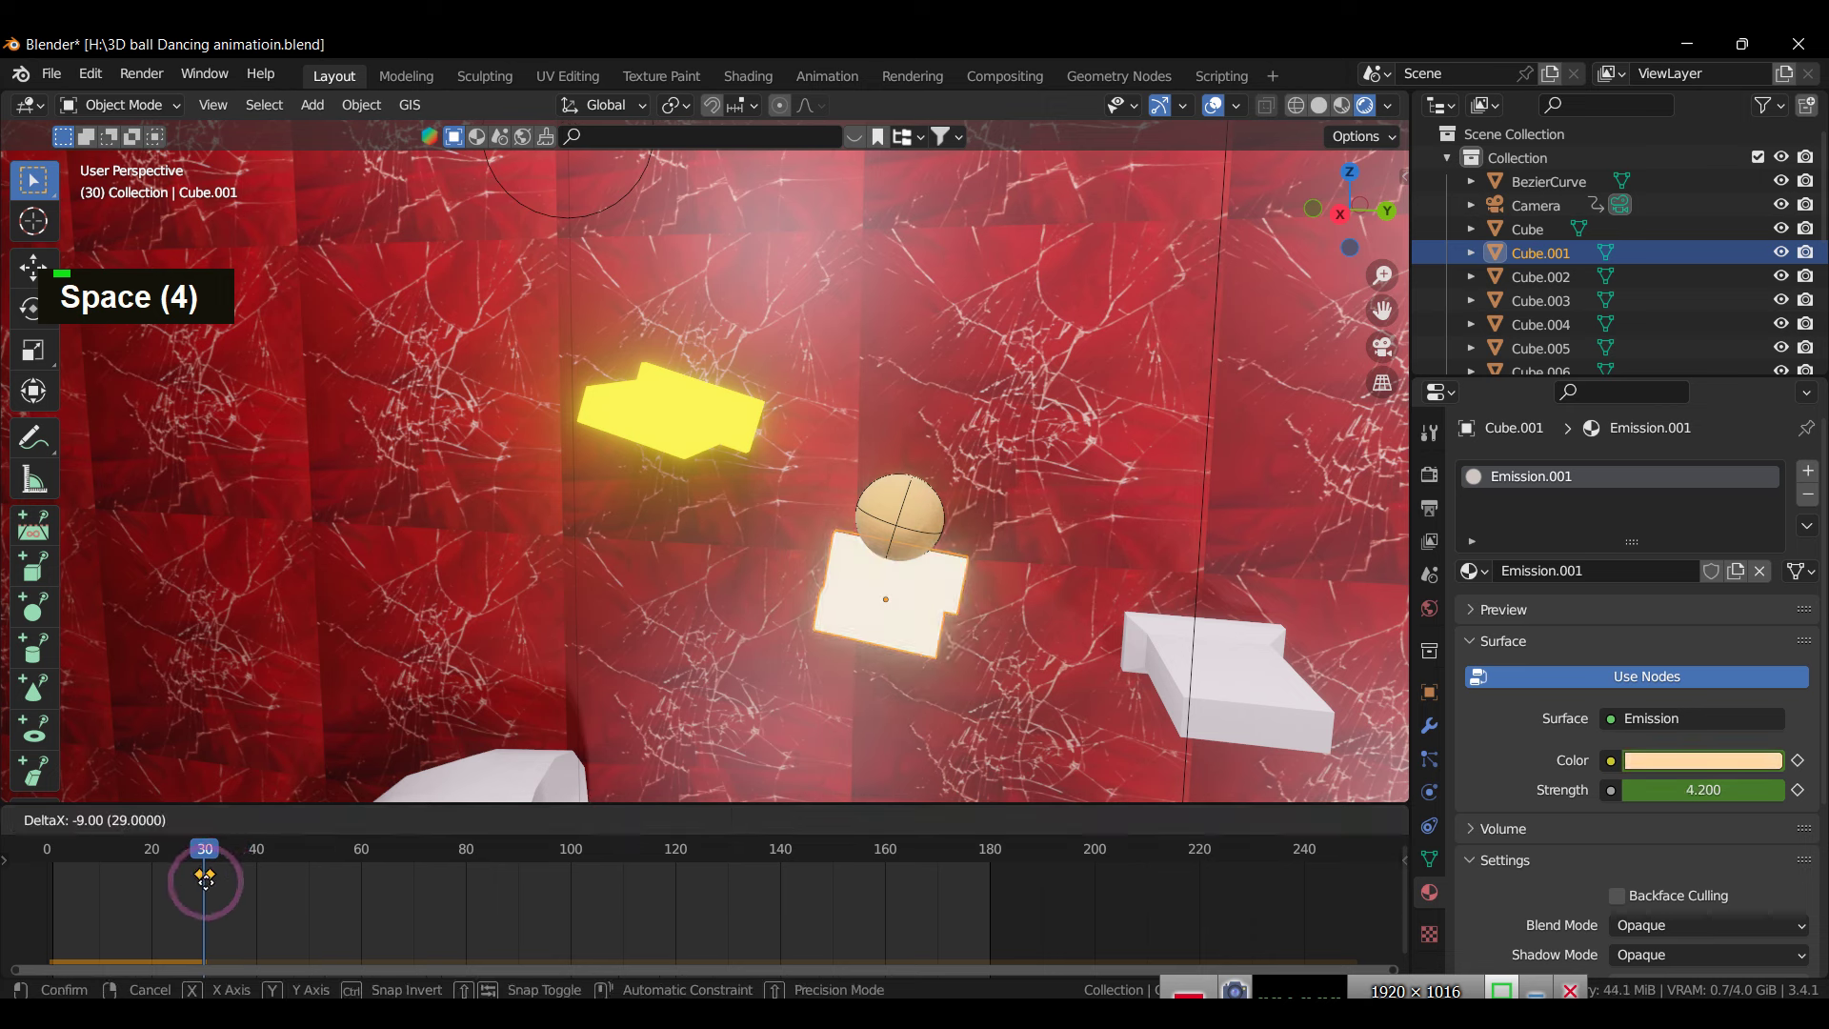
pyautogui.press('space')
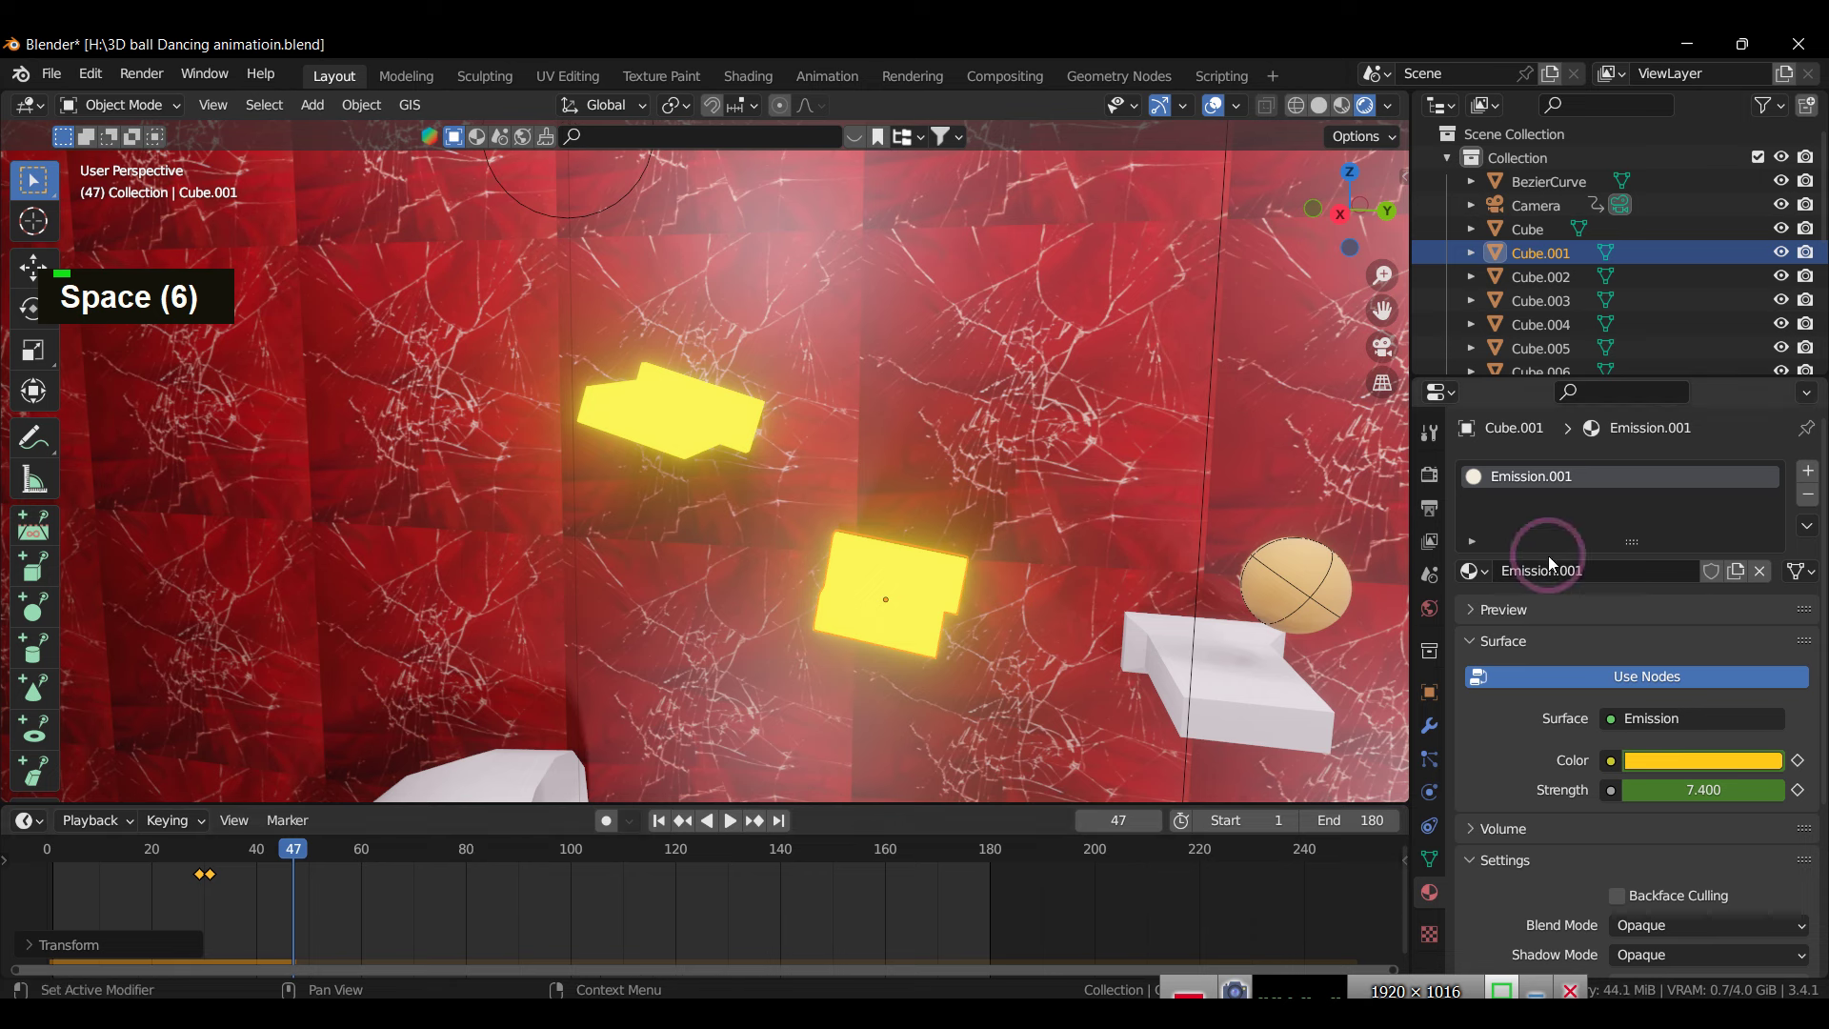
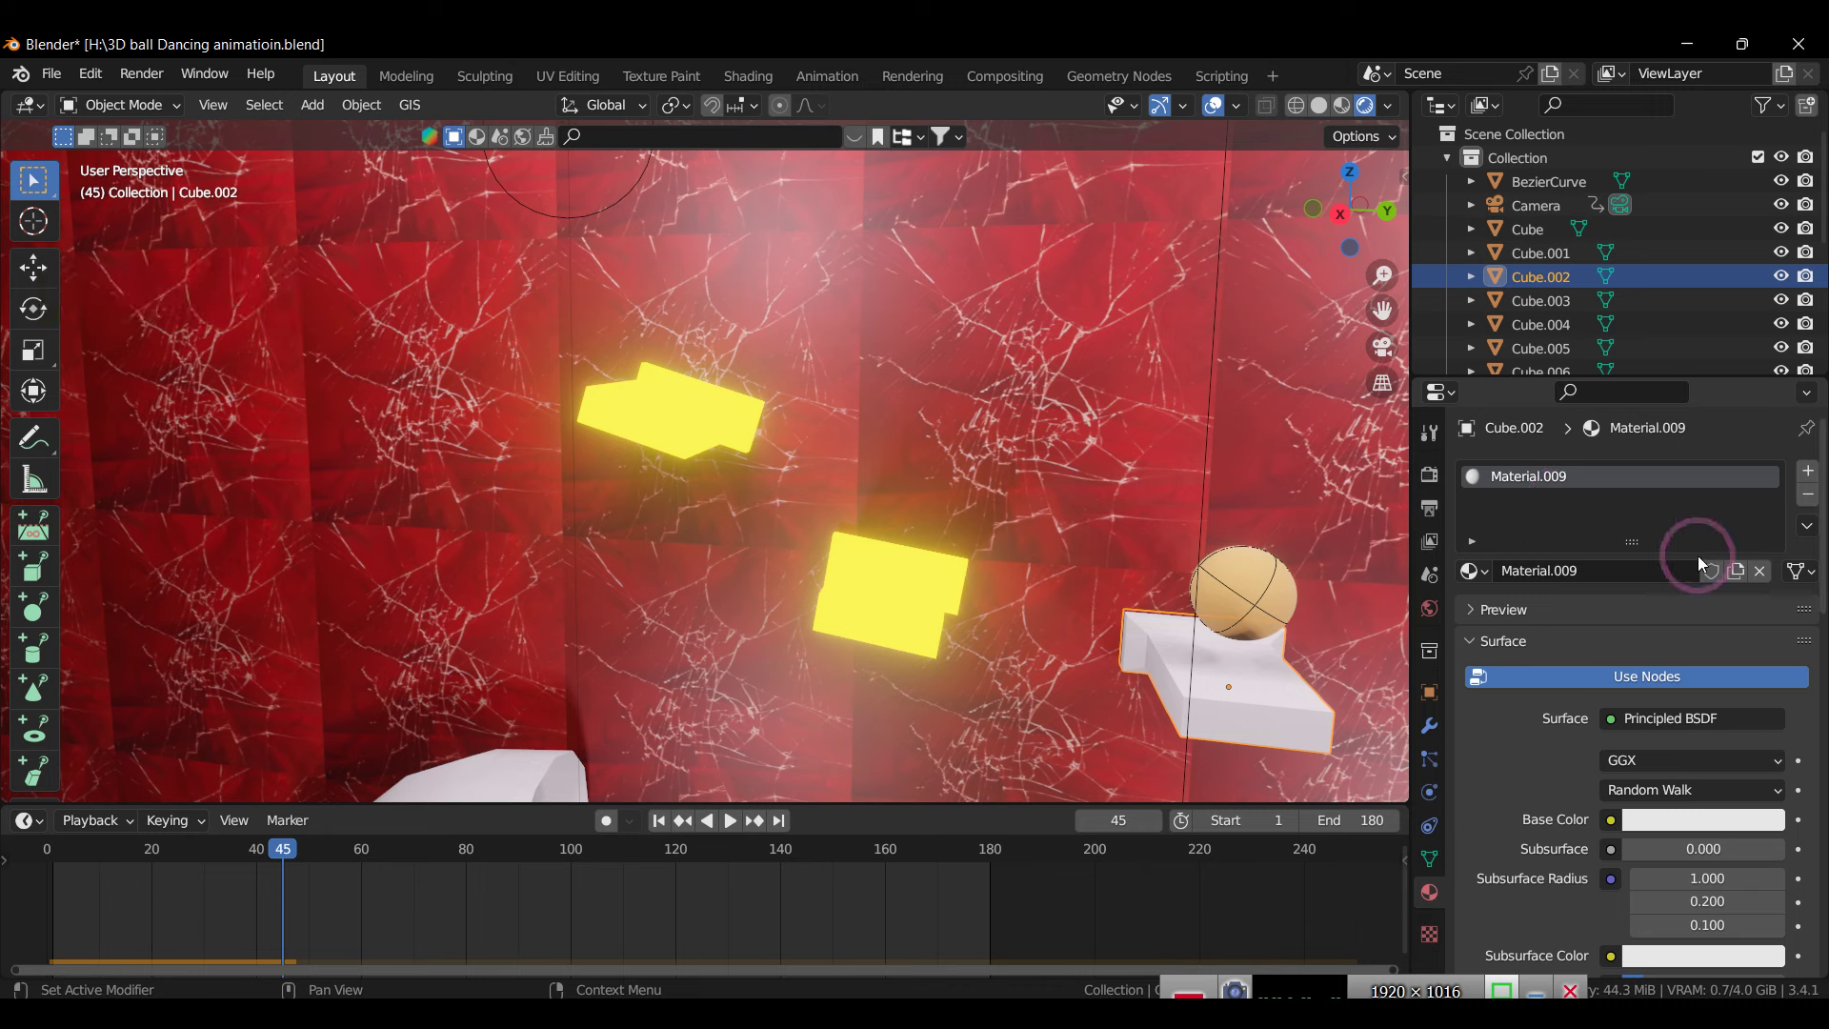
# Step: Give Cube.002 its own Emission.002 glow, move its keyframes to the mid-40s frames and preview
pyautogui.scroll(3)
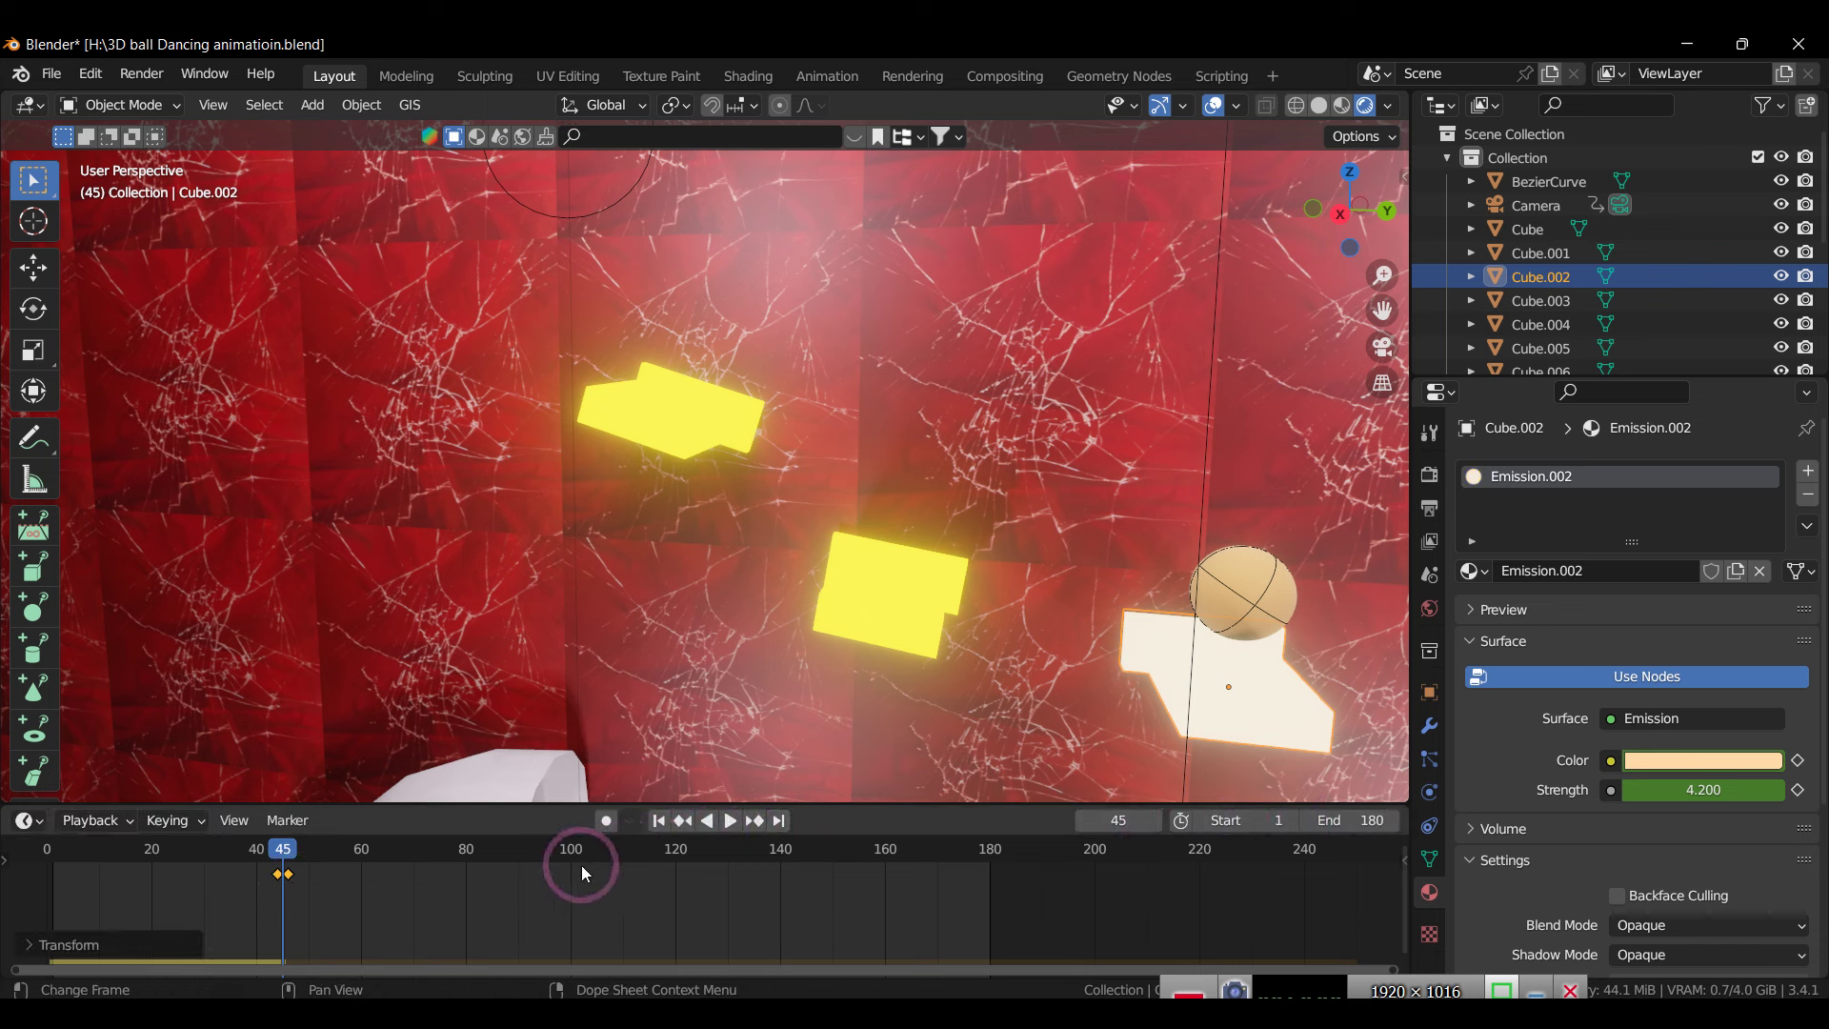
pyautogui.press('space')
pyautogui.press('space')
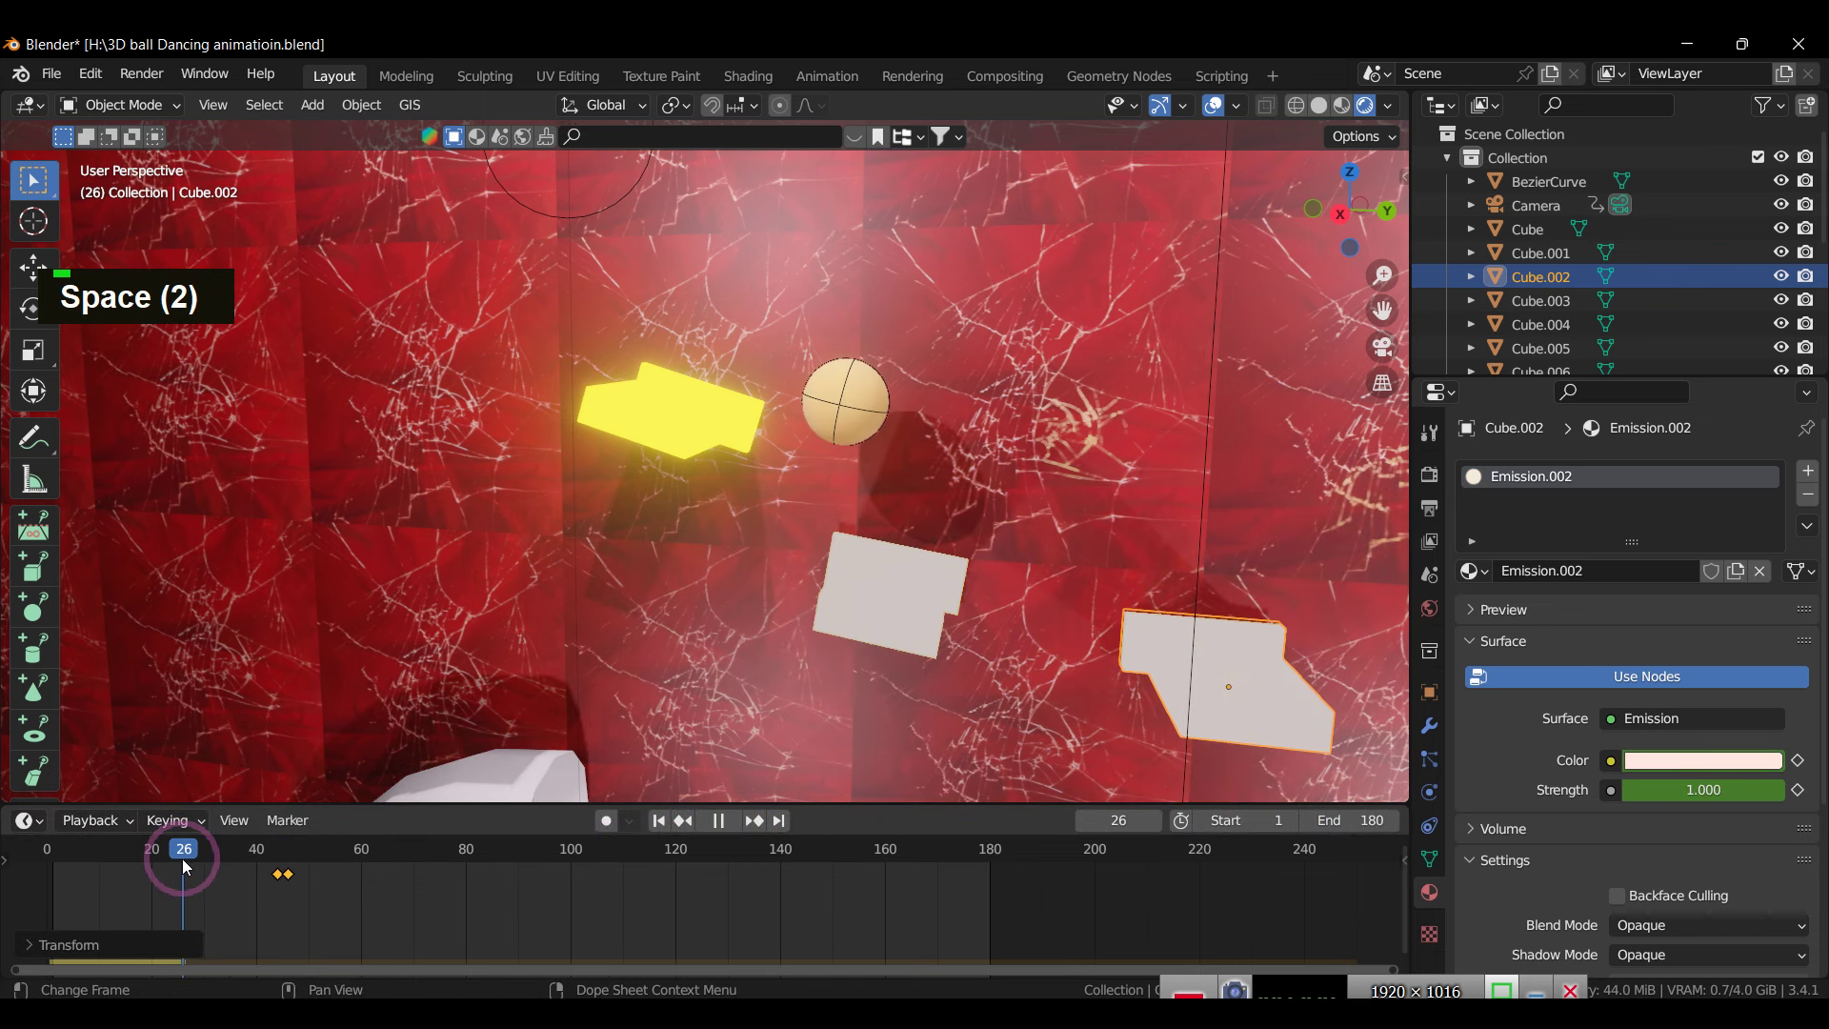
pyautogui.press('space')
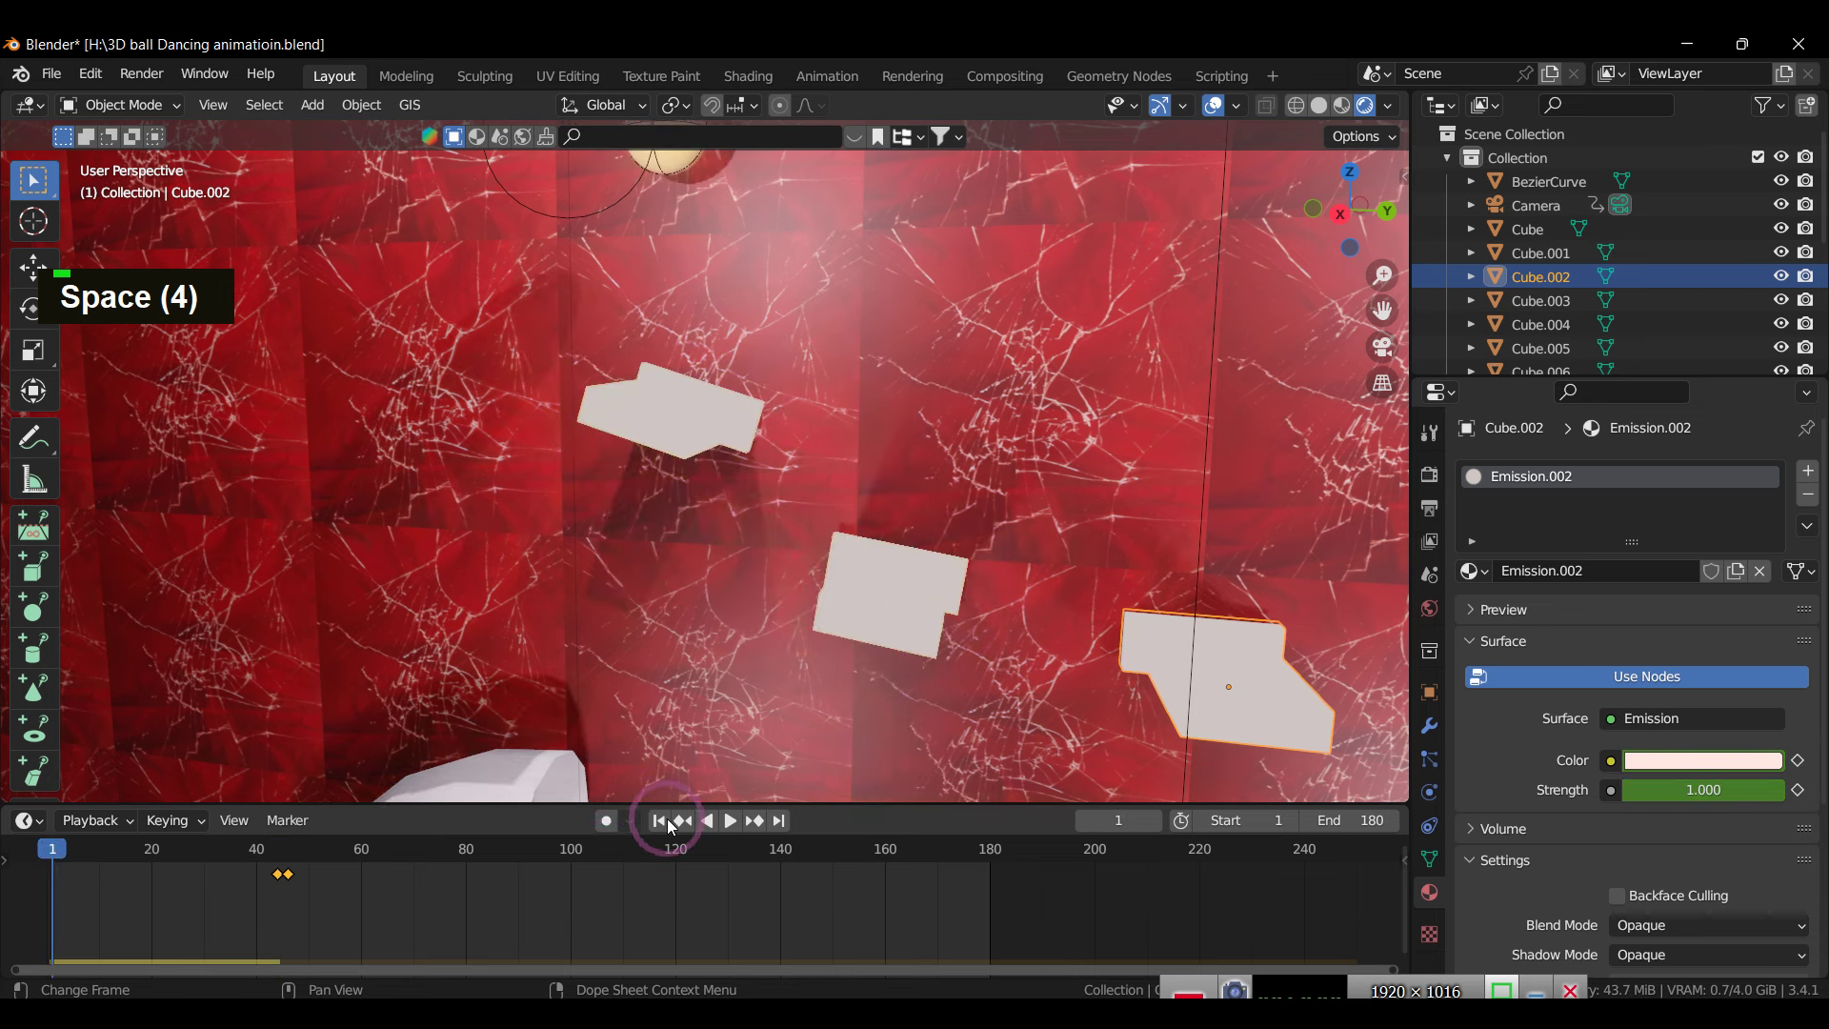
pyautogui.press('space')
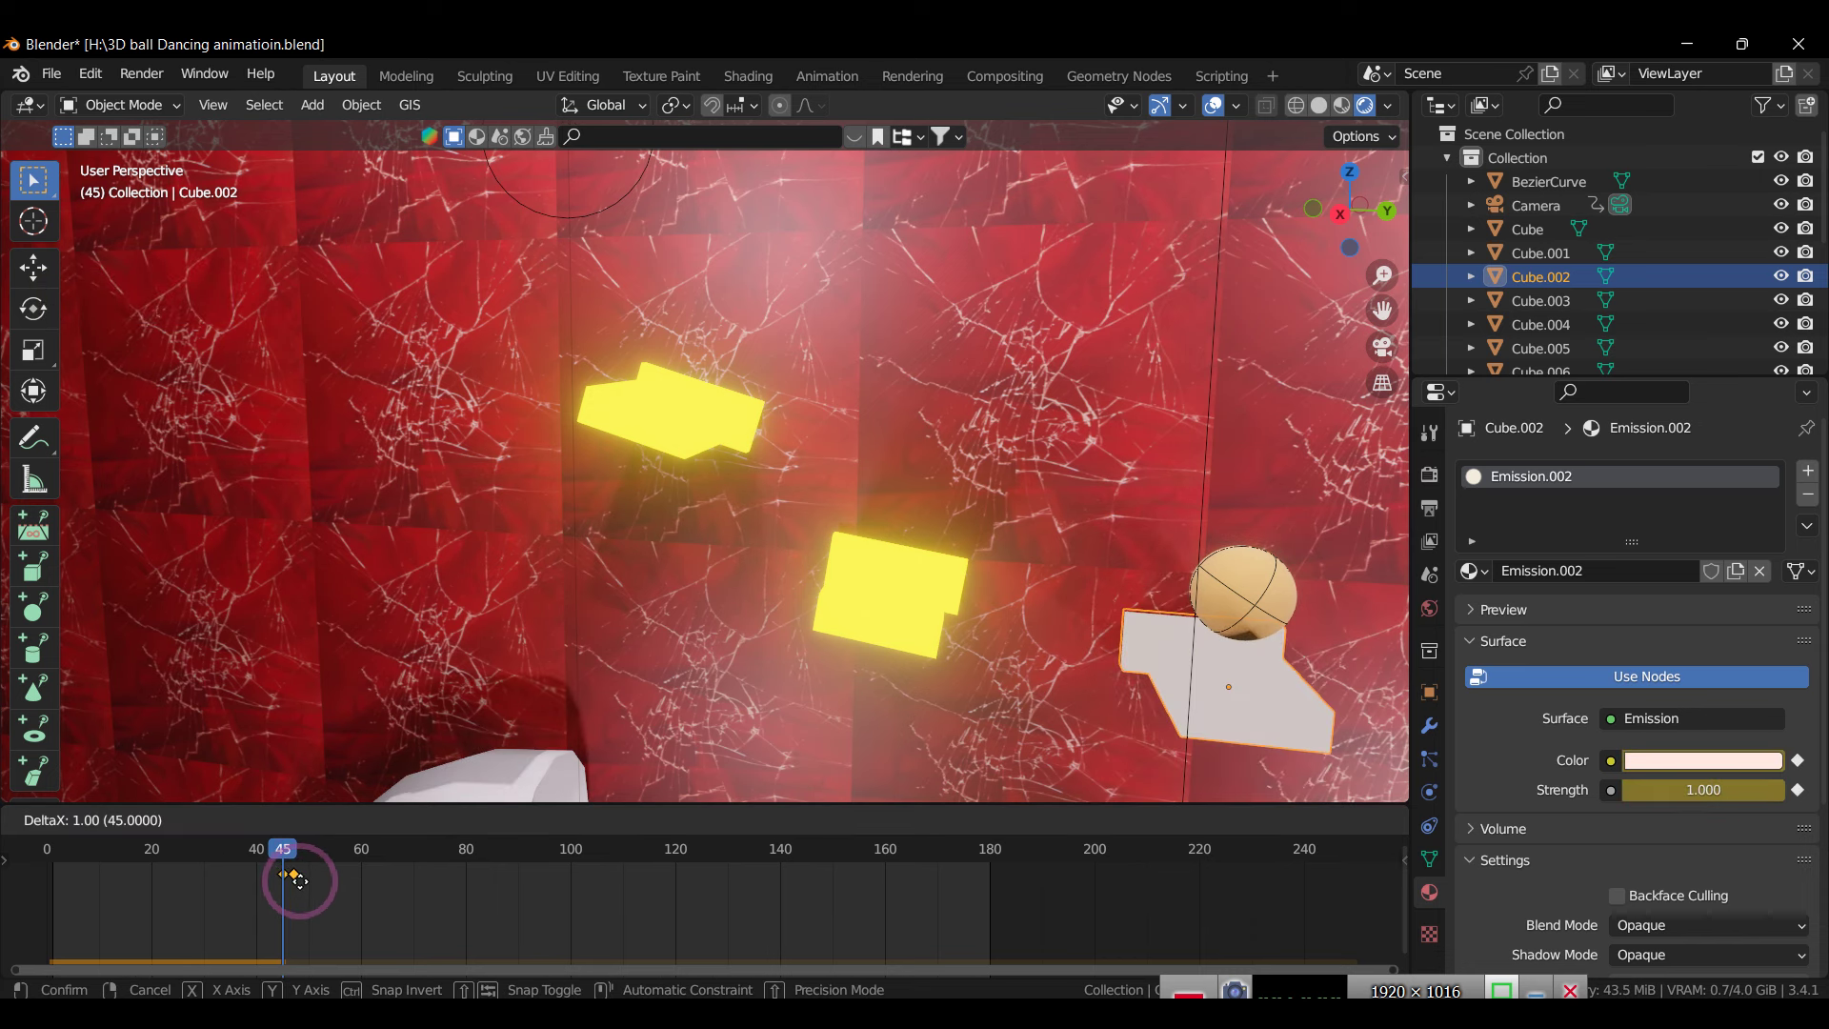
pyautogui.press('space')
# Step: Assign Cube.003 its own Emission.003 copy and shift its glow keyframes to about frame 64–65
pyautogui.press('space')
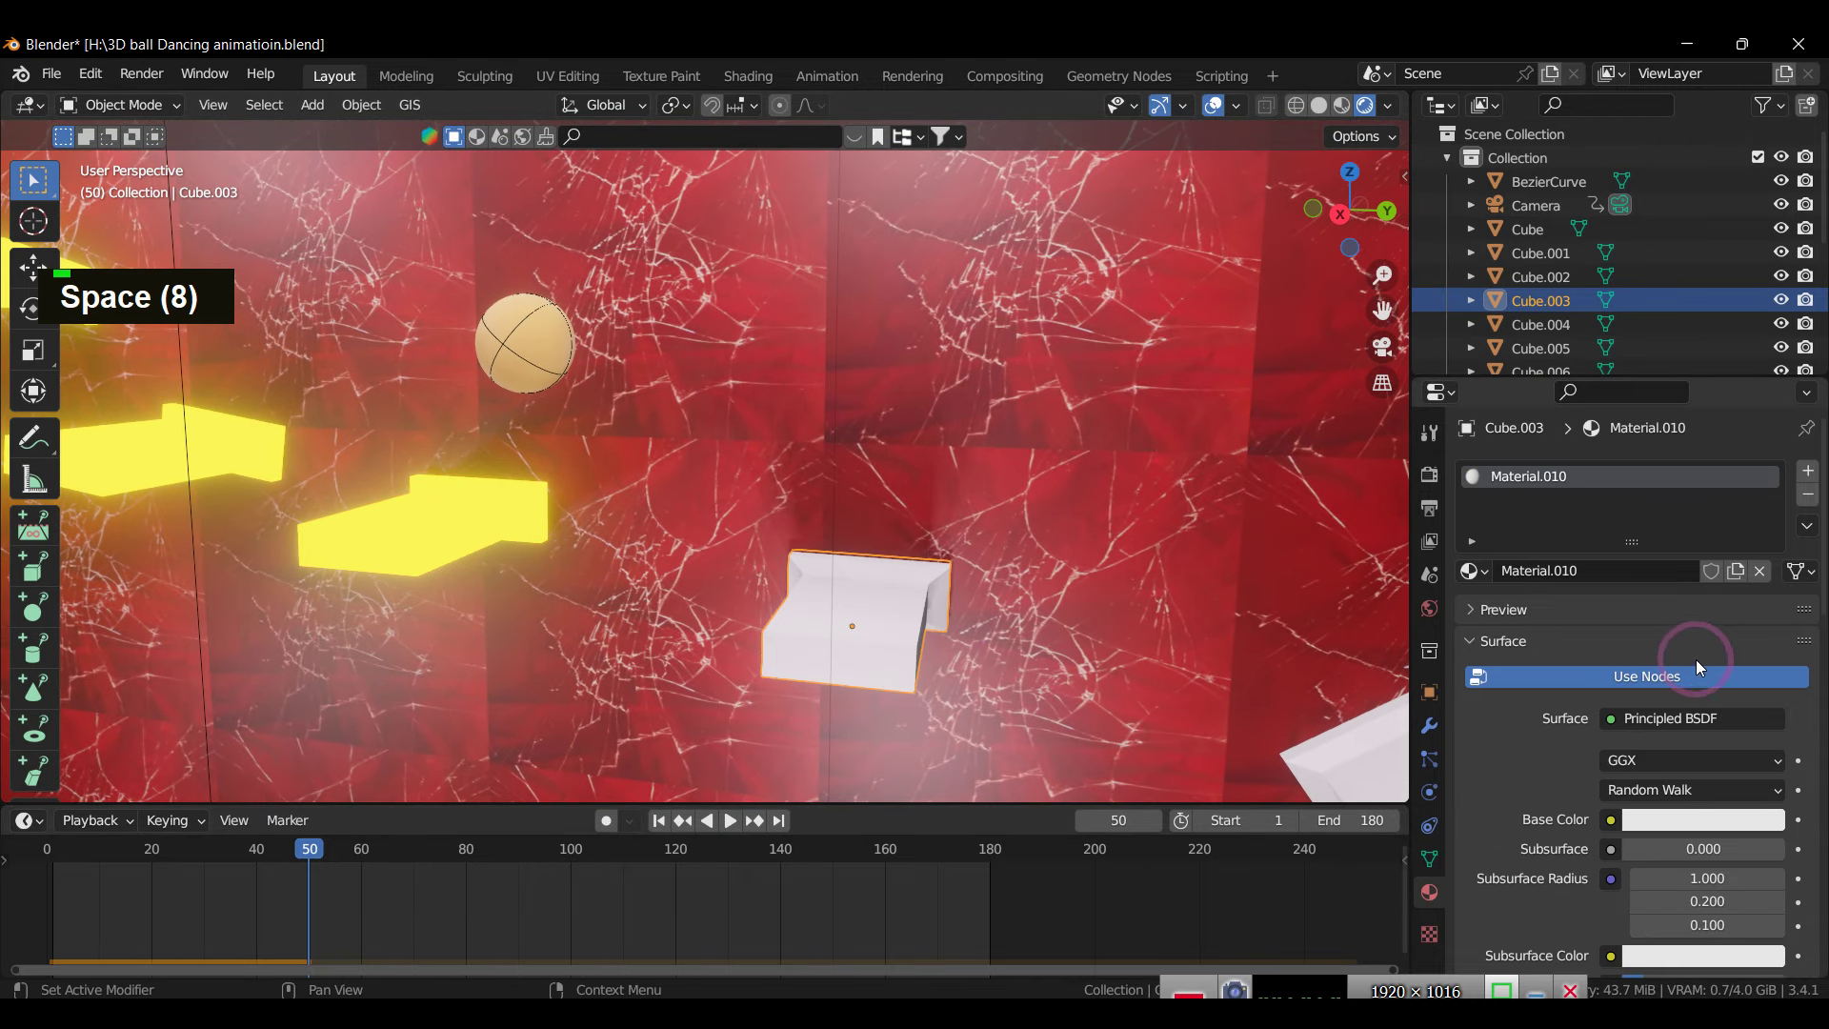
pyautogui.scroll(3)
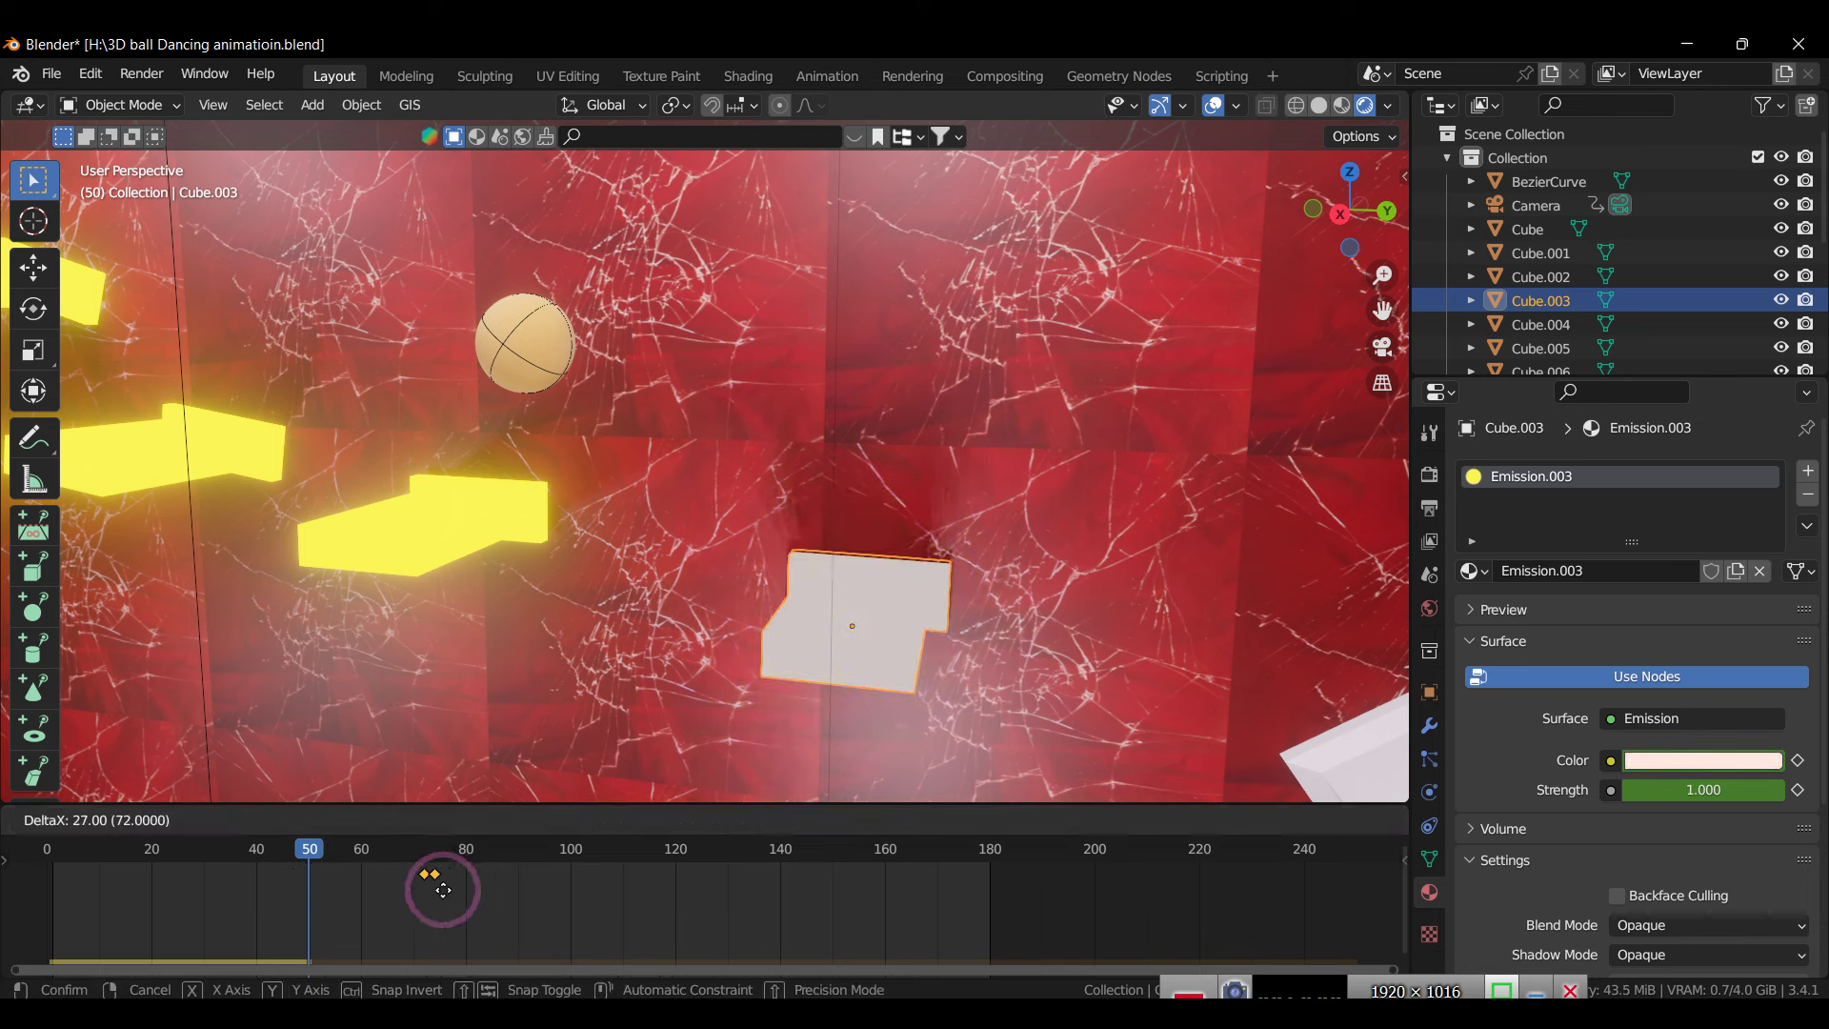
pyautogui.press('space')
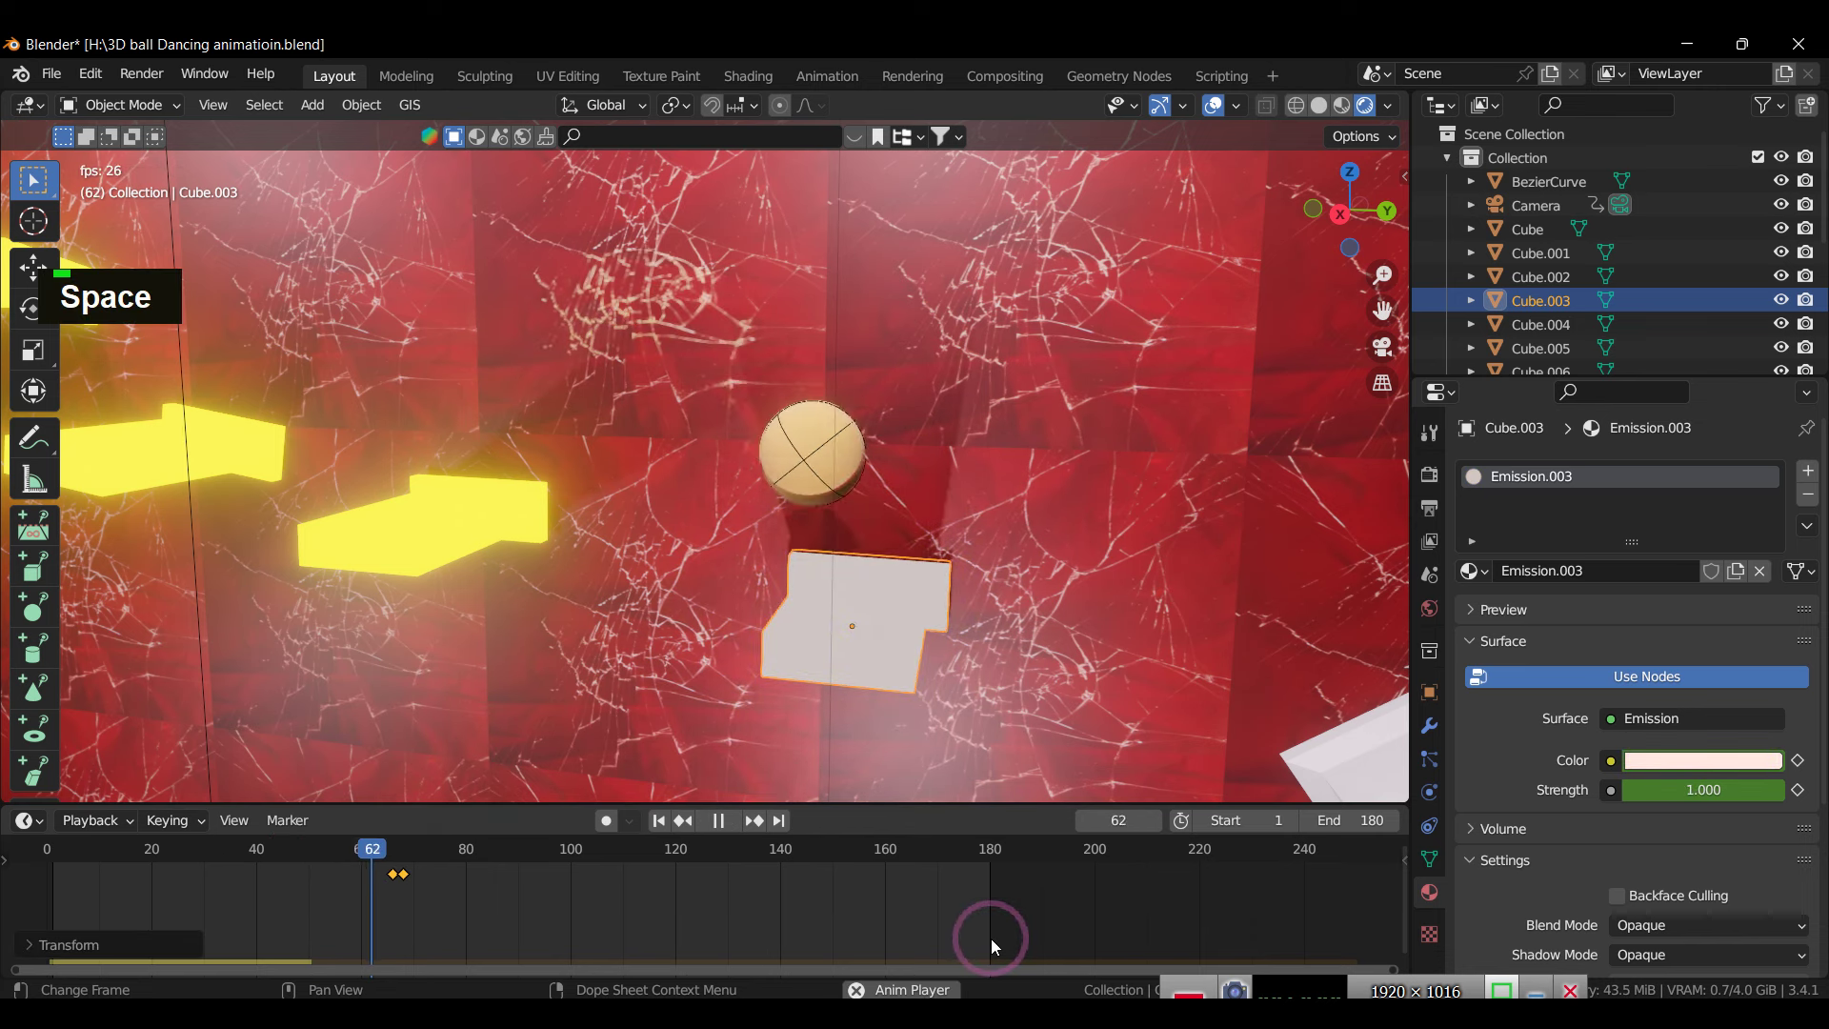
pyautogui.press('space')
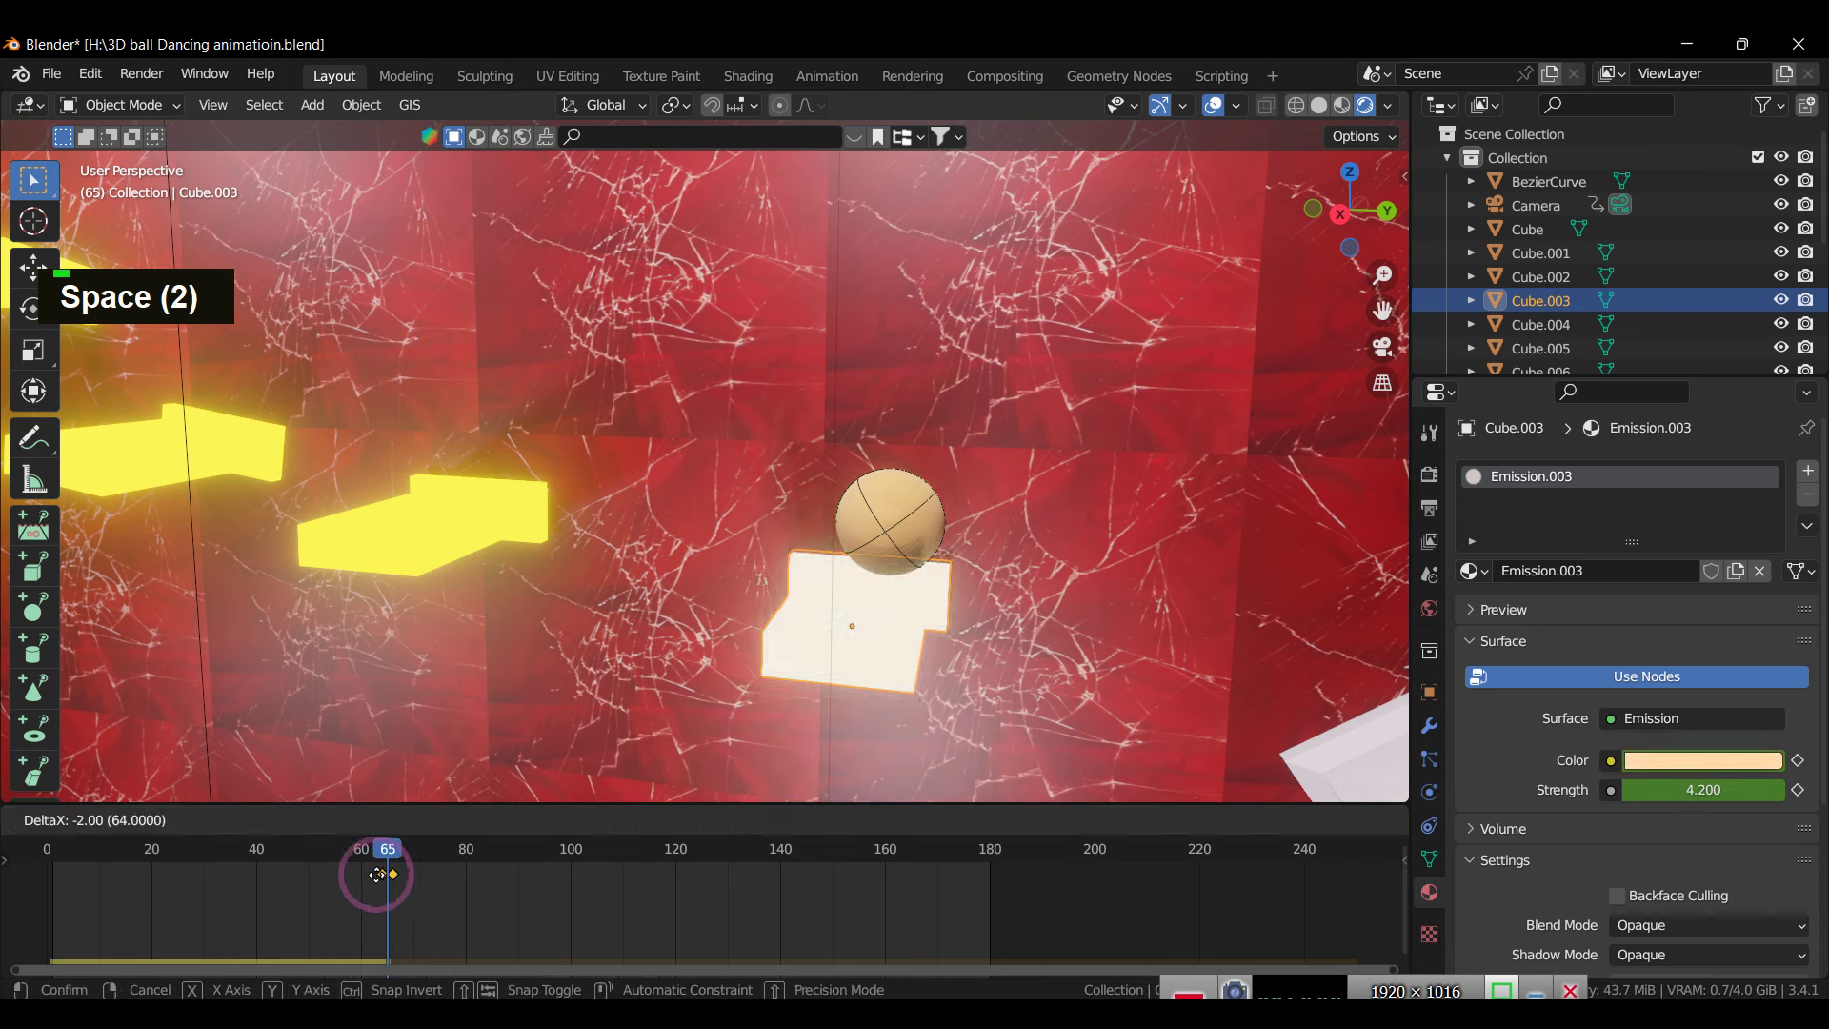
pyautogui.press('space')
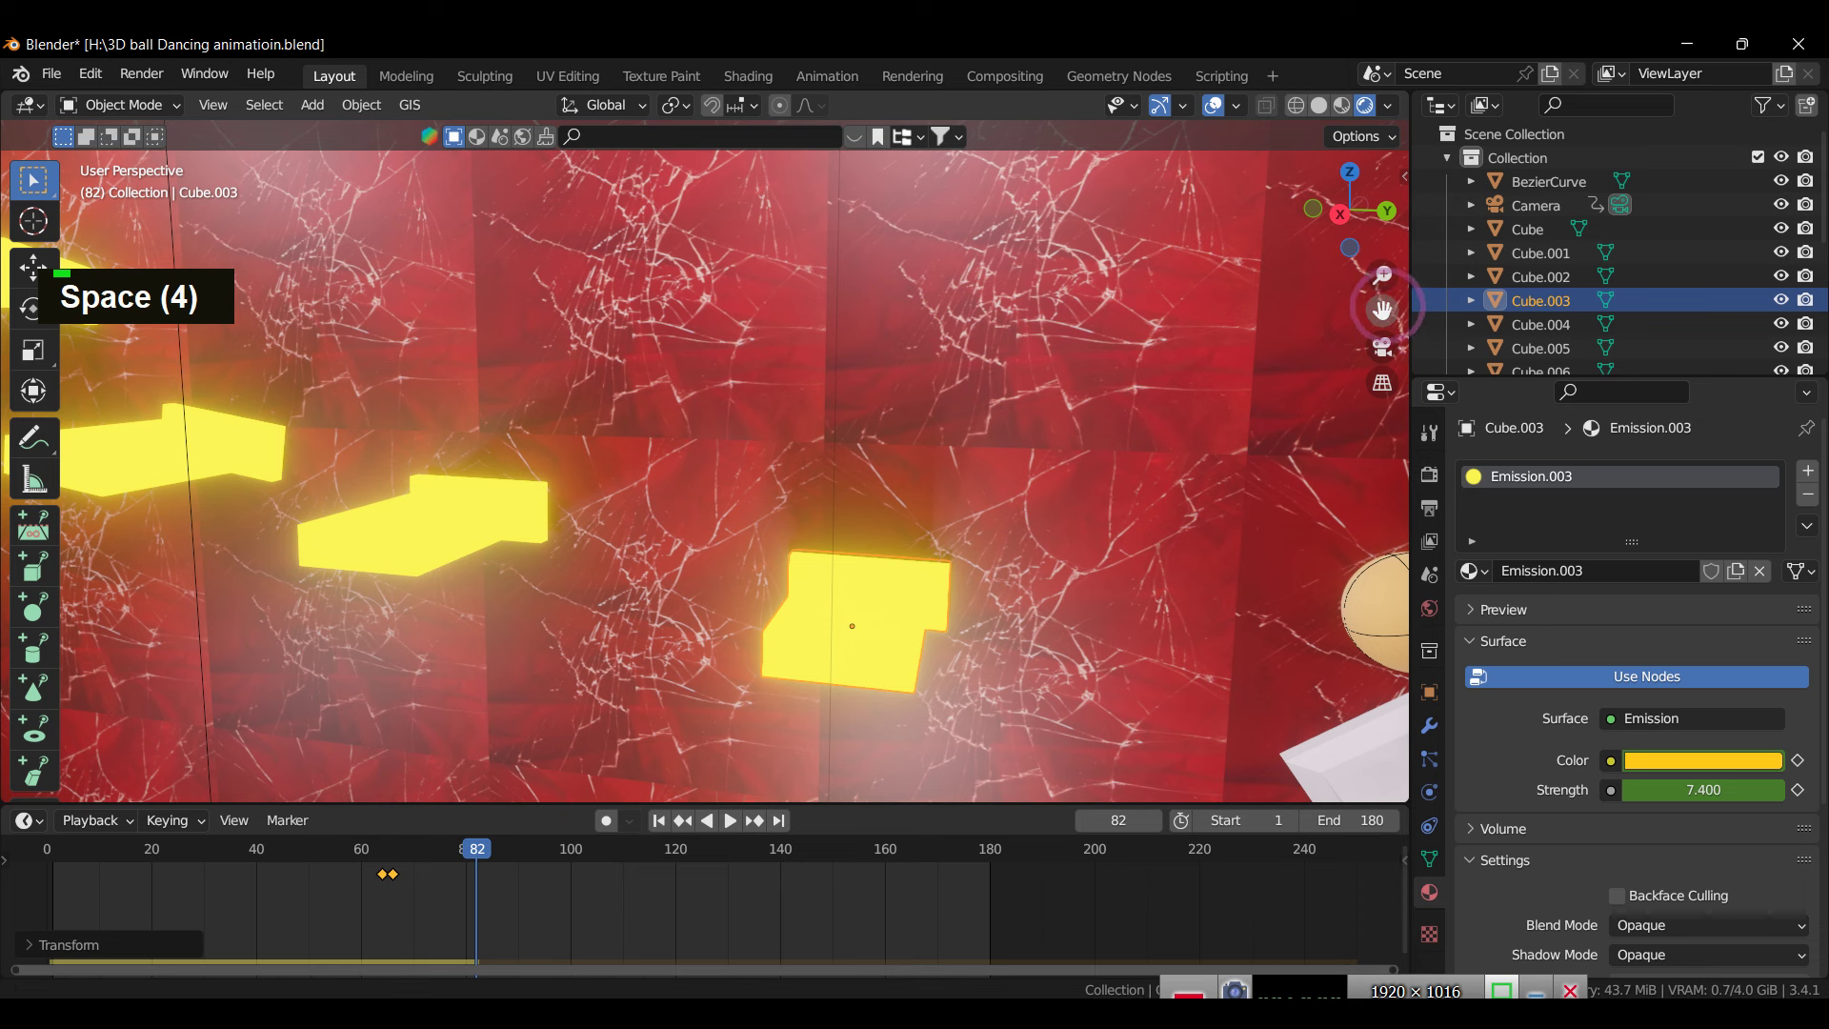
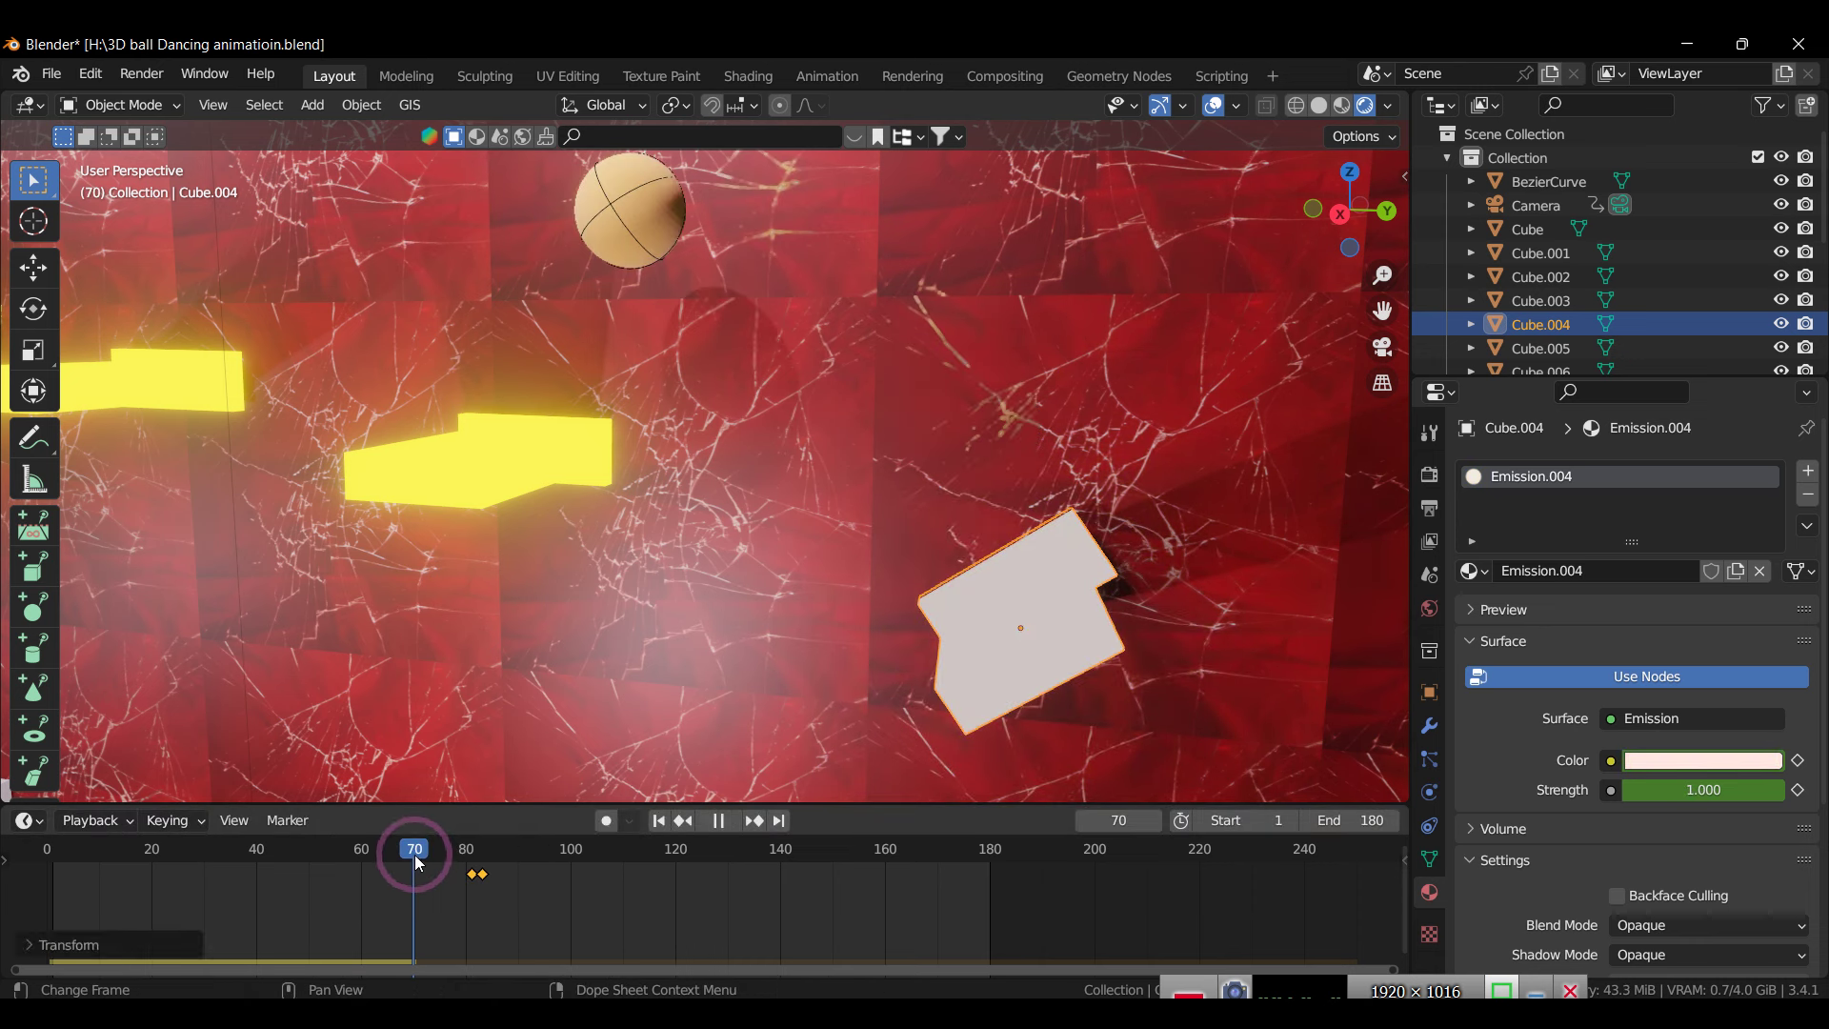
# Step: Replay from the start and step through frames 82–84 to verify Cube.004's Emission.004 flash on landing
pyautogui.press('space')
pyautogui.press('space')
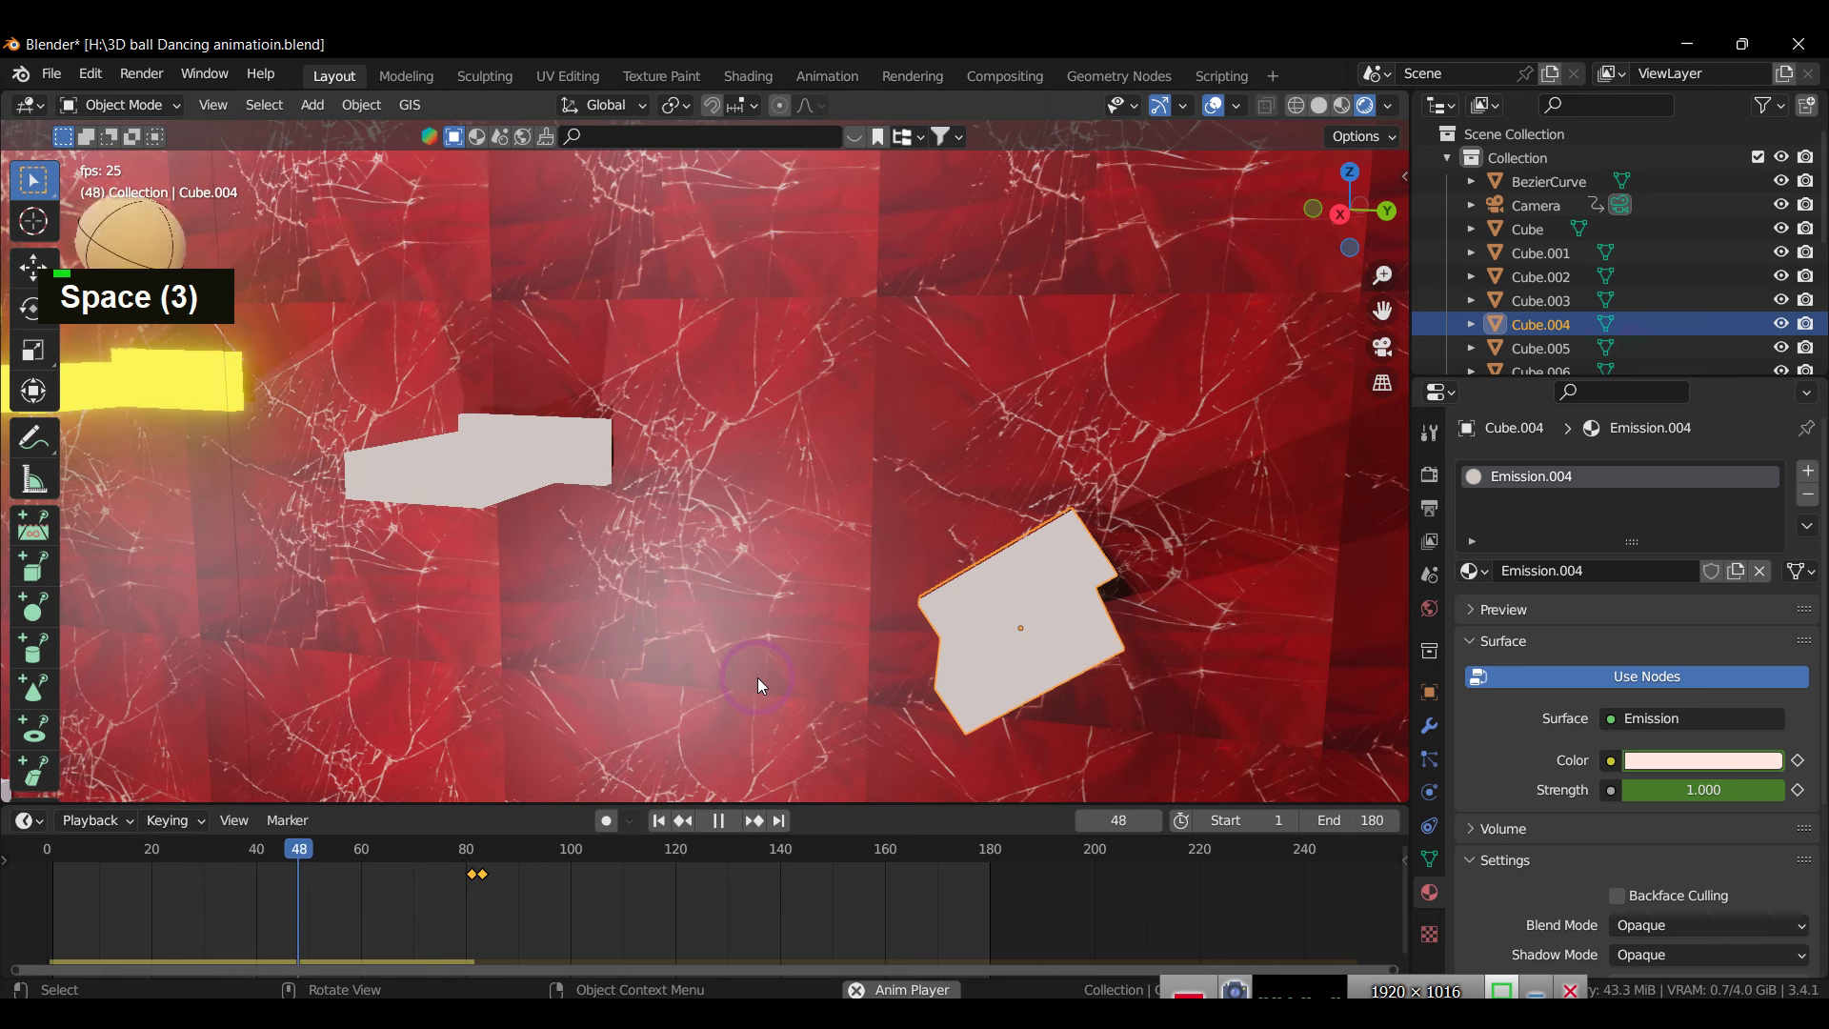
pyautogui.press('space')
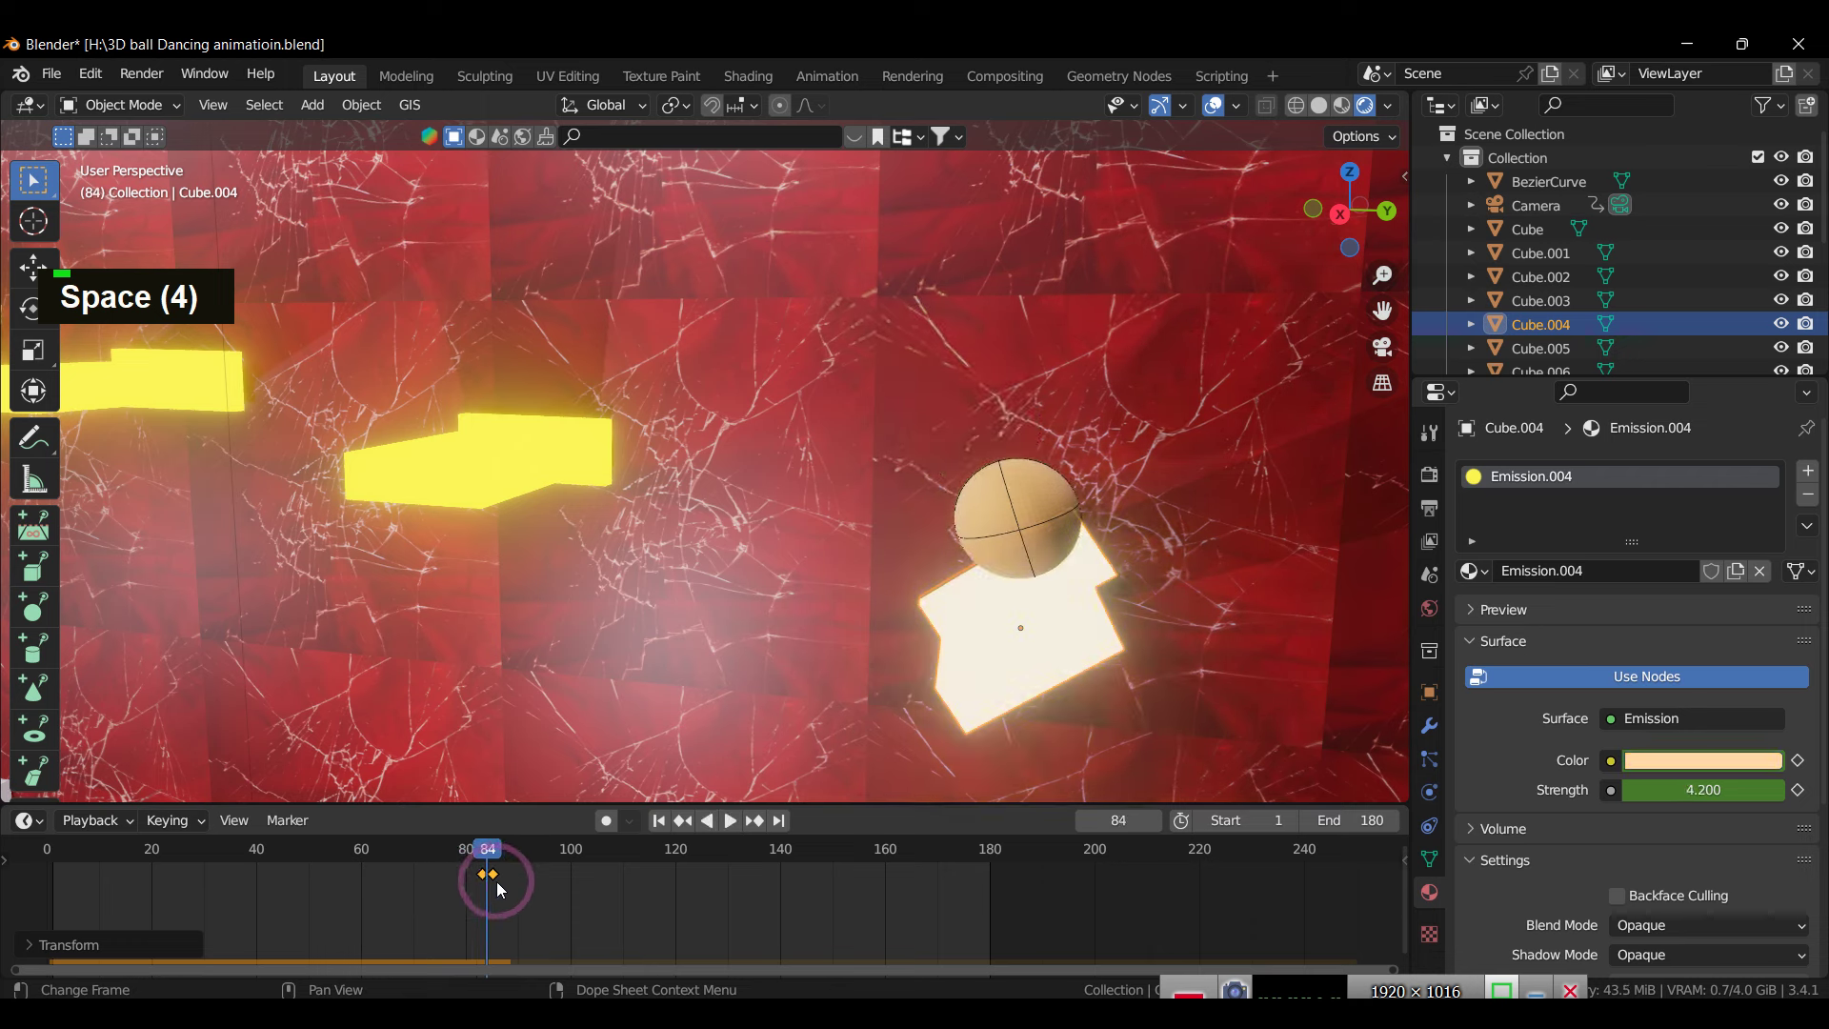
pyautogui.press('space')
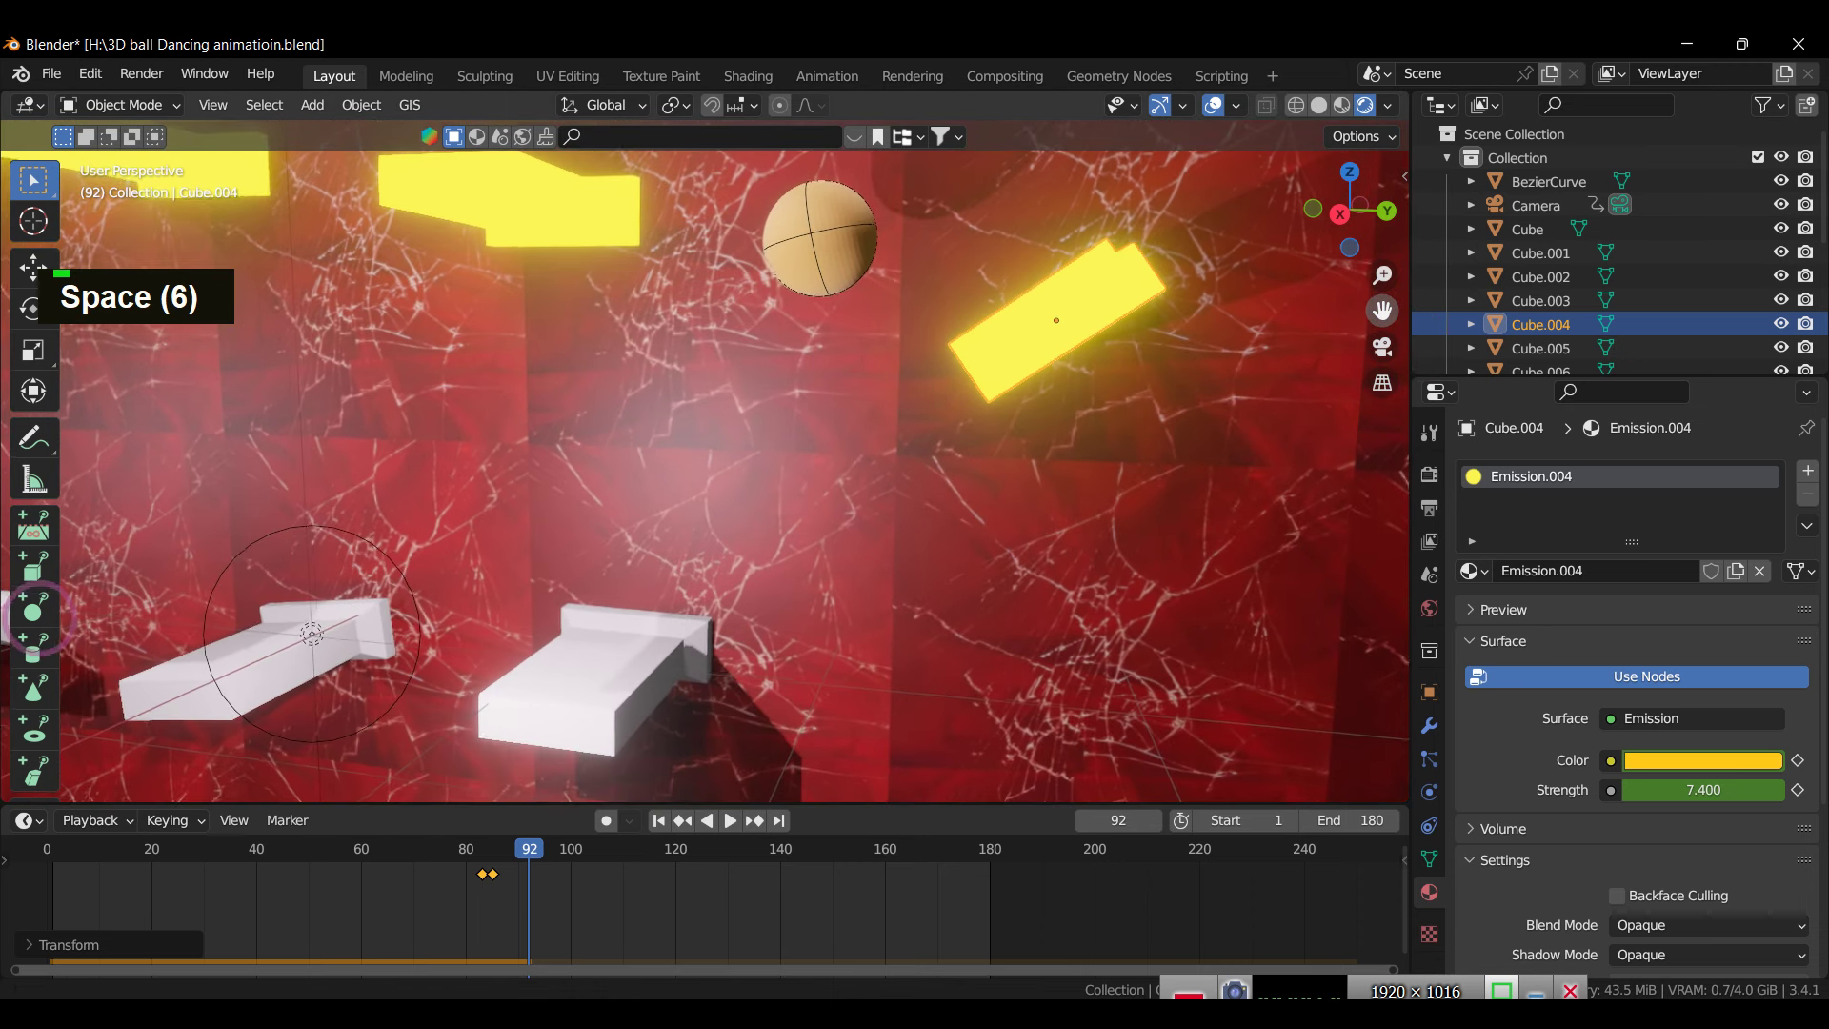
pyautogui.press('space')
pyautogui.press('space')
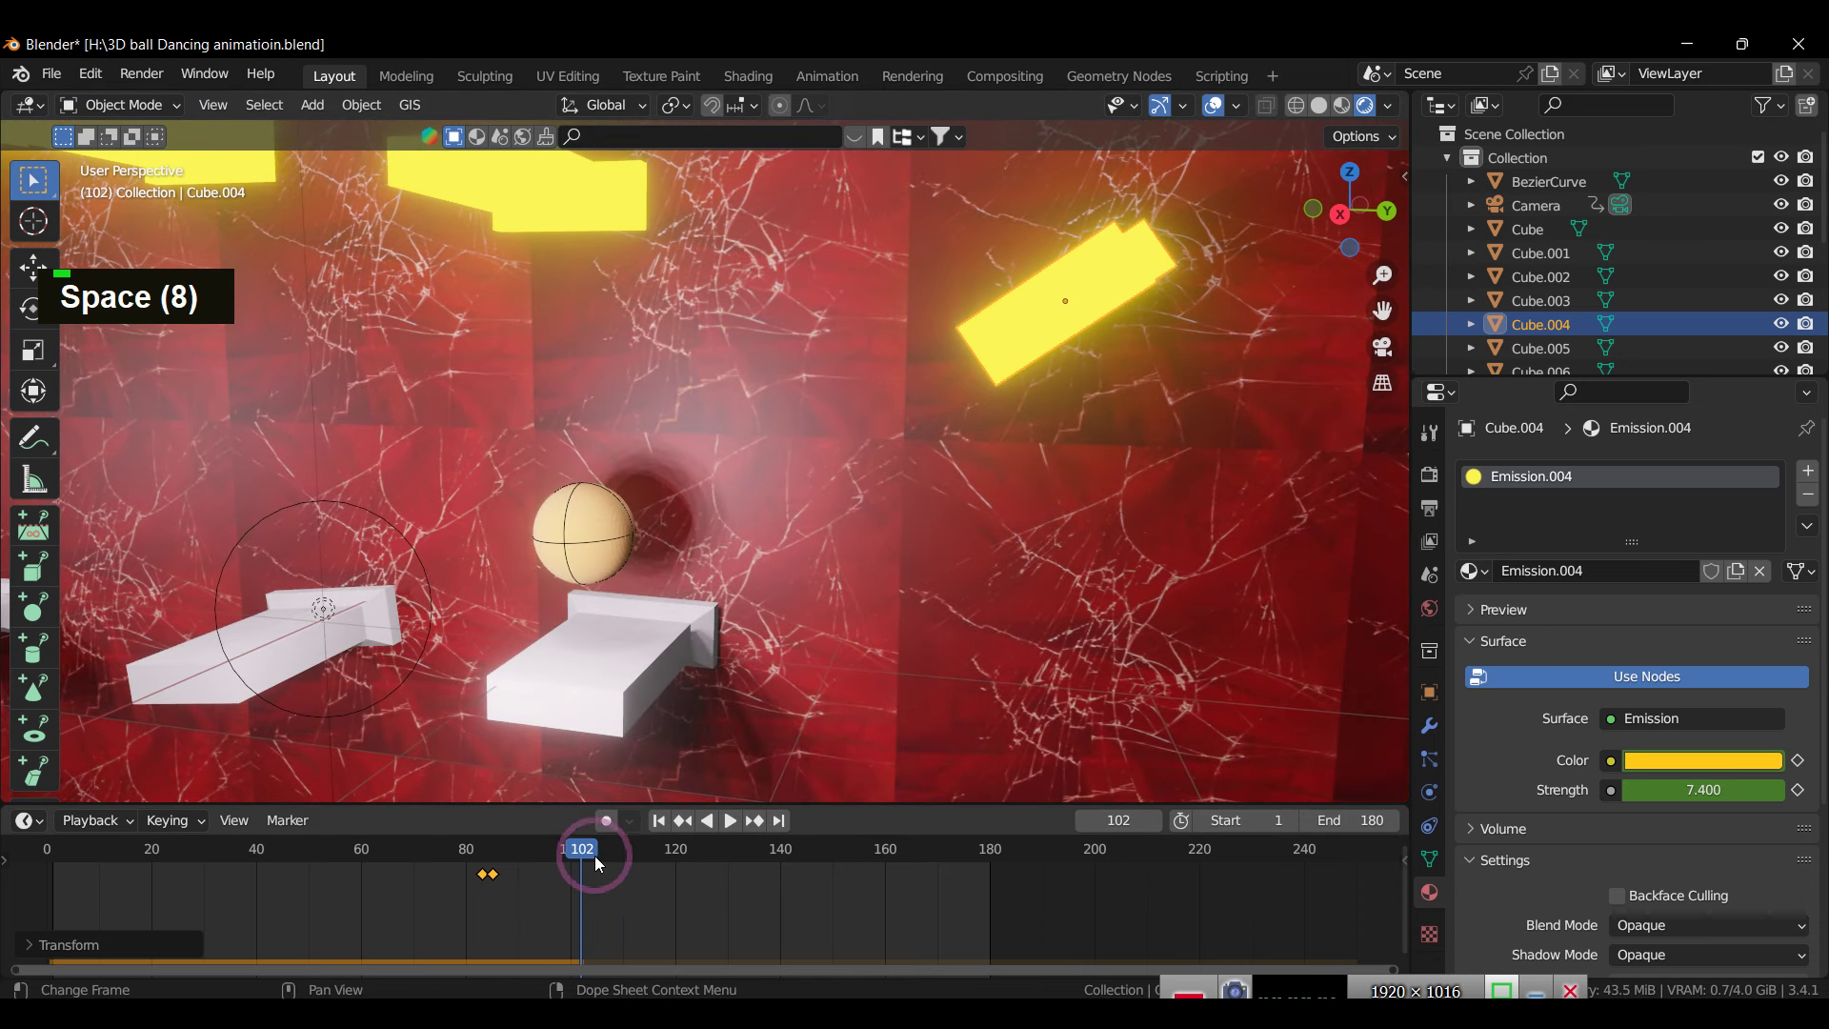
# Step: Give Cube.005 Emission.005 and Cube.006 Emission.006, moving Cube.006's flash keys to frames 105–107
pyautogui.scroll(3)
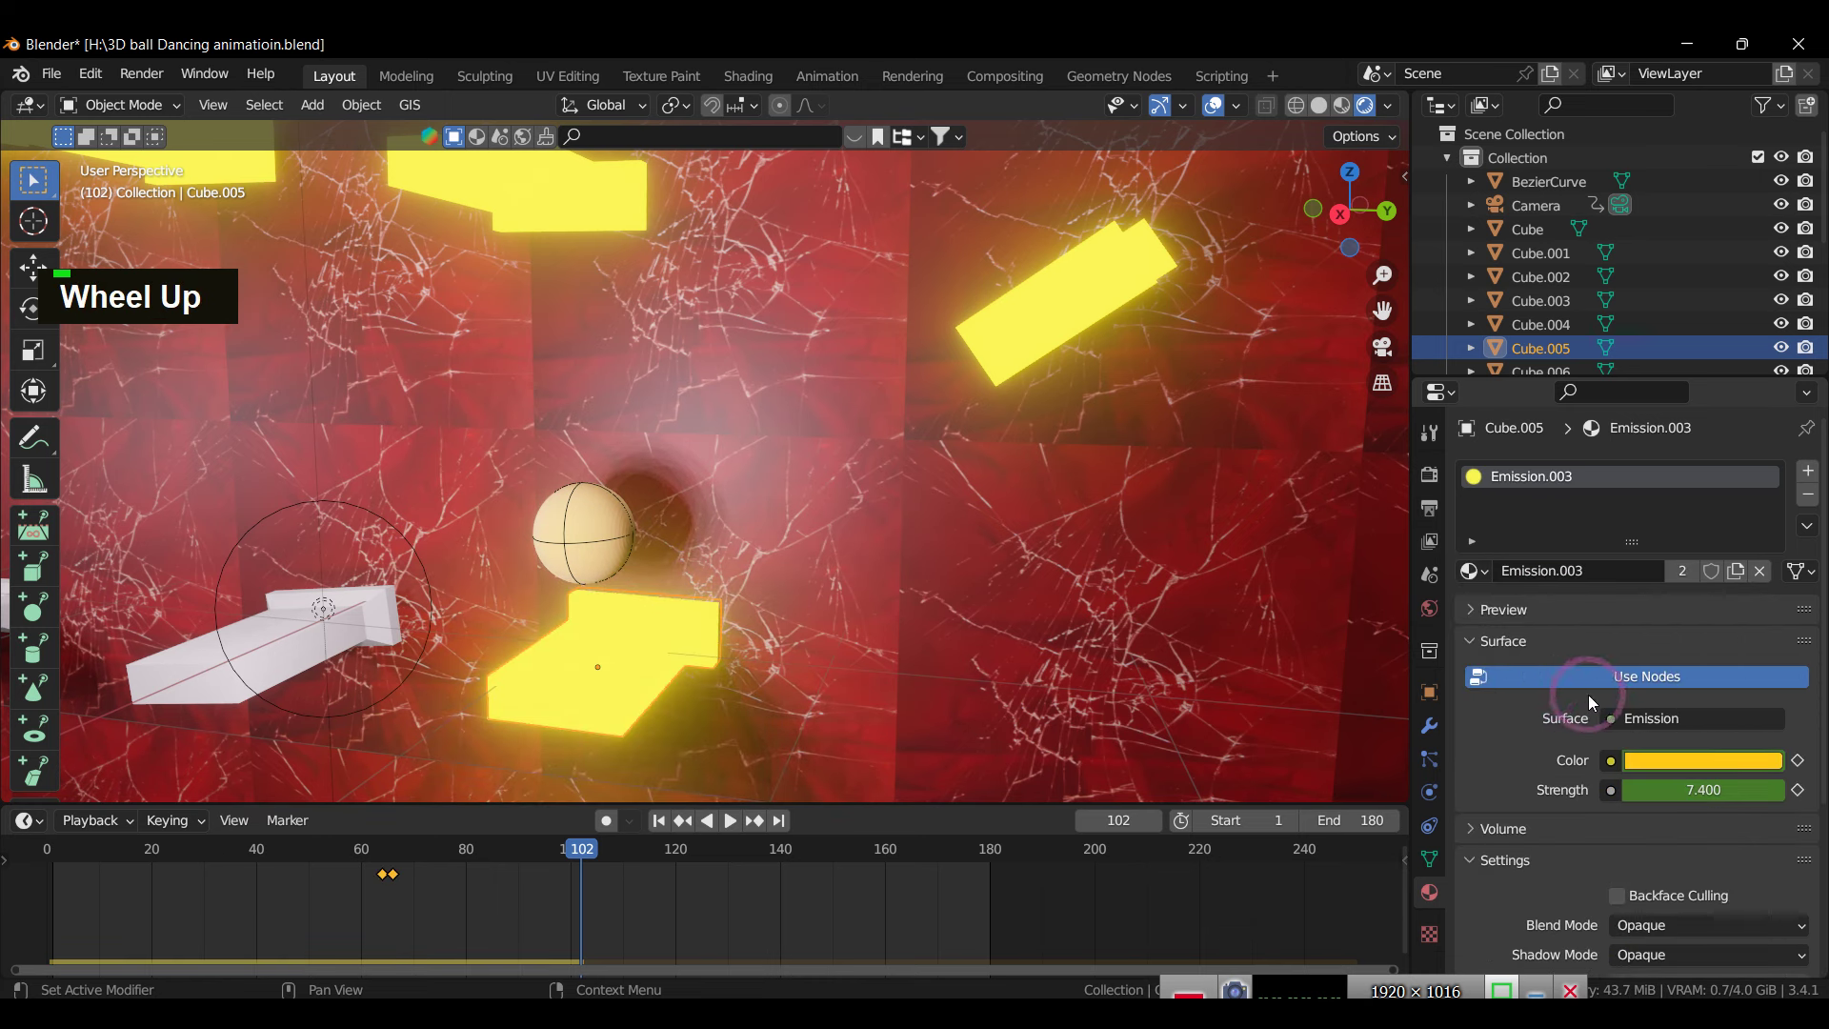
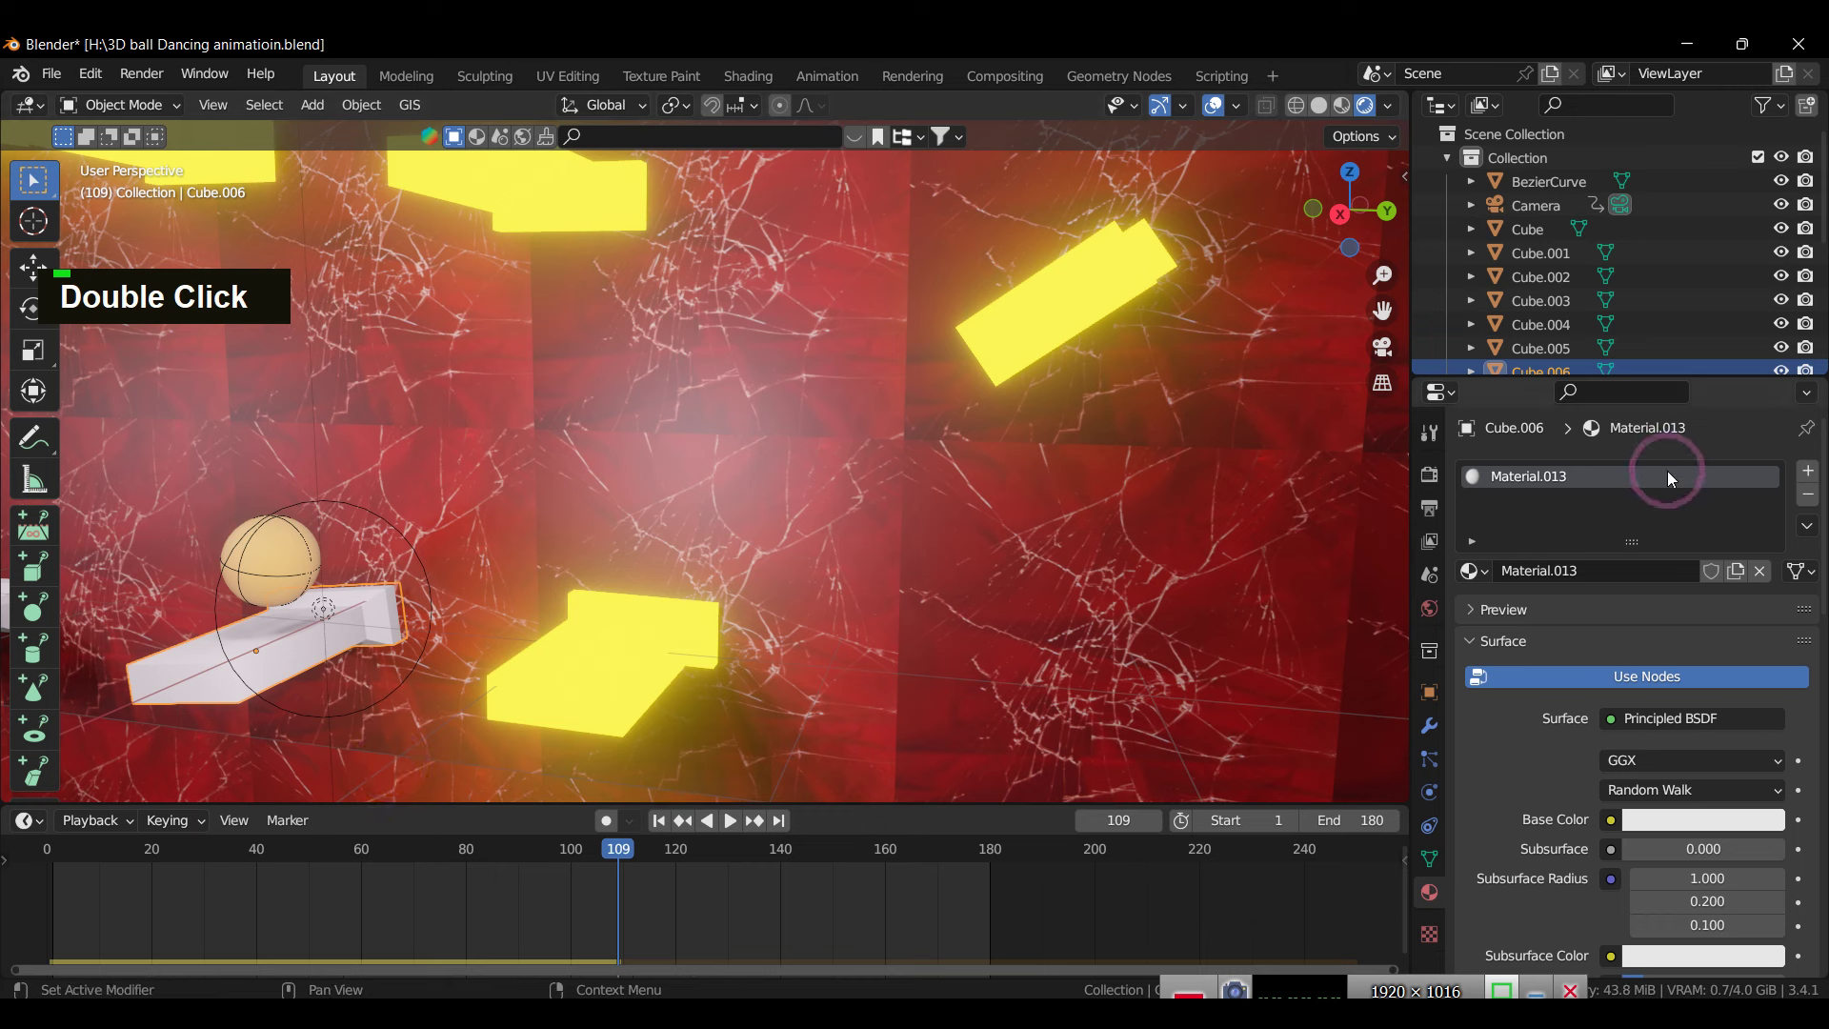
pyautogui.scroll(3)
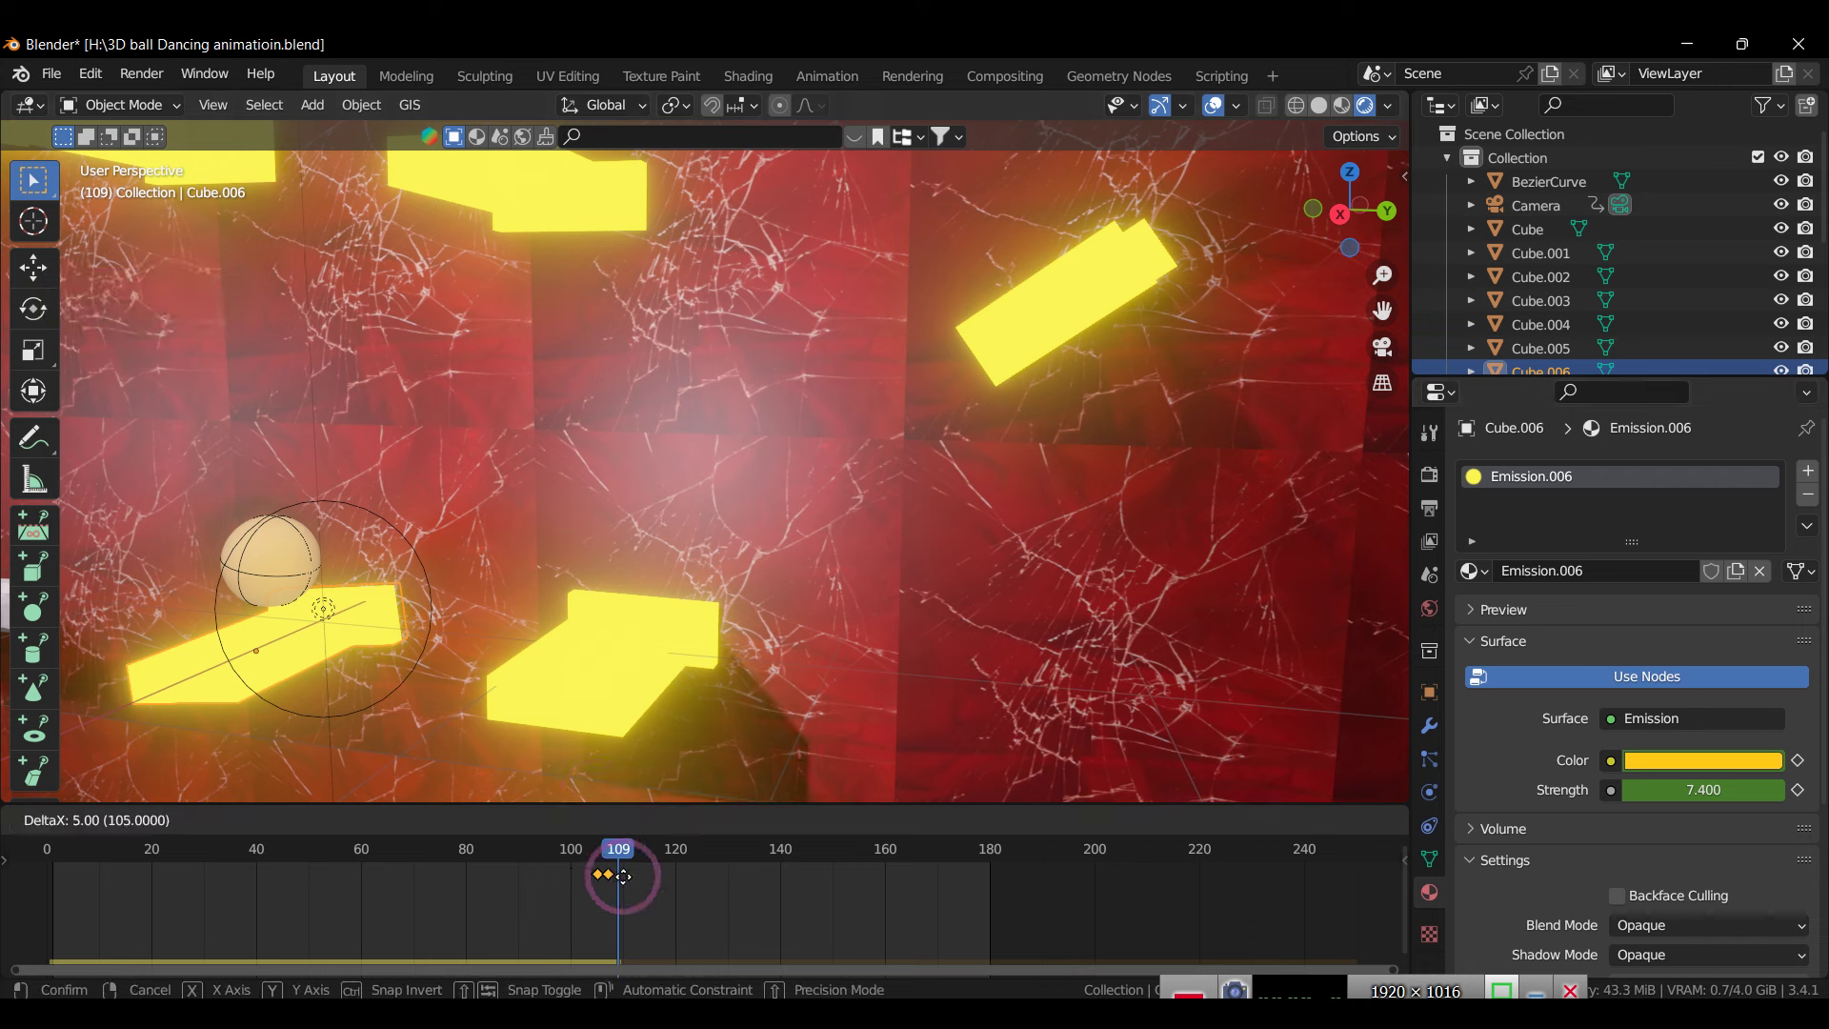
pyautogui.press('space')
pyautogui.press('space')
pyautogui.scroll(-3)
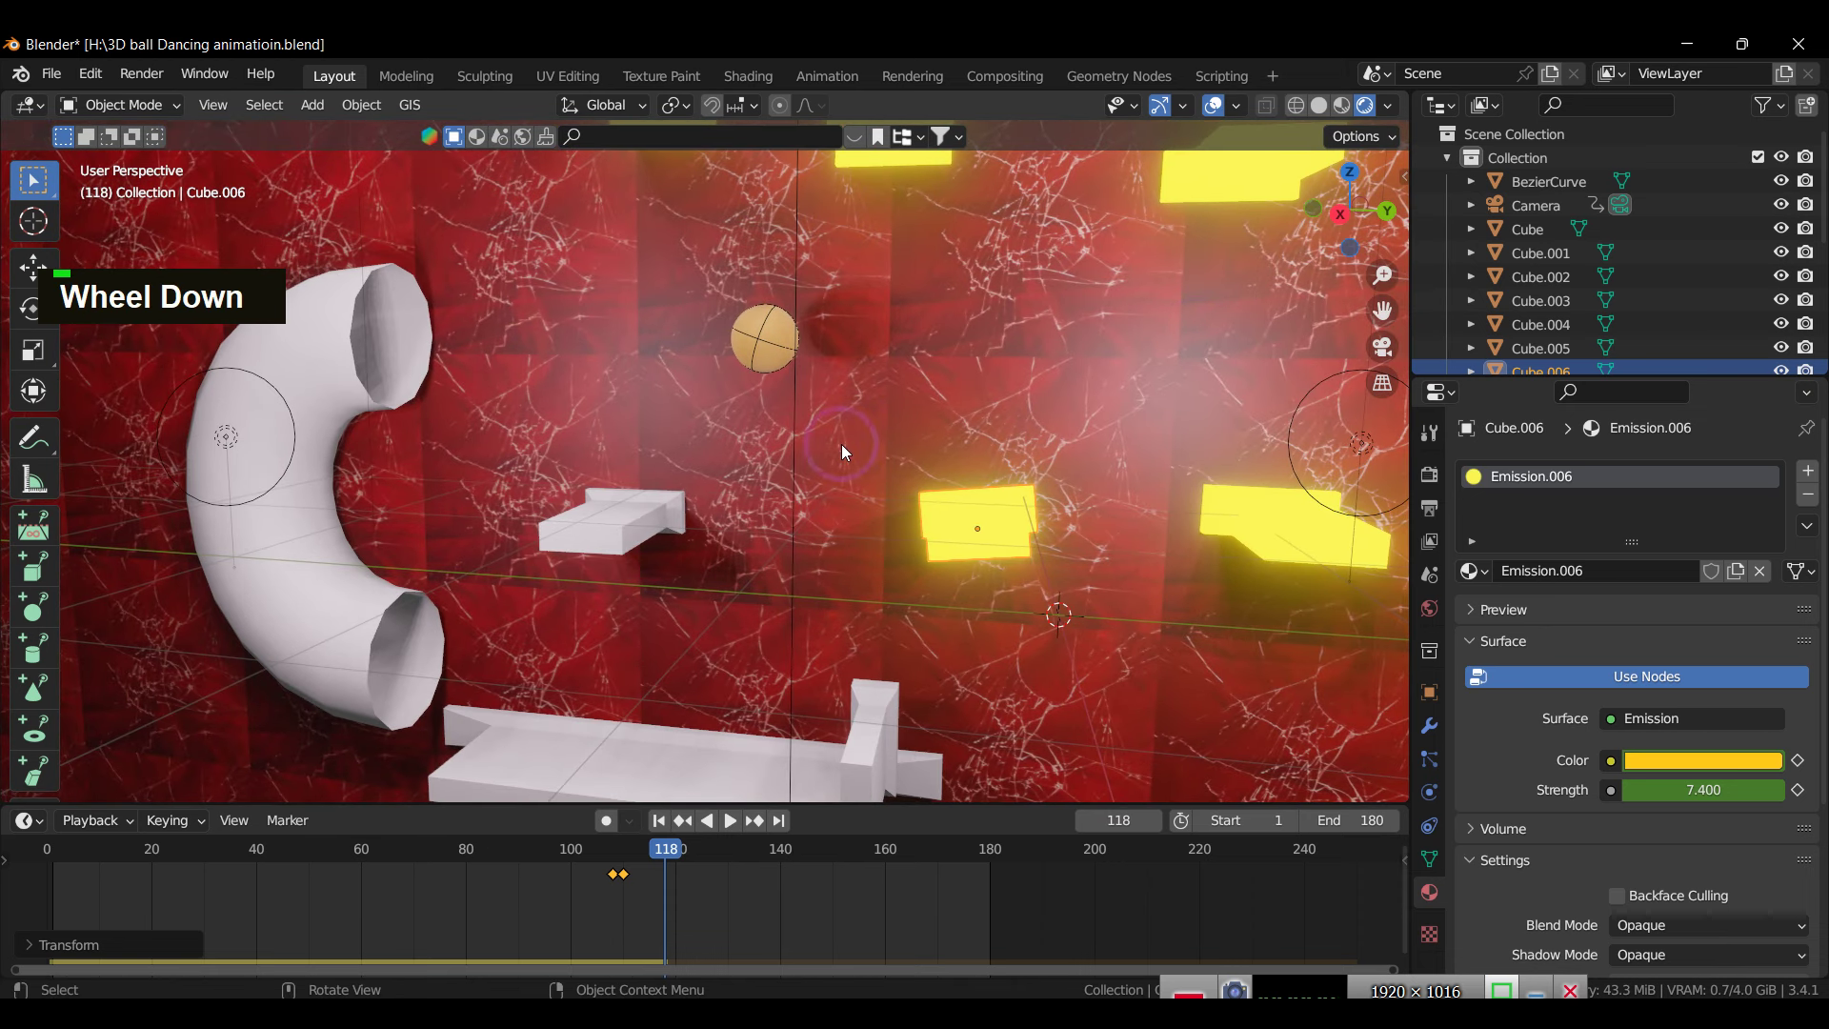
# Step: Shift Cube.007's Emission.007 flash keyframes about 17 frames later, to around frame 125, and verify
pyautogui.scroll(-3)
pyautogui.scroll(3)
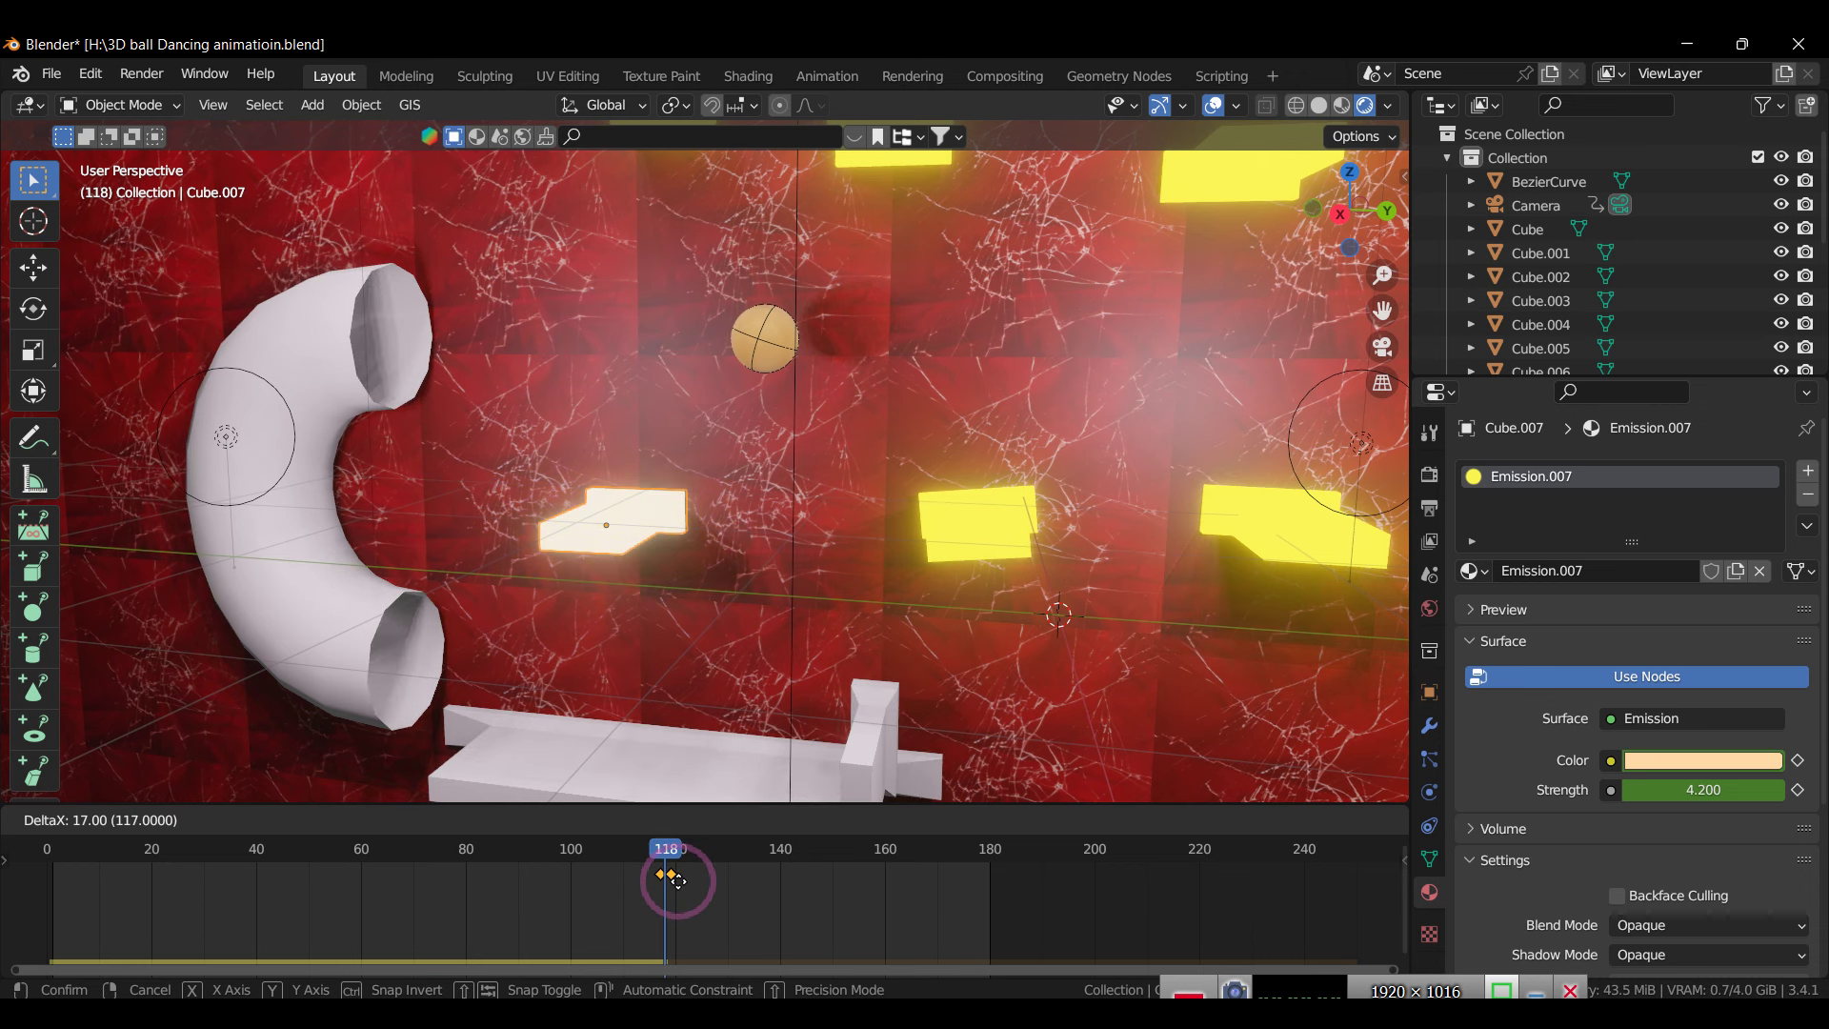
pyautogui.press('space')
pyautogui.press('space')
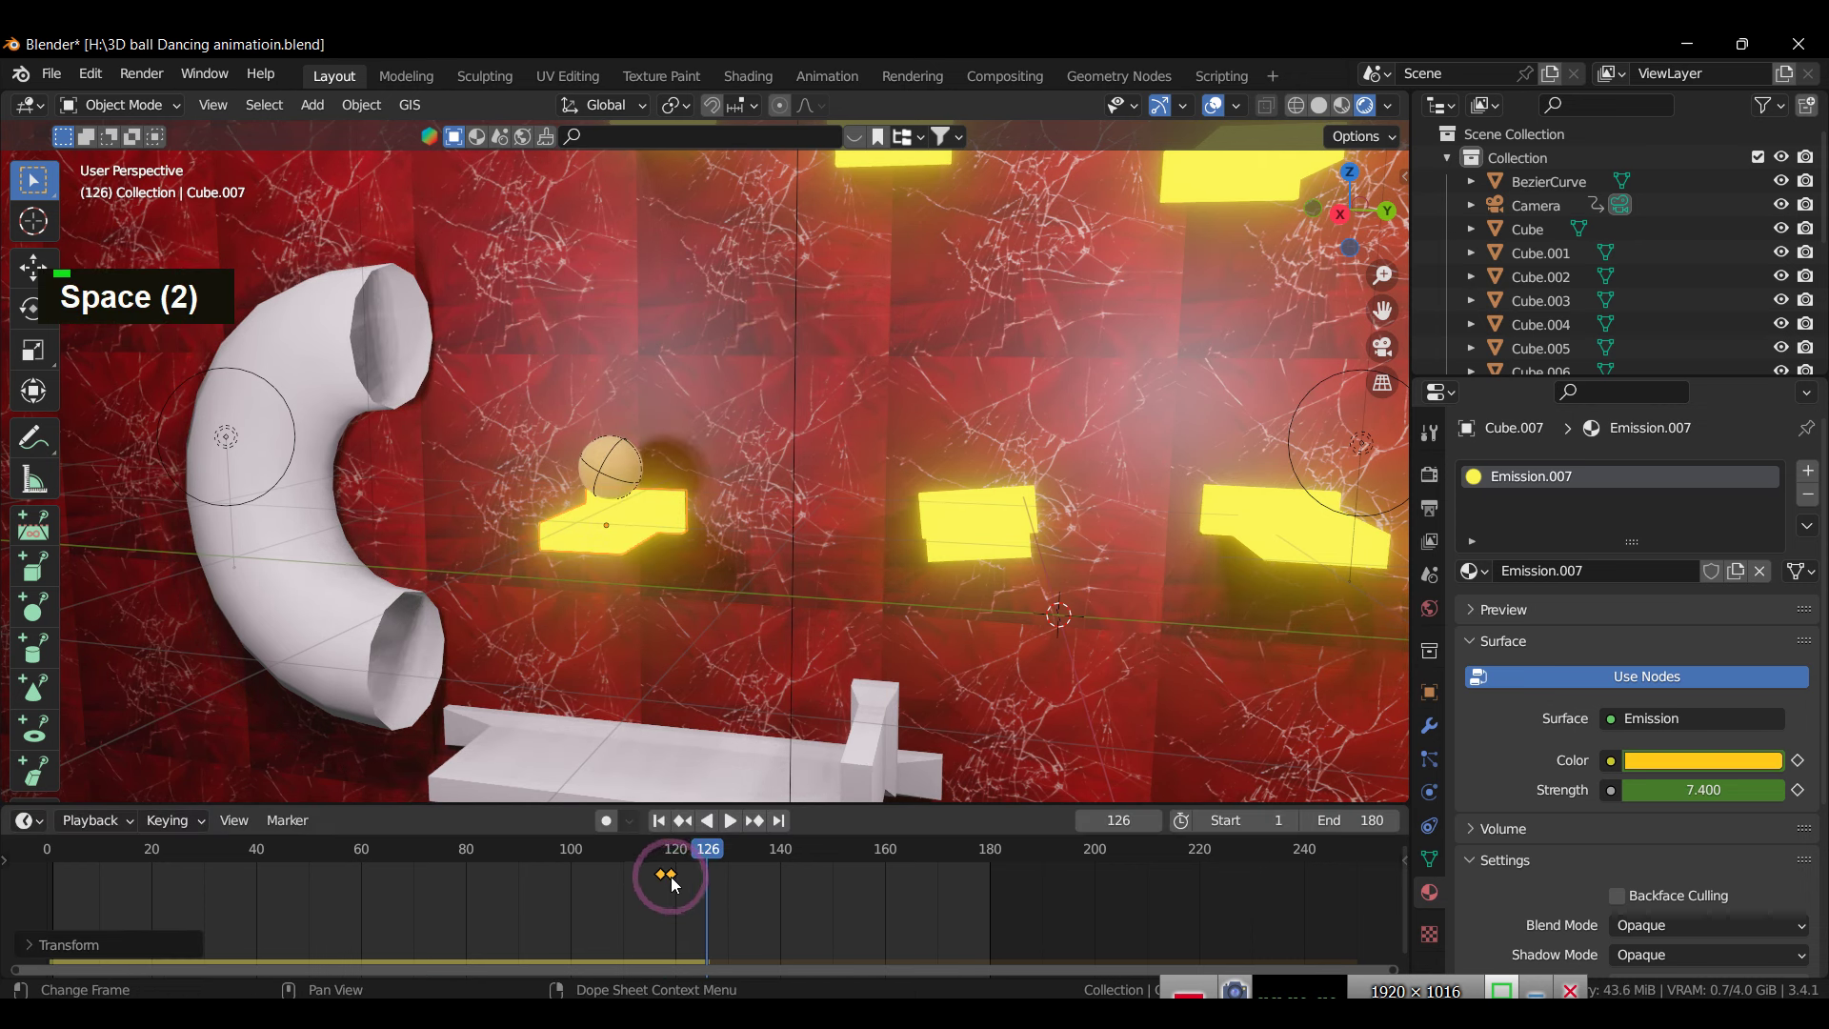
pyautogui.press('space')
pyautogui.press('space')
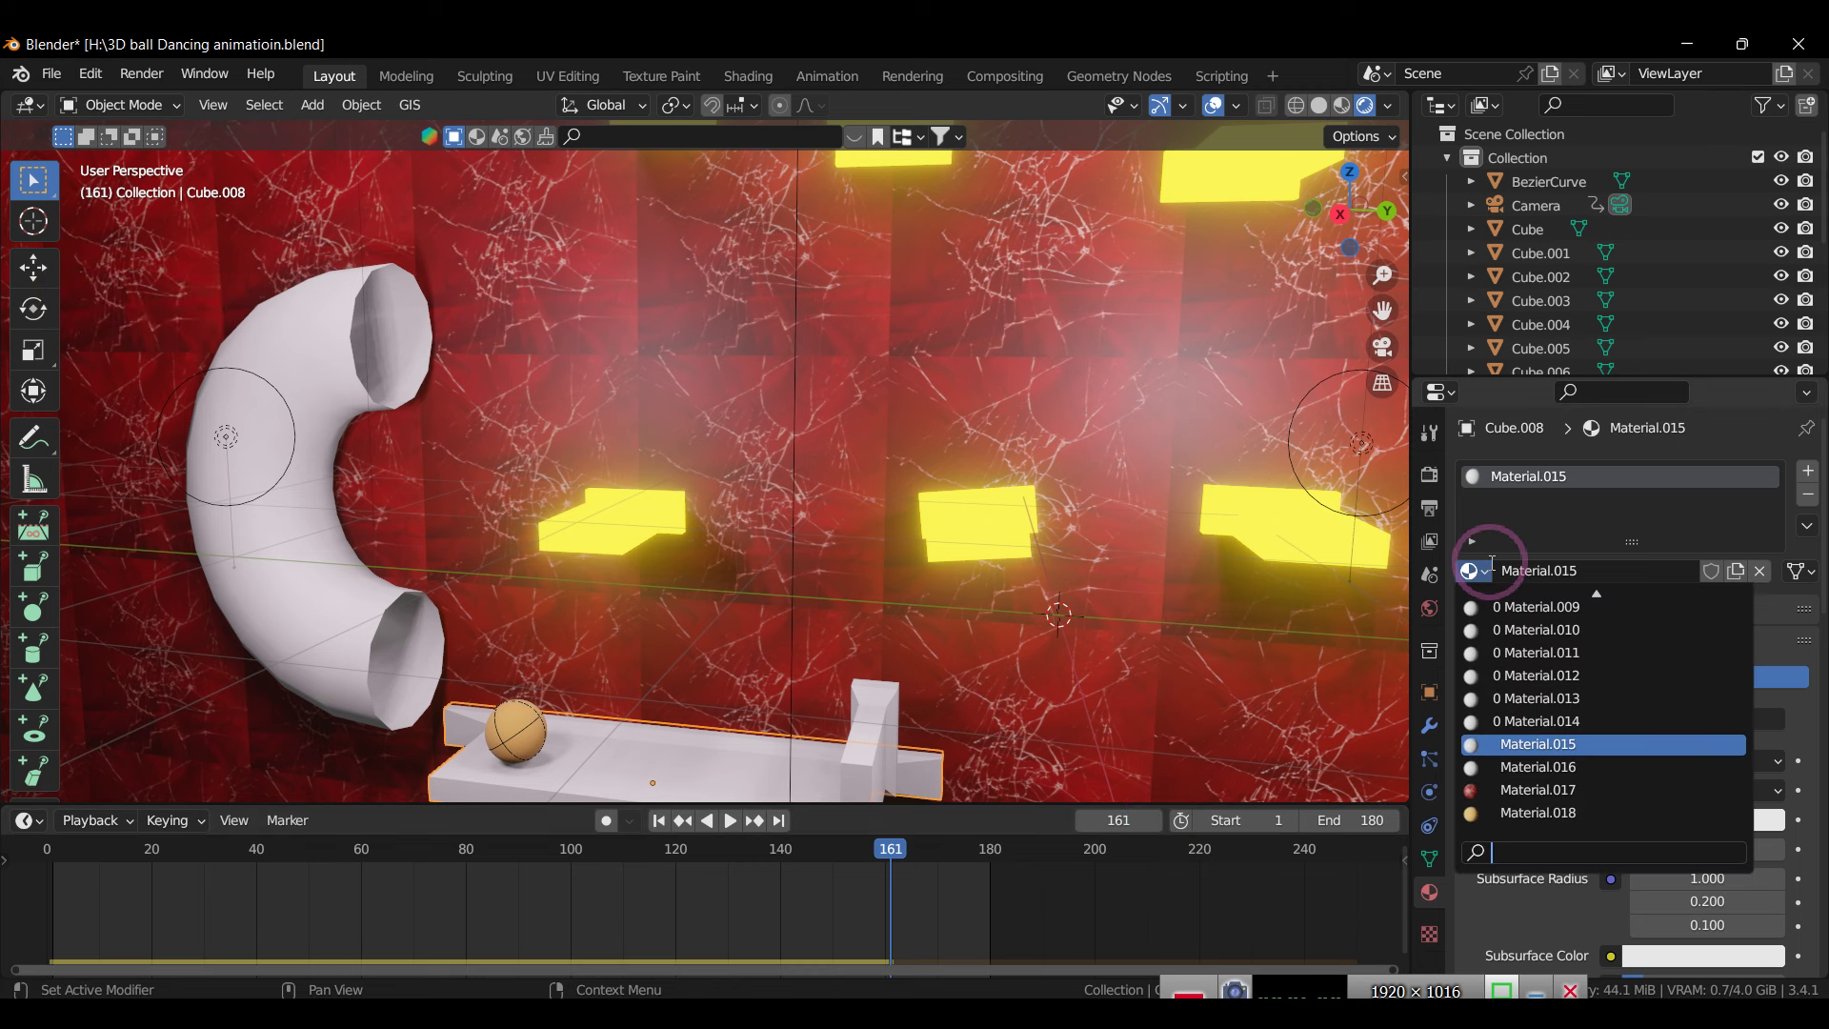
# Step: Give Cube.008 Emission.008 keyed near frame 160 and Cube.009 Emission.009 keyed around frame 177
pyautogui.scroll(3)
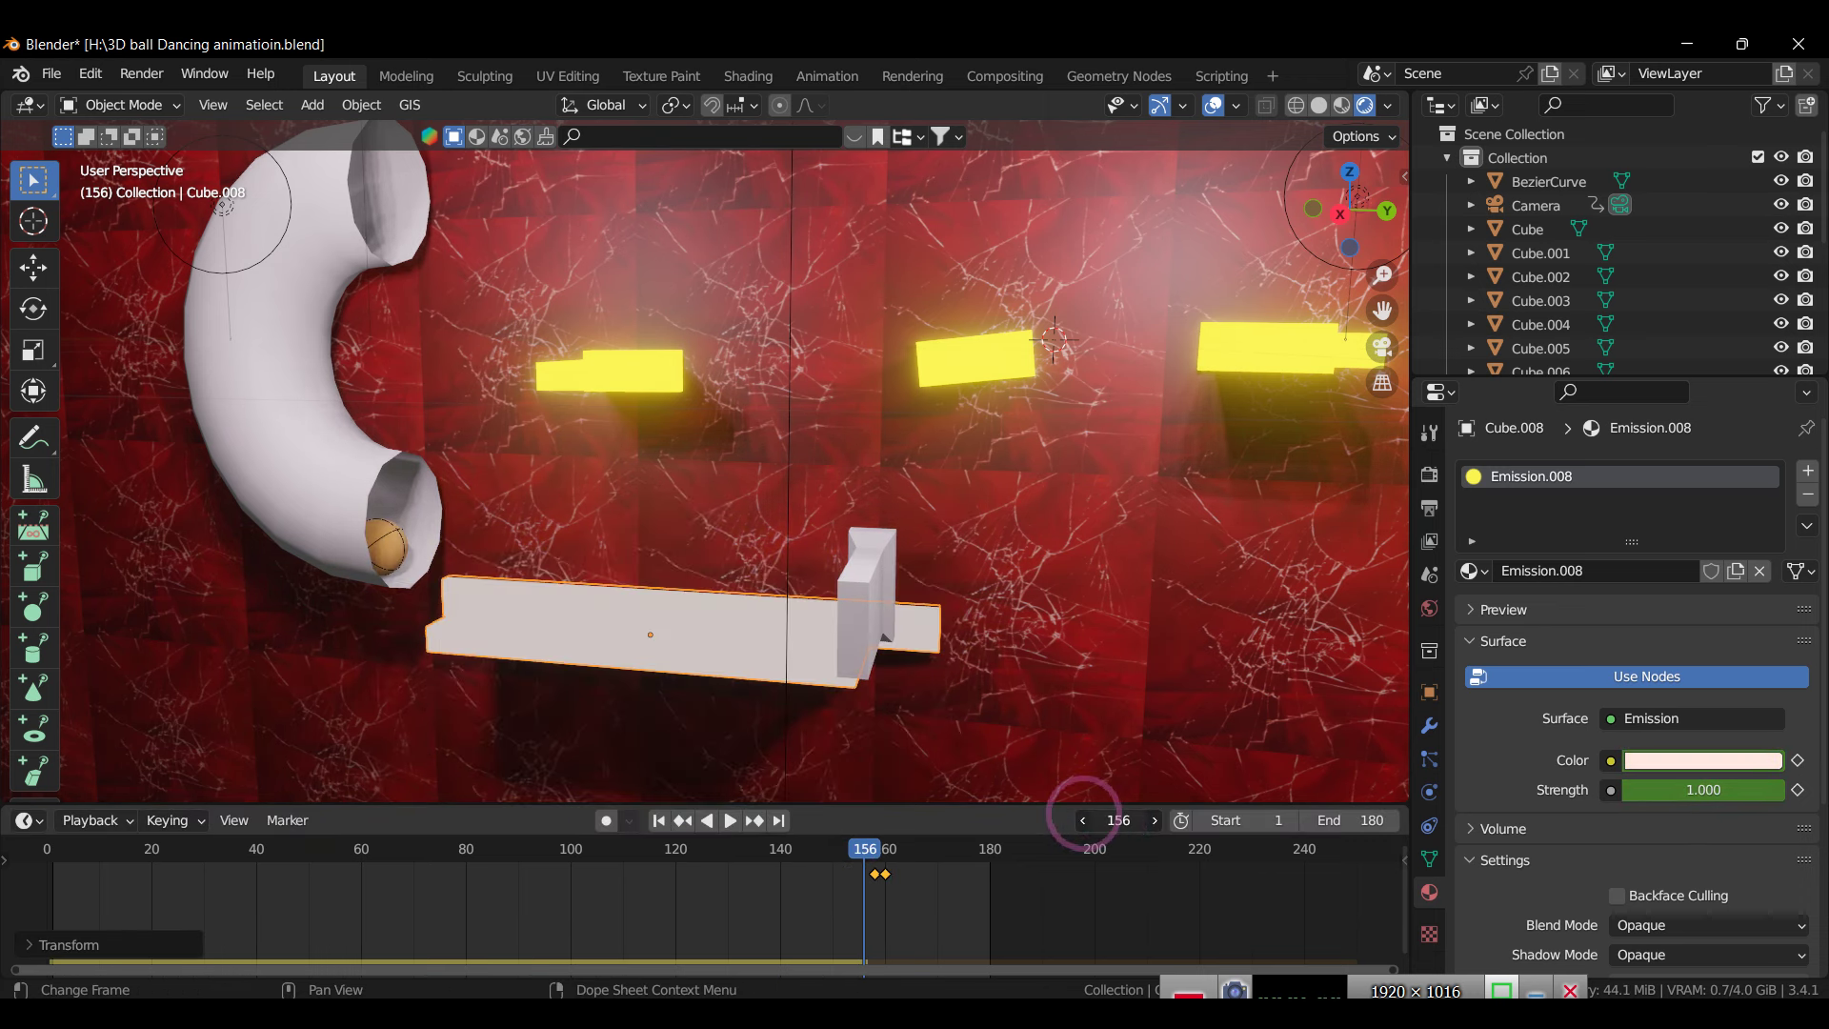
pyautogui.press('space')
pyautogui.press('space')
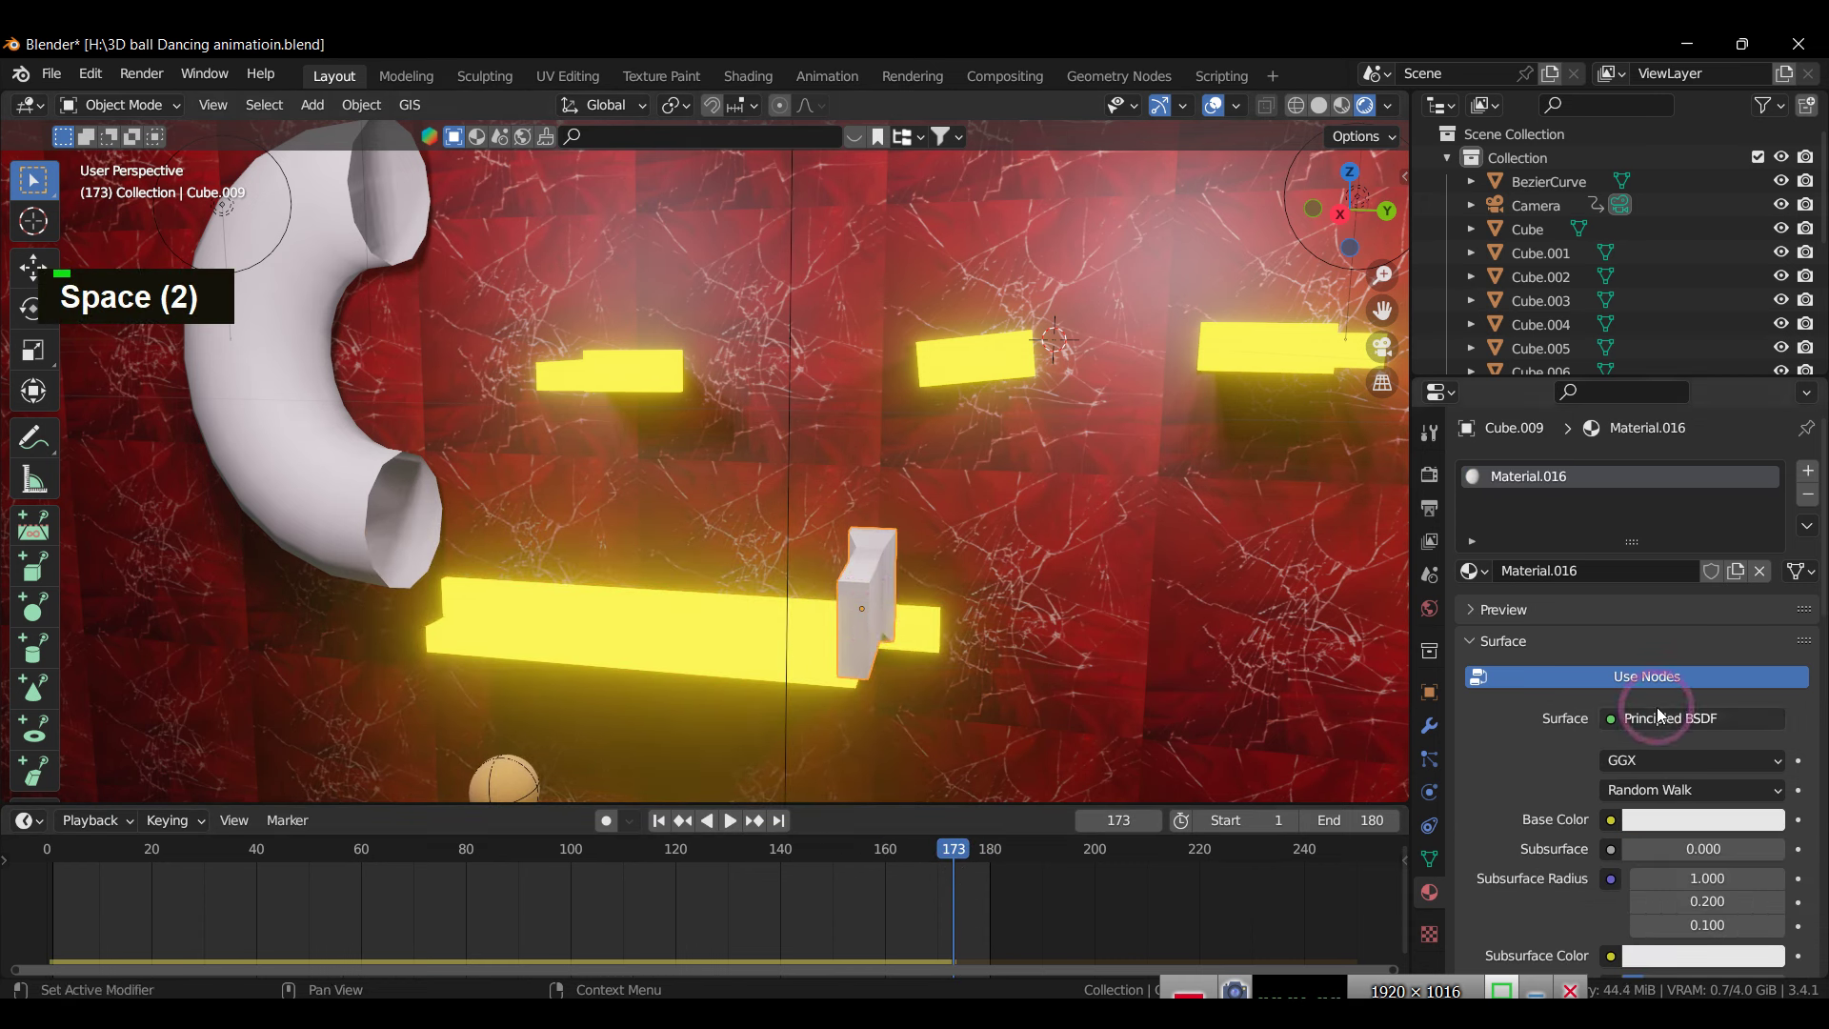
pyautogui.scroll(3)
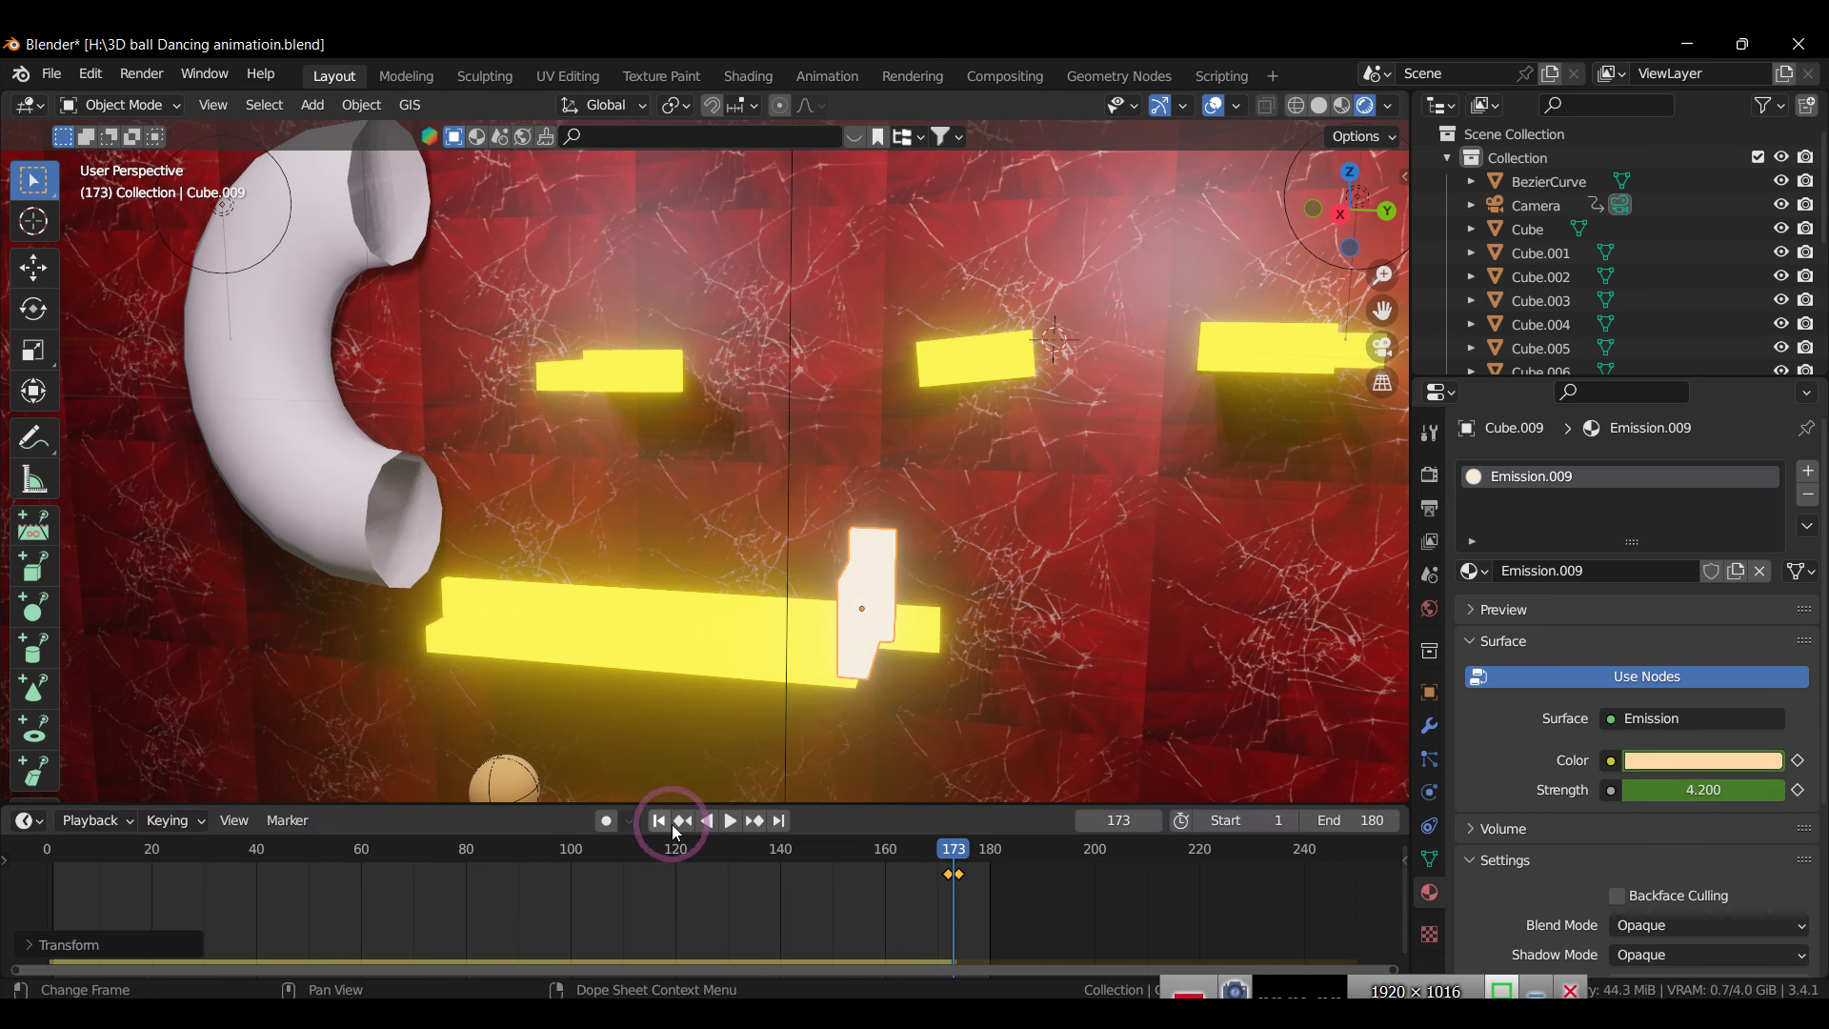
pyautogui.scroll(-3)
pyautogui.press('space')
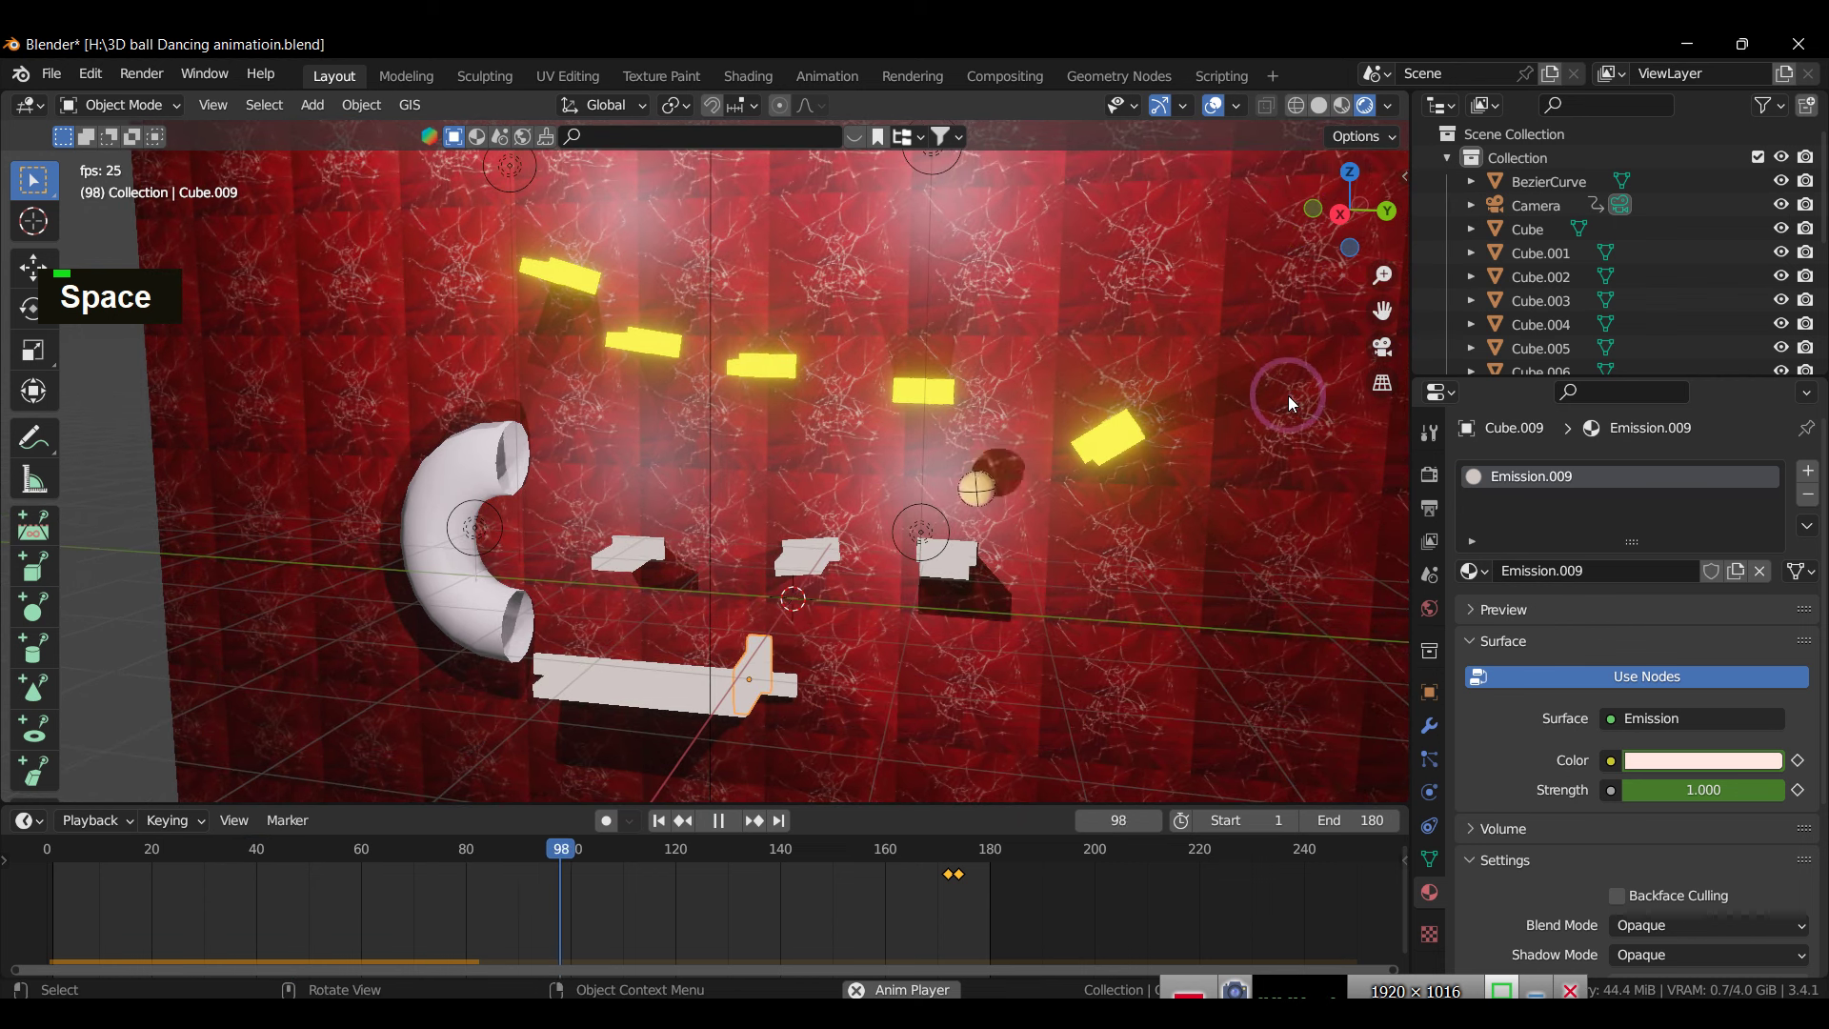
pyautogui.press('space')
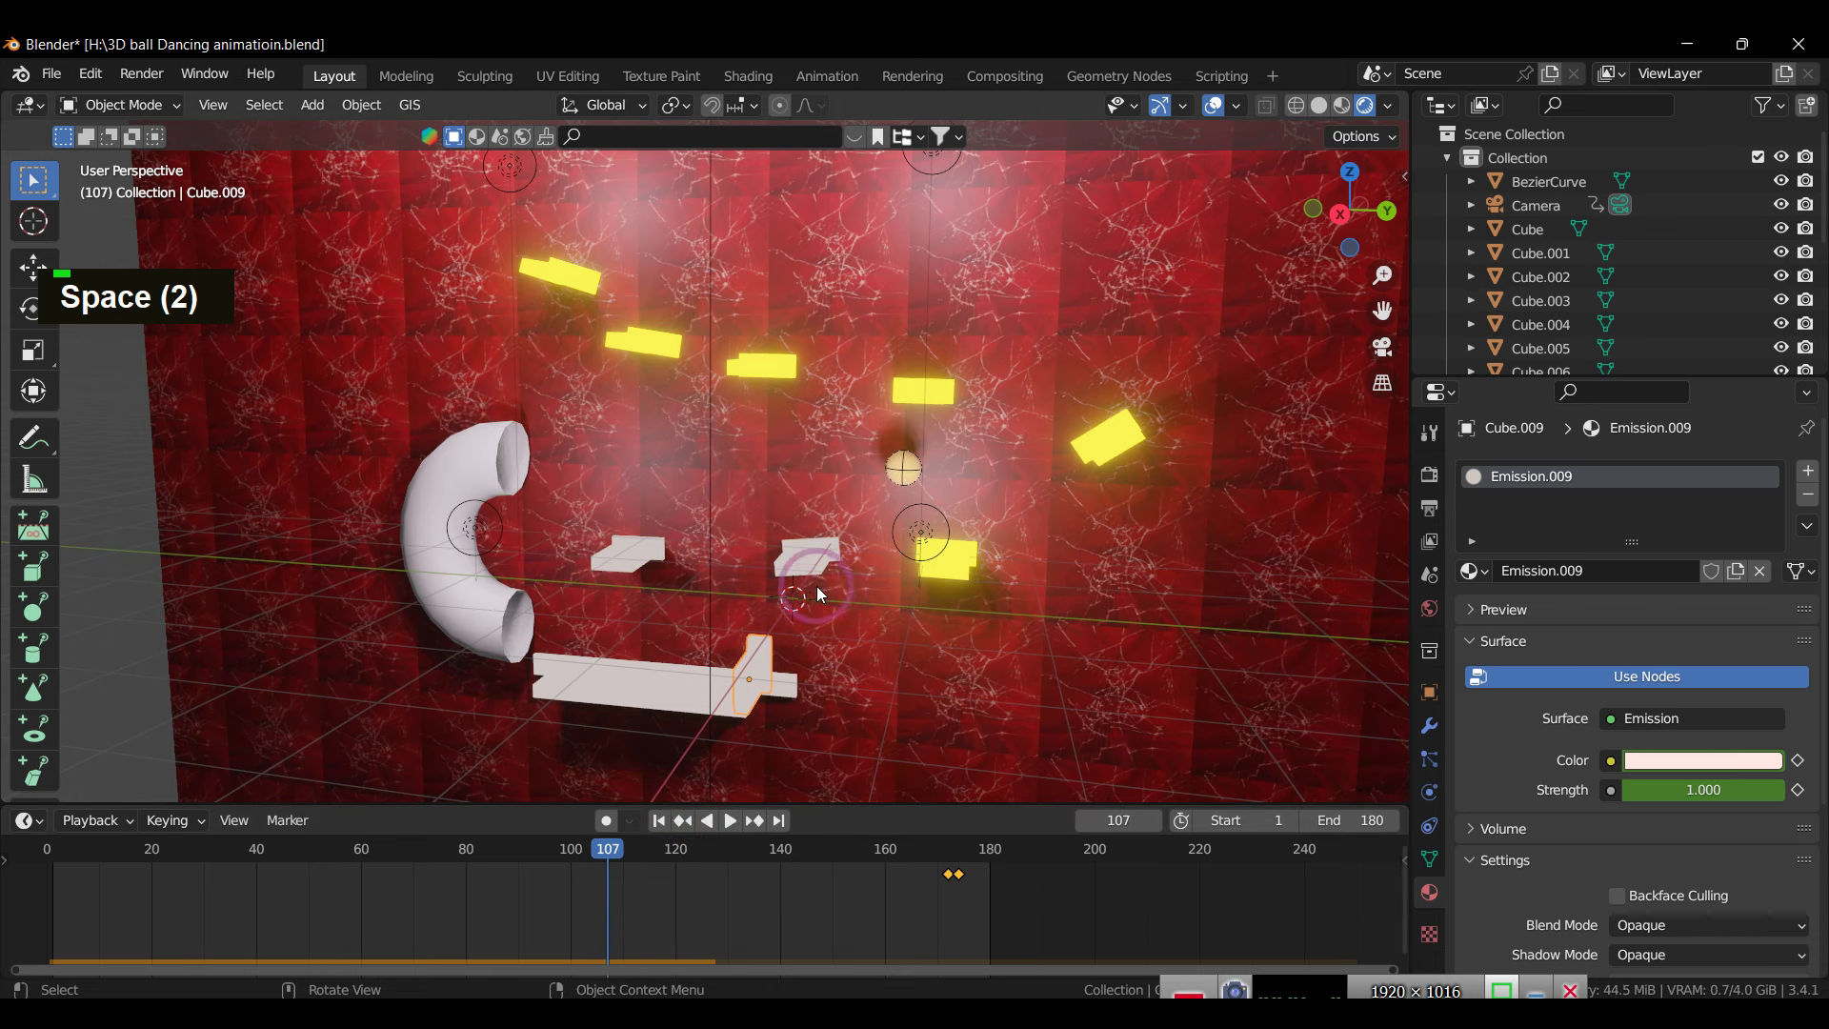
pyautogui.press('space')
pyautogui.press('space')
pyautogui.press('space')
pyautogui.press('space')
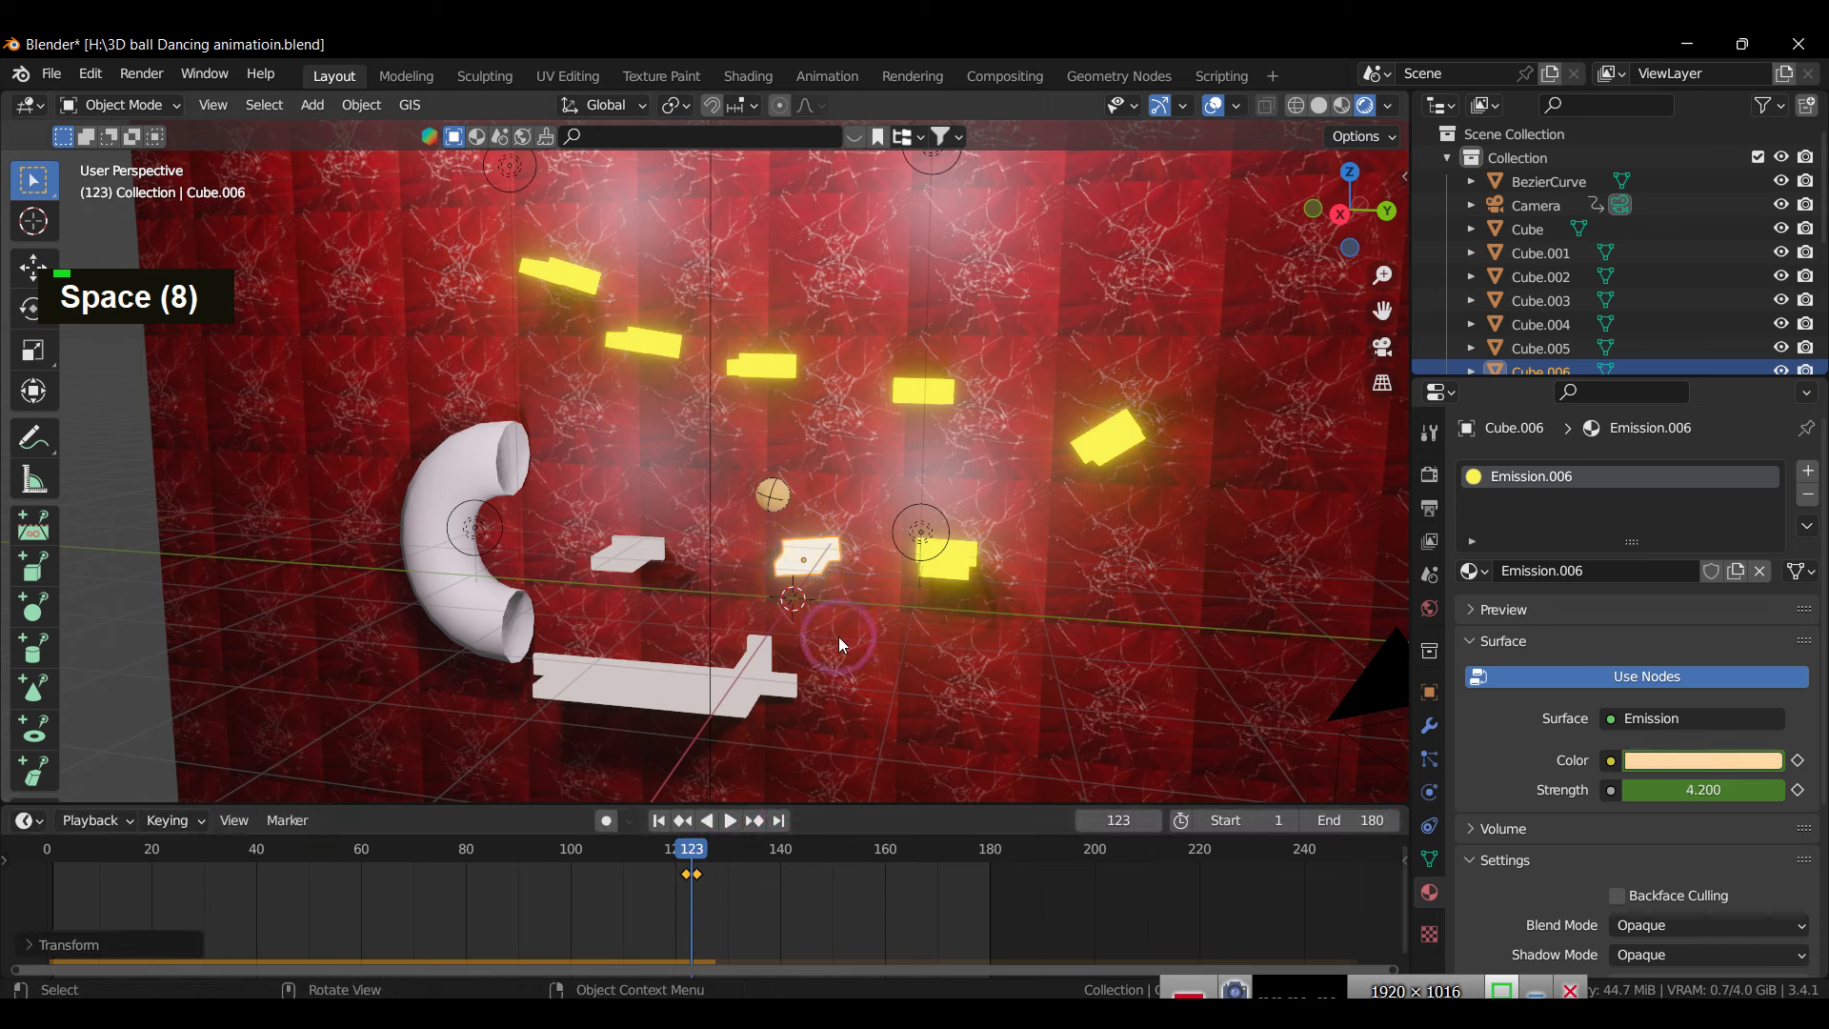
pyautogui.press('space')
pyautogui.press('space')
pyautogui.press('space')
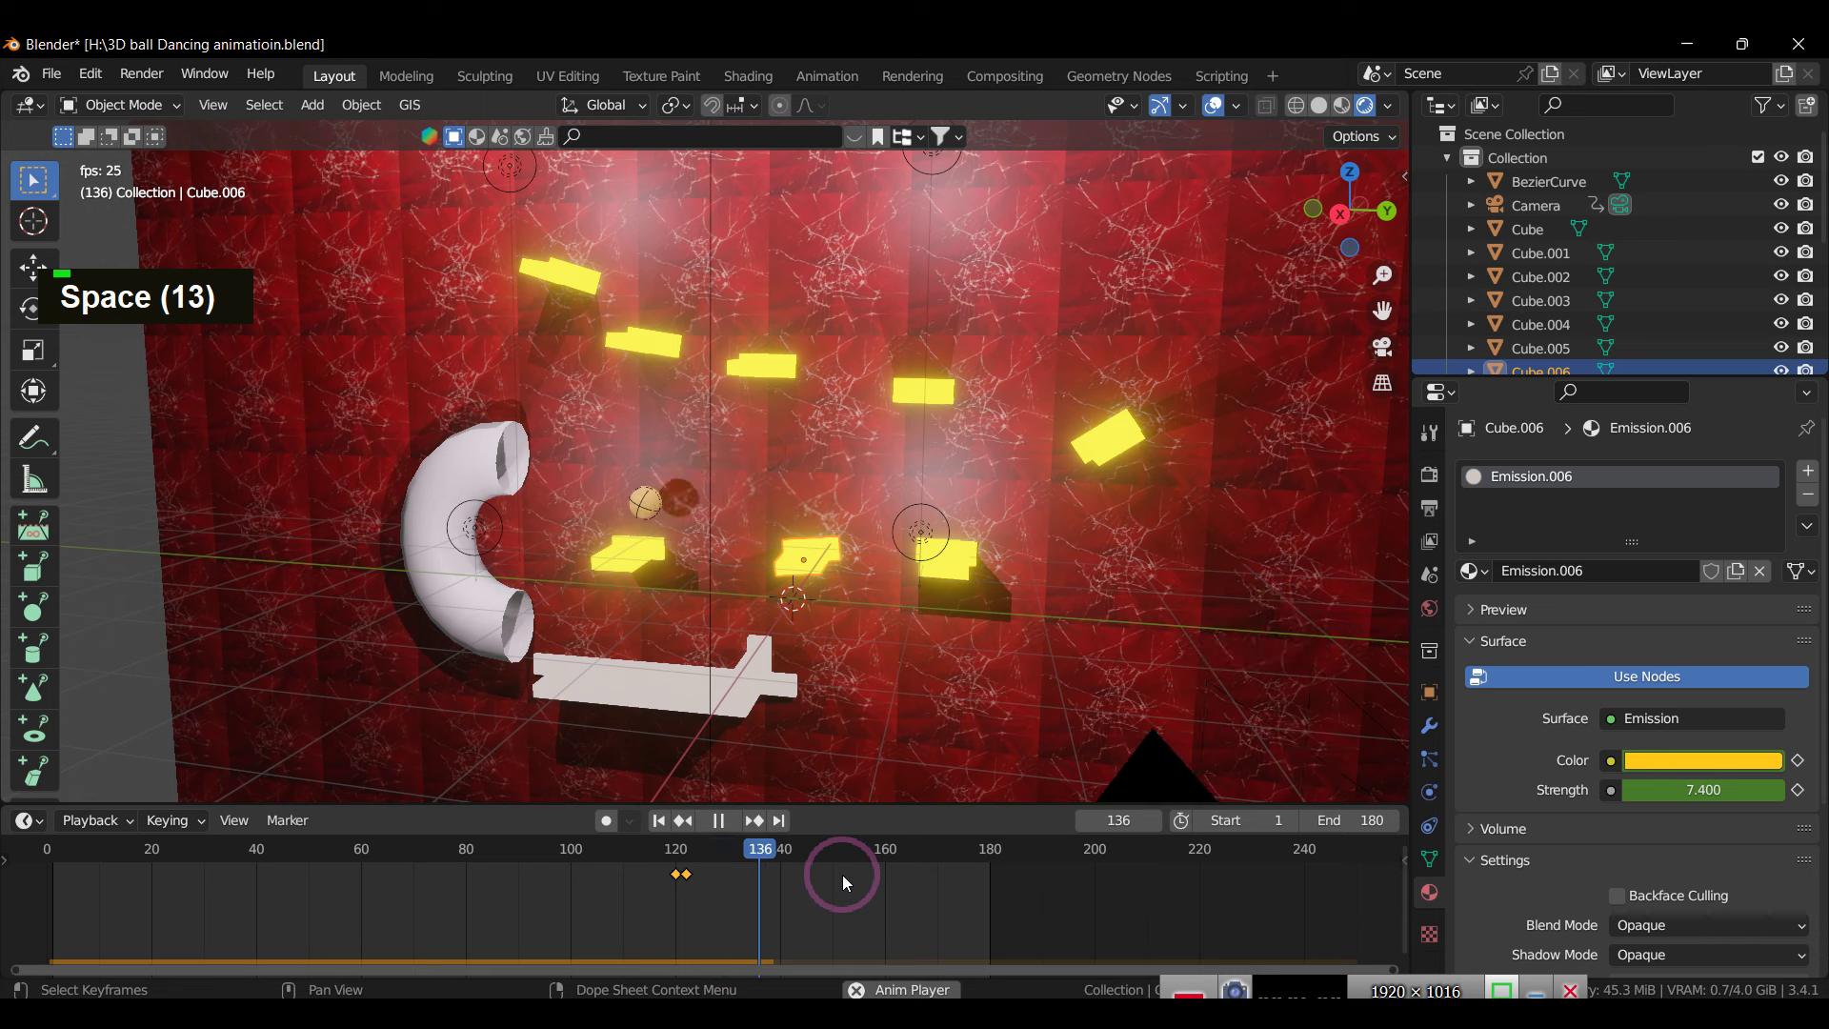
pyautogui.press('space')
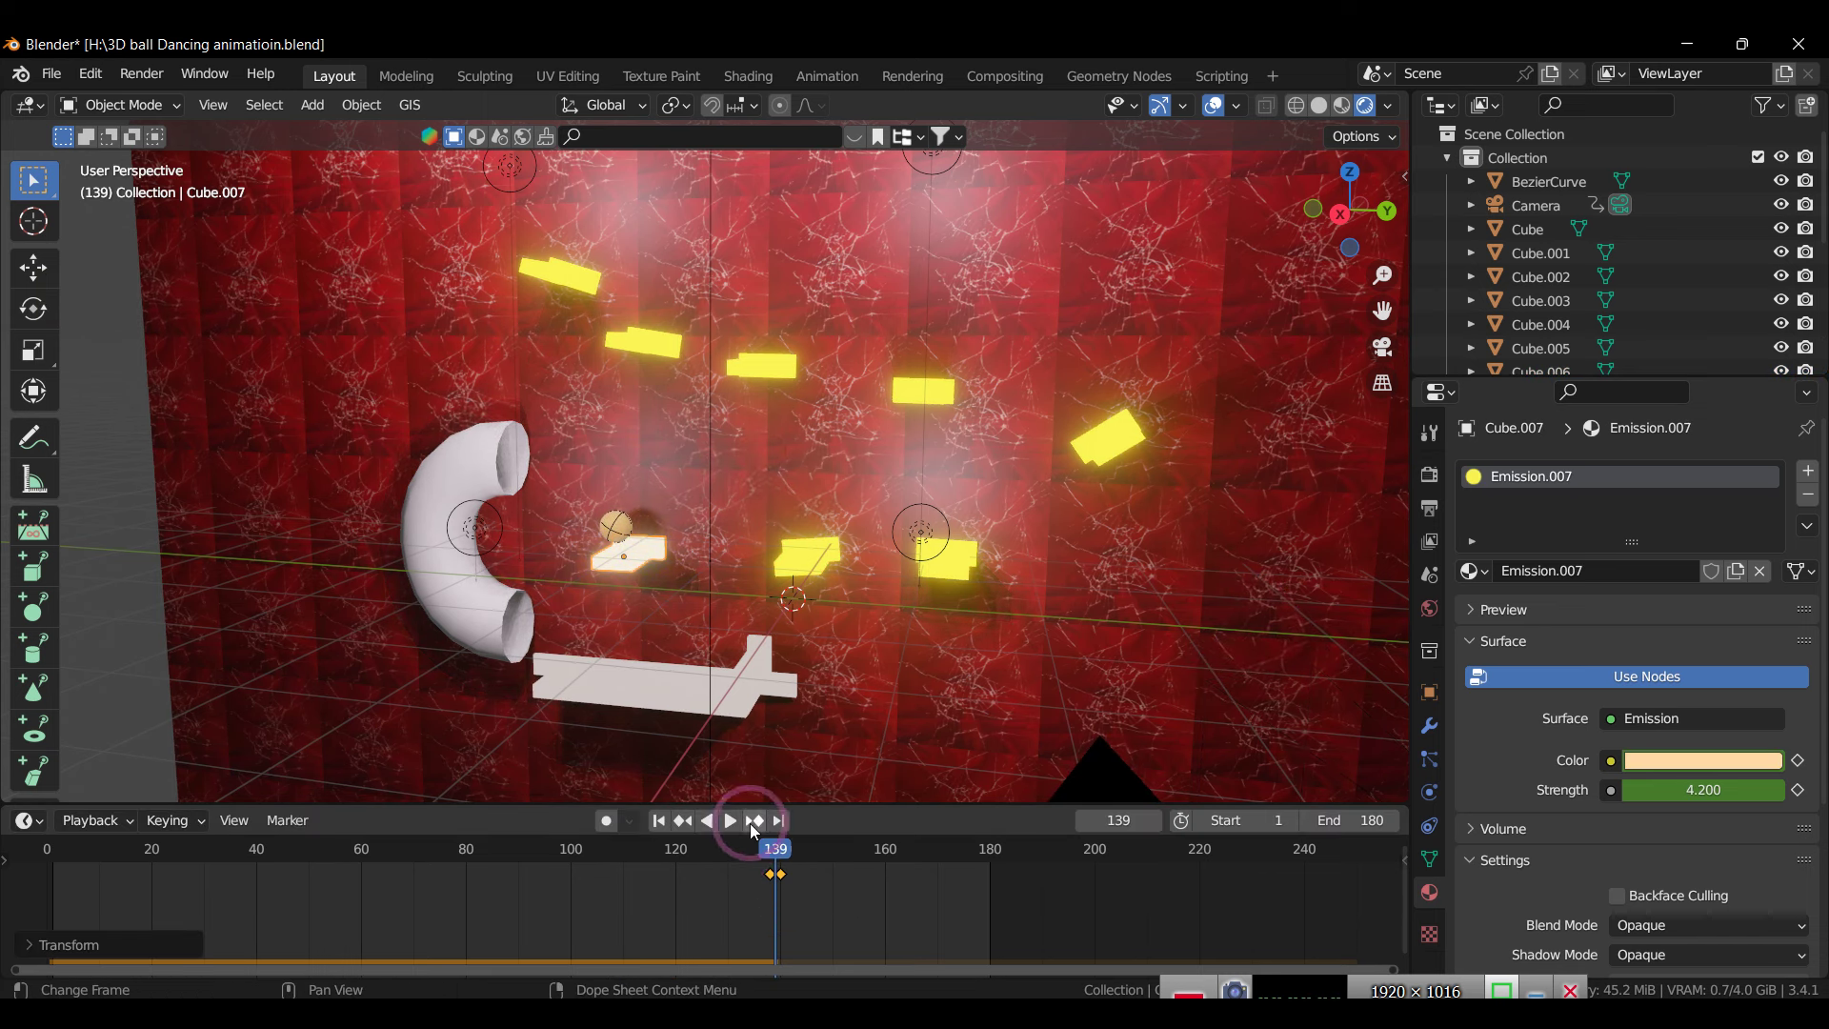
pyautogui.press('space')
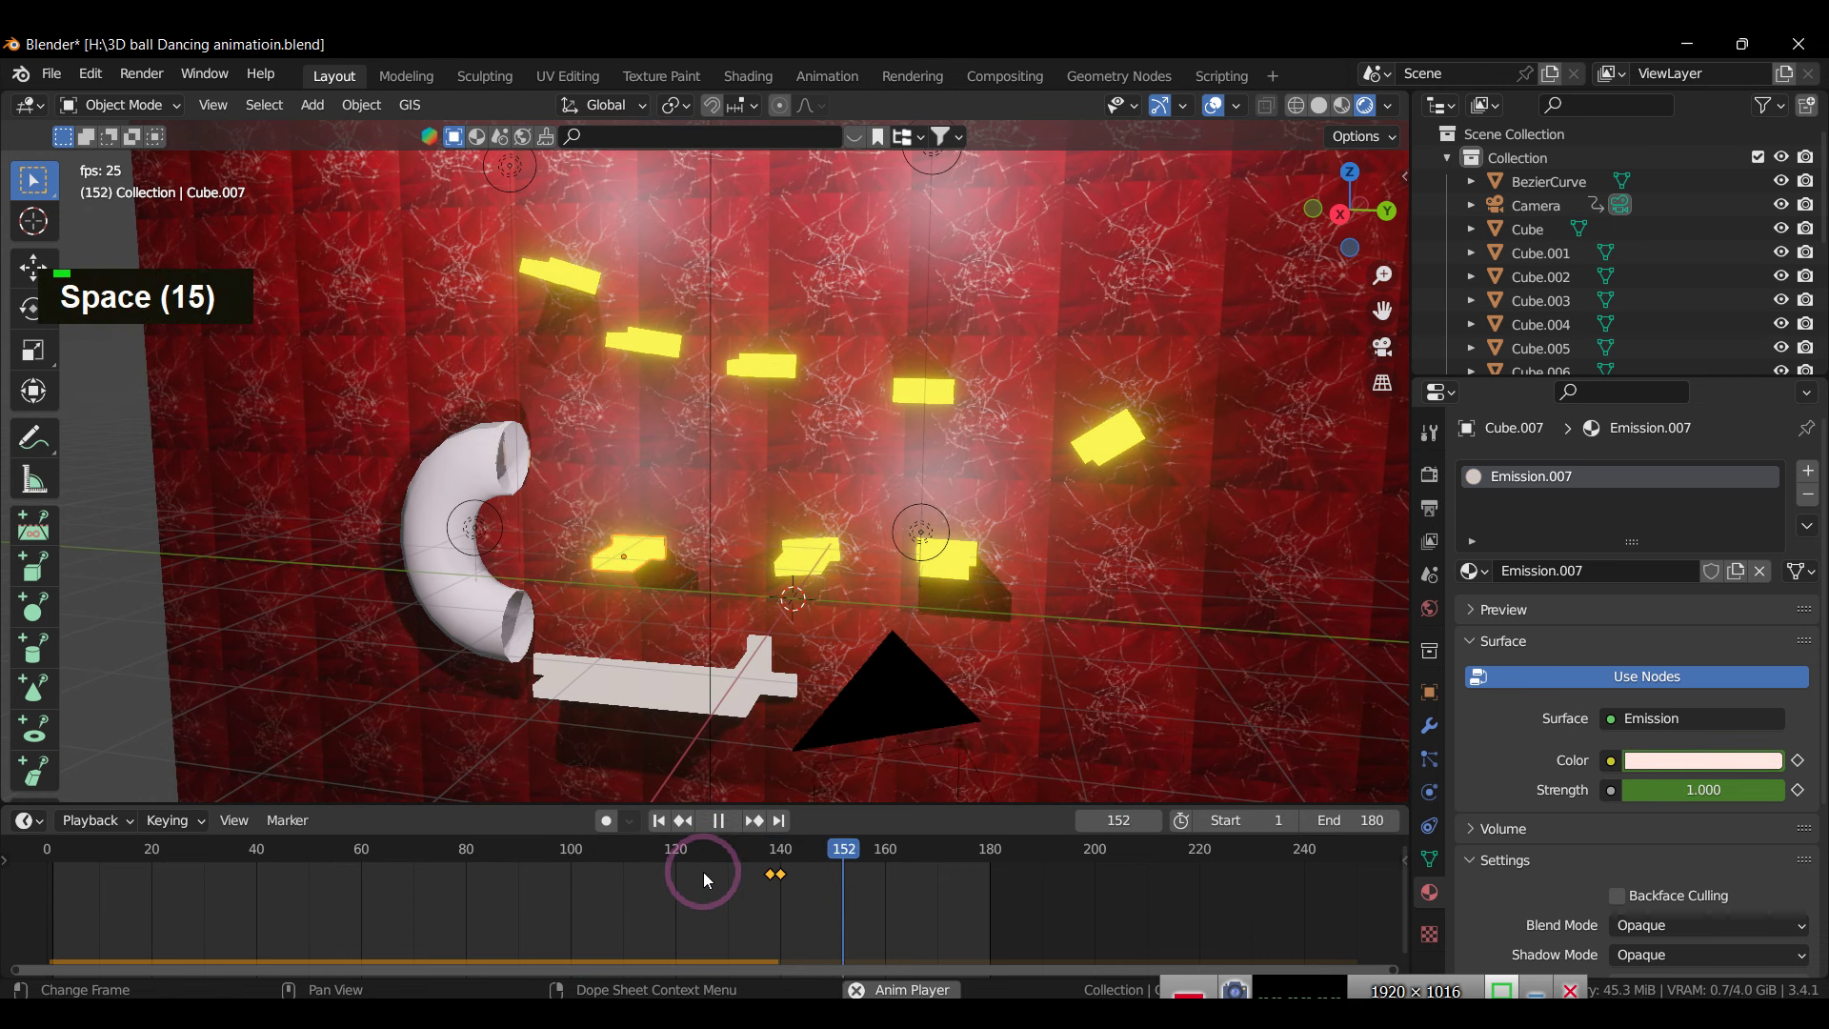
pyautogui.press('space')
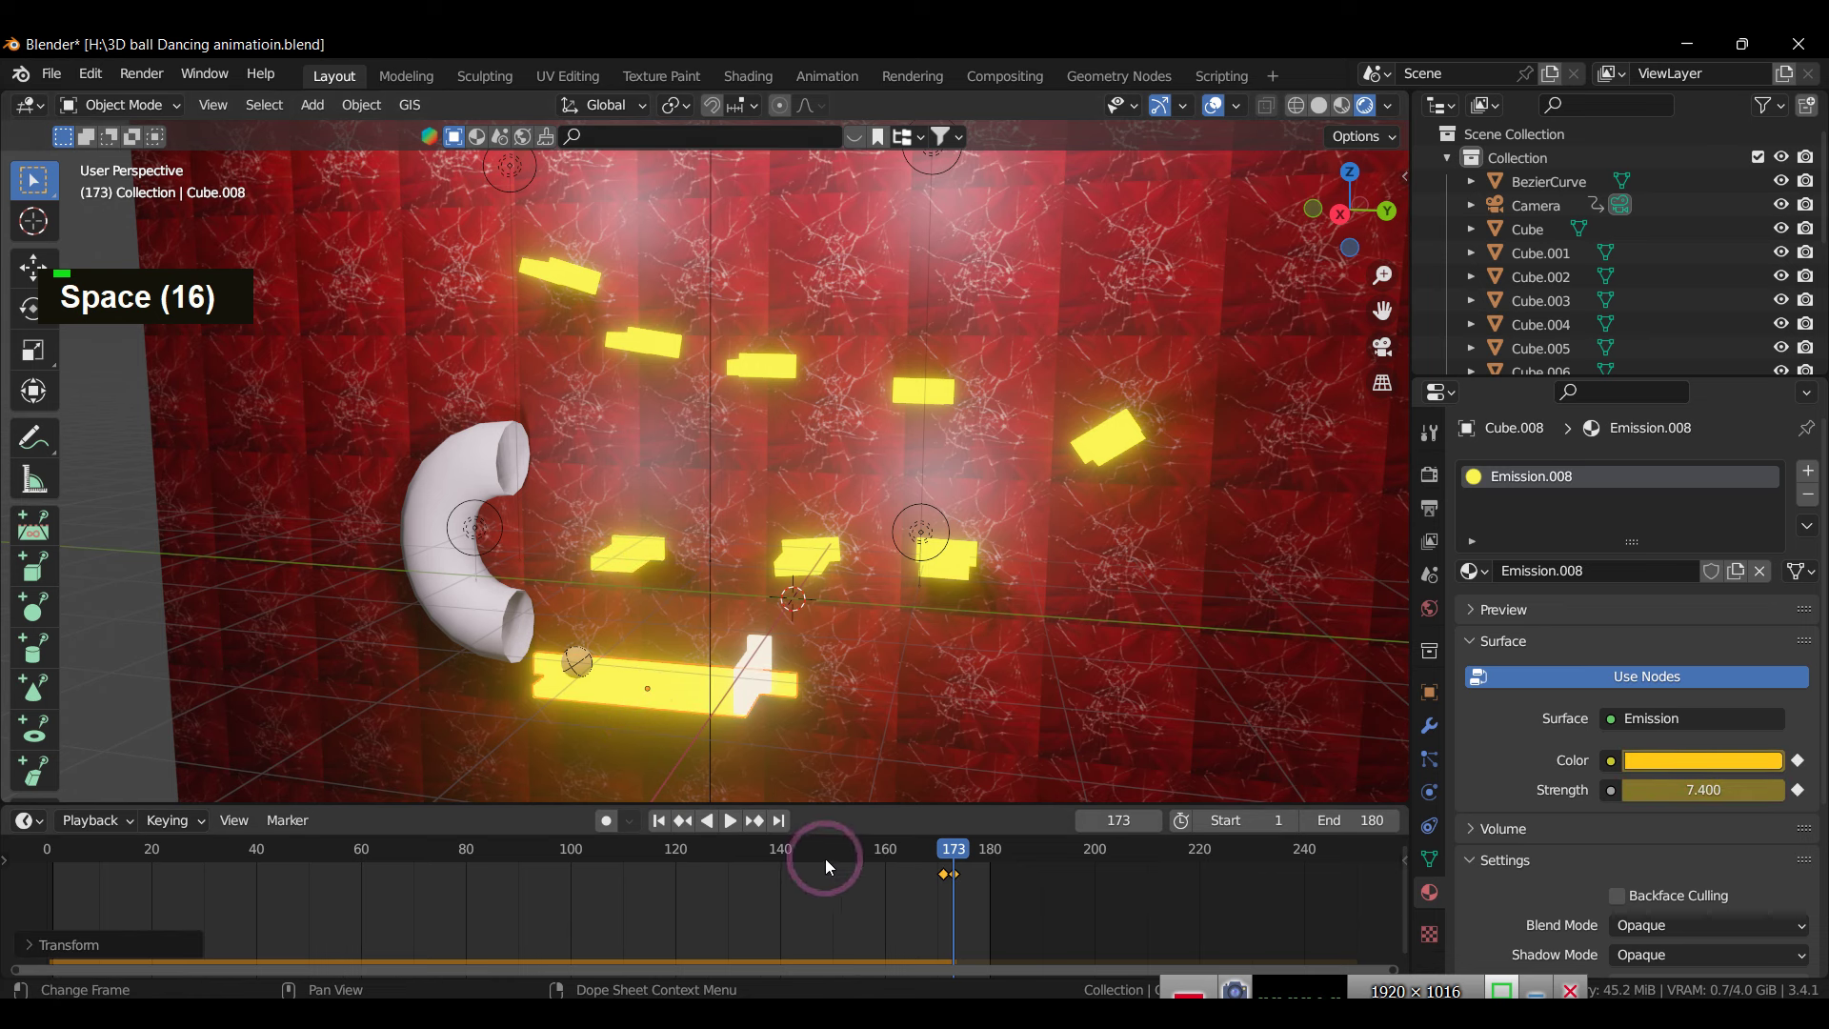
pyautogui.press('space')
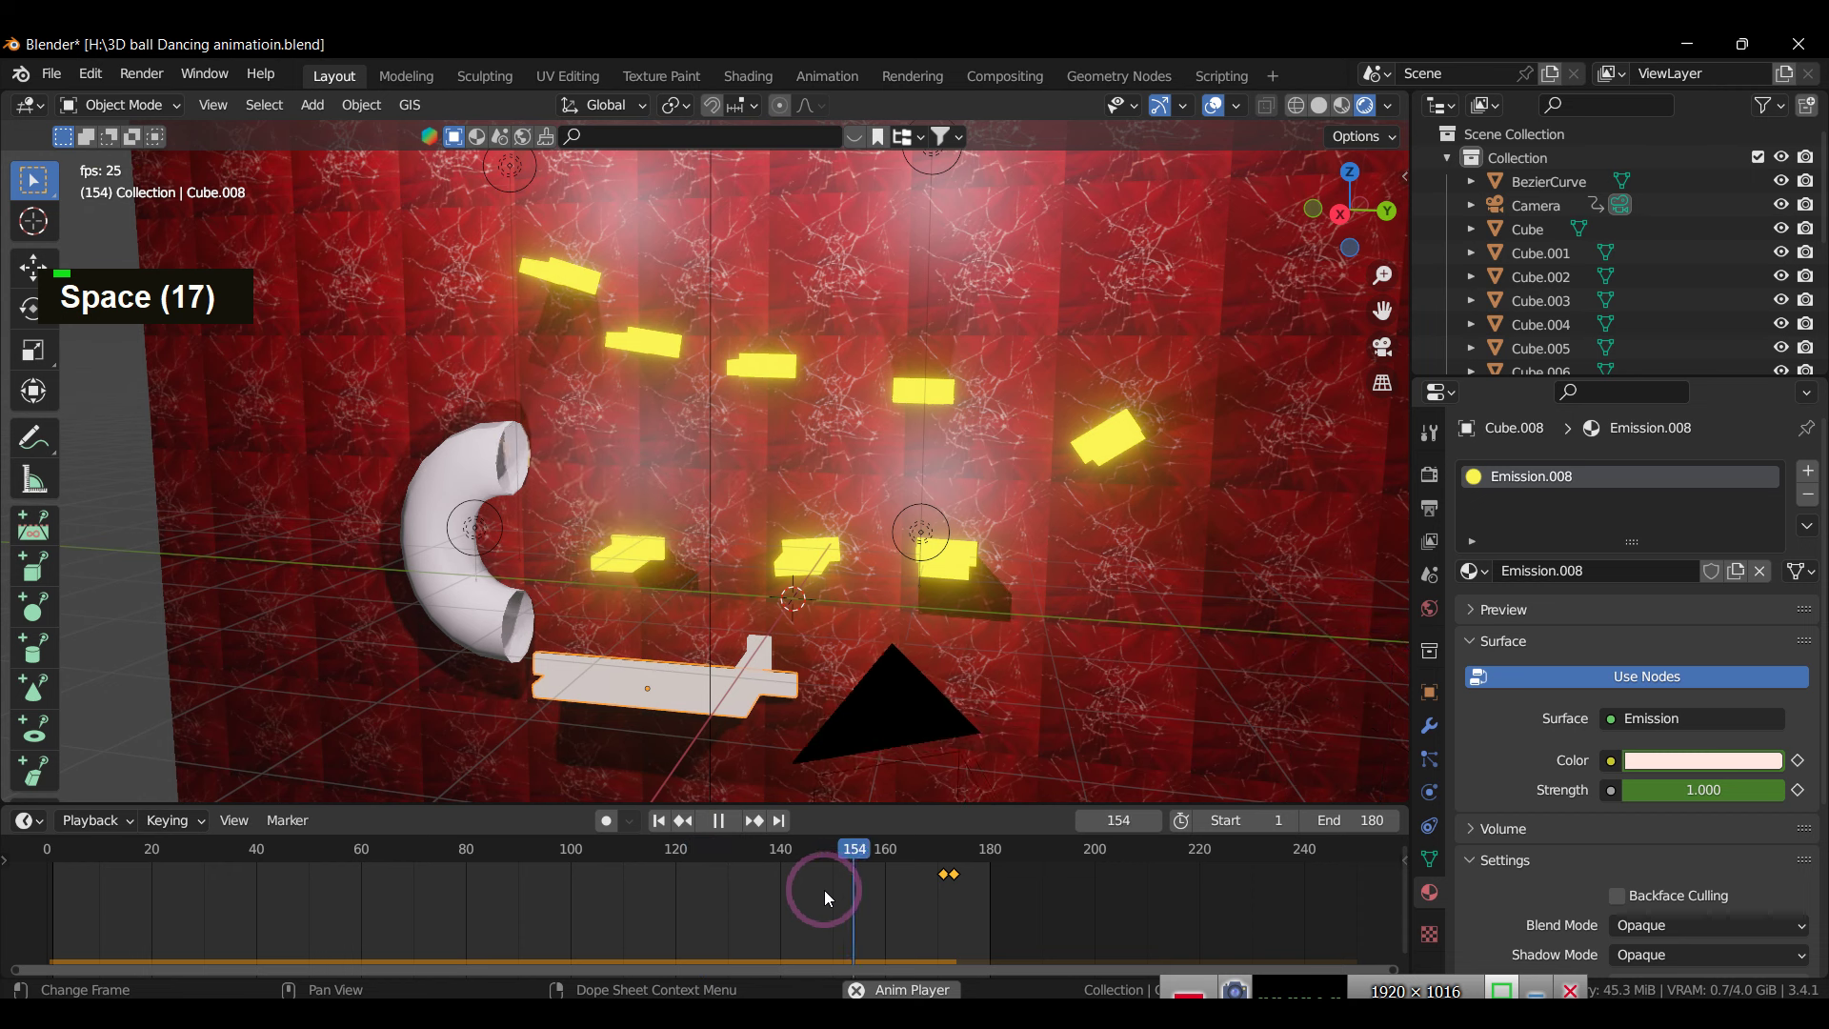
pyautogui.press('space')
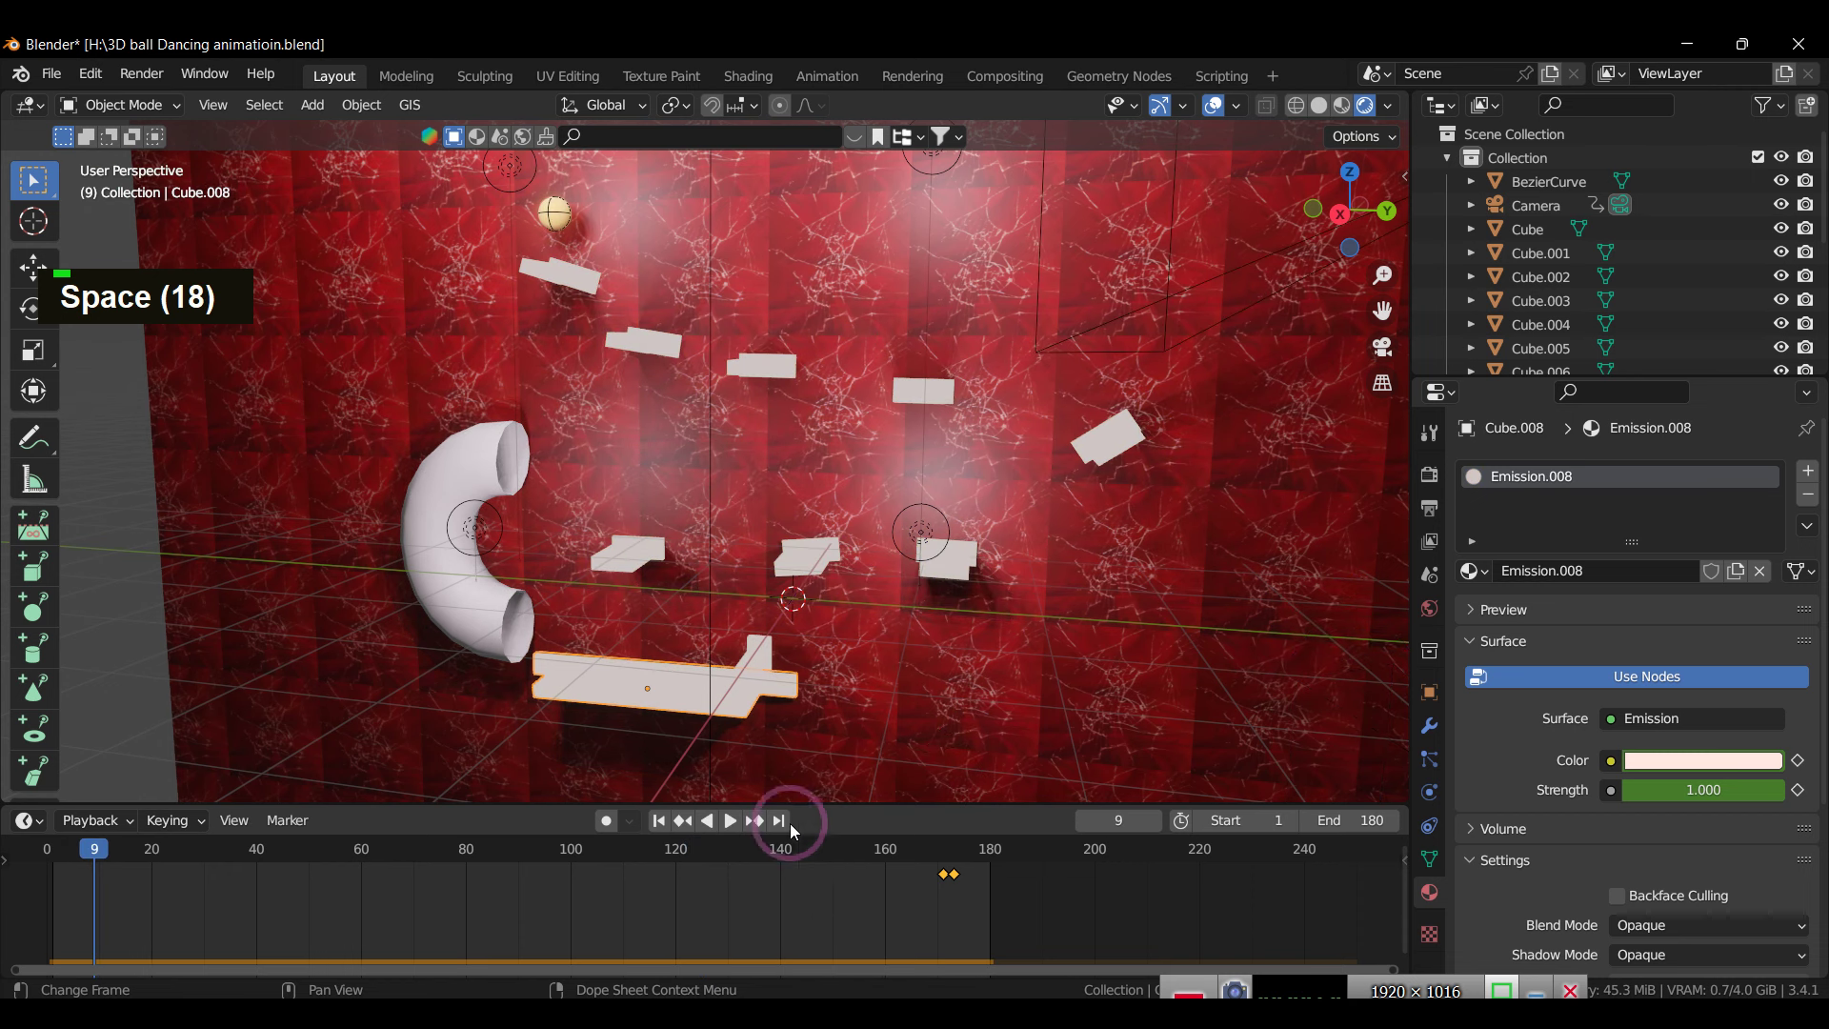